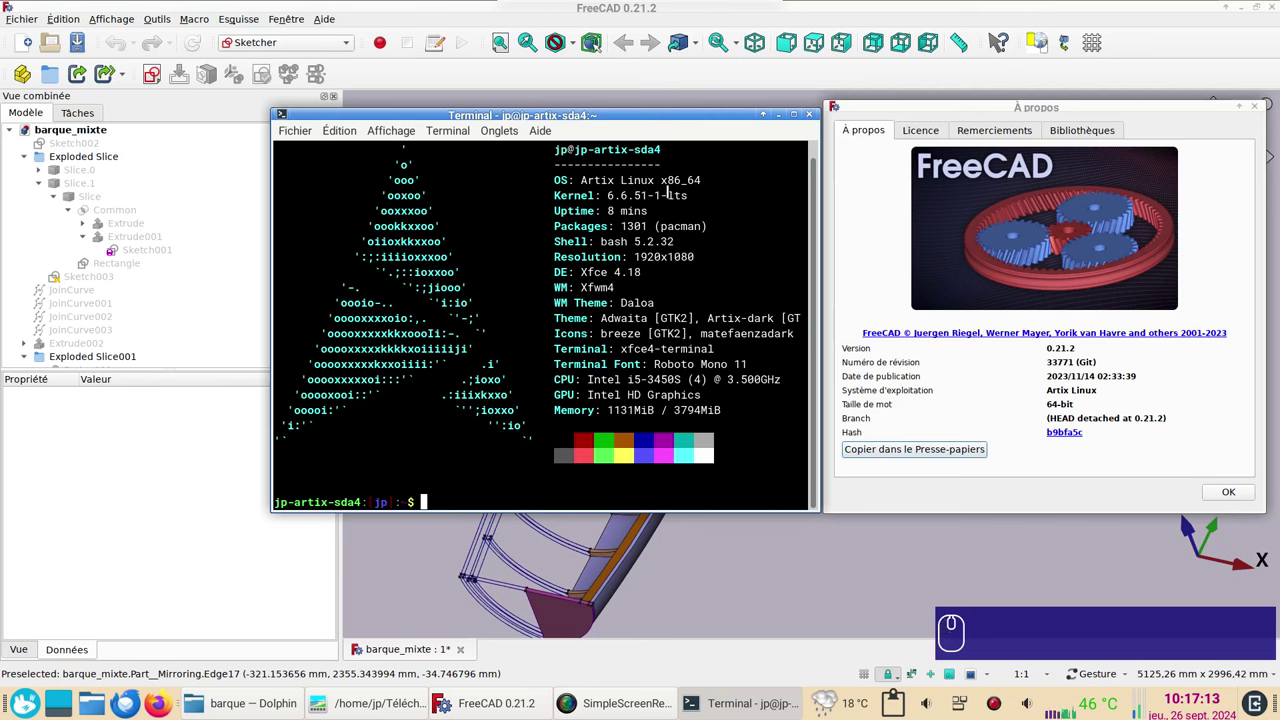
Step: Close the About window and orbit the half hull to view it from above, the bow and the transom
{"action": "left_click", "coordinate": [1229, 497]}
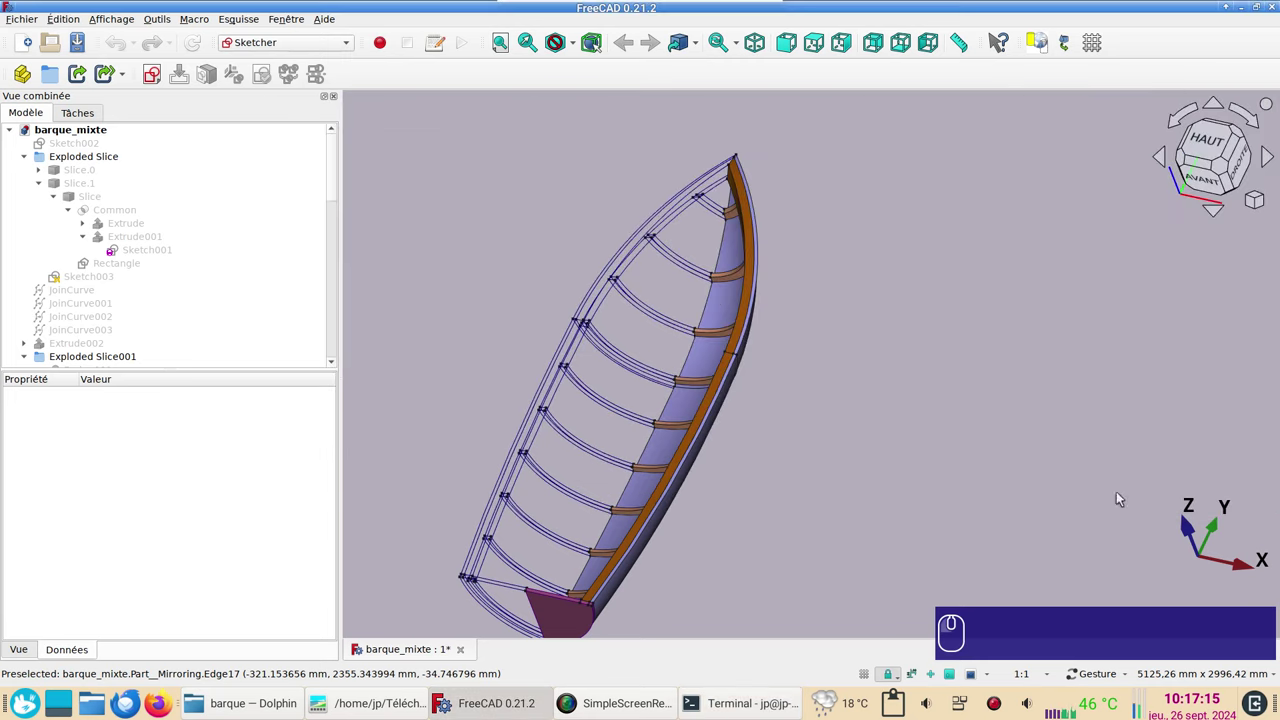
{"action": "left_click_drag", "start_coordinate": [930, 504], "coordinate": [1001, 419]}
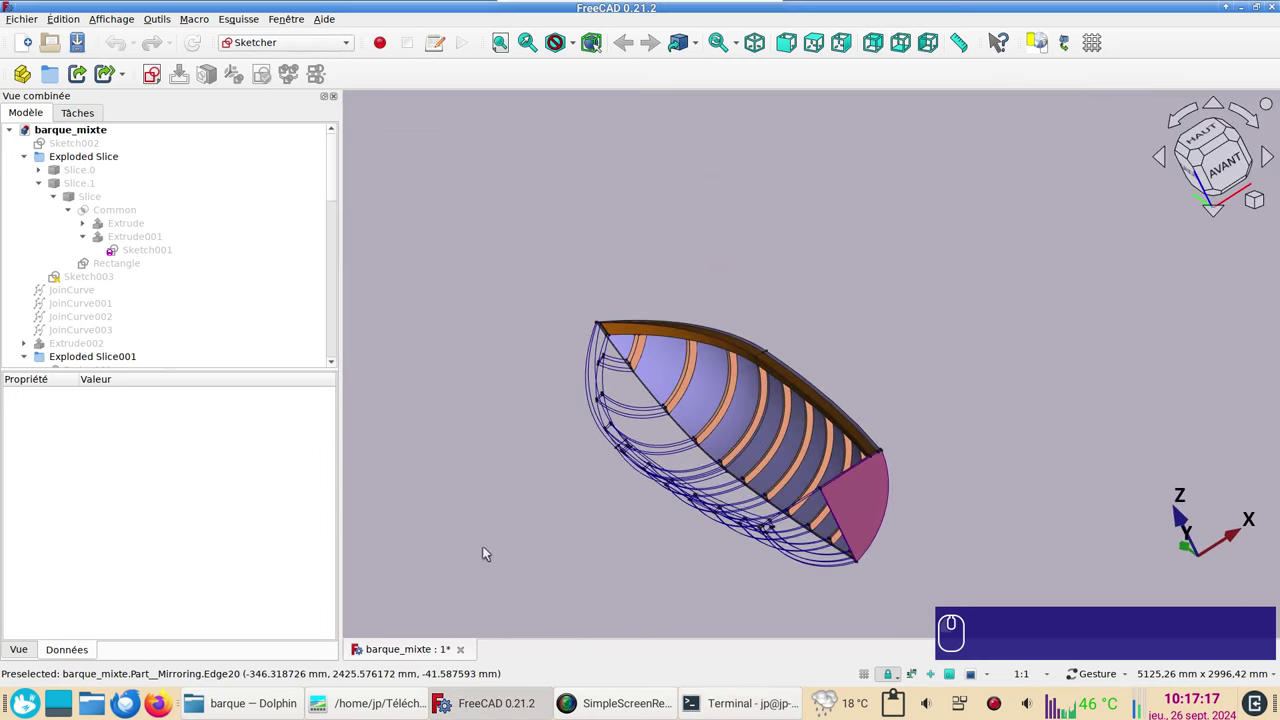
{"action": "left_click_drag", "start_coordinate": [544, 545], "coordinate": [410, 423]}
{"action": "left_click", "coordinate": [535, 453]}
{"action": "left_click_drag", "start_coordinate": [947, 353], "coordinate": [856, 336]}
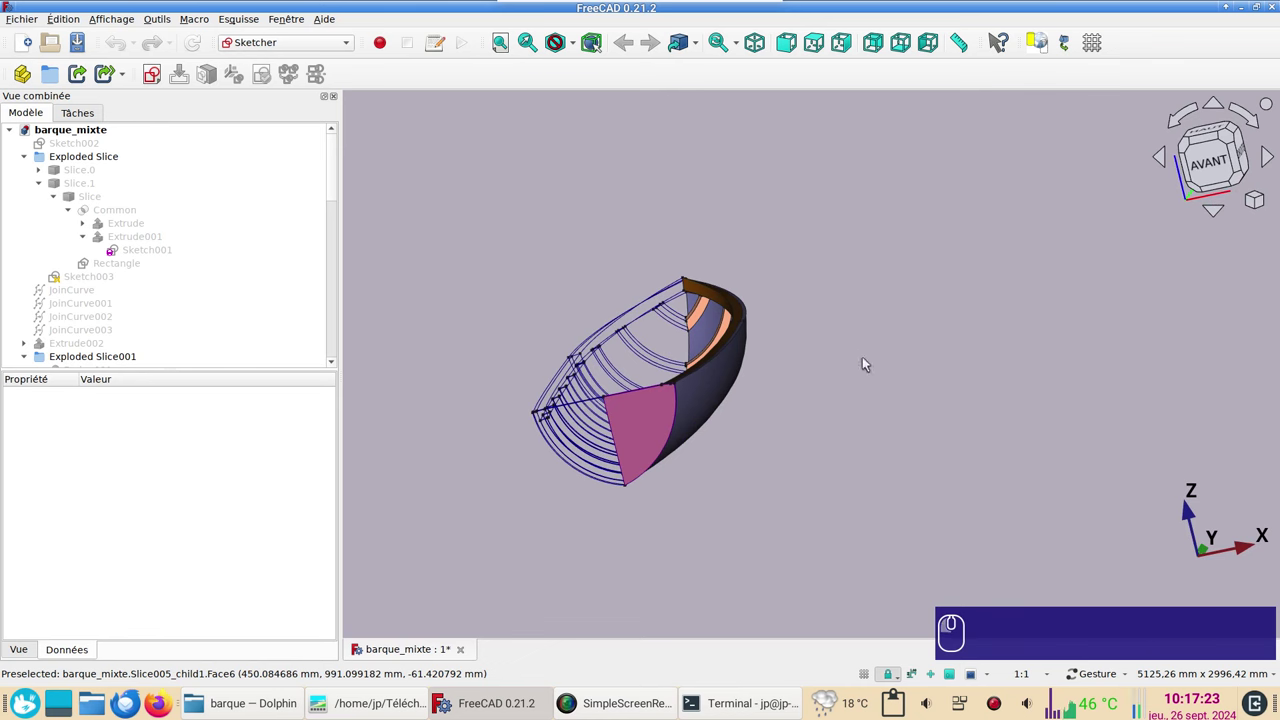
{"action": "left_click_drag", "start_coordinate": [874, 405], "coordinate": [826, 452]}
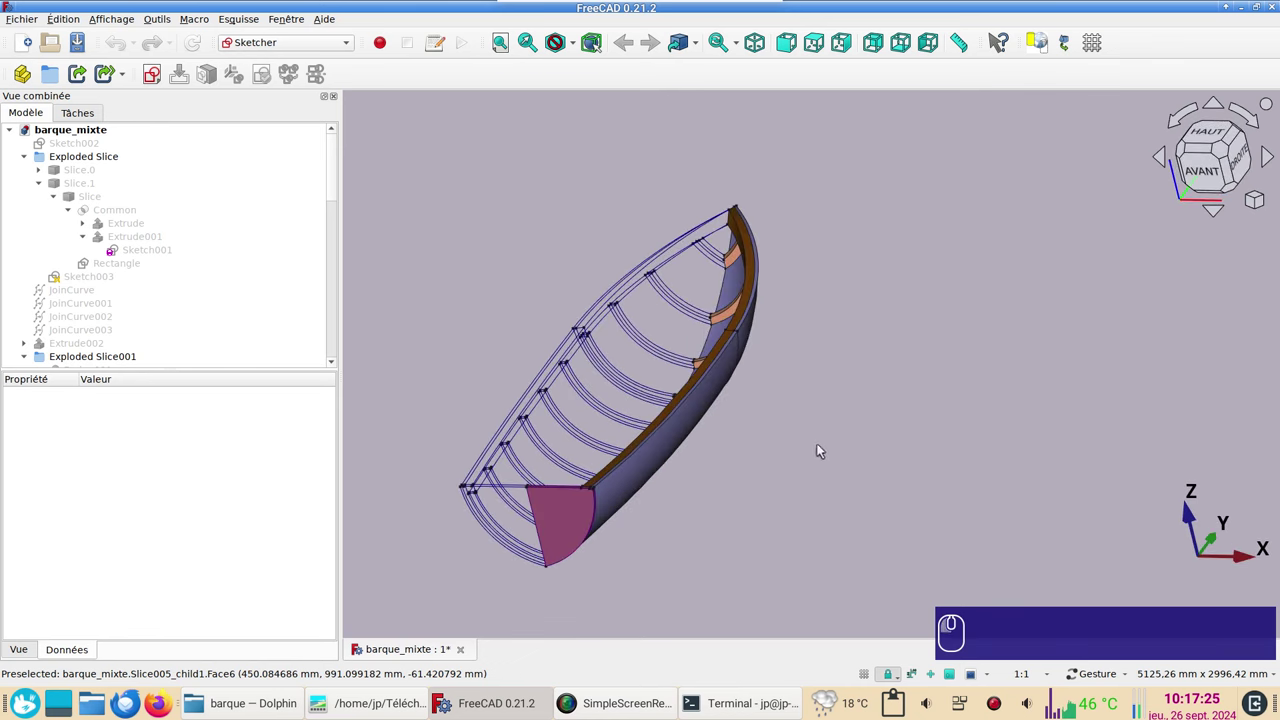
{"action": "scroll", "scroll_direction": "down", "scroll_amount": 3}
{"action": "left_click_drag", "start_coordinate": [758, 482], "coordinate": [822, 541]}
{"action": "left_click", "coordinate": [869, 468]}
{"action": "right_click", "coordinate": [869, 468]}
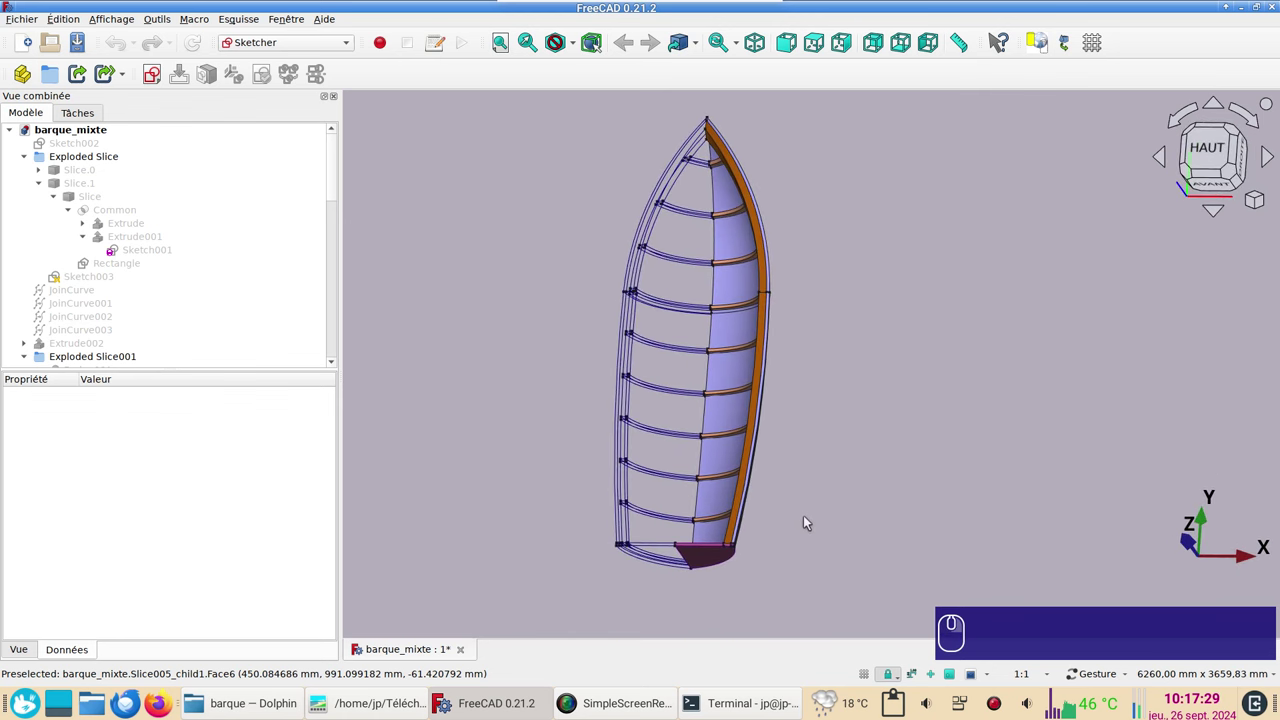
Step: Orbit through side and oblique views to inspect the hull surface, frames and transom
{"action": "left_click_drag", "start_coordinate": [898, 471], "coordinate": [927, 466]}
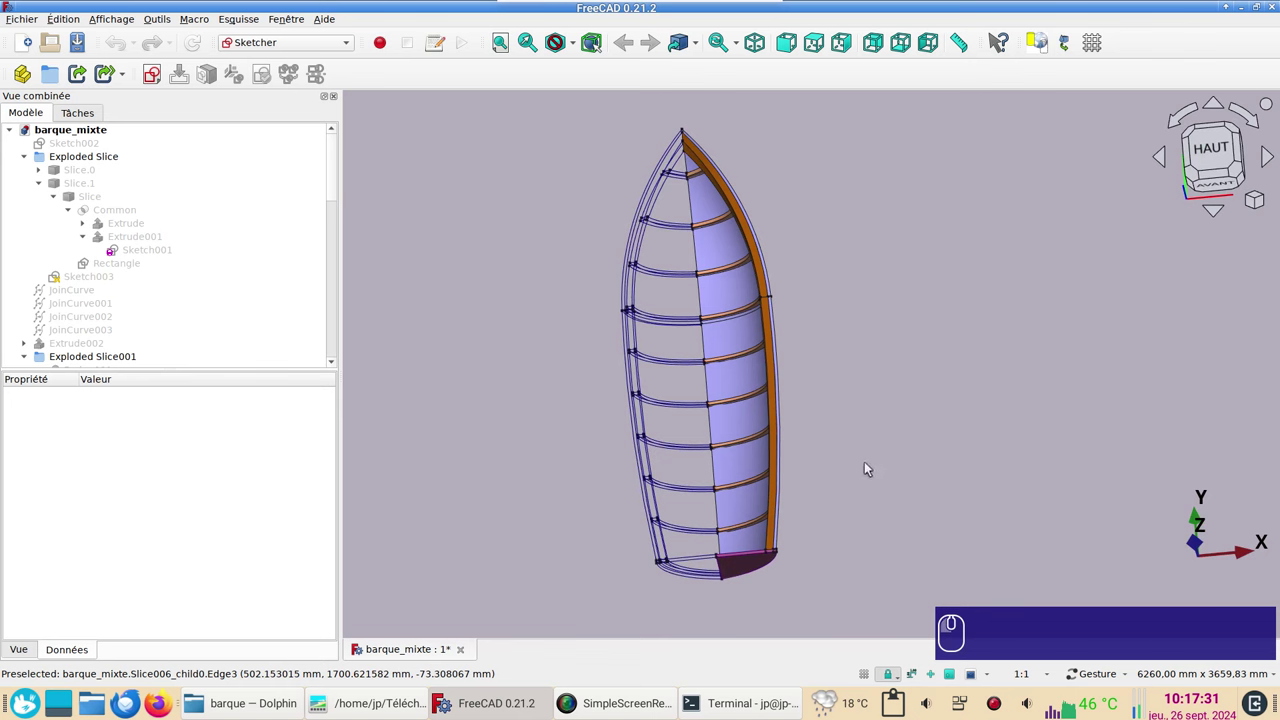
{"action": "left_click_drag", "start_coordinate": [891, 444], "coordinate": [956, 453]}
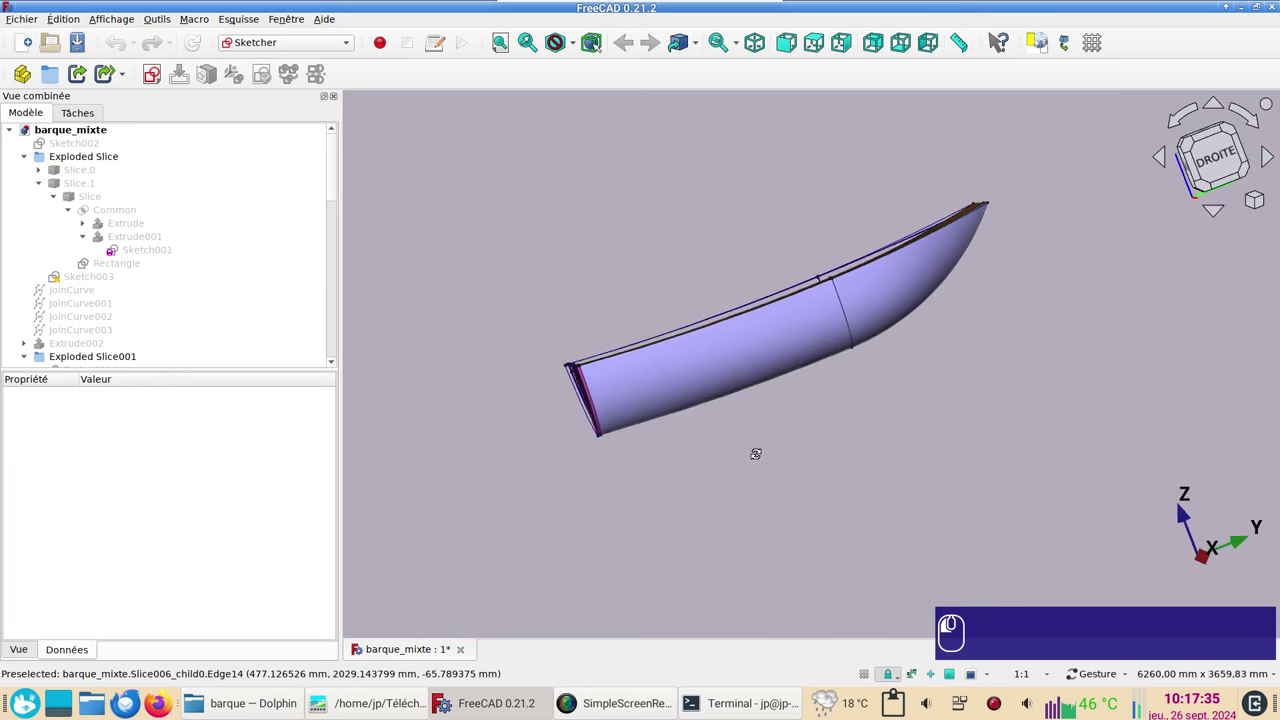
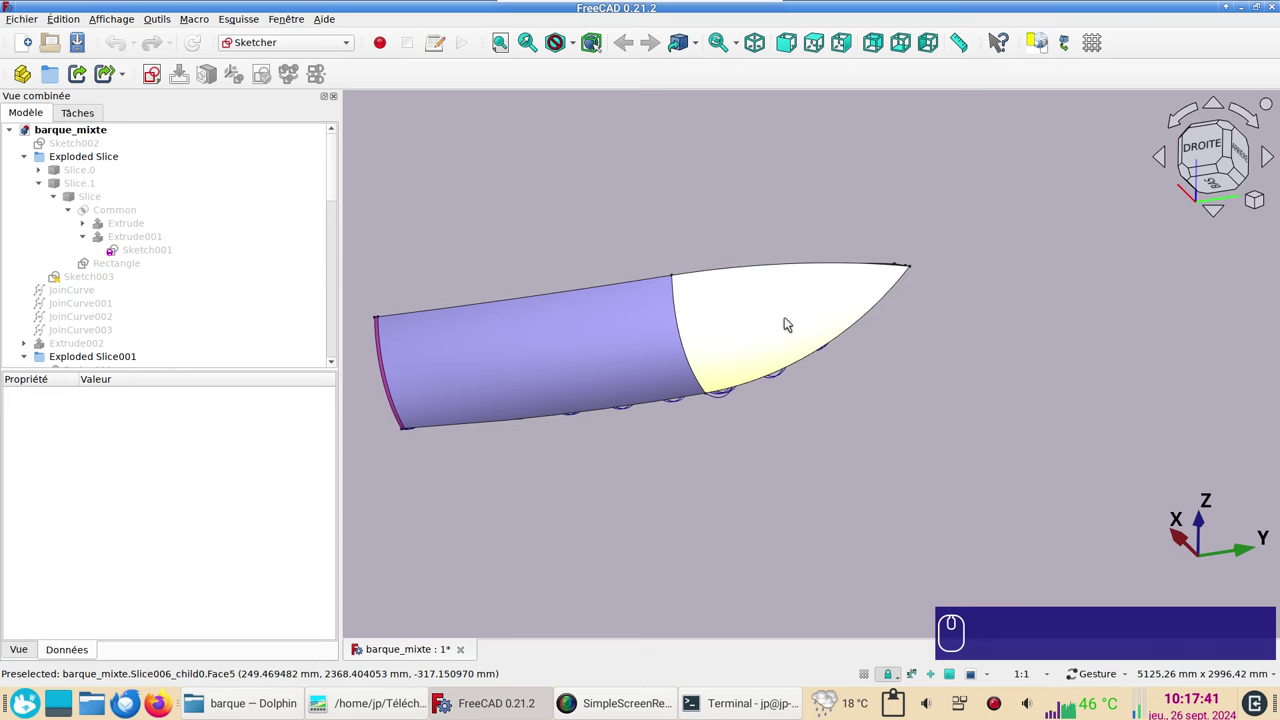
{"action": "left_click_drag", "start_coordinate": [812, 459], "coordinate": [818, 485]}
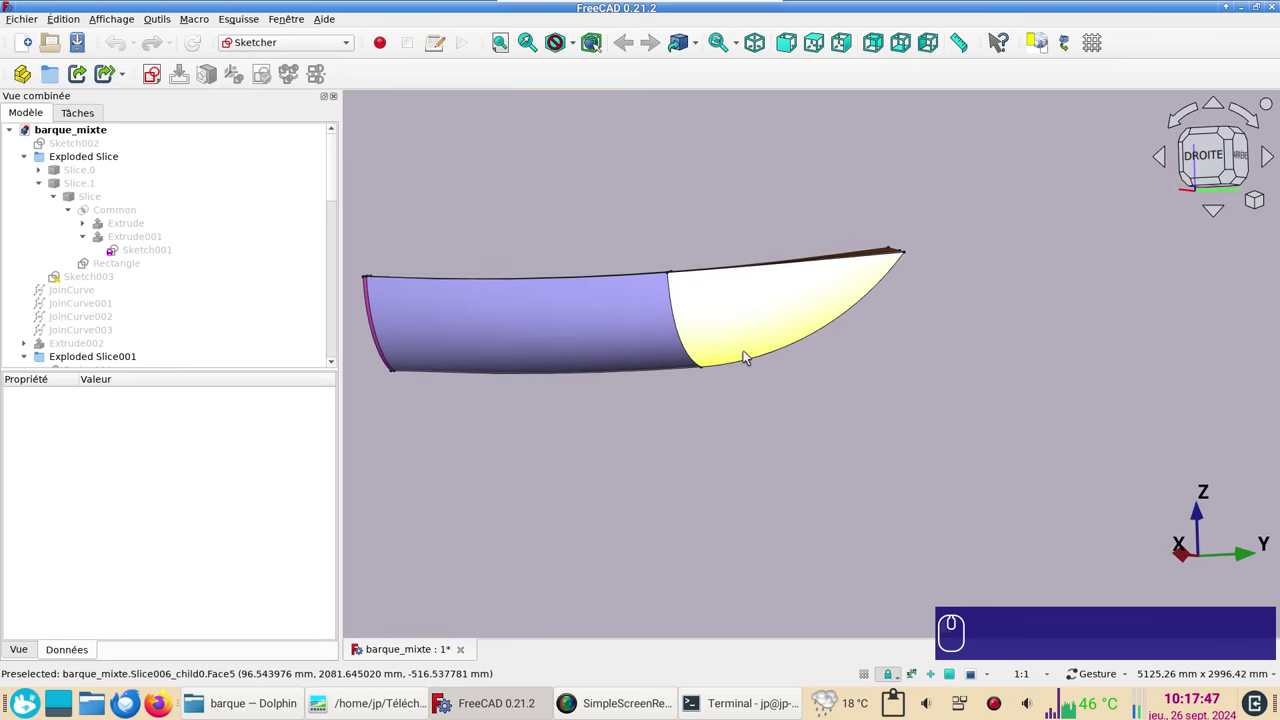
{"action": "left_click_drag", "start_coordinate": [805, 411], "coordinate": [821, 395]}
{"action": "left_click_drag", "start_coordinate": [766, 465], "coordinate": [882, 438]}
{"action": "scroll", "scroll_direction": "up", "scroll_amount": 3}
{"action": "left_click_drag", "start_coordinate": [836, 451], "coordinate": [950, 431]}
{"action": "scroll", "scroll_direction": "down", "scroll_amount": 3}
{"action": "left_click_drag", "start_coordinate": [749, 221], "coordinate": [803, 270]}
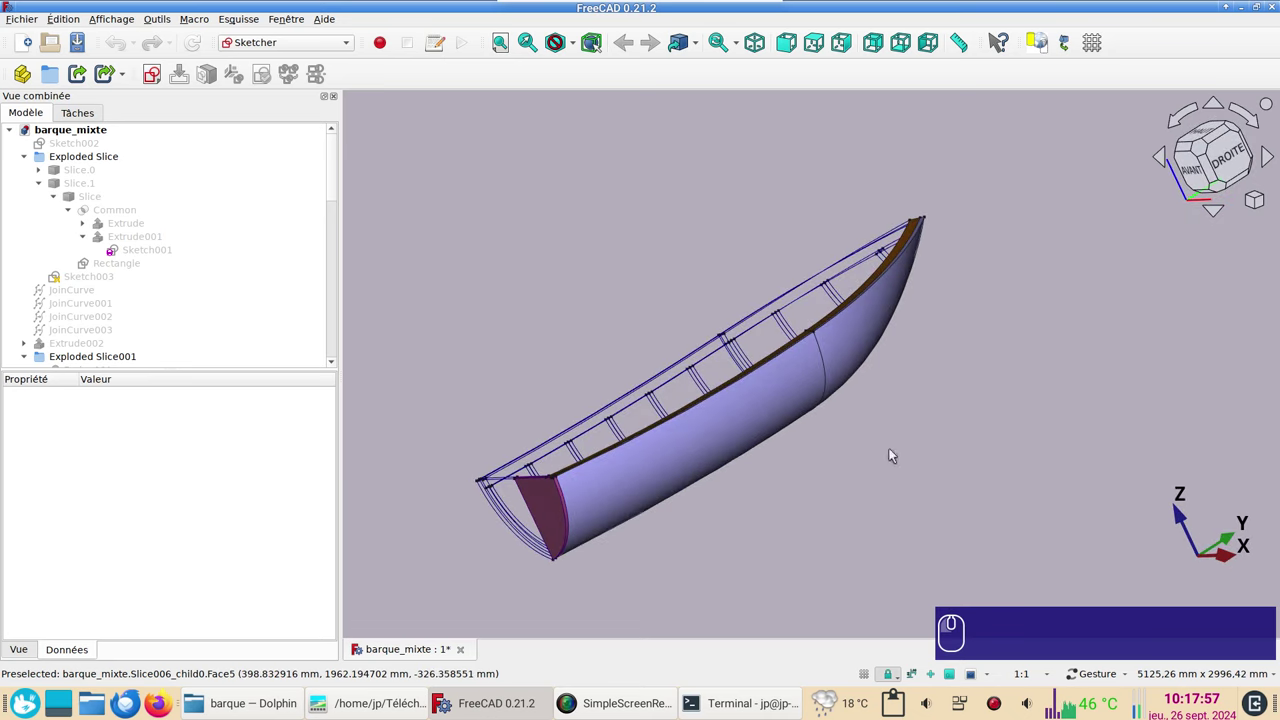
Step: Create a new empty document, switch to the Sketcher workbench and start a new sketch
{"action": "left_click", "coordinate": [490, 398]}
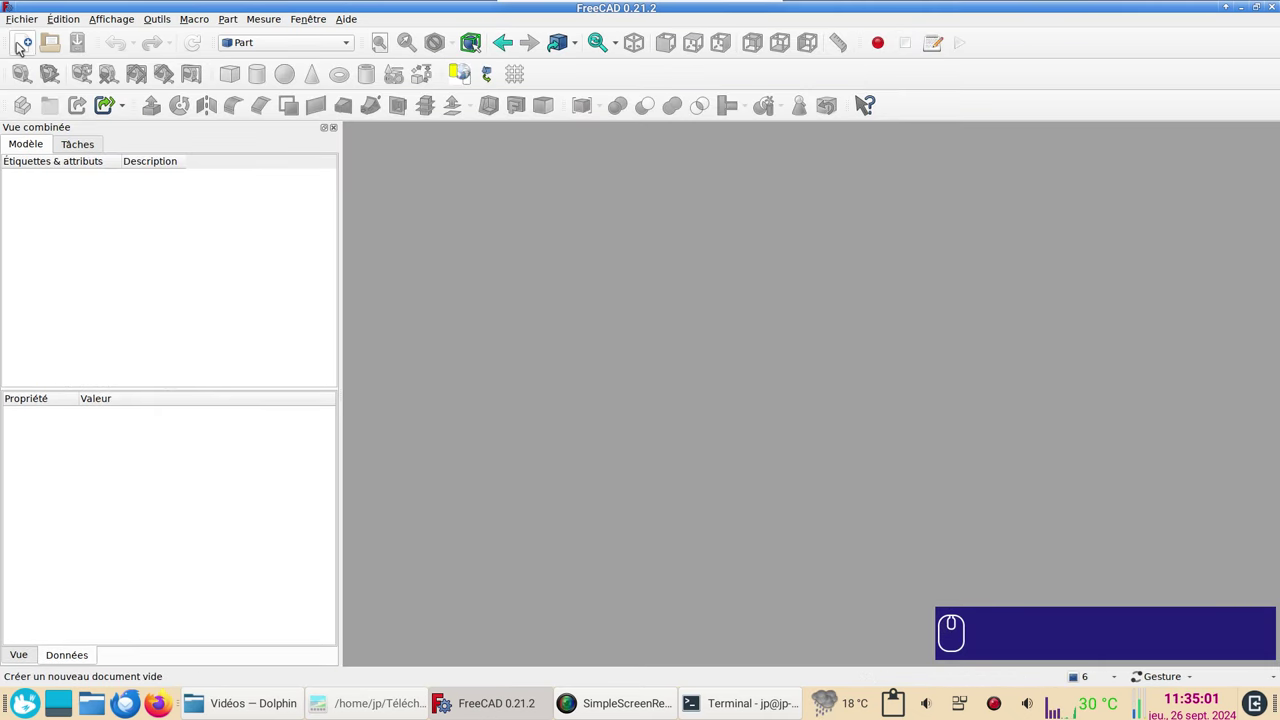
{"action": "left_click", "coordinate": [22, 46]}
{"action": "left_click", "coordinate": [296, 53]}
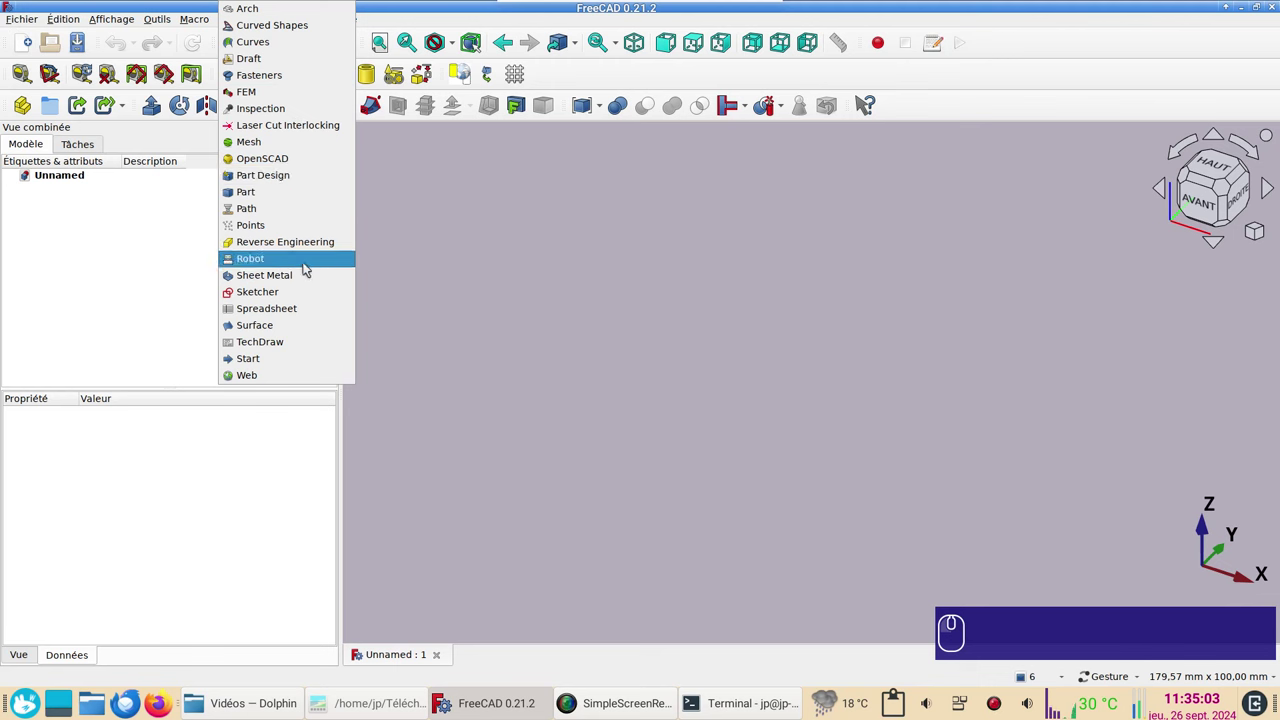
{"action": "left_click", "coordinate": [305, 297]}
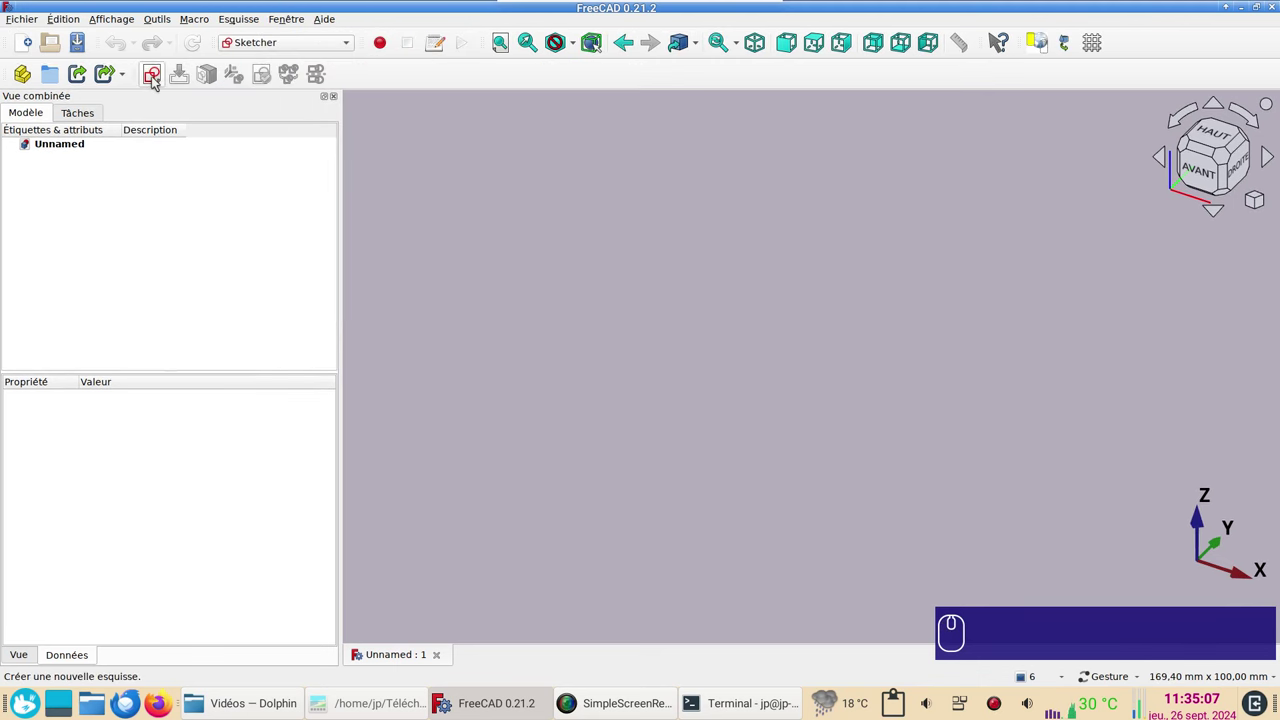
{"action": "left_click", "coordinate": [155, 79]}
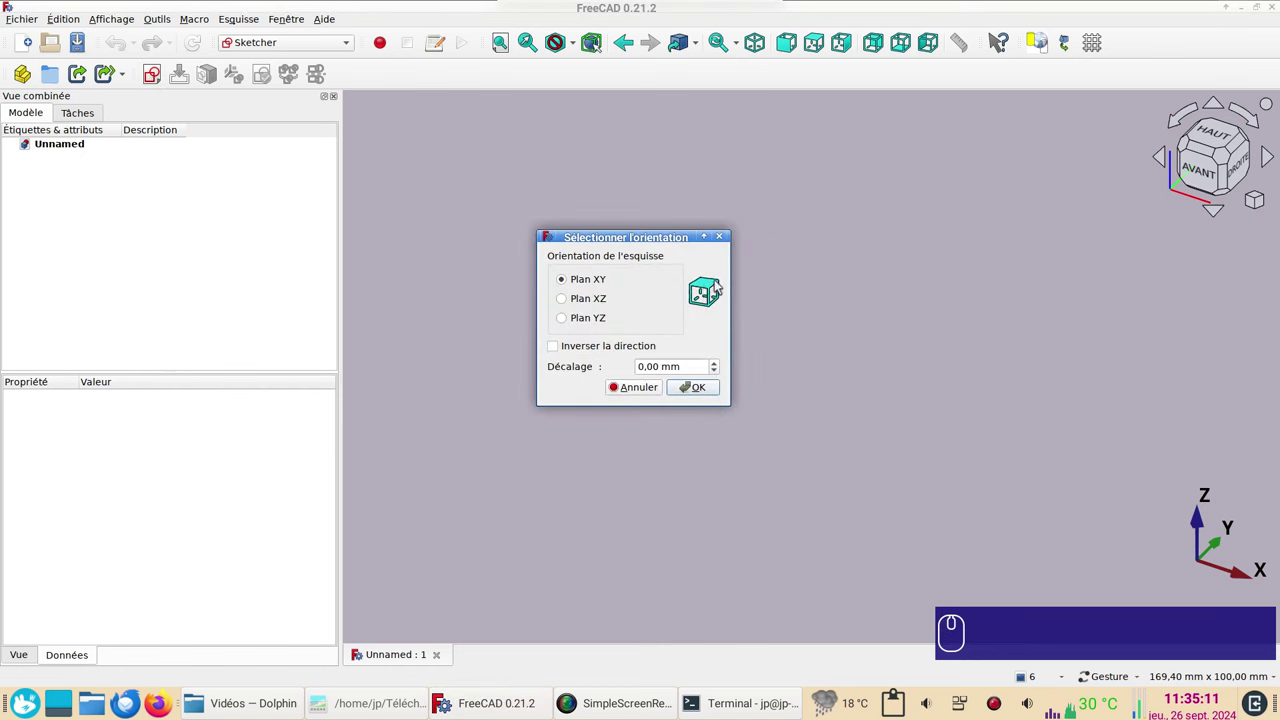
Step: Place the sketch on the XY plane and draw a polyline from the origin with a short horizontal base
{"action": "left_click", "coordinate": [699, 387]}
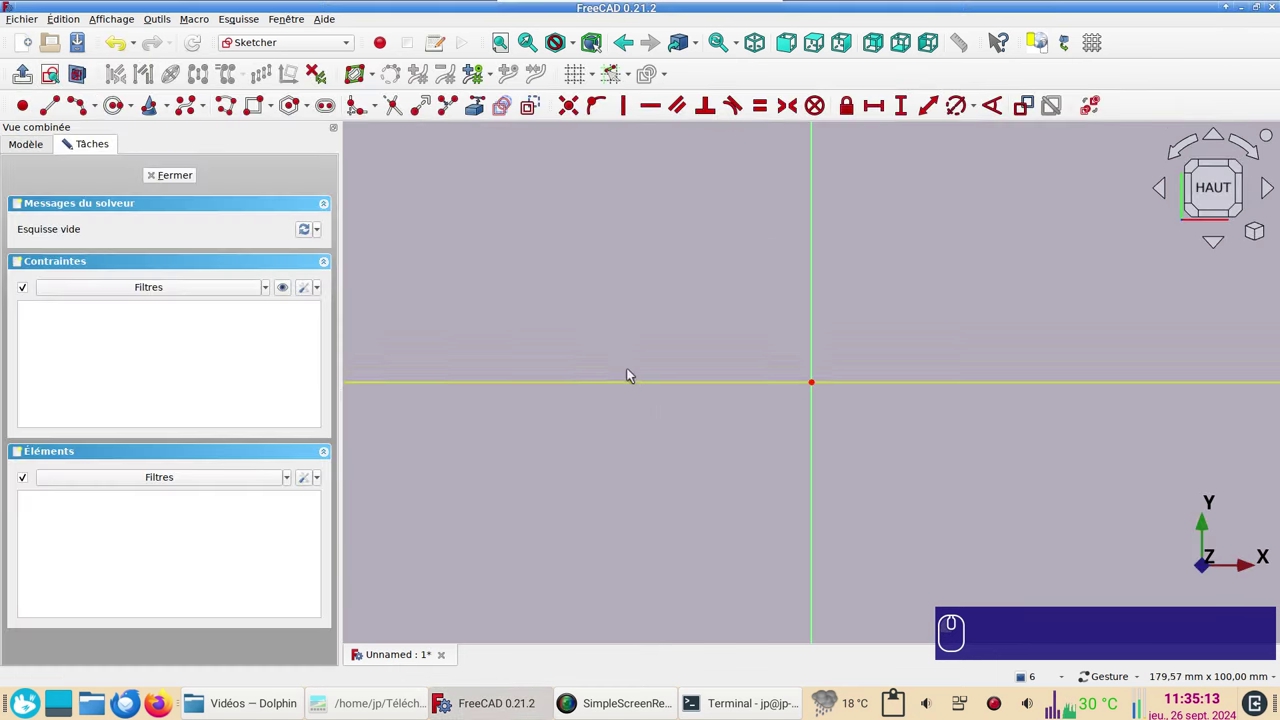
{"action": "scroll", "scroll_direction": "down", "scroll_amount": 3}
{"action": "left_click", "coordinate": [868, 279]}
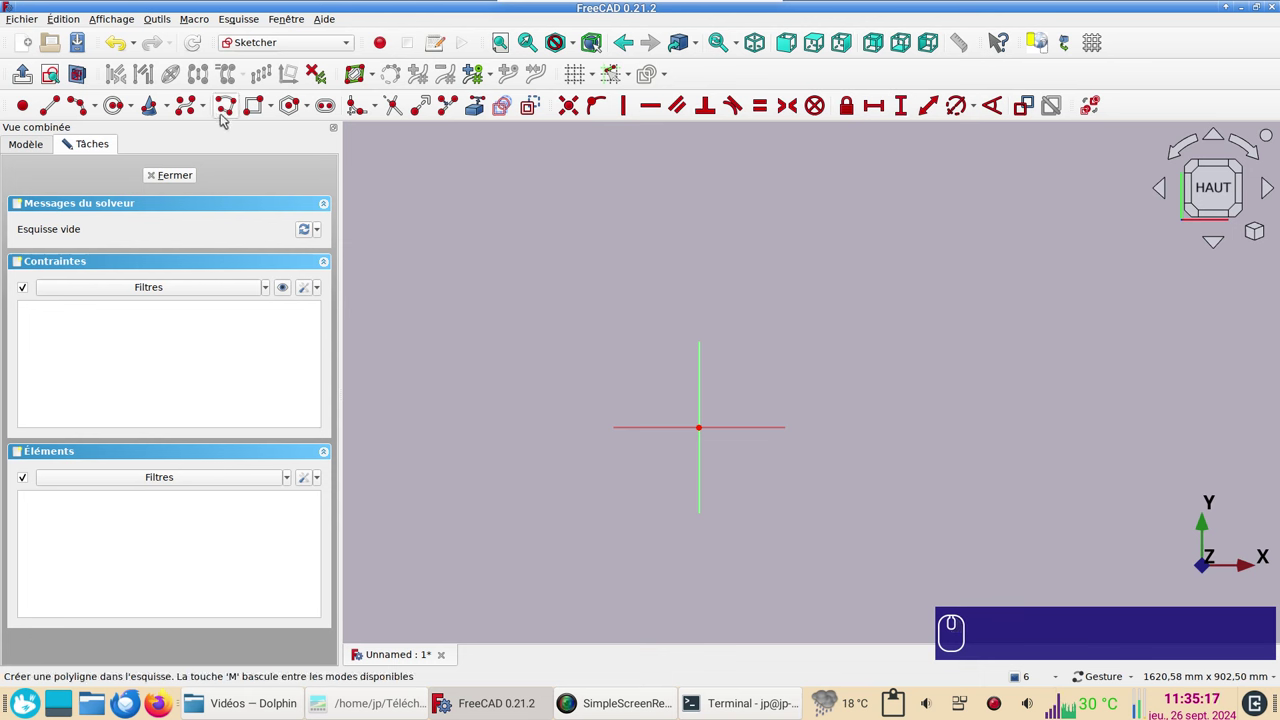
{"action": "left_click", "coordinate": [233, 112]}
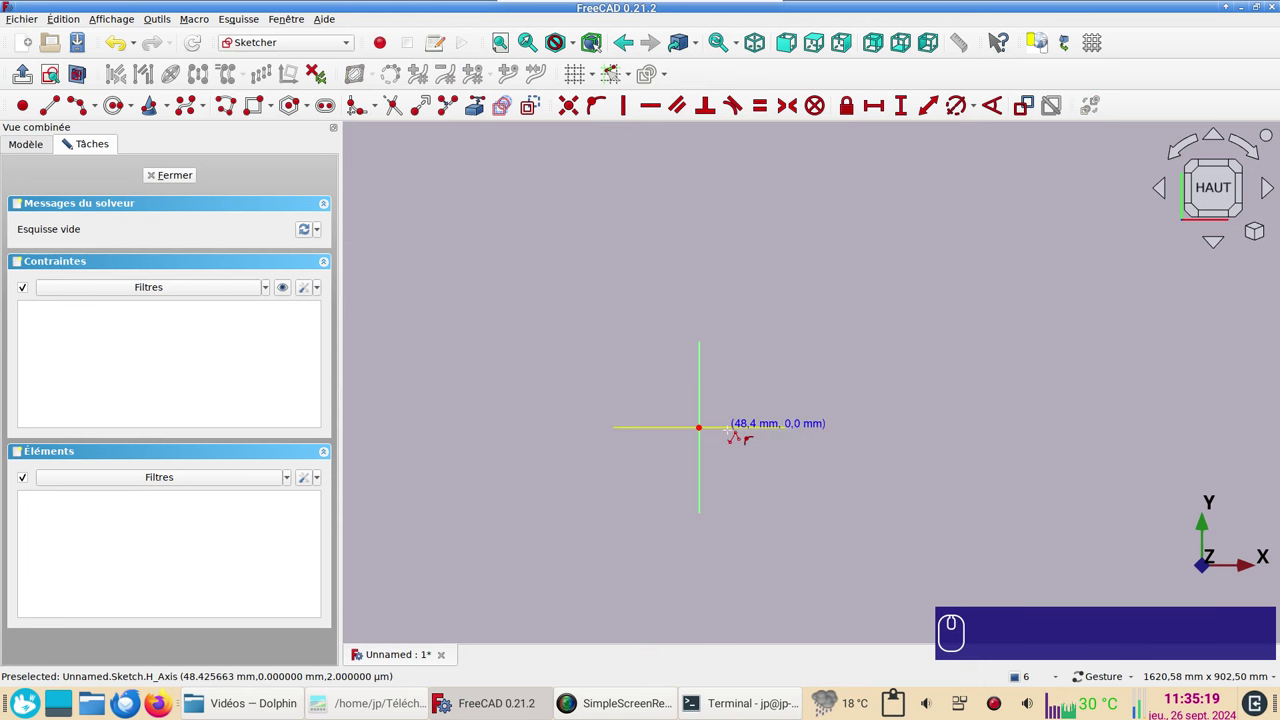
{"action": "left_click", "coordinate": [70, 135]}
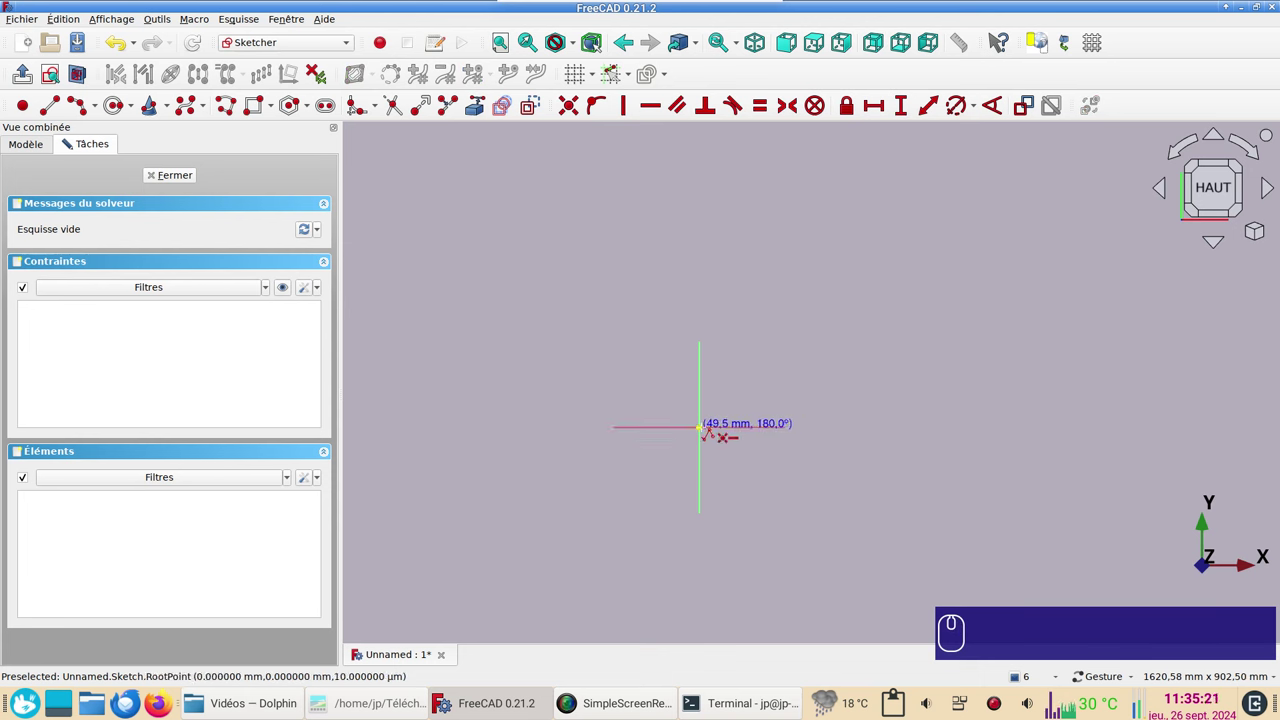
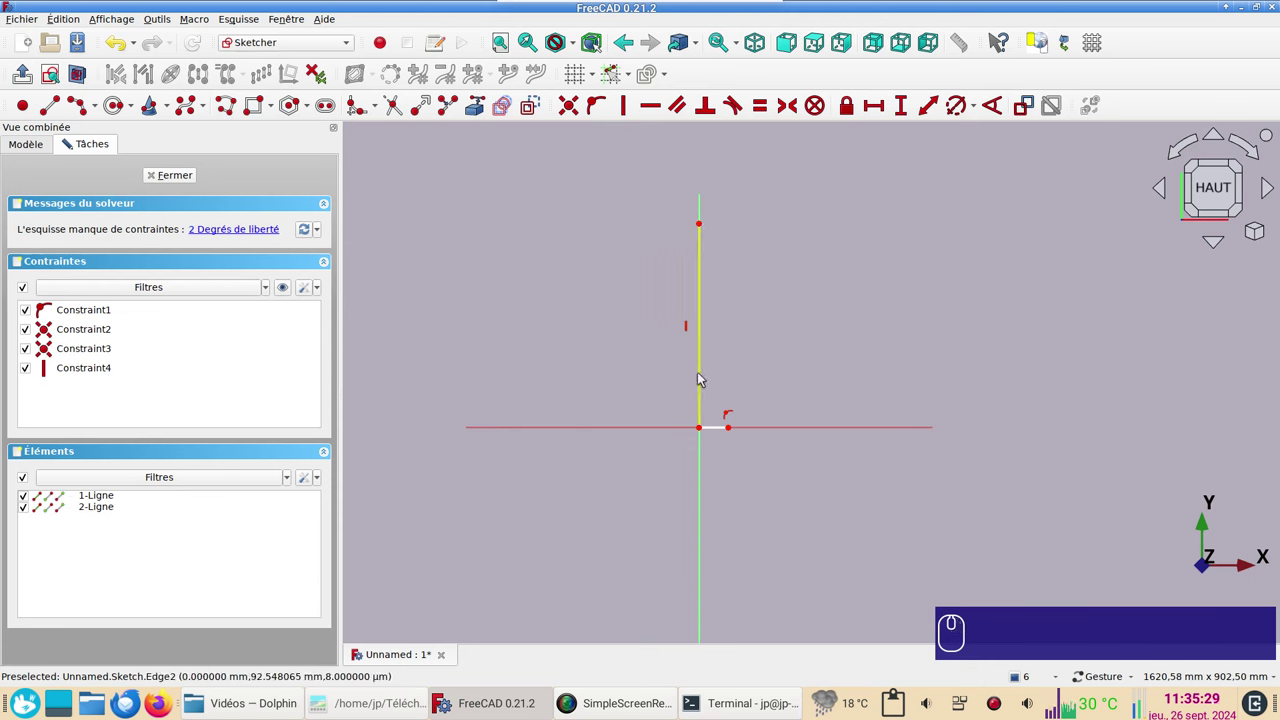
Step: Constrain the vertical line to a 3000 mm height
{"action": "left_click", "coordinate": [702, 375]}
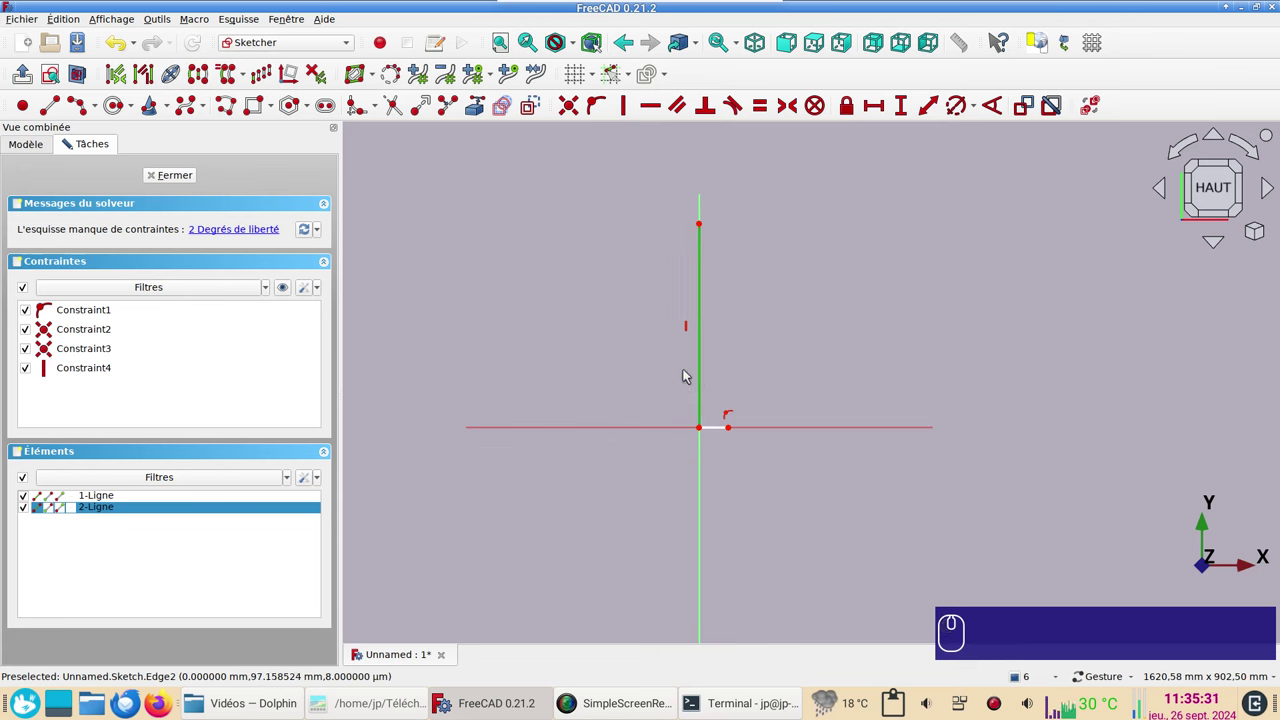
{"action": "key", "text": "i"}
{"action": "key", "text": "KP_3"}
{"action": "key", "text": "KP_0"}
{"action": "key", "text": "KP_0"}
{"action": "key", "text": "KP_0"}
{"action": "key", "text": "Return"}
{"action": "scroll", "scroll_direction": "down", "scroll_amount": 3}
{"action": "left_click", "coordinate": [816, 266]}
{"action": "right_click", "coordinate": [764, 356]}
{"action": "scroll", "scroll_direction": "up", "scroll_amount": 3}
Step: Constrain the horizontal base line to a 400 mm length
{"action": "left_click", "coordinate": [689, 448]}
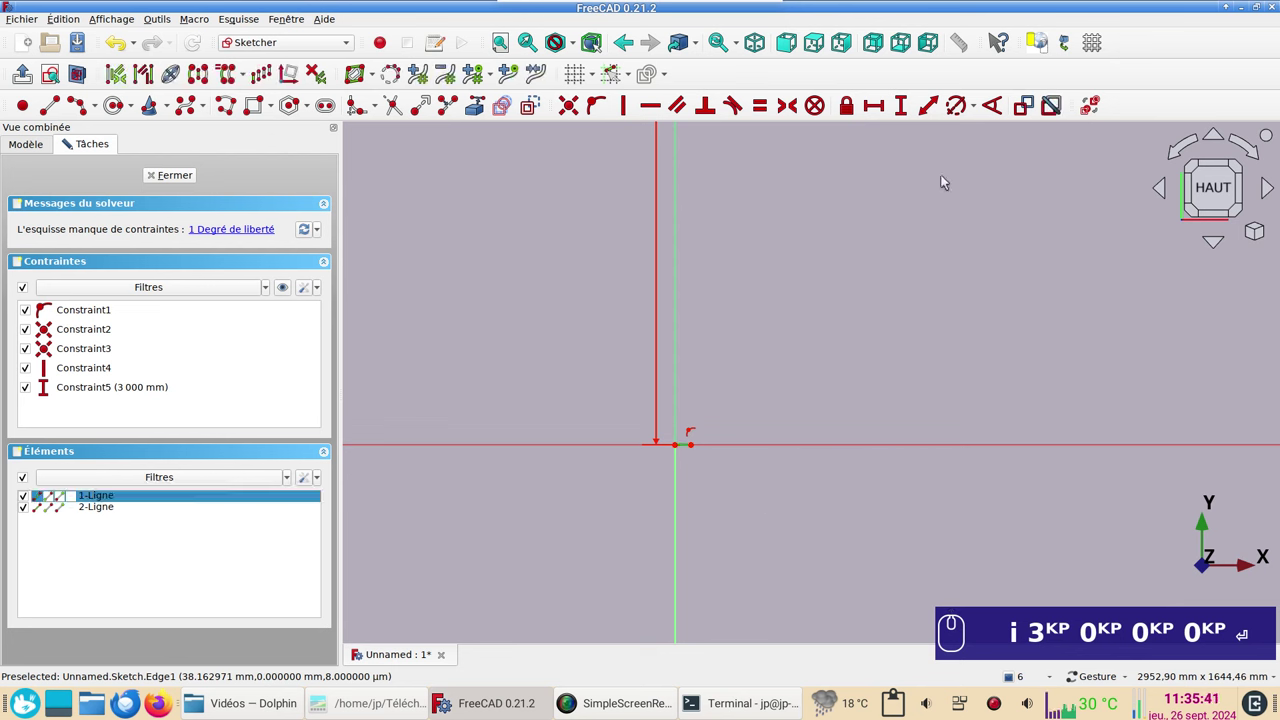
{"action": "key", "text": "i"}
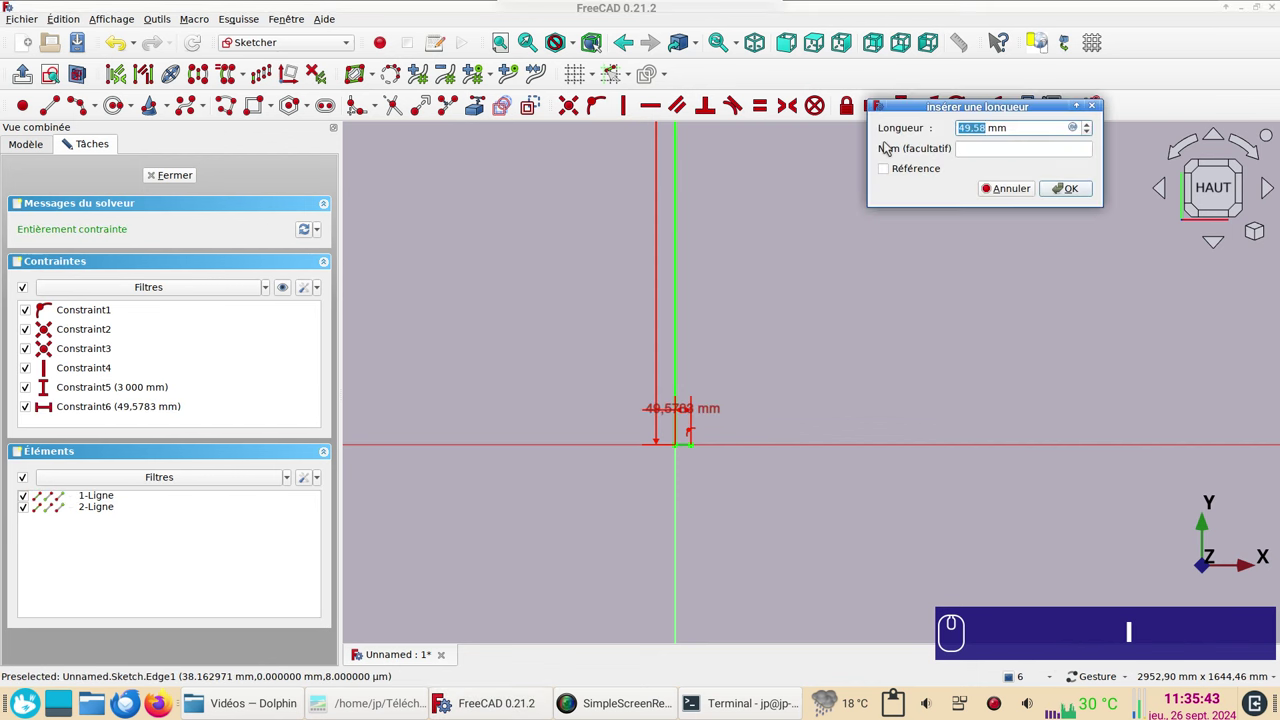
{"action": "key", "text": "KP_5"}
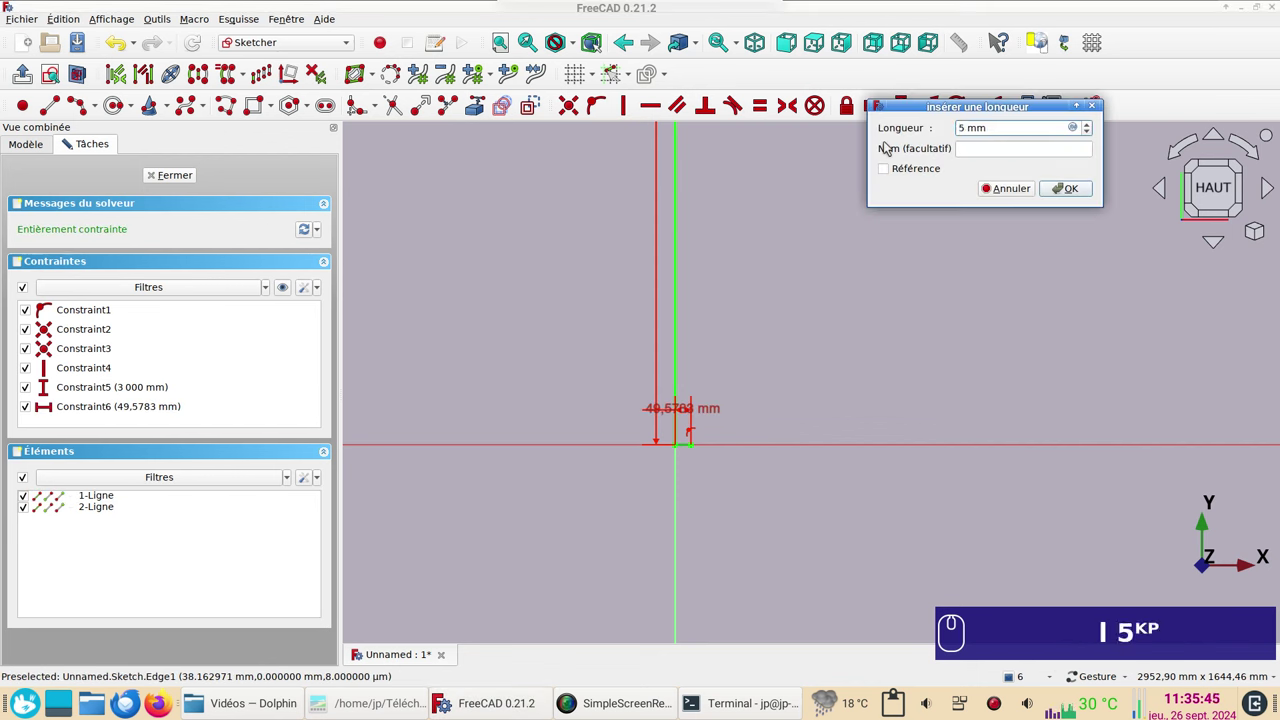
{"action": "key", "text": "KP_4"}
{"action": "key", "text": "KP_0"}
{"action": "key", "text": "KP_0"}
{"action": "key", "text": "Return"}
{"action": "scroll", "scroll_direction": "down", "scroll_amount": 3}
{"action": "left_click", "coordinate": [887, 234]}
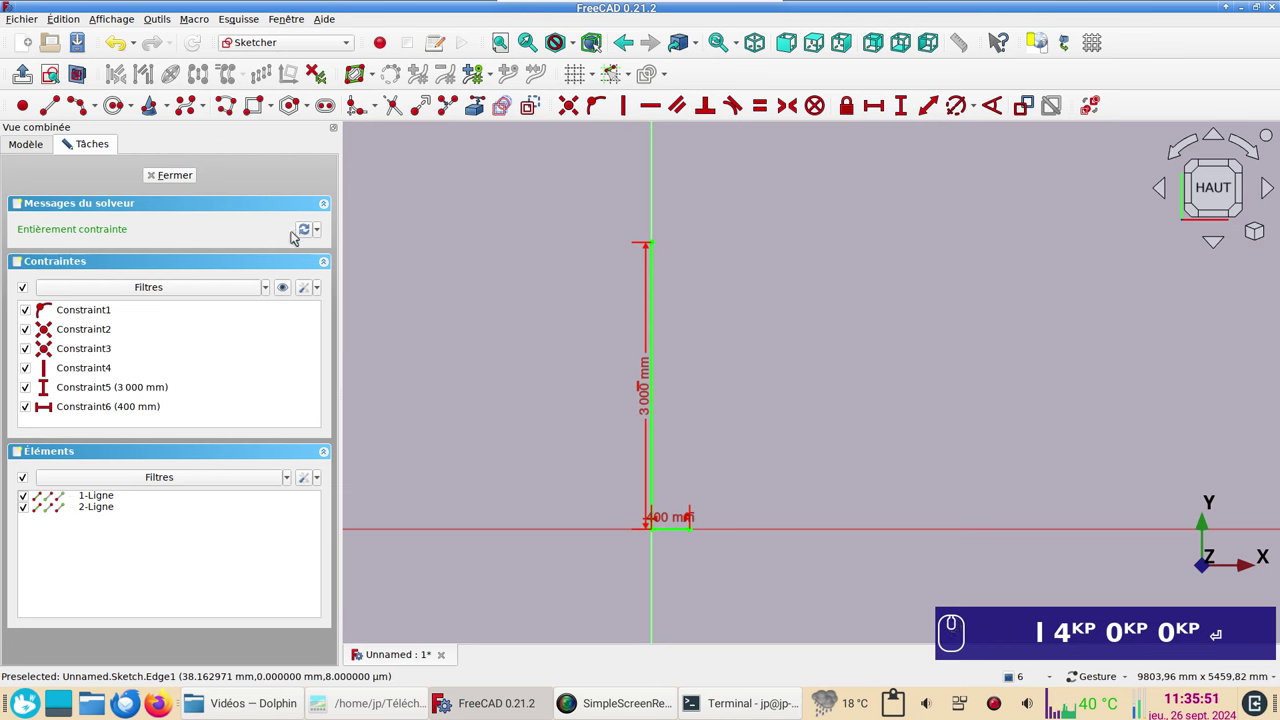
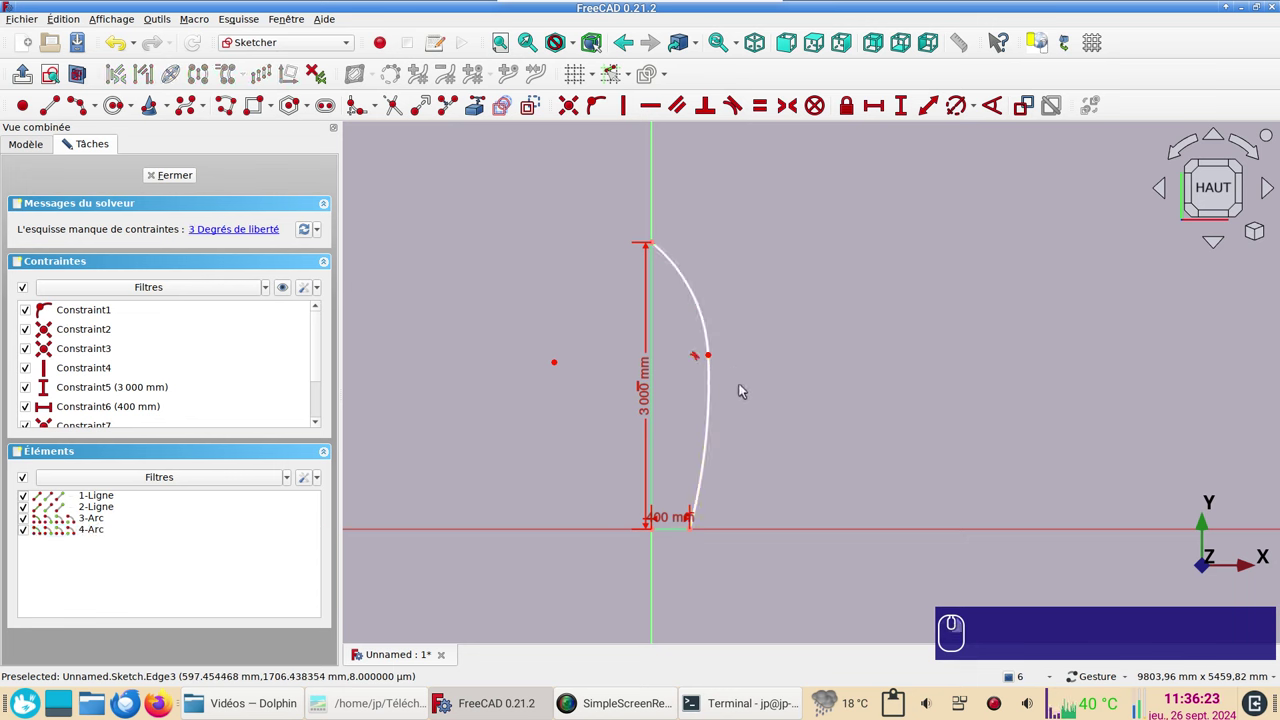
Step: Reshape the curved outline joining the top of the vertical line to the base end
{"action": "left_click_drag", "start_coordinate": [712, 357], "coordinate": [714, 360]}
Step: Fix the arc junction point at a 500 mm horizontal offset and 1800 mm height
{"action": "left_click", "coordinate": [713, 357]}
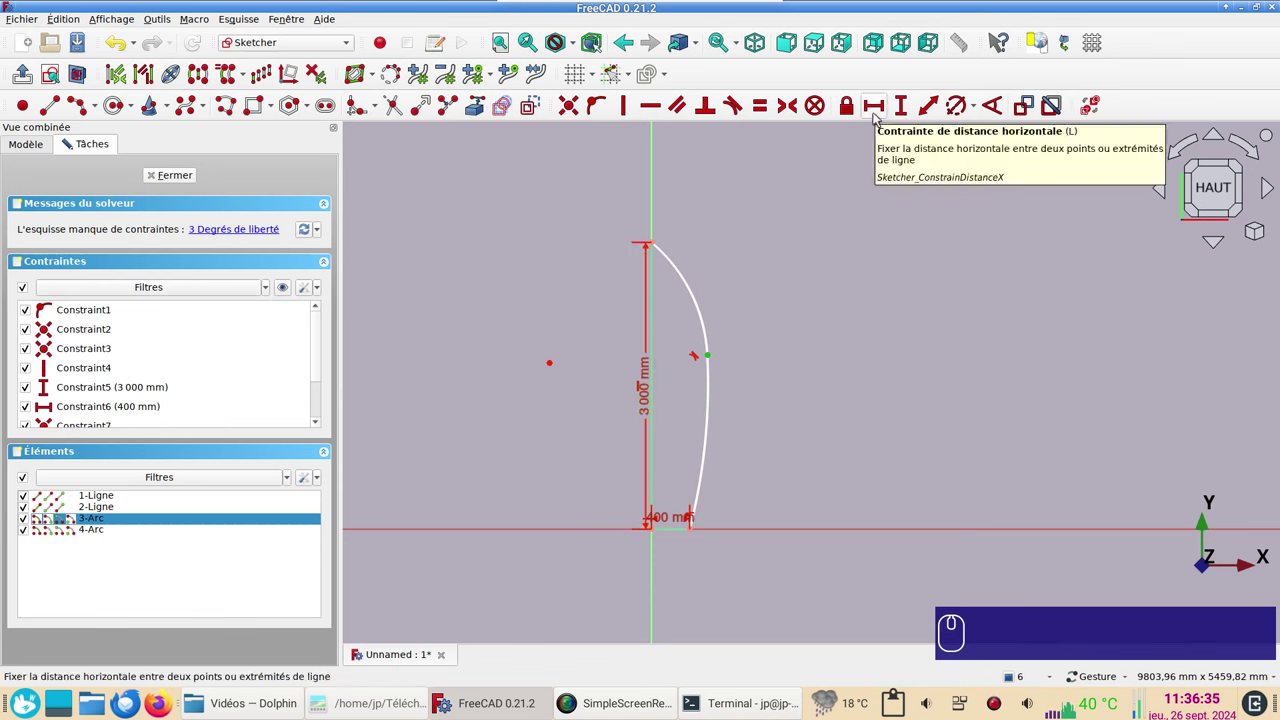
{"action": "key", "text": "i"}
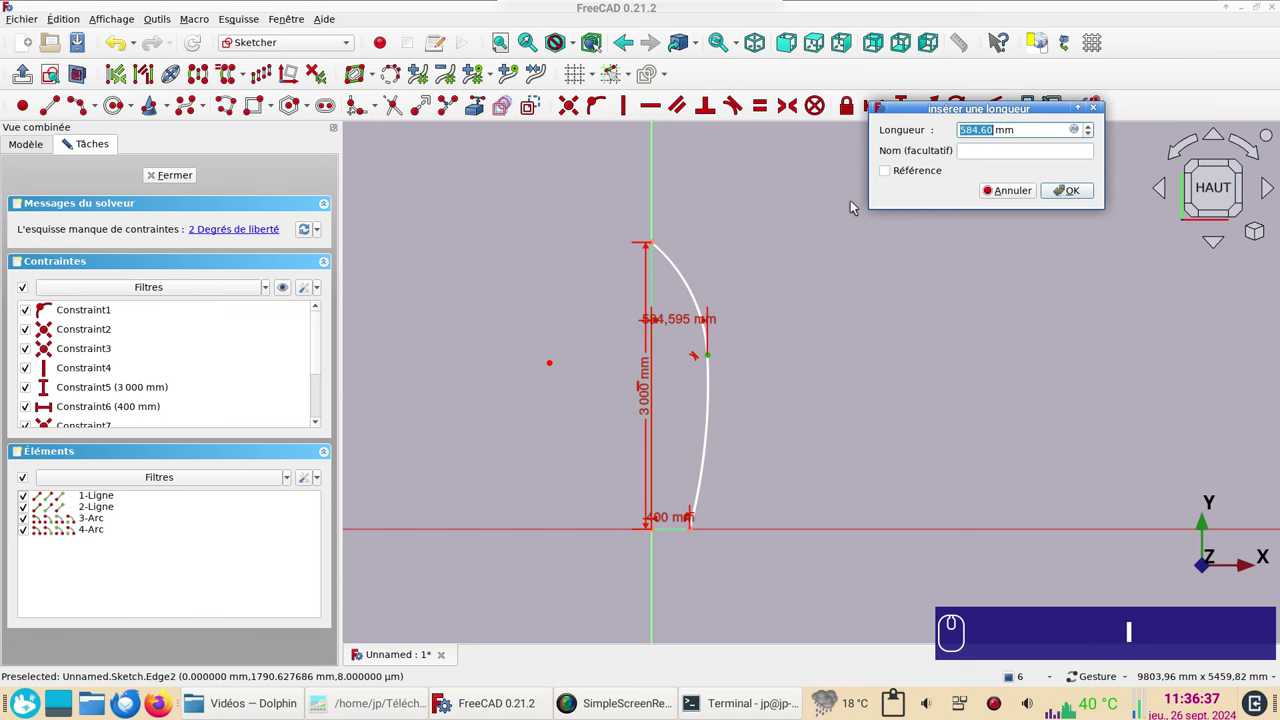
{"action": "key", "text": "KP_5"}
{"action": "key", "text": "KP_0"}
{"action": "key", "text": "KP_0"}
{"action": "key", "text": "Return"}
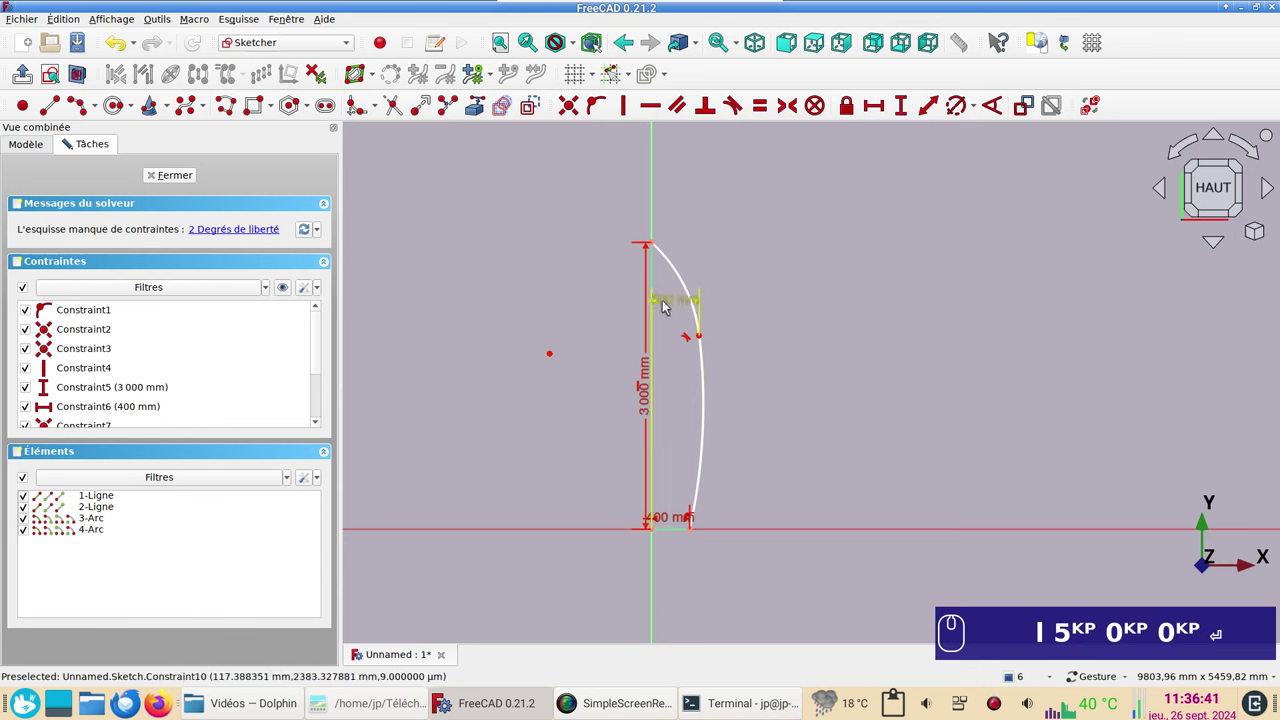
{"action": "left_click_drag", "start_coordinate": [665, 306], "coordinate": [611, 342]}
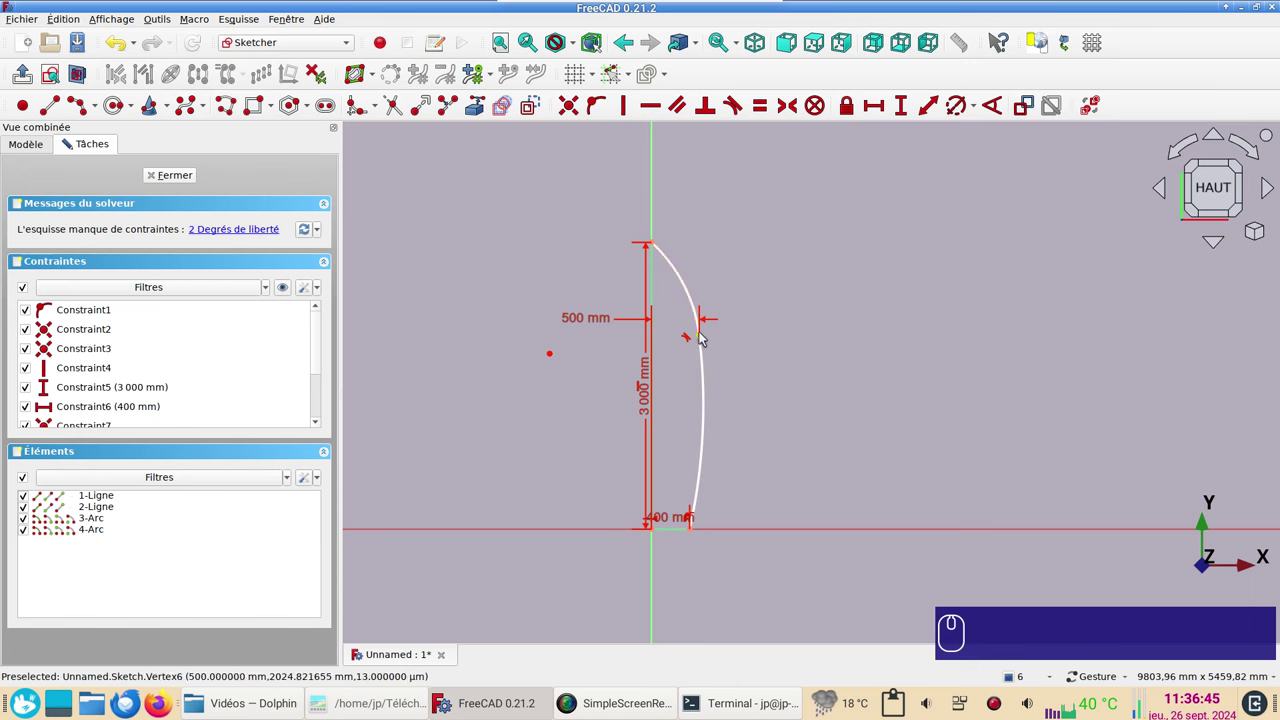
{"action": "left_click", "coordinate": [701, 337]}
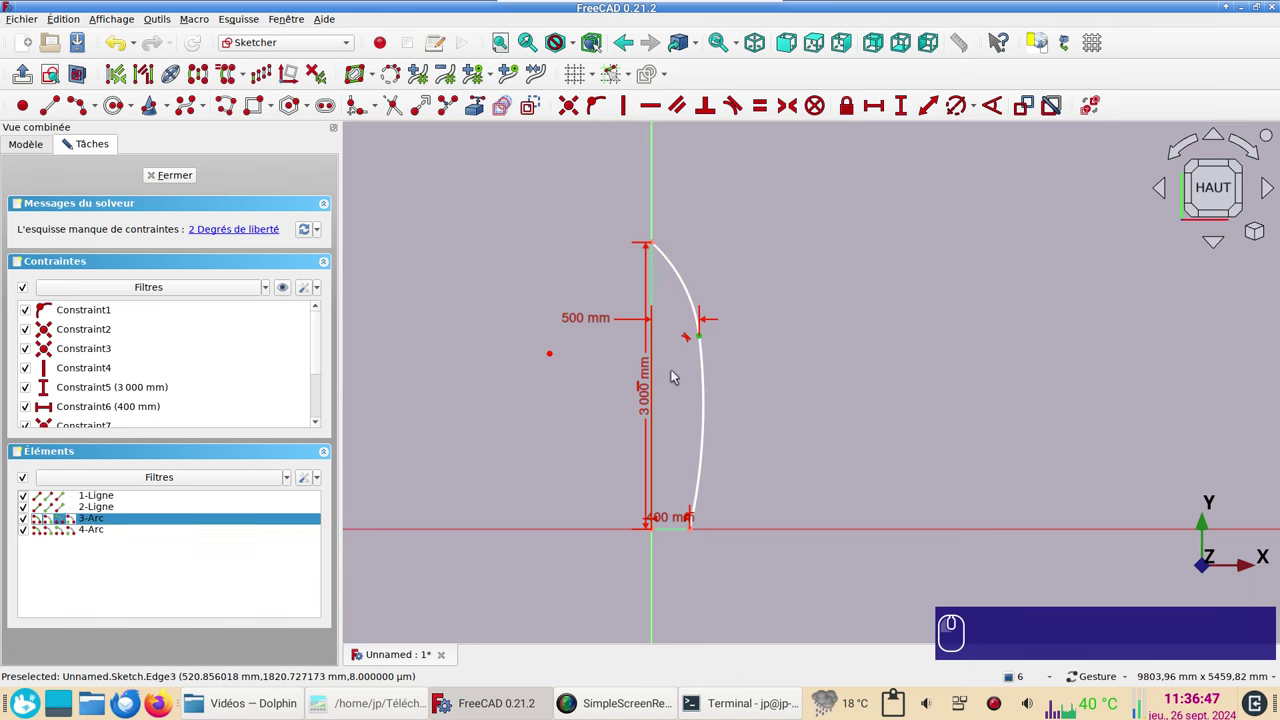
{"action": "key", "text": "i"}
{"action": "key", "text": "KP_1"}
{"action": "key", "text": "KP_8"}
{"action": "key", "text": "KP_0"}
{"action": "key", "text": "KP_0"}
{"action": "key", "text": "Return"}
{"action": "left_click", "coordinate": [708, 404]}
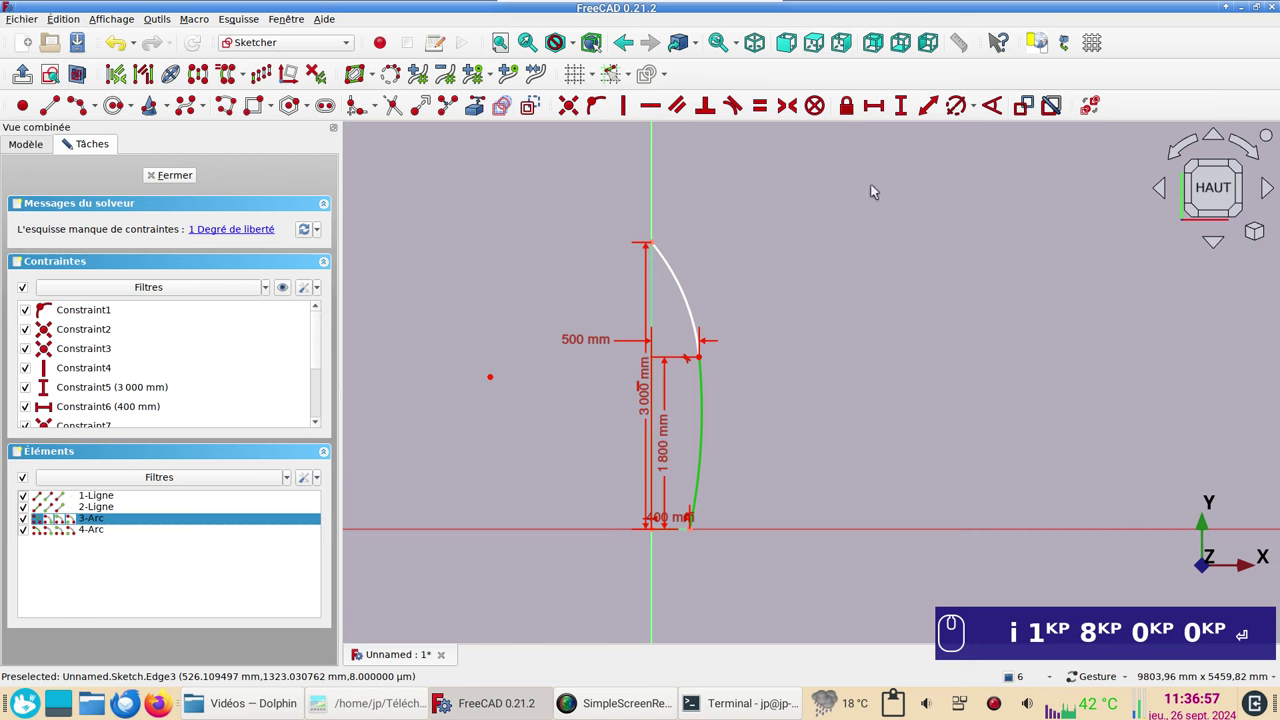
Step: Set the curved edge radius to 7500 mm and glance at the constraint display settings unchanged
{"action": "left_click_drag", "start_coordinate": [976, 109], "coordinate": [989, 166]}
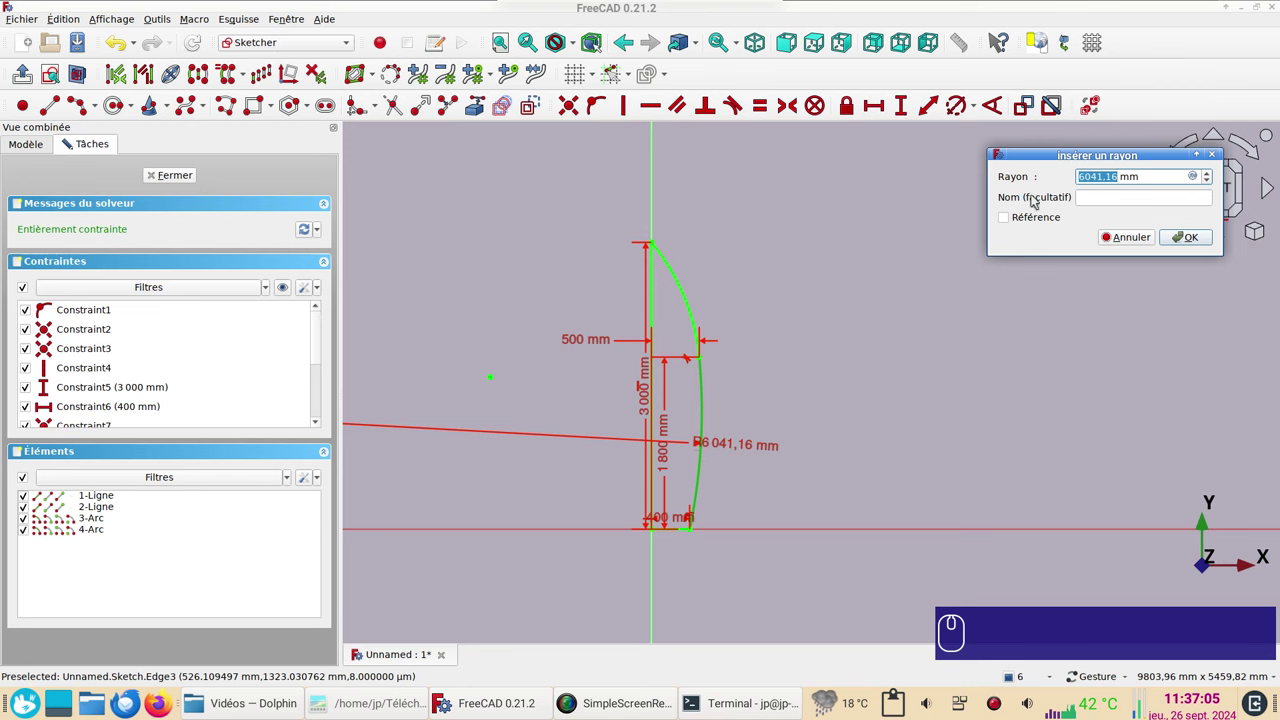
{"action": "key", "text": "KP_7"}
{"action": "key", "text": "KP_5"}
{"action": "key", "text": "KP_0"}
{"action": "key", "text": "KP_0"}
{"action": "key", "text": "Return"}
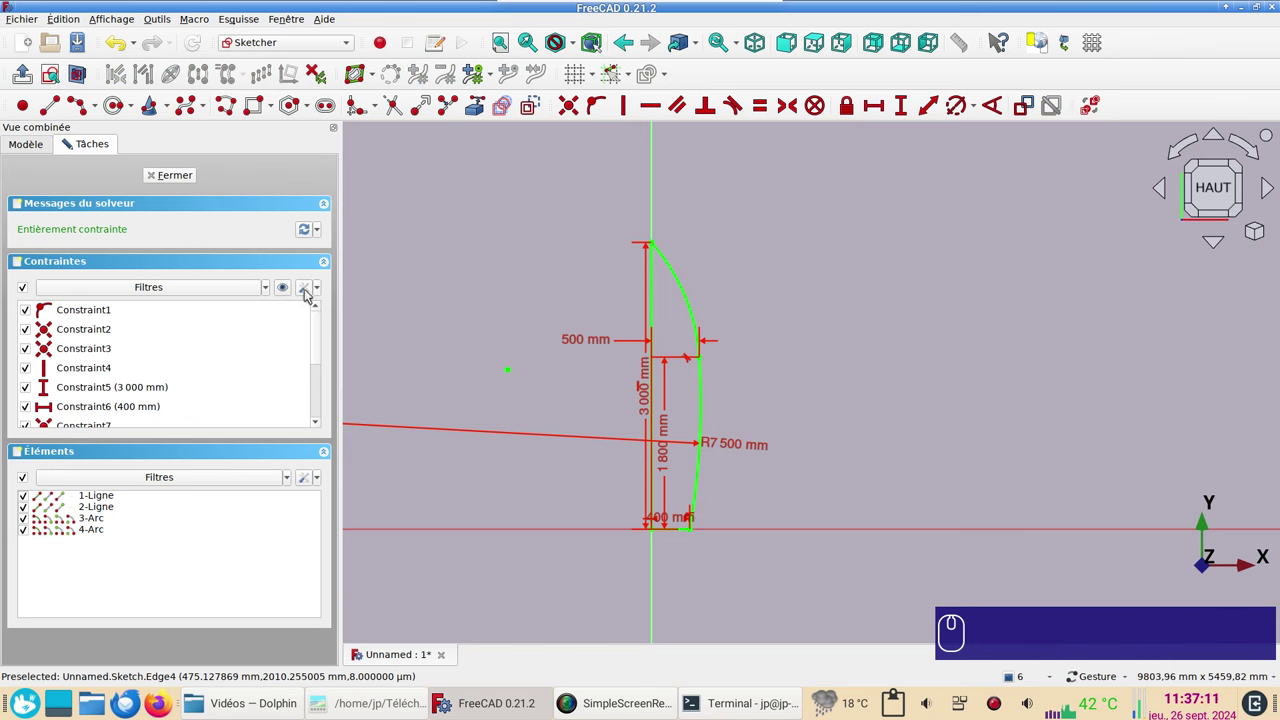
{"action": "left_click", "coordinate": [307, 292]}
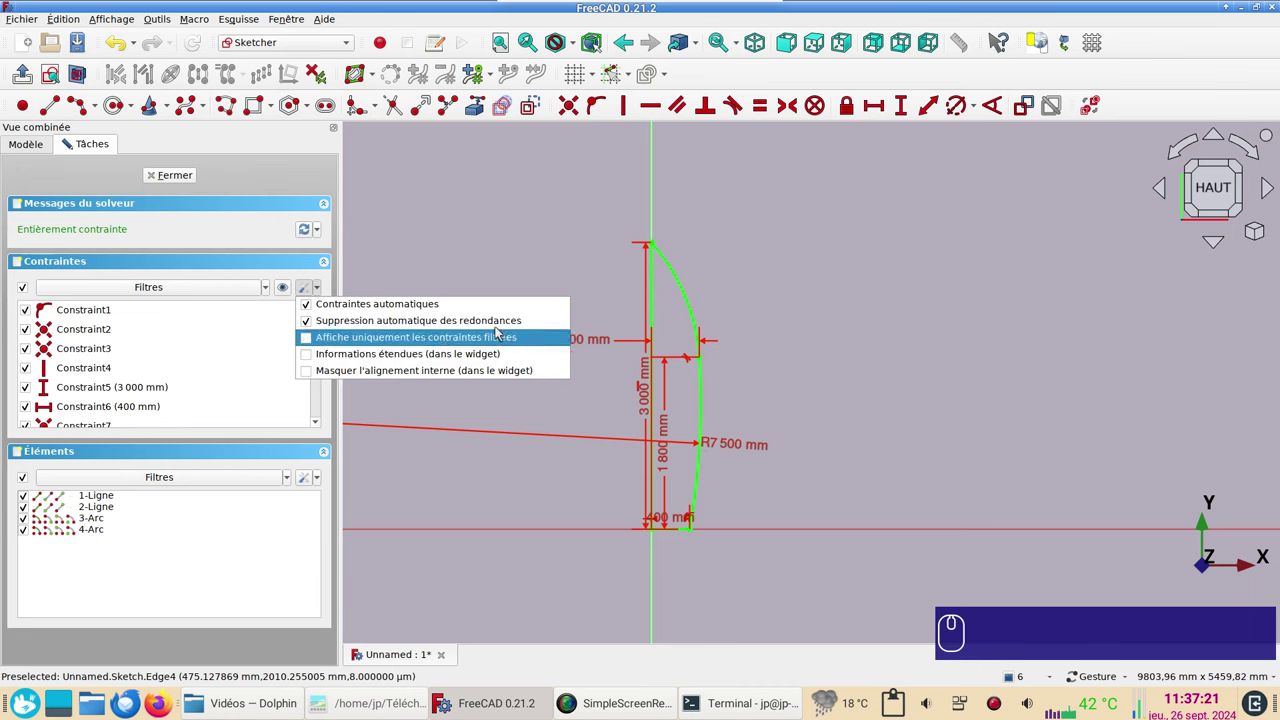
{"action": "left_click", "coordinate": [438, 282]}
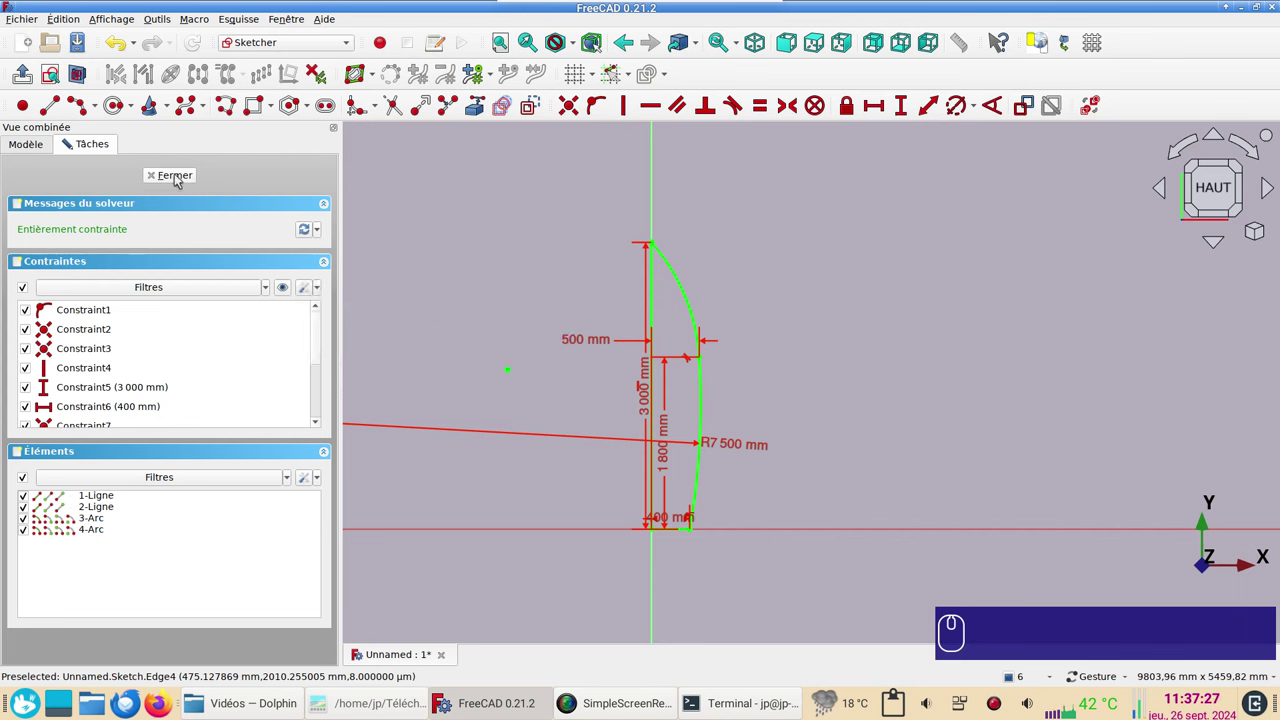
Step: Close the transom sketch, deselect it and start a new sketch on the YZ plane
{"action": "left_click", "coordinate": [596, 431]}
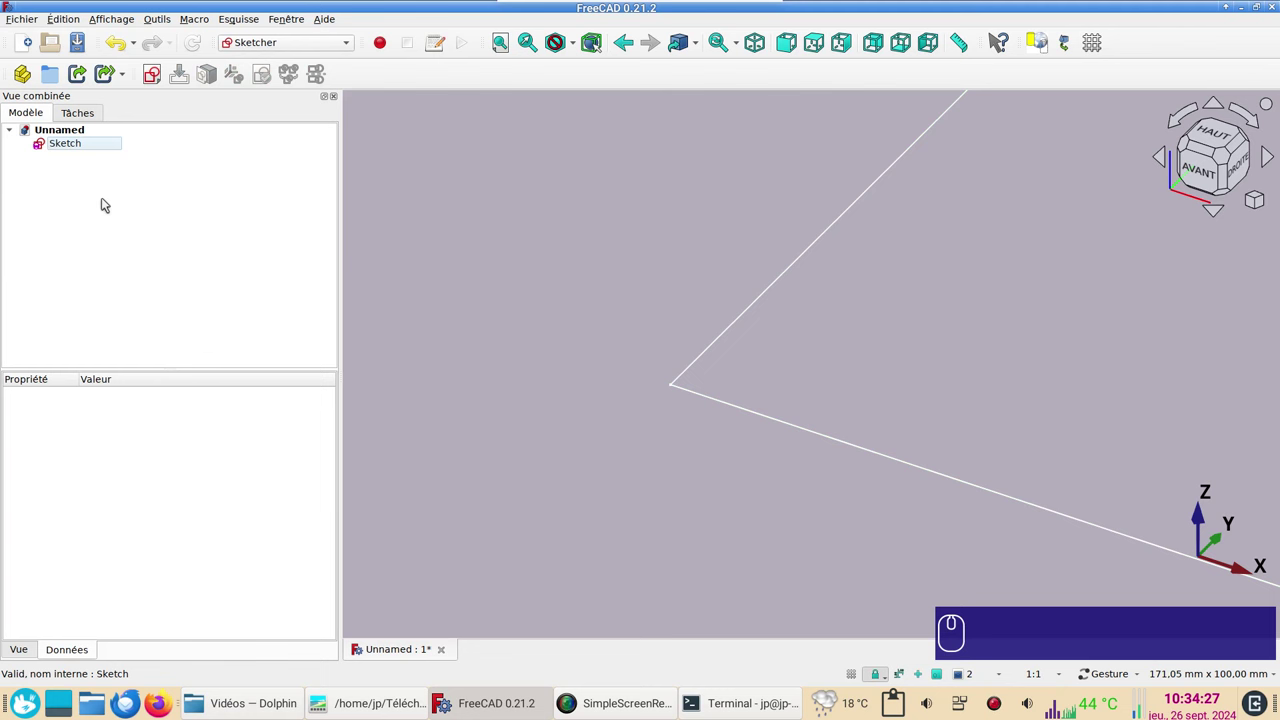
{"action": "left_click", "coordinate": [497, 263]}
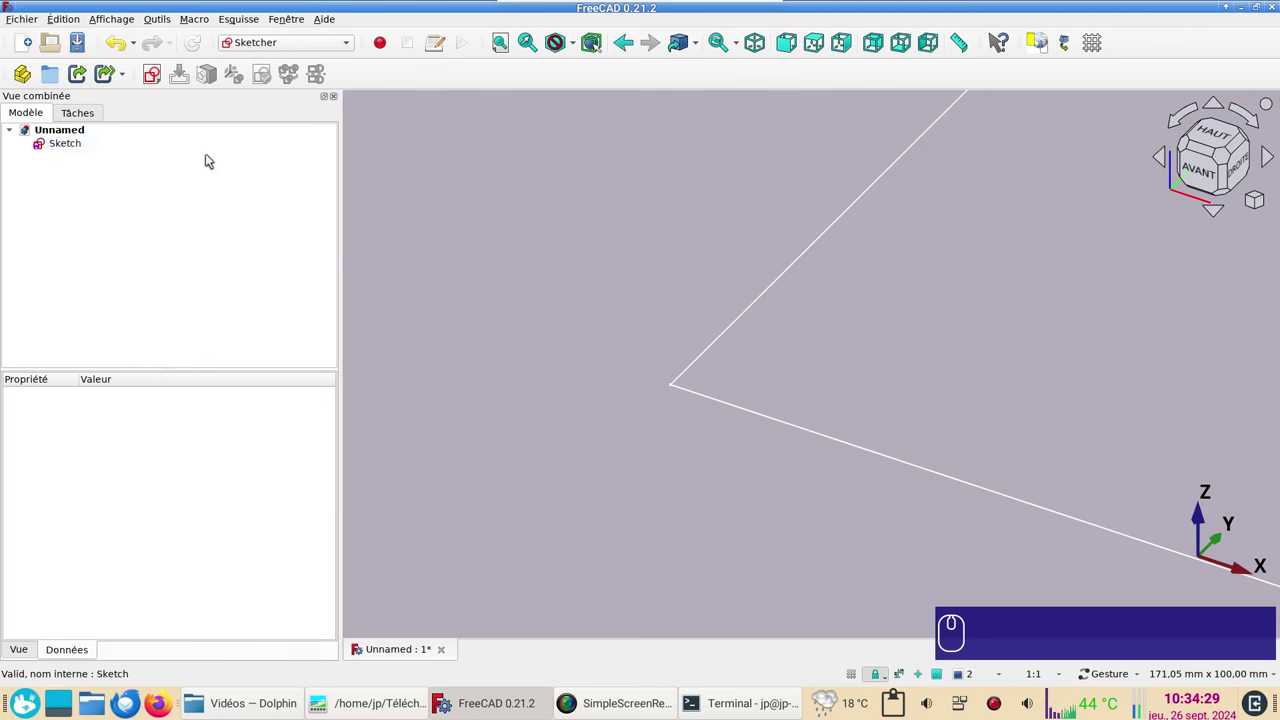
{"action": "left_click", "coordinate": [154, 78]}
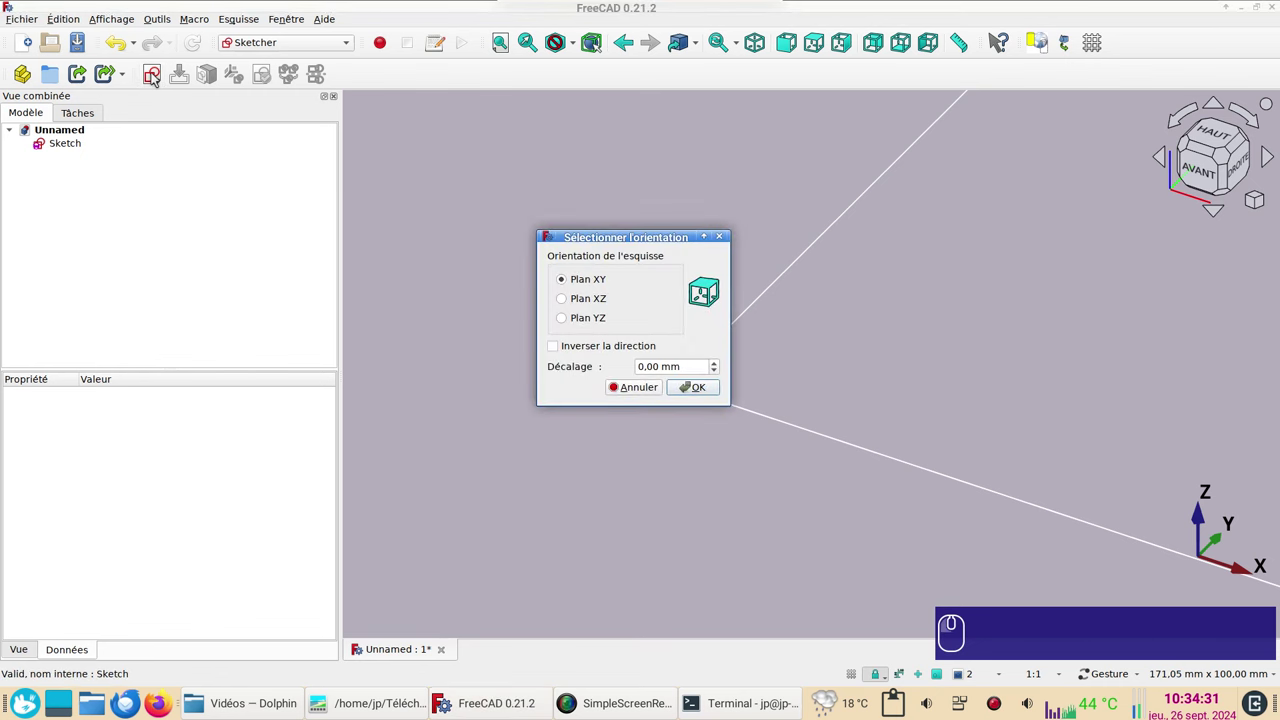
{"action": "left_click", "coordinate": [576, 321]}
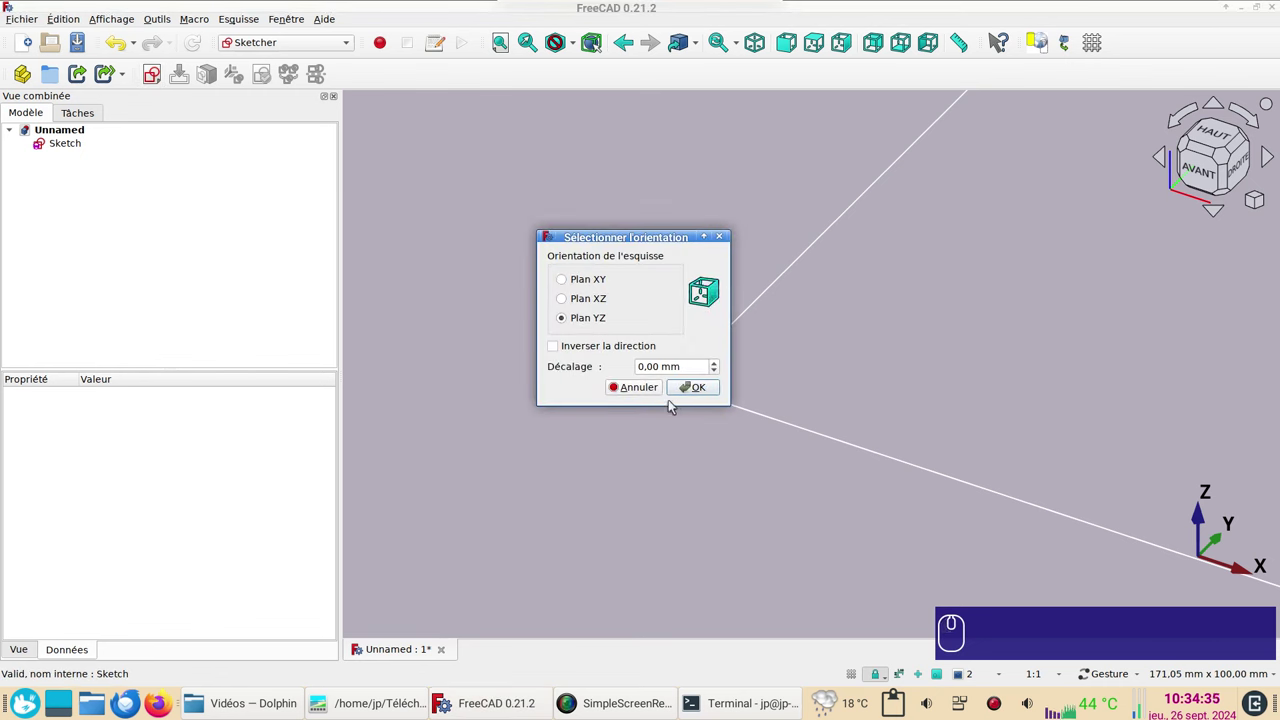
Step: Confirm the YZ sketch, link the base line as external geometry, set Gesture navigation and a side view
{"action": "left_click", "coordinate": [698, 391]}
{"action": "scroll", "scroll_direction": "down", "scroll_amount": 3}
{"action": "right_click", "coordinate": [852, 451]}
{"action": "scroll", "scroll_direction": "down", "scroll_amount": 3}
{"action": "left_click", "coordinate": [855, 324]}
{"action": "right_click", "coordinate": [746, 322]}
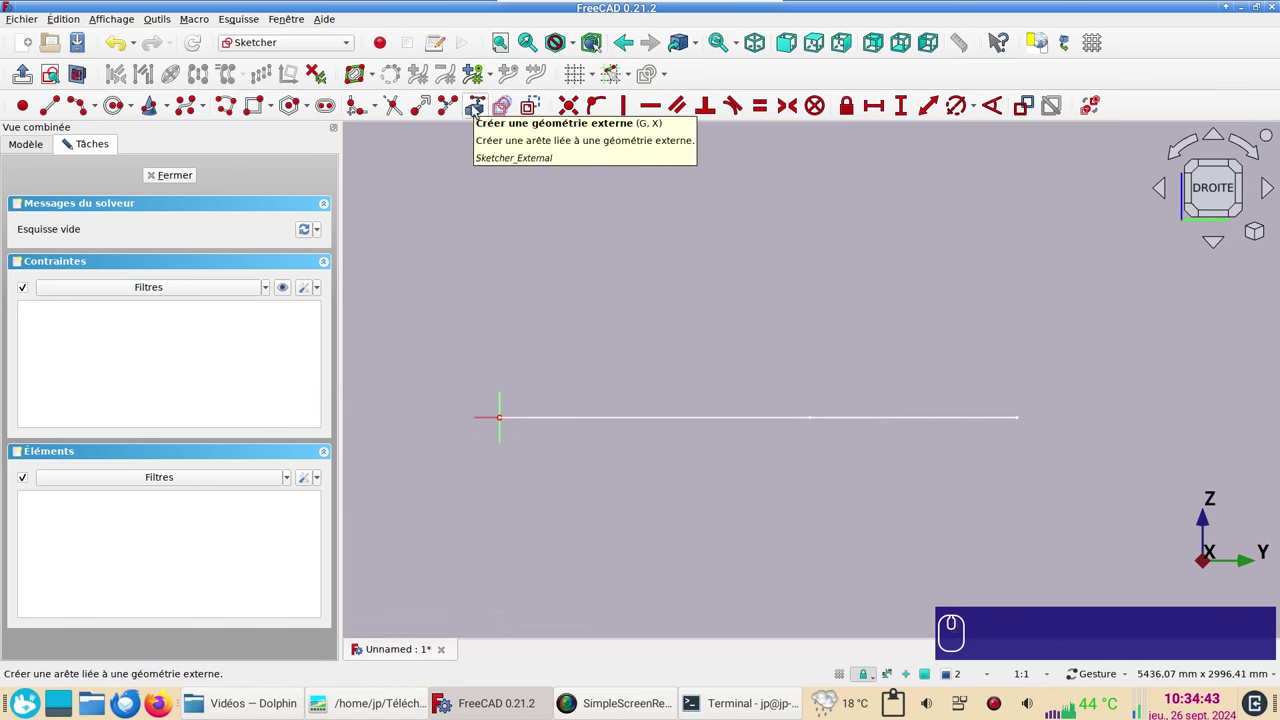
{"action": "left_click", "coordinate": [475, 110]}
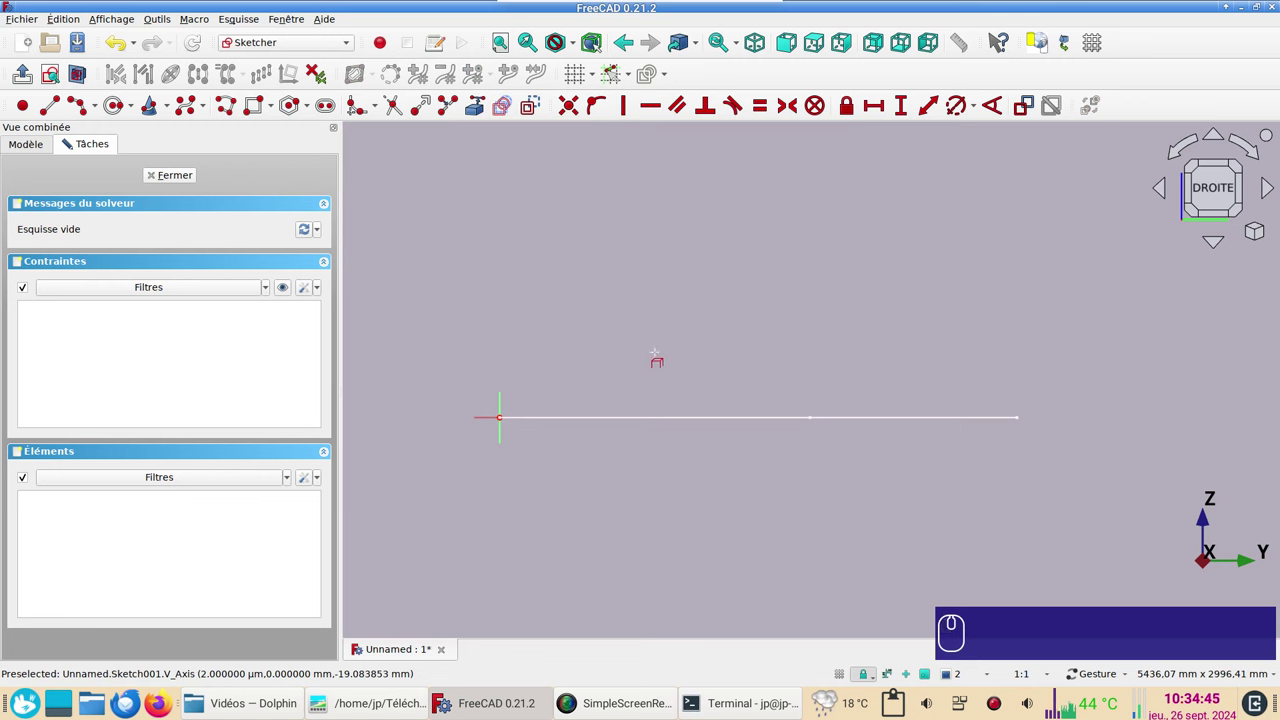
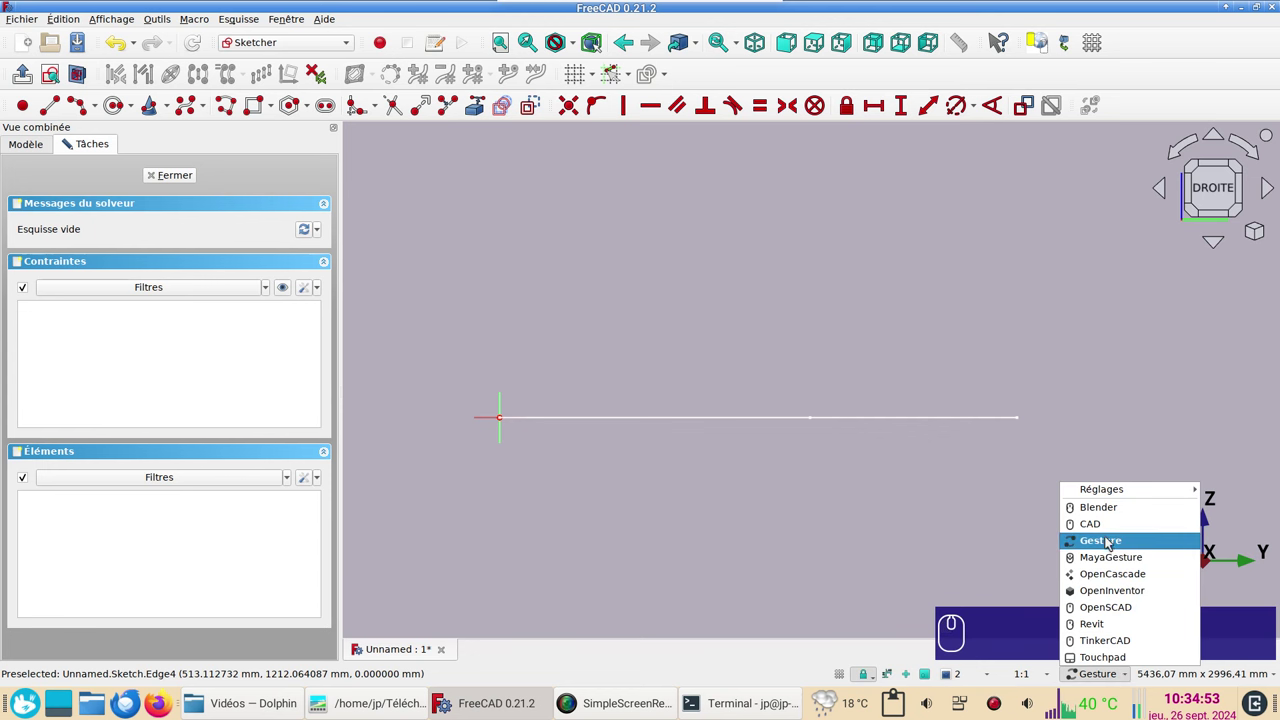
{"action": "left_click", "coordinate": [825, 525]}
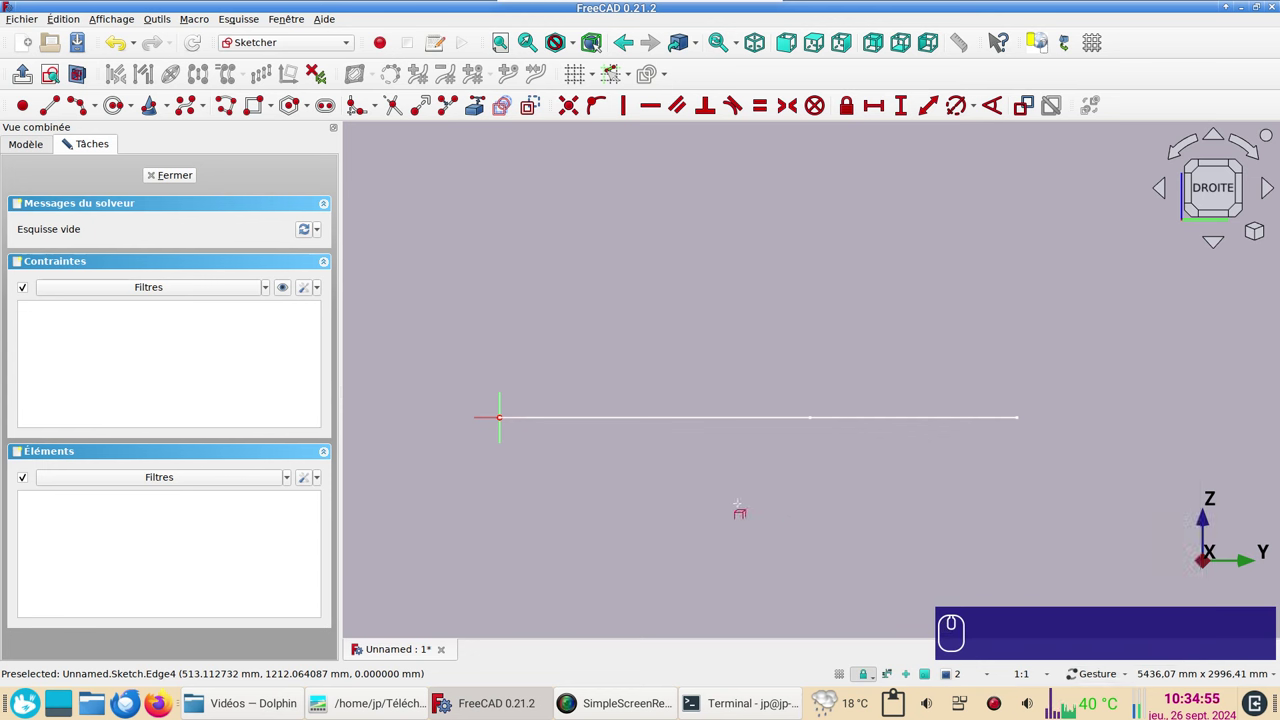
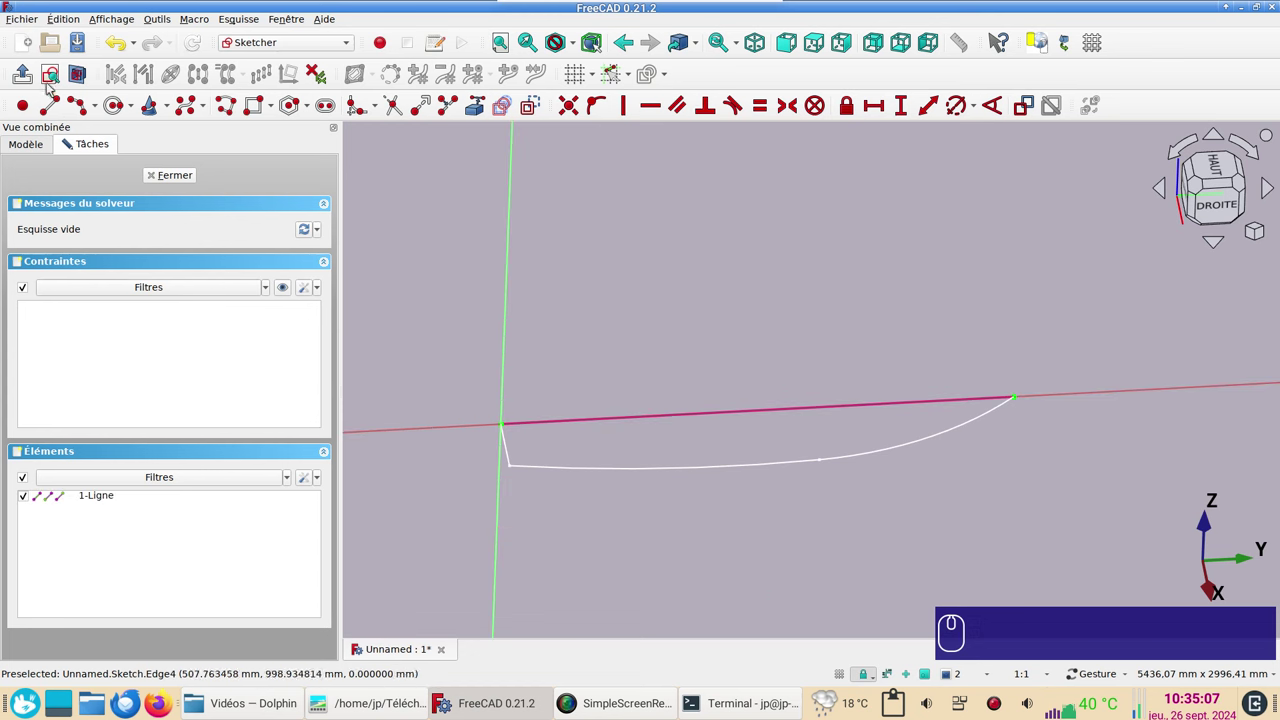
{"action": "left_click", "coordinate": [52, 76]}
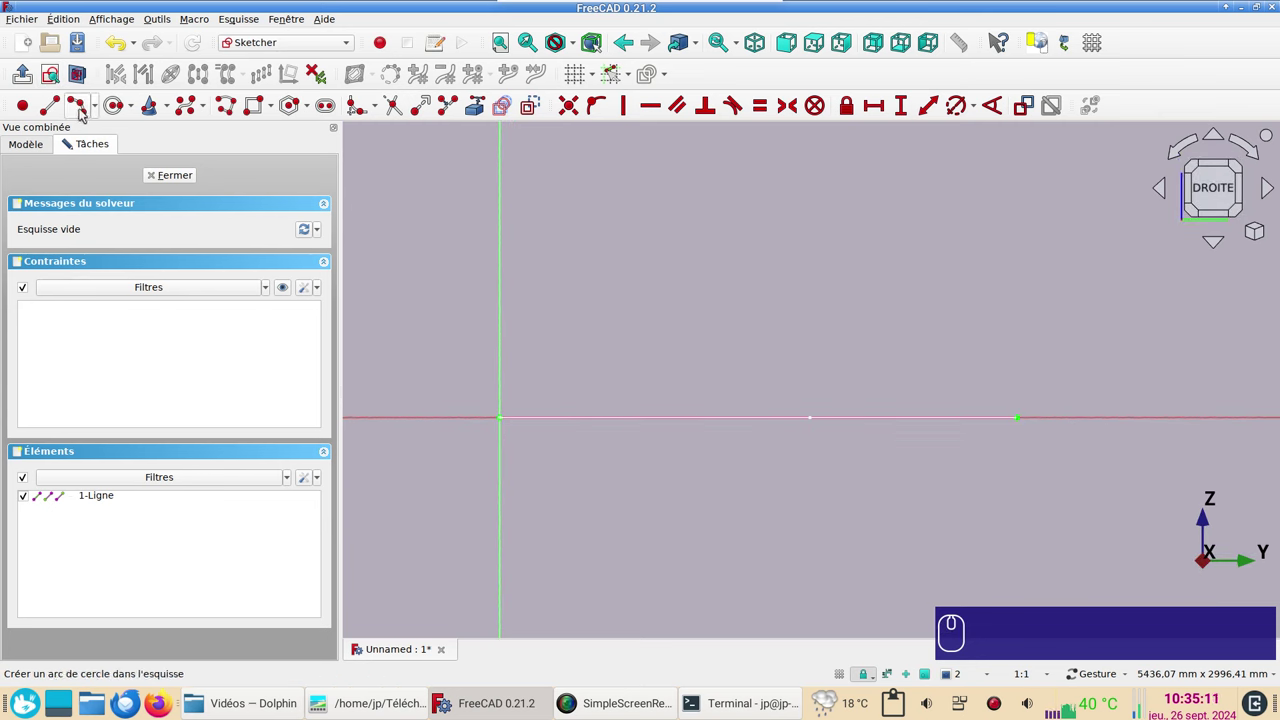
Step: Draw an arc below the linked base line and give it a 15 m radius
{"action": "left_click", "coordinate": [84, 112]}
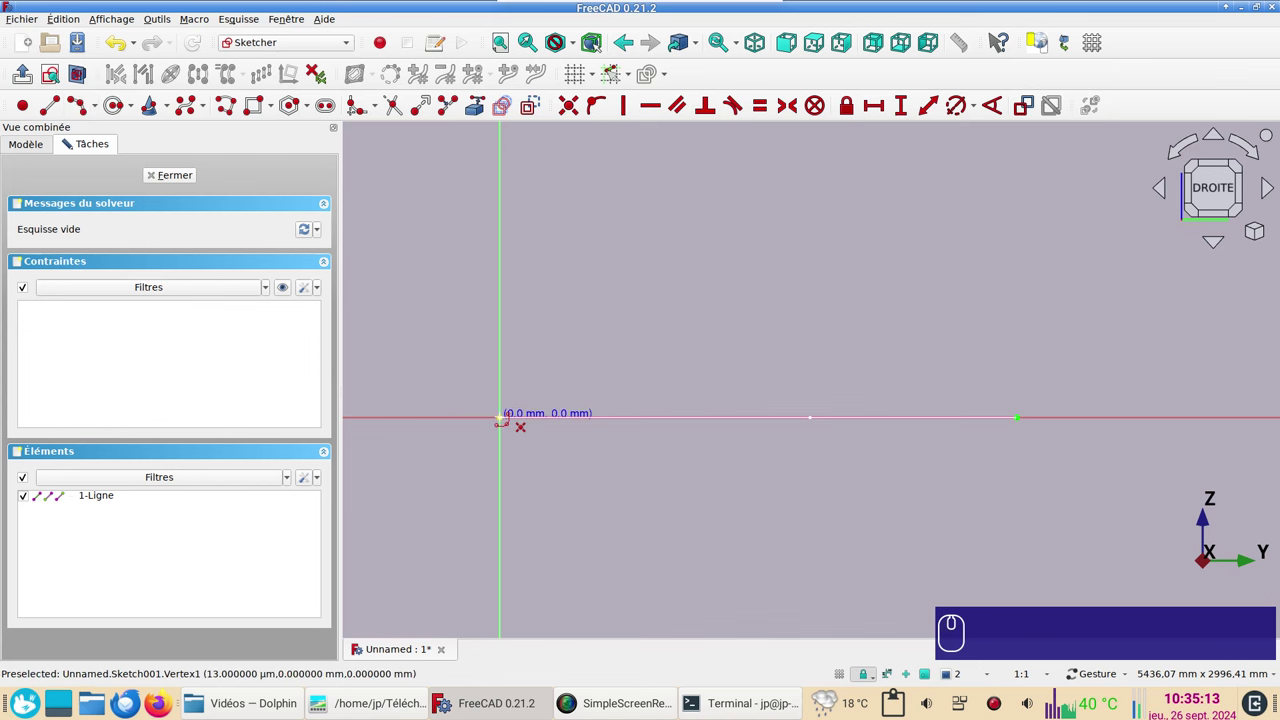
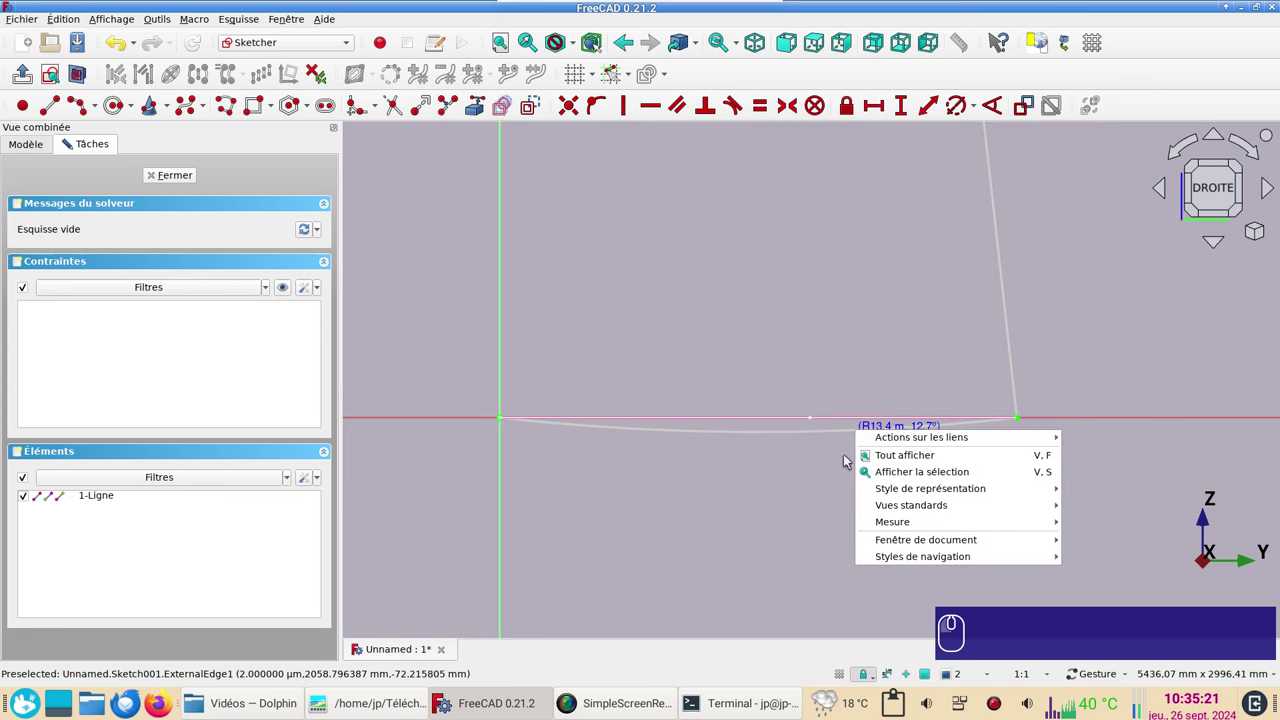
{"action": "double_click", "coordinate": [833, 457]}
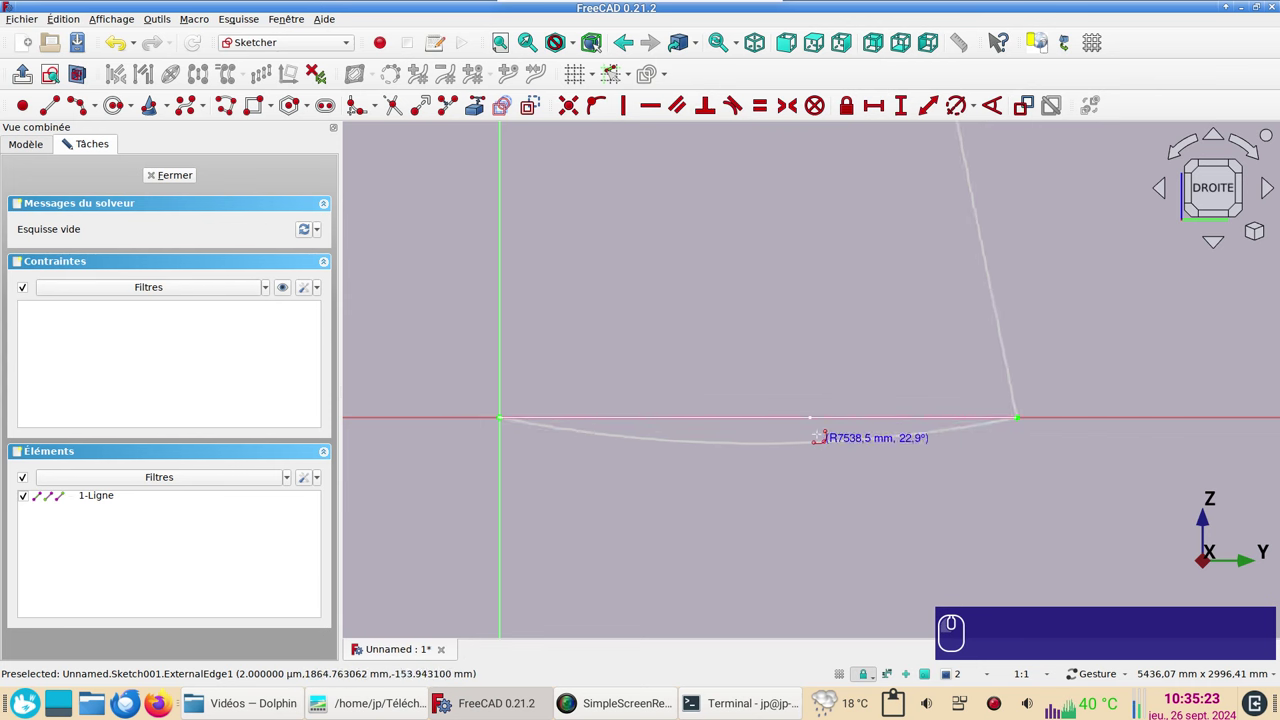
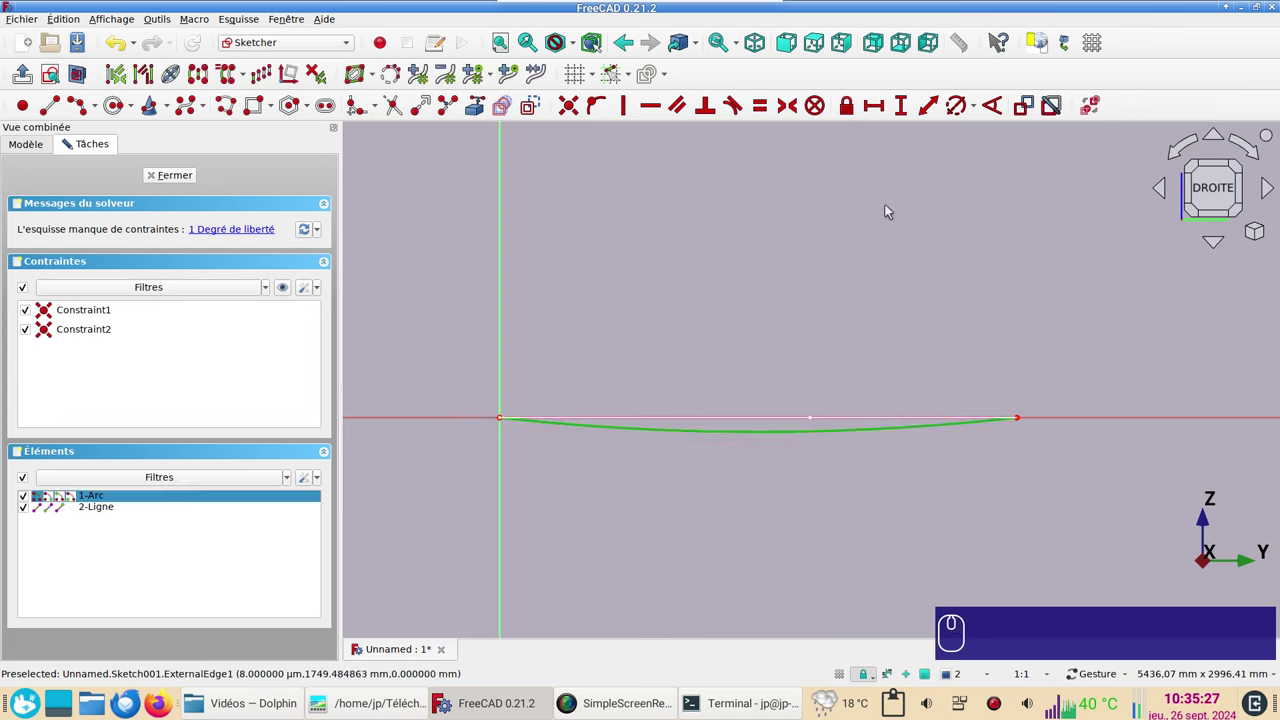
{"action": "left_click_drag", "start_coordinate": [976, 117], "coordinate": [956, 140]}
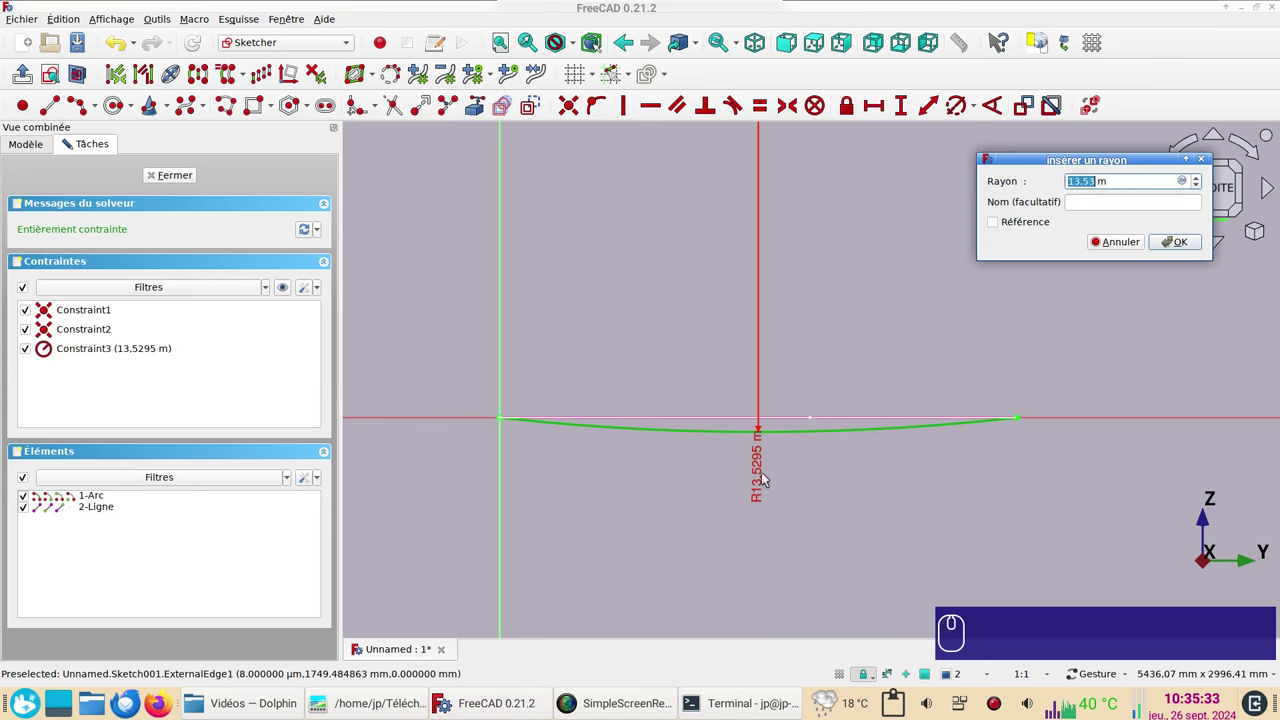
{"action": "key", "text": "KP_1"}
{"action": "key", "text": "KP_5"}
{"action": "key", "text": "Return"}
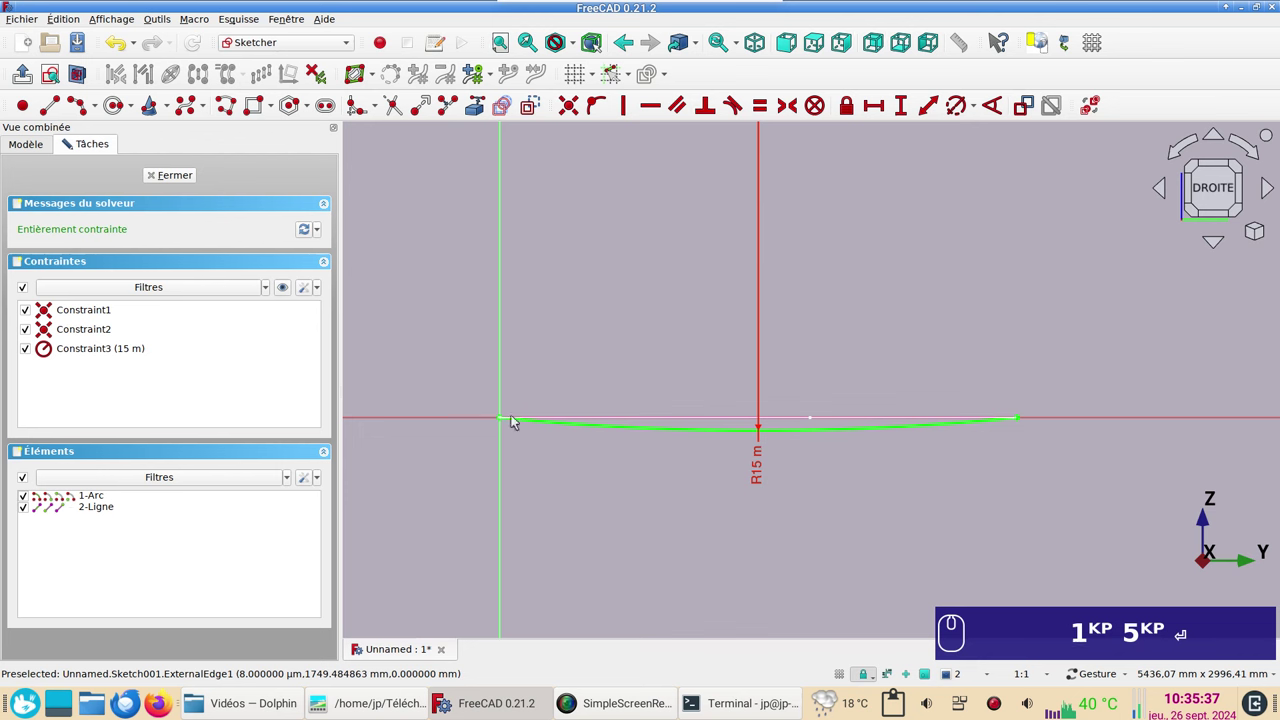
Step: Draw a vertical line from the arc's origin end and constrain it to 500 mm
{"action": "left_click", "coordinate": [54, 109]}
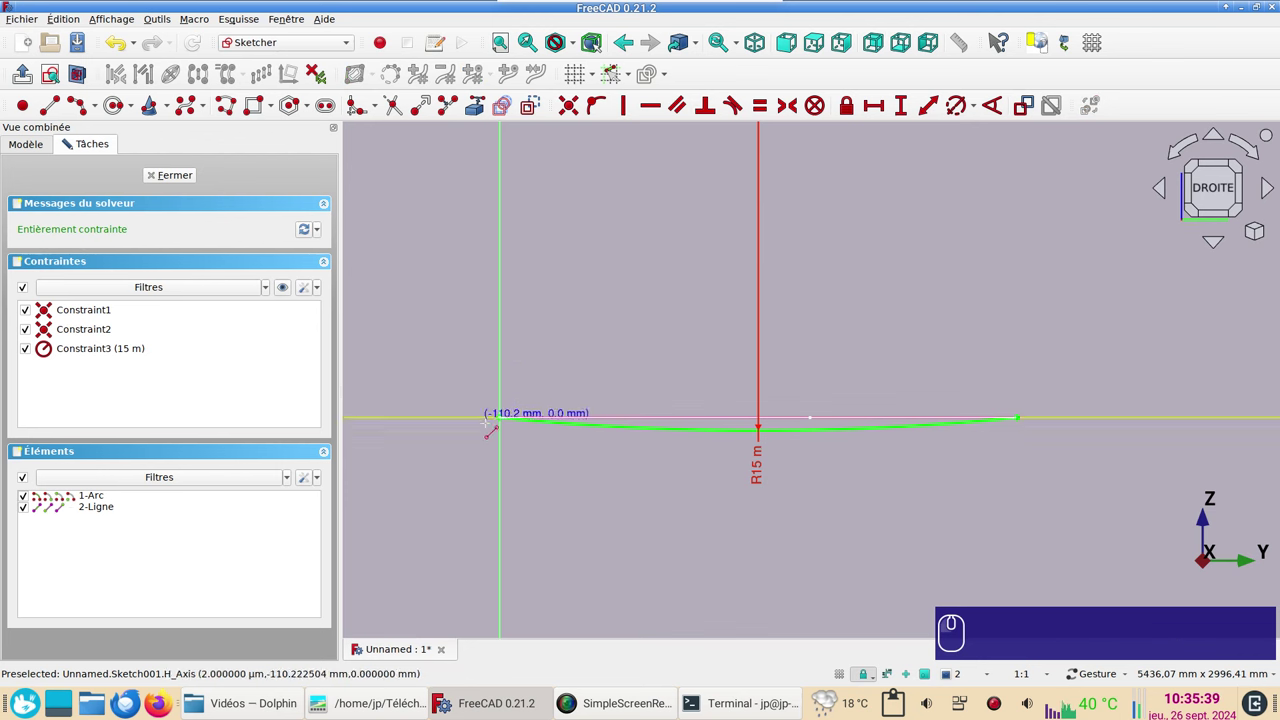
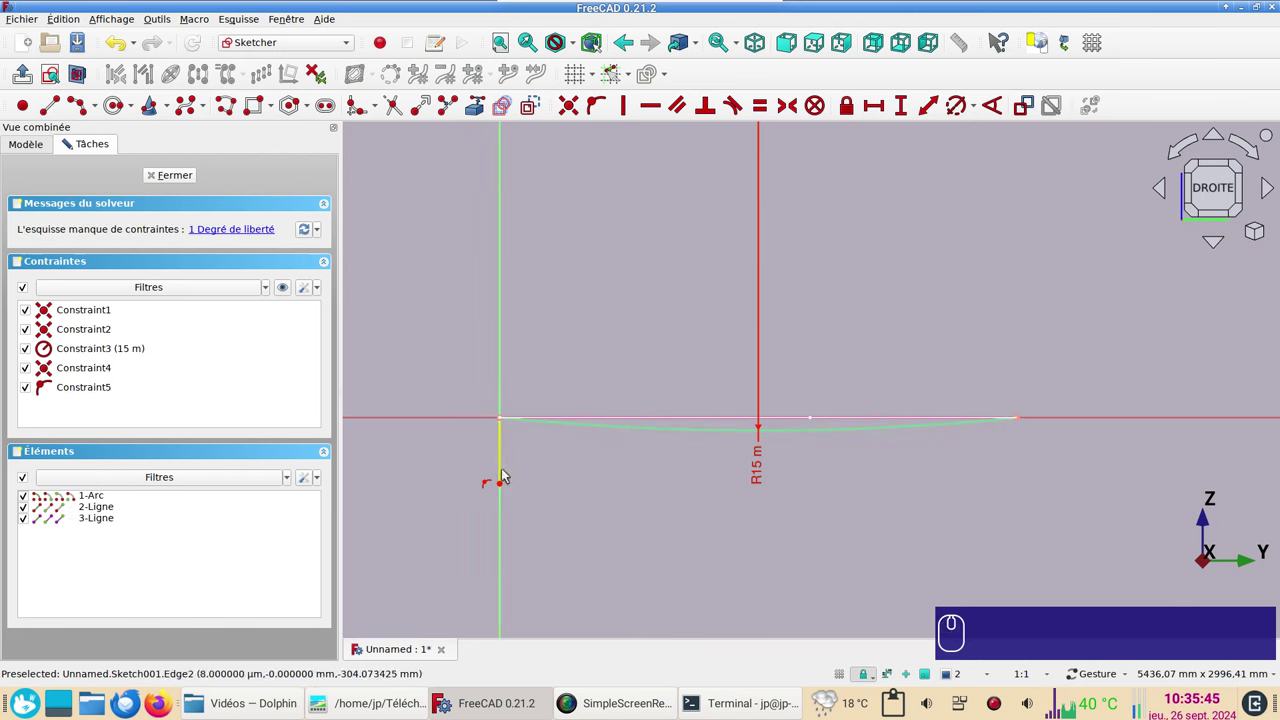
{"action": "left_click", "coordinate": [508, 474]}
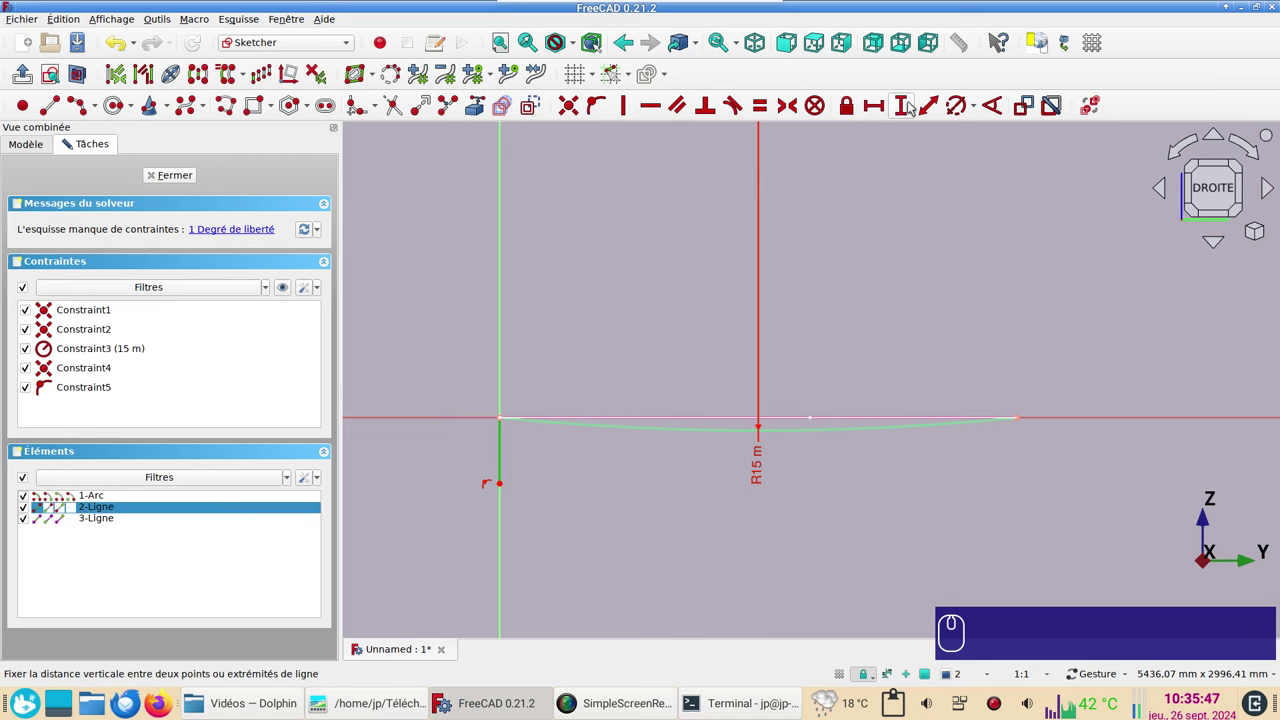
{"action": "key", "text": "i"}
{"action": "key", "text": "KP_5"}
{"action": "key", "text": "KP_0"}
{"action": "key", "text": "KP_0"}
{"action": "key", "text": "Return"}
{"action": "scroll", "scroll_direction": "down", "scroll_amount": 3}
{"action": "type", "text": "i"}
{"action": "key", "text": "KP_5"}
{"action": "key", "text": "KP_0"}
{"action": "key", "text": "Return"}
{"action": "right_click", "coordinate": [803, 197]}
{"action": "scroll", "scroll_direction": "down", "scroll_amount": 3}
{"action": "left_click_drag", "start_coordinate": [846, 208], "coordinate": [765, 269]}
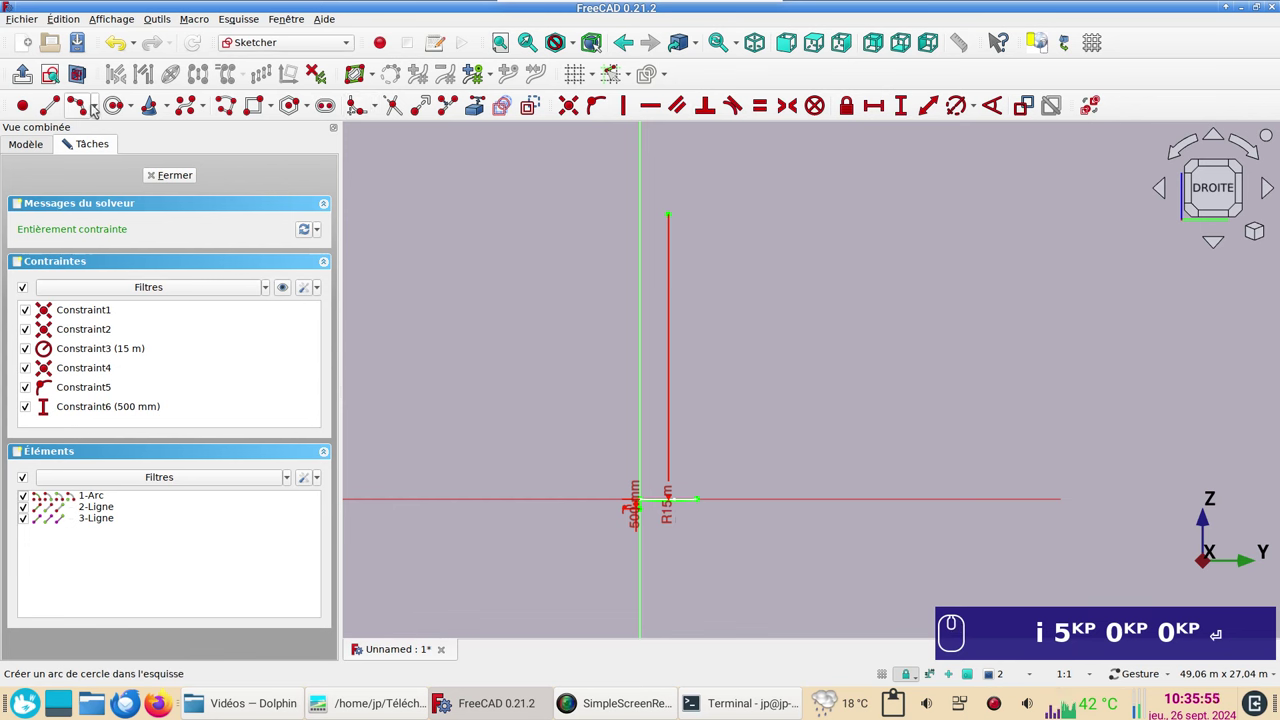
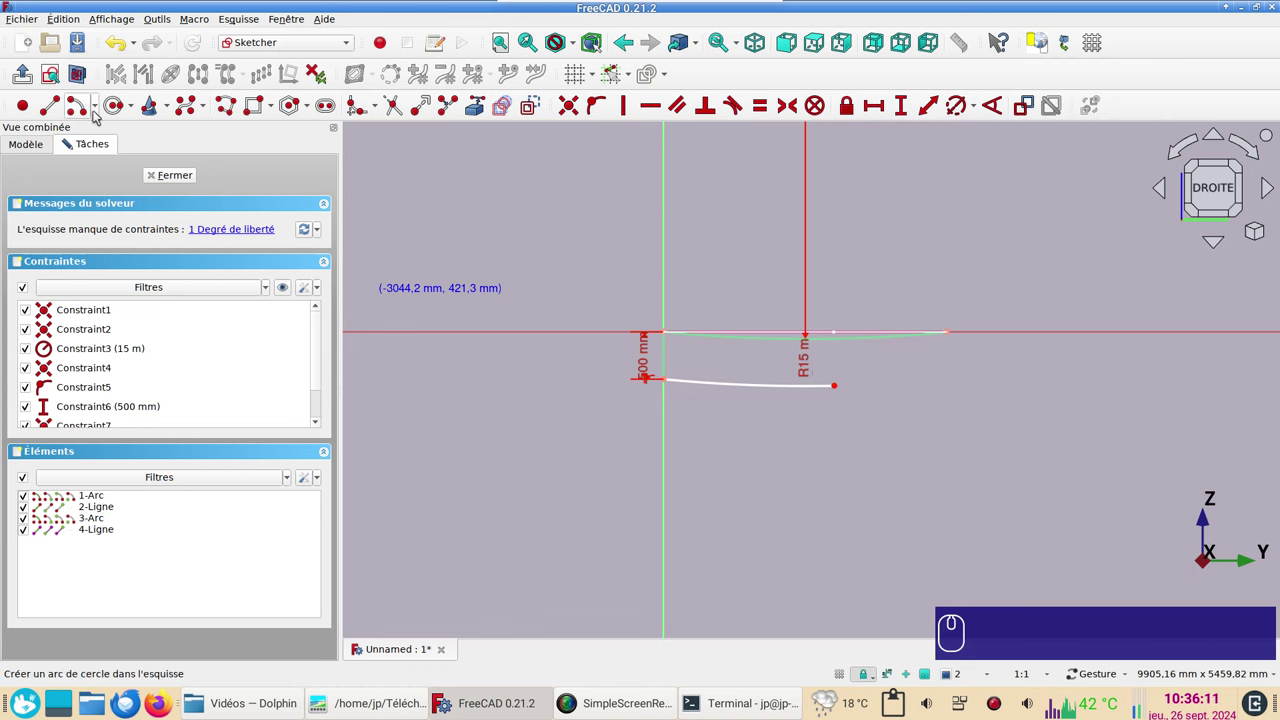
Step: Place the second arc and try shifting the arcs' junction, undoing the move the solver rejected
{"action": "left_click", "coordinate": [98, 114]}
{"action": "left_click", "coordinate": [89, 144]}
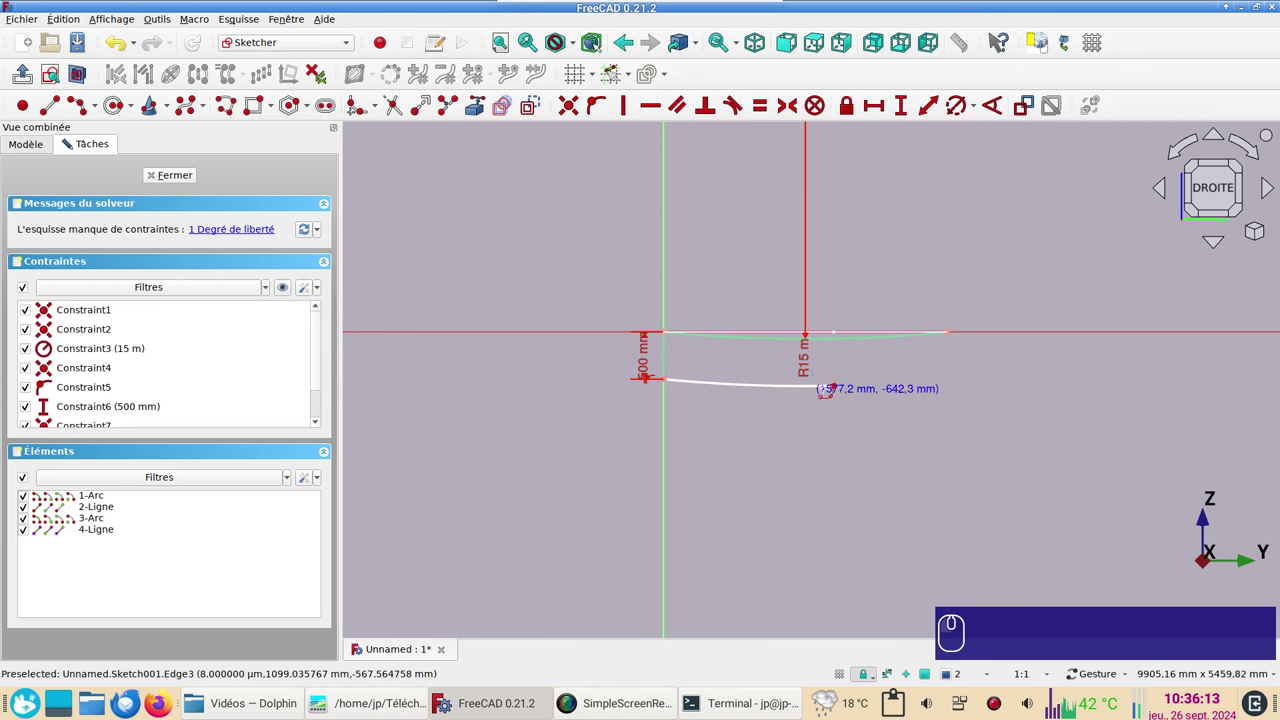
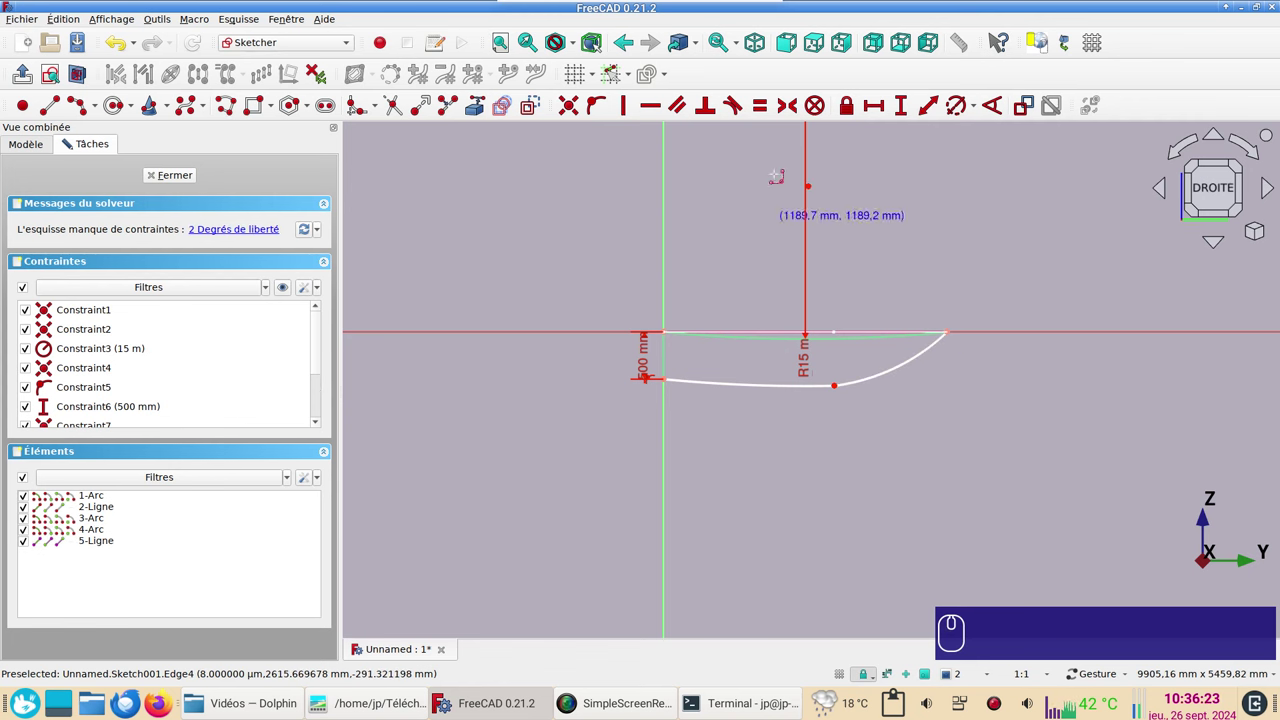
{"action": "key", "text": "t"}
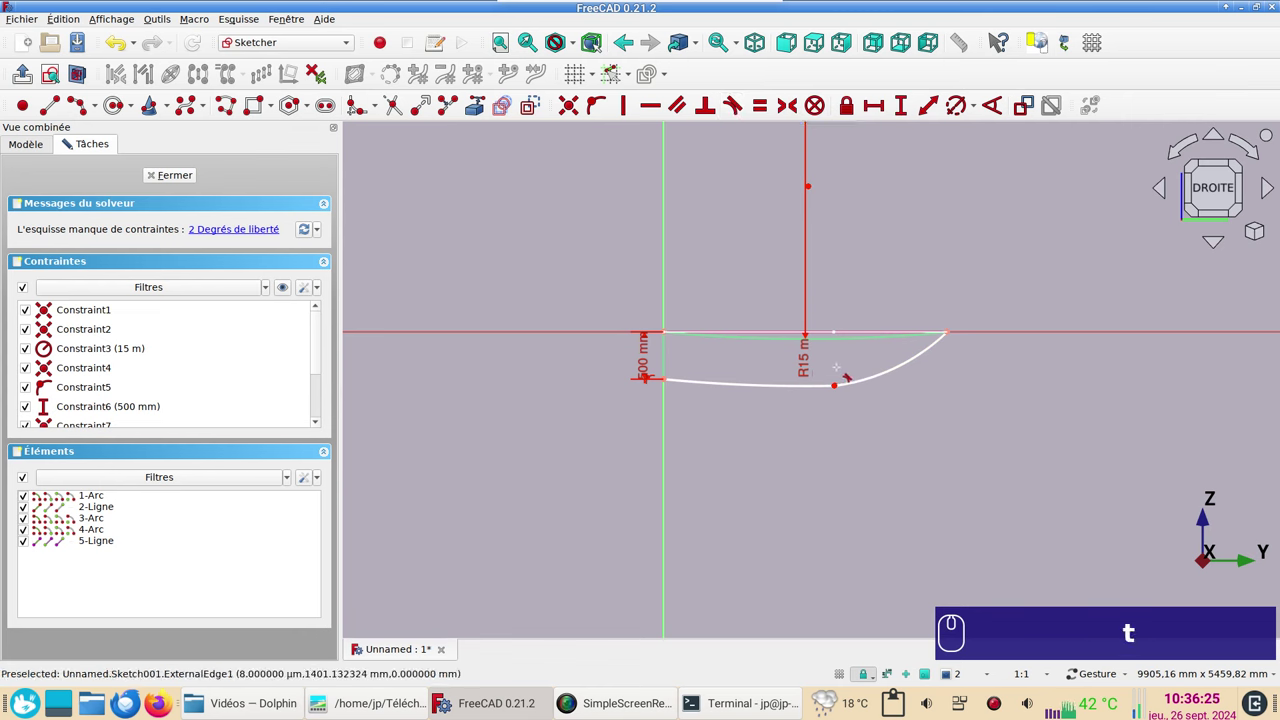
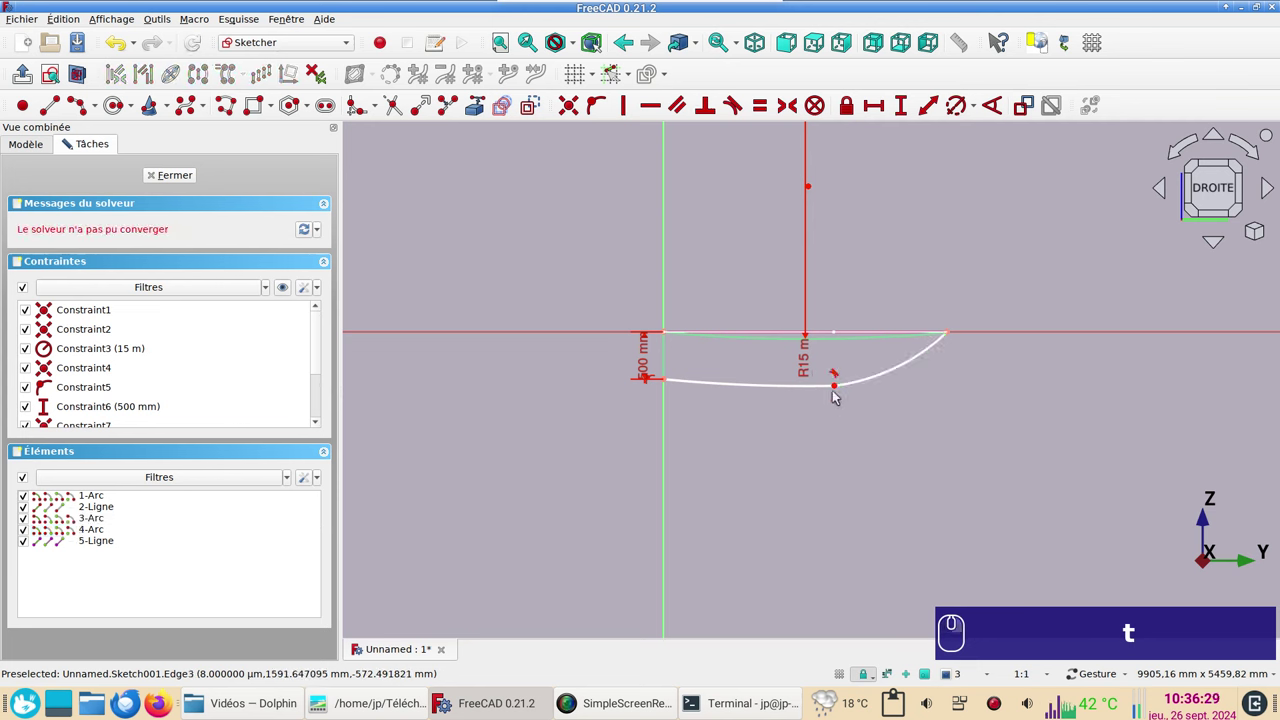
{"action": "left_click_drag", "start_coordinate": [838, 387], "coordinate": [885, 392]}
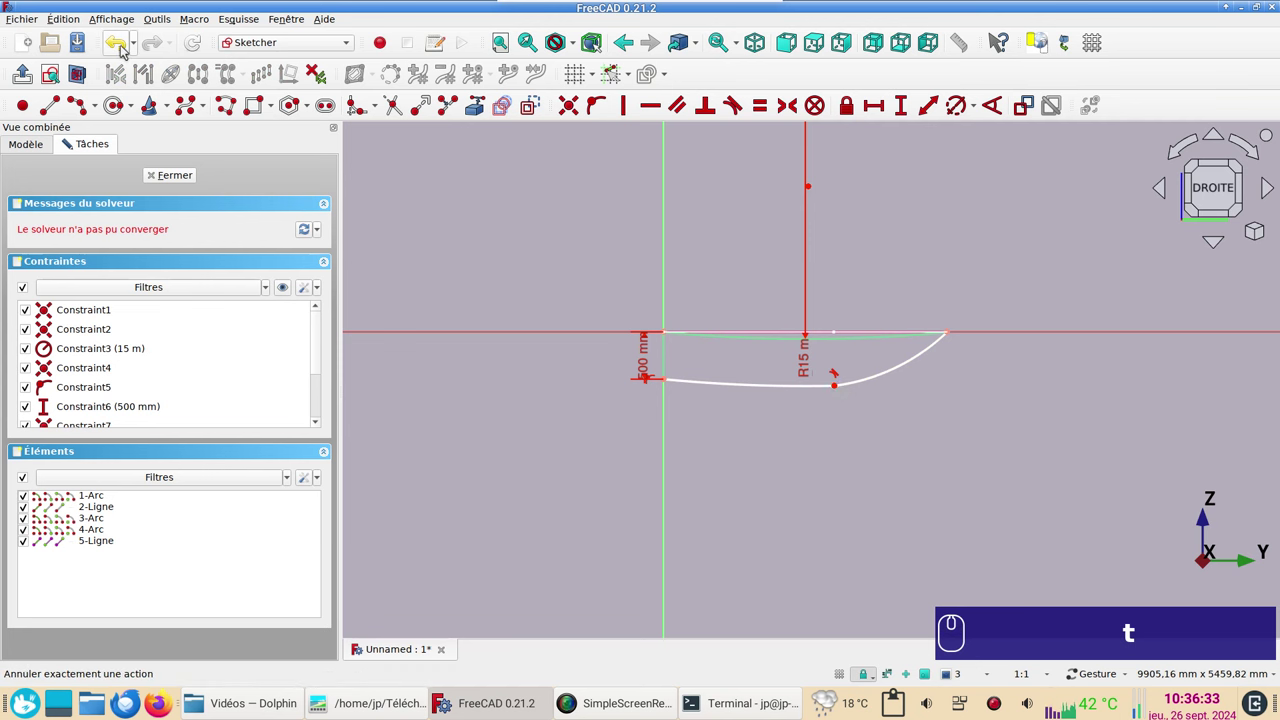
{"action": "left_click", "coordinate": [124, 48]}
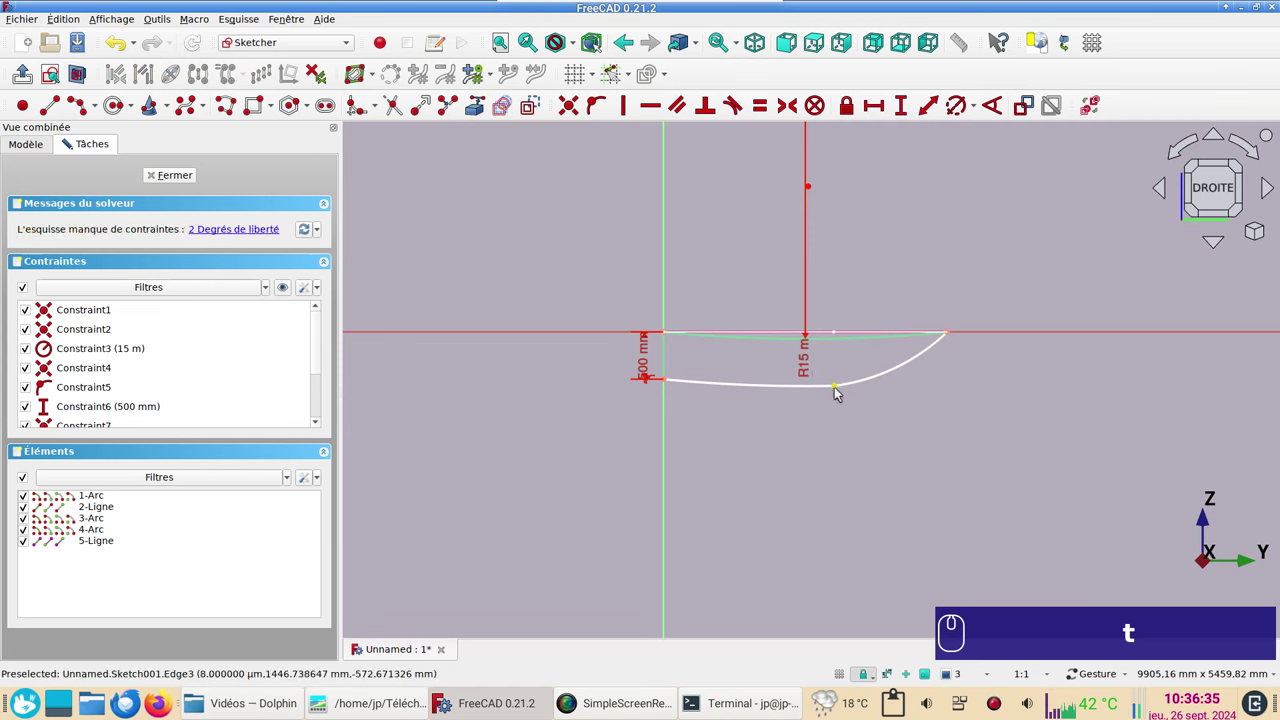
{"action": "left_click_drag", "start_coordinate": [841, 391], "coordinate": [775, 401]}
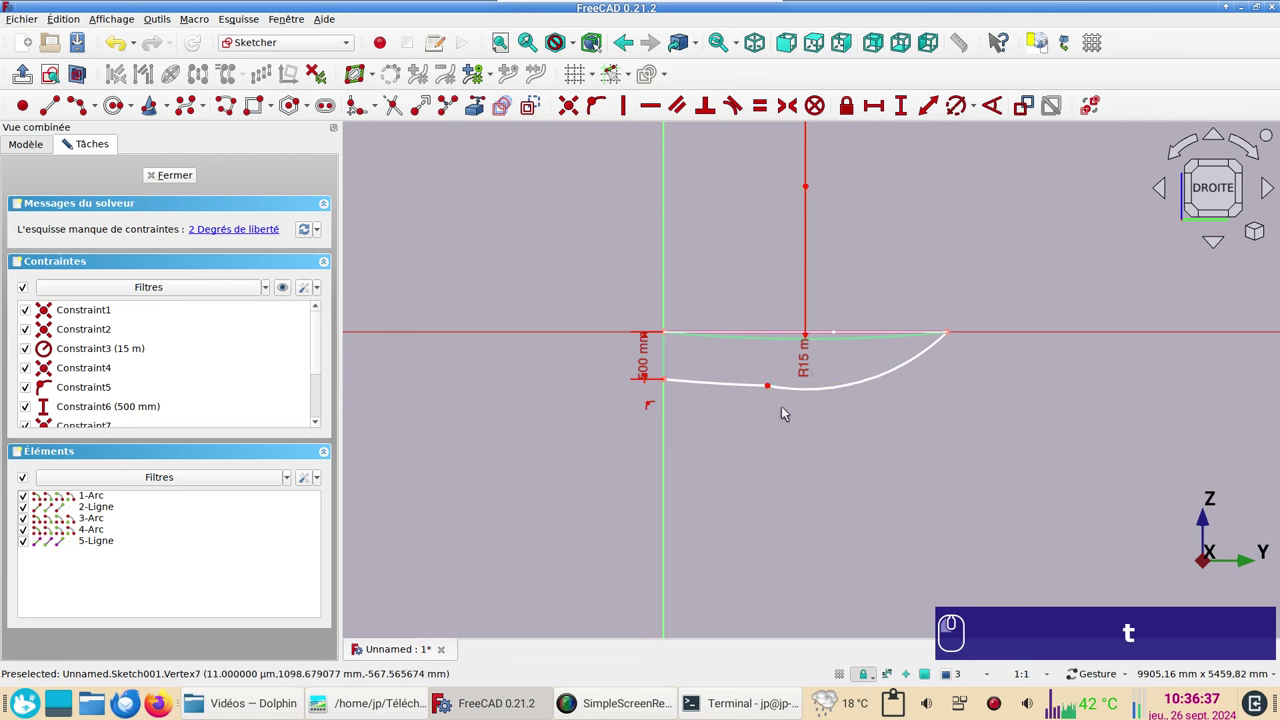
{"action": "left_click", "coordinate": [795, 392]}
{"action": "left_click", "coordinate": [734, 385]}
{"action": "type", "text": "tt"}
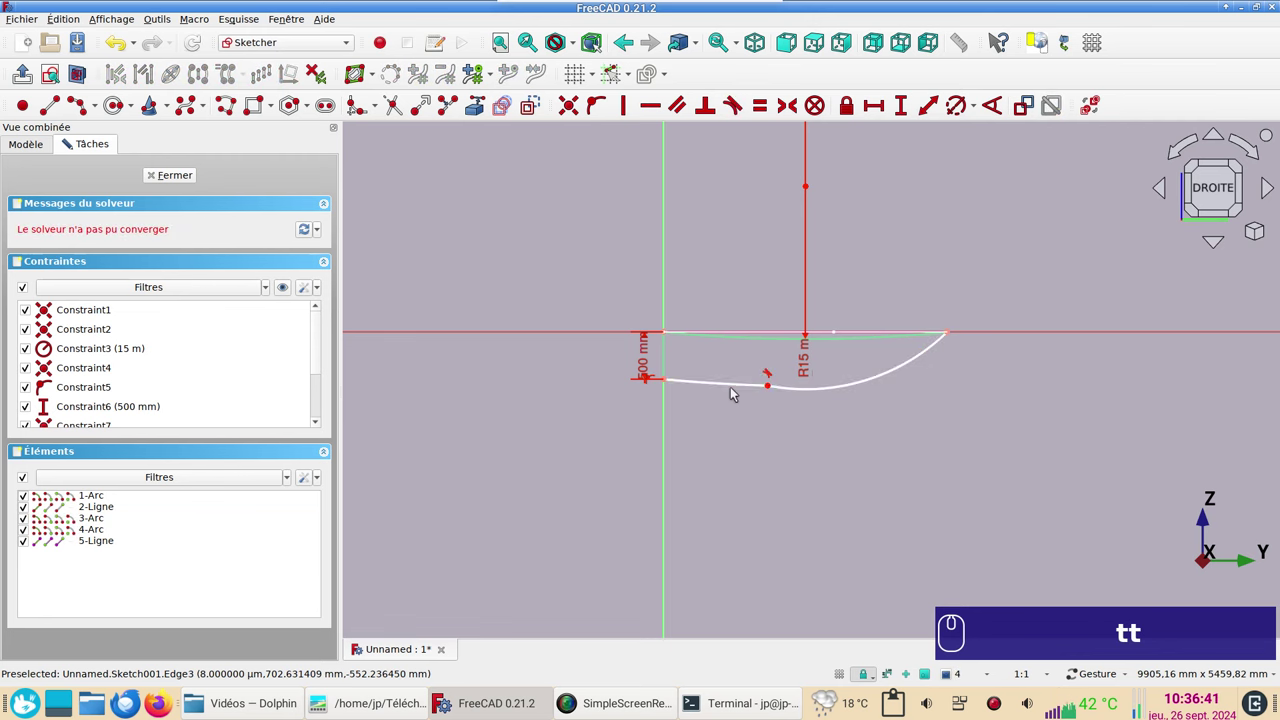
Step: Drag the junction between the flat bottom and the curve to where the curve should begin
{"action": "left_click", "coordinate": [117, 46]}
{"action": "left_click_drag", "start_coordinate": [842, 390], "coordinate": [846, 395]}
{"action": "left_click_drag", "start_coordinate": [798, 391], "coordinate": [814, 393]}
{"action": "left_click_drag", "start_coordinate": [815, 393], "coordinate": [829, 361]}
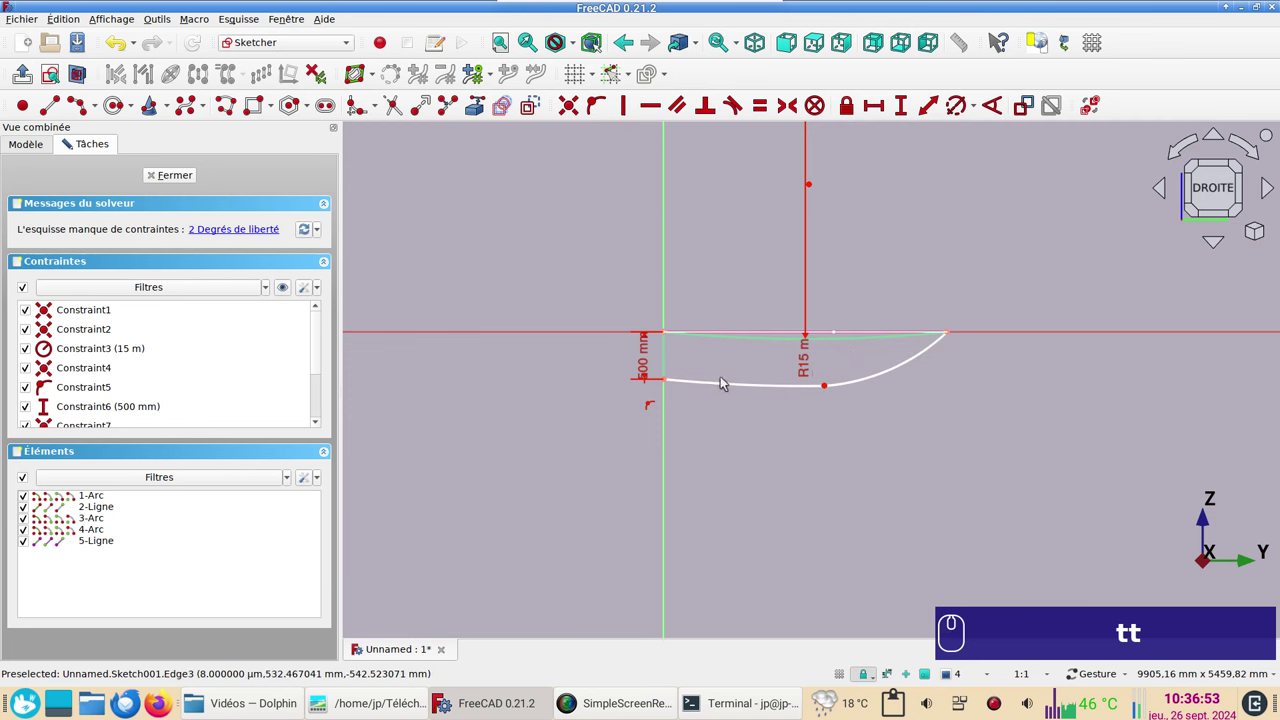
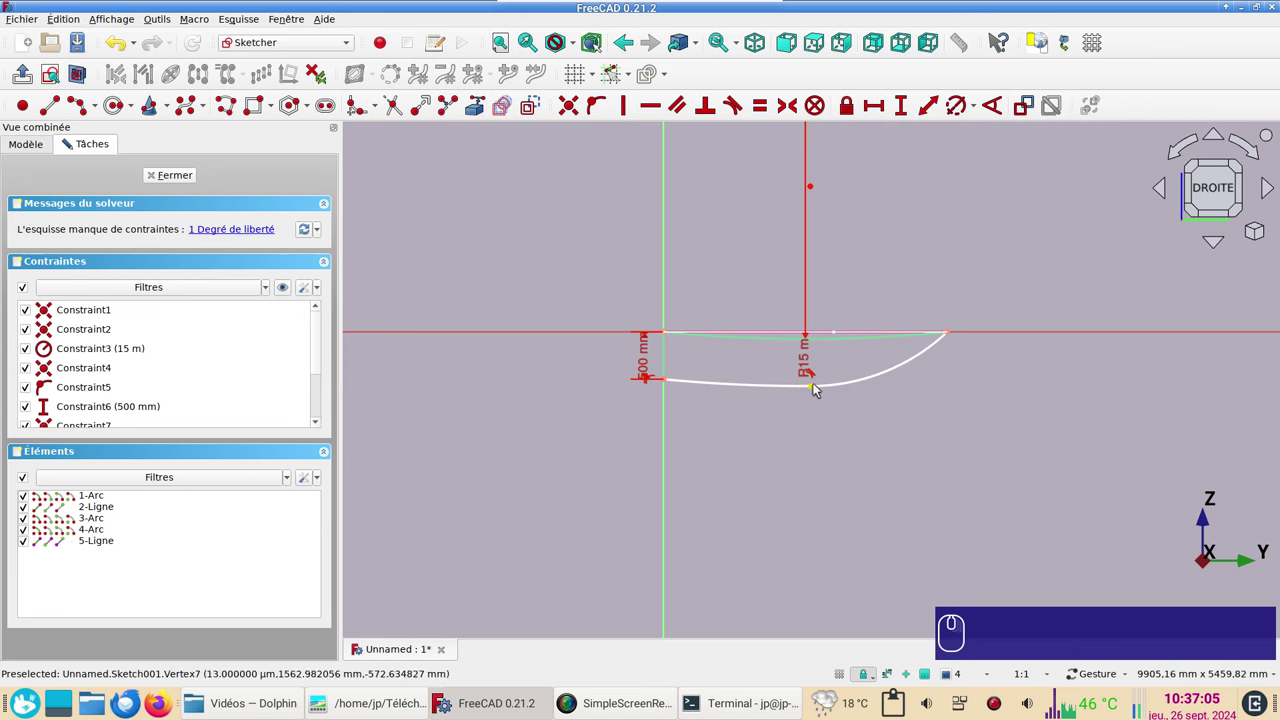
{"action": "left_click", "coordinate": [815, 390]}
{"action": "left_click_drag", "start_coordinate": [815, 390], "coordinate": [868, 387]}
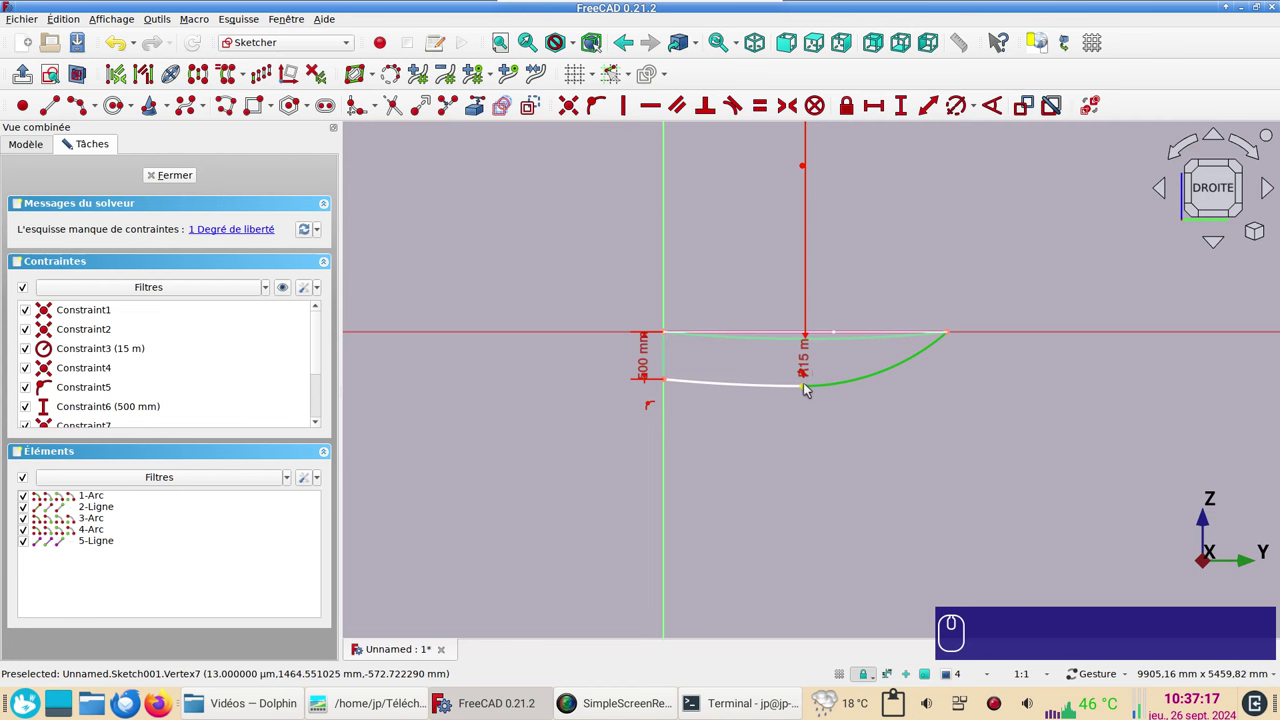
{"action": "left_click_drag", "start_coordinate": [806, 388], "coordinate": [826, 418]}
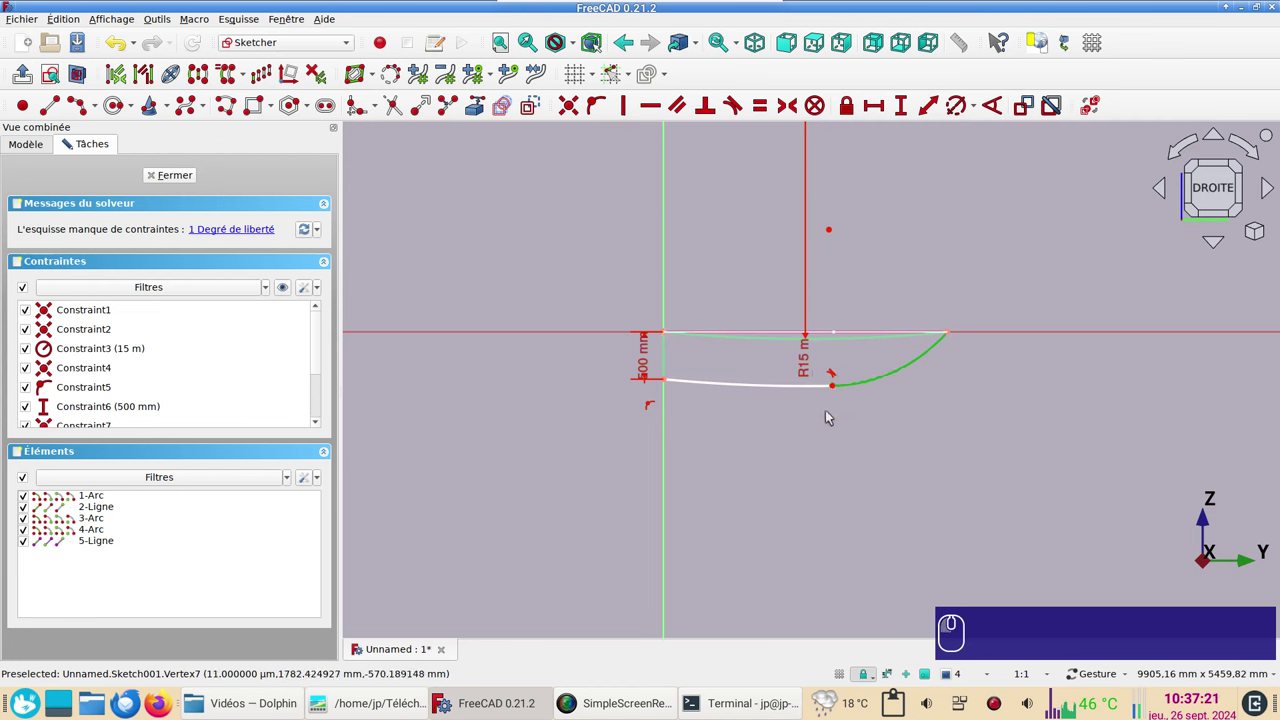
Step: Fix the curve junction 1800 mm horizontally from the hull's front end point
{"action": "left_click", "coordinate": [834, 387]}
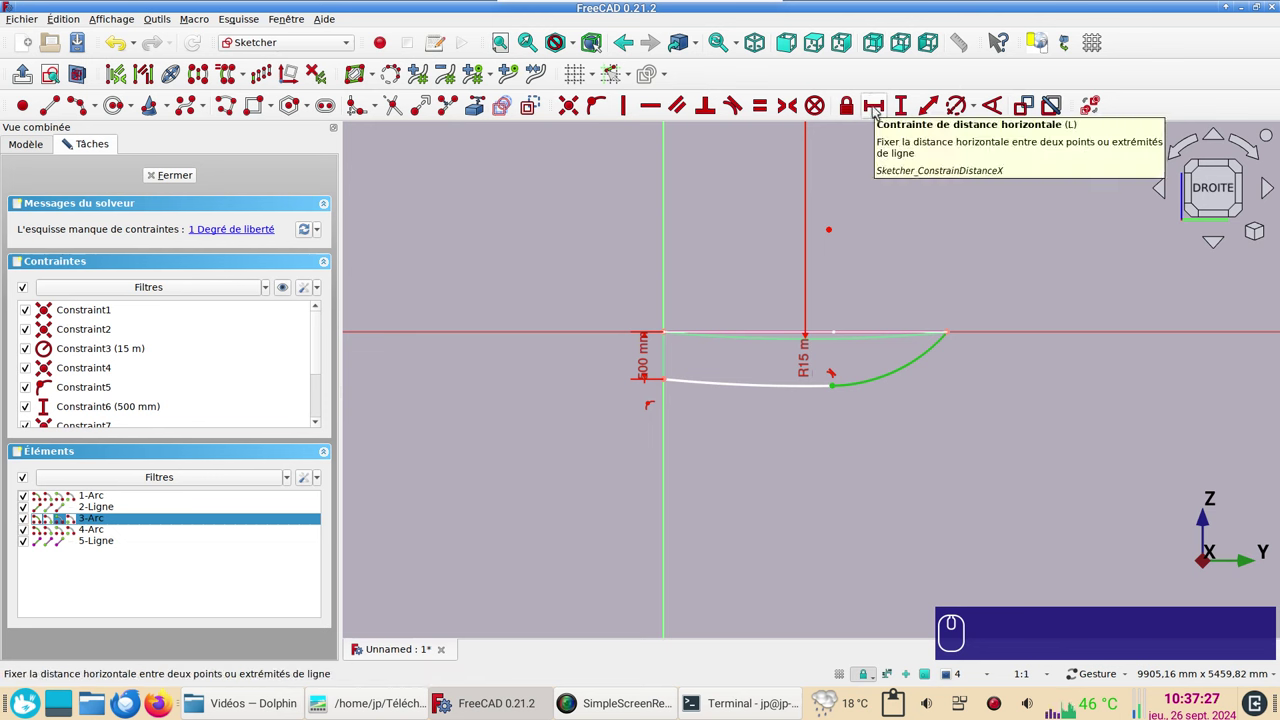
{"action": "key", "text": "i"}
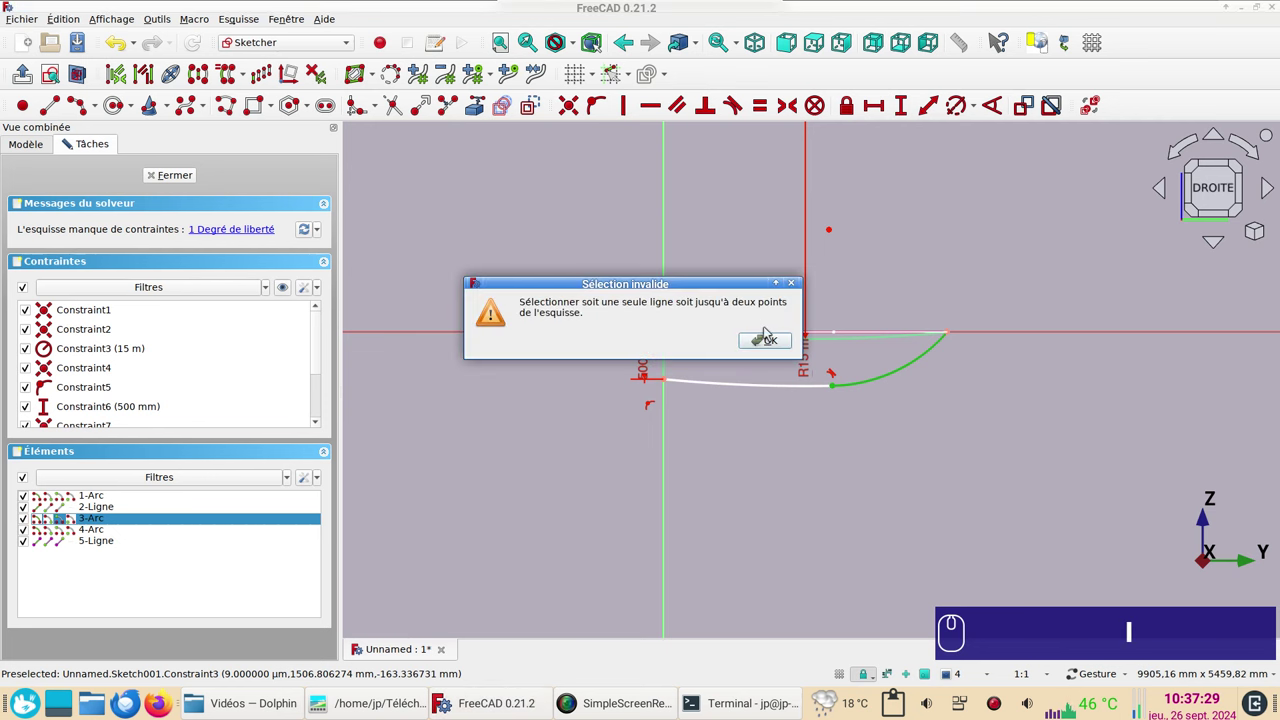
{"action": "left_click", "coordinate": [774, 341]}
{"action": "left_click", "coordinate": [817, 449]}
{"action": "left_click", "coordinate": [833, 388]}
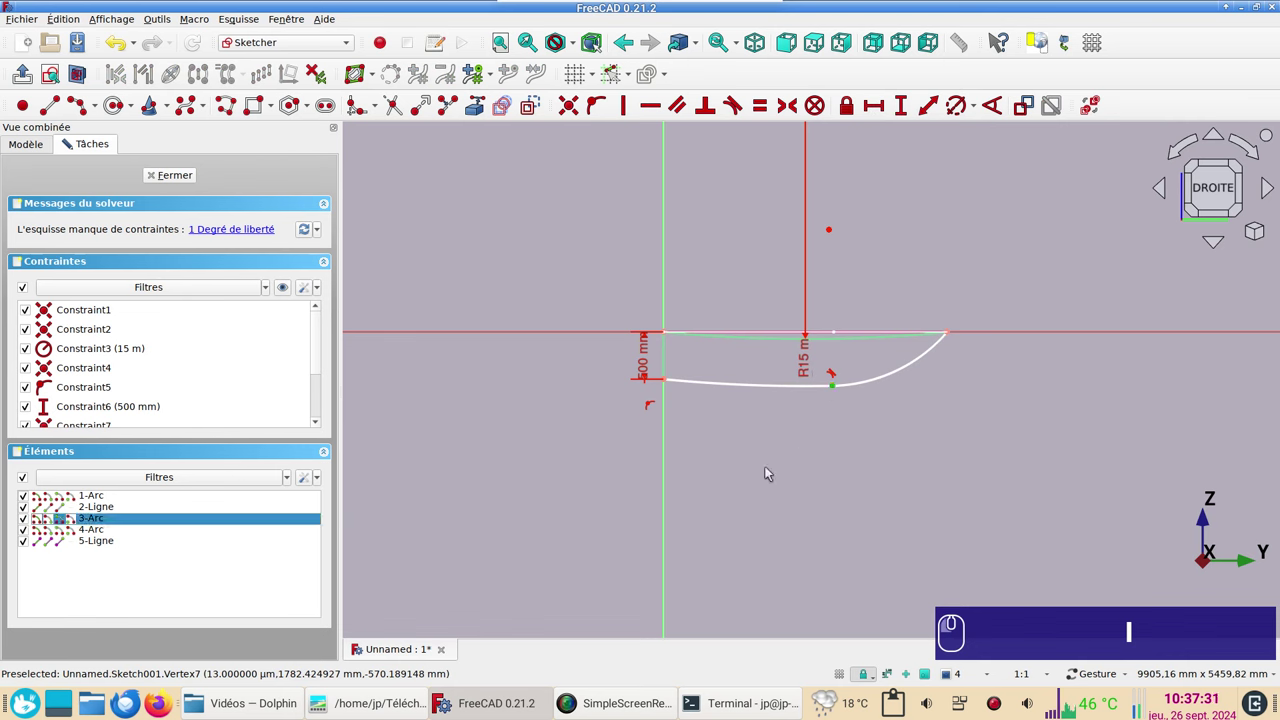
{"action": "key", "text": "l"}
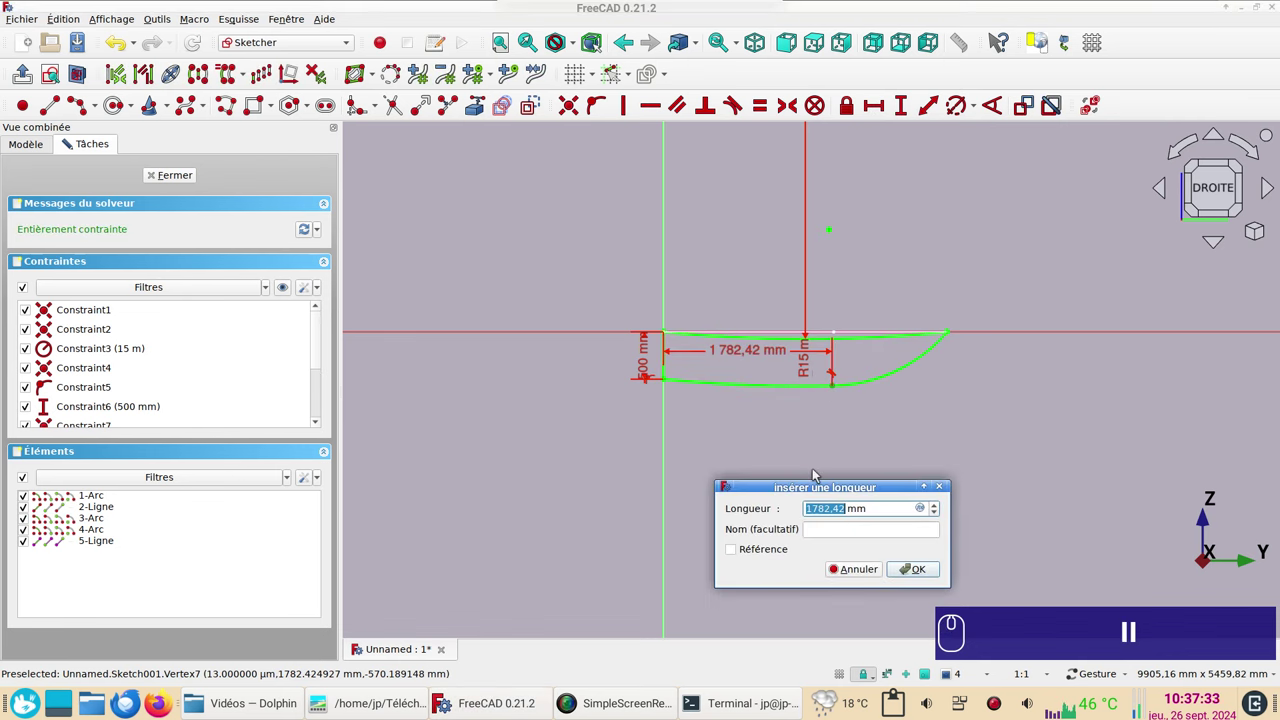
{"action": "key", "text": "KP_1"}
{"action": "key", "text": "KP_8"}
{"action": "type", "text": "ll"}
{"action": "key", "text": "KP_0"}
{"action": "key", "text": "KP_0"}
{"action": "key", "text": "Return"}
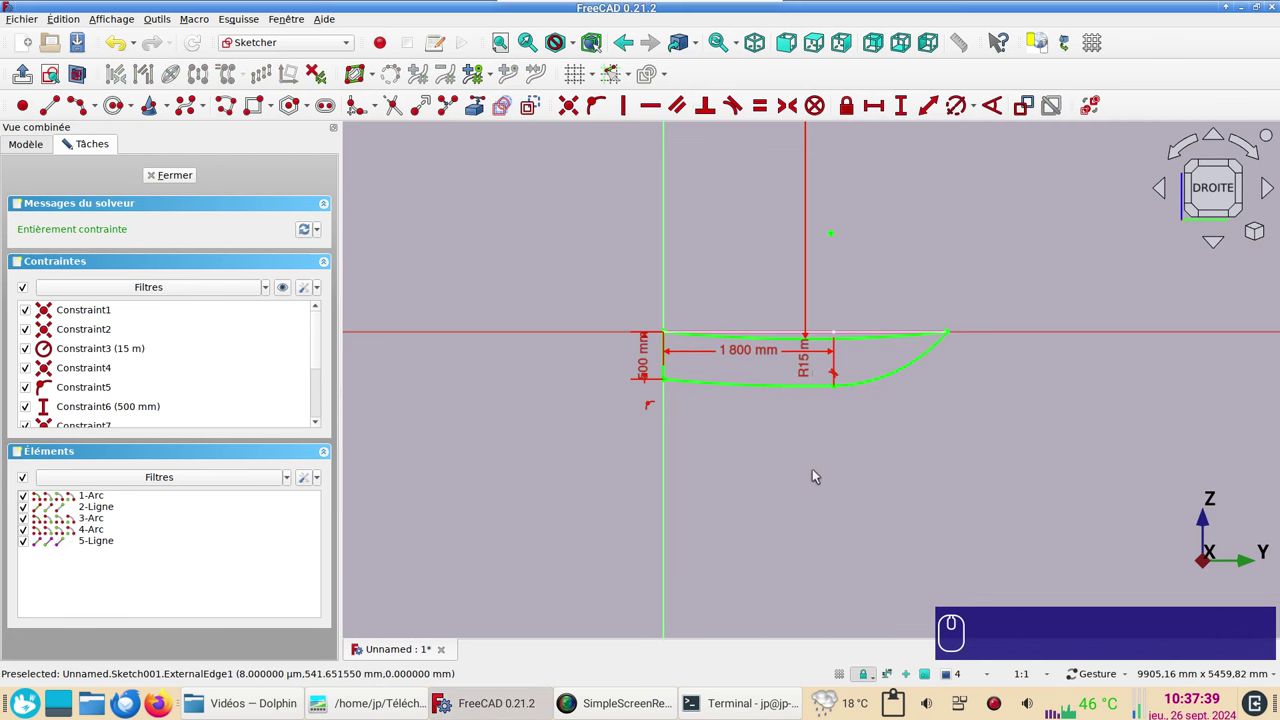
Step: In the Part workbench, extrude the first sketch 2000 mm symmetrically into Extrude
{"action": "left_click", "coordinate": [536, 320]}
{"action": "left_click", "coordinate": [313, 46]}
{"action": "left_click", "coordinate": [293, 195]}
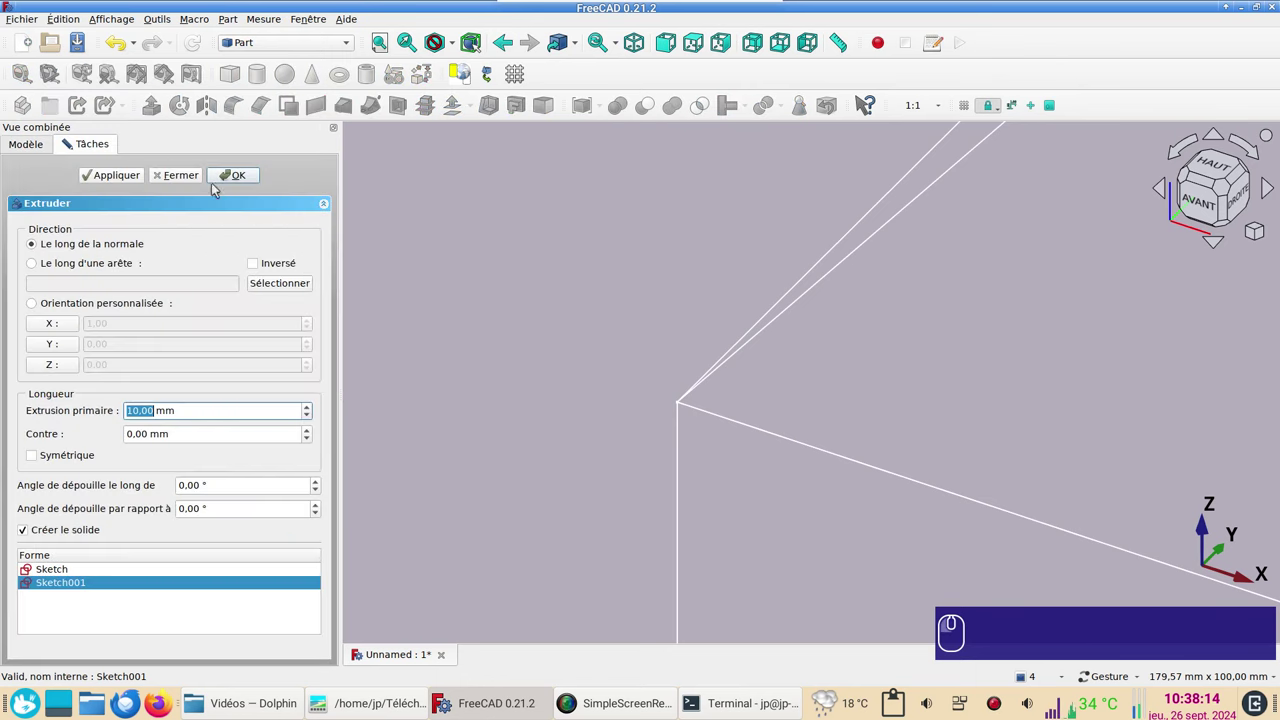
{"action": "key", "text": "KP_2"}
{"action": "key", "text": "KP_0"}
{"action": "key", "text": "KP_0"}
{"action": "key", "text": "KP_0"}
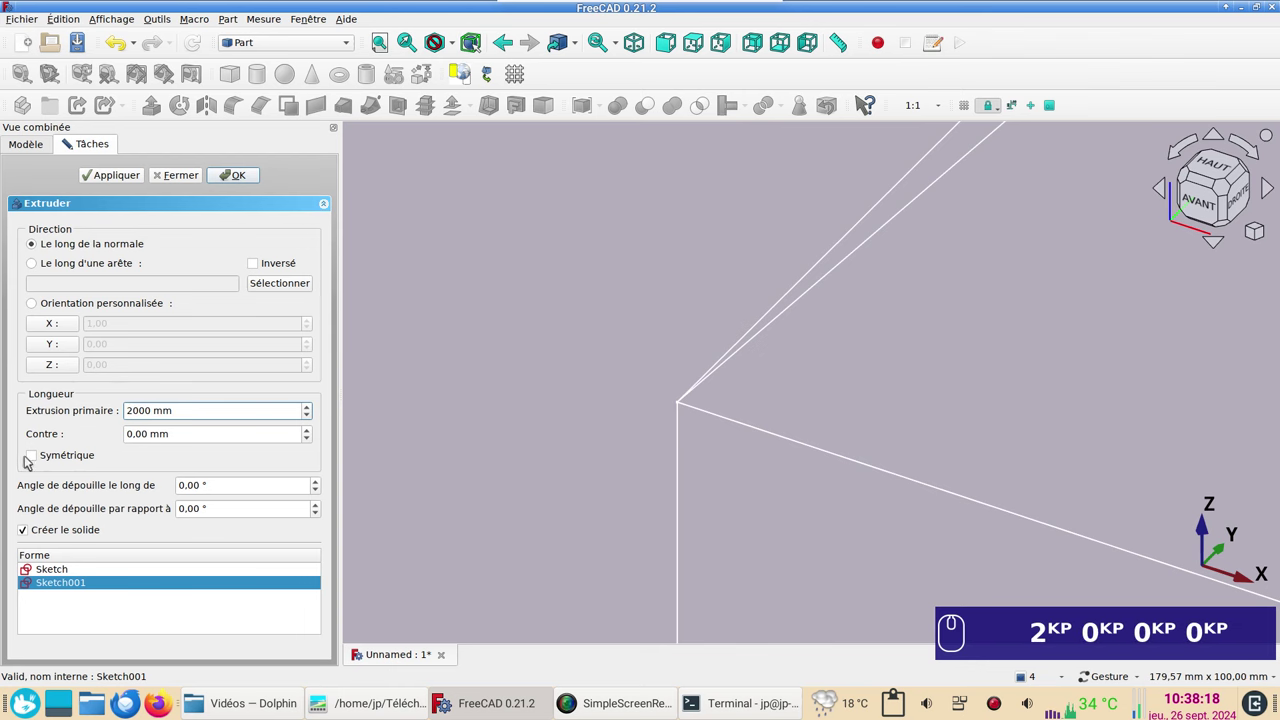
{"action": "left_click", "coordinate": [41, 457]}
{"action": "left_click", "coordinate": [240, 180]}
Step: Extrude the other sketch 2000 mm symmetrically into Extrude001
{"action": "scroll", "scroll_direction": "down", "scroll_amount": 3}
{"action": "left_click", "coordinate": [67, 178]}
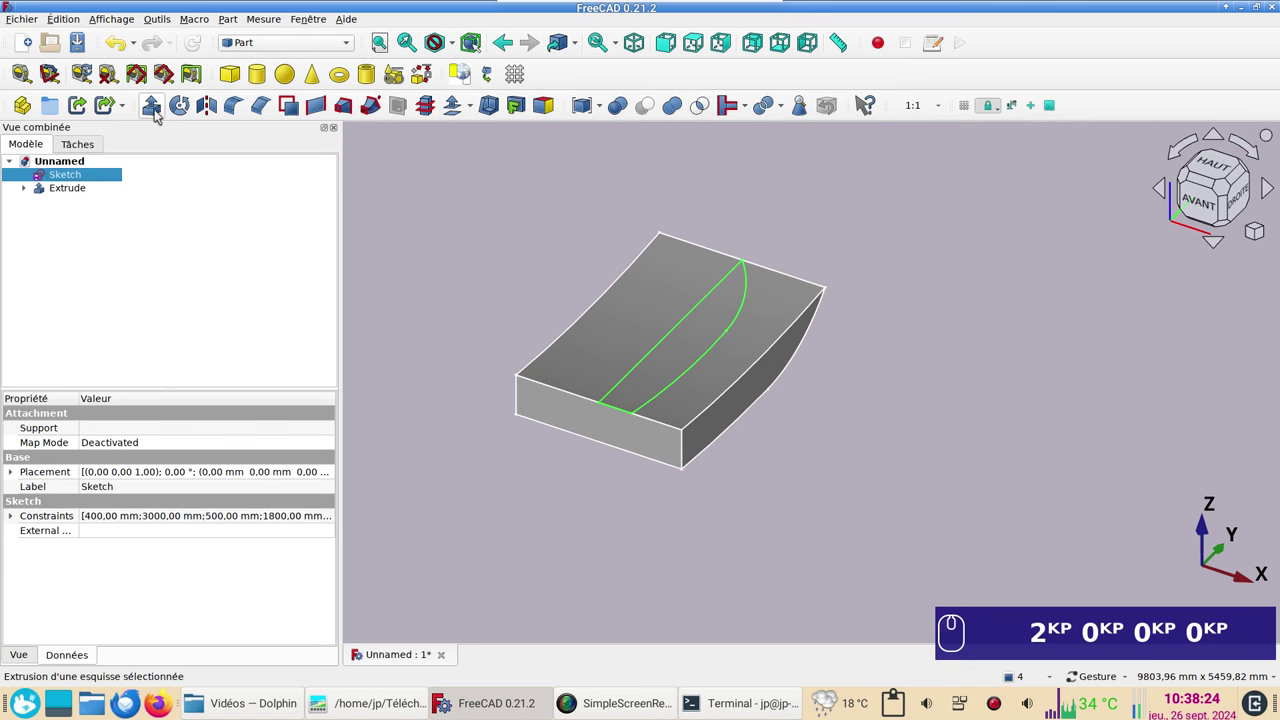
{"action": "left_click", "coordinate": [158, 112]}
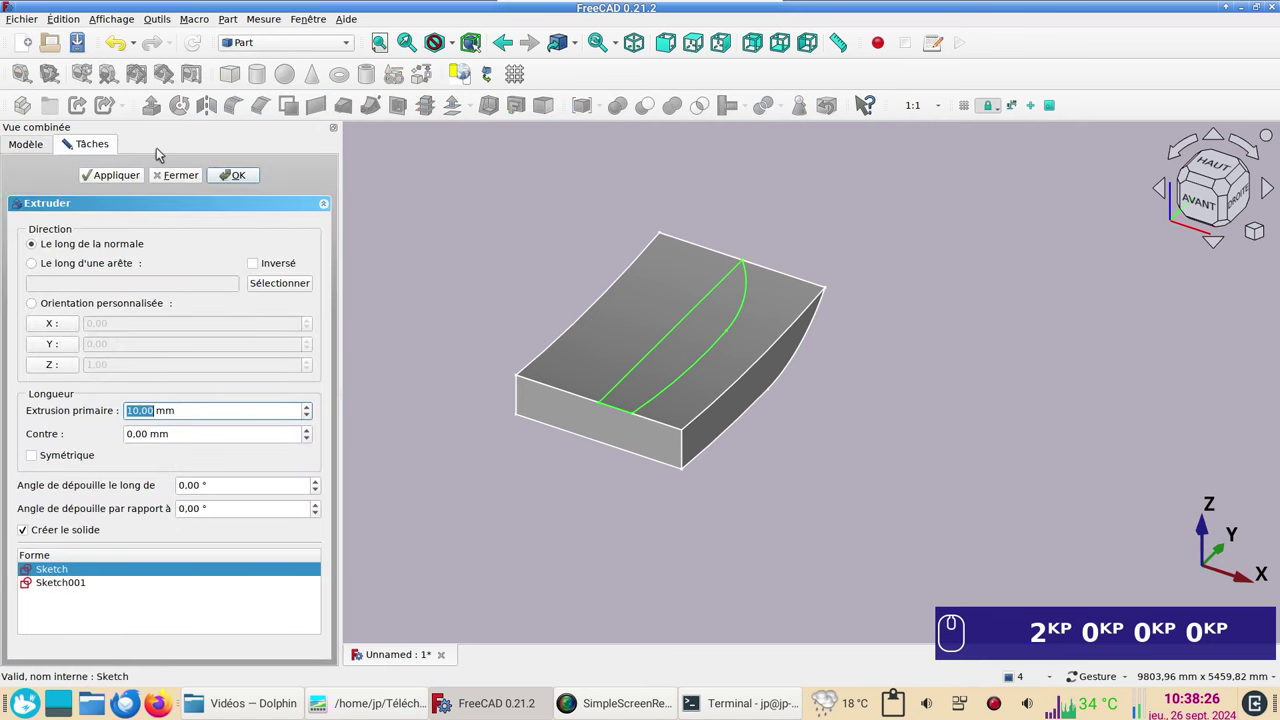
{"action": "key", "text": "KP_2"}
{"action": "key", "text": "KP_0"}
{"action": "key", "text": "KP_0"}
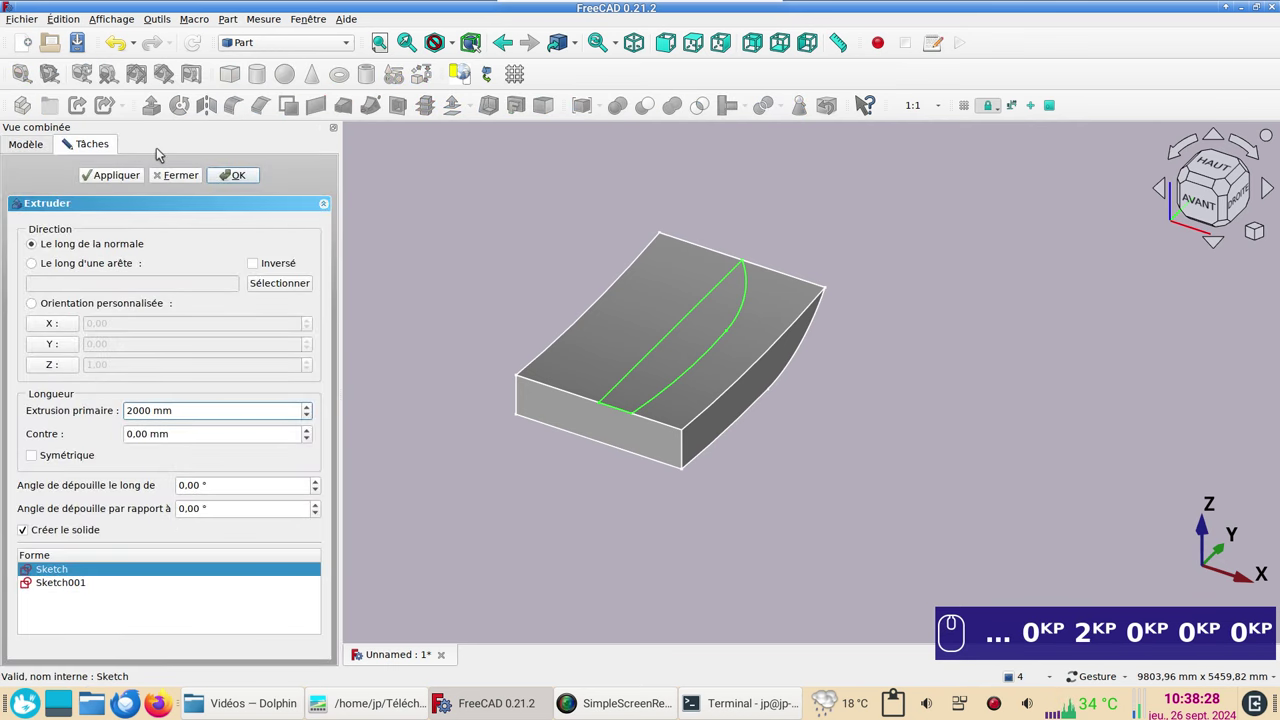
{"action": "left_click", "coordinate": [53, 464]}
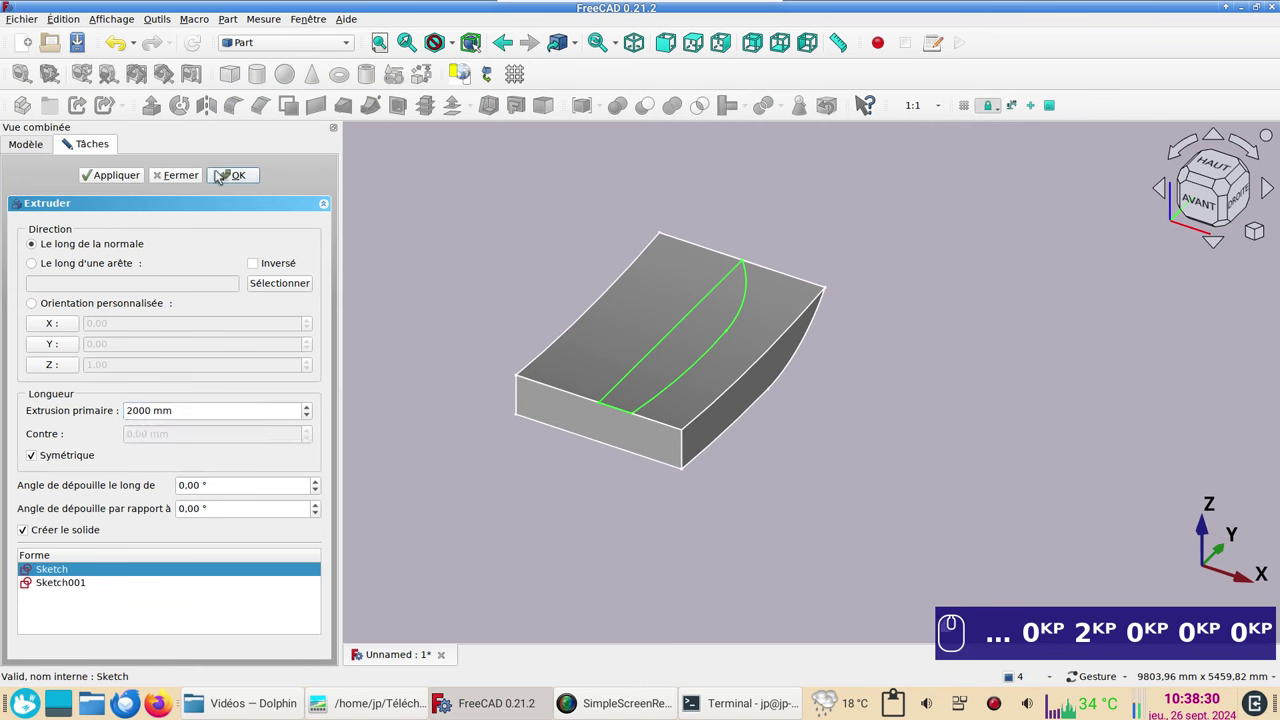
{"action": "left_click", "coordinate": [239, 179]}
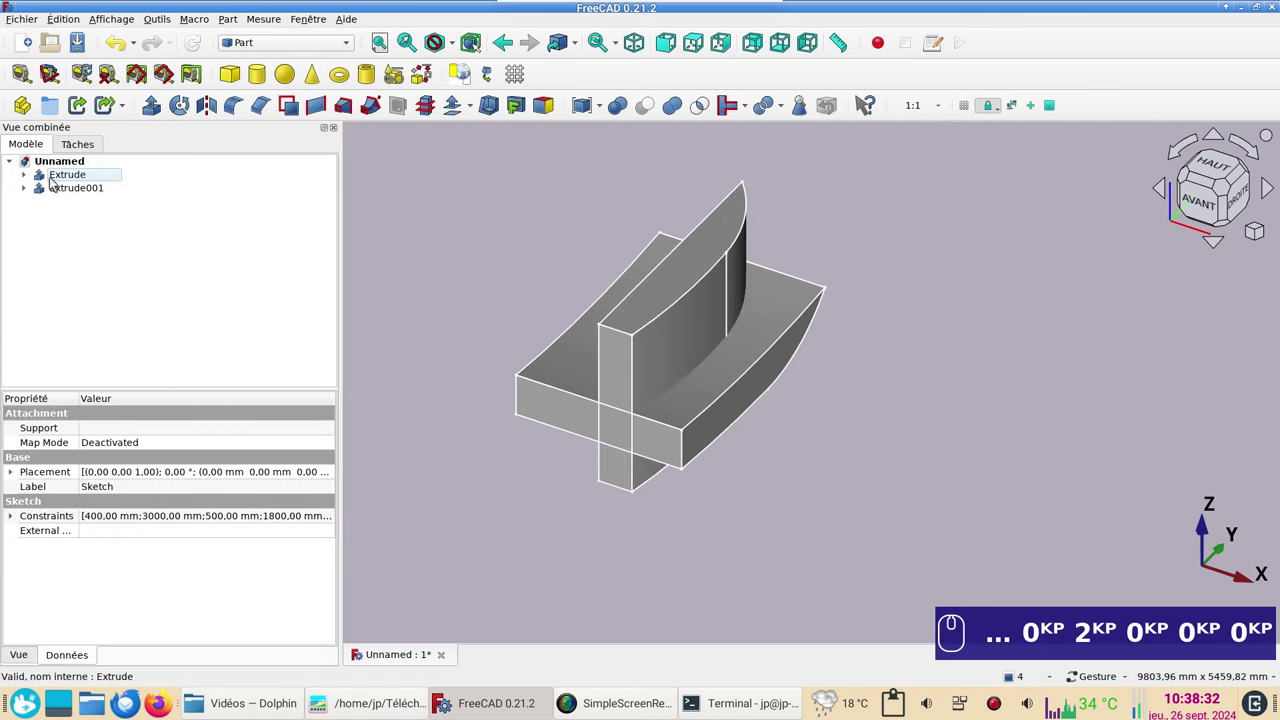
Step: Select both Extrude and Extrude001 together in the model tree
{"action": "left_click", "coordinate": [83, 180]}
{"action": "middle_click", "coordinate": [81, 189]}
{"action": "left_click", "coordinate": [81, 189]}
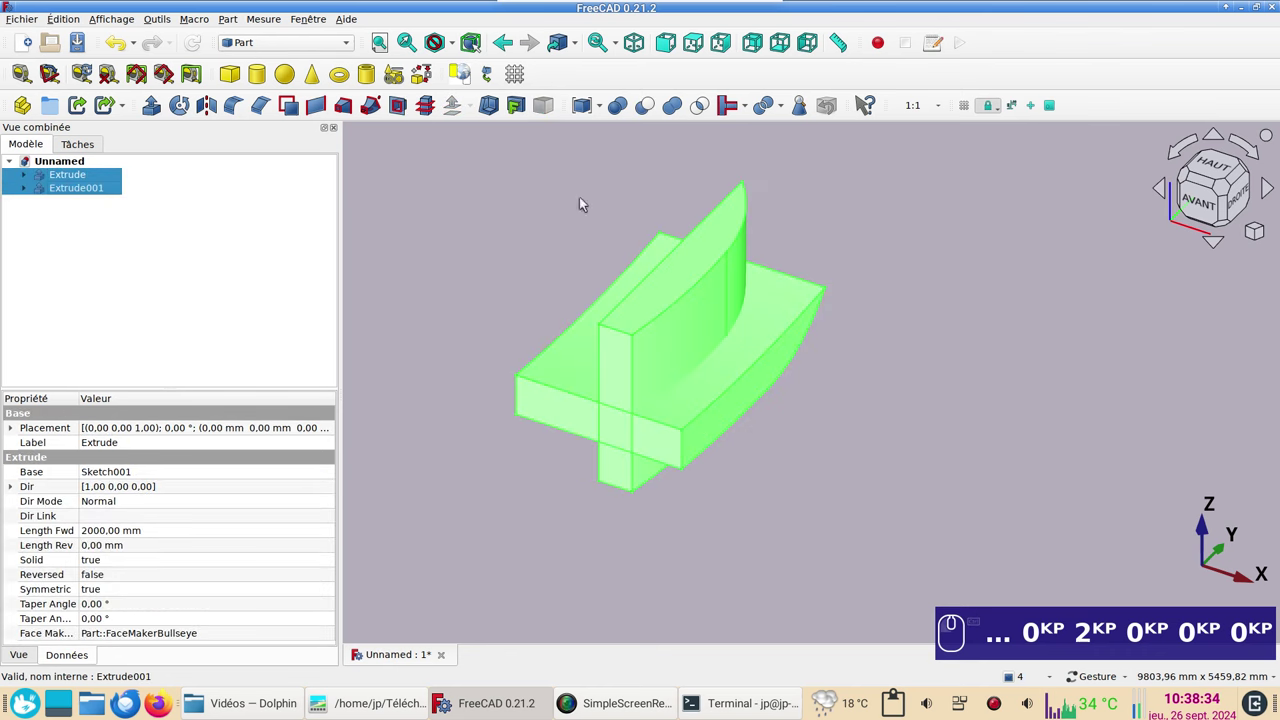
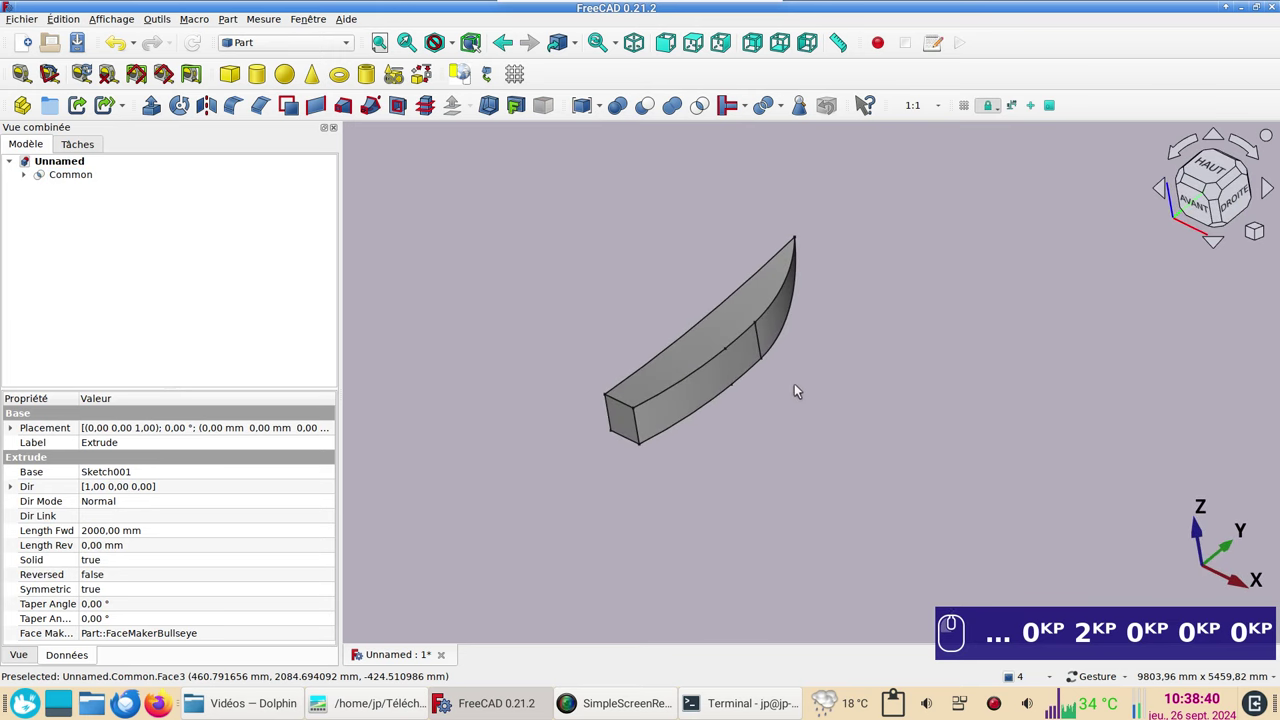
Step: Orbit around the intersected hull solid and view it from the front
{"action": "middle_click", "coordinate": [846, 367]}
{"action": "left_click_drag", "start_coordinate": [758, 528], "coordinate": [794, 535]}
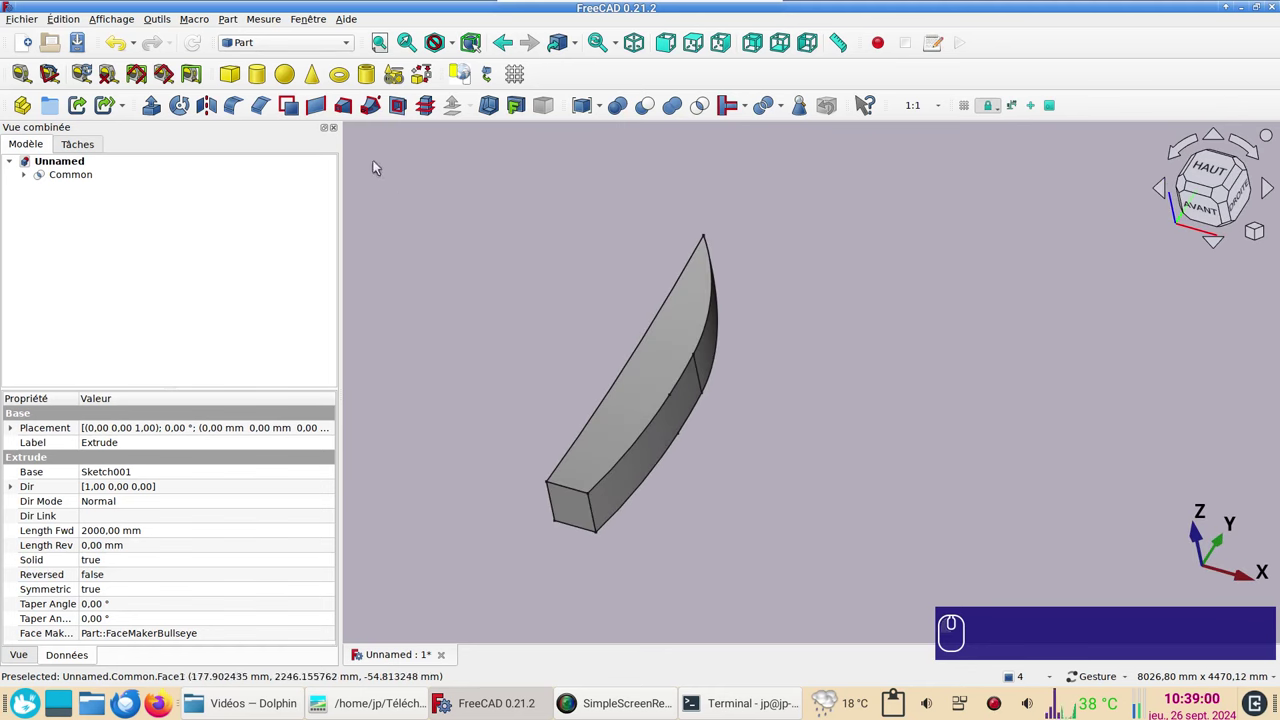
{"action": "left_click", "coordinate": [1205, 206]}
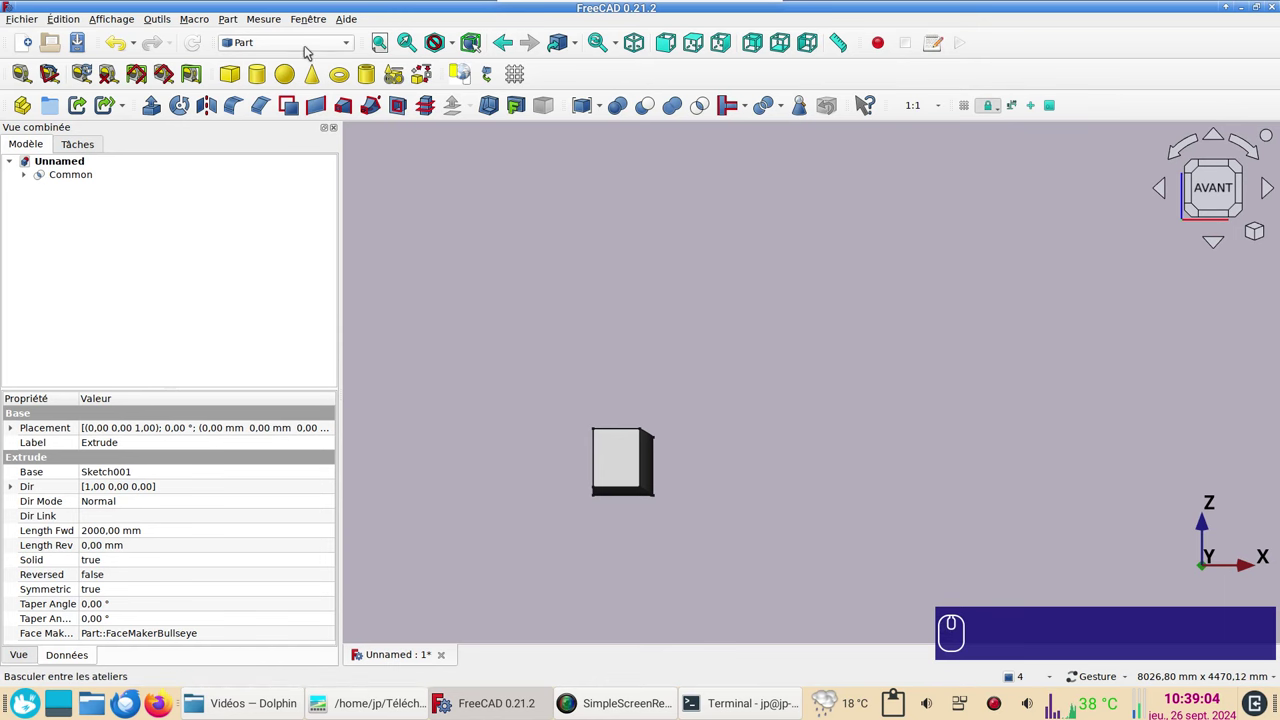
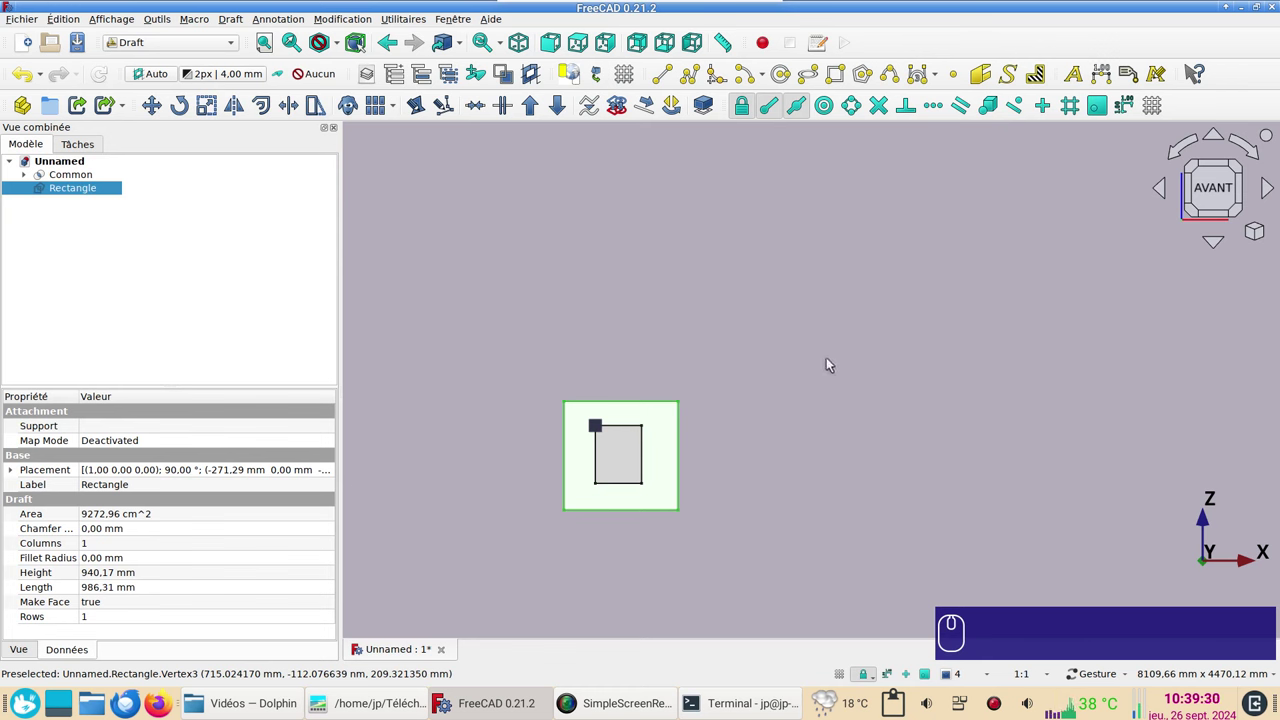
Step: Move the Draft rectangle to a Y position of 1800 mm through its Placement properties
{"action": "key", "text": "KP_0"}
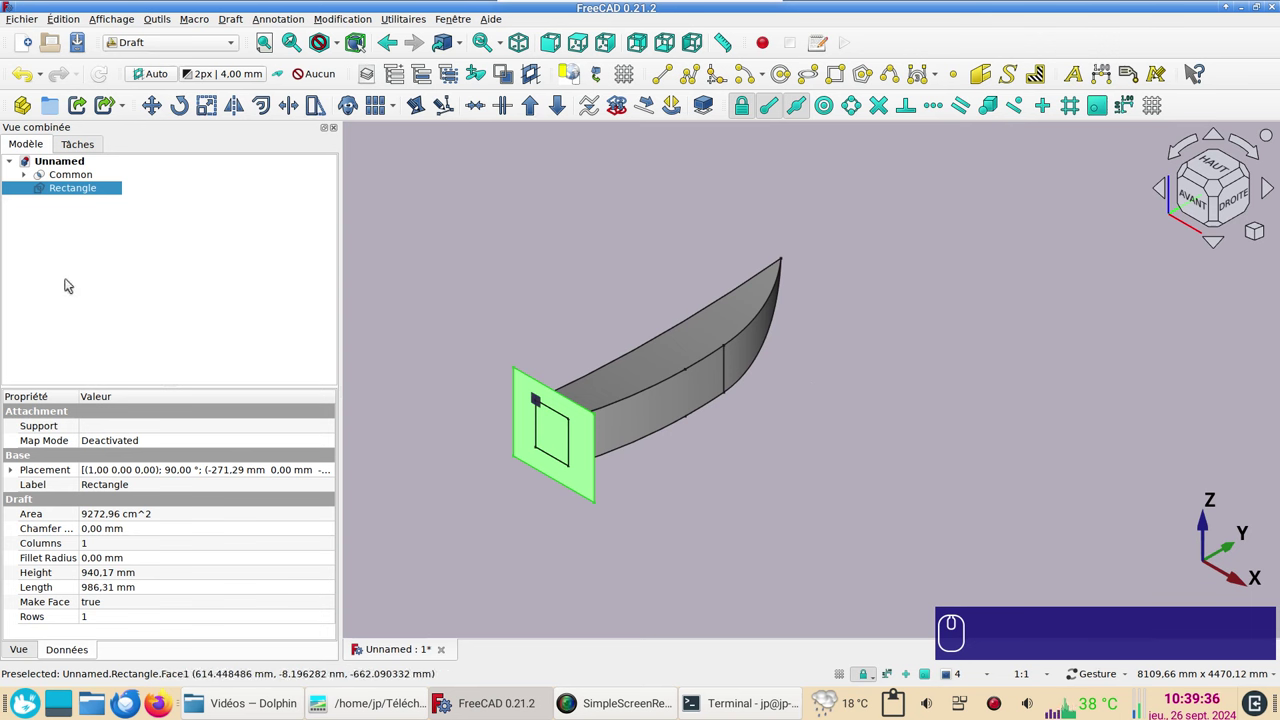
{"action": "left_click", "coordinate": [13, 477]}
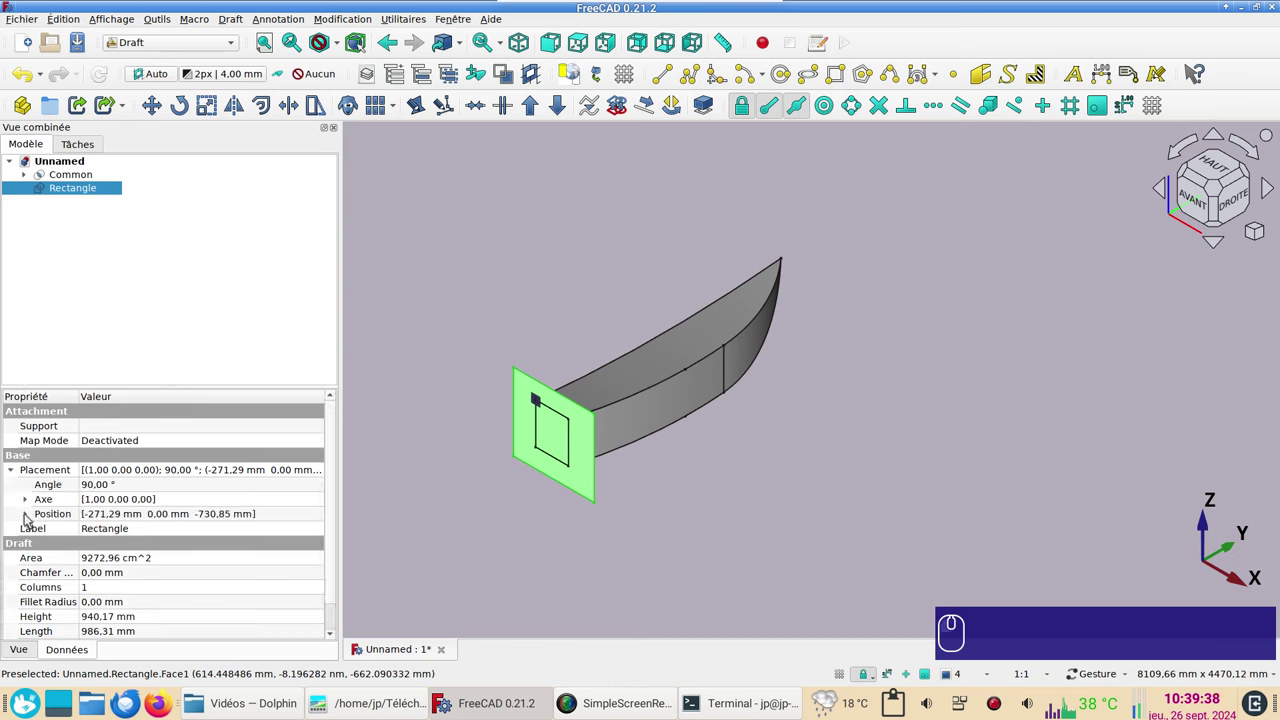
{"action": "left_click", "coordinate": [29, 517]}
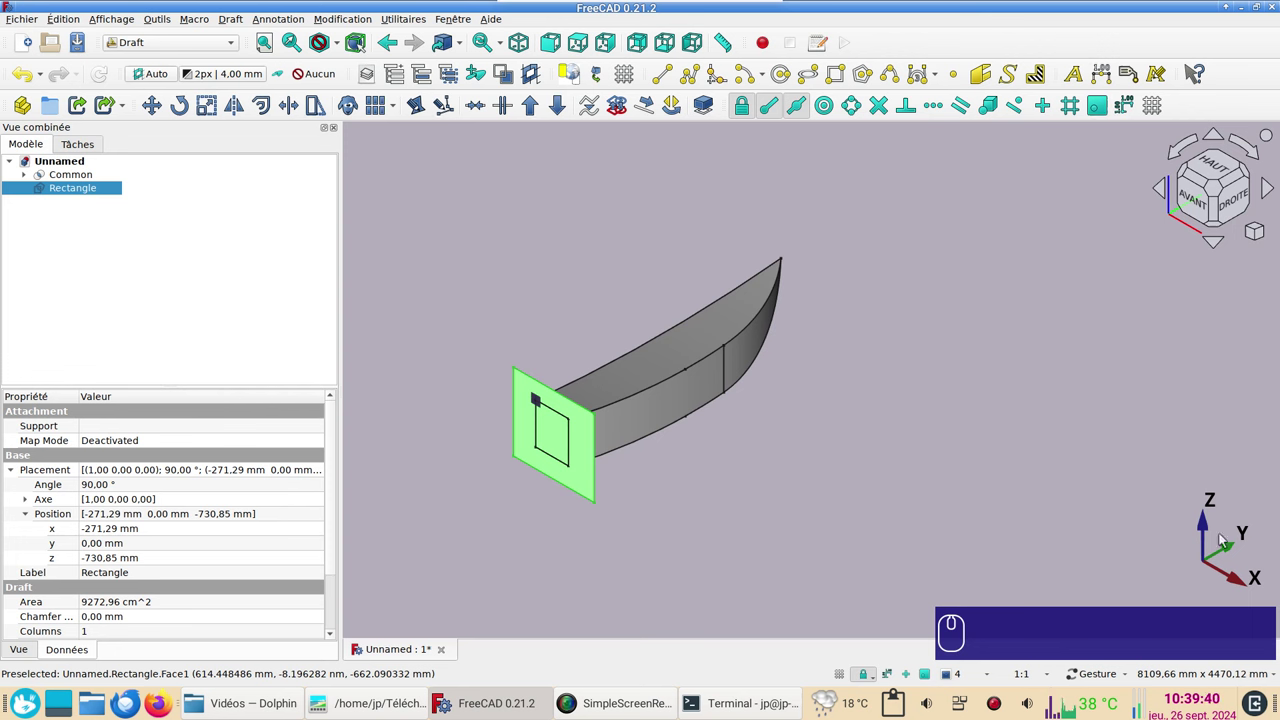
{"action": "left_click", "coordinate": [157, 543]}
{"action": "key", "text": "KP_1"}
{"action": "key", "text": "KP_8"}
{"action": "key", "text": "KP_0"}
{"action": "key", "text": "KP_0"}
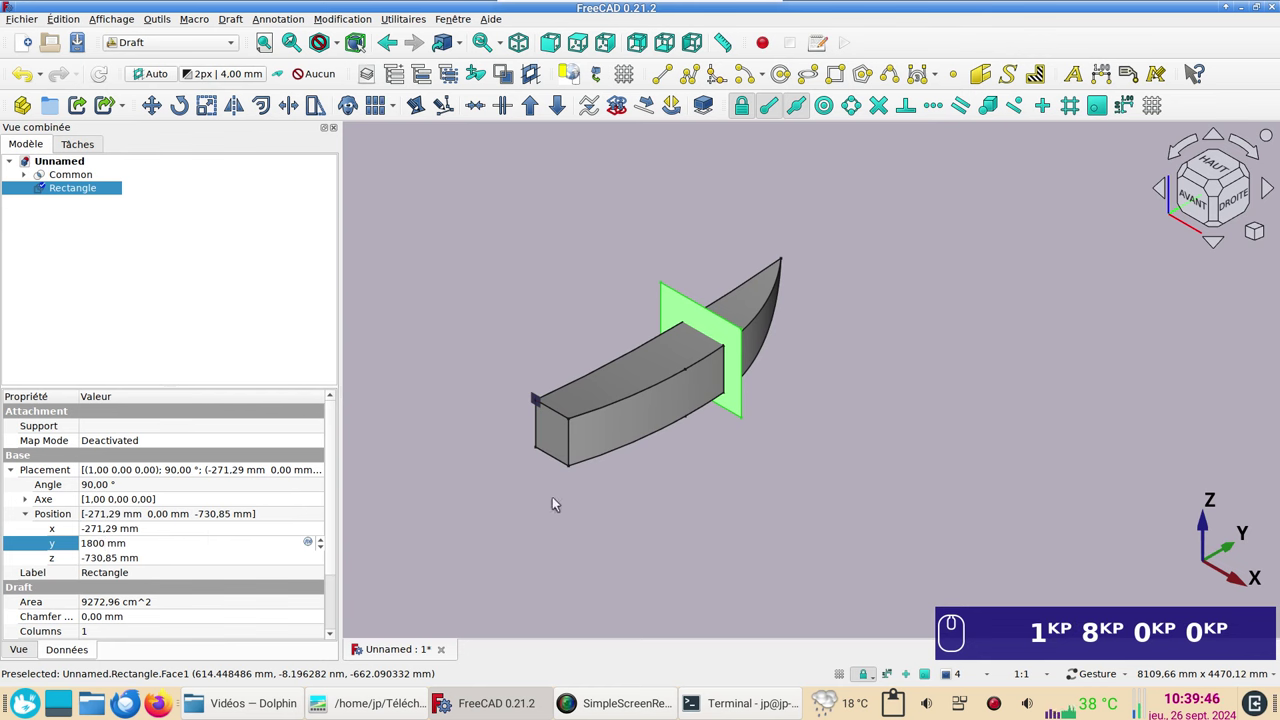
{"action": "left_click", "coordinate": [653, 506]}
Step: Re-enter the 1800 value and switch back to the Part workbench
{"action": "key", "text": "KP_1"}
{"action": "key", "text": "KP_8"}
{"action": "key", "text": "KP_0"}
{"action": "key", "text": "KP_1"}
{"action": "key", "text": "KP_8"}
{"action": "key", "text": "KP_0"}
{"action": "left_click", "coordinate": [188, 41]}
{"action": "left_click", "coordinate": [188, 192]}
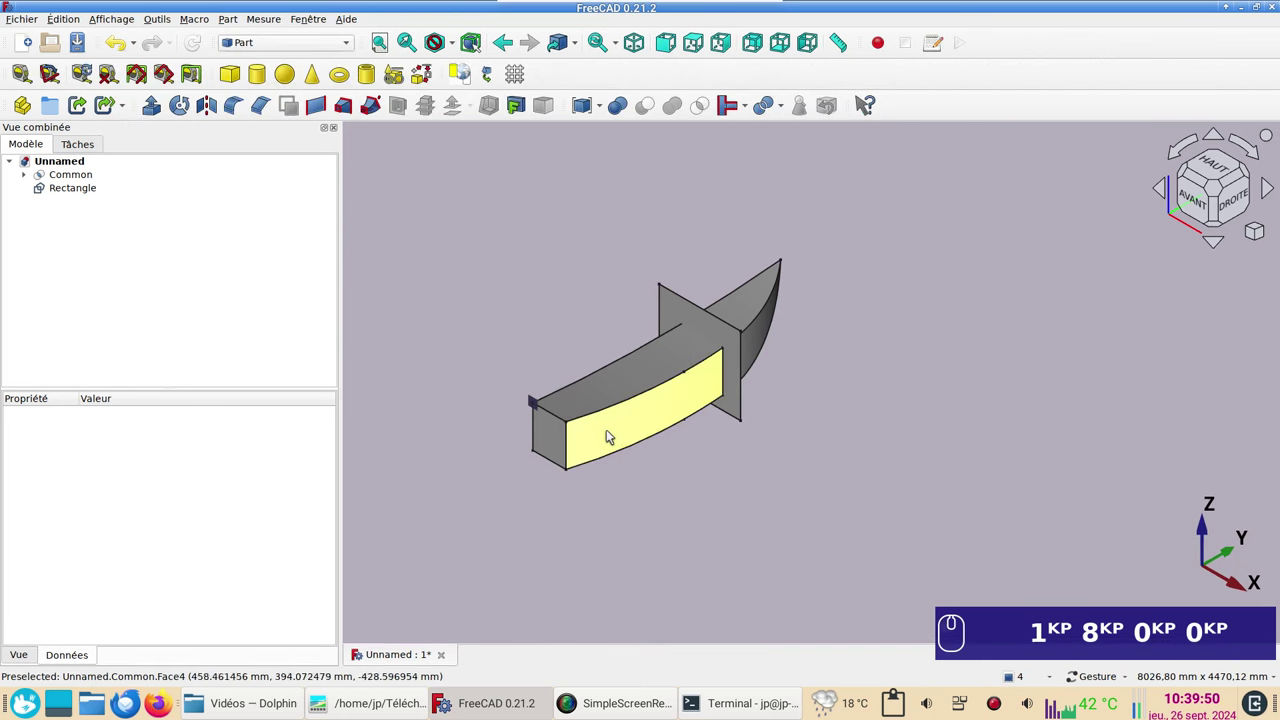
Step: Split the Common hull by the rectangle into an Exploded Slice group
{"action": "left_click", "coordinate": [614, 429]}
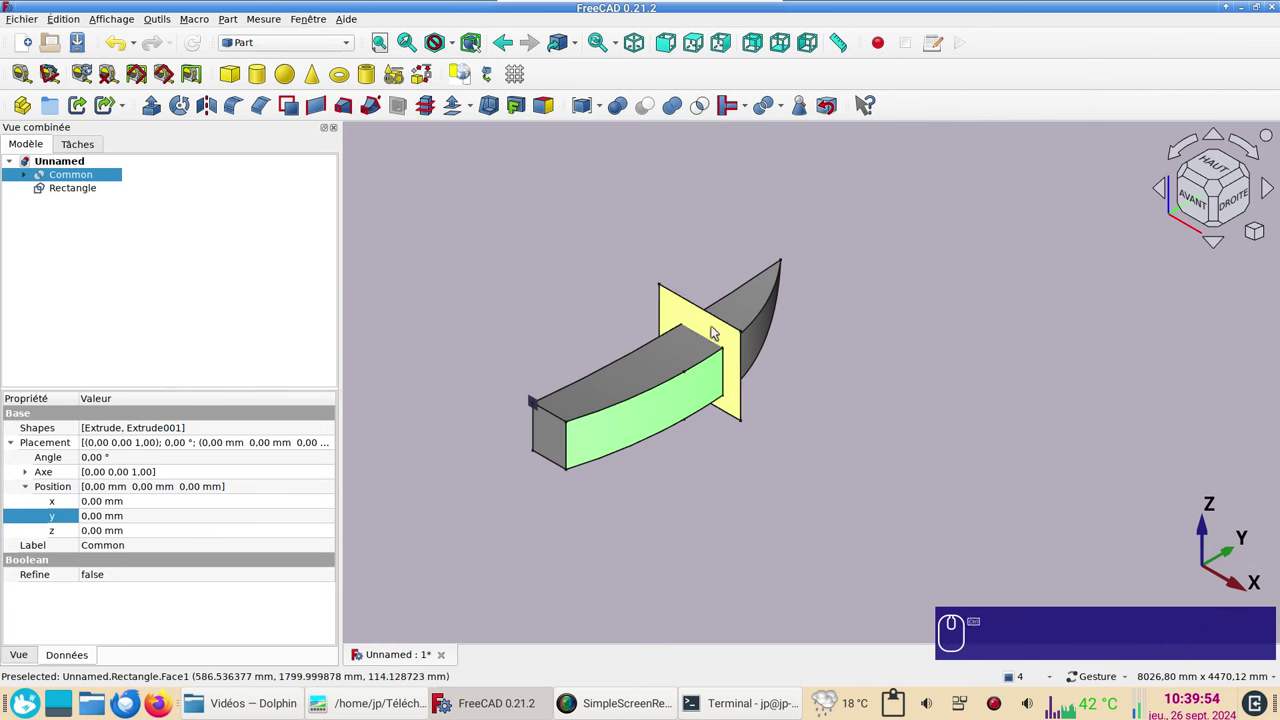
{"action": "left_click", "coordinate": [674, 315]}
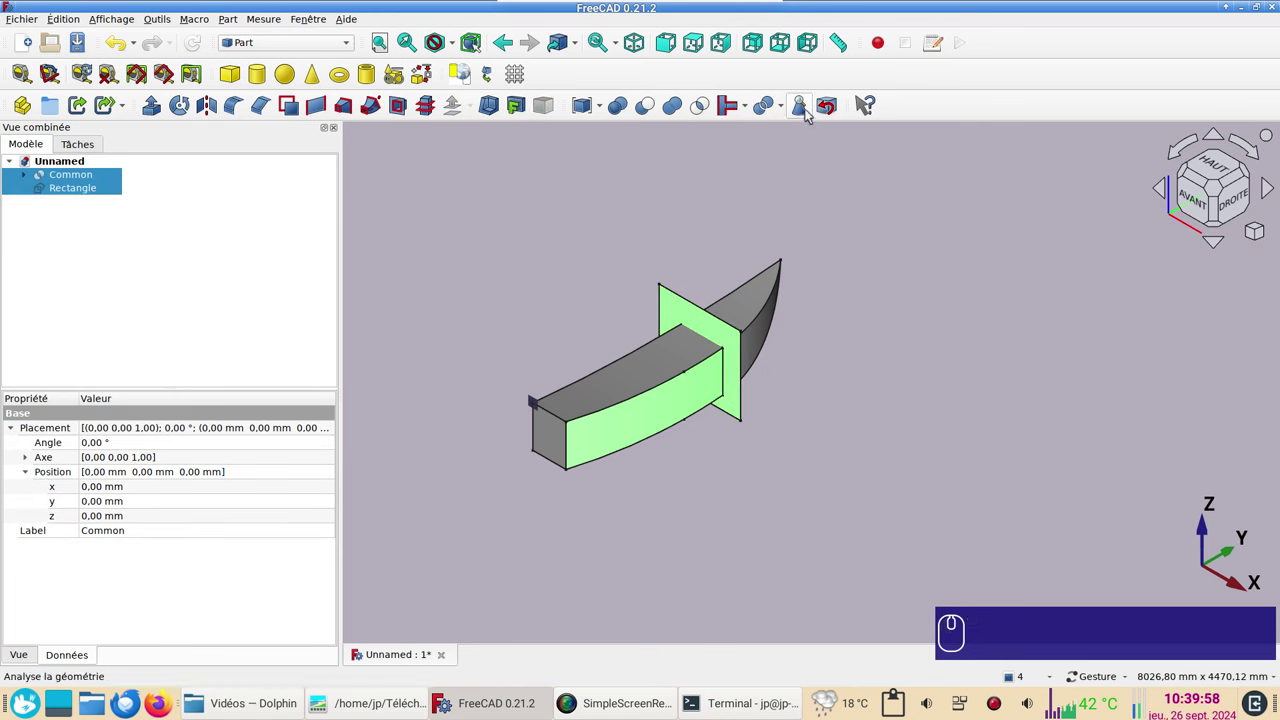
{"action": "left_click", "coordinate": [783, 116]}
{"action": "left_click", "coordinate": [790, 145]}
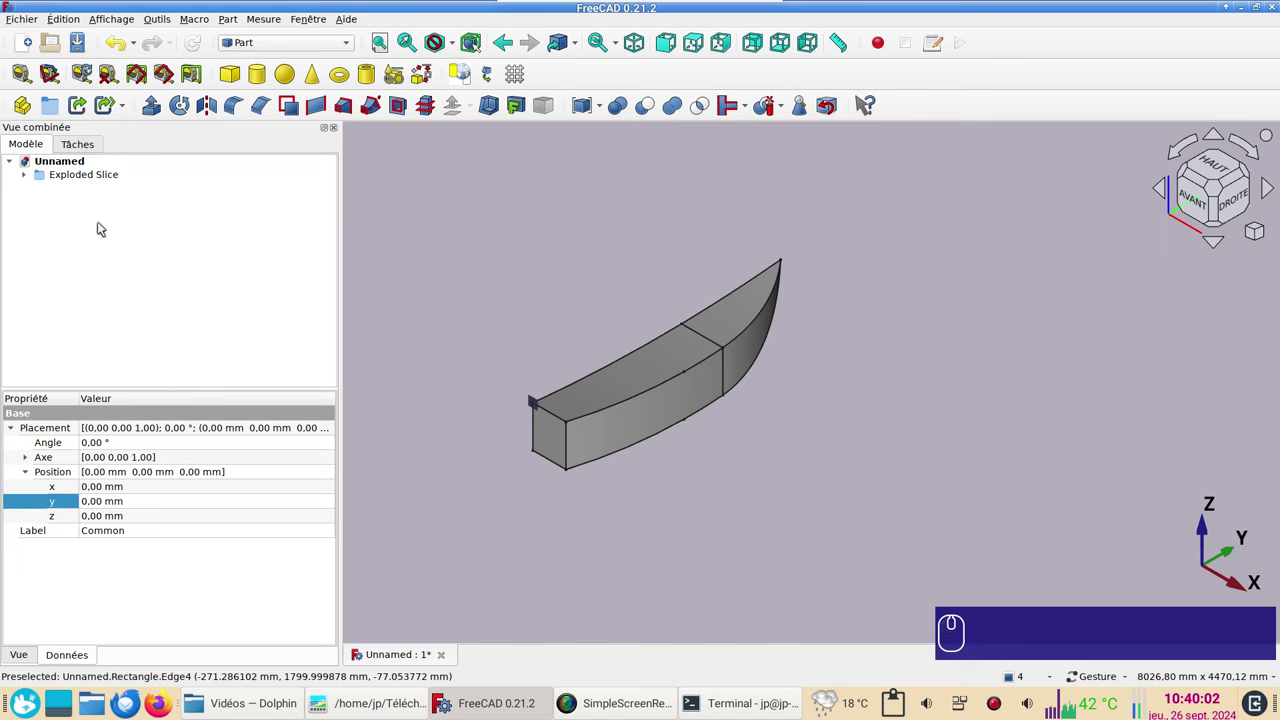
Step: Expand and select the Exploded Slice group holding Slice.0 and Slice.1
{"action": "left_click", "coordinate": [31, 178]}
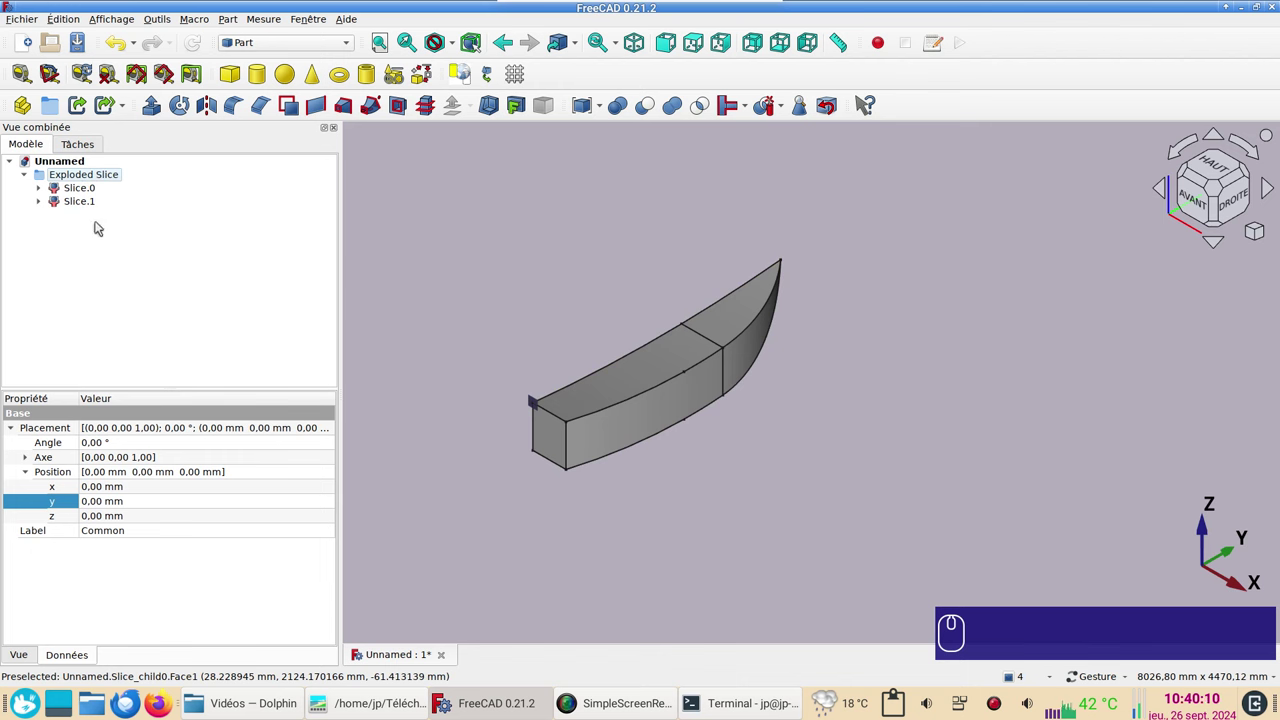
{"action": "left_click", "coordinate": [65, 181]}
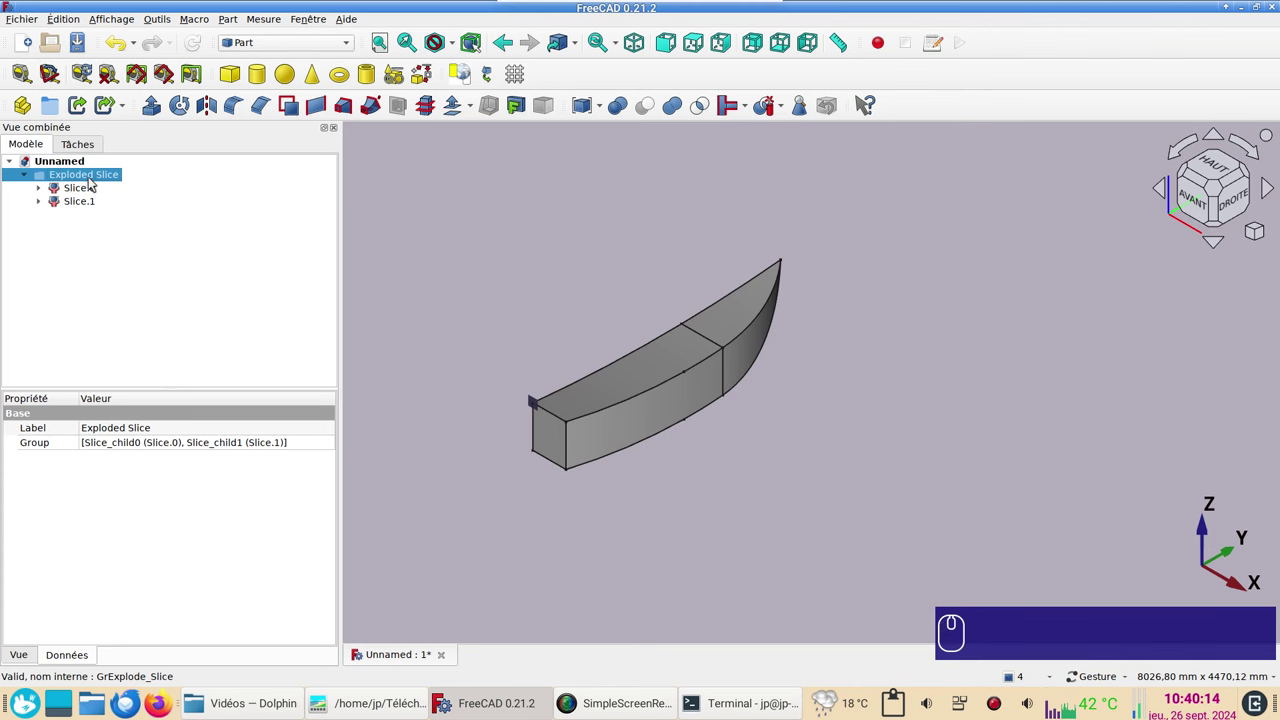
Step: Show the description column in the model tree from the group's context menu
{"action": "left_click", "coordinate": [84, 176]}
{"action": "right_click", "coordinate": [84, 176]}
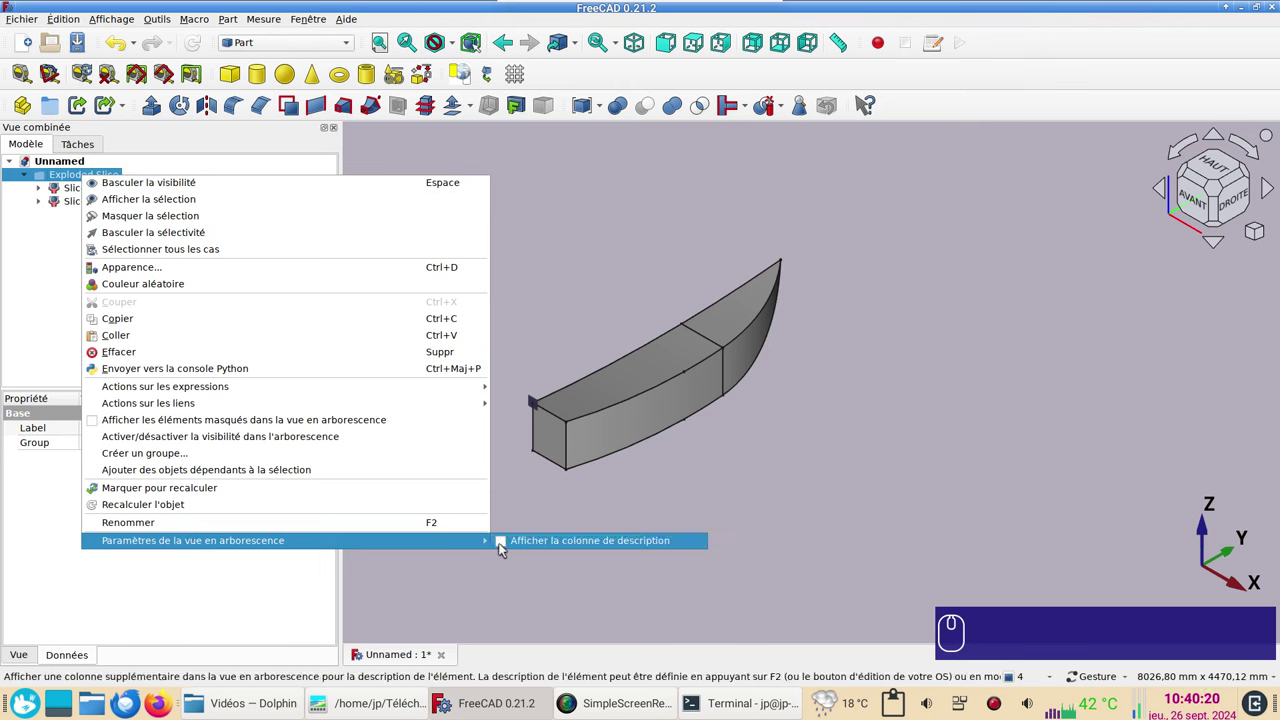
{"action": "left_click", "coordinate": [504, 546]}
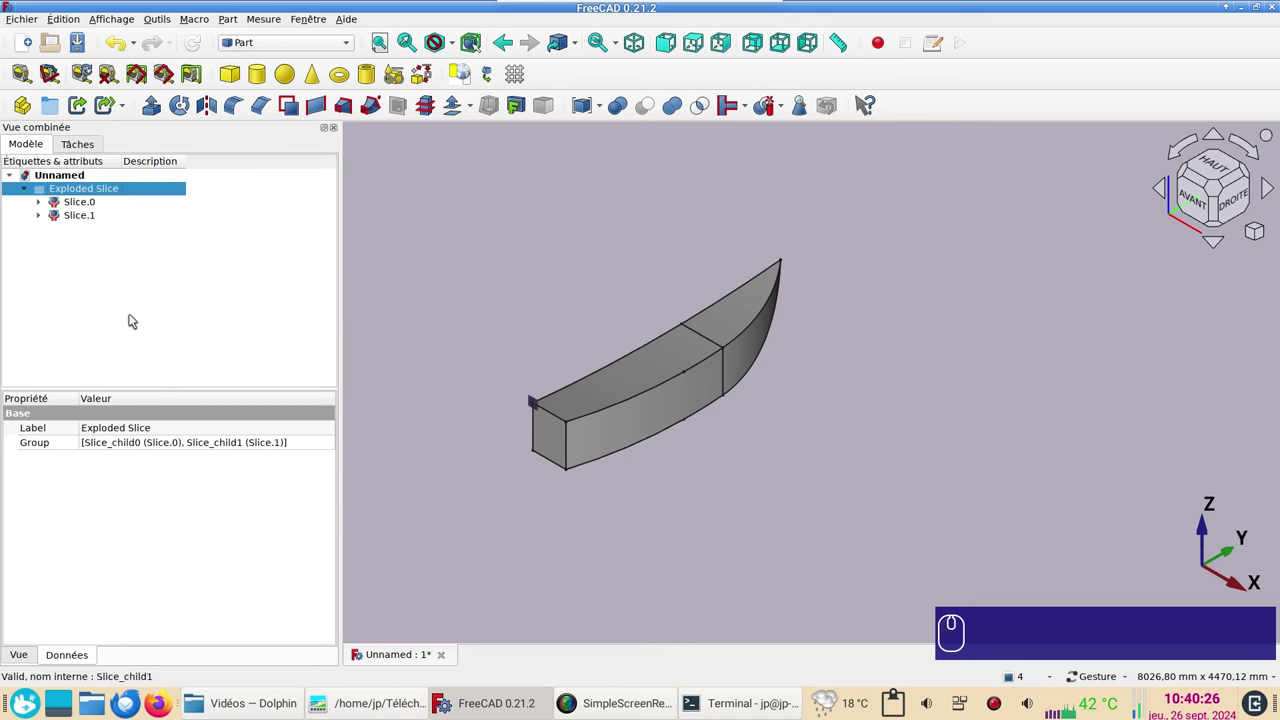
Step: Describe the Exploded Slice group as 'forme'
{"action": "left_click", "coordinate": [143, 191]}
{"action": "right_click", "coordinate": [143, 191]}
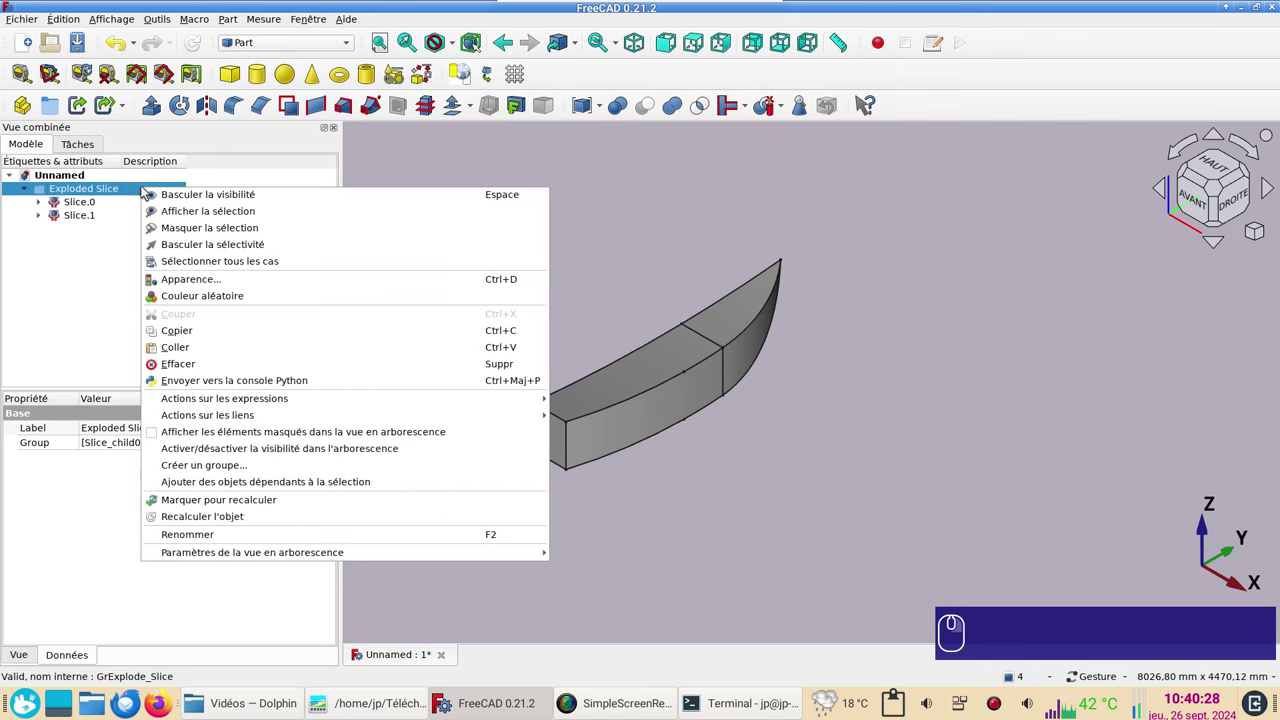
{"action": "left_click", "coordinate": [123, 230]}
{"action": "left_click", "coordinate": [147, 188]}
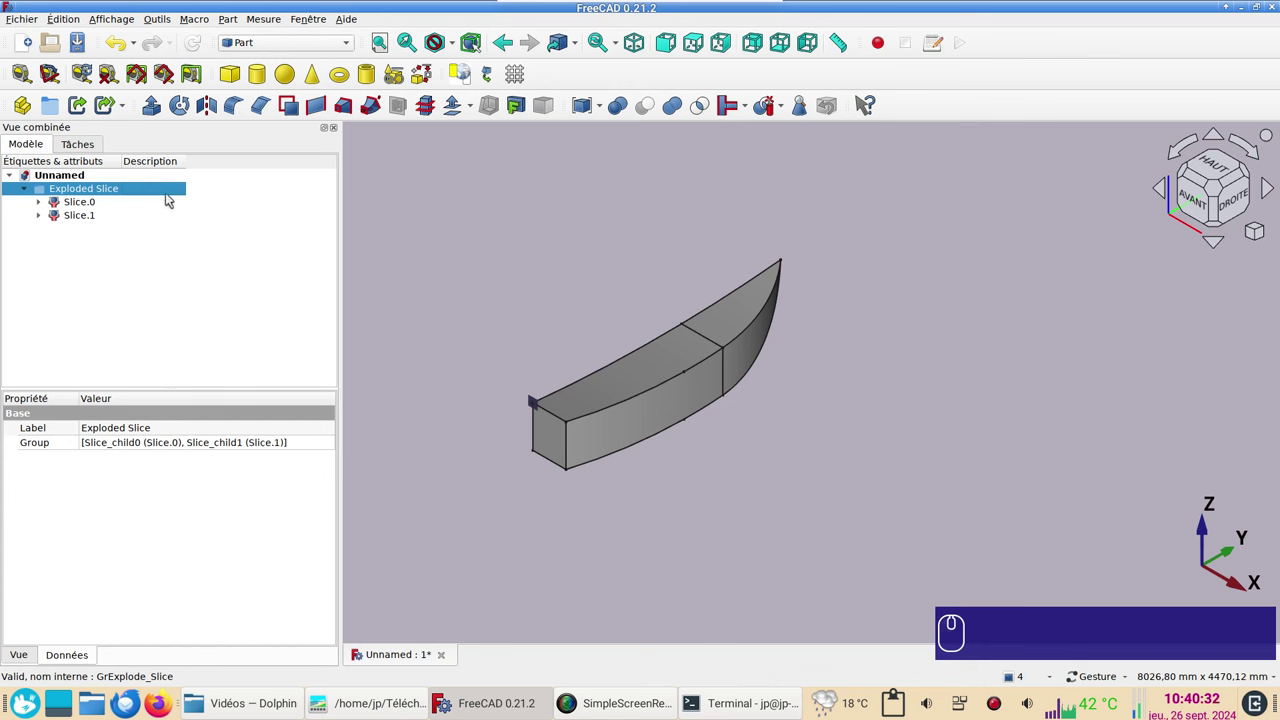
{"action": "key", "text": "F2"}
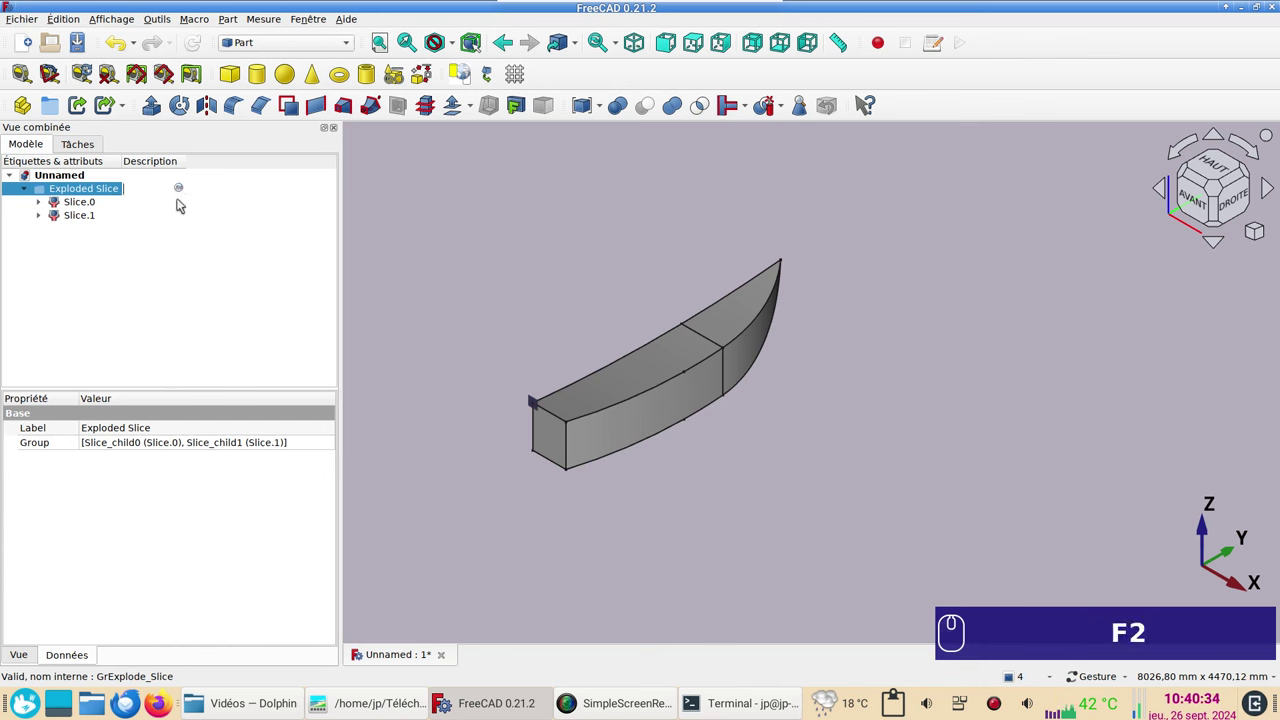
{"action": "type", "text": "for"}
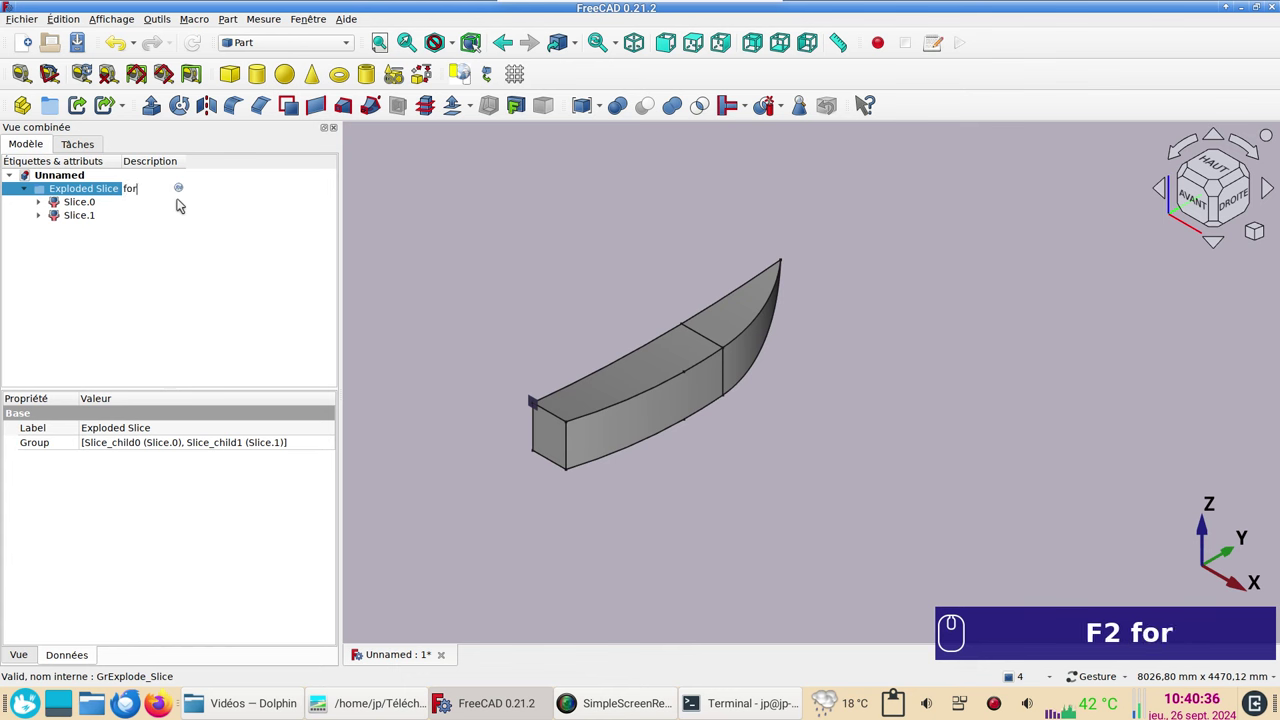
{"action": "type", "text": "me"}
{"action": "key", "text": "Return"}
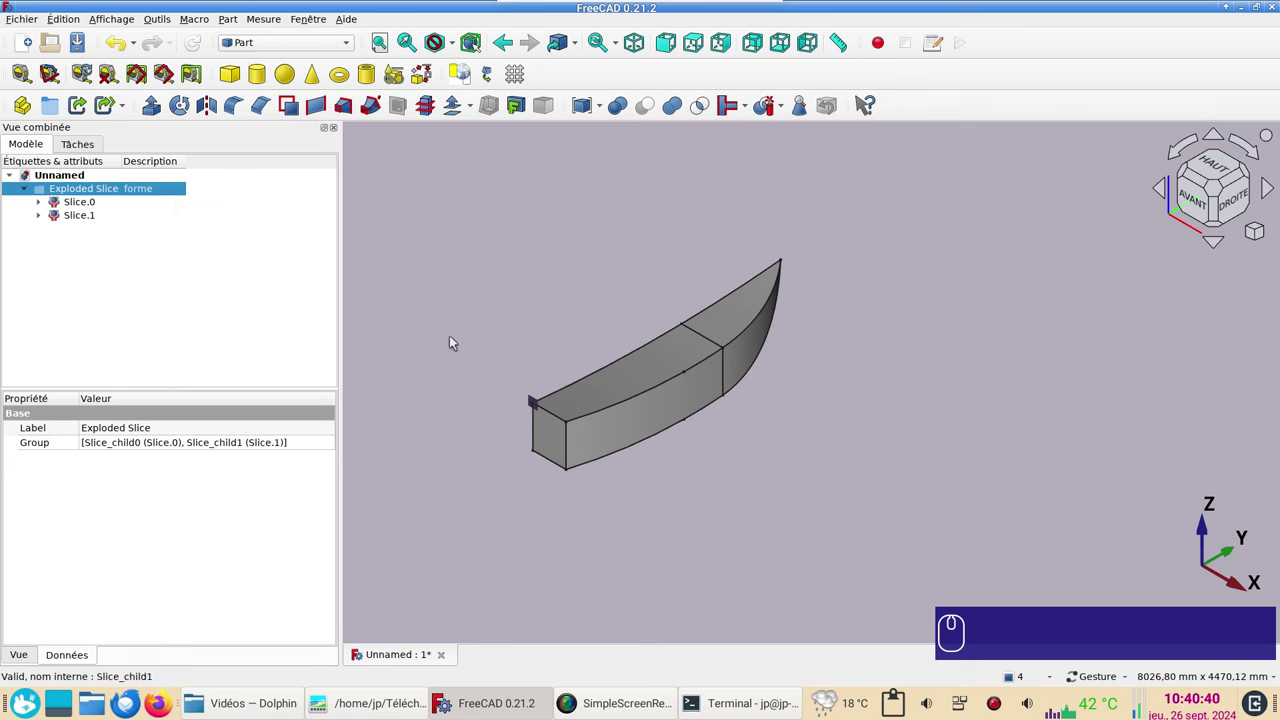
Step: Orbit the hull to look straight onto its transom end
{"action": "left_click_drag", "start_coordinate": [492, 350], "coordinate": [520, 380]}
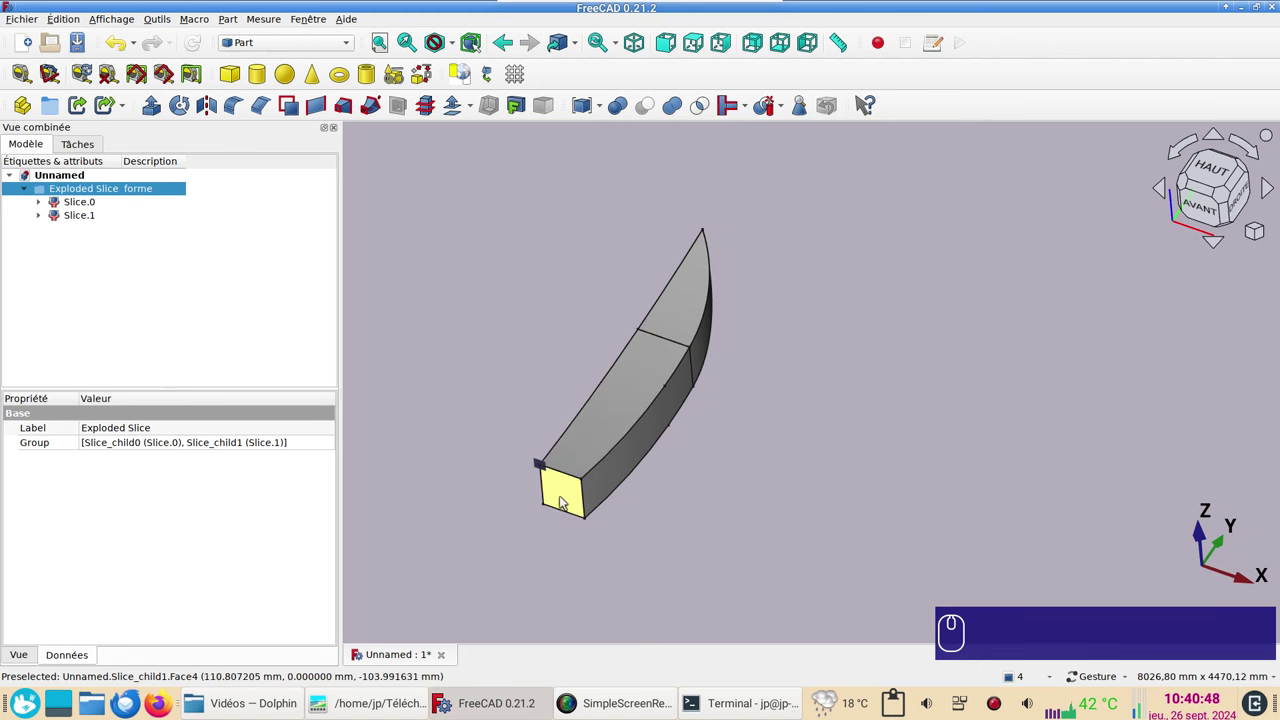
{"action": "left_click_drag", "start_coordinate": [801, 488], "coordinate": [909, 412]}
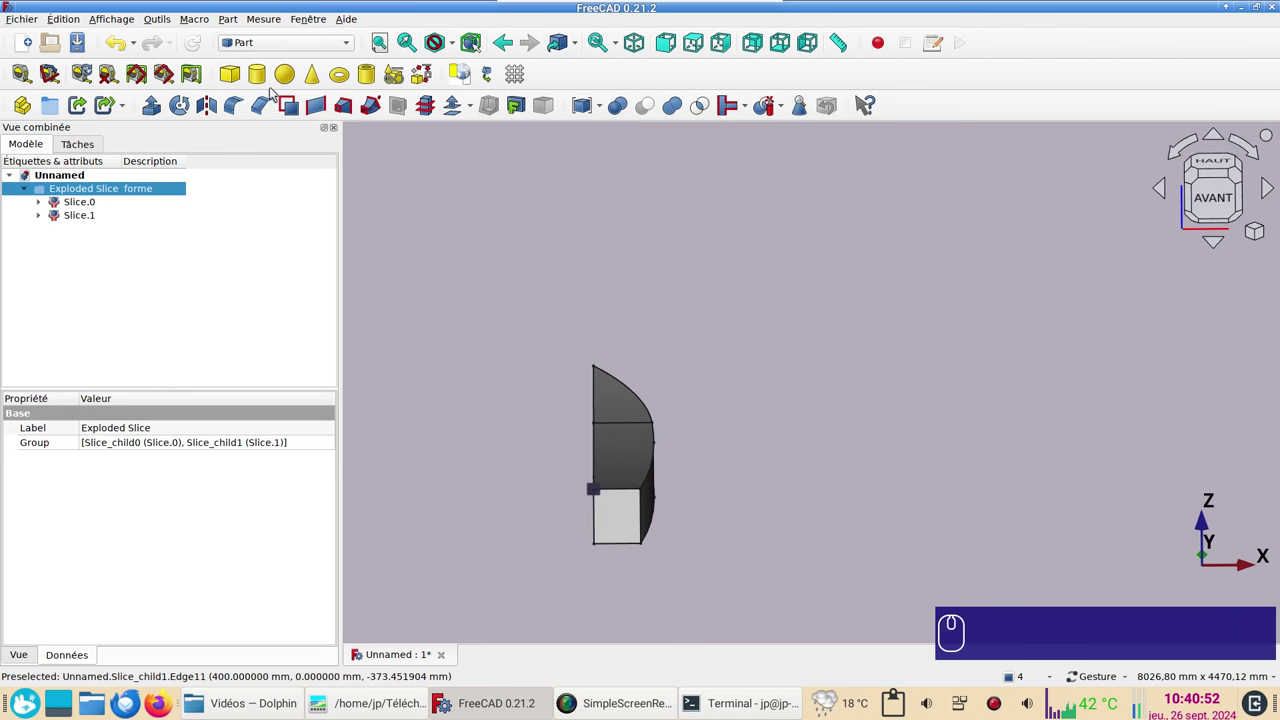
Step: Pick Slice.1's transom face and switch through Draft to the Sketcher workbench
{"action": "left_click", "coordinate": [294, 50]}
{"action": "left_click", "coordinate": [289, 62]}
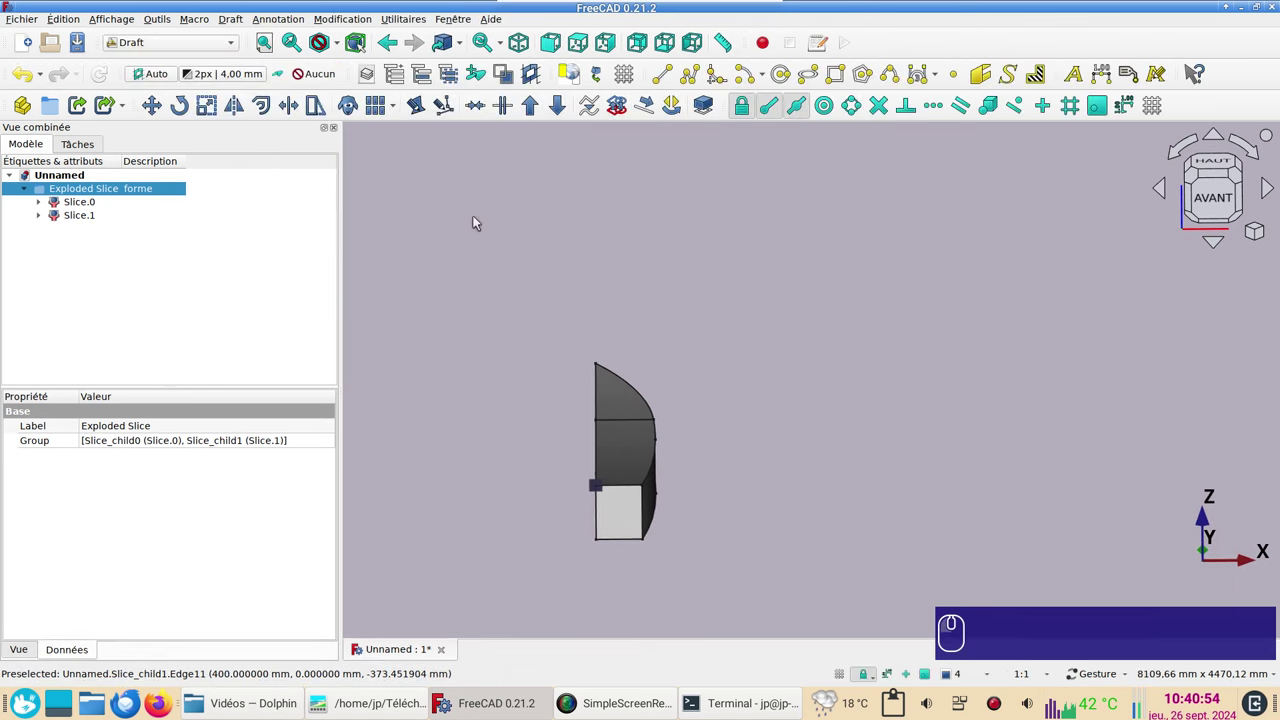
{"action": "left_click", "coordinate": [476, 218]}
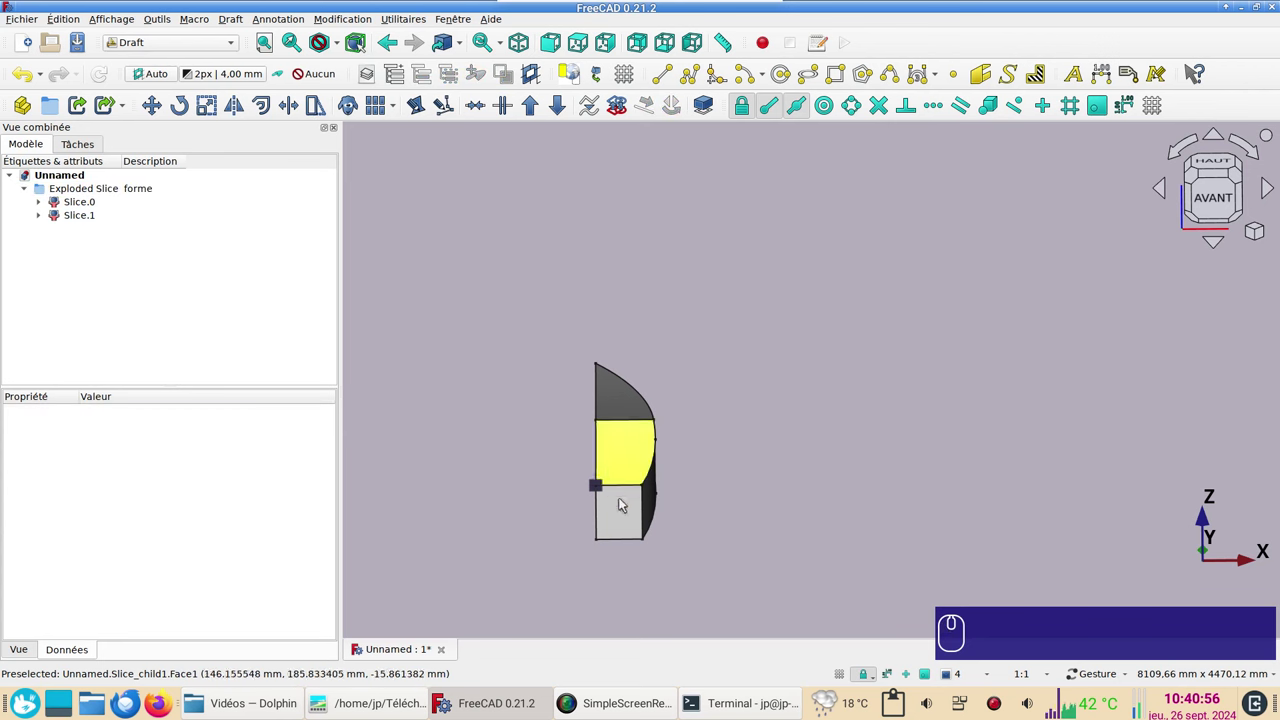
{"action": "left_click", "coordinate": [623, 512]}
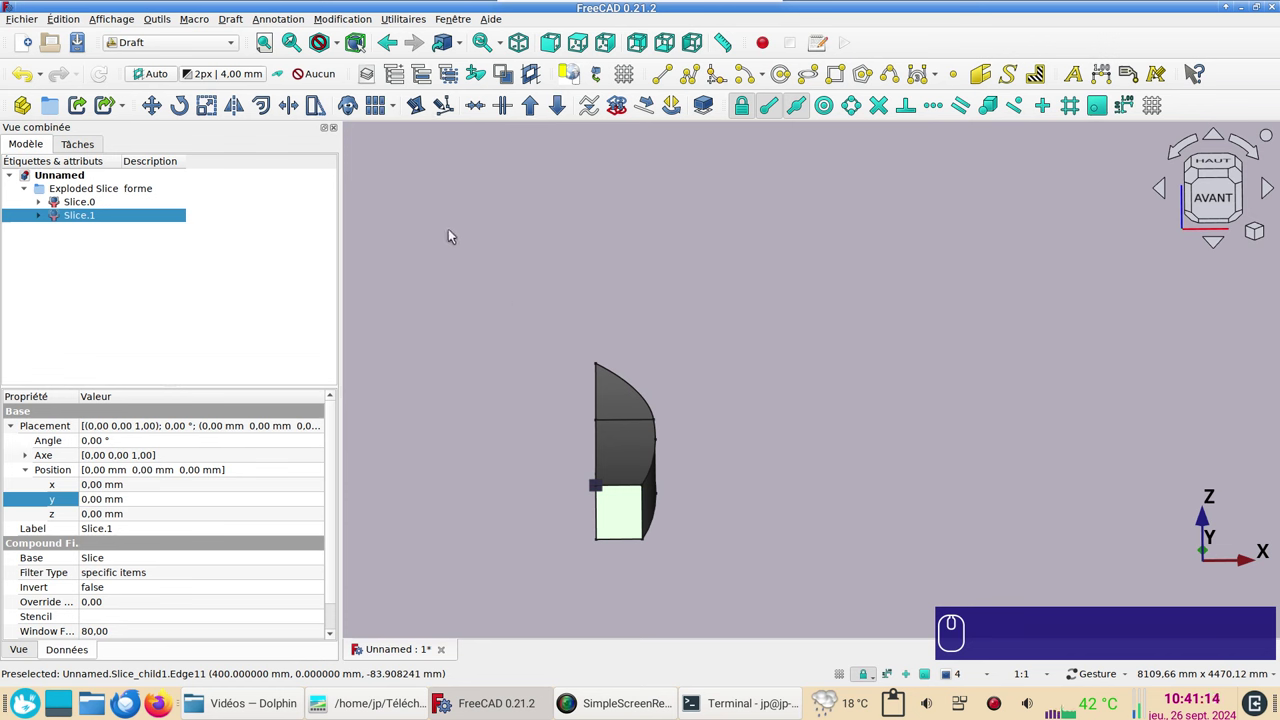
{"action": "left_click", "coordinate": [159, 40]}
{"action": "left_click", "coordinate": [158, 291]}
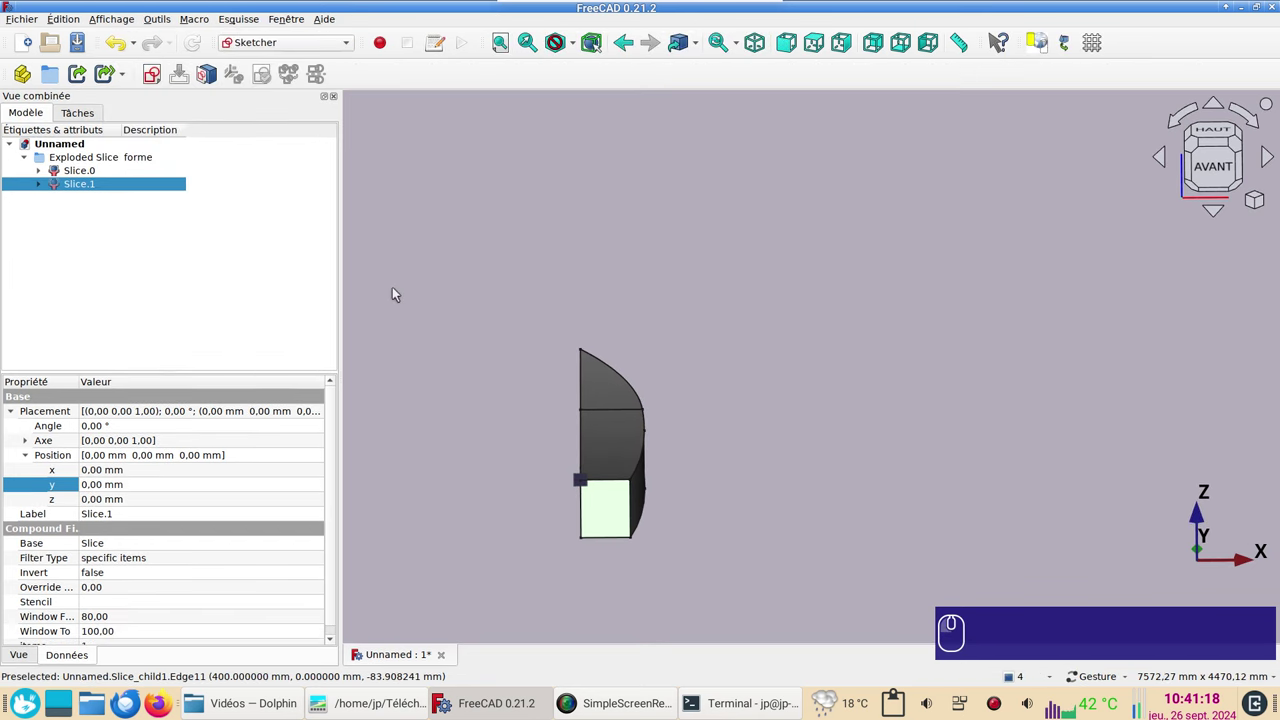
Step: Attach a new sketch flat to the transom face, bring in its side edges and draw an arc from the bottom corner
{"action": "left_click", "coordinate": [155, 82]}
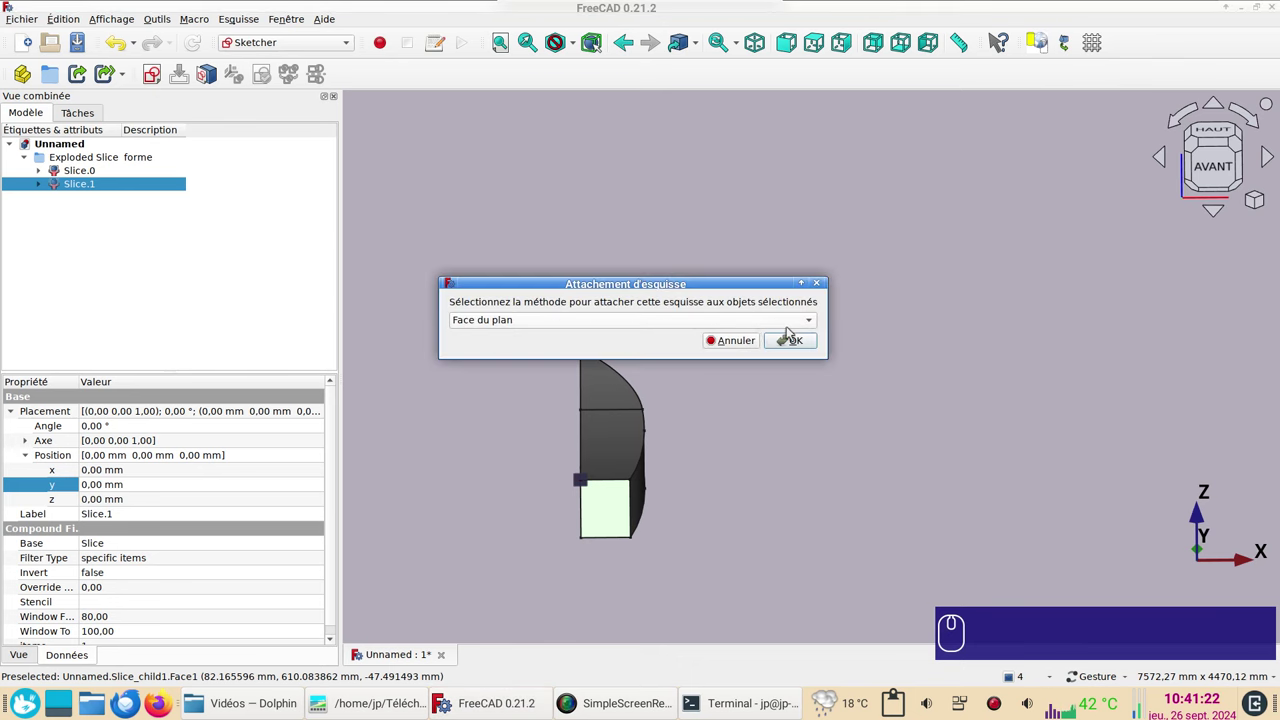
{"action": "left_click", "coordinate": [791, 347]}
{"action": "scroll", "scroll_direction": "up", "scroll_amount": 3}
{"action": "left_click_drag", "start_coordinate": [666, 380], "coordinate": [801, 183]}
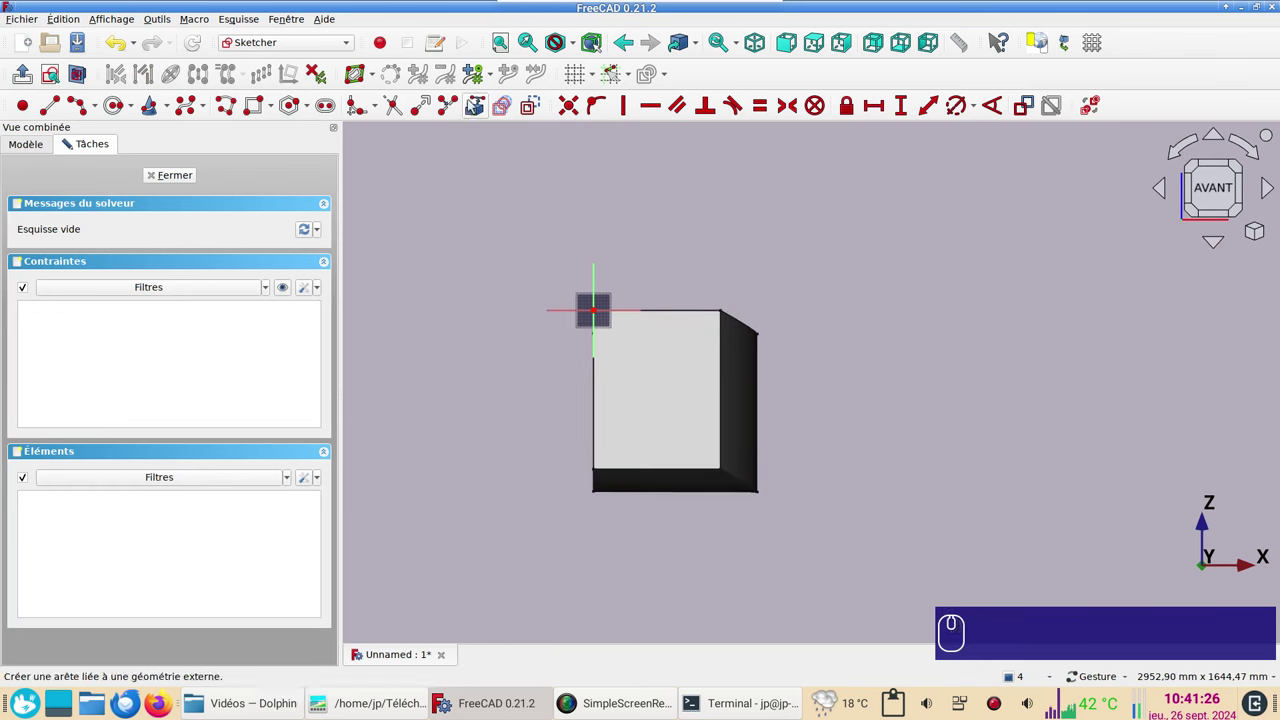
{"action": "left_click", "coordinate": [474, 109]}
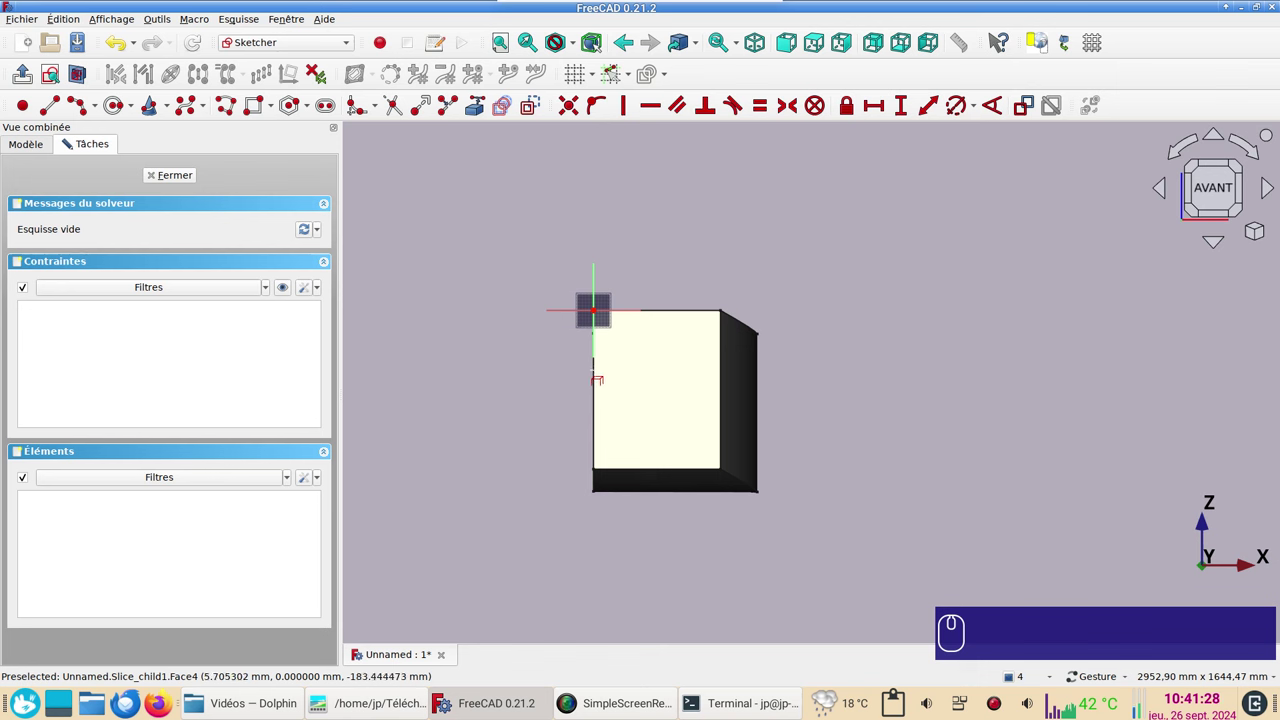
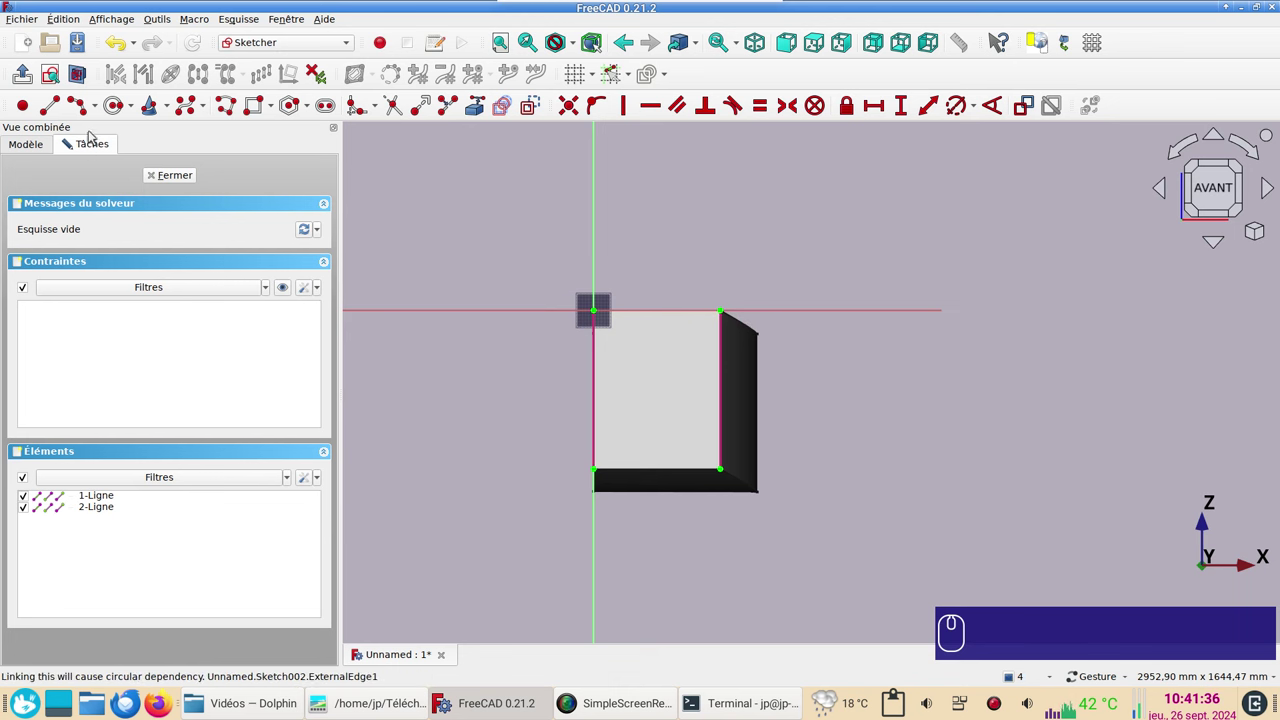
{"action": "left_click", "coordinate": [87, 105]}
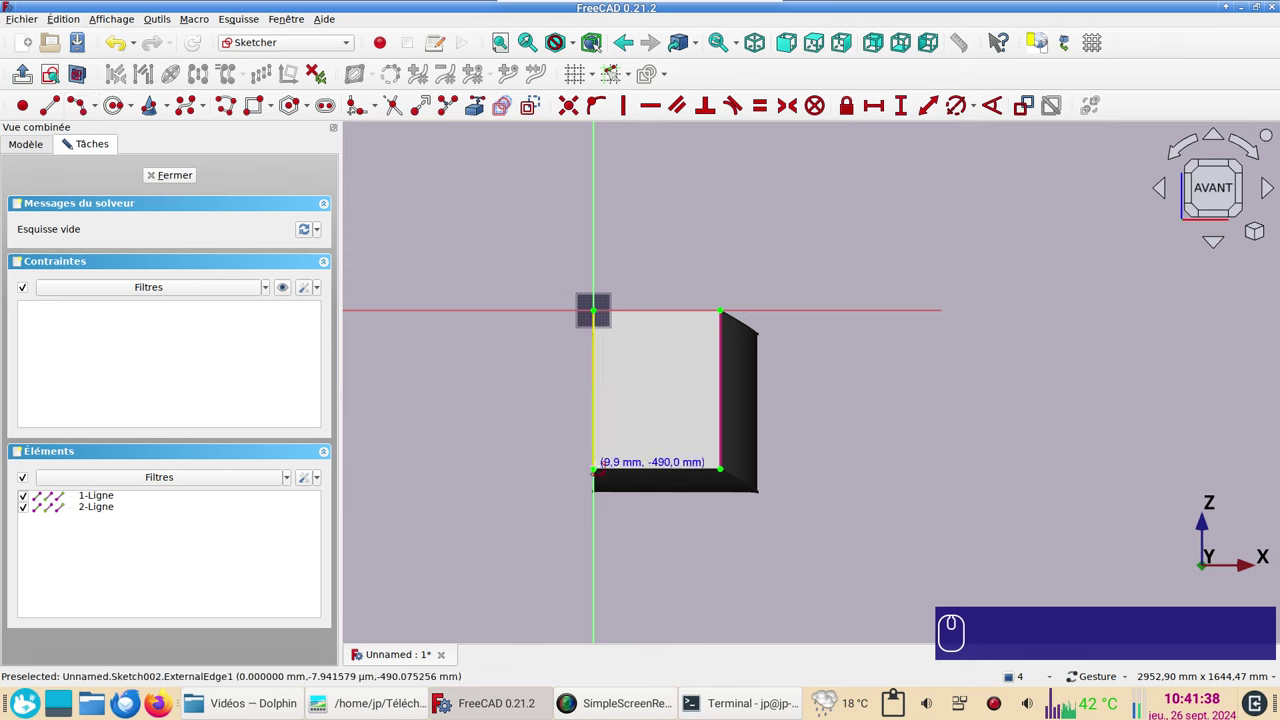
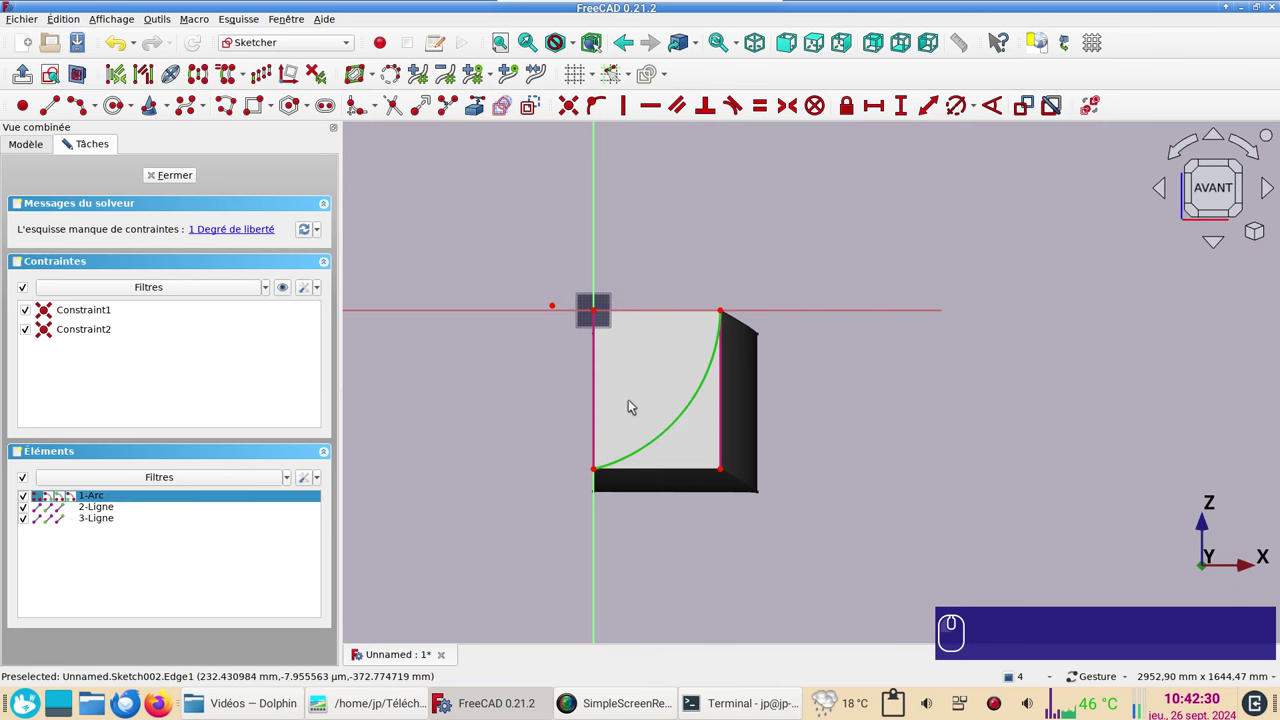
Step: Constrain the arc radius to 550 mm
{"action": "key", "text": "r"}
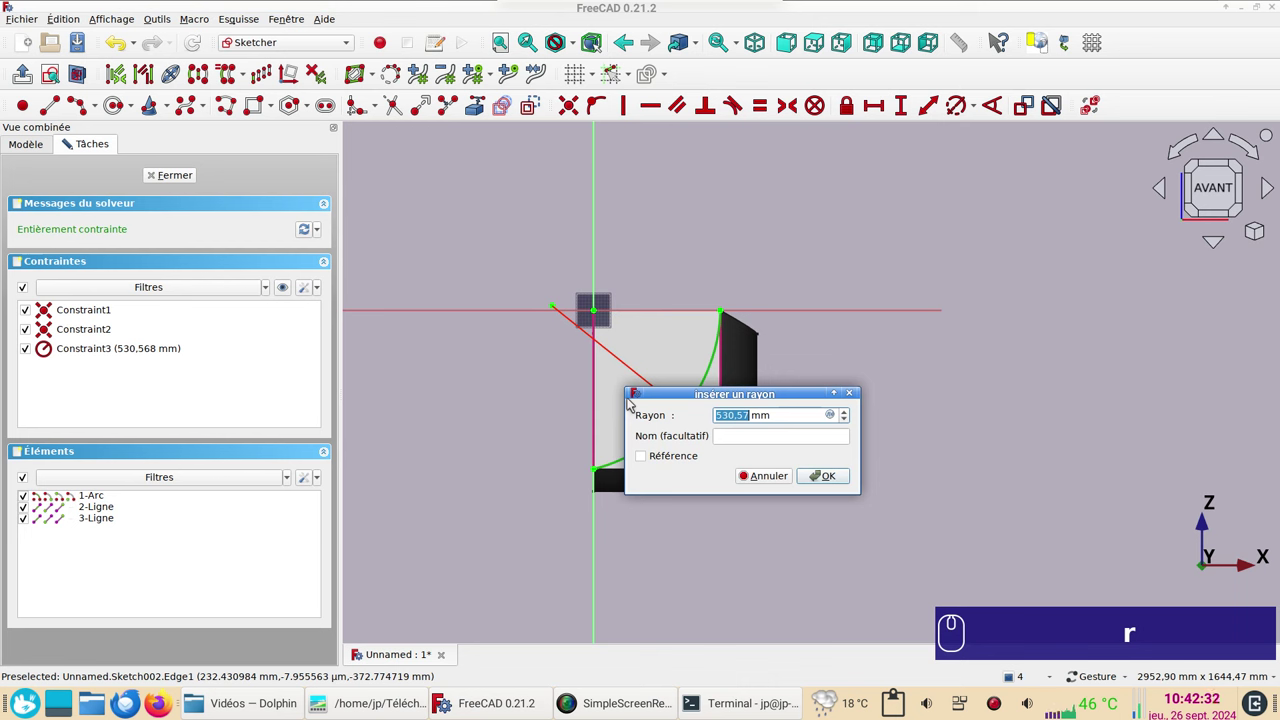
{"action": "key", "text": "KP_5"}
{"action": "key", "text": "KP_5"}
{"action": "key", "text": "KP_0"}
{"action": "key", "text": "Return"}
{"action": "type", "text": "r"}
{"action": "key", "text": "KP_5"}
{"action": "key", "text": "KP_0"}
{"action": "key", "text": "Return"}
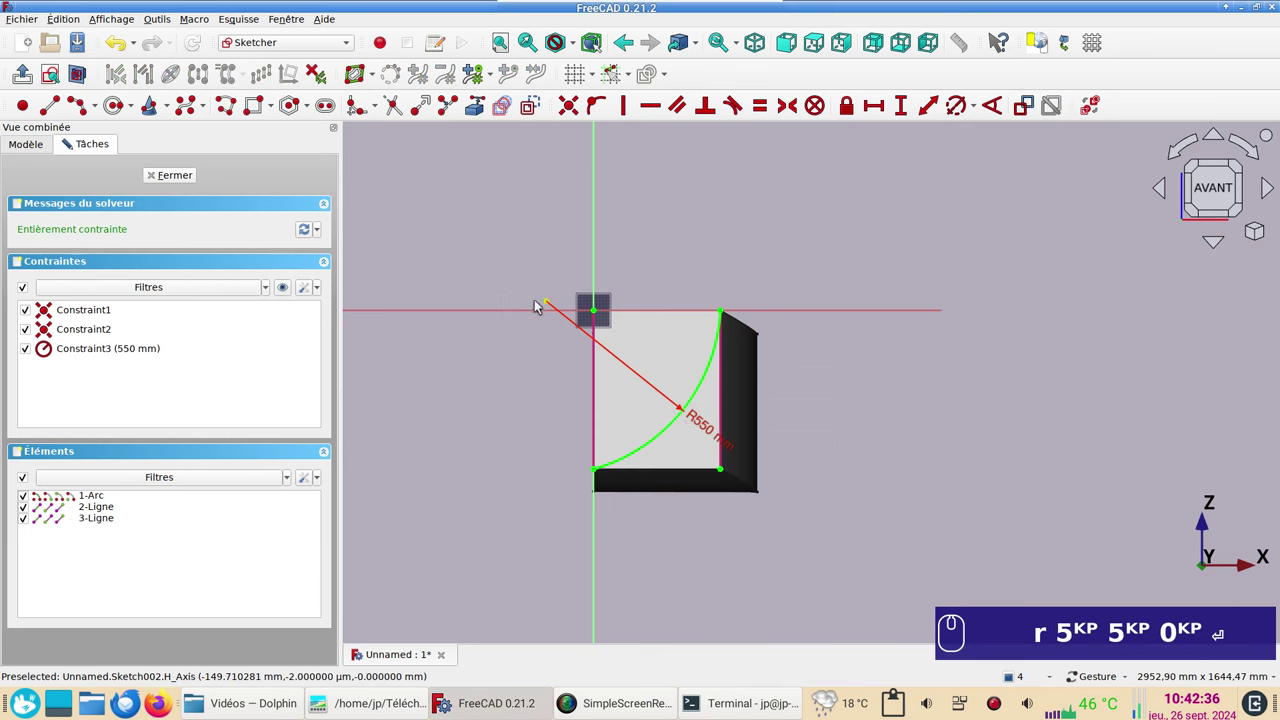
Step: Close Sketch002 and hide Slice.1
{"action": "left_click", "coordinate": [924, 536]}
{"action": "left_click", "coordinate": [609, 446]}
{"action": "key", "text": "space"}
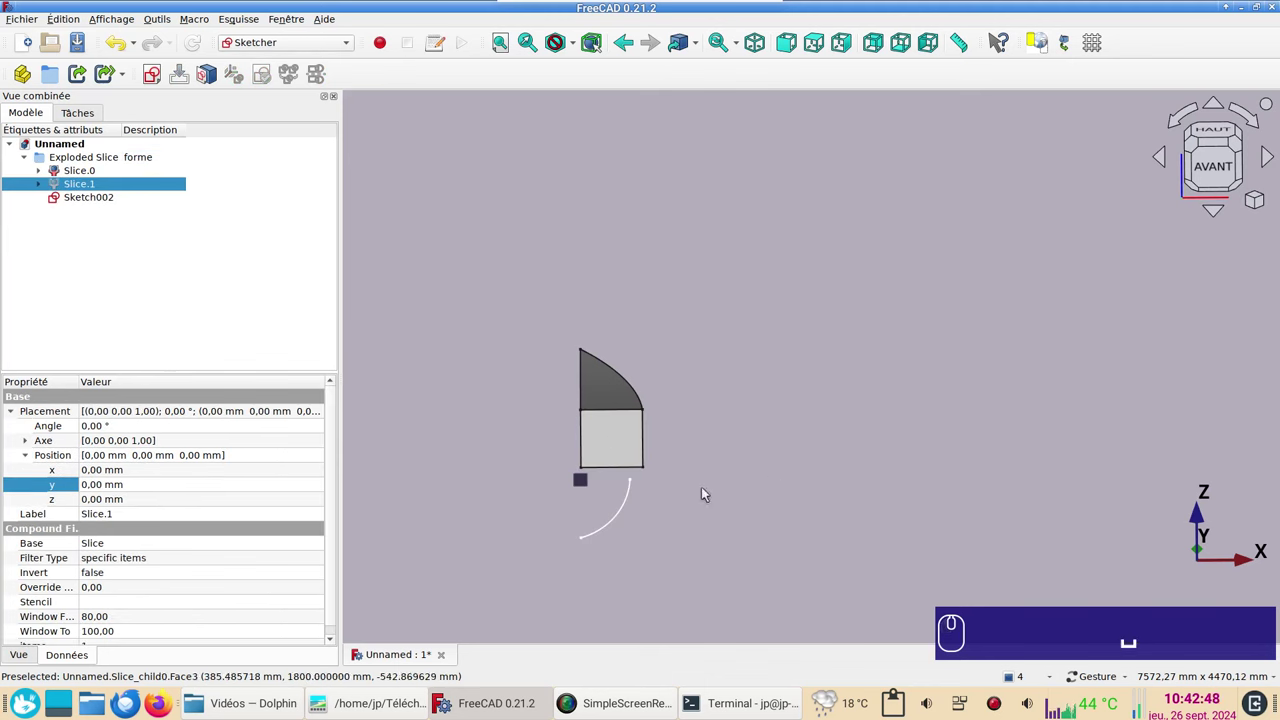
Step: Sketch on Slice.0's end face with its side edges as references and a B-spline from the bottom-left corner
{"action": "left_click", "coordinate": [631, 451]}
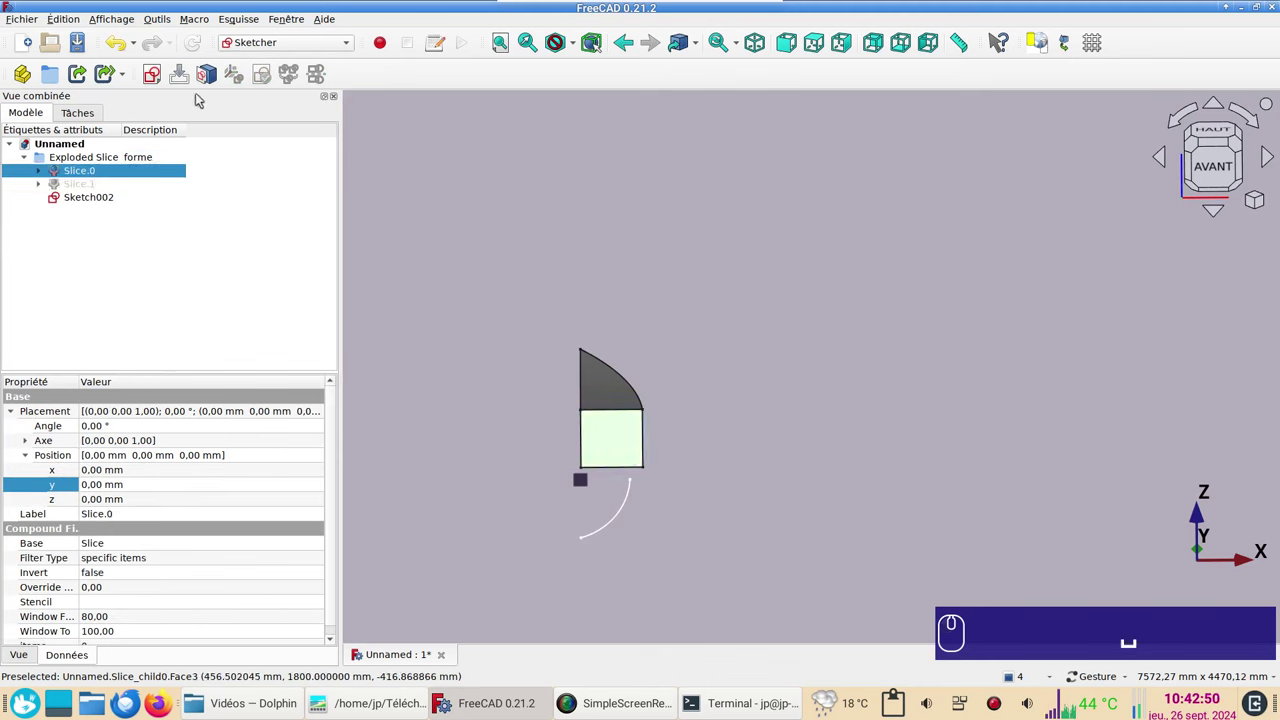
{"action": "left_click", "coordinate": [160, 82]}
{"action": "left_click", "coordinate": [801, 341]}
{"action": "left_click", "coordinate": [712, 390]}
{"action": "scroll", "scroll_direction": "up", "scroll_amount": 3}
{"action": "left_click", "coordinate": [796, 210]}
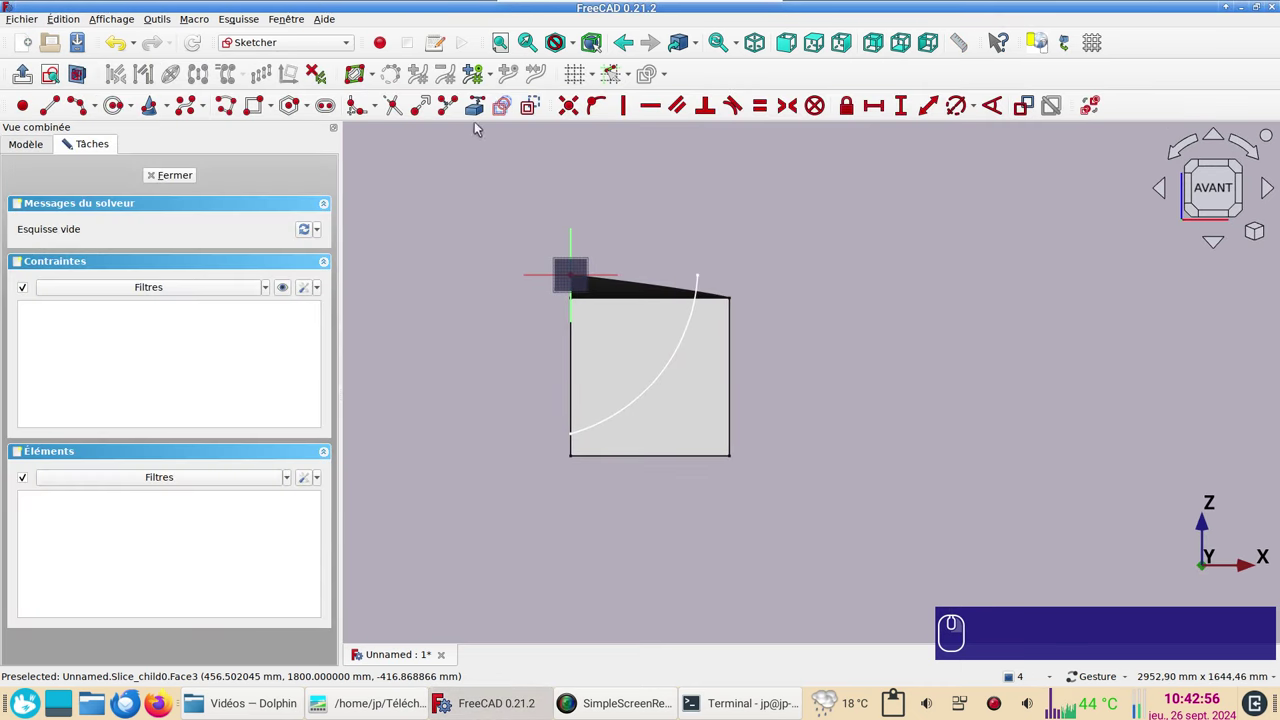
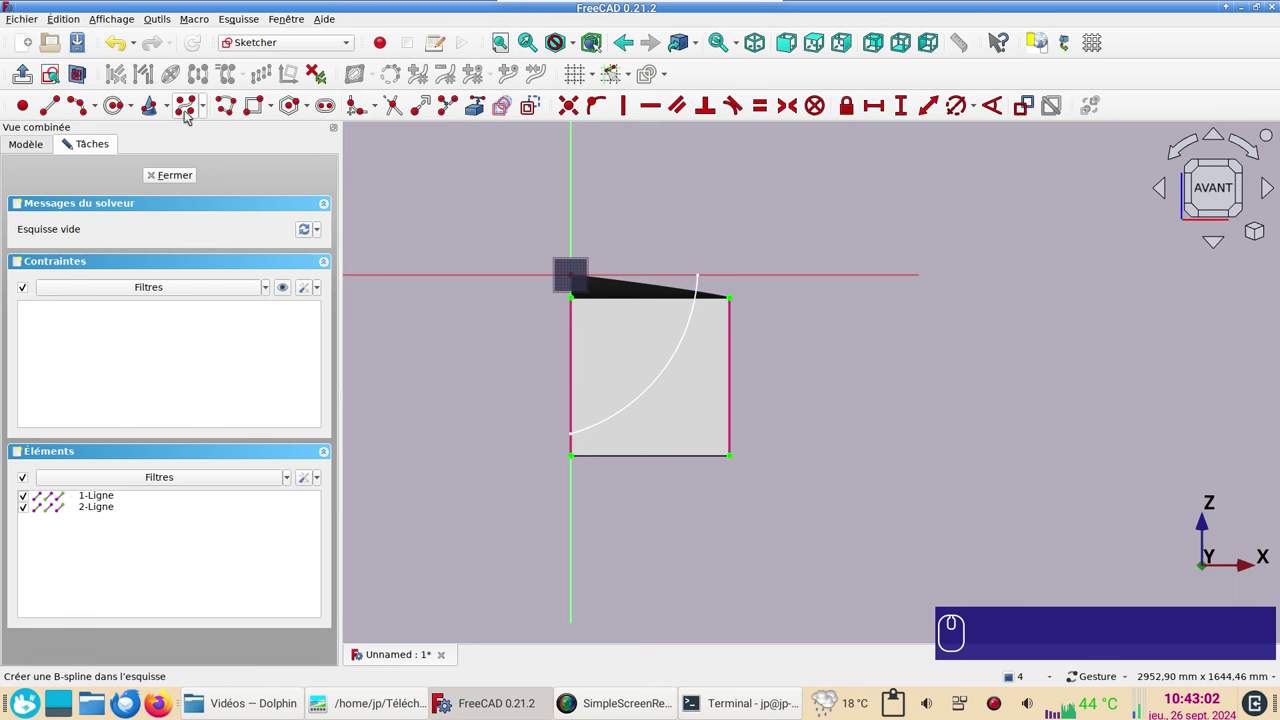
{"action": "left_click", "coordinate": [188, 113]}
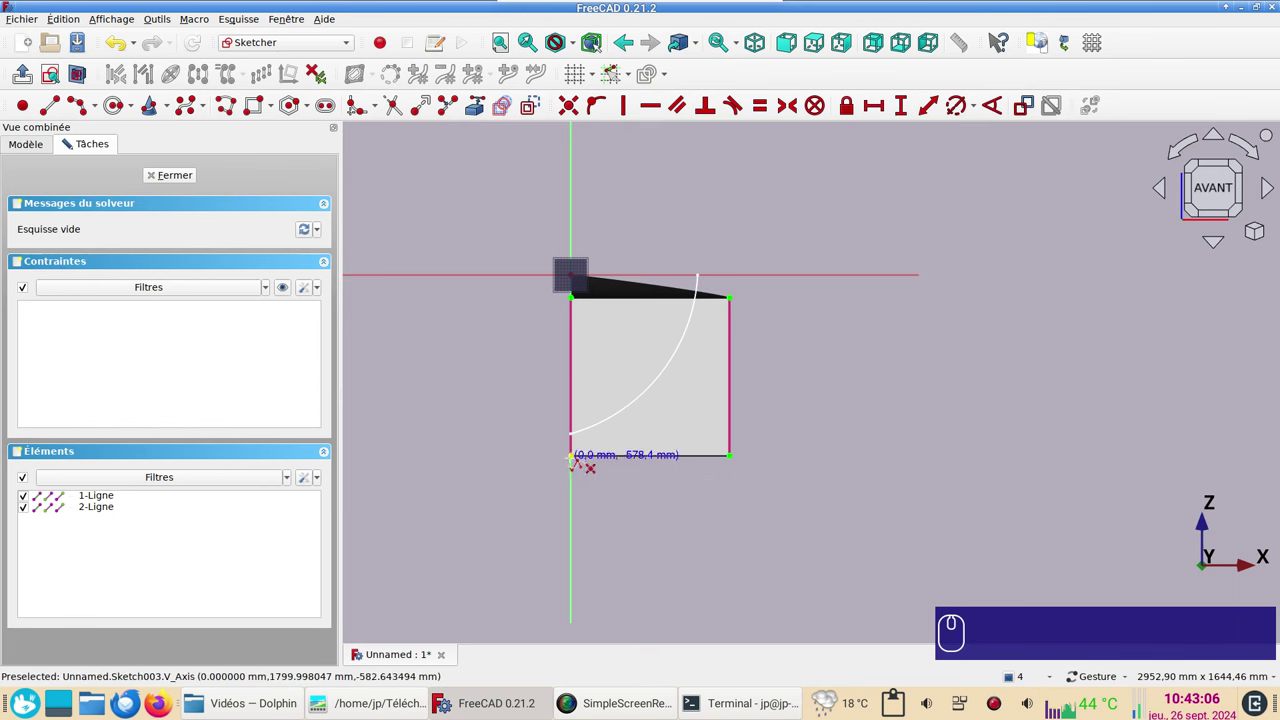
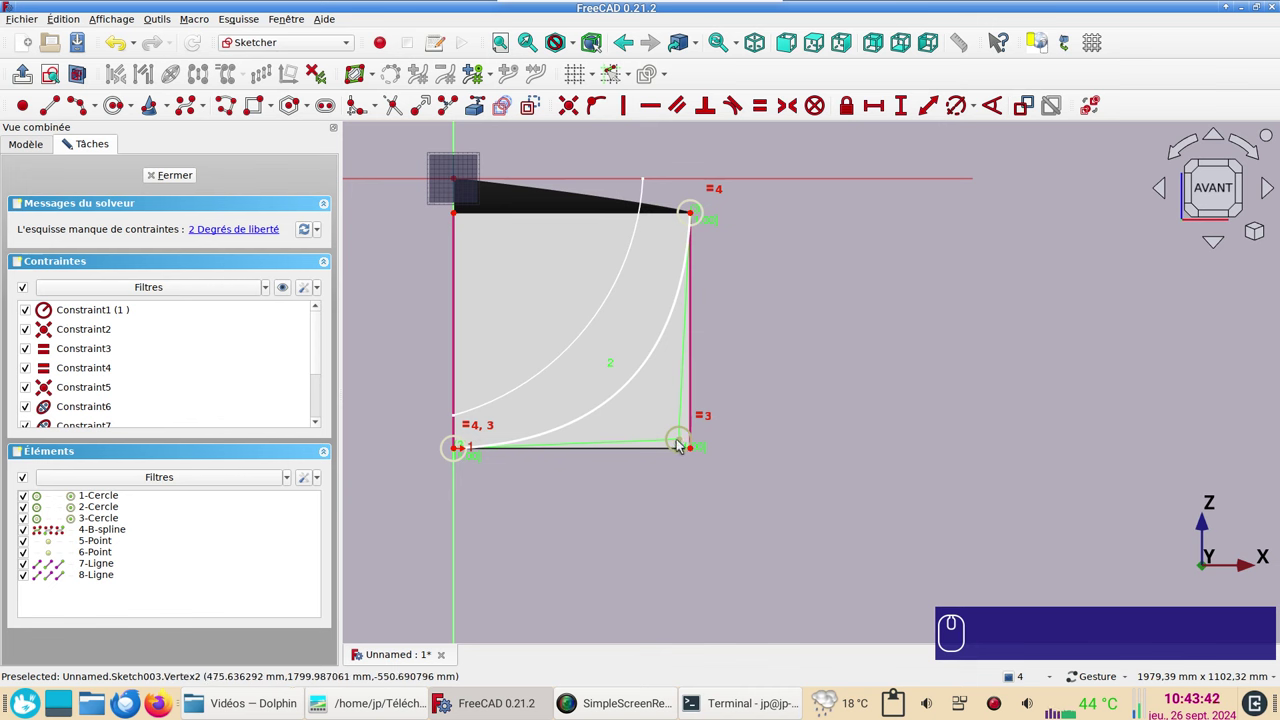
Step: Lock the spline's lower-right end point and close Sketch003 fully constrained
{"action": "left_click", "coordinate": [682, 442]}
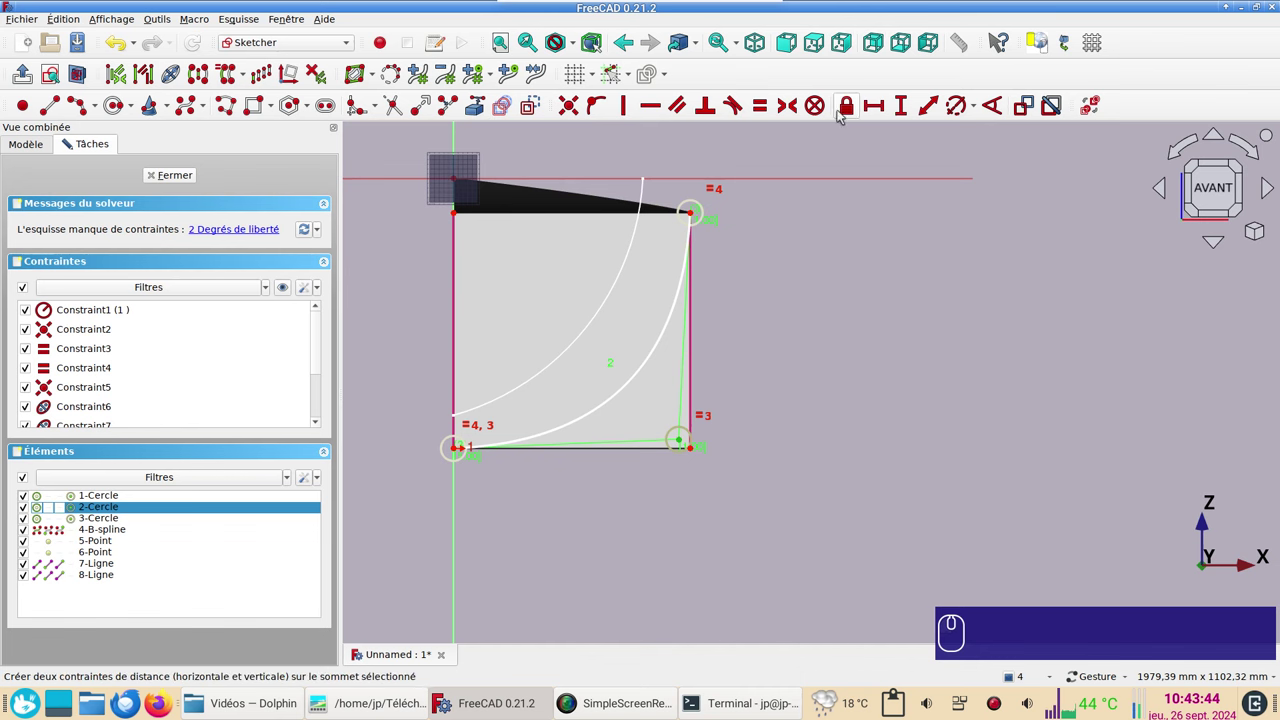
{"action": "left_click", "coordinate": [849, 108]}
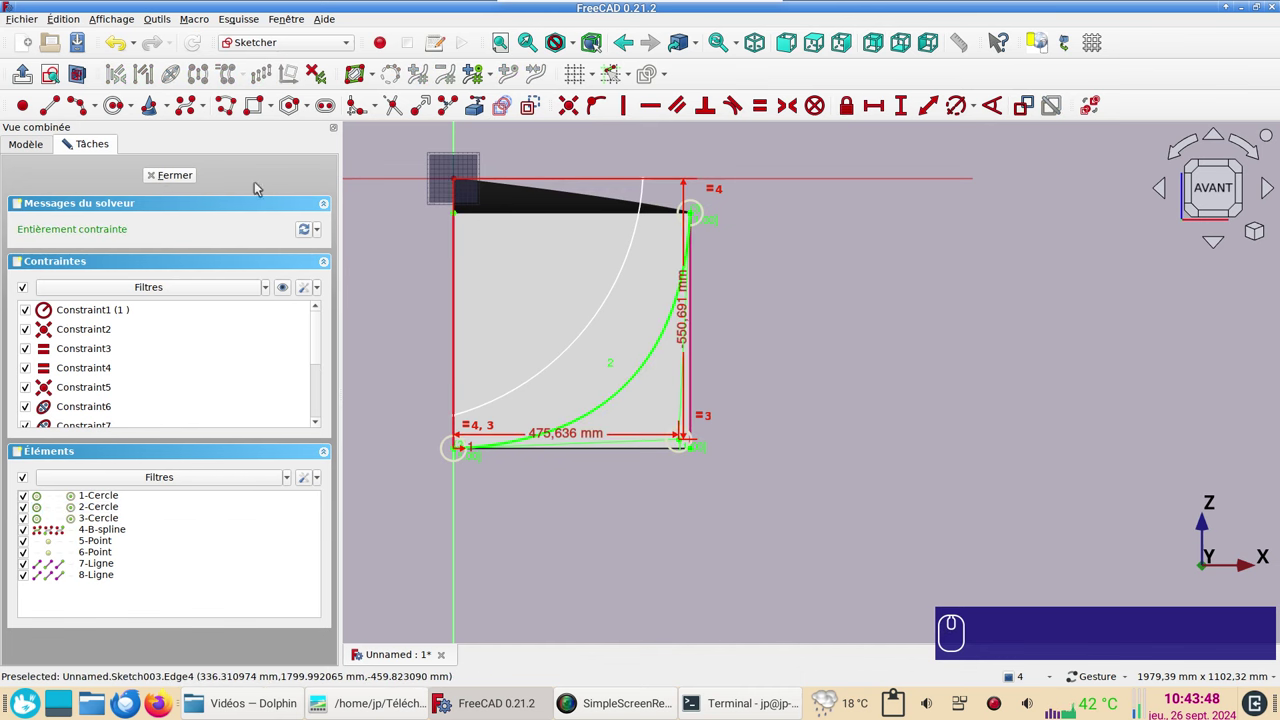
{"action": "left_click", "coordinate": [178, 181]}
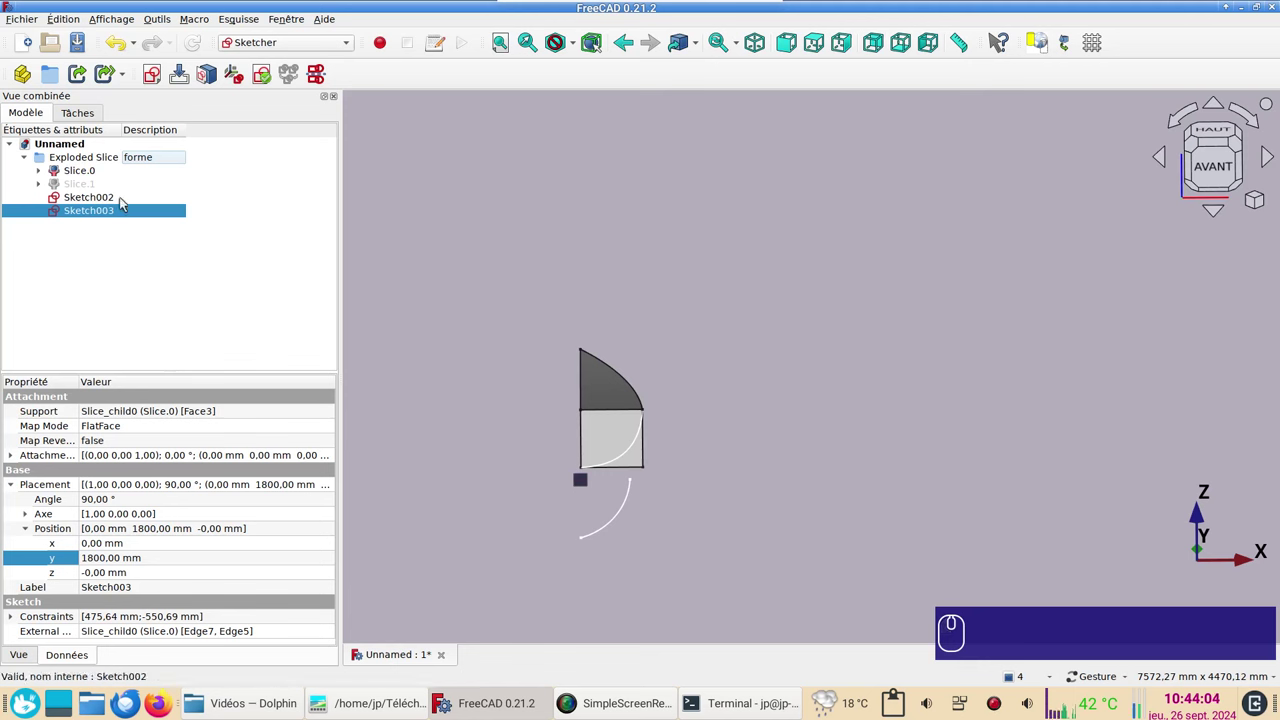
Step: Make Slice.1 visible again beside Slice.0
{"action": "left_click", "coordinate": [102, 190]}
{"action": "key", "text": "space"}
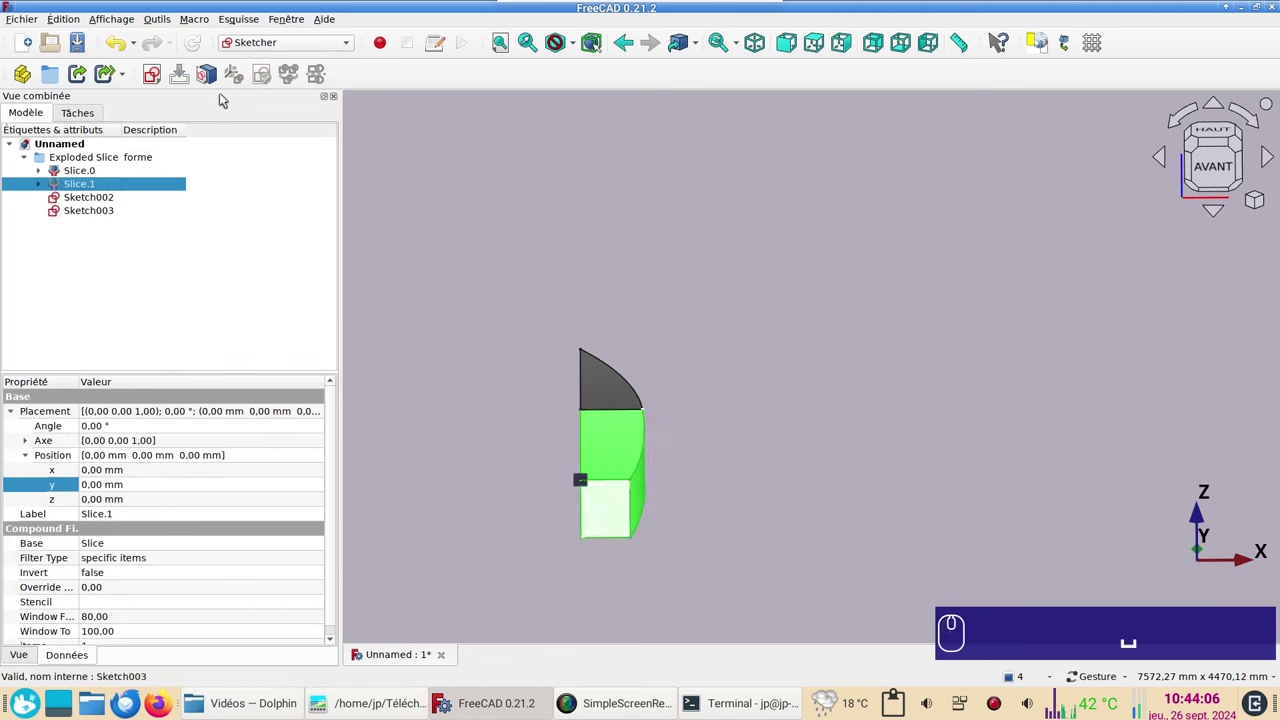
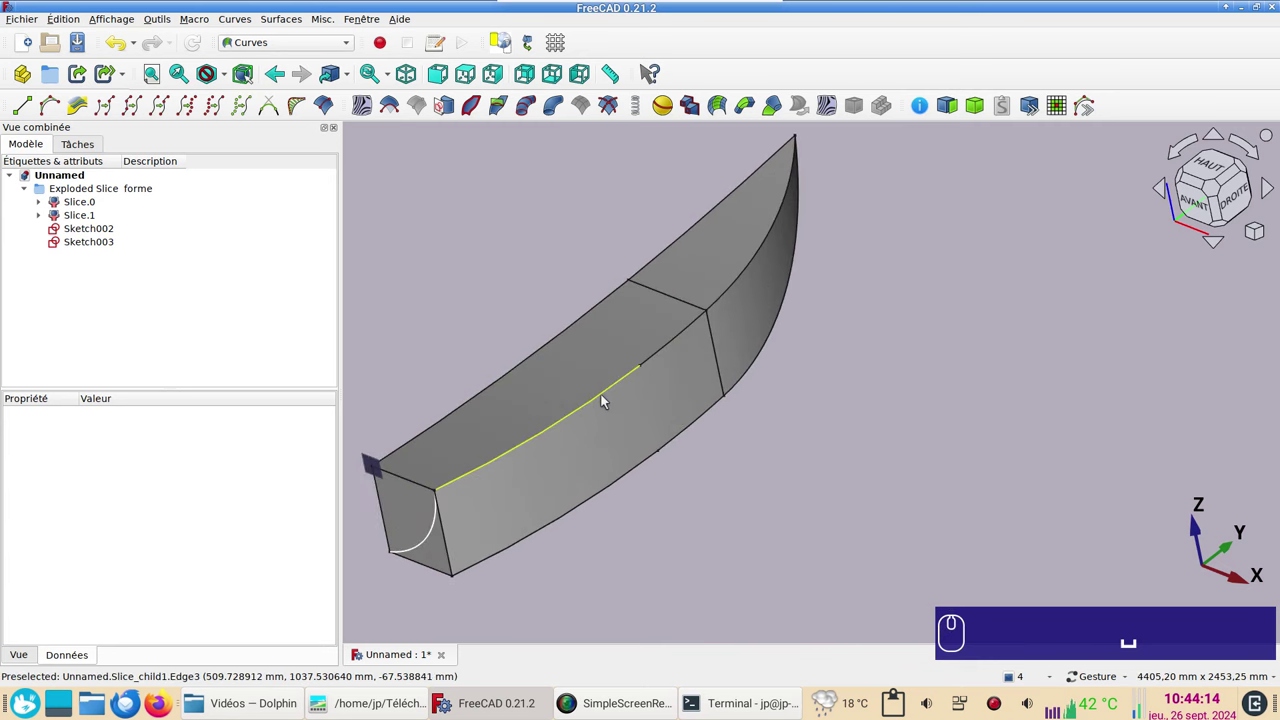
Step: Join the long hull edge, lower edge and keel edge into JoinCurve objects with Curves Join Curve
{"action": "left_click", "coordinate": [604, 400]}
{"action": "scroll", "scroll_direction": "up", "scroll_amount": 3}
{"action": "left_click_drag", "start_coordinate": [826, 416], "coordinate": [1001, 451]}
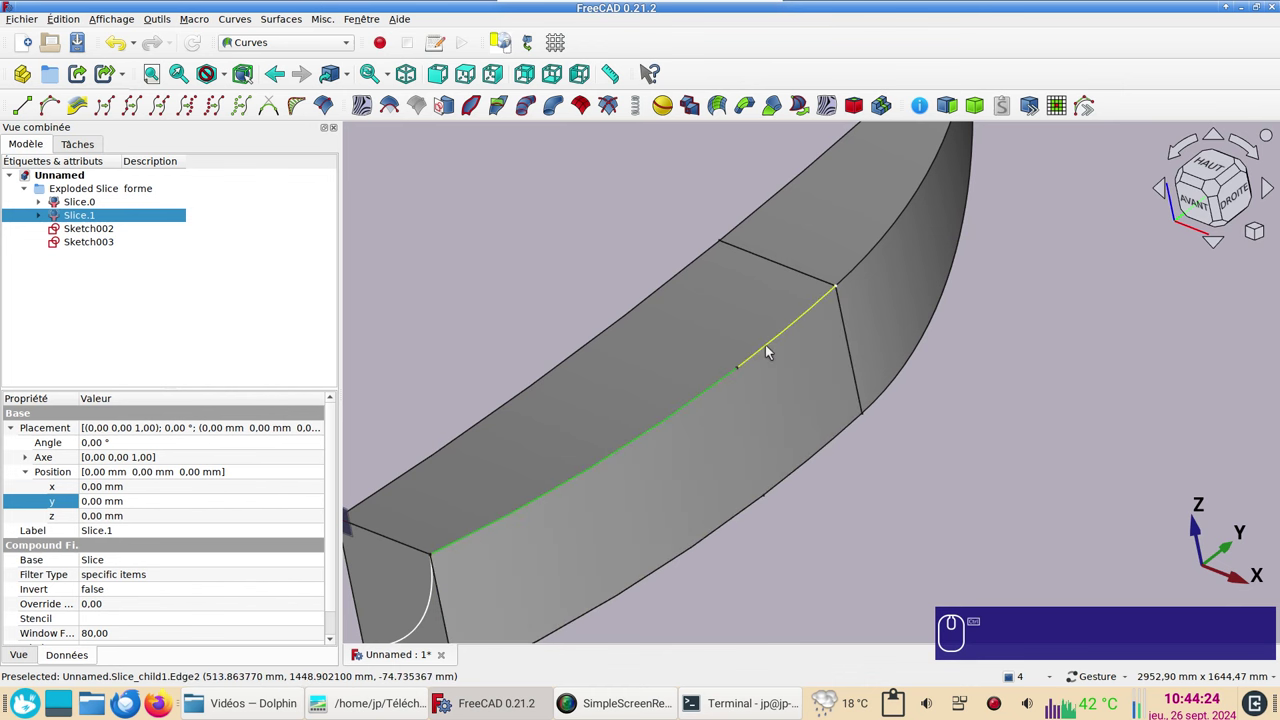
{"action": "left_click", "coordinate": [772, 349]}
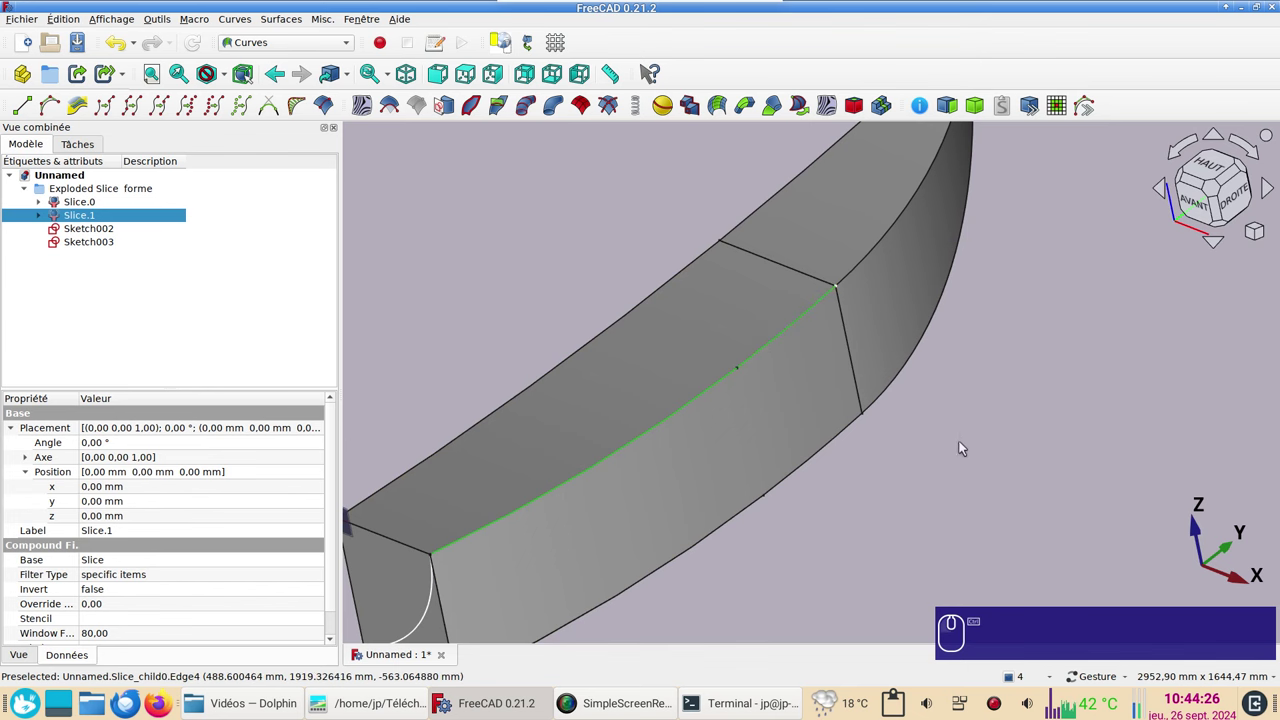
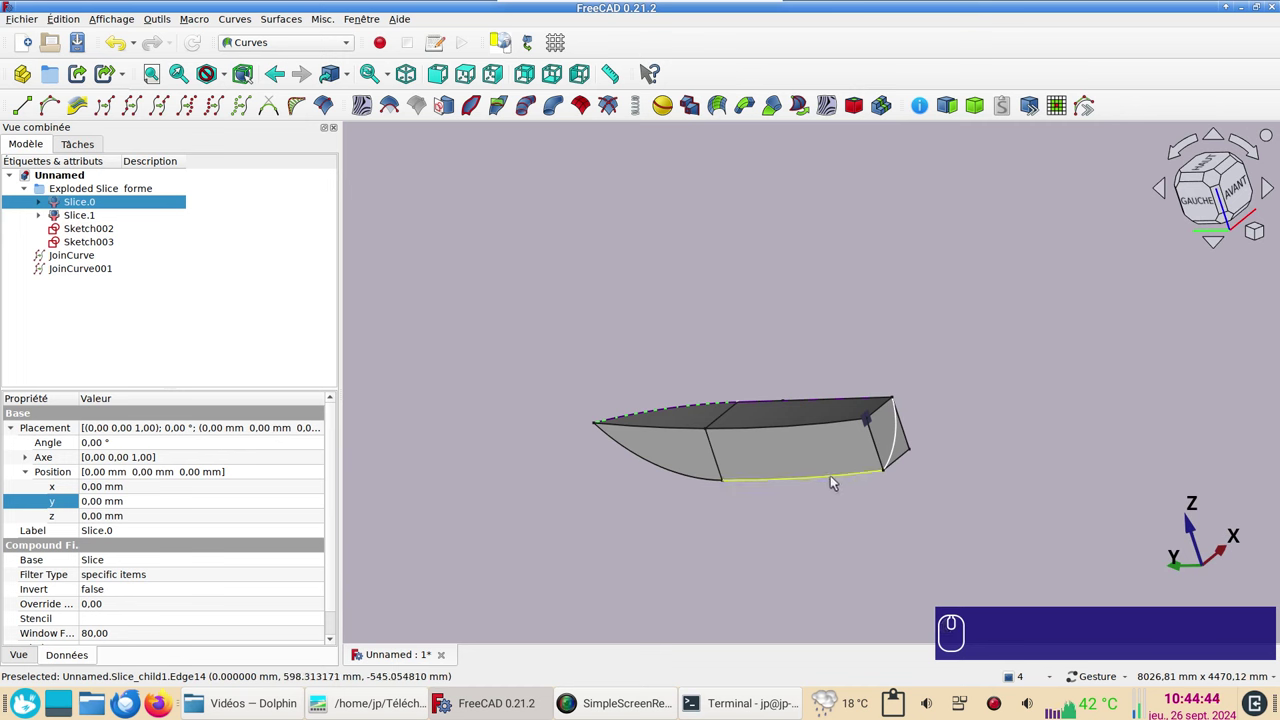
{"action": "left_click", "coordinate": [833, 481]}
{"action": "left_click", "coordinate": [127, 108]}
{"action": "left_click", "coordinate": [657, 469]}
{"action": "left_click", "coordinate": [138, 116]}
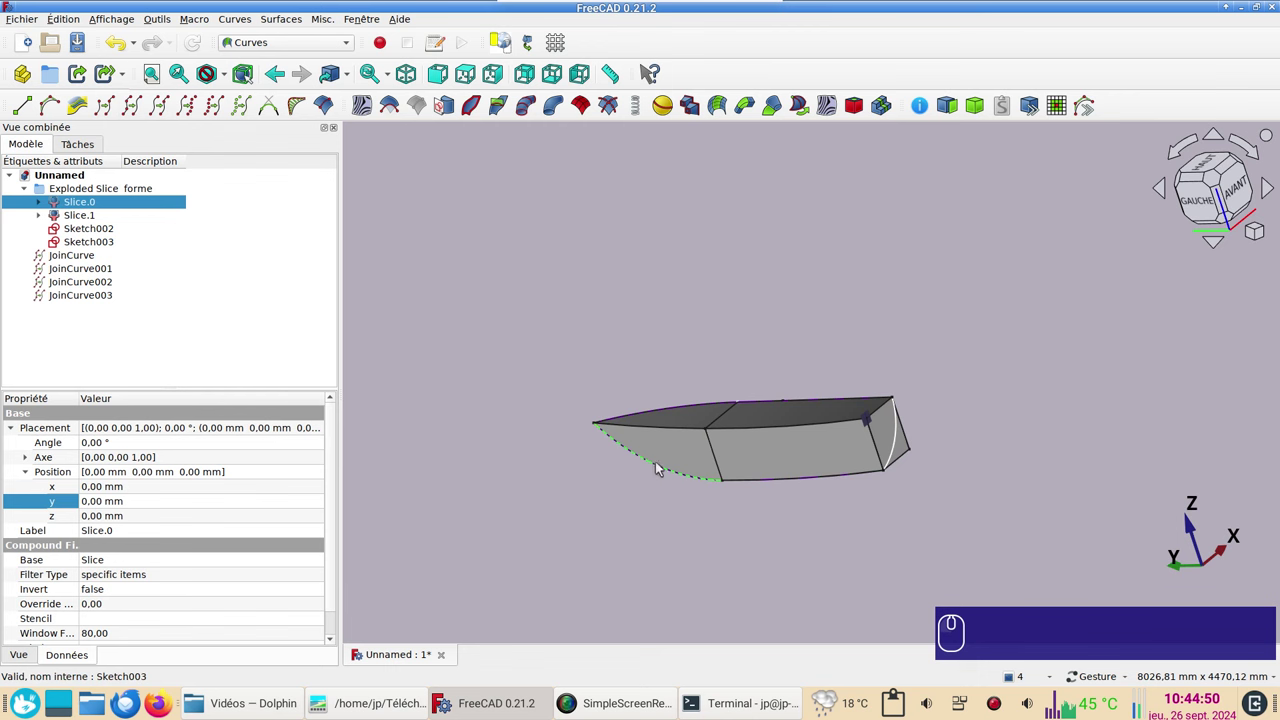
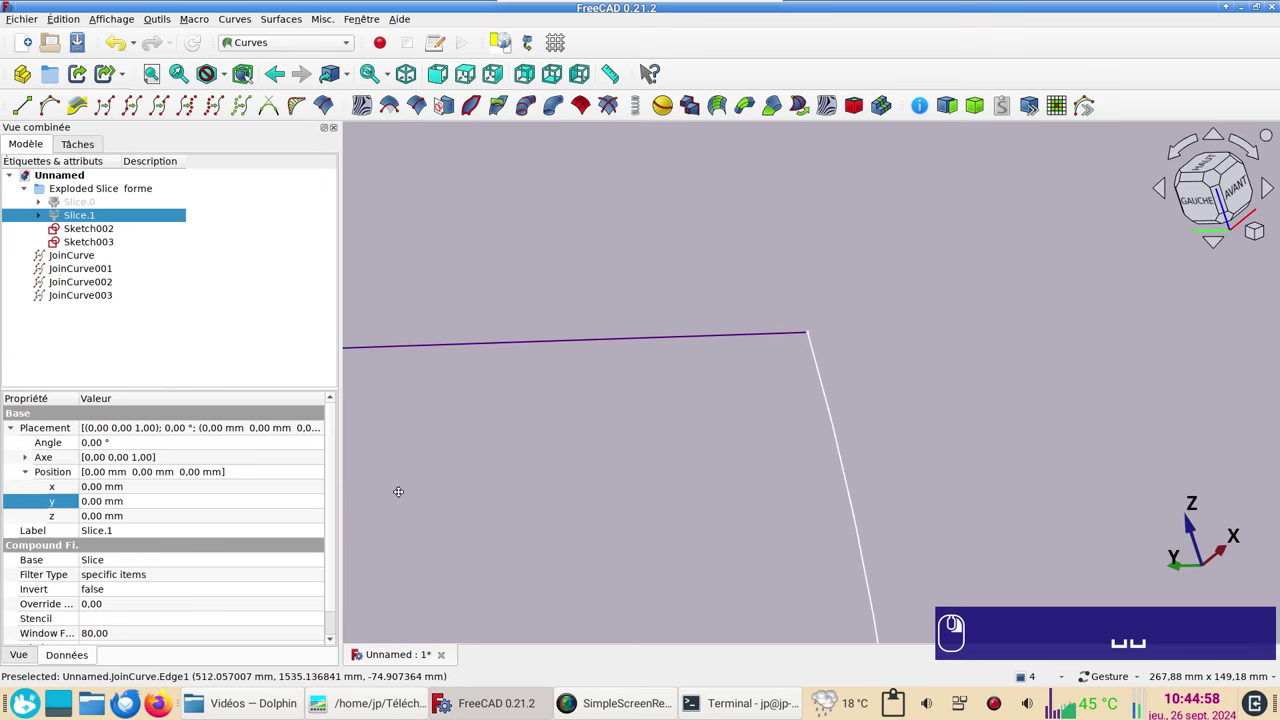
Step: Orbit and zoom around the remaining joined-curve and sketch-arc wireframe to inspect the half-hull outline
{"action": "right_click", "coordinate": [670, 402]}
{"action": "scroll", "scroll_direction": "up", "scroll_amount": 3}
{"action": "scroll", "scroll_direction": "down", "scroll_amount": 3}
{"action": "left_click", "coordinate": [684, 588]}
{"action": "right_click", "coordinate": [693, 212]}
{"action": "scroll", "scroll_direction": "down", "scroll_amount": 3}
{"action": "left_click", "coordinate": [644, 579]}
{"action": "right_click", "coordinate": [739, 260]}
{"action": "scroll", "scroll_direction": "up", "scroll_amount": 3}
{"action": "scroll", "scroll_direction": "down", "scroll_amount": 3}
{"action": "scroll", "scroll_direction": "up", "scroll_amount": 3}
{"action": "scroll", "scroll_direction": "down", "scroll_amount": 3}
{"action": "left_click_drag", "start_coordinate": [765, 568], "coordinate": [586, 555]}
{"action": "right_click", "coordinate": [851, 469]}
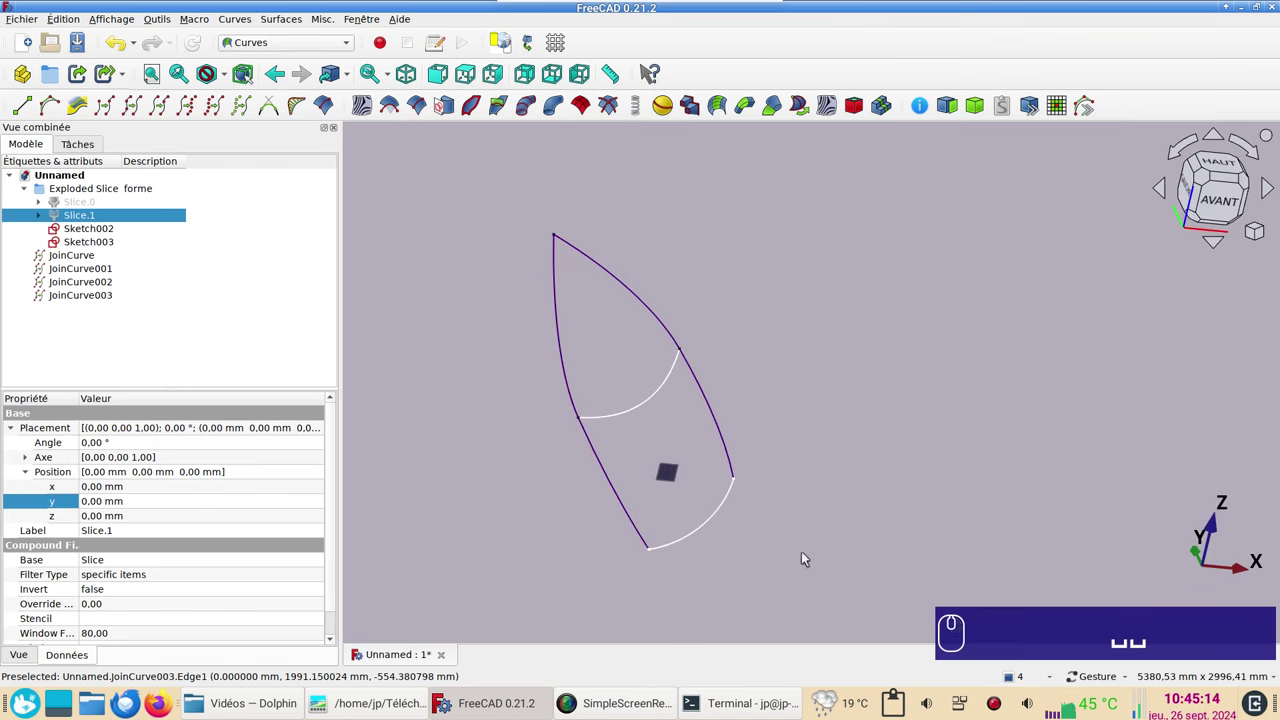
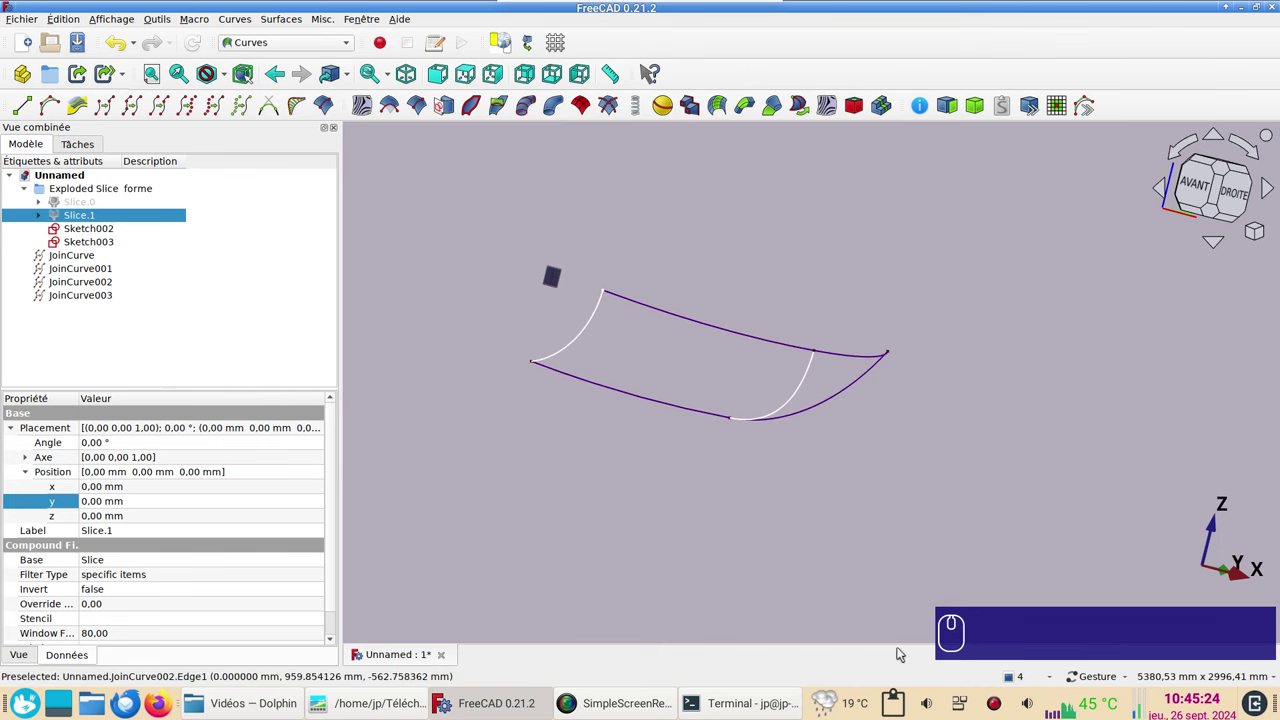
Step: Switch to the Surface workbench, then reopen and dismiss the workbench list unchanged
{"action": "left_click", "coordinate": [310, 42]}
{"action": "left_click", "coordinate": [290, 325]}
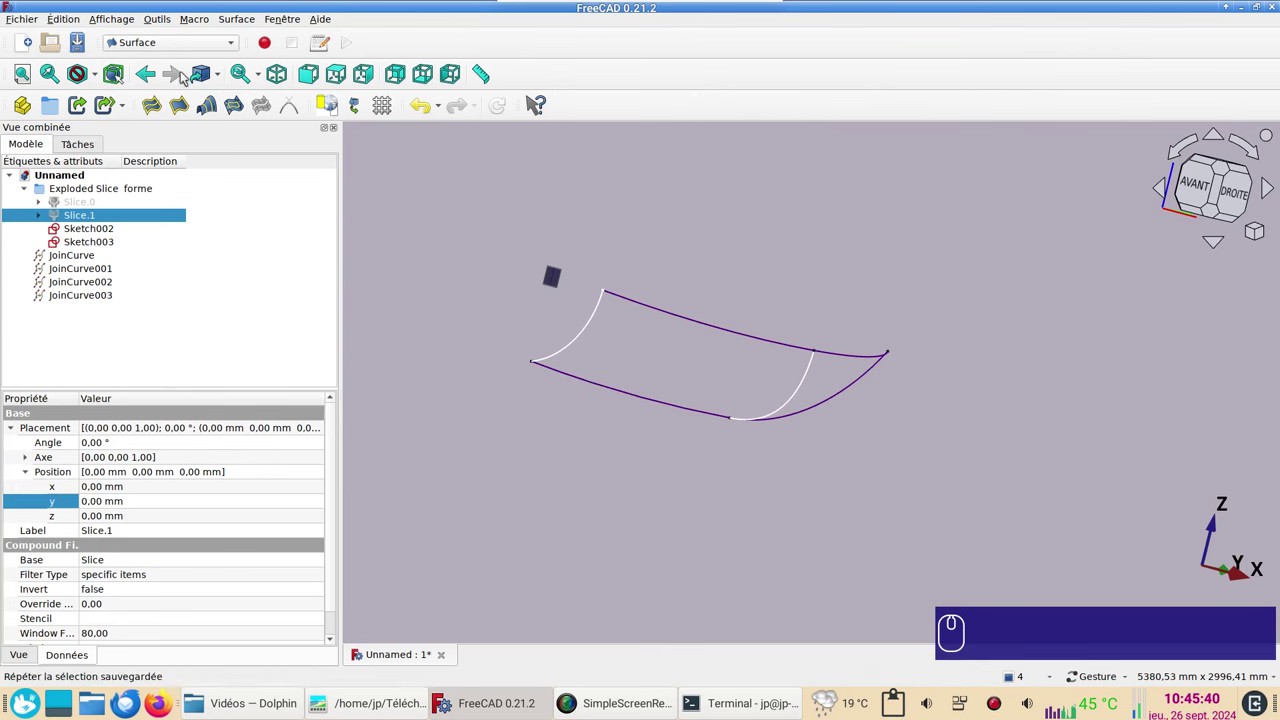
{"action": "left_click", "coordinate": [209, 49]}
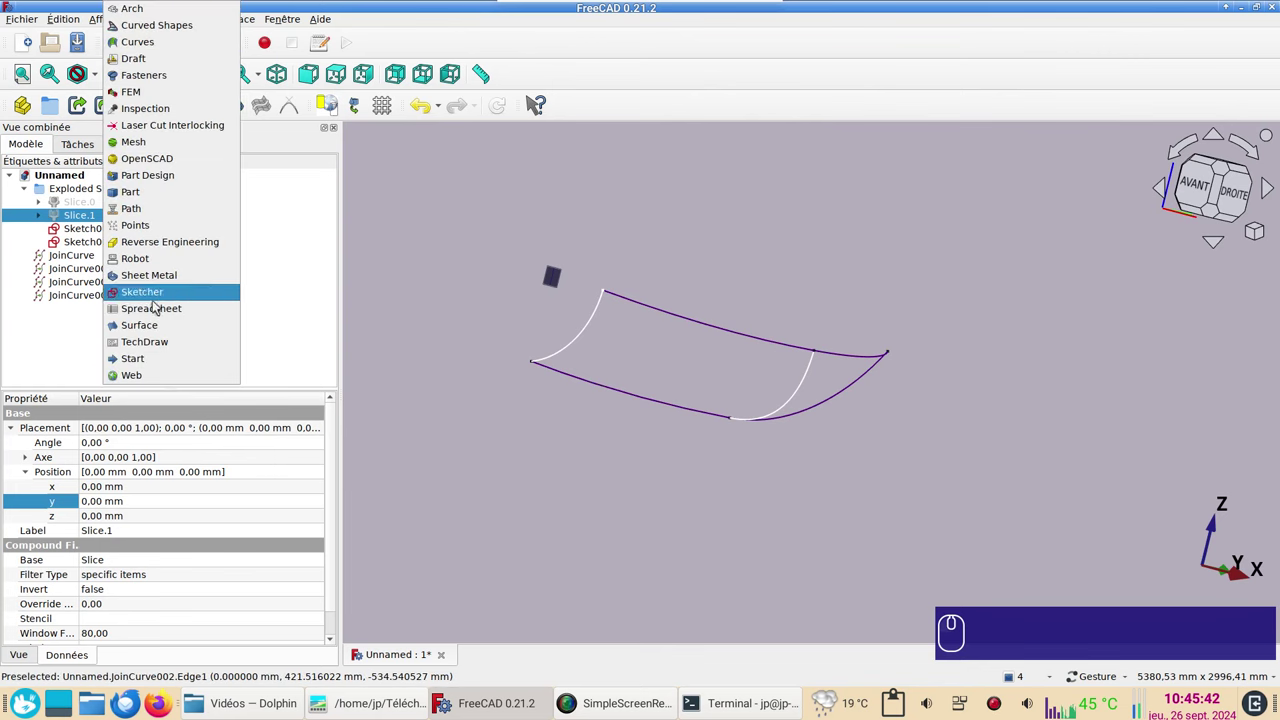
{"action": "left_click", "coordinate": [167, 331]}
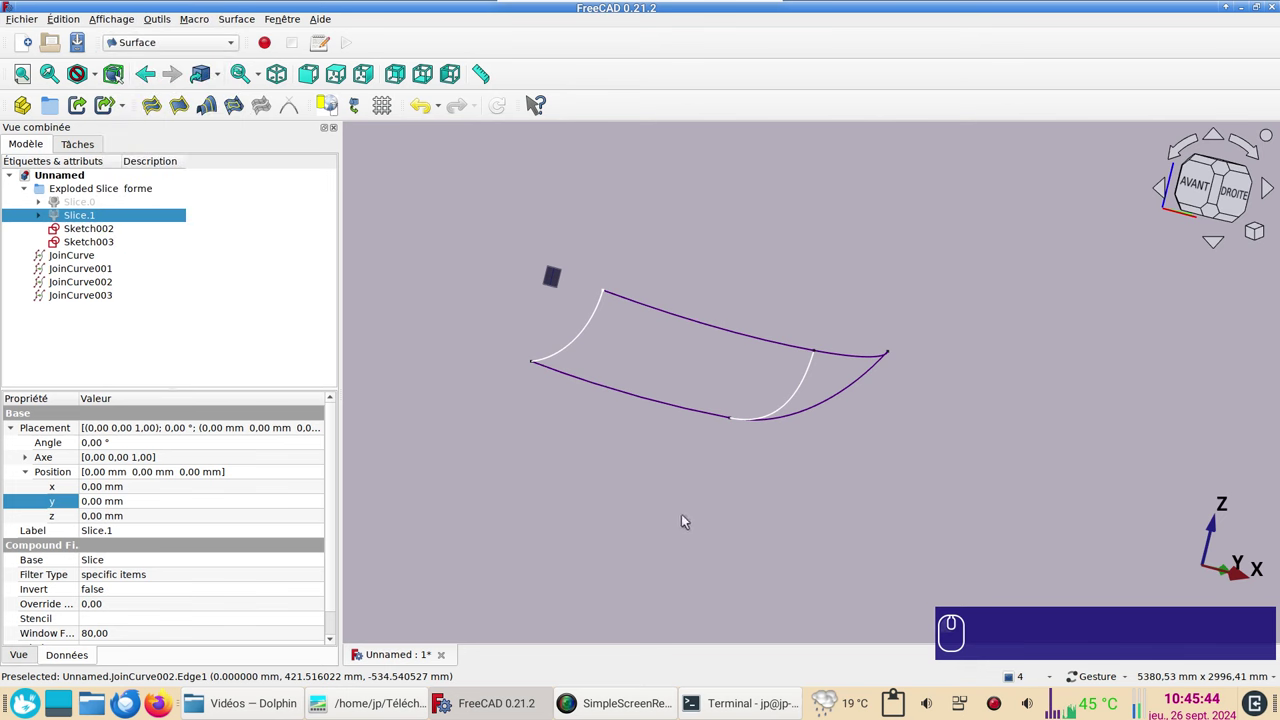
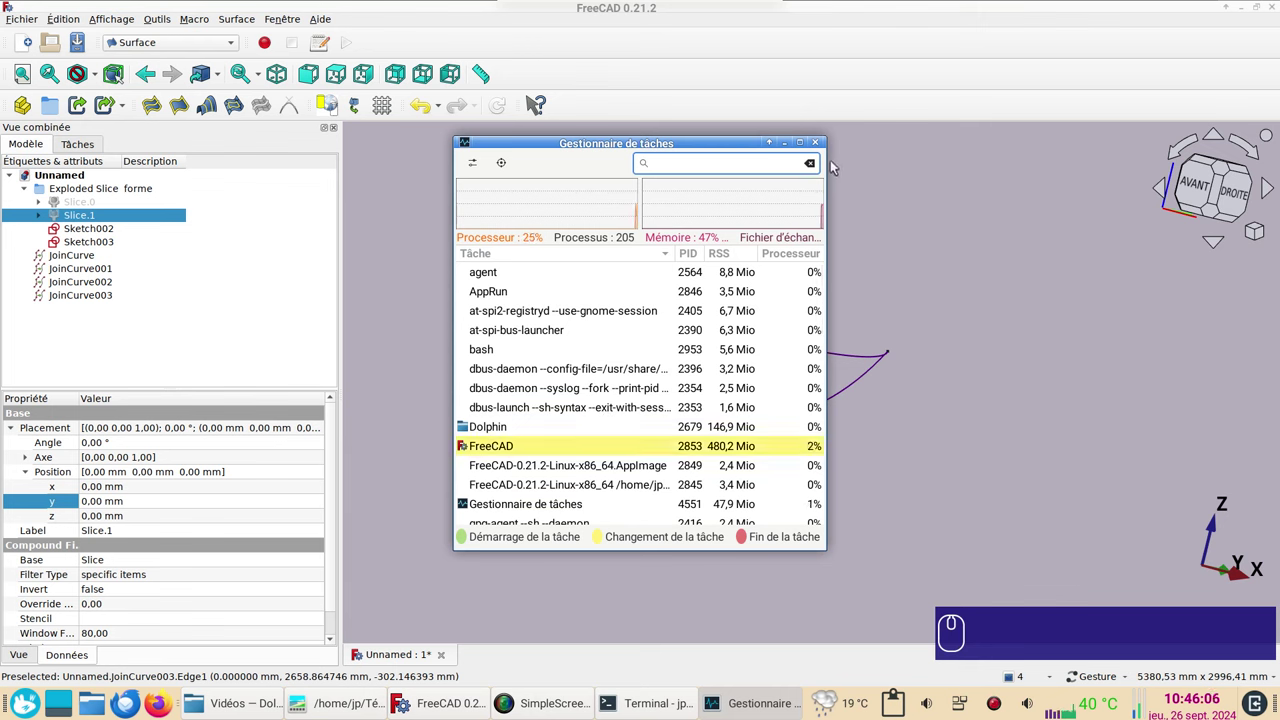
Step: Fill a boundary surface over the bow from the lower and upper bow curves and the bow arc
{"action": "left_click", "coordinate": [816, 144]}
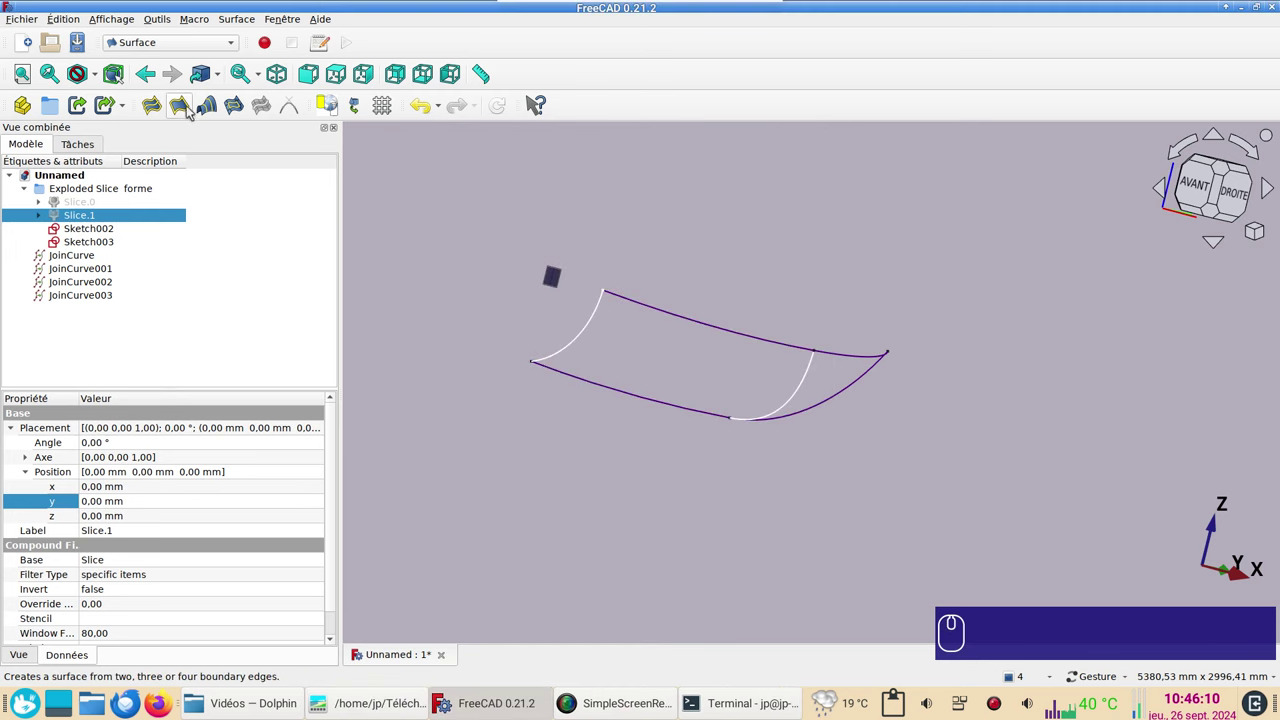
{"action": "left_click", "coordinate": [188, 108]}
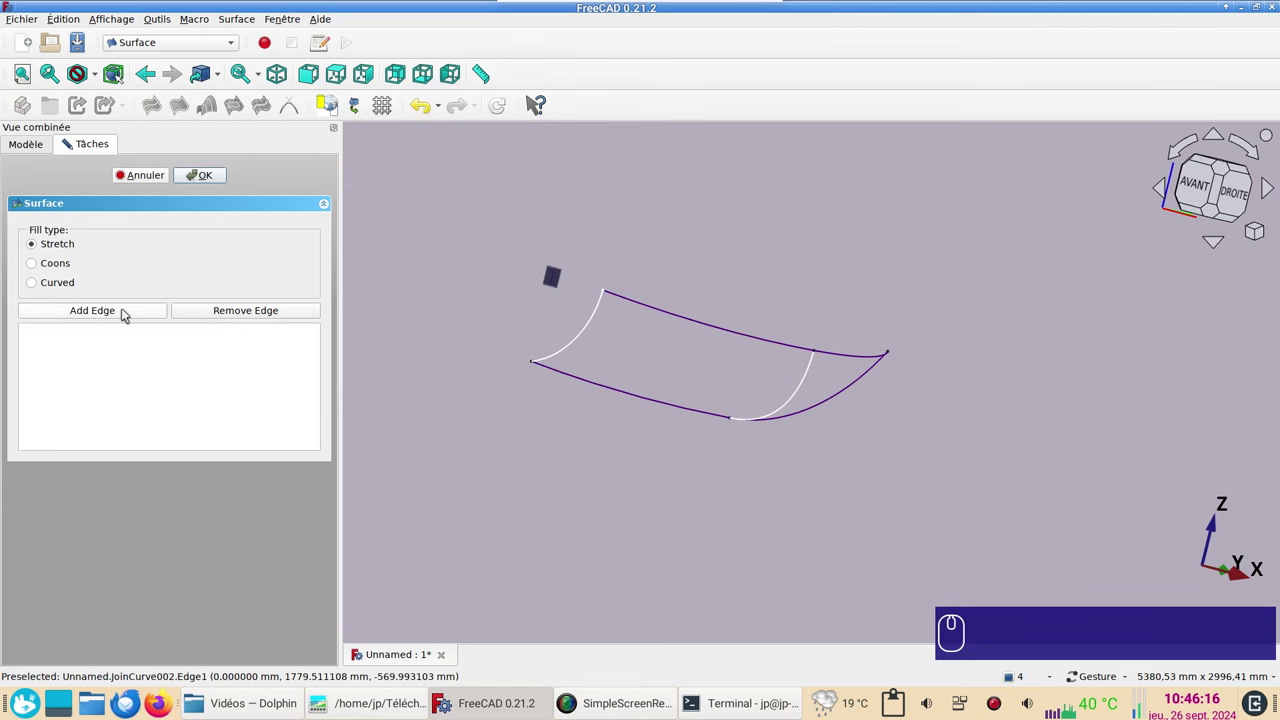
{"action": "left_click", "coordinate": [125, 311]}
{"action": "left_click", "coordinate": [799, 413]}
{"action": "left_click", "coordinate": [827, 350]}
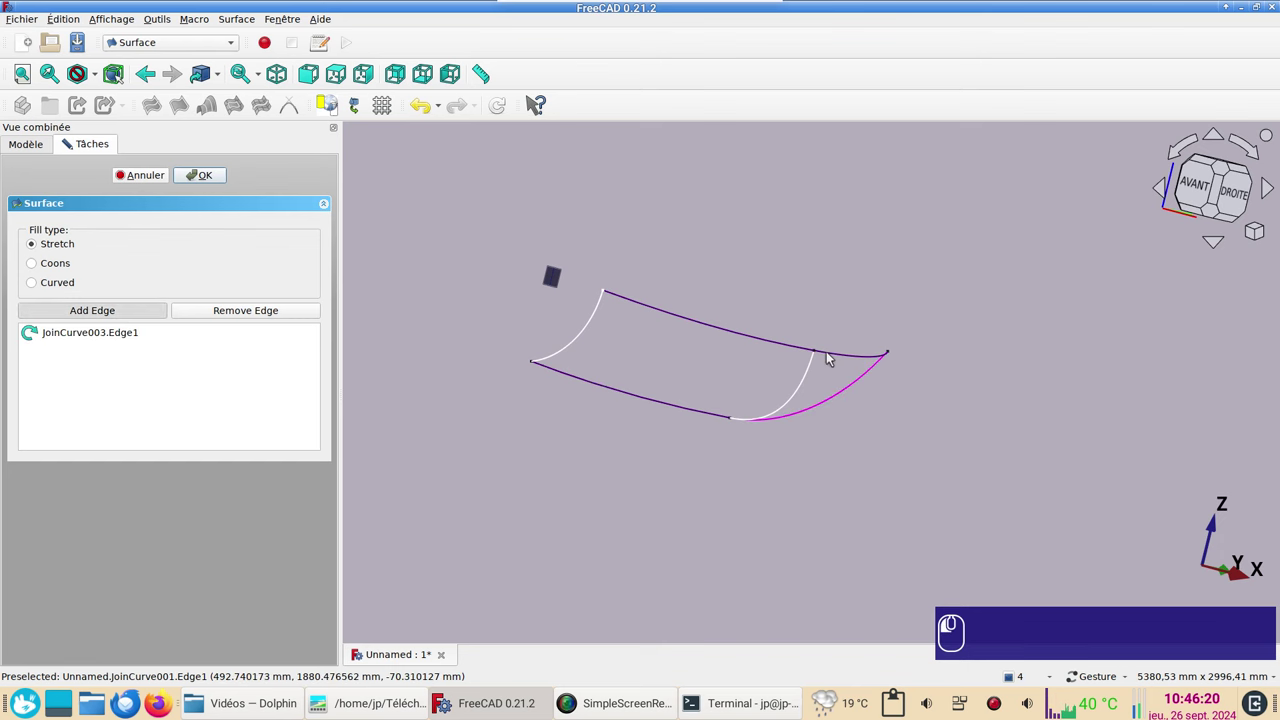
{"action": "left_click", "coordinate": [842, 364]}
{"action": "left_click", "coordinate": [810, 389]}
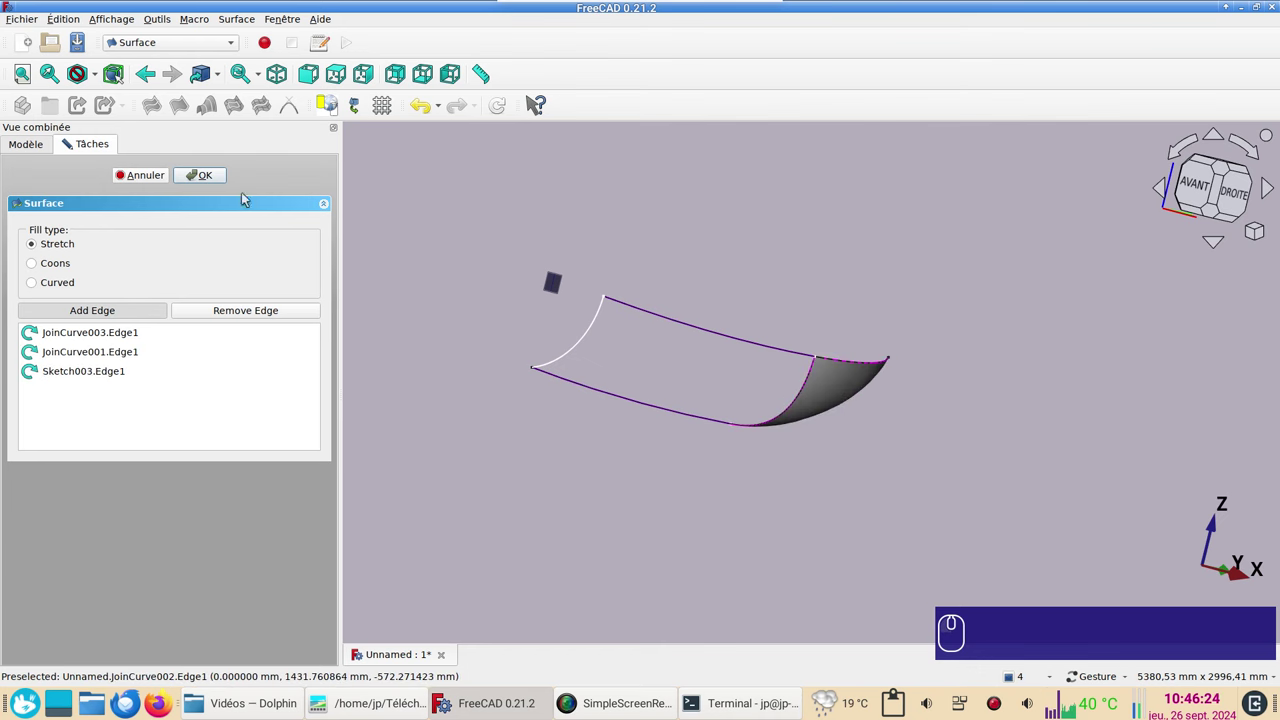
{"action": "left_click_drag", "start_coordinate": [210, 176], "coordinate": [774, 386]}
{"action": "left_click", "coordinate": [832, 403]}
Step: Start a second boundary surface over the stern from the lower aft curve, transom arc and upper aft curve
{"action": "key", "text": "space"}
{"action": "left_click", "coordinate": [714, 438]}
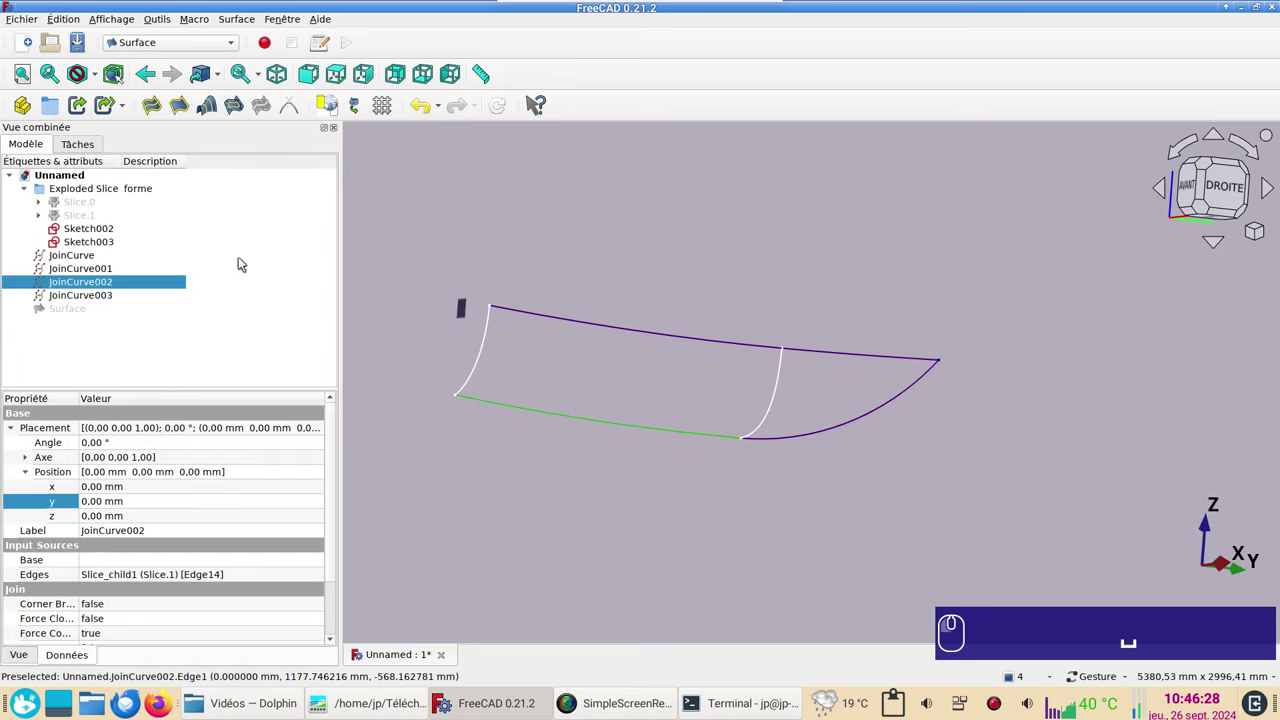
{"action": "left_click", "coordinate": [441, 251]}
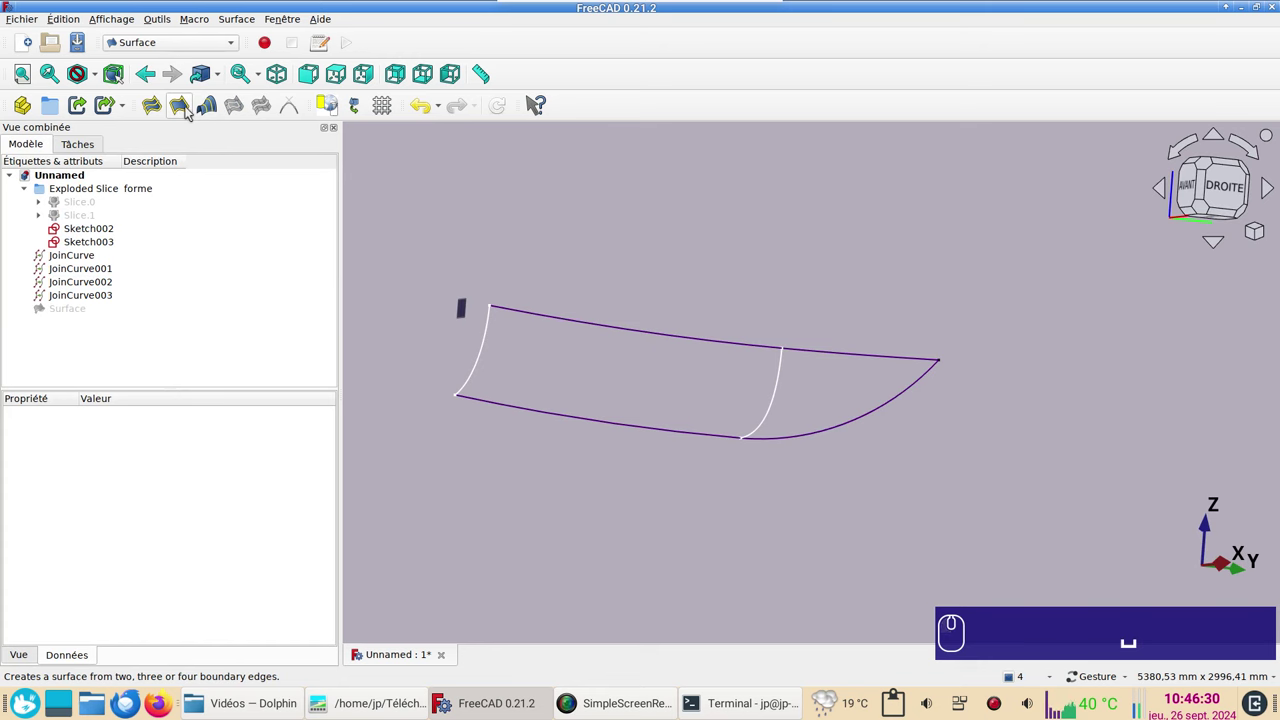
{"action": "left_click", "coordinate": [188, 109]}
{"action": "left_click", "coordinate": [99, 317]}
{"action": "left_click", "coordinate": [364, 409]}
{"action": "left_click", "coordinate": [489, 406]}
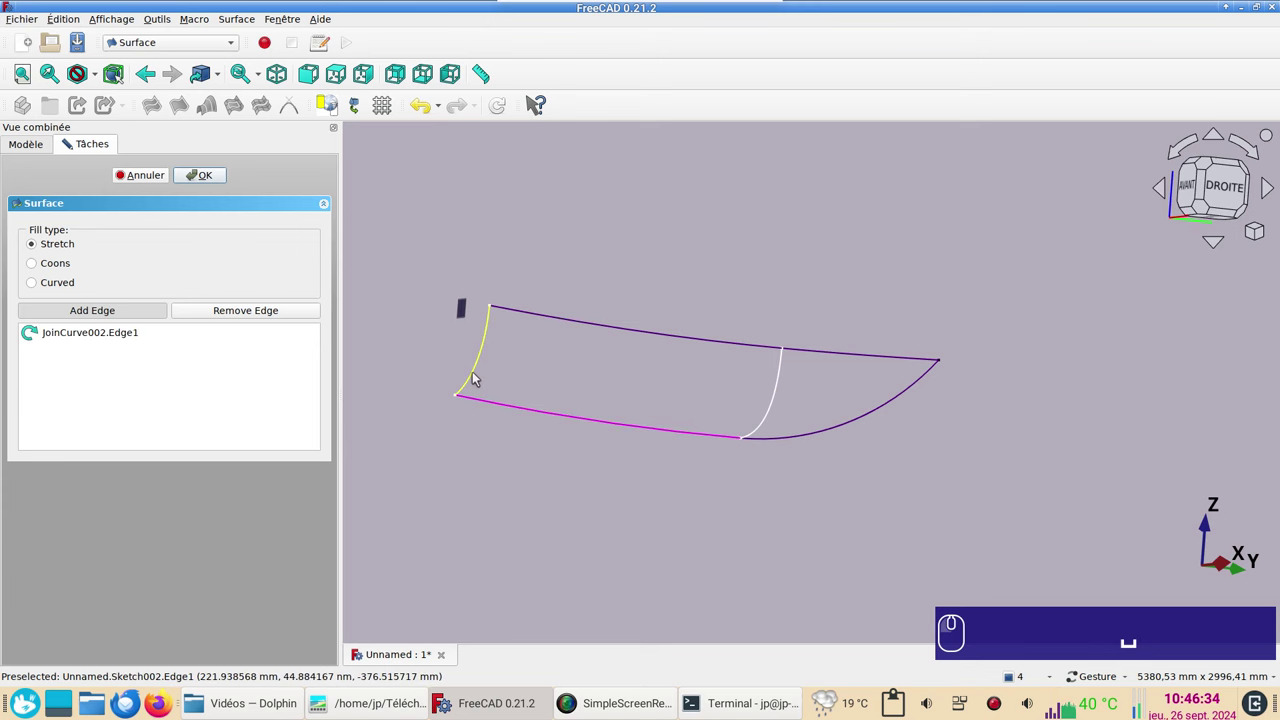
{"action": "left_click", "coordinate": [475, 377]}
{"action": "left_click", "coordinate": [554, 320]}
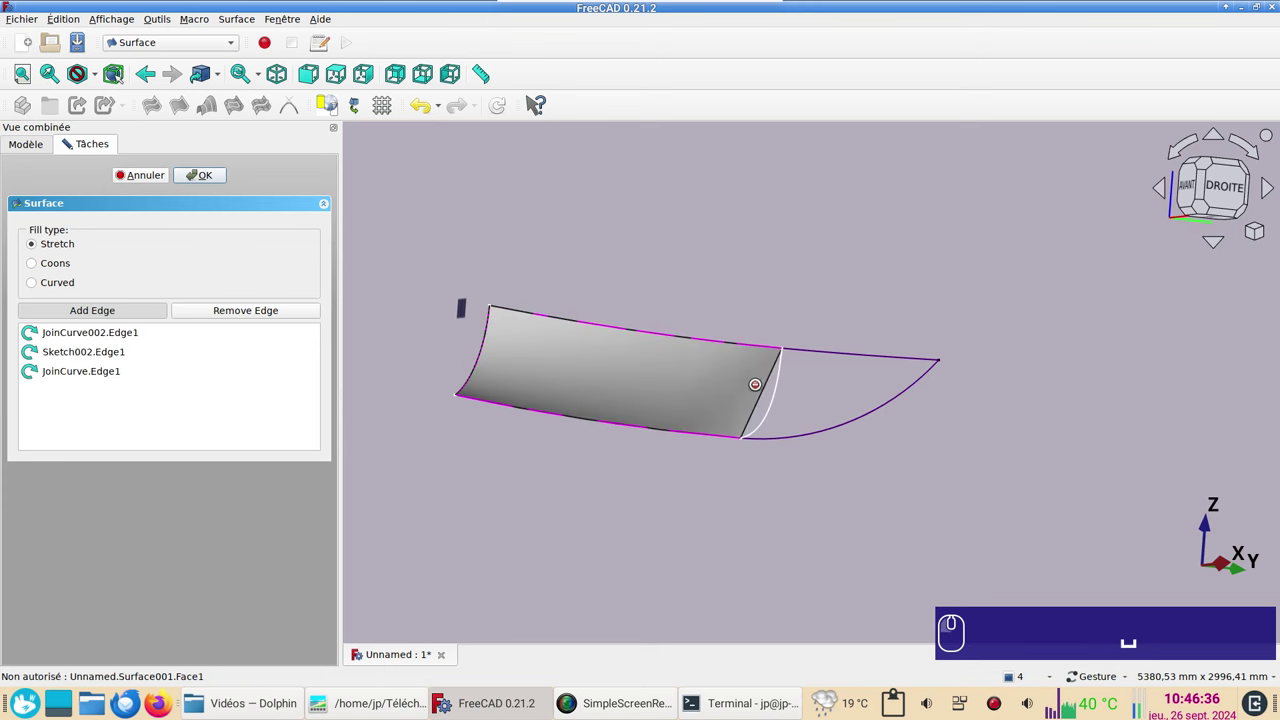
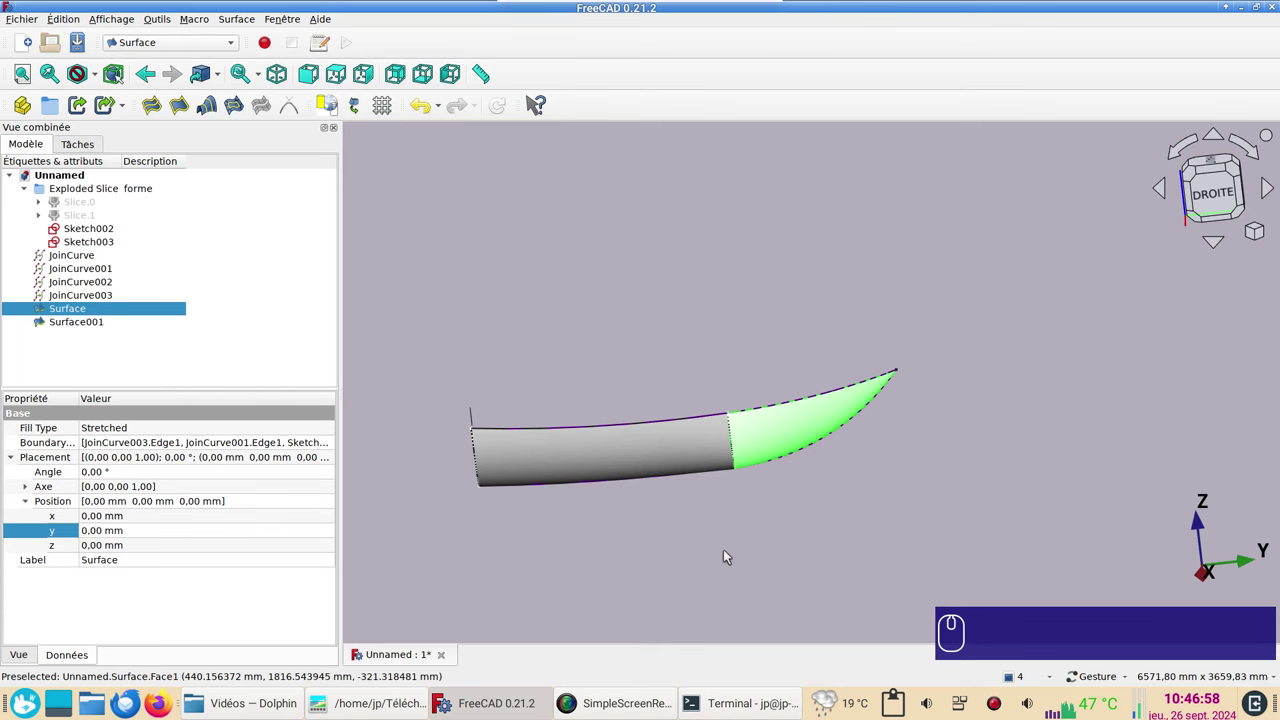
Step: Delete both earlier surfaces, Surface and Surface001
{"action": "key", "text": "Delete"}
{"action": "left_click", "coordinate": [93, 315]}
{"action": "key", "text": "Delete"}
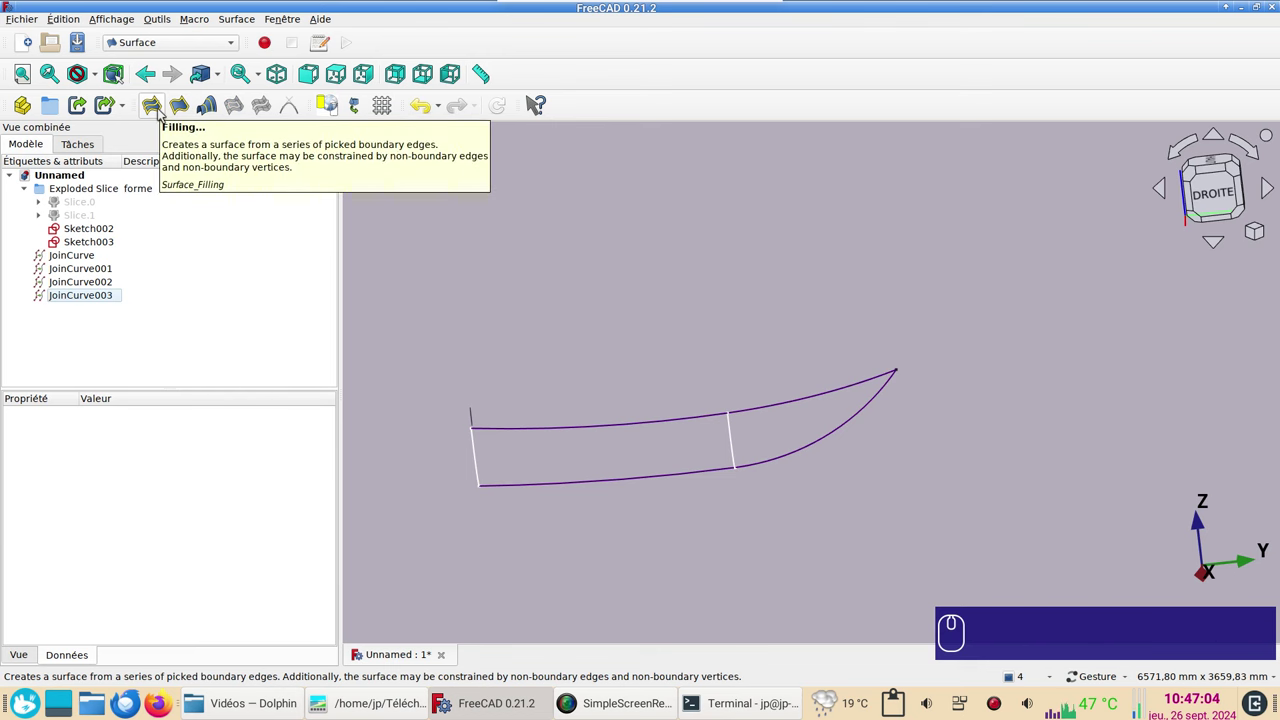
Step: Create a Filling surface over the bow bounded by JoinCurve003, JoinCurve001 and Sketch003 edges
{"action": "left_click", "coordinate": [160, 112]}
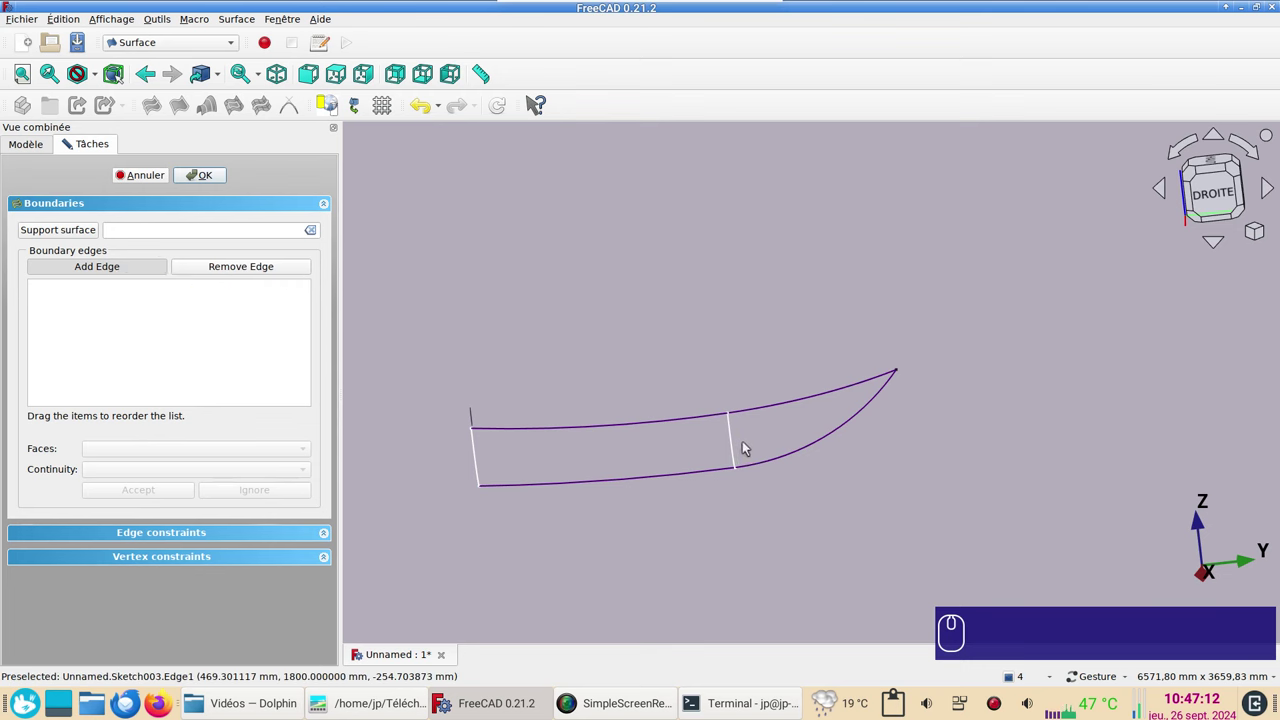
{"action": "left_click", "coordinate": [775, 460]}
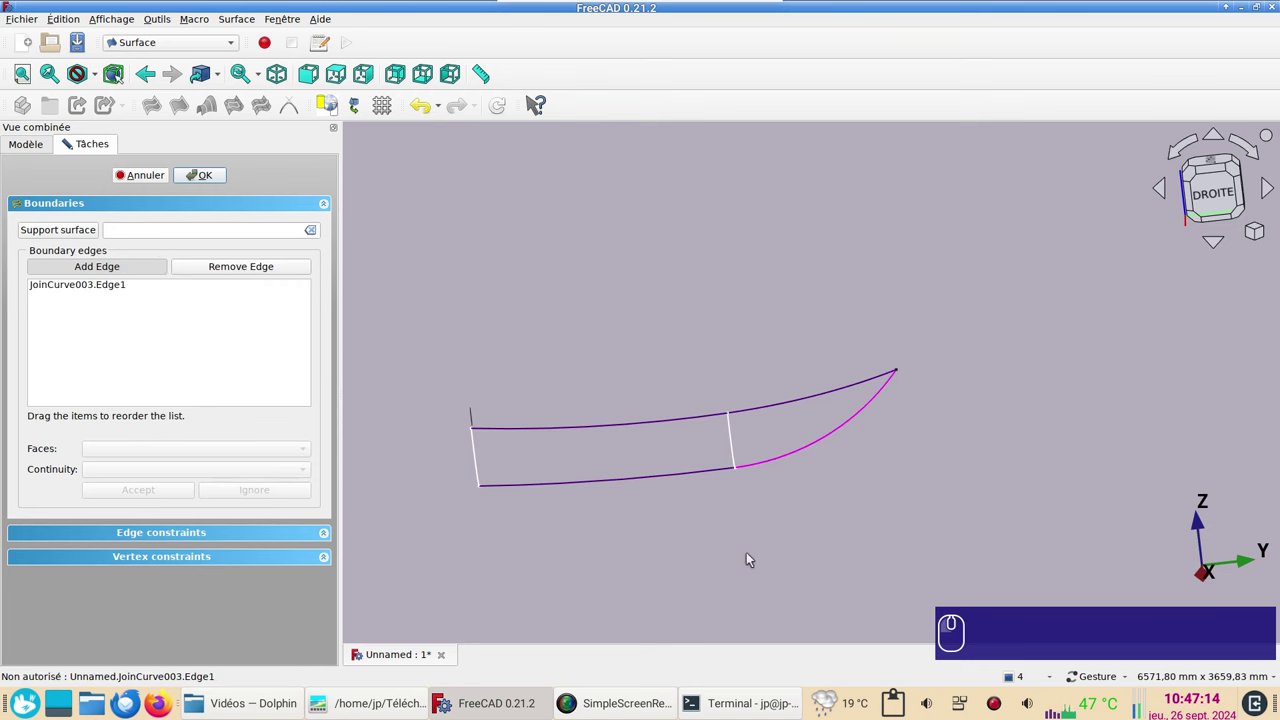
{"action": "left_click", "coordinate": [786, 408]}
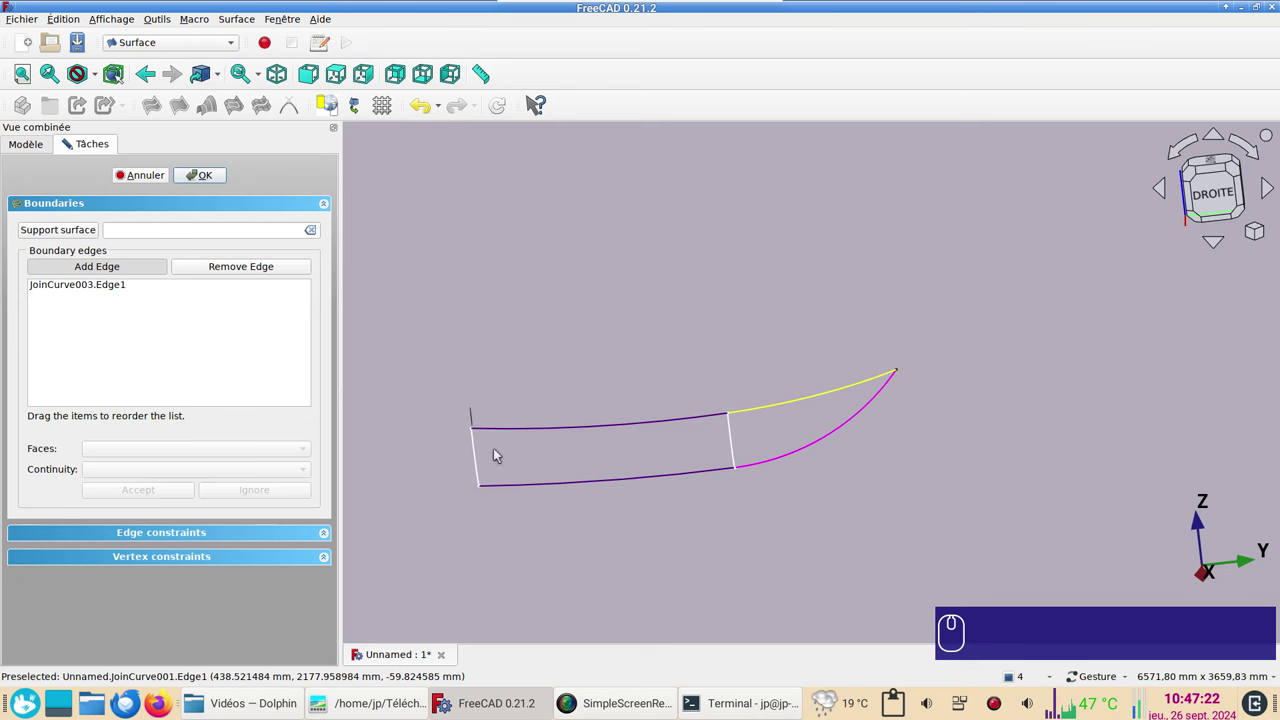
{"action": "left_click", "coordinate": [662, 535]}
{"action": "left_click", "coordinate": [670, 340]}
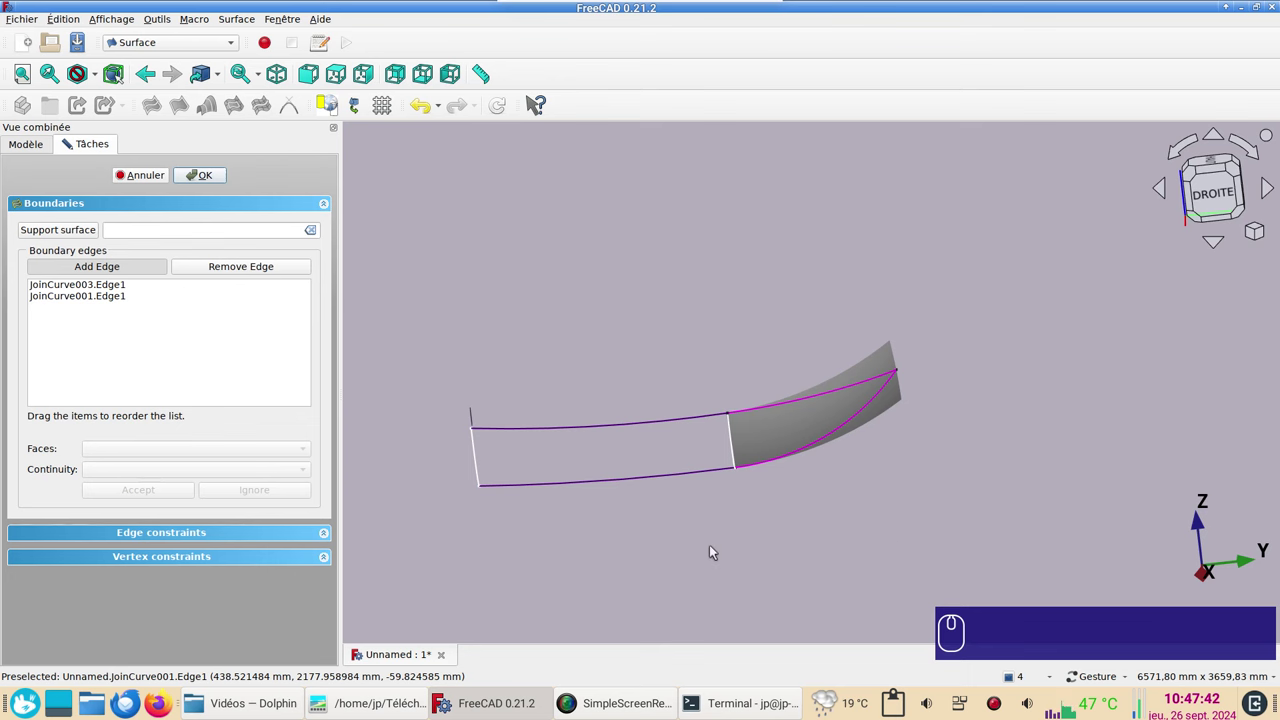
{"action": "left_click_drag", "start_coordinate": [710, 550], "coordinate": [832, 530]}
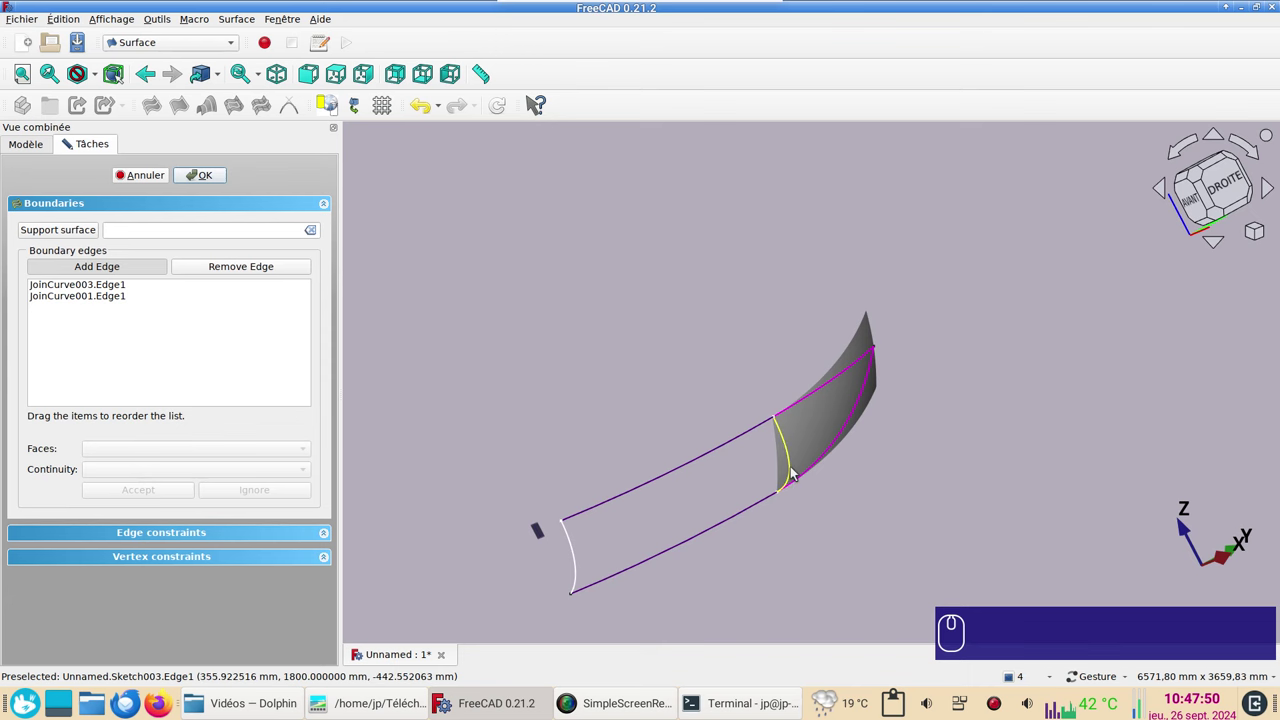
{"action": "left_click", "coordinate": [794, 469]}
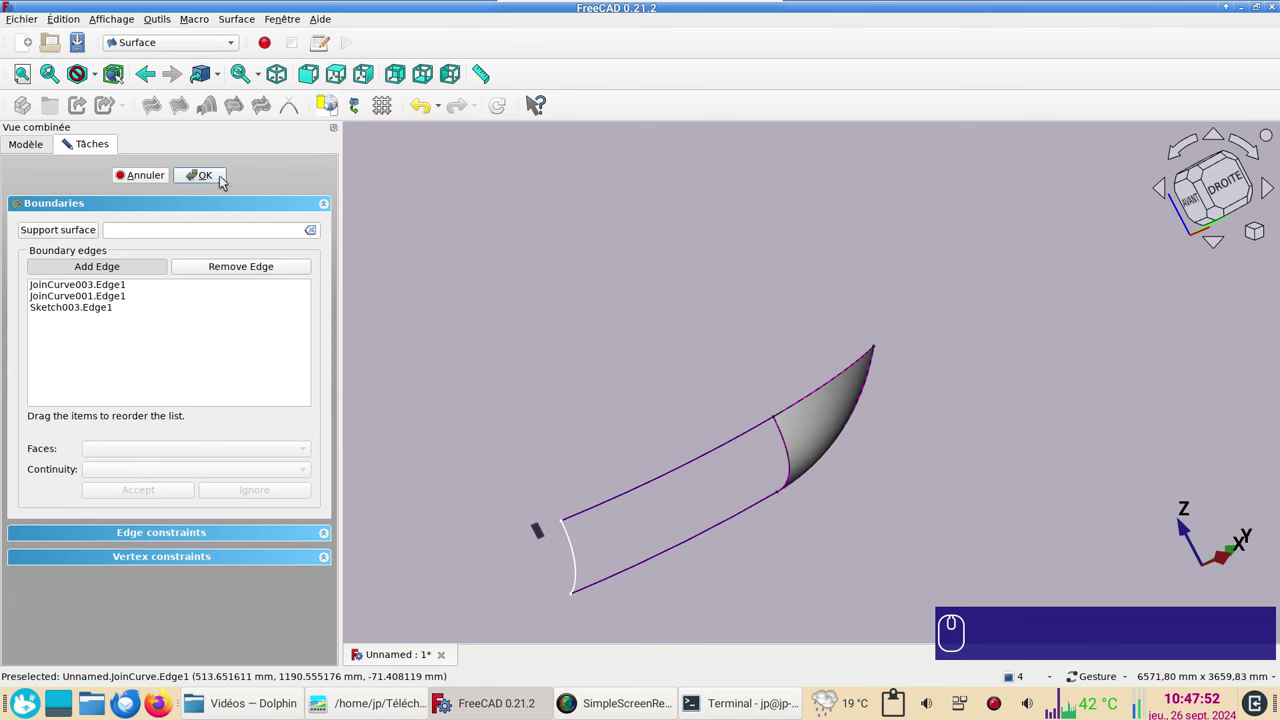
{"action": "left_click", "coordinate": [207, 182]}
{"action": "scroll", "scroll_direction": "down", "scroll_amount": 3}
{"action": "left_click", "coordinate": [748, 381]}
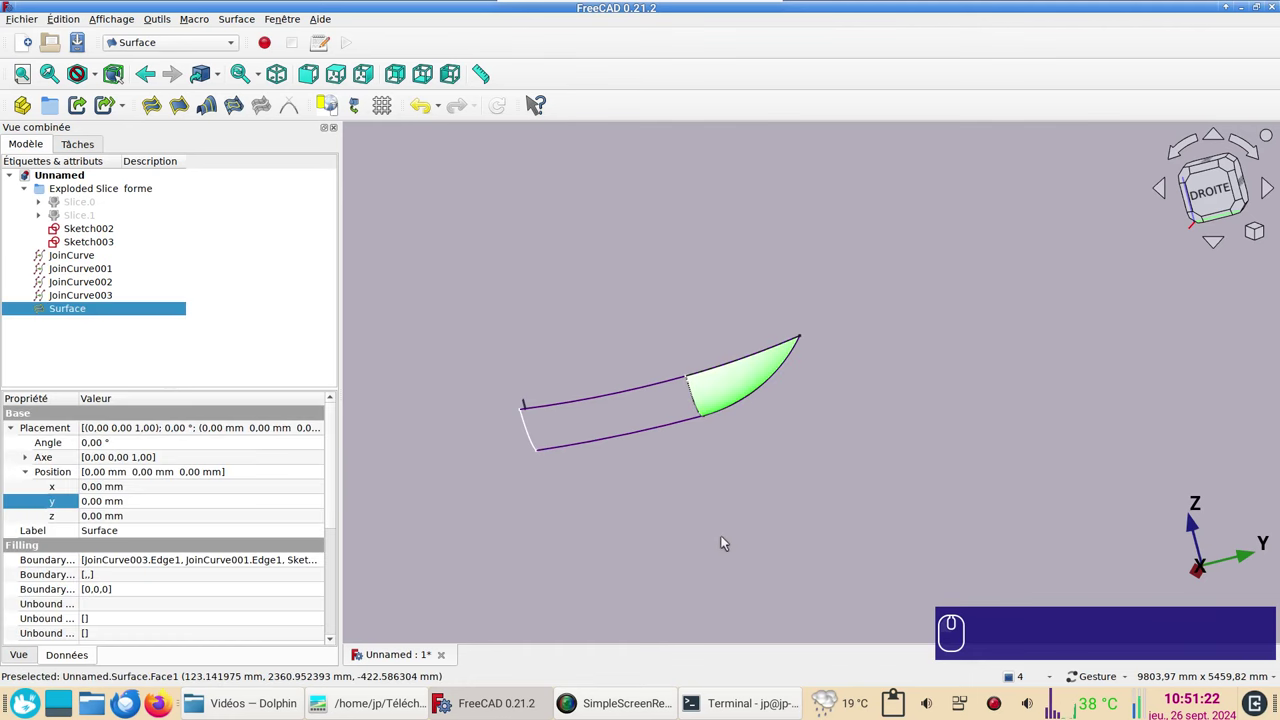
Step: Create a second Filling surface, Surface001, over the aft section from the transom arc, upper aft curve and Sketch003 edge
{"action": "key", "text": "space"}
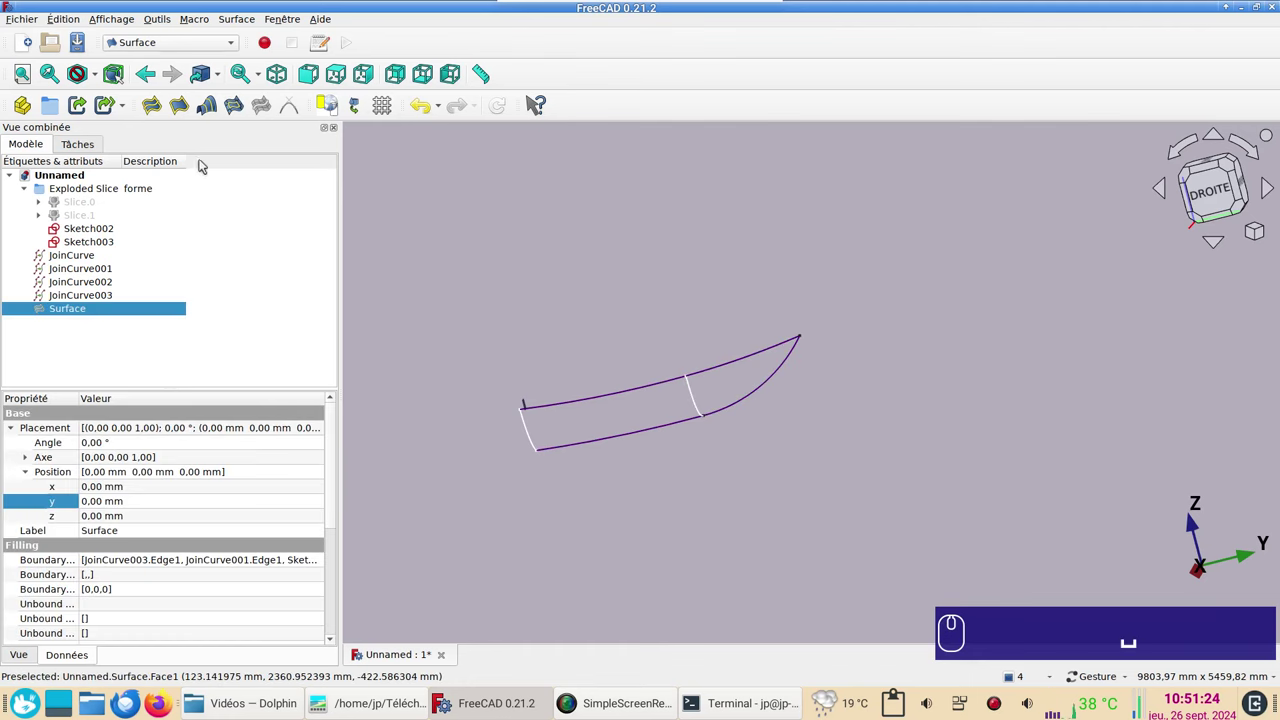
{"action": "left_click", "coordinate": [160, 111]}
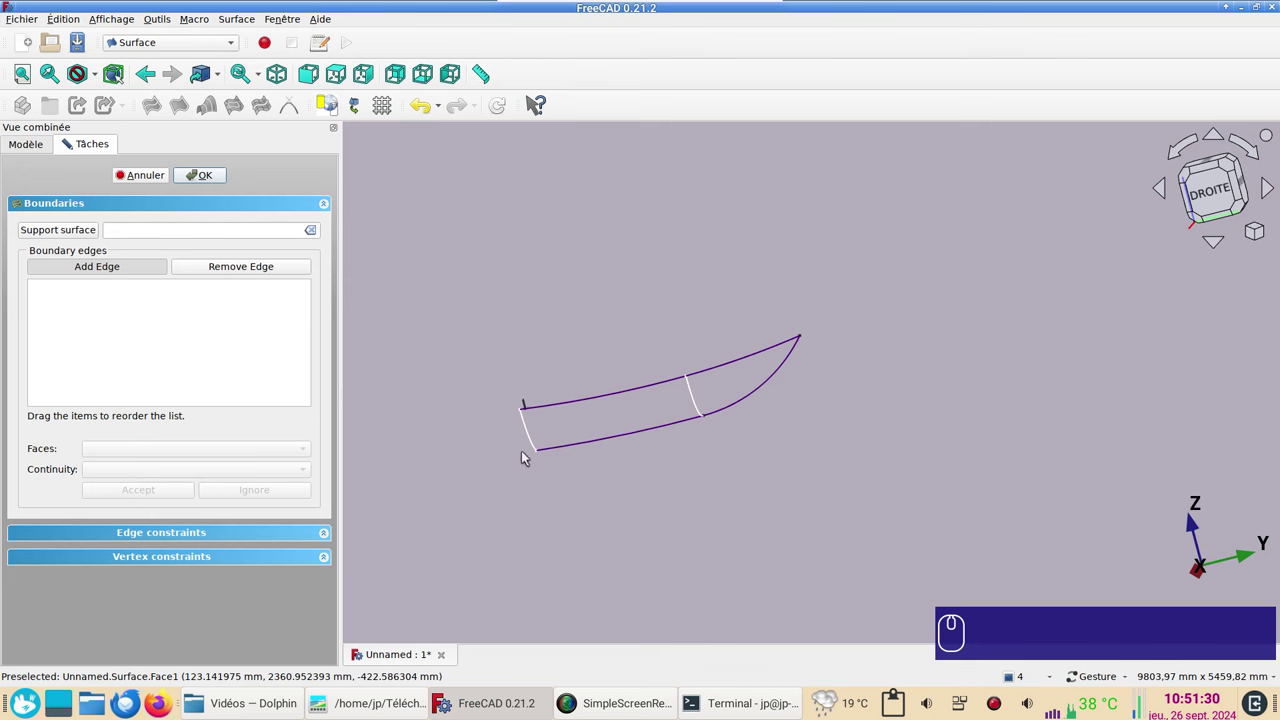
{"action": "left_click", "coordinate": [536, 443]}
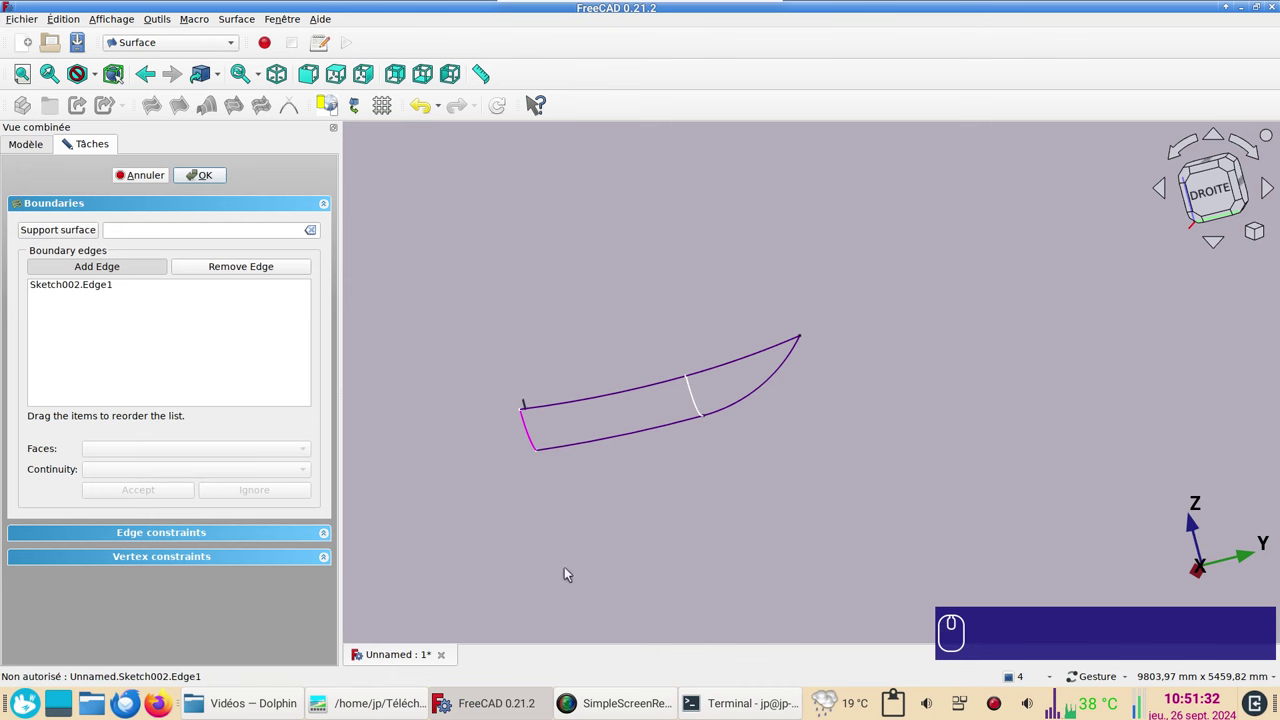
{"action": "left_click", "coordinate": [585, 402]}
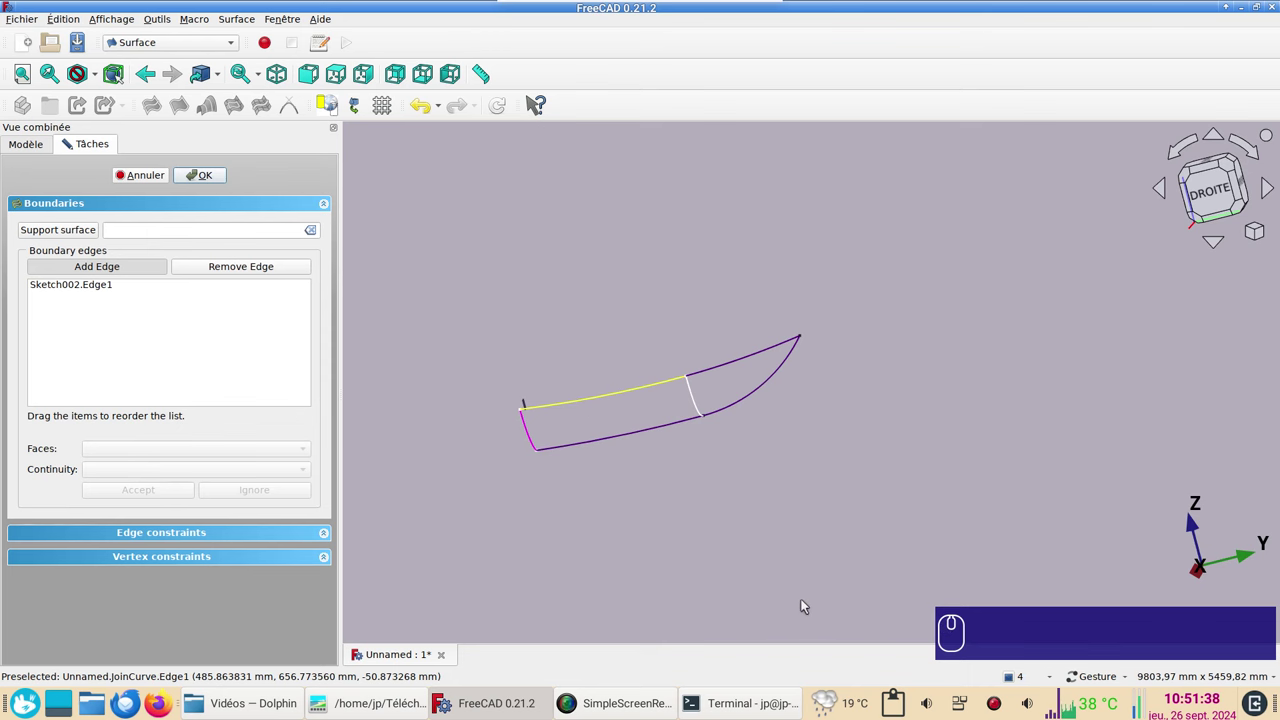
{"action": "left_click", "coordinate": [819, 503]}
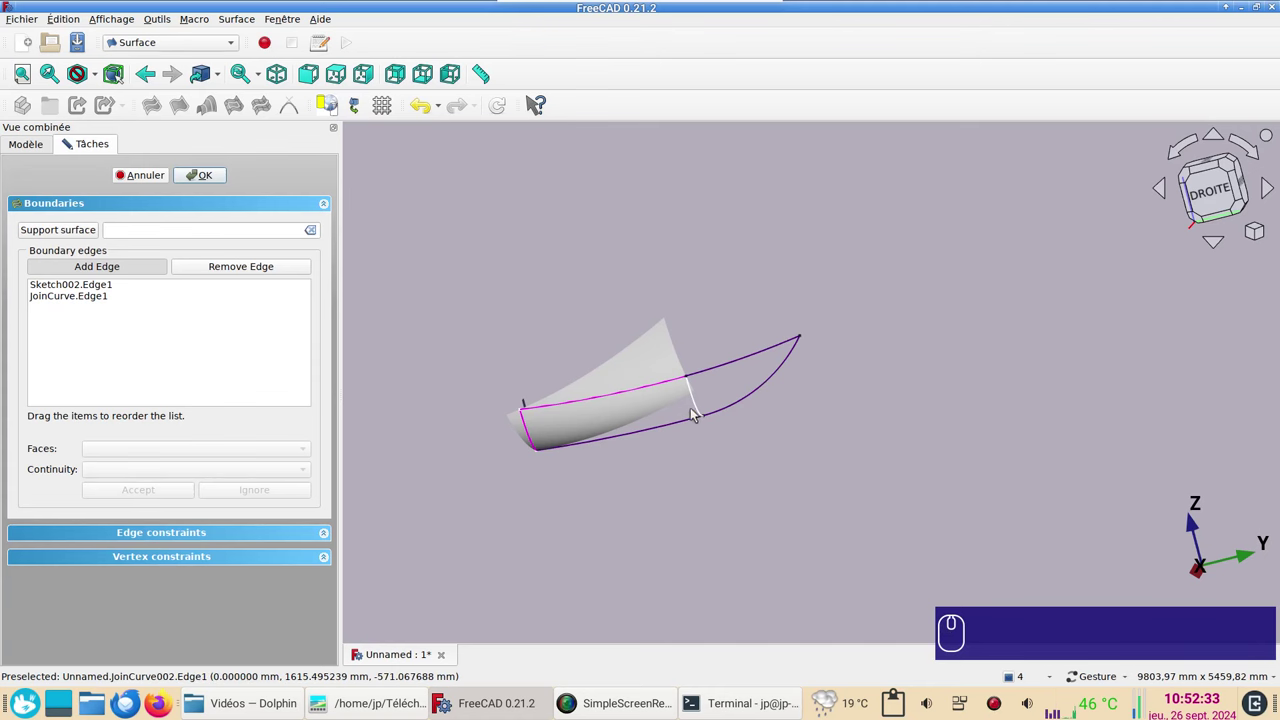
{"action": "left_click", "coordinate": [702, 410]}
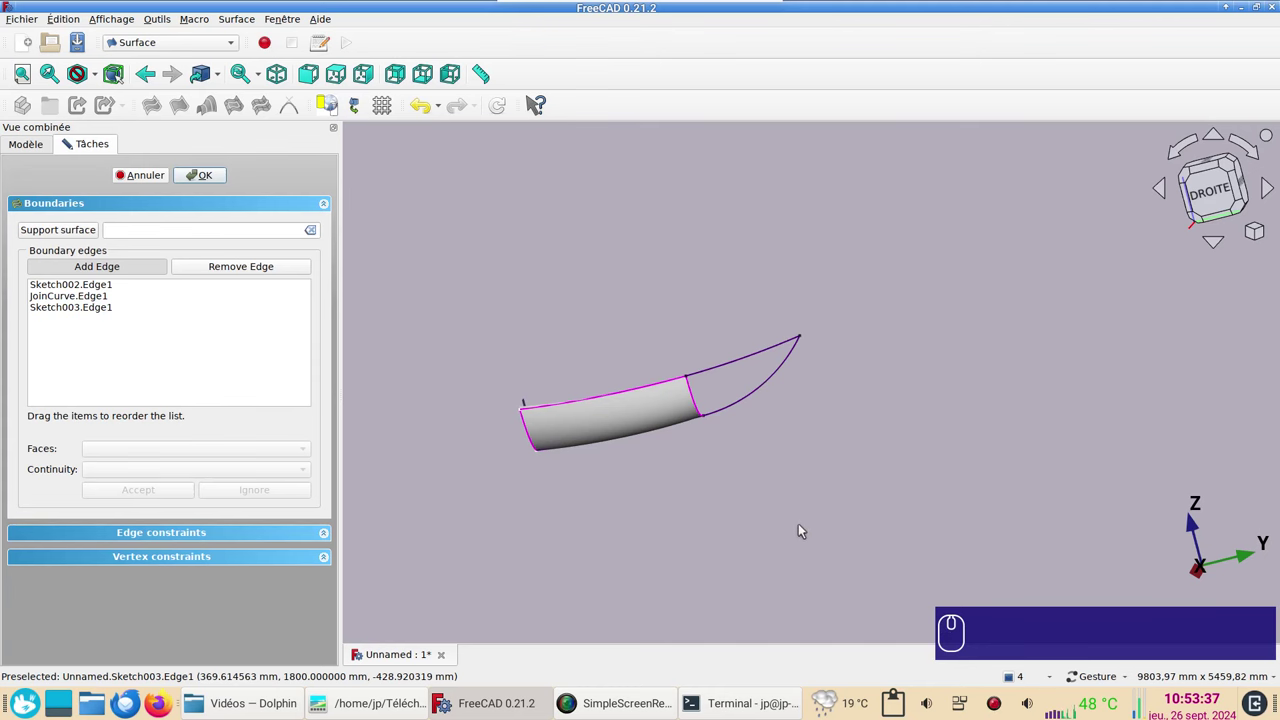
{"action": "left_click_drag", "start_coordinate": [804, 528], "coordinate": [792, 316]}
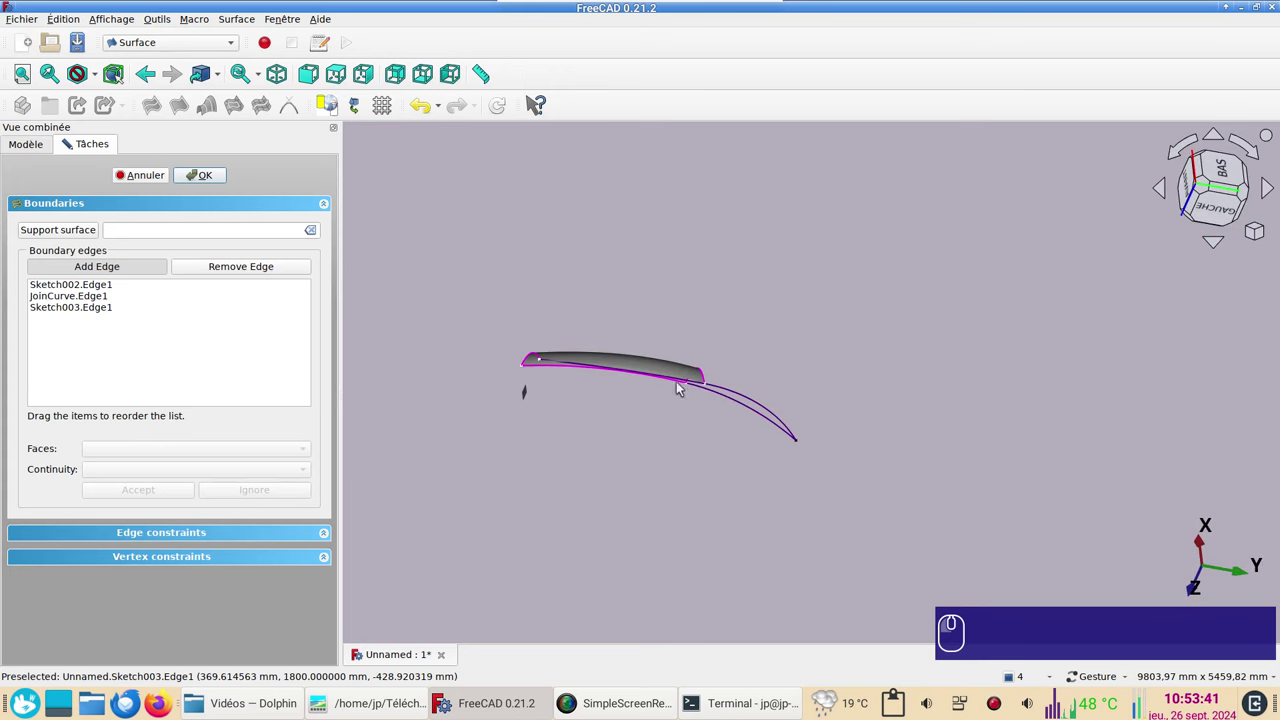
{"action": "left_click", "coordinate": [640, 374]}
{"action": "left_click", "coordinate": [219, 178]}
{"action": "left_click", "coordinate": [86, 306]}
{"action": "key", "text": "space"}
{"action": "left_click", "coordinate": [794, 417]}
Step: Show the hull again from the side and return to the Curves workbench
{"action": "left_click_drag", "start_coordinate": [666, 485], "coordinate": [697, 365]}
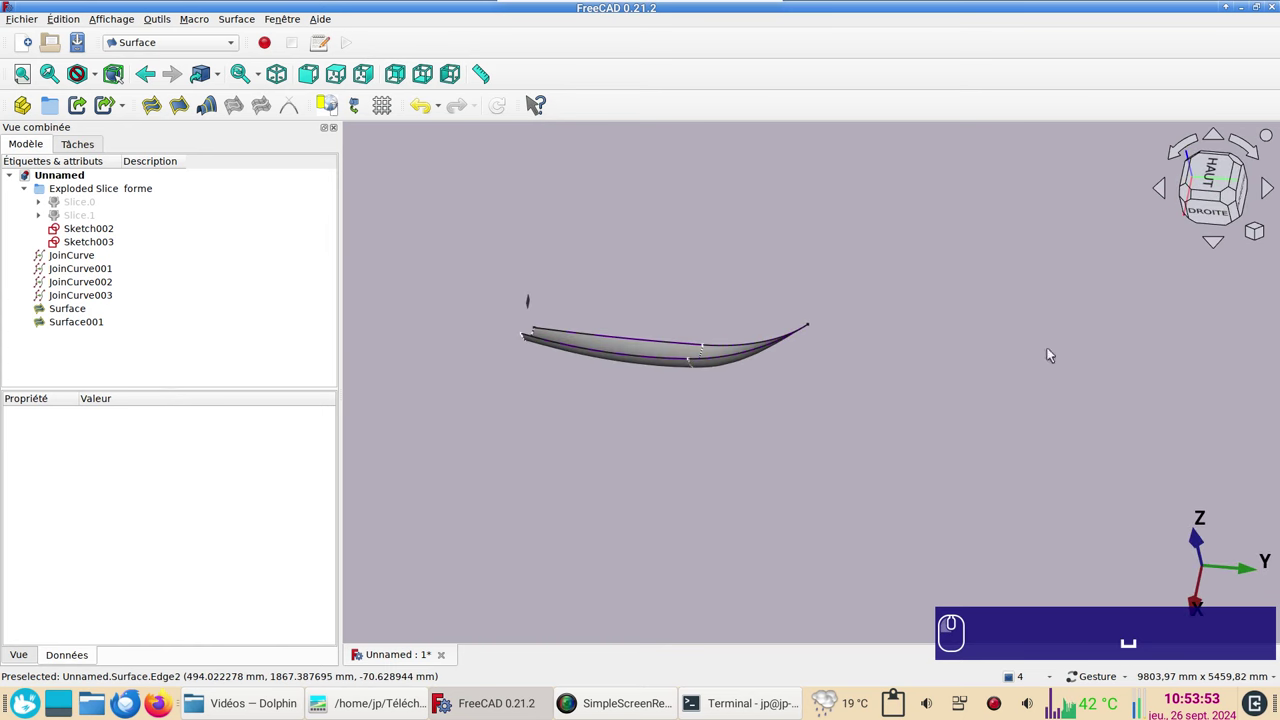
{"action": "left_click_drag", "start_coordinate": [830, 433], "coordinate": [779, 468]}
{"action": "scroll", "scroll_direction": "up", "scroll_amount": 3}
{"action": "left_click", "coordinate": [104, 231]}
{"action": "key", "text": "space"}
{"action": "left_click", "coordinate": [109, 241]}
{"action": "left_click", "coordinate": [169, 45]}
{"action": "left_click", "coordinate": [175, 47]}
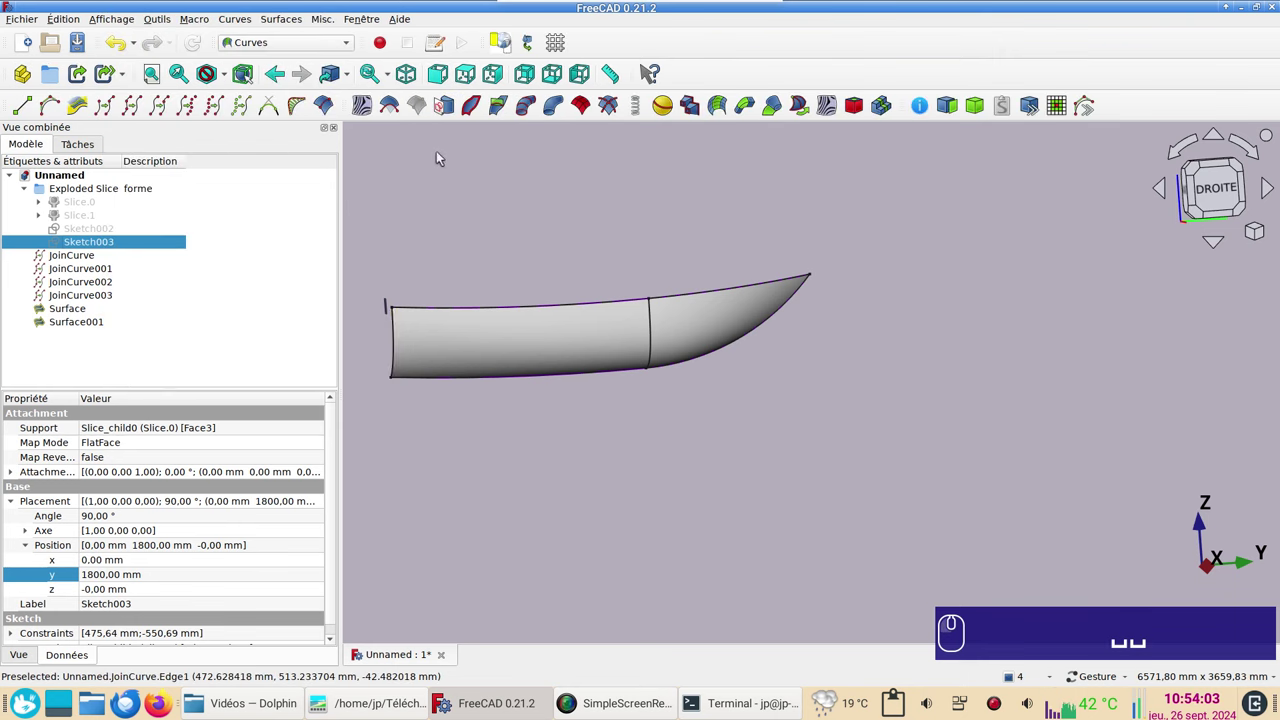
Step: Run the Zebra Tool to check stripe reflections across the two hull panels, then quit it
{"action": "left_click", "coordinate": [368, 114]}
{"action": "left_click_drag", "start_coordinate": [776, 446], "coordinate": [705, 453]}
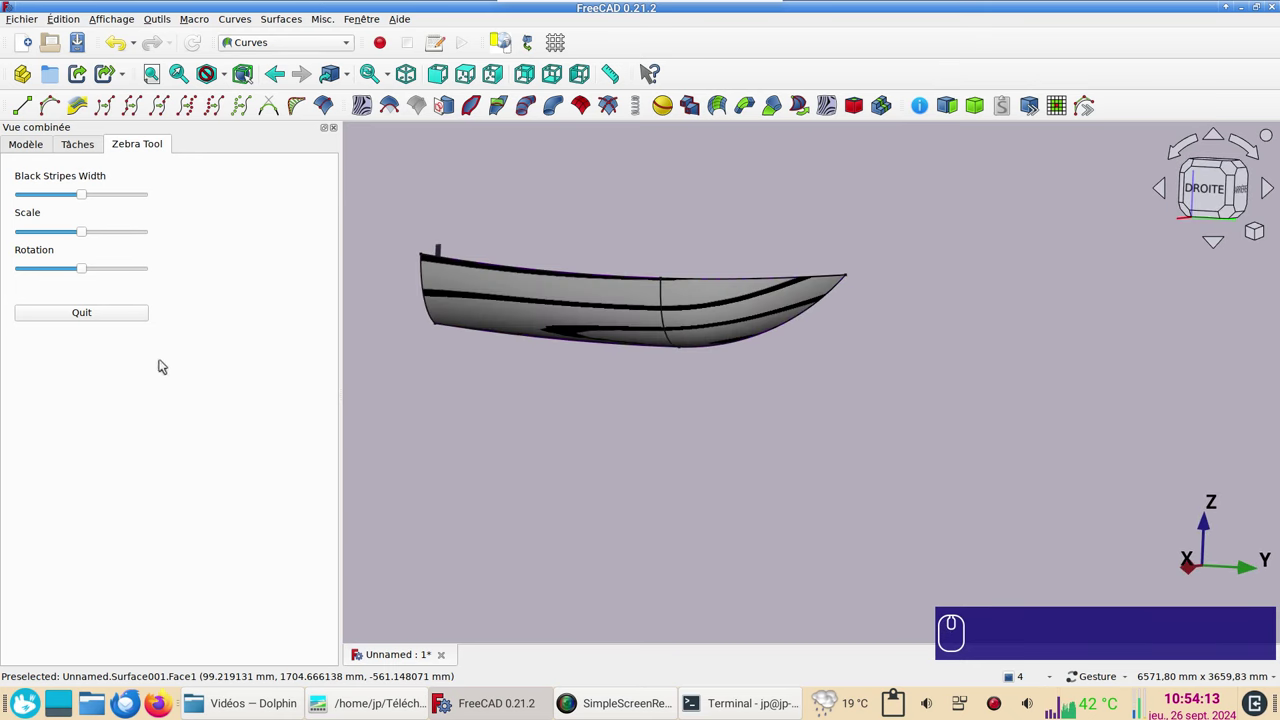
{"action": "left_click", "coordinate": [111, 310]}
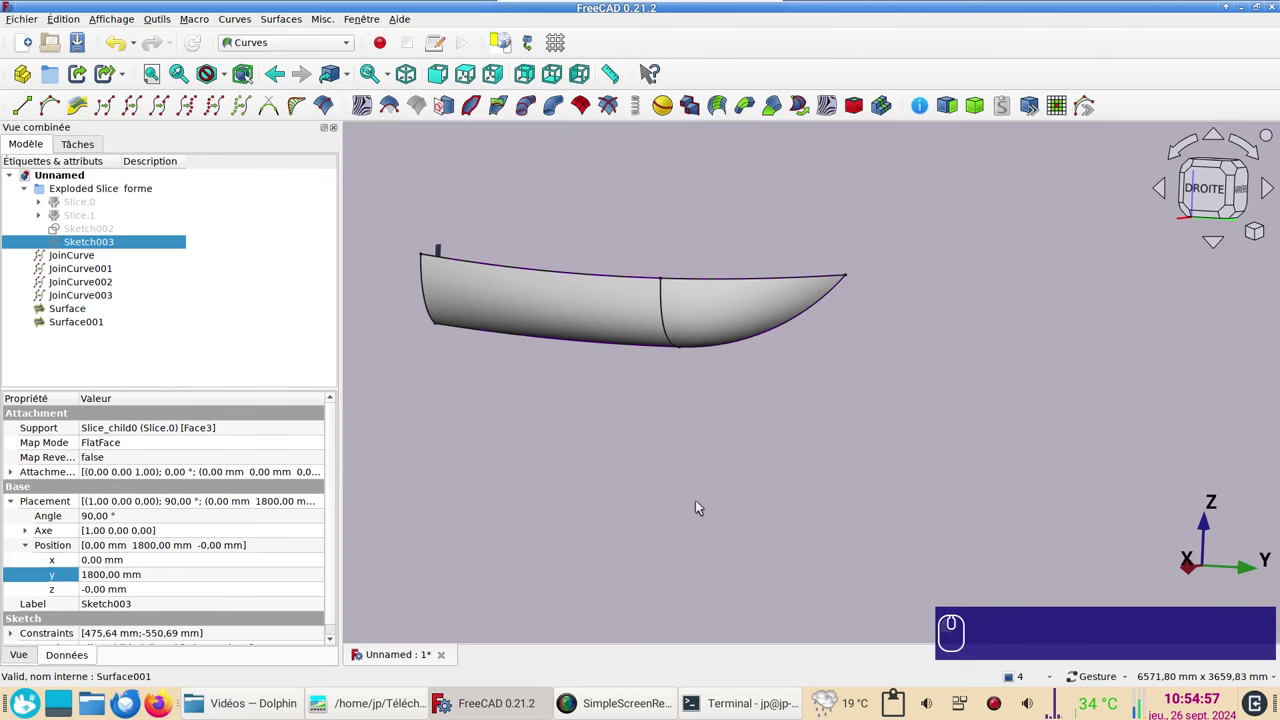
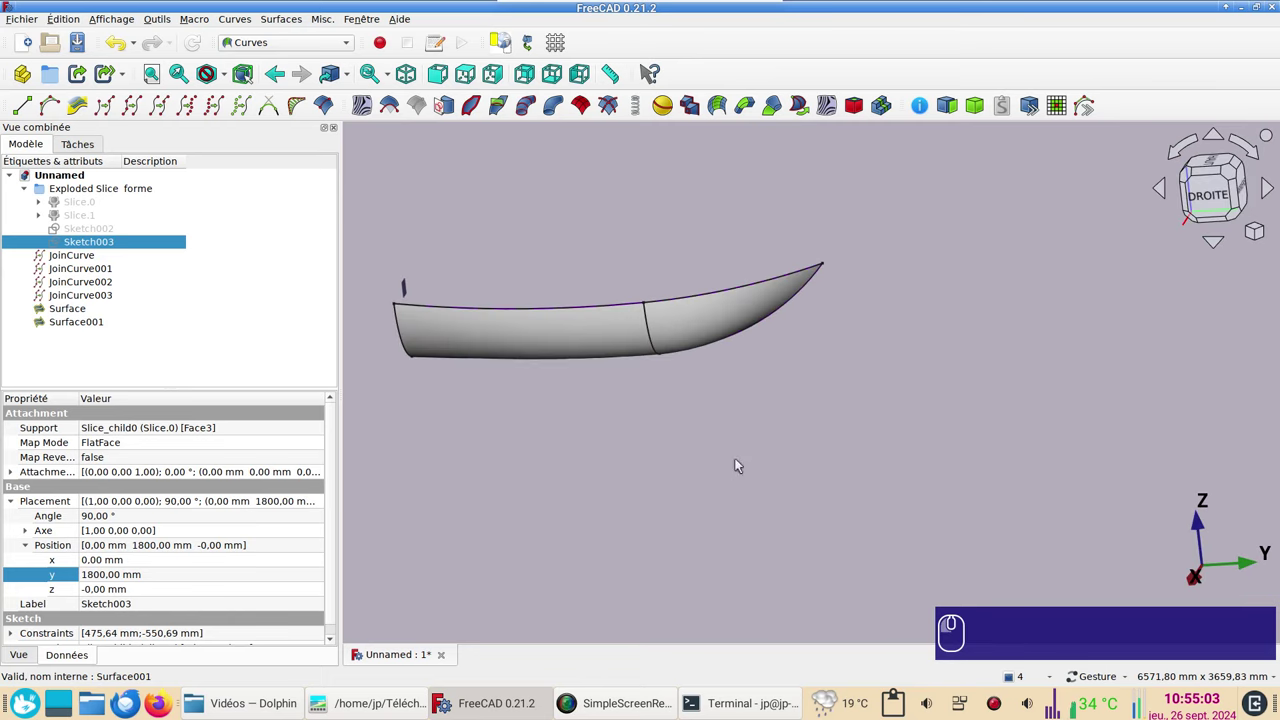
{"action": "left_click", "coordinate": [800, 436]}
{"action": "right_click", "coordinate": [800, 436]}
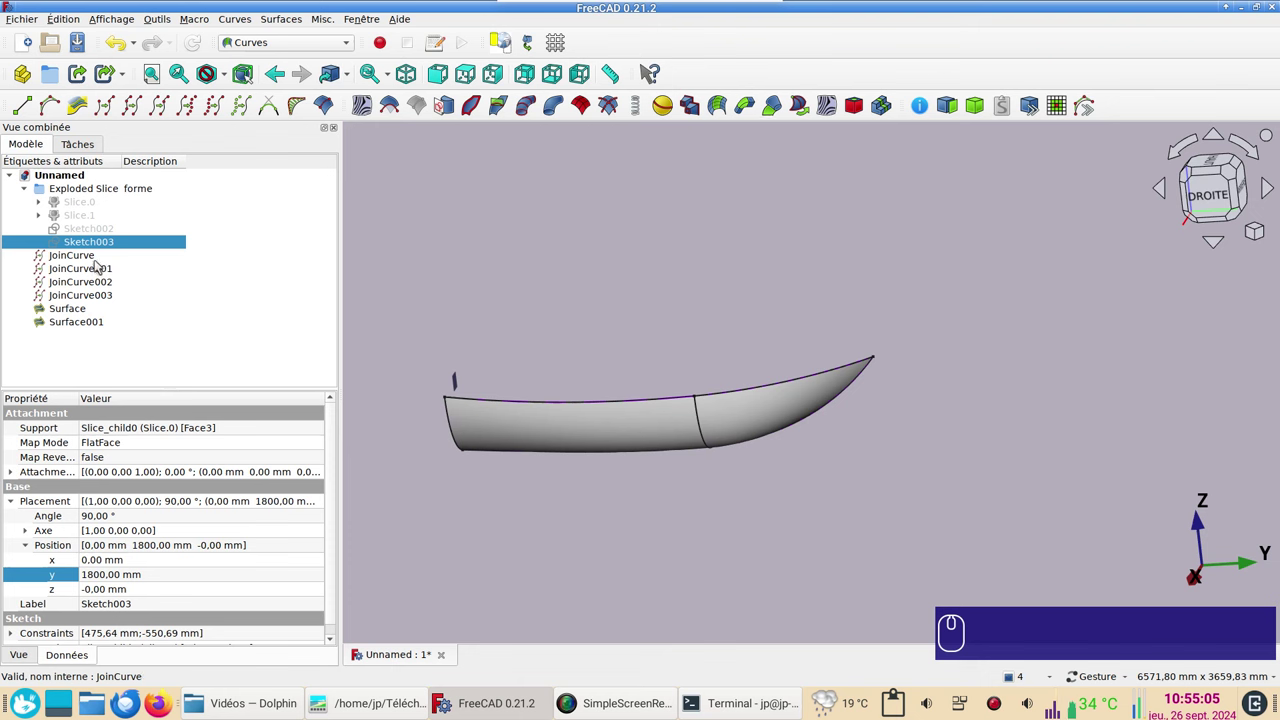
Step: Hide the four join curves JoinCurve to JoinCurve003, leaving only the hull panels
{"action": "left_click", "coordinate": [91, 255]}
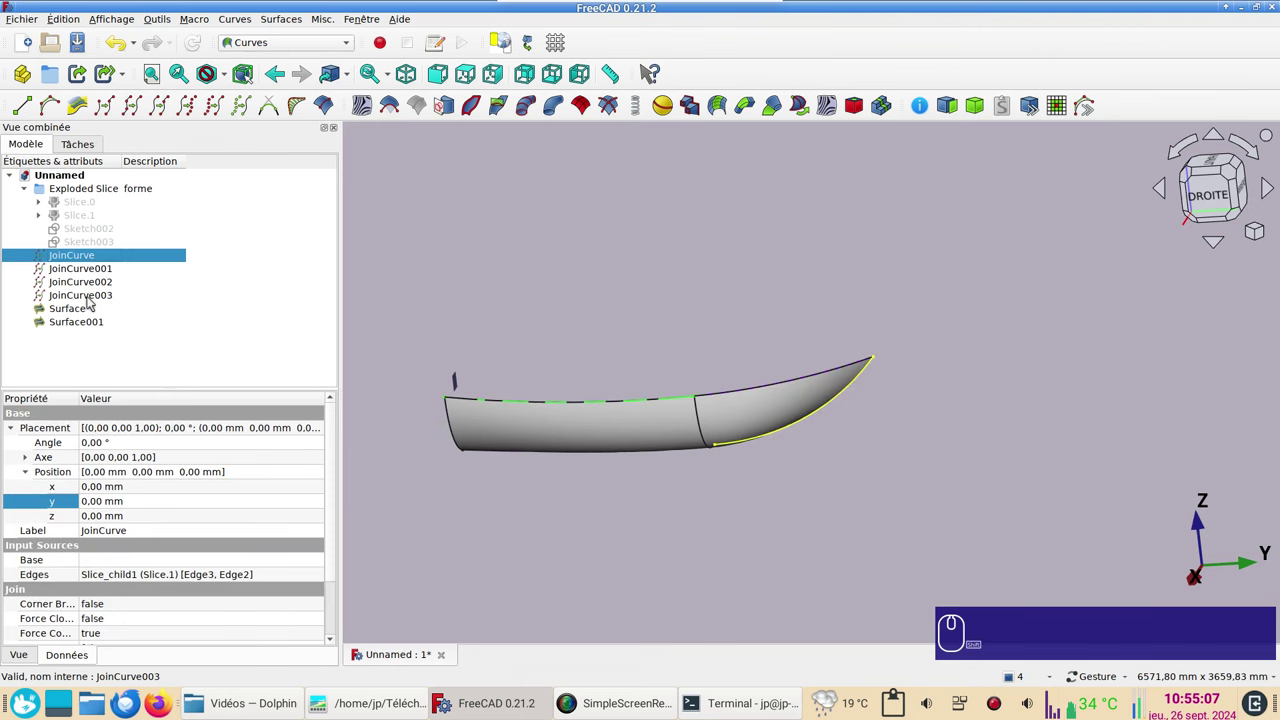
{"action": "left_click", "coordinate": [92, 298]}
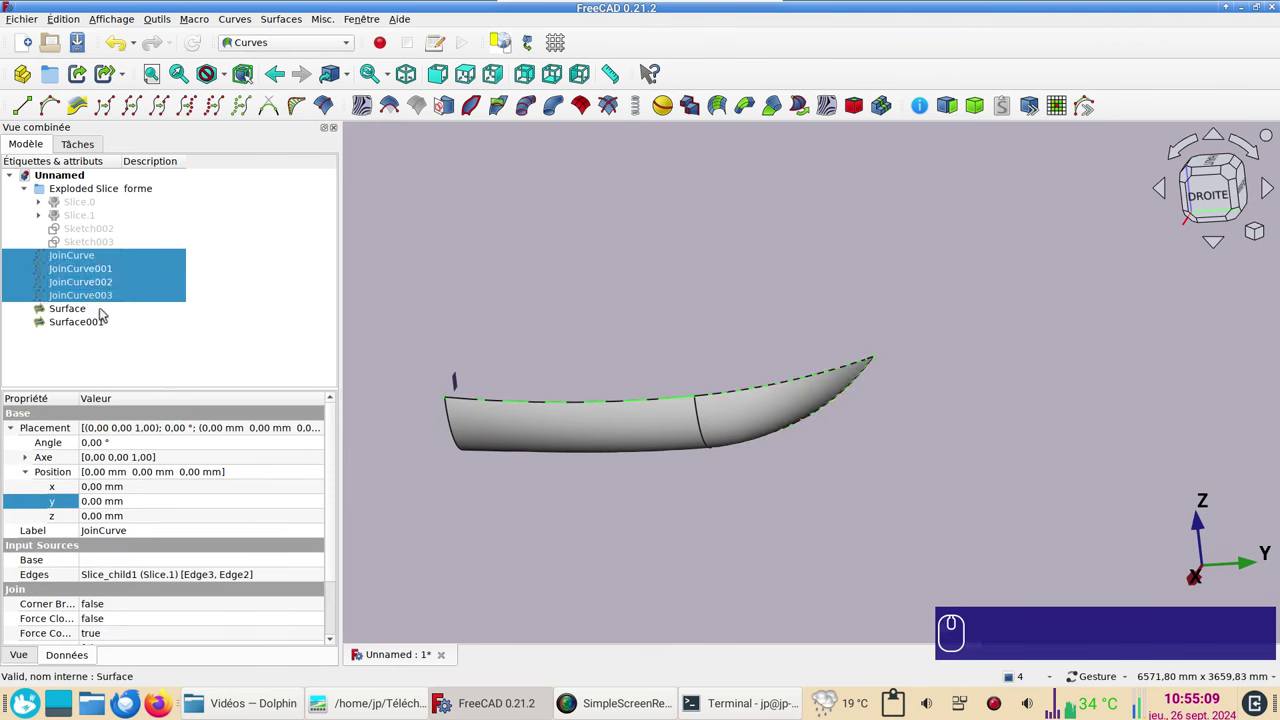
{"action": "key", "text": "space"}
{"action": "left_click_drag", "start_coordinate": [758, 556], "coordinate": [703, 506]}
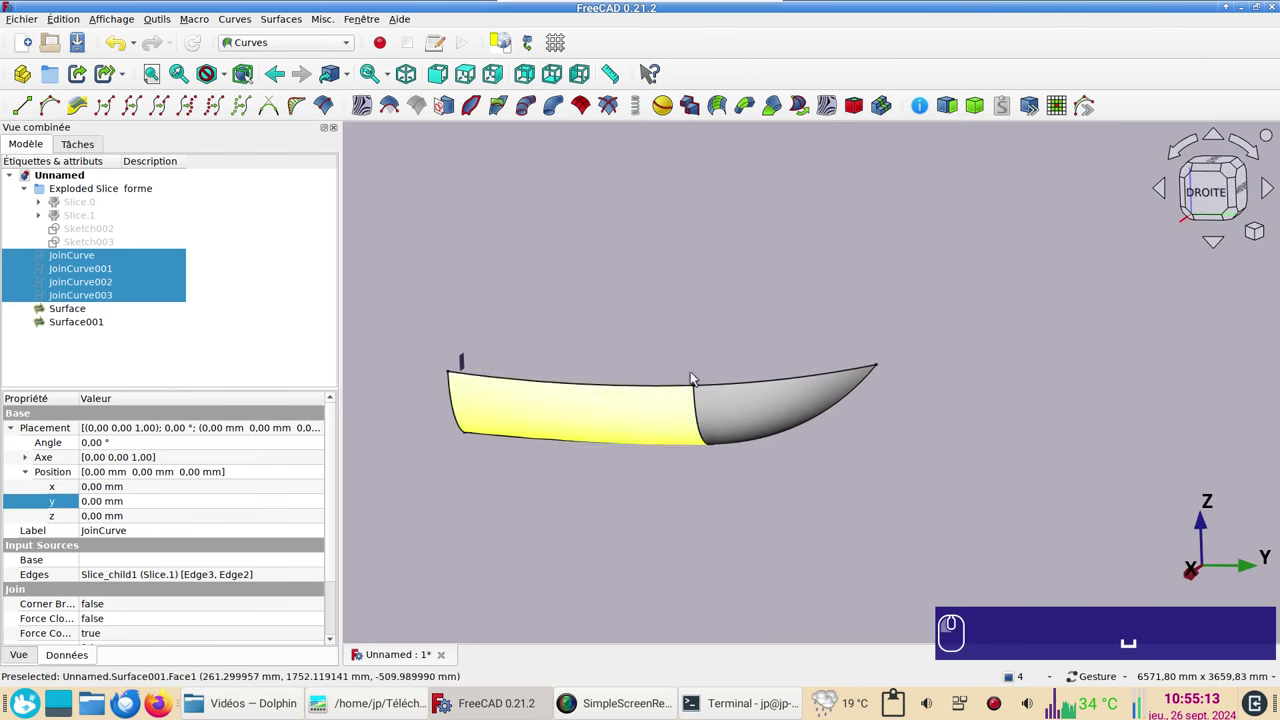
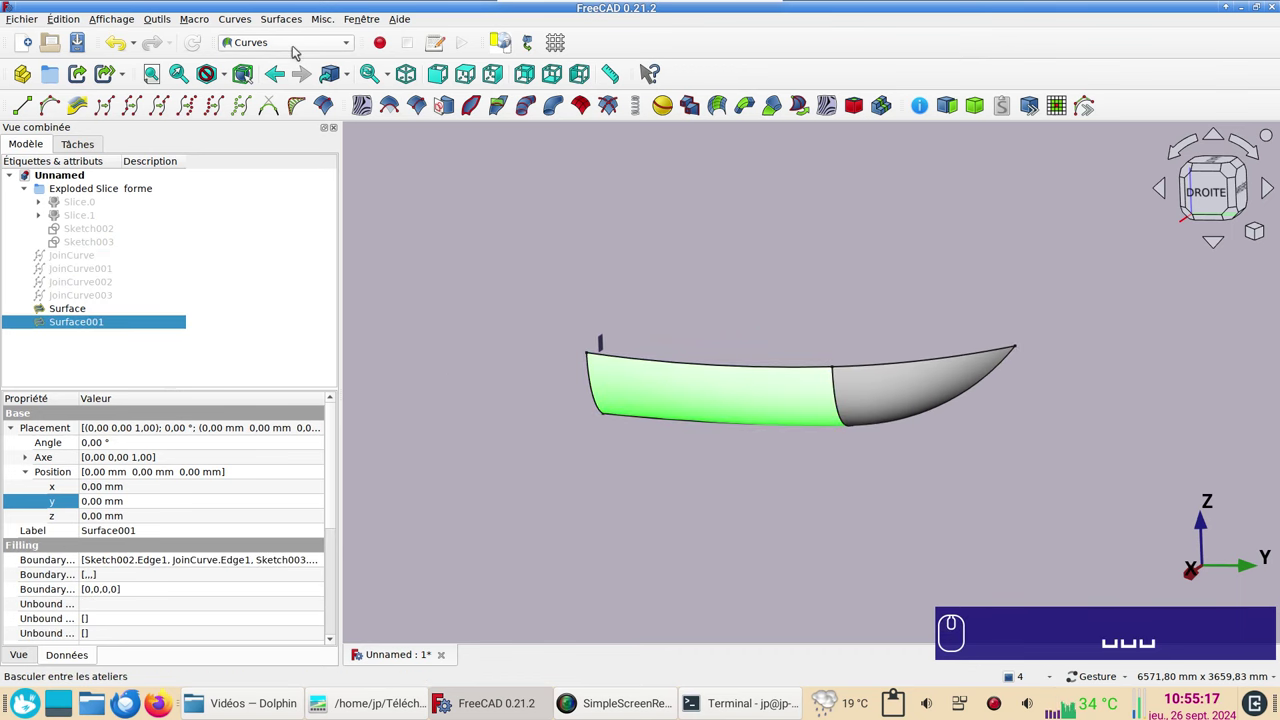
Step: In the Part workbench, fuse Surface and Surface001 into one Fusion, accepting the non-solid warning
{"action": "left_click", "coordinate": [295, 51]}
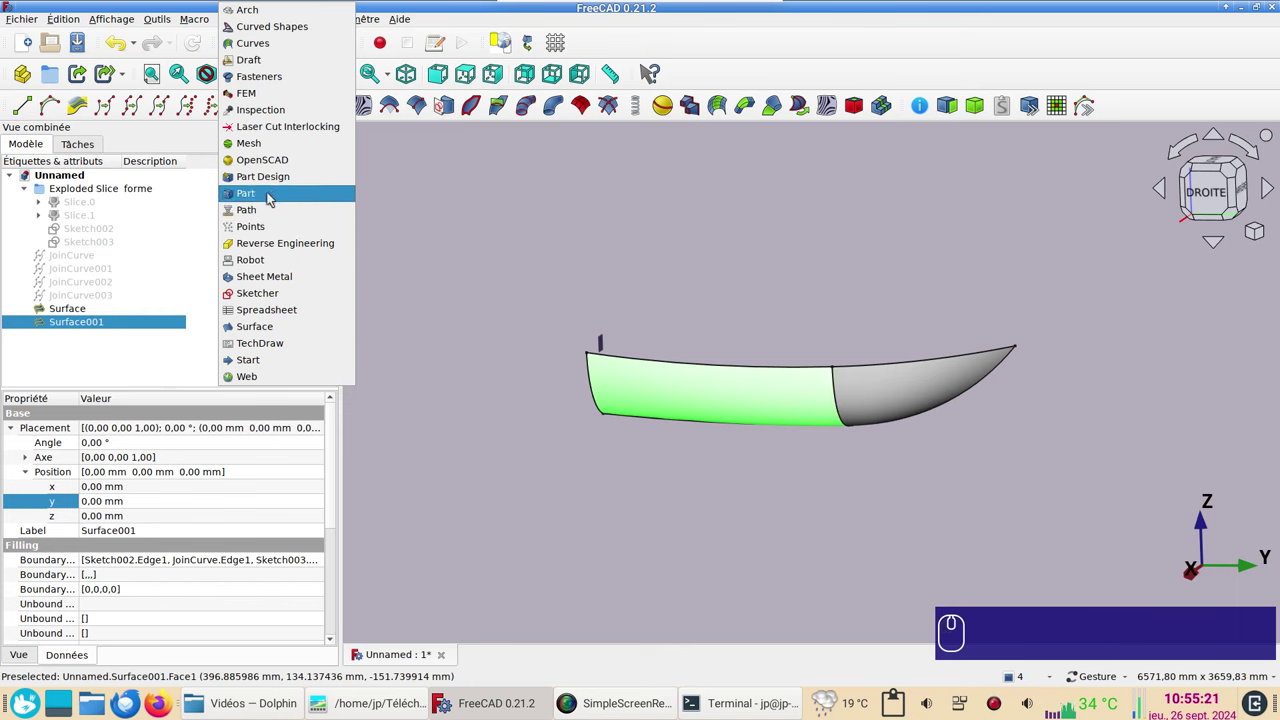
{"action": "left_click", "coordinate": [270, 198]}
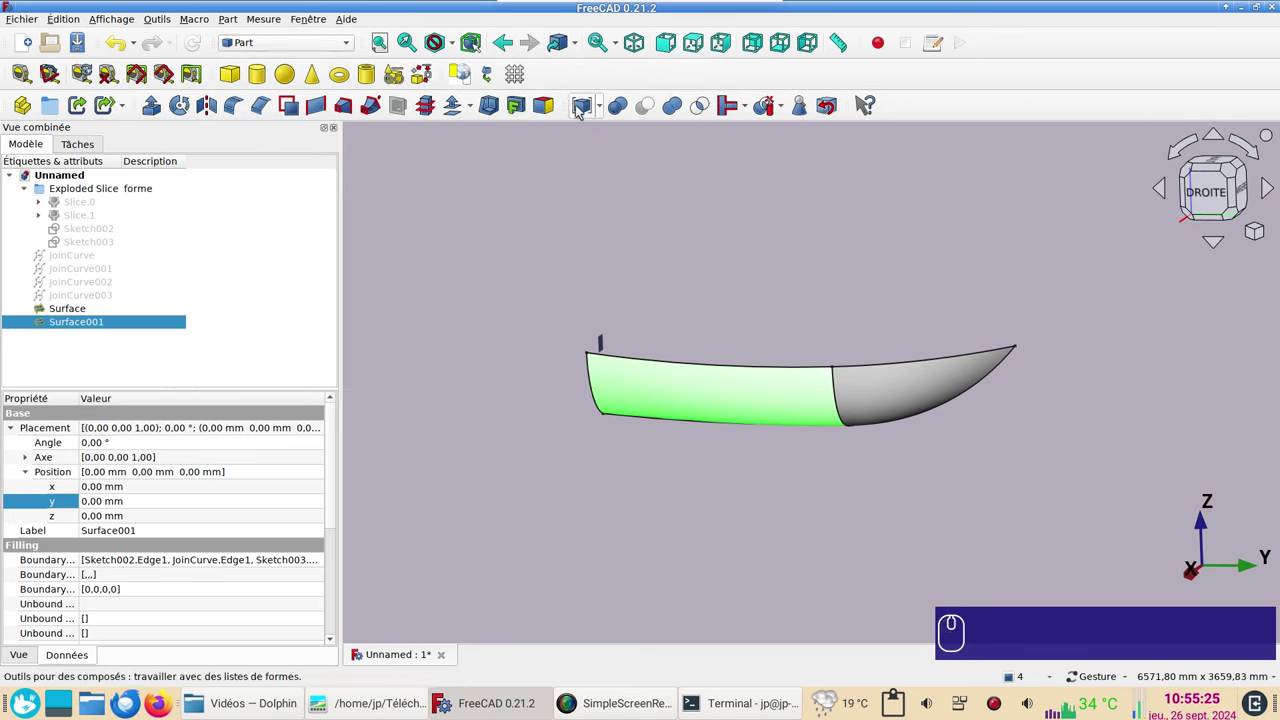
{"action": "left_click", "coordinate": [900, 398]}
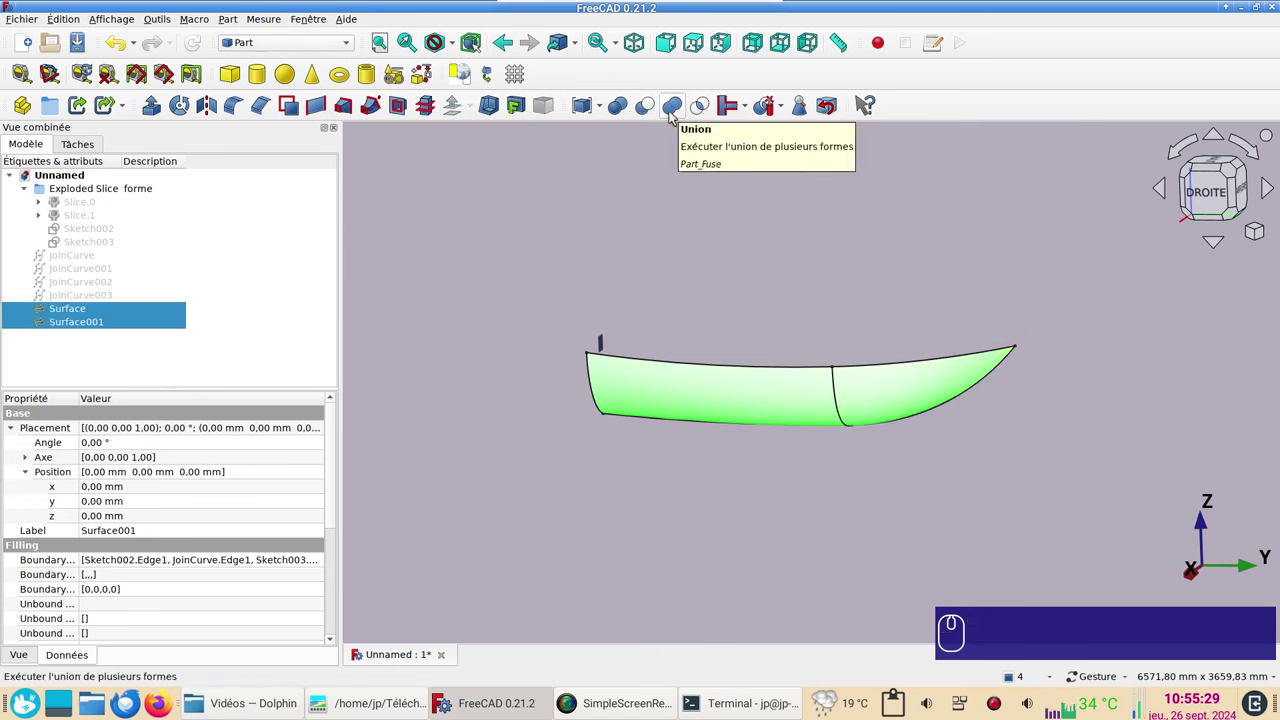
{"action": "left_click", "coordinate": [672, 114]}
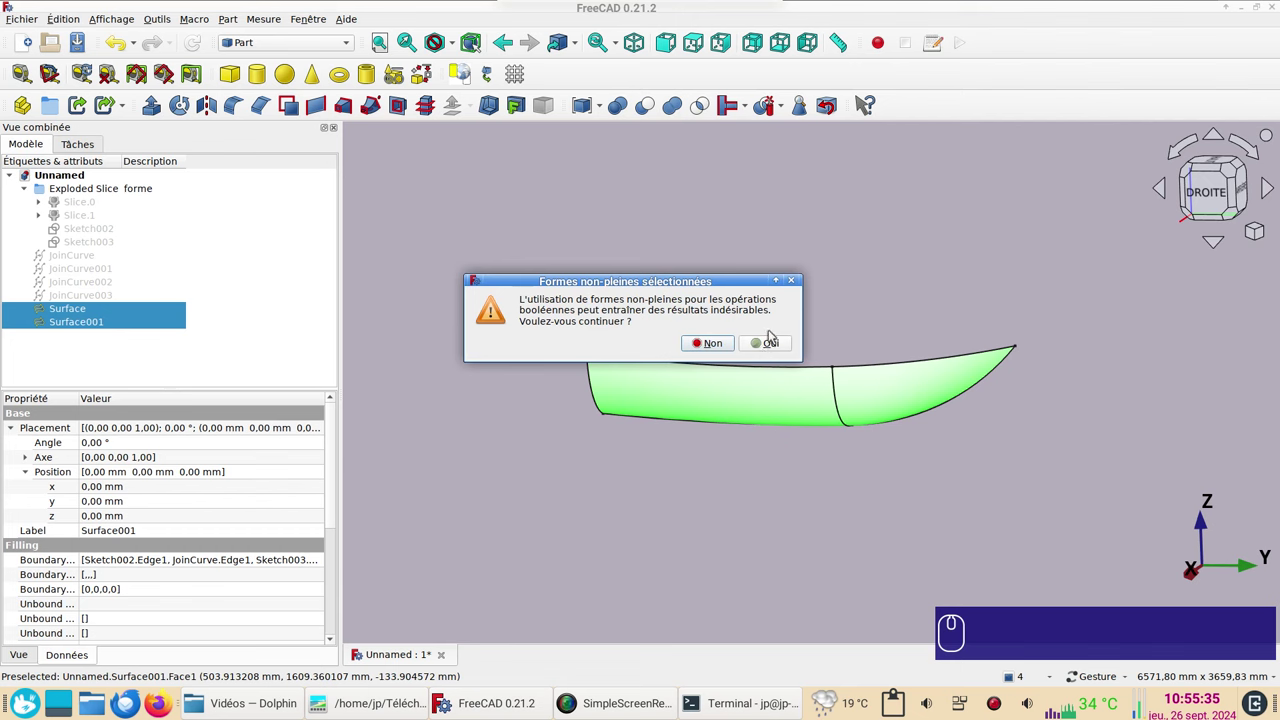
{"action": "left_click", "coordinate": [773, 348]}
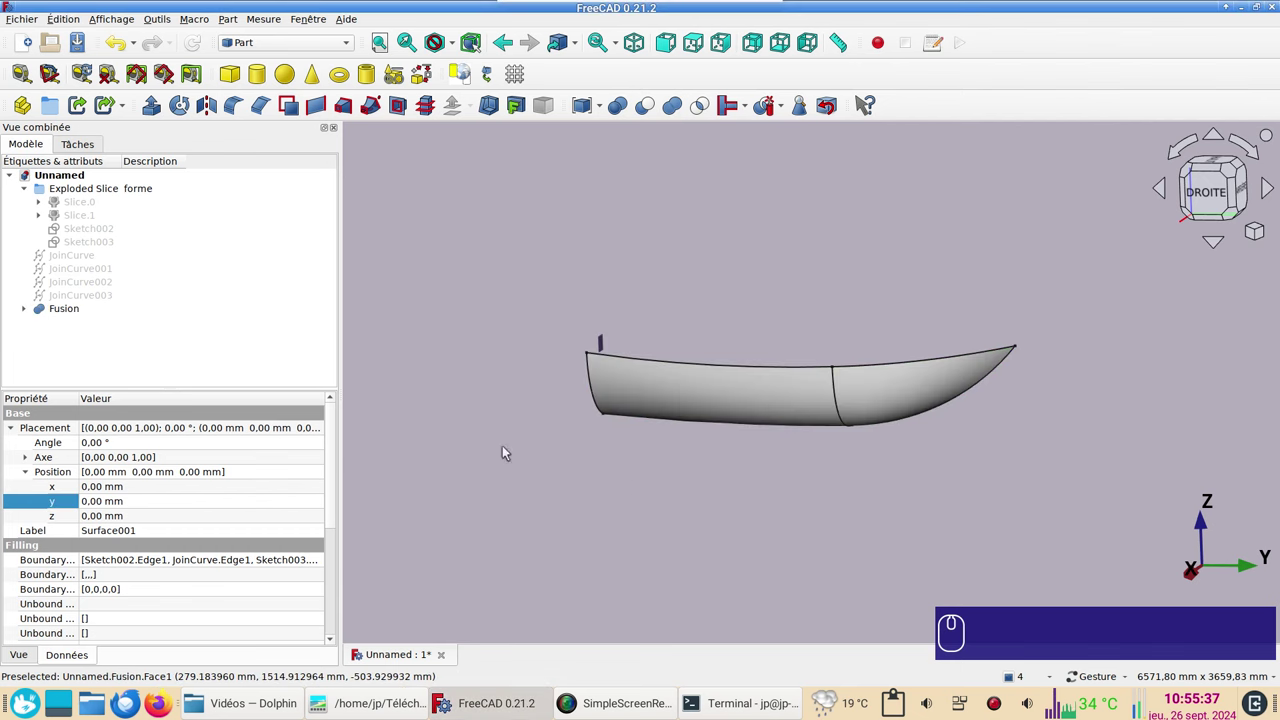
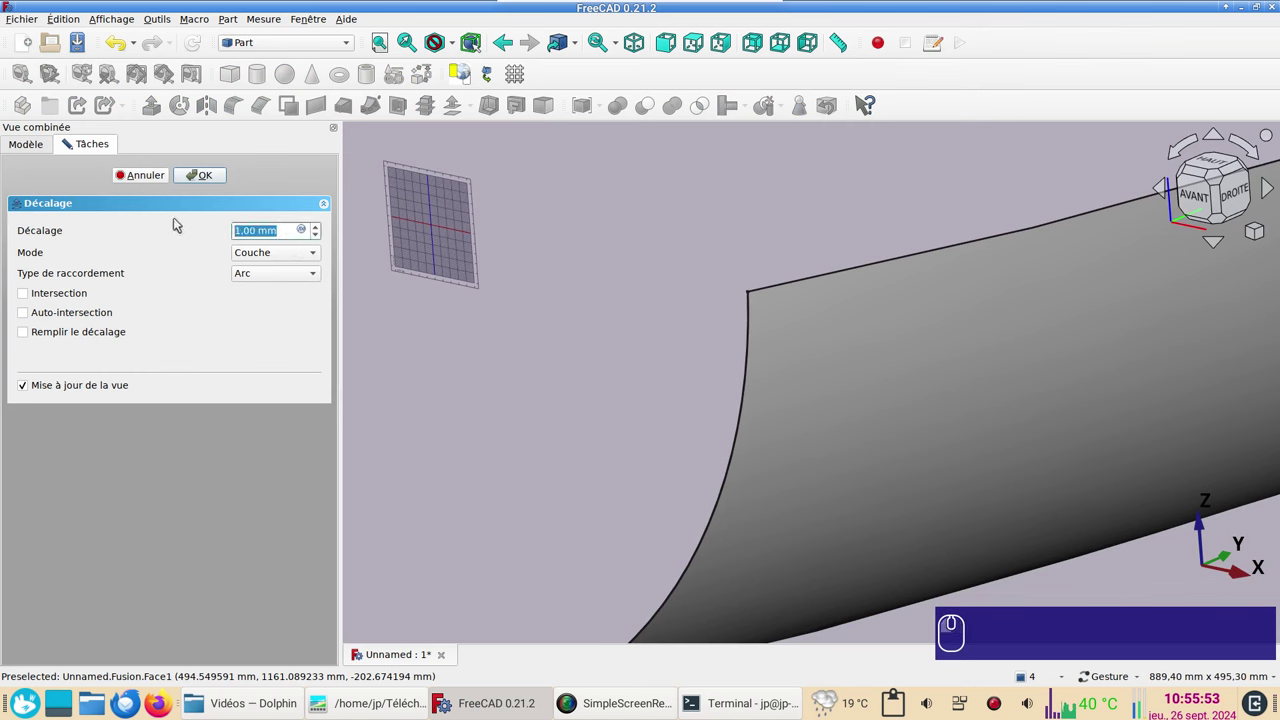
Step: Set the Fusion offset to -20 with fill enabled to thicken the hull into a solid shell
{"action": "key", "text": "-"}
{"action": "key", "text": "KP_2"}
{"action": "key", "text": "KP_0"}
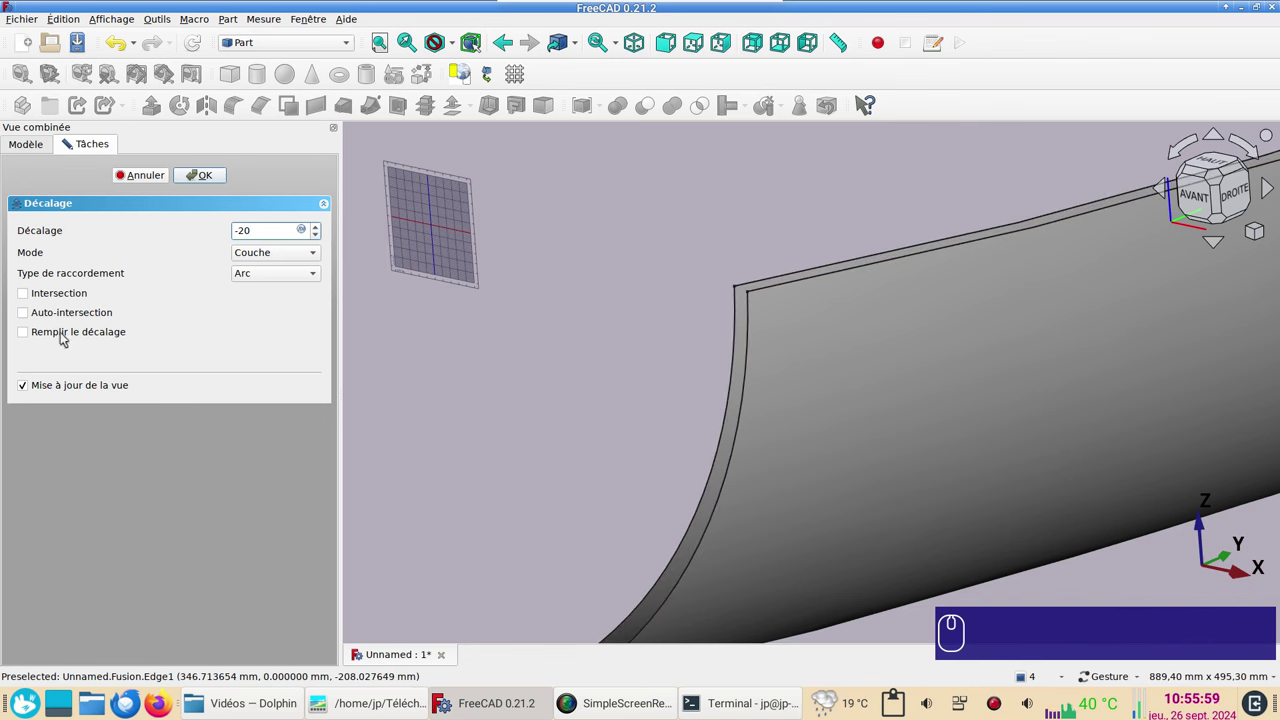
{"action": "left_click", "coordinate": [36, 332]}
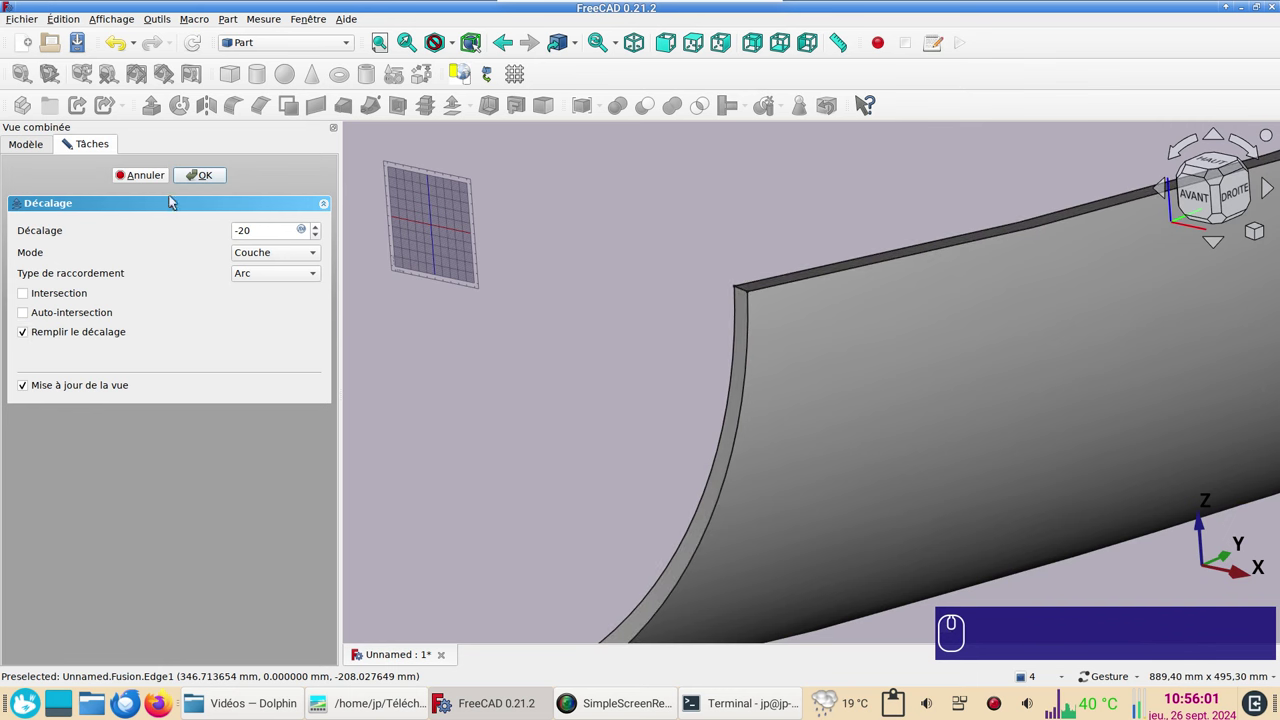
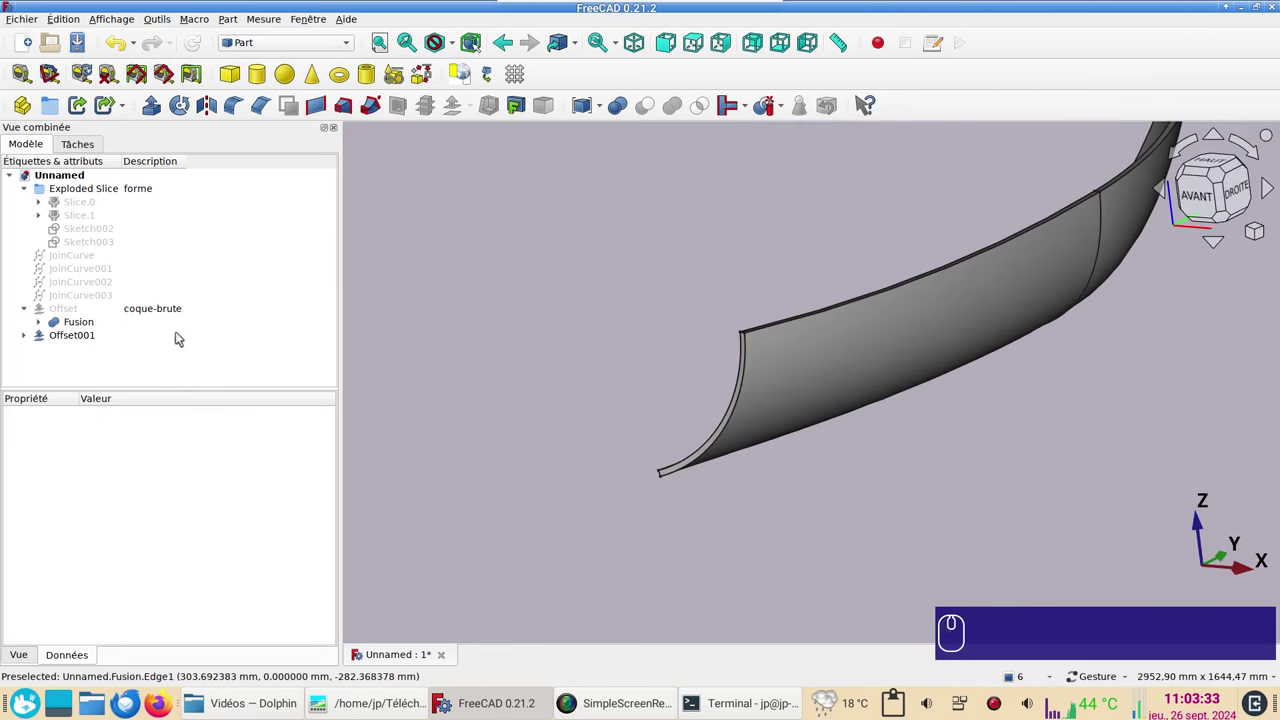
Step: Rename Offset001 to coque-brute and hide the thickened shell
{"action": "left_click", "coordinate": [27, 339]}
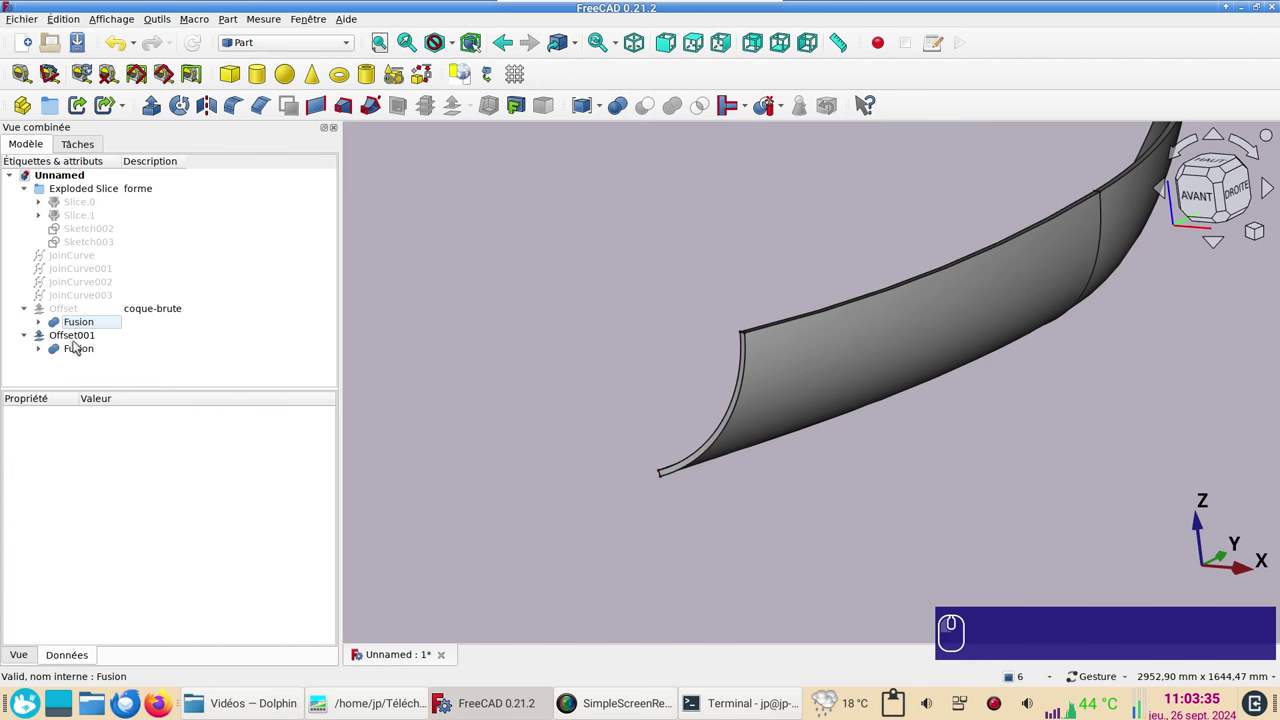
{"action": "left_click", "coordinate": [82, 340]}
{"action": "key", "text": "space"}
{"action": "key", "text": "space"}
{"action": "left_click", "coordinate": [151, 332]}
{"action": "key", "text": "F2"}
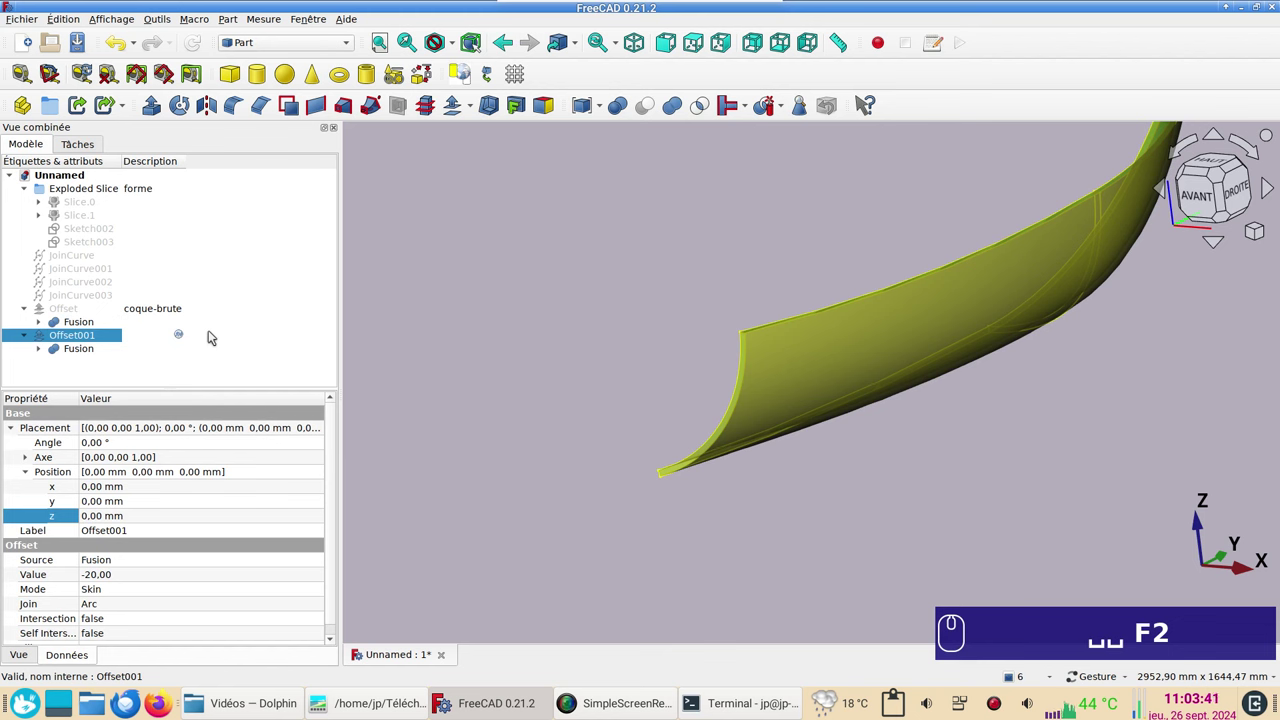
{"action": "type", "text": "coque-"}
{"action": "type", "text": "b"}
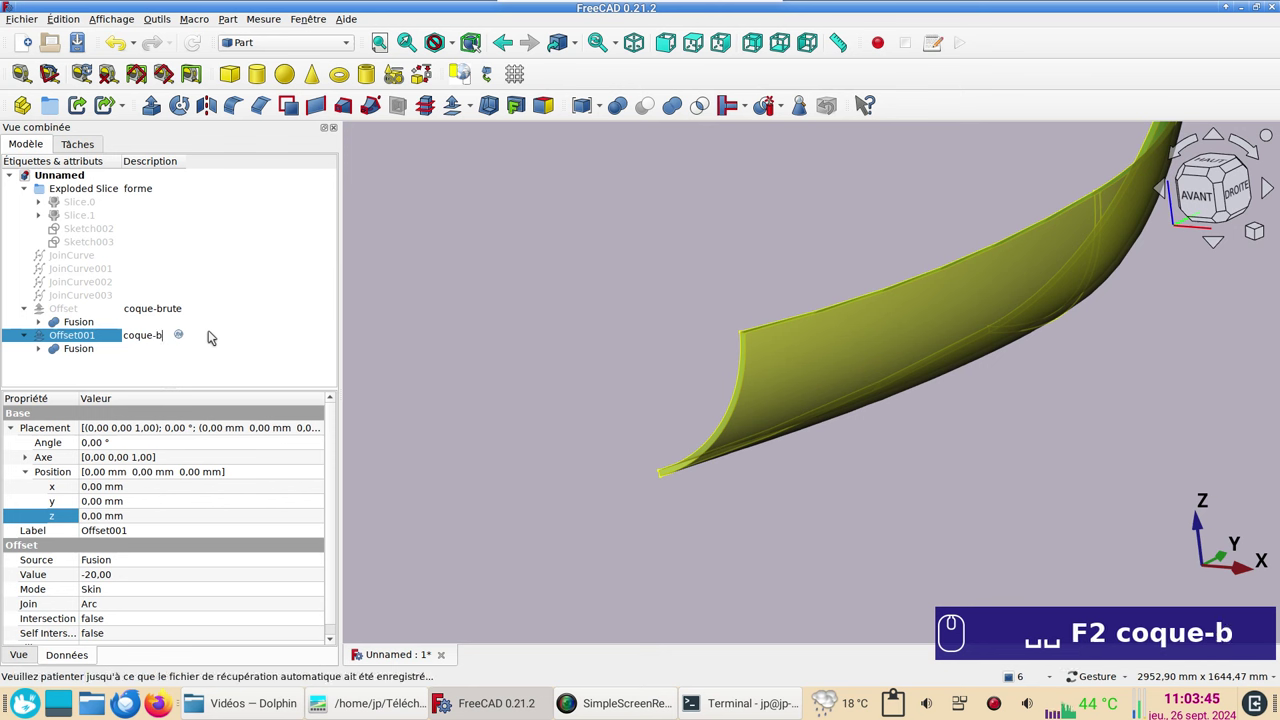
{"action": "type", "text": "rute"}
{"action": "key", "text": "Return"}
{"action": "key", "text": "space"}
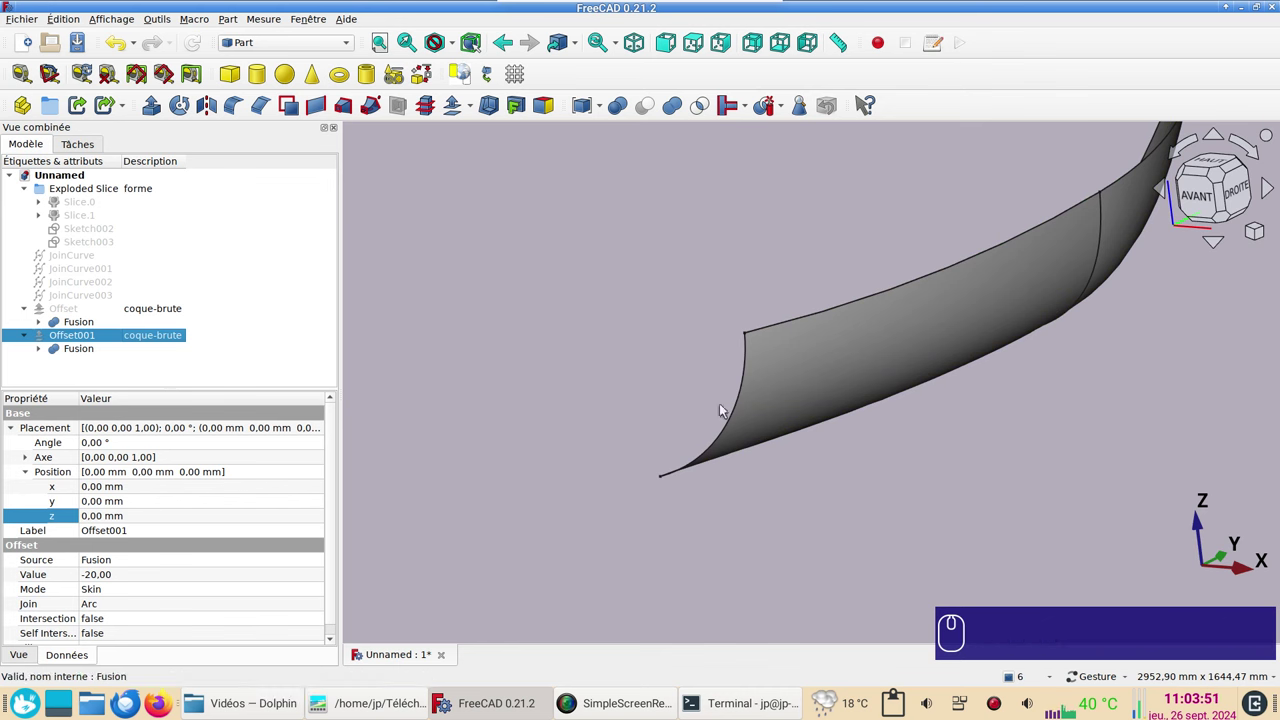
Step: Join the Fusion's top edges into JoinCurve004 using the Curves workbench
{"action": "left_click", "coordinate": [854, 308]}
{"action": "left_click_drag", "start_coordinate": [938, 472], "coordinate": [763, 558]}
{"action": "left_click", "coordinate": [787, 380]}
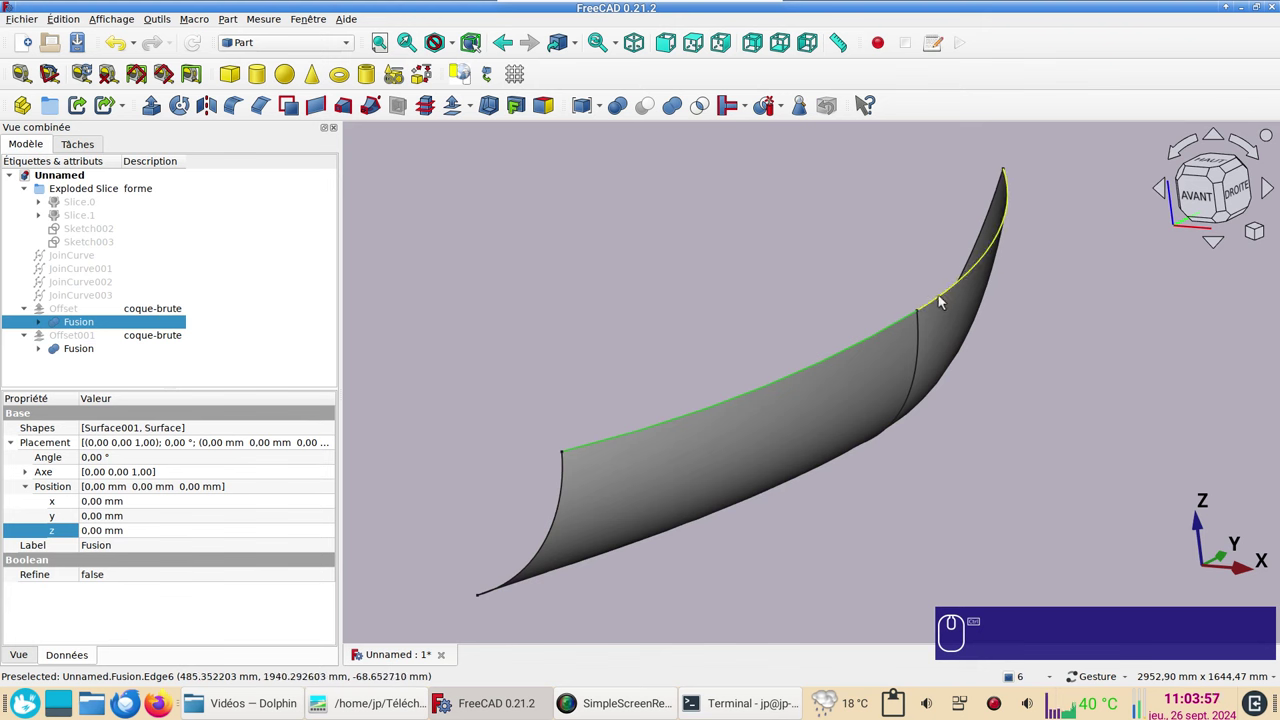
{"action": "left_click", "coordinate": [942, 302]}
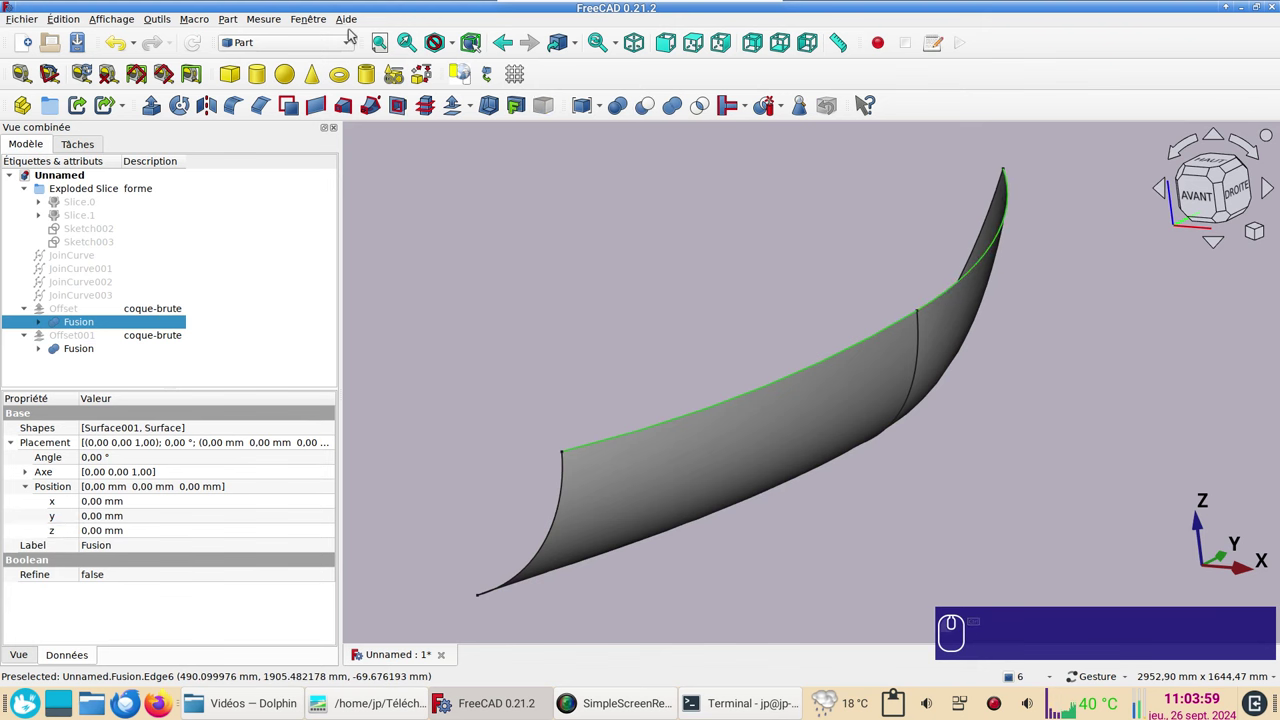
{"action": "left_click", "coordinate": [323, 49]}
{"action": "left_click", "coordinate": [320, 50]}
{"action": "left_click", "coordinate": [287, 94]}
{"action": "left_click", "coordinate": [135, 113]}
Step: Select JoinCurve004 and switch back to the Part workbench
{"action": "left_click", "coordinate": [530, 337]}
{"action": "left_click", "coordinate": [896, 519]}
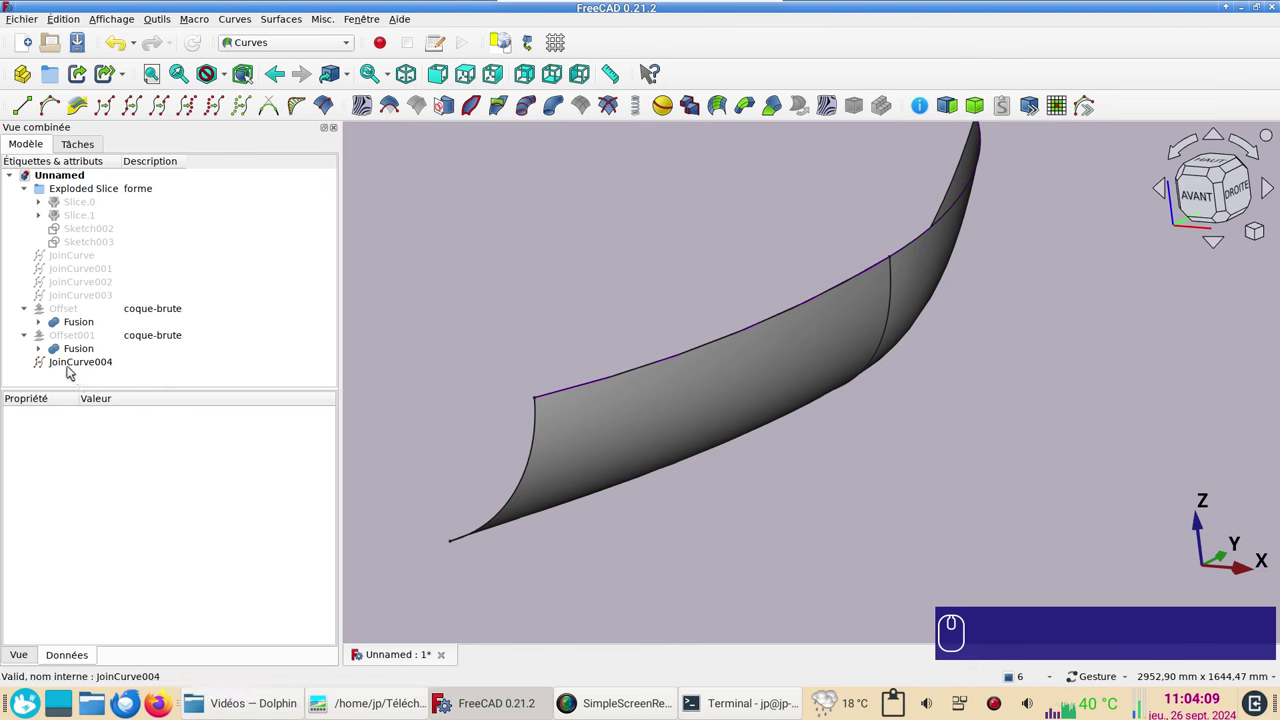
{"action": "left_click", "coordinate": [64, 364]}
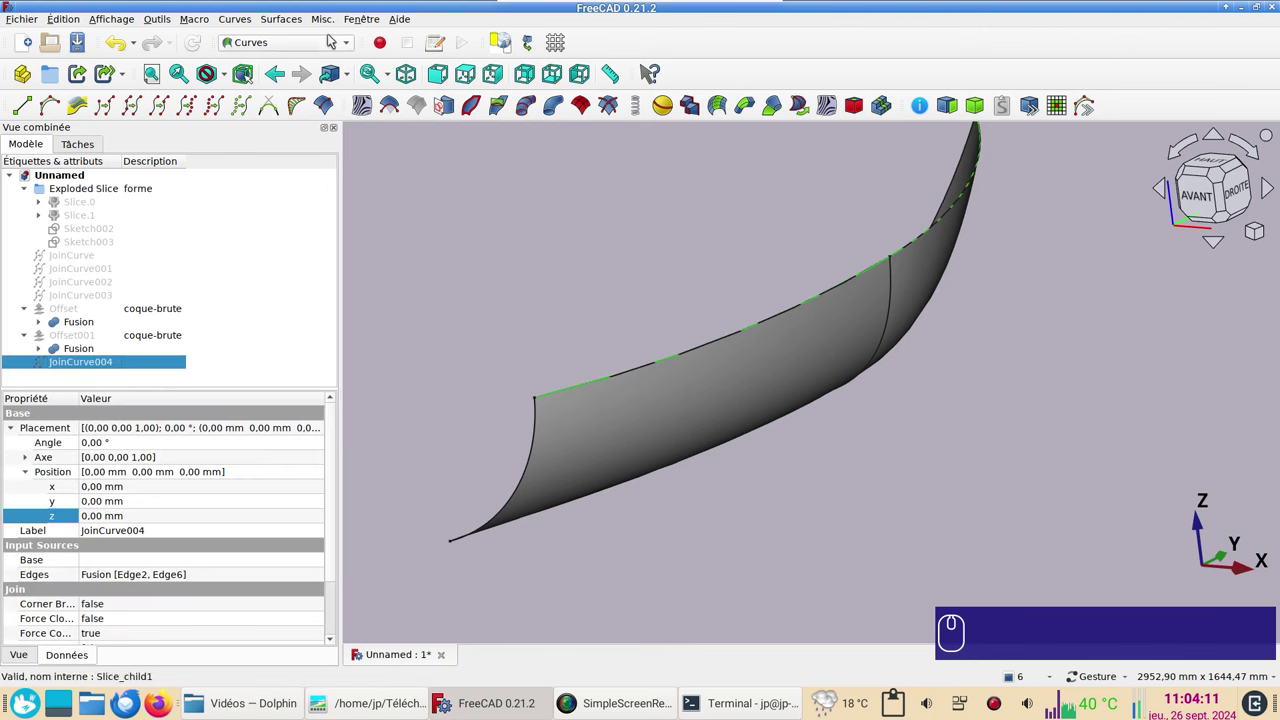
{"action": "left_click", "coordinate": [313, 44]}
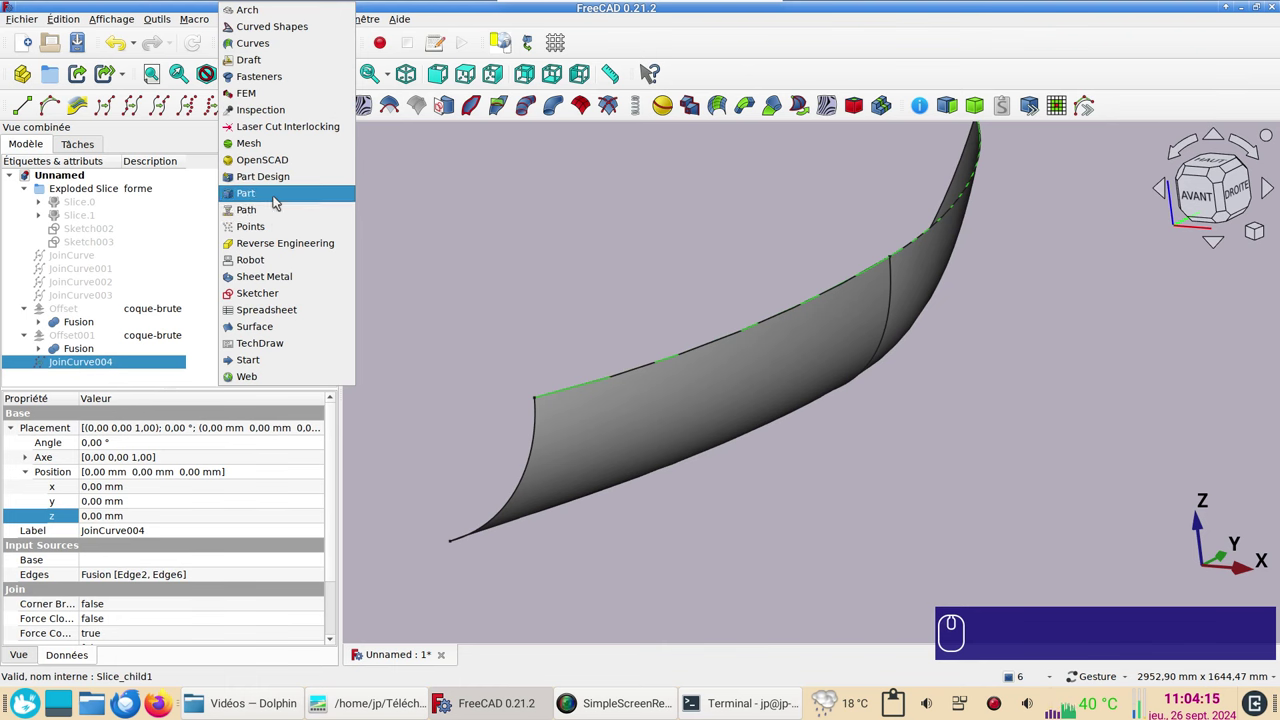
{"action": "left_click", "coordinate": [276, 198]}
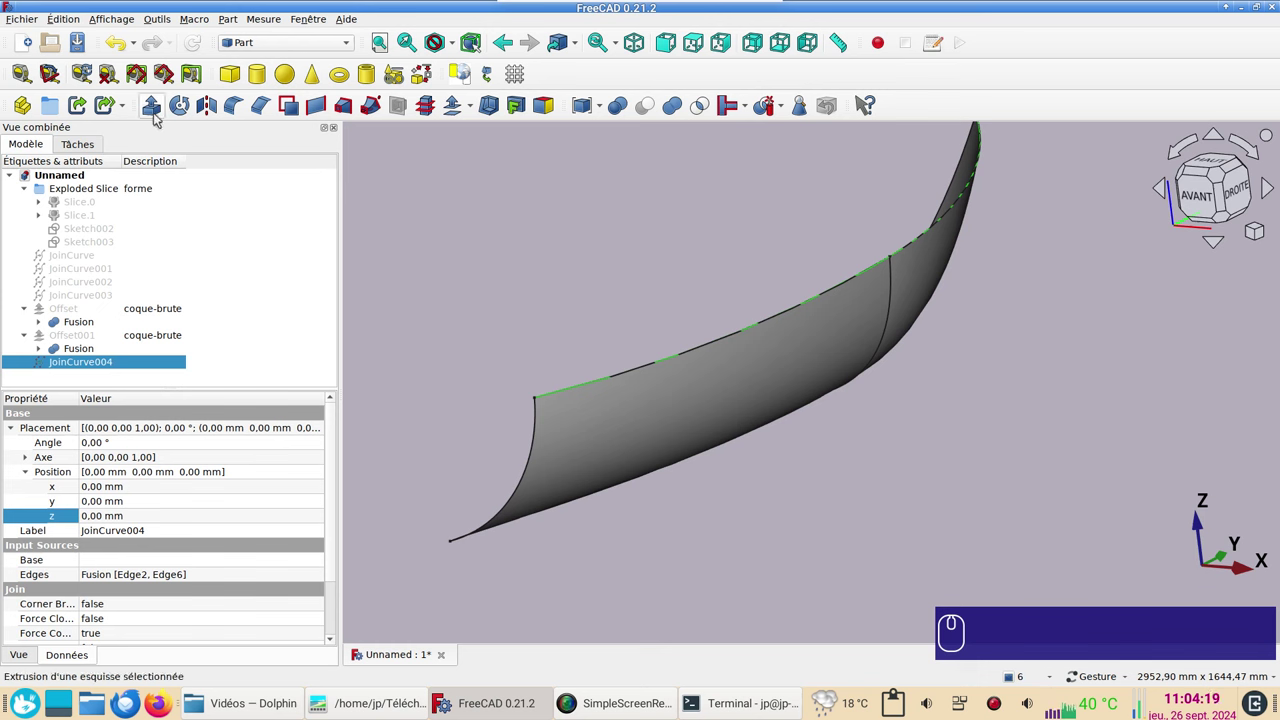
Step: Extrude JoinCurve004 by 400 mm, symmetric, along custom direction X=1, into Extrude002
{"action": "left_click", "coordinate": [157, 116]}
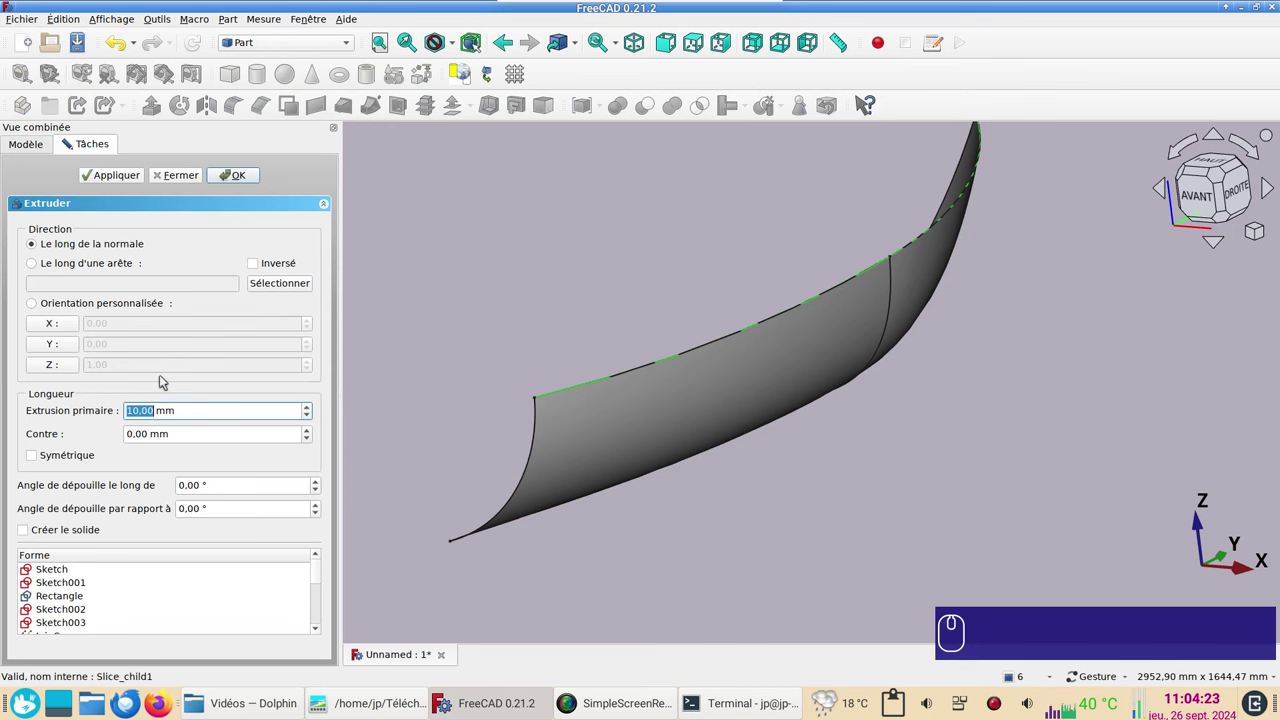
{"action": "key", "text": "KP_4"}
{"action": "key", "text": "KP_0"}
{"action": "key", "text": "KP_0"}
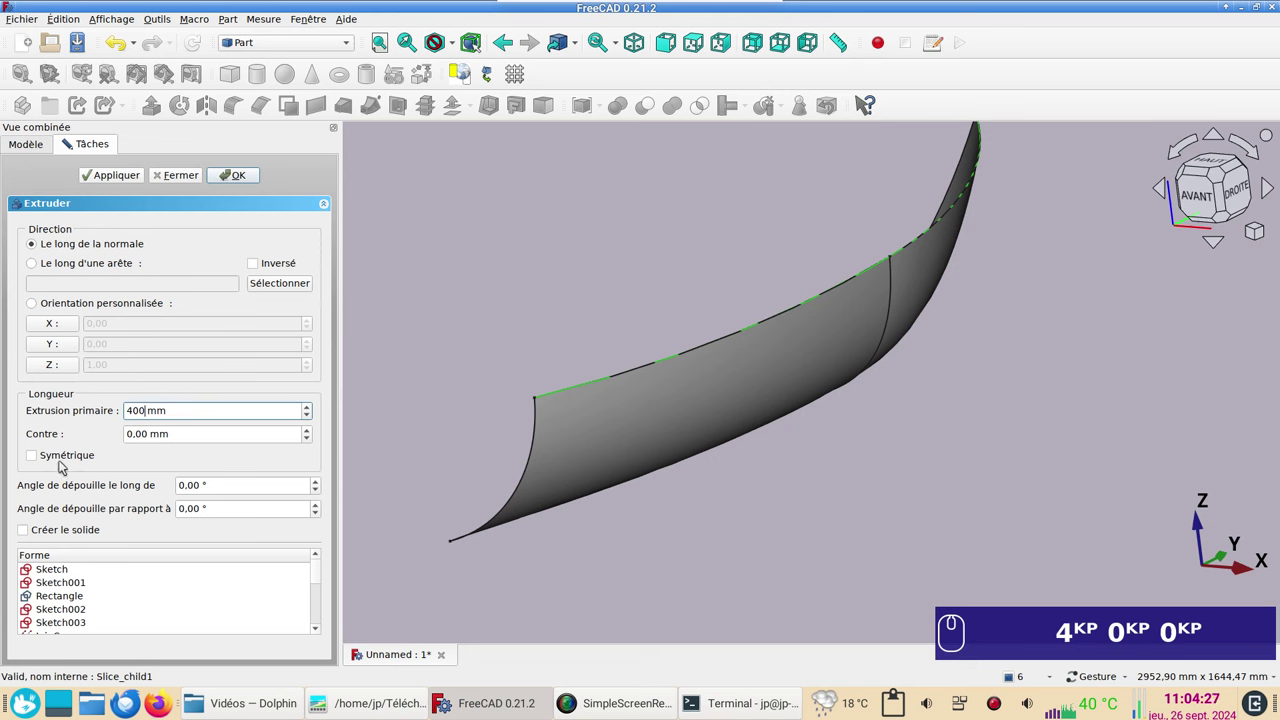
{"action": "left_click", "coordinate": [62, 466]}
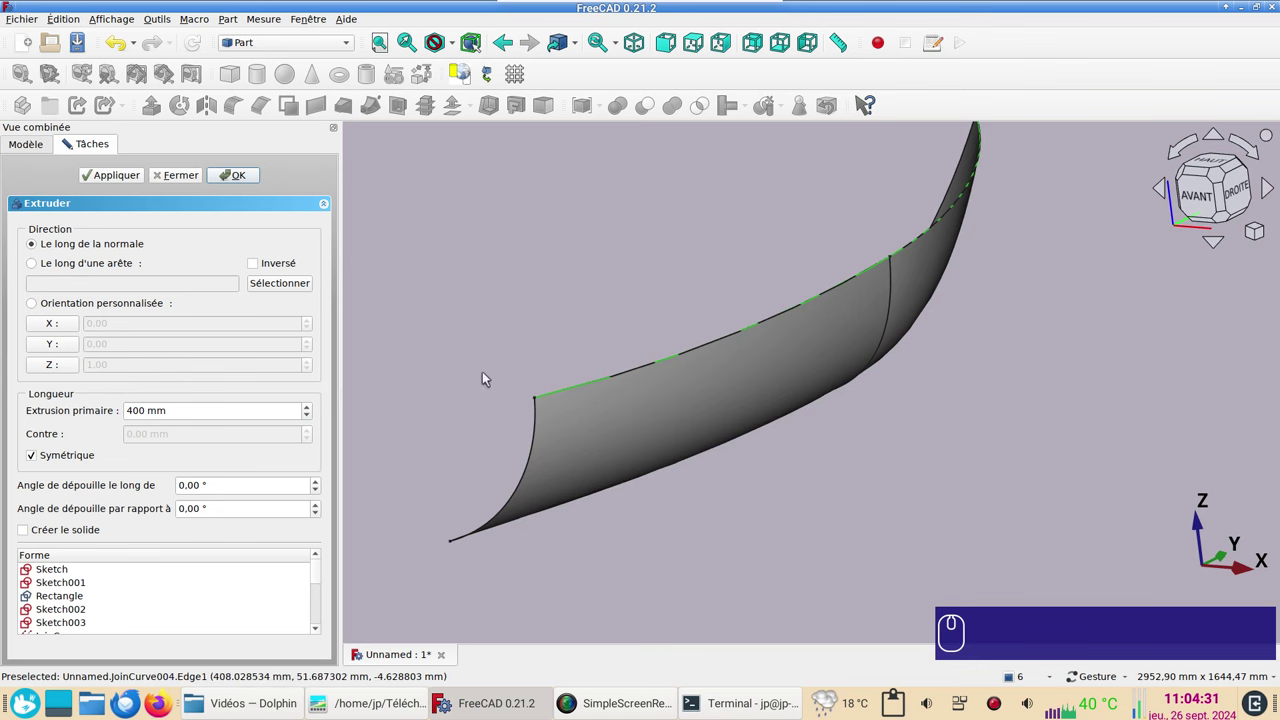
{"action": "left_click", "coordinate": [47, 326]}
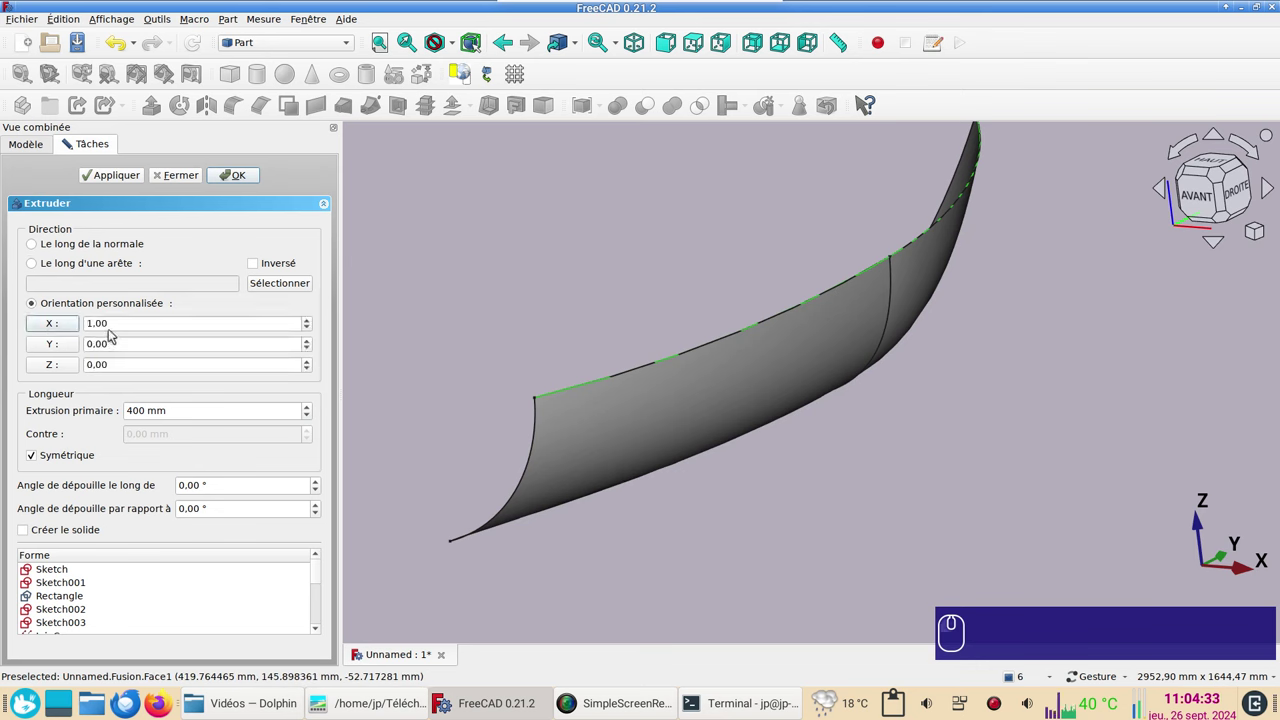
{"action": "left_click", "coordinate": [240, 172]}
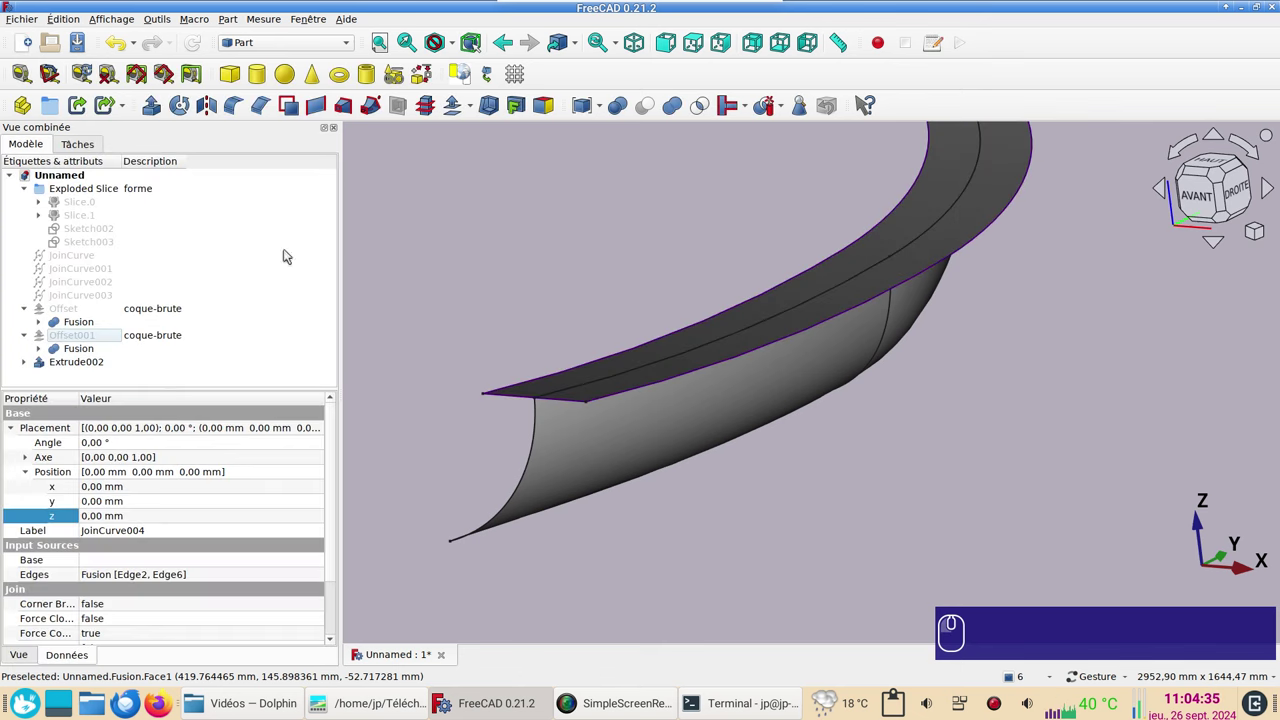
Step: Label the new band Extrude002 as face-sup in the model tree
{"action": "left_click_drag", "start_coordinate": [832, 453], "coordinate": [732, 467]}
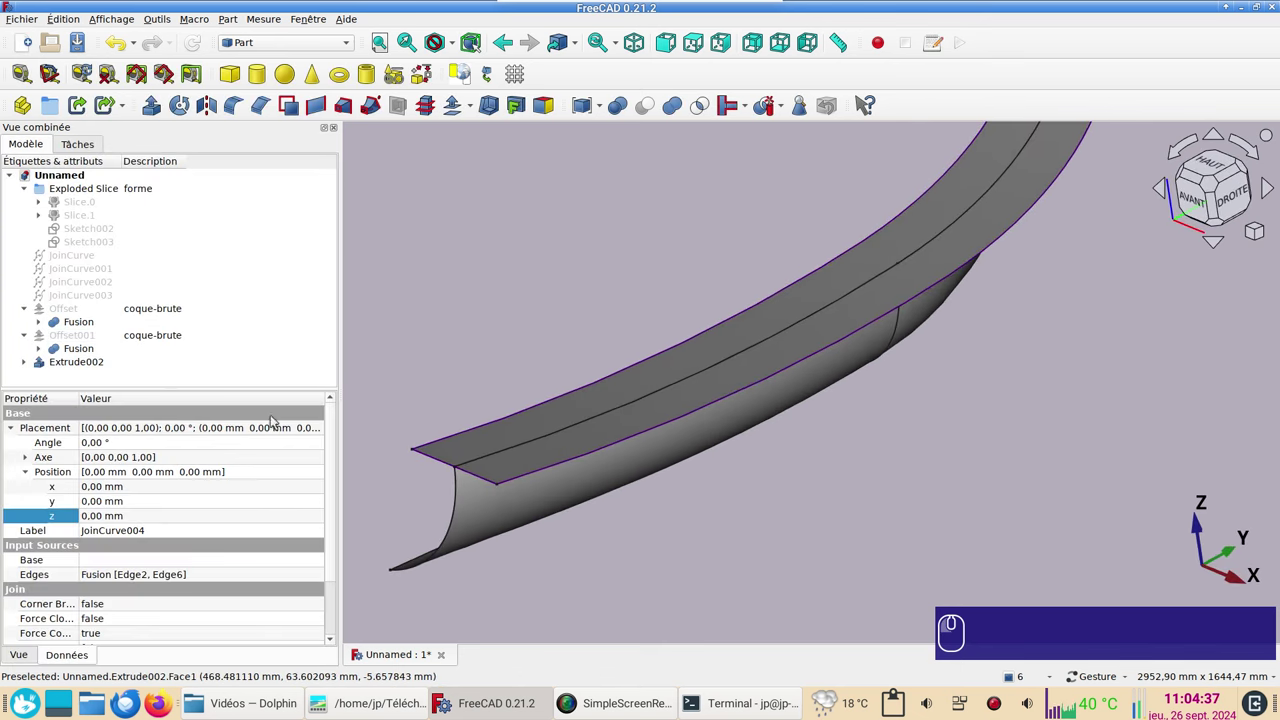
{"action": "left_click", "coordinate": [60, 364]}
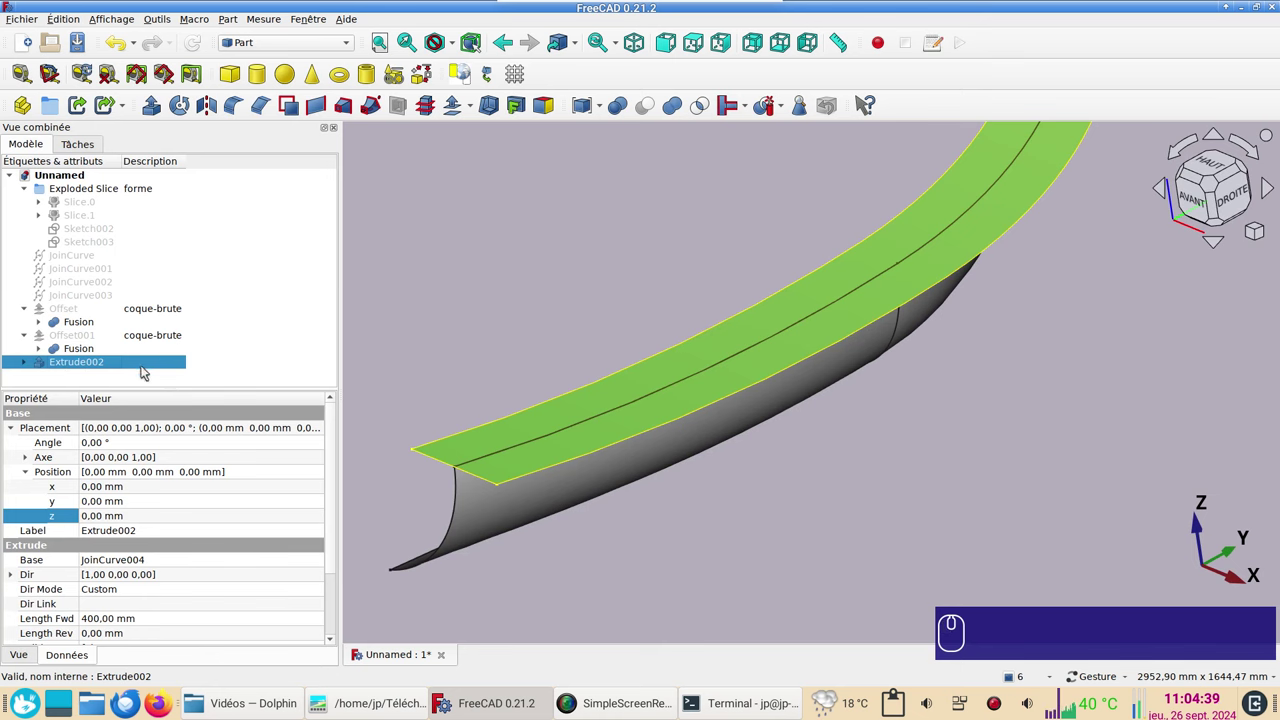
{"action": "left_click", "coordinate": [154, 362]}
{"action": "key", "text": "F2"}
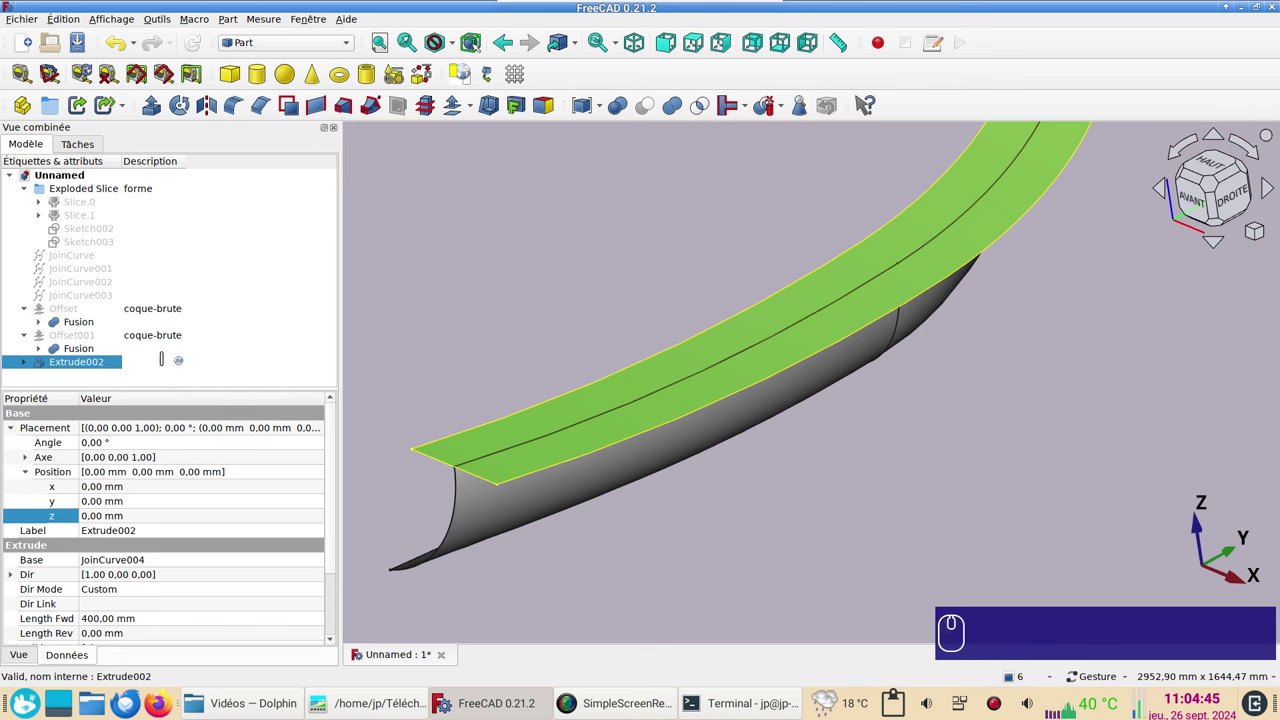
{"action": "type", "text": "face-"}
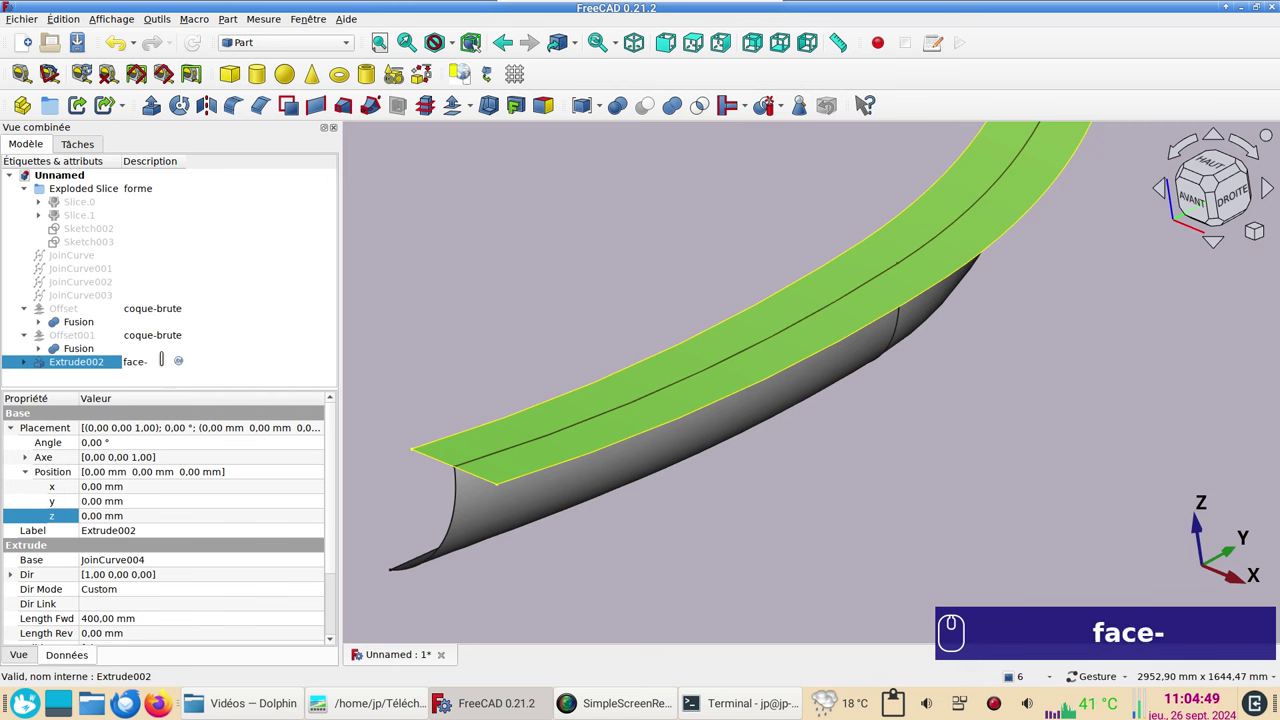
{"action": "type", "text": "sup"}
{"action": "type", "text": "p"}
{"action": "key", "text": "BackSpace"}
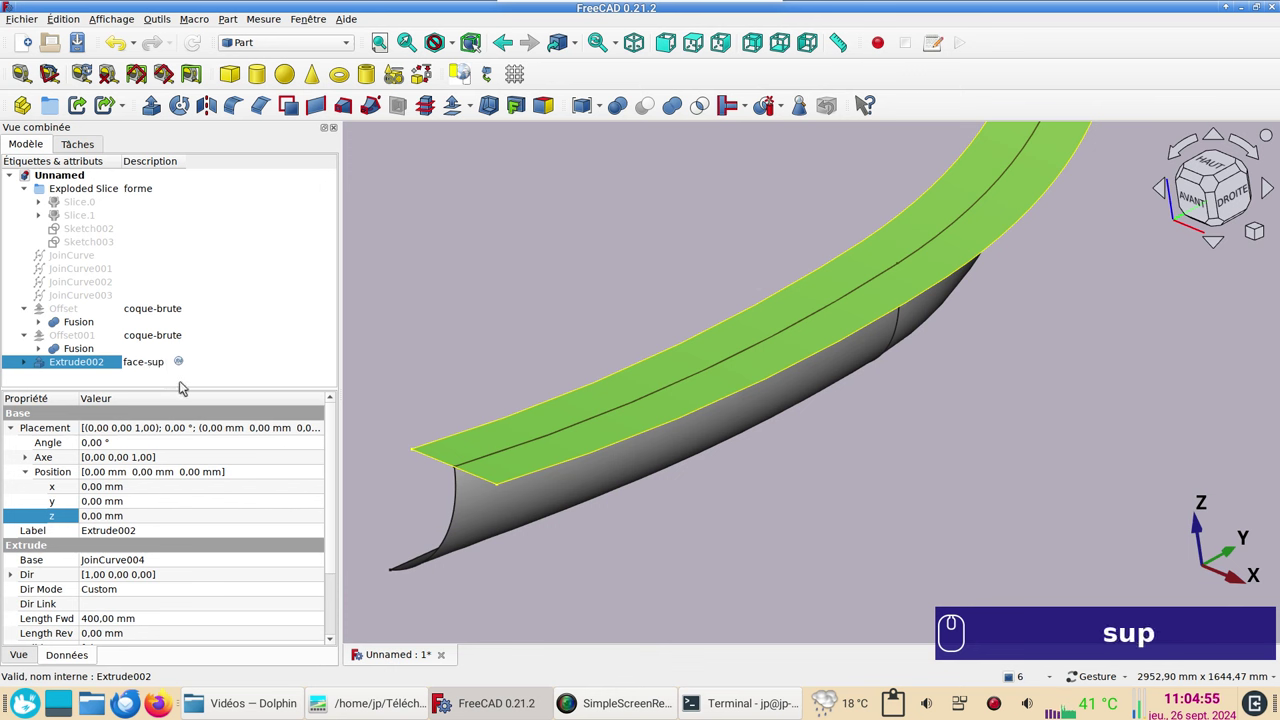
{"action": "key", "text": "Return"}
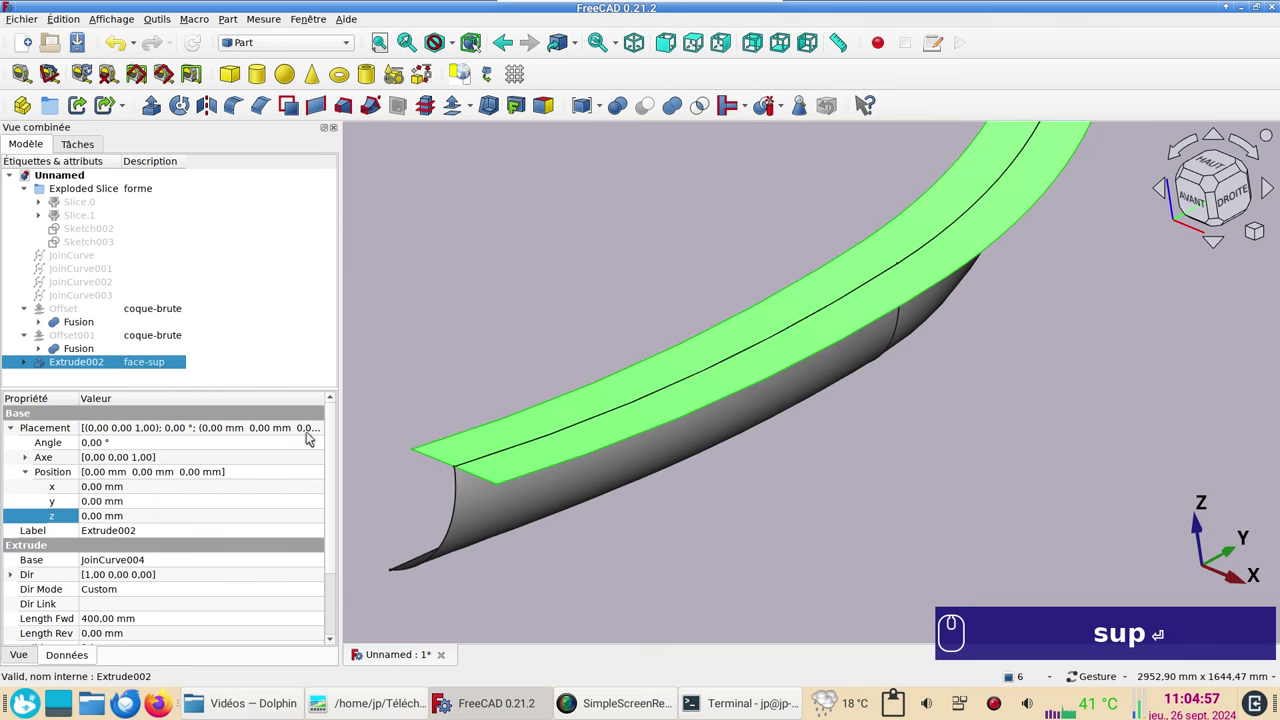
{"action": "left_click", "coordinate": [55, 362]}
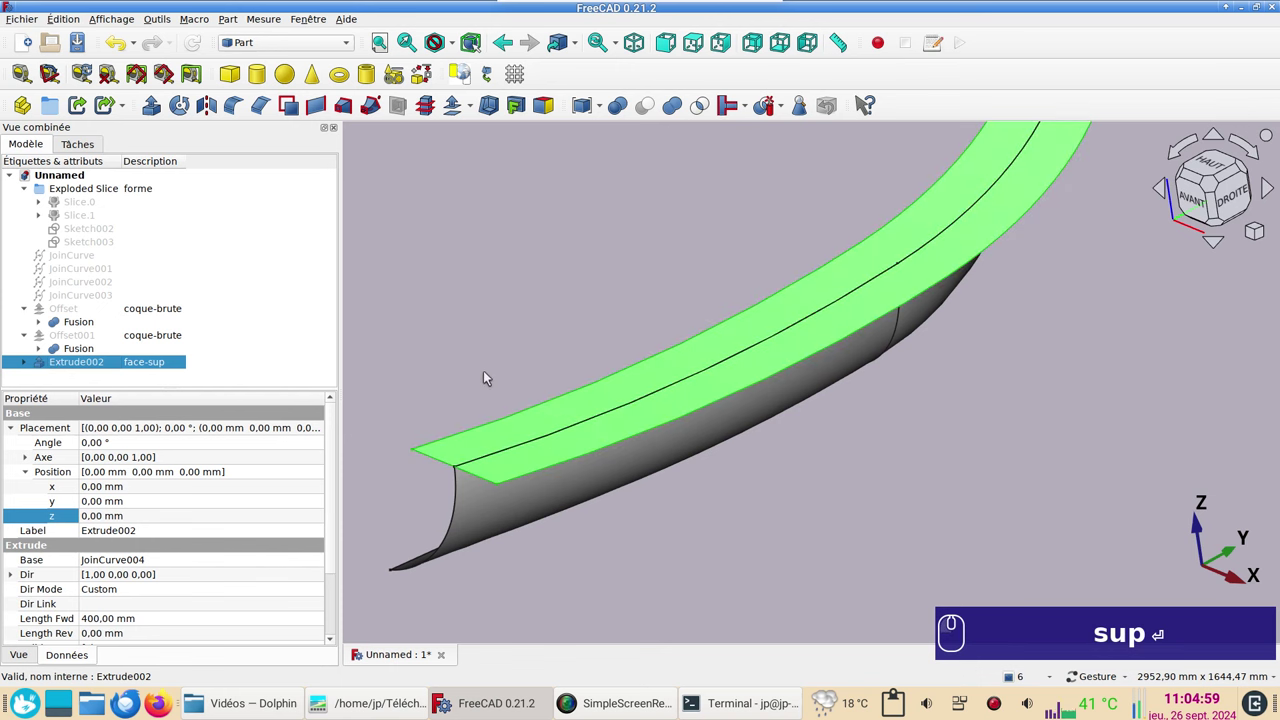
Step: Copy the face-sup band without dependencies and paste a duplicate labelled face-inf
{"action": "key", "text": "ctrl+c"}
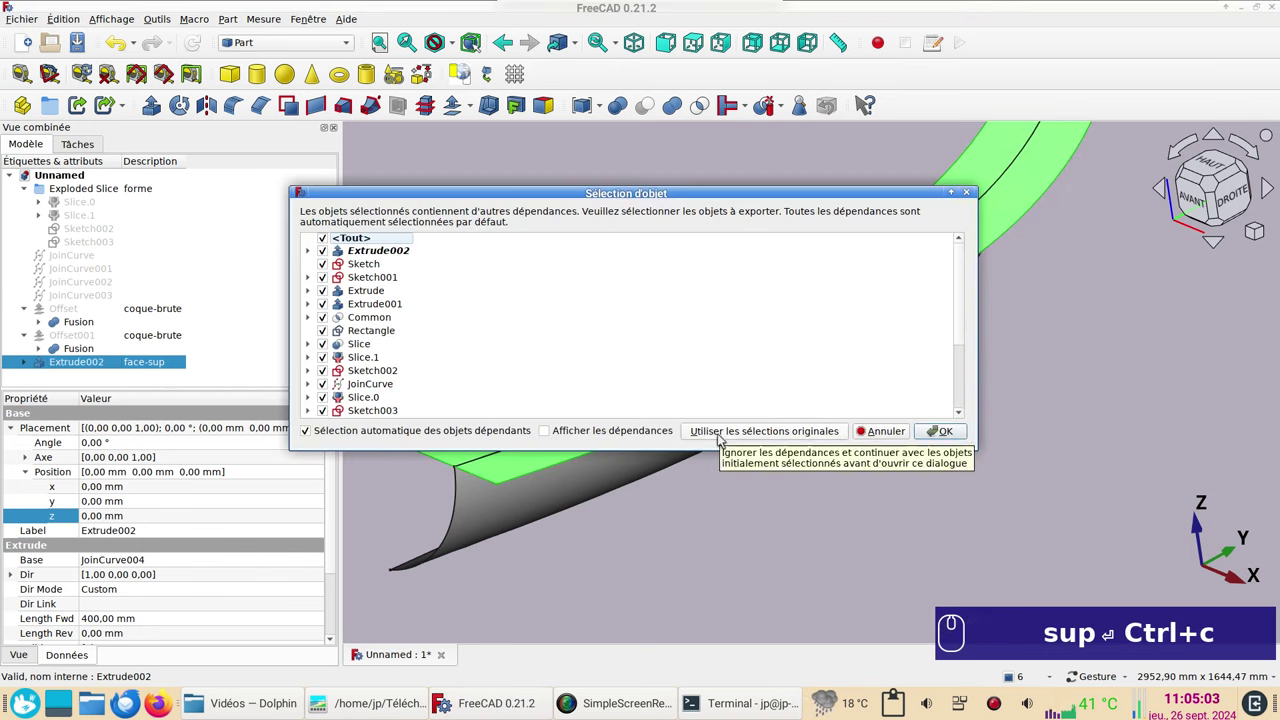
{"action": "left_click", "coordinate": [722, 436]}
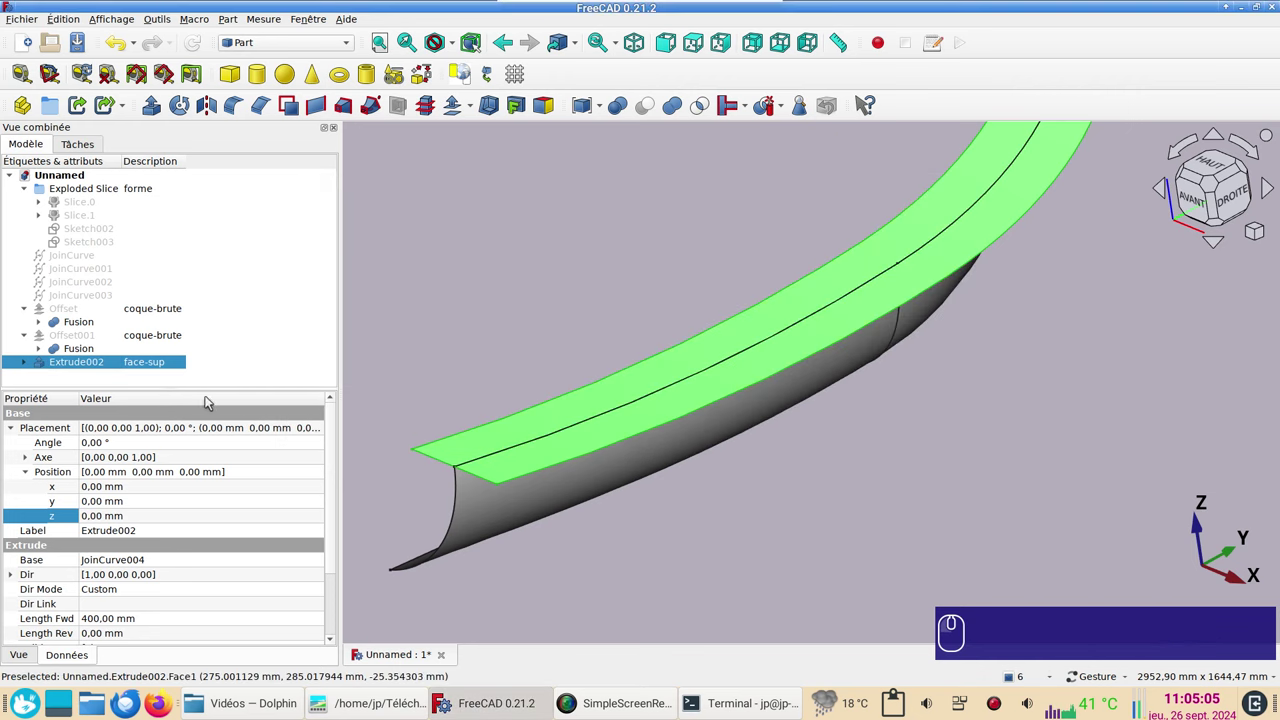
{"action": "scroll", "scroll_direction": "down", "scroll_amount": 3}
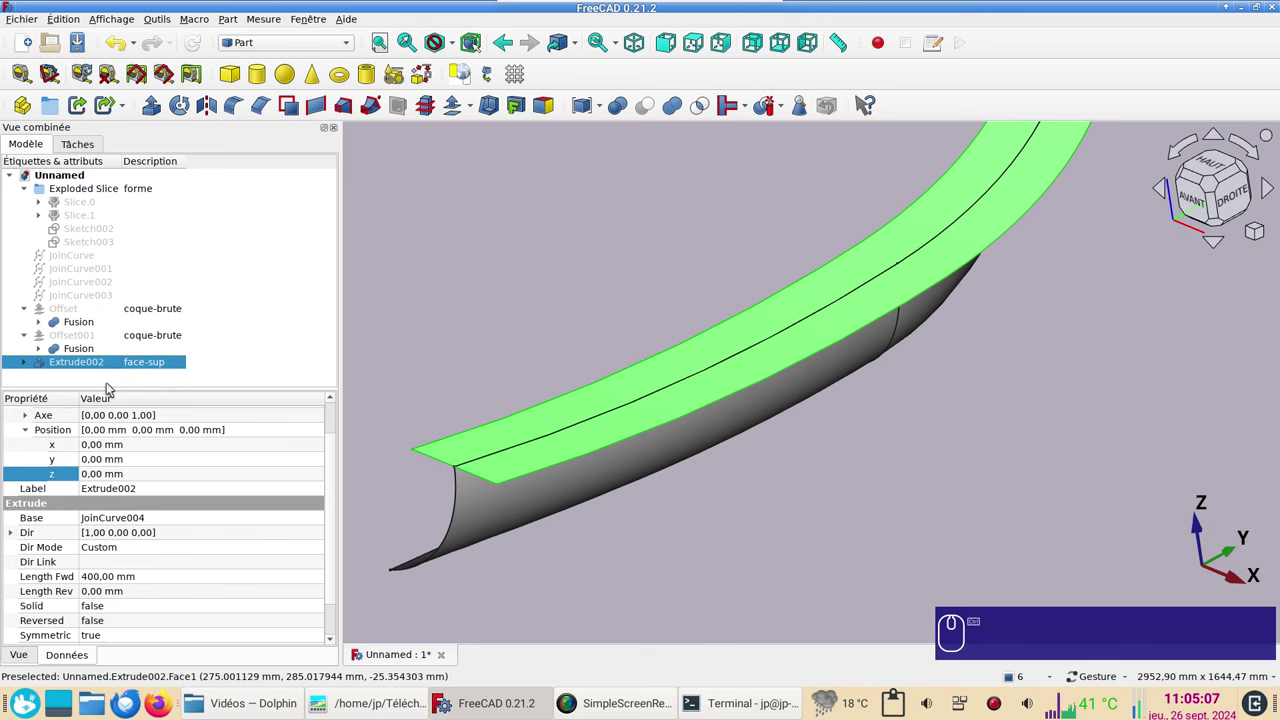
{"action": "key", "text": "ctrl+v"}
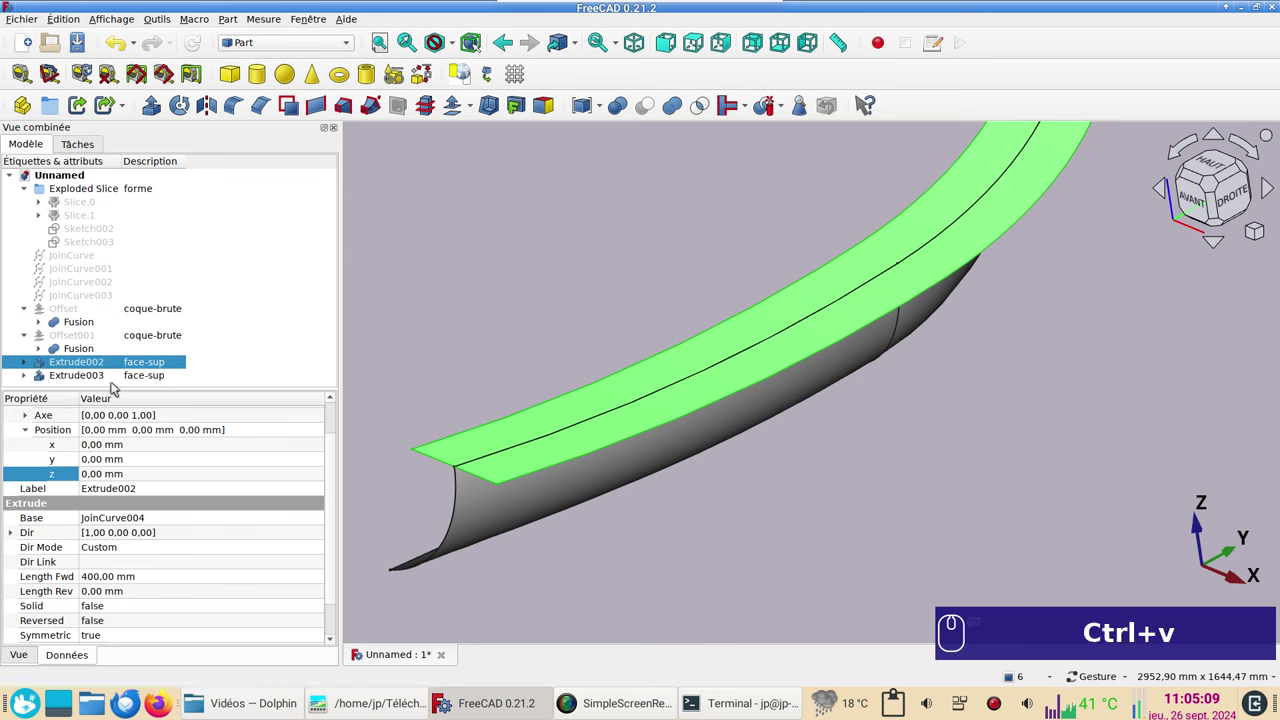
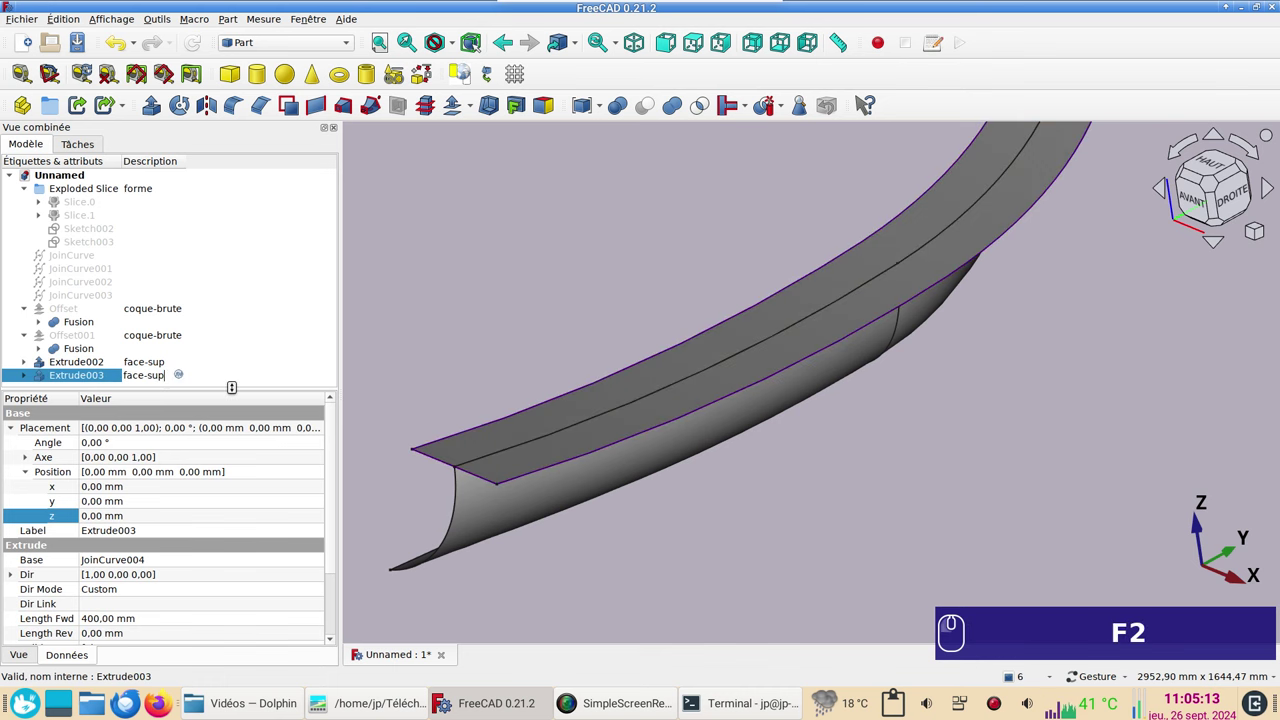
{"action": "key", "text": "BackSpace"}
{"action": "key", "text": "BackSpace"}
{"action": "key", "text": "BackSpace"}
{"action": "type", "text": "inf"}
{"action": "key", "text": "Return"}
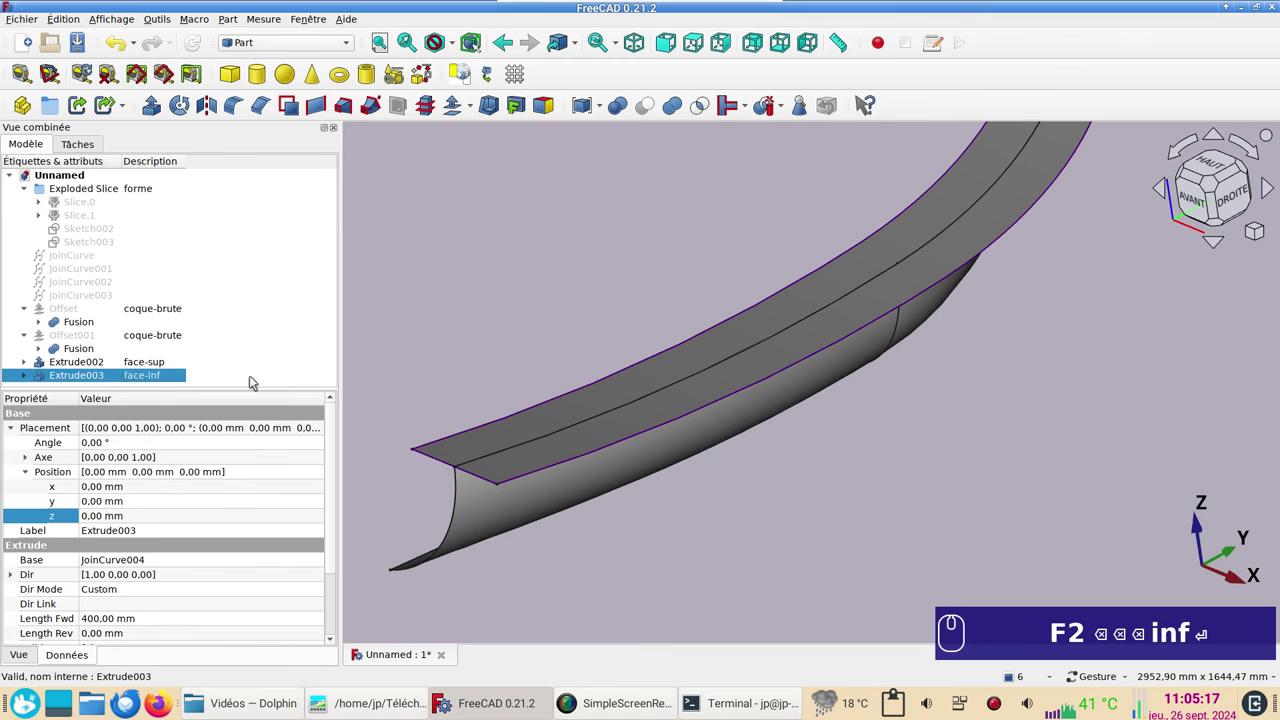
Step: Shift the face-inf duplicate by -60 mm so it sits below face-sup
{"action": "left_click", "coordinate": [778, 529]}
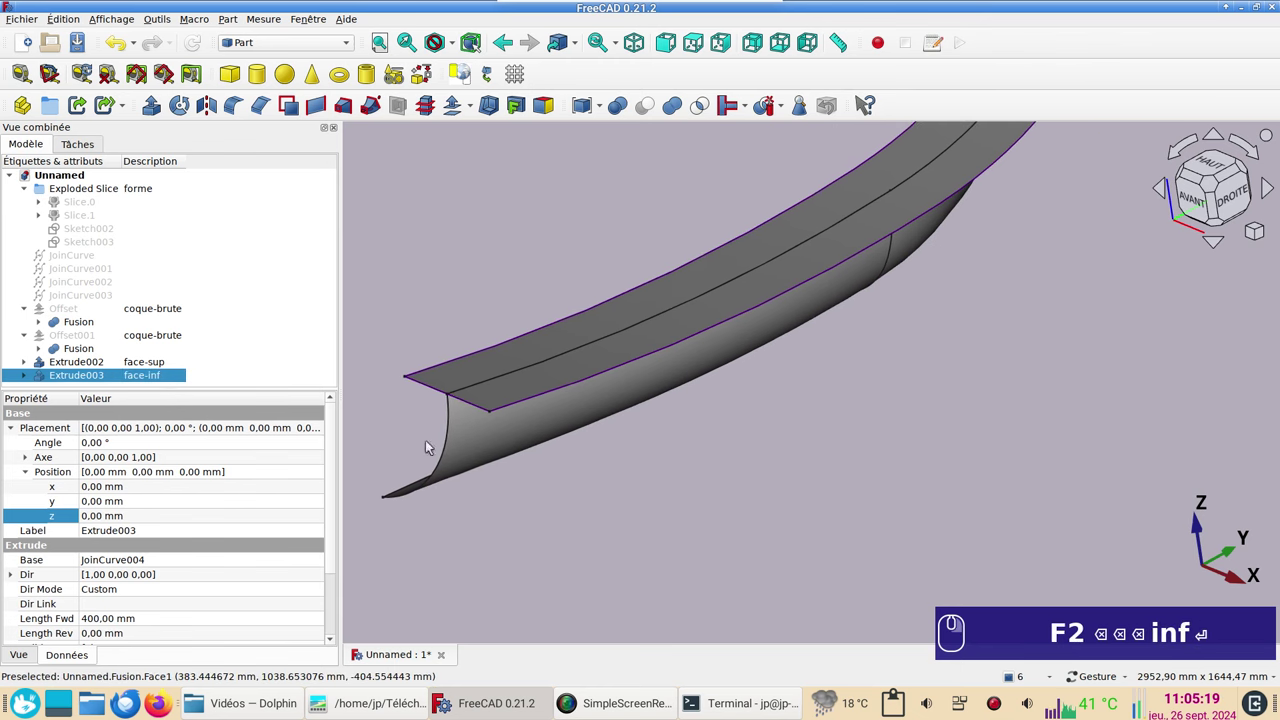
{"action": "left_click", "coordinate": [85, 380]}
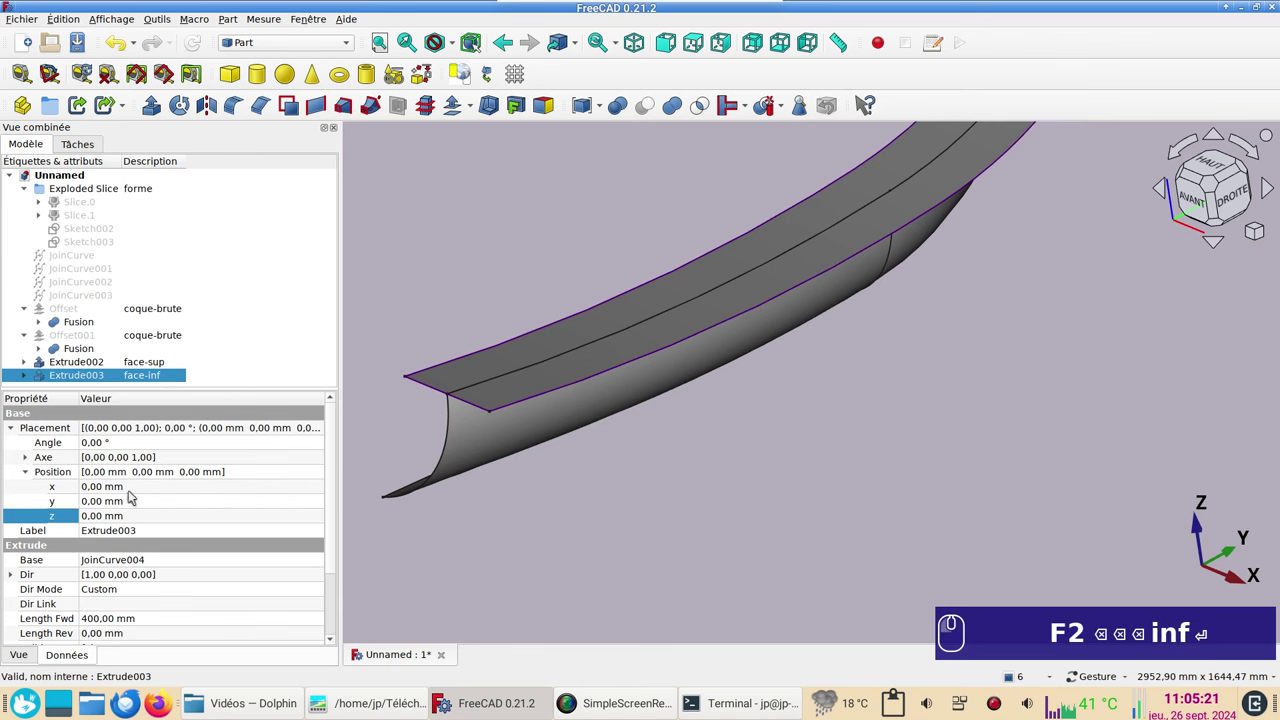
{"action": "left_click", "coordinate": [107, 521]}
{"action": "key", "text": "-"}
{"action": "key", "text": "KP_6"}
{"action": "key", "text": "KP_0"}
{"action": "key", "text": "Return"}
Step: Hide the face-sup band and select the inner hull Fusion under Offset
{"action": "left_click", "coordinate": [103, 364]}
{"action": "key", "text": "space"}
{"action": "left_click", "coordinate": [527, 442]}
{"action": "key", "text": "space"}
Step: Label the inner hull Fusion surface face-interne and add the face-inf band to the selection
{"action": "type", "text": "⏎ (-) 6KP 0KP ⏎ ␣␣"}
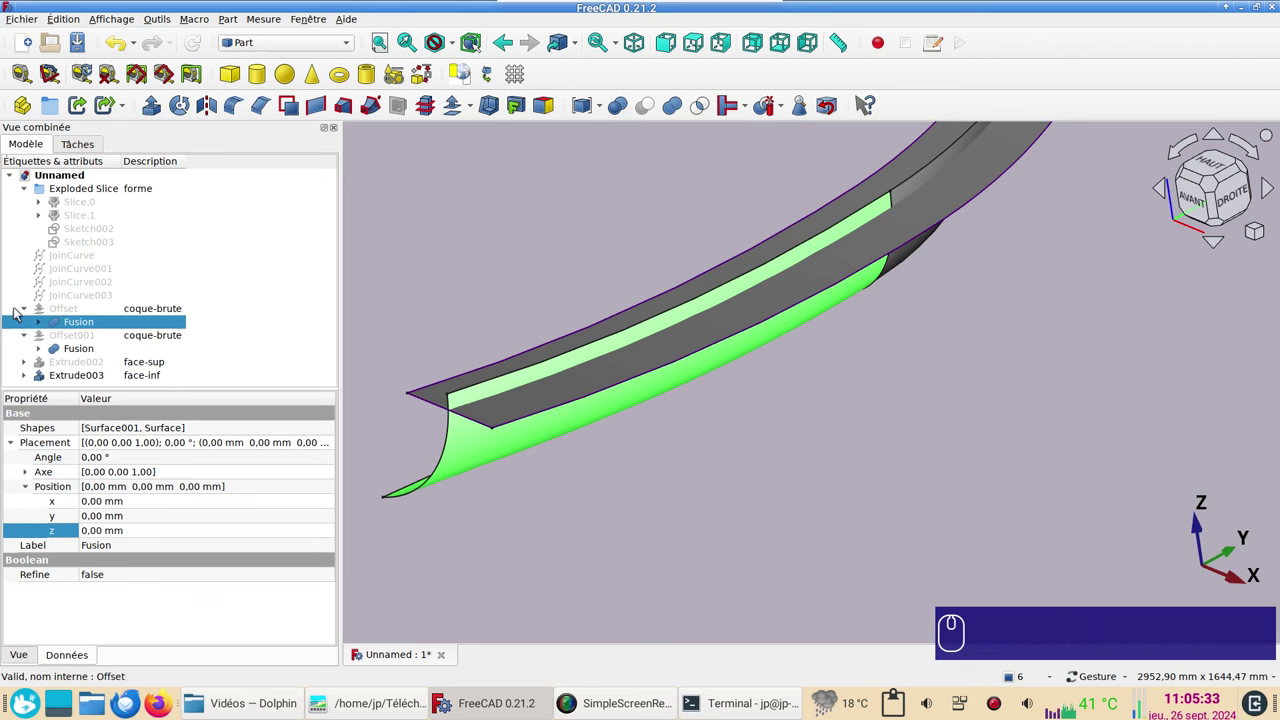
{"action": "left_click", "coordinate": [151, 323]}
{"action": "key", "text": "F2"}
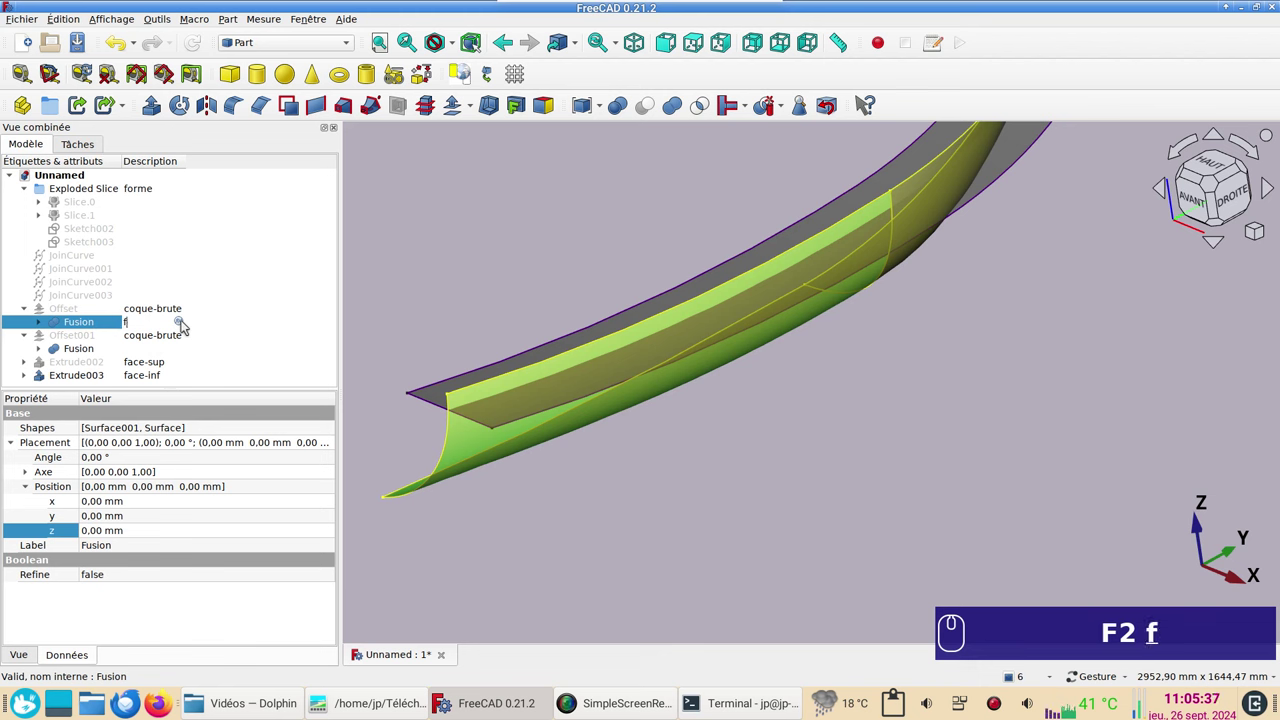
{"action": "type", "text": "ace"}
{"action": "type", "text": "-inerne"}
{"action": "key", "text": "Return"}
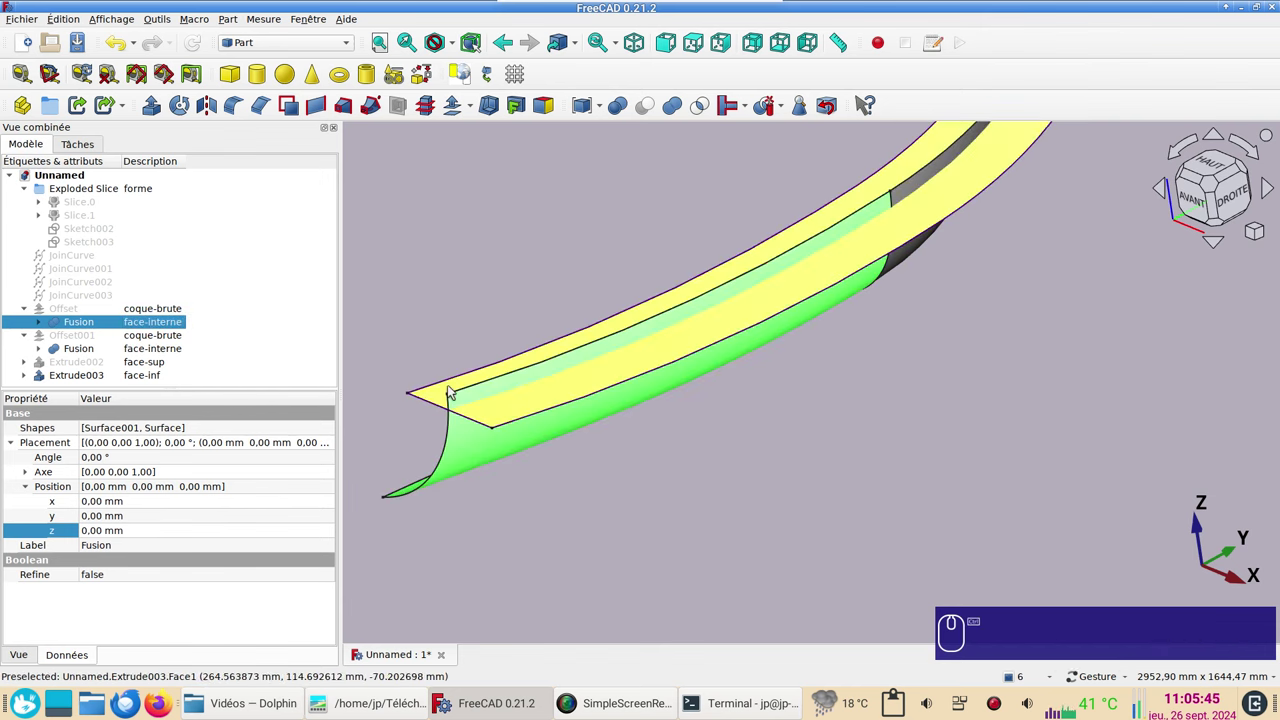
{"action": "left_click", "coordinate": [435, 395]}
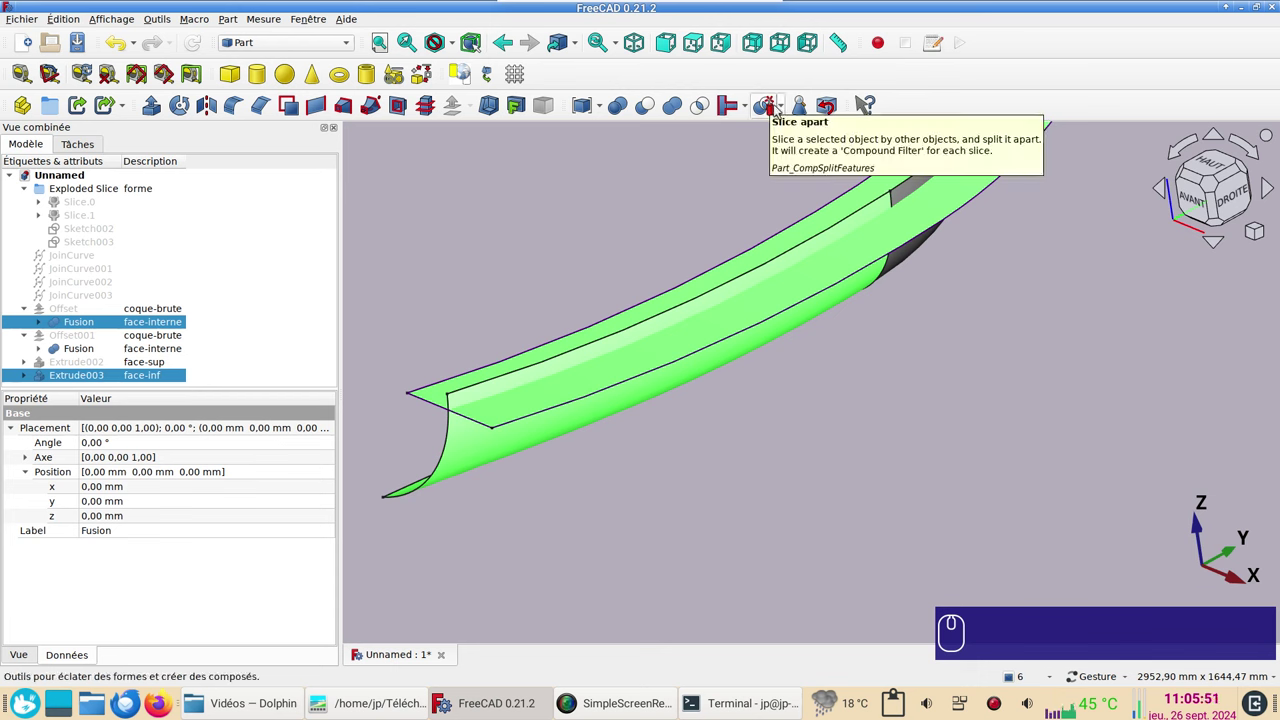
Step: Slice the face-interne surface apart with the face-inf band into Exploded Slice001
{"action": "left_click", "coordinate": [788, 112]}
{"action": "left_click", "coordinate": [792, 140]}
{"action": "scroll", "scroll_direction": "down", "scroll_amount": 3}
{"action": "left_click", "coordinate": [29, 378]}
{"action": "scroll", "scroll_direction": "down", "scroll_amount": 3}
{"action": "left_click", "coordinate": [590, 435]}
Step: From the right view, fuse the lower slices Slice001.0 and Slice001.3 into Fusion001
{"action": "key", "text": "space"}
{"action": "key", "text": "space"}
{"action": "left_click_drag", "start_coordinate": [906, 470], "coordinate": [778, 472]}
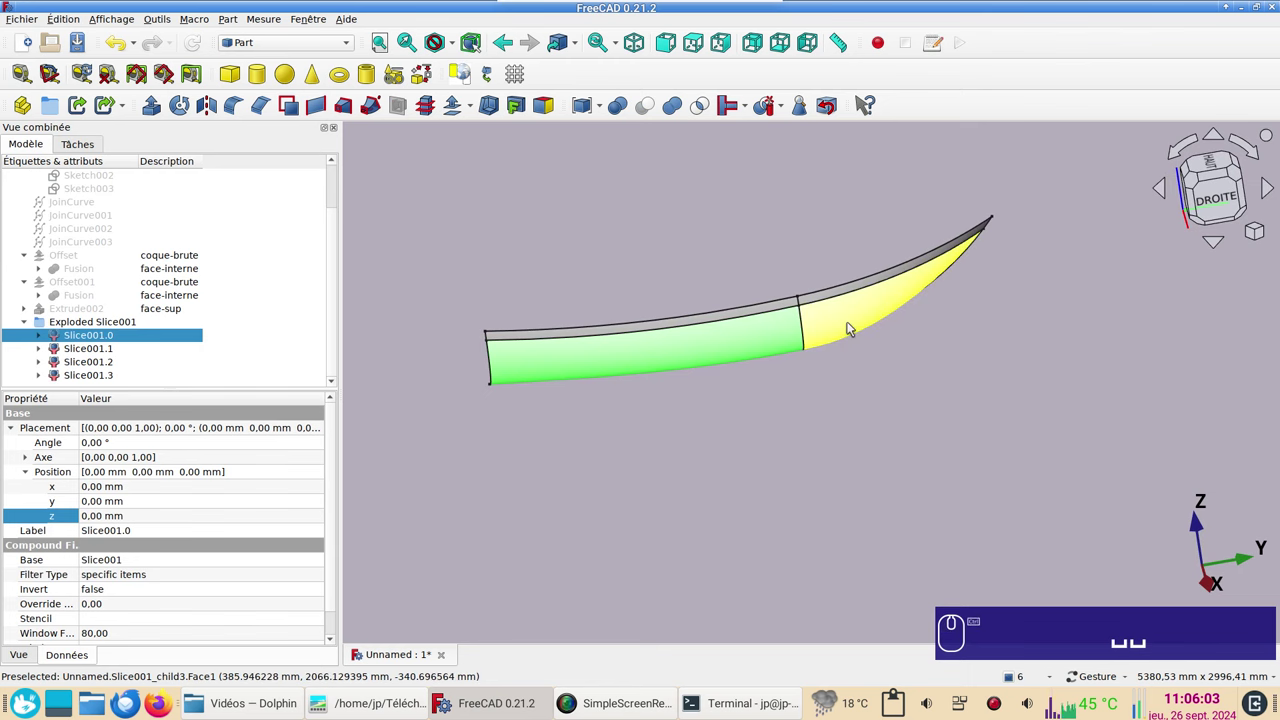
{"action": "left_click", "coordinate": [852, 325]}
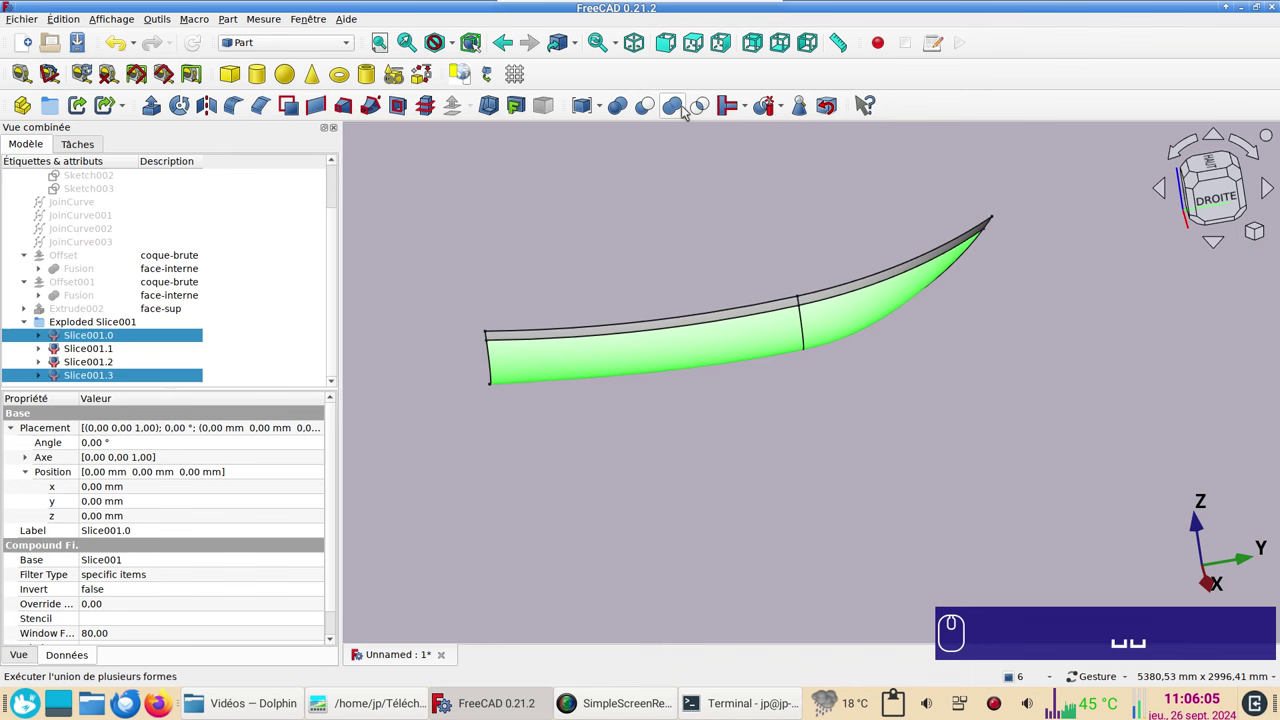
{"action": "left_click", "coordinate": [683, 109]}
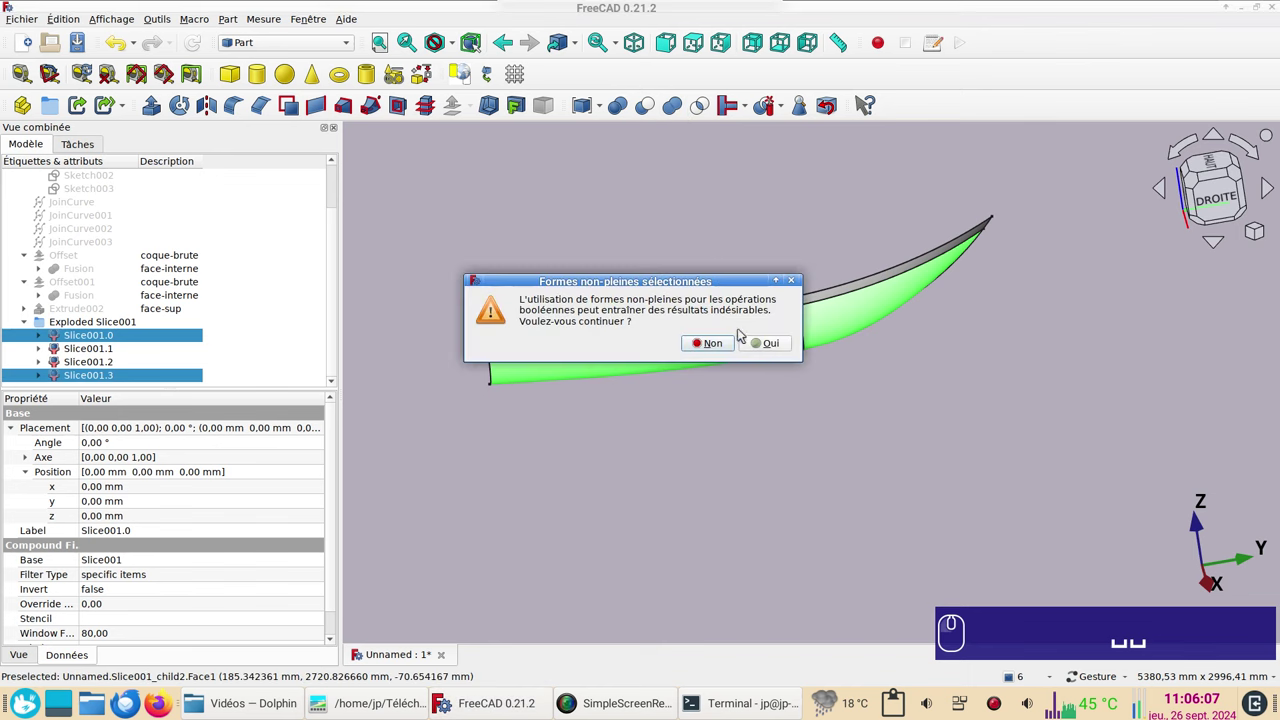
{"action": "left_click", "coordinate": [772, 343]}
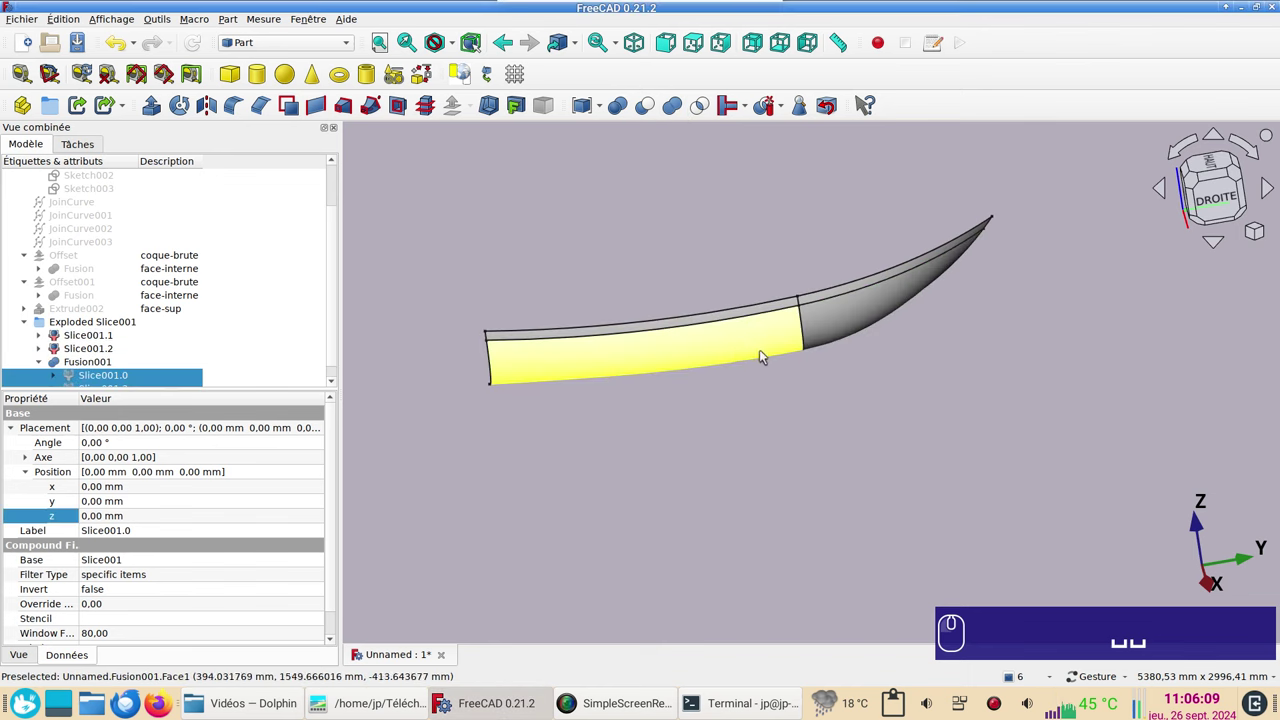
Step: Fuse the upper strips Slice001.1 and Slice001.2 into Fusion002, accepting non-solid shapes
{"action": "left_click", "coordinate": [696, 323]}
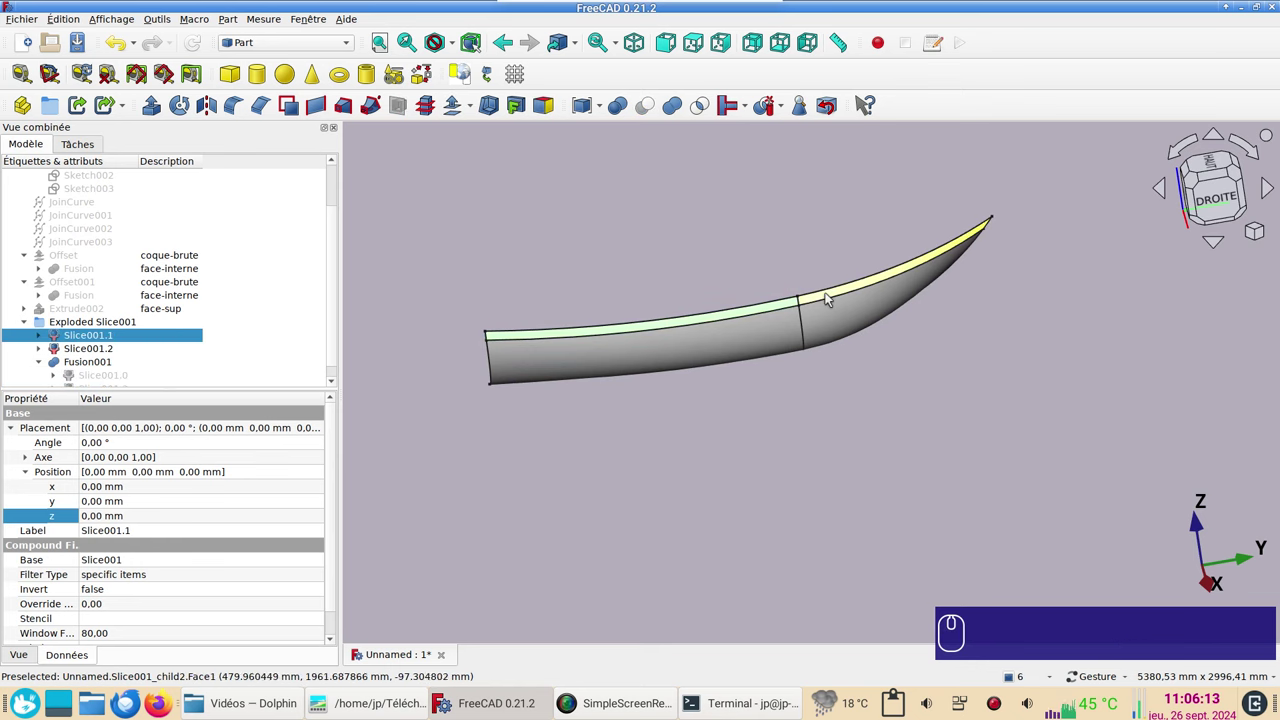
{"action": "left_click", "coordinate": [828, 298]}
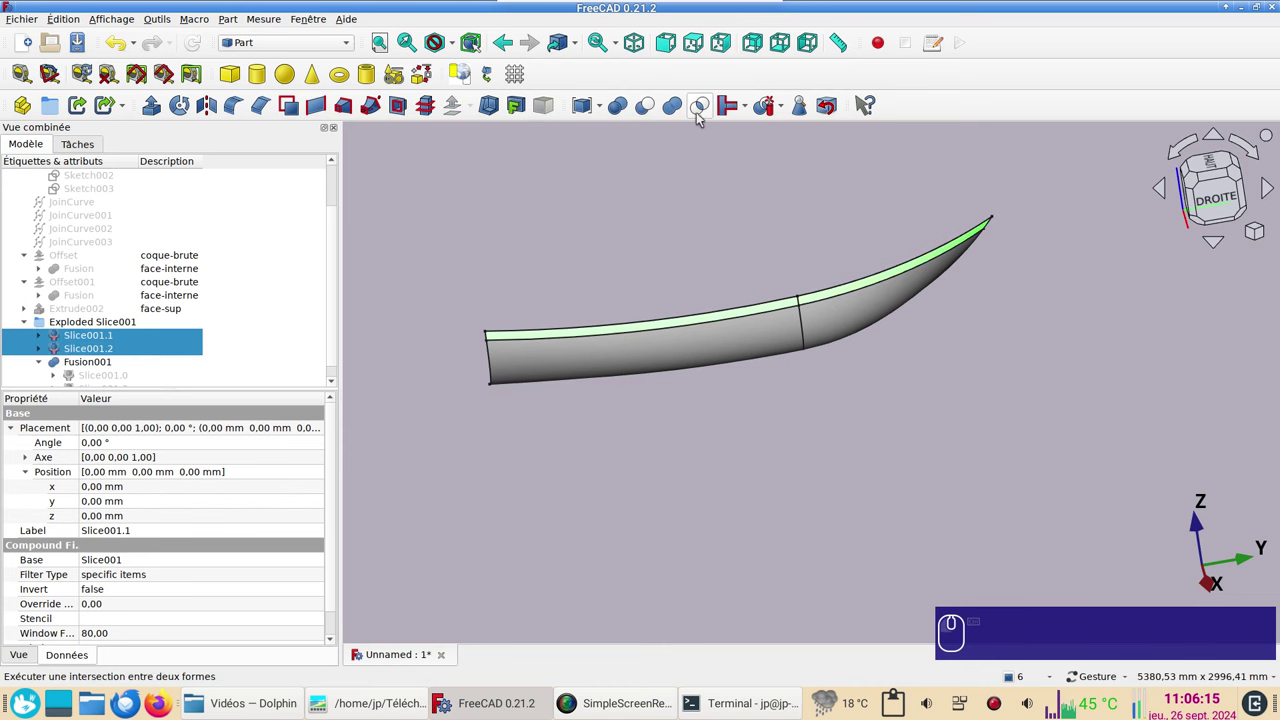
{"action": "left_click", "coordinate": [677, 112]}
{"action": "left_click", "coordinate": [770, 340]}
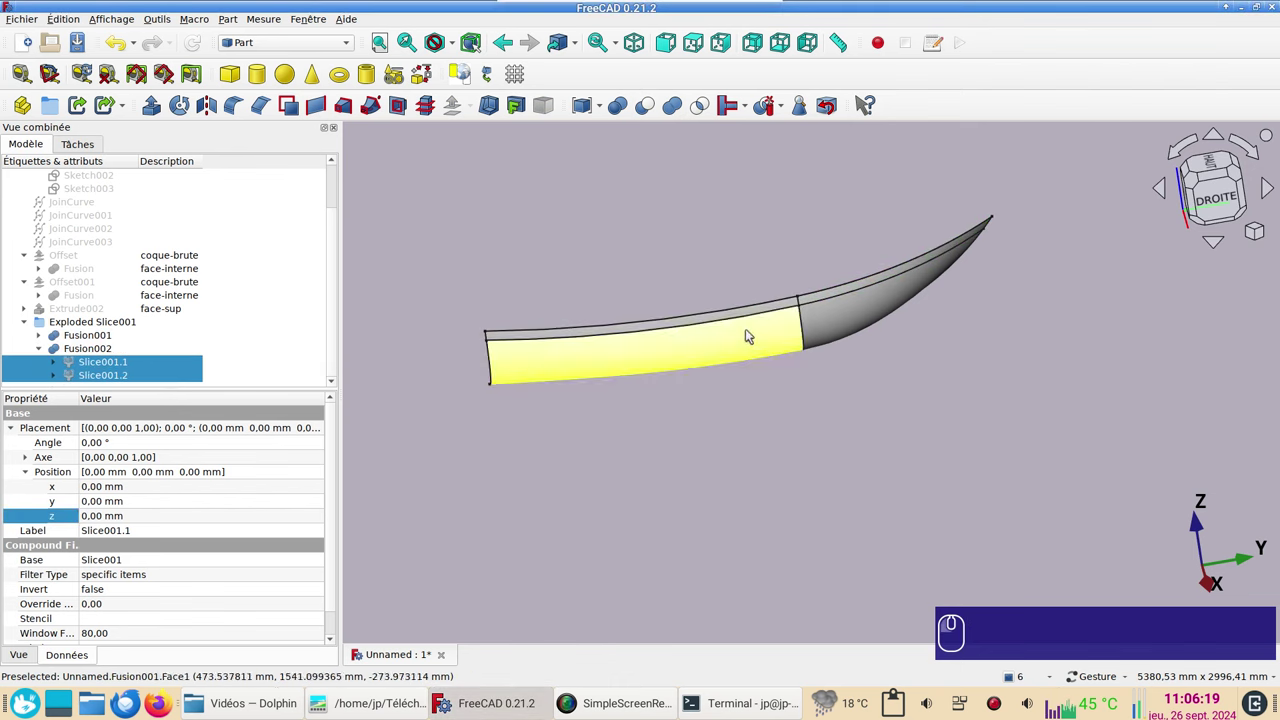
{"action": "left_click", "coordinate": [595, 272]}
{"action": "left_click_drag", "start_coordinate": [908, 390], "coordinate": [600, 372]}
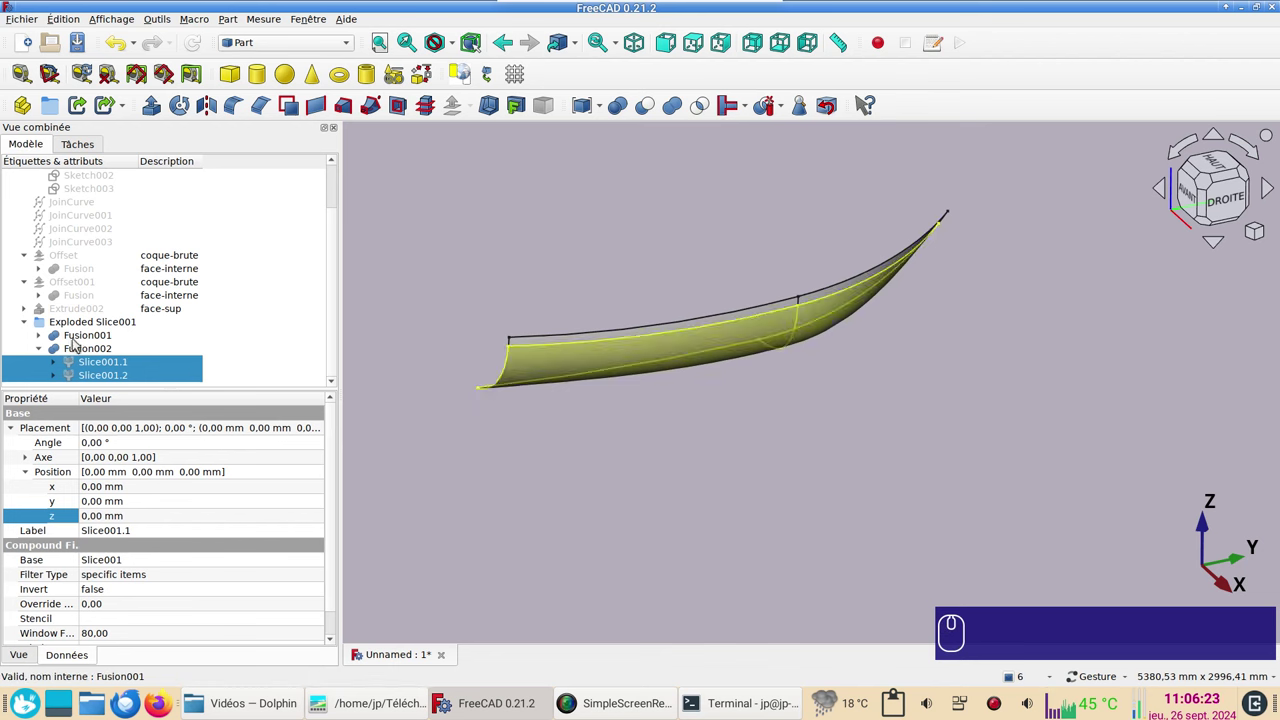
{"action": "left_click", "coordinate": [76, 341]}
Step: Describe Fusion001 as face-bas
{"action": "left_click", "coordinate": [159, 340]}
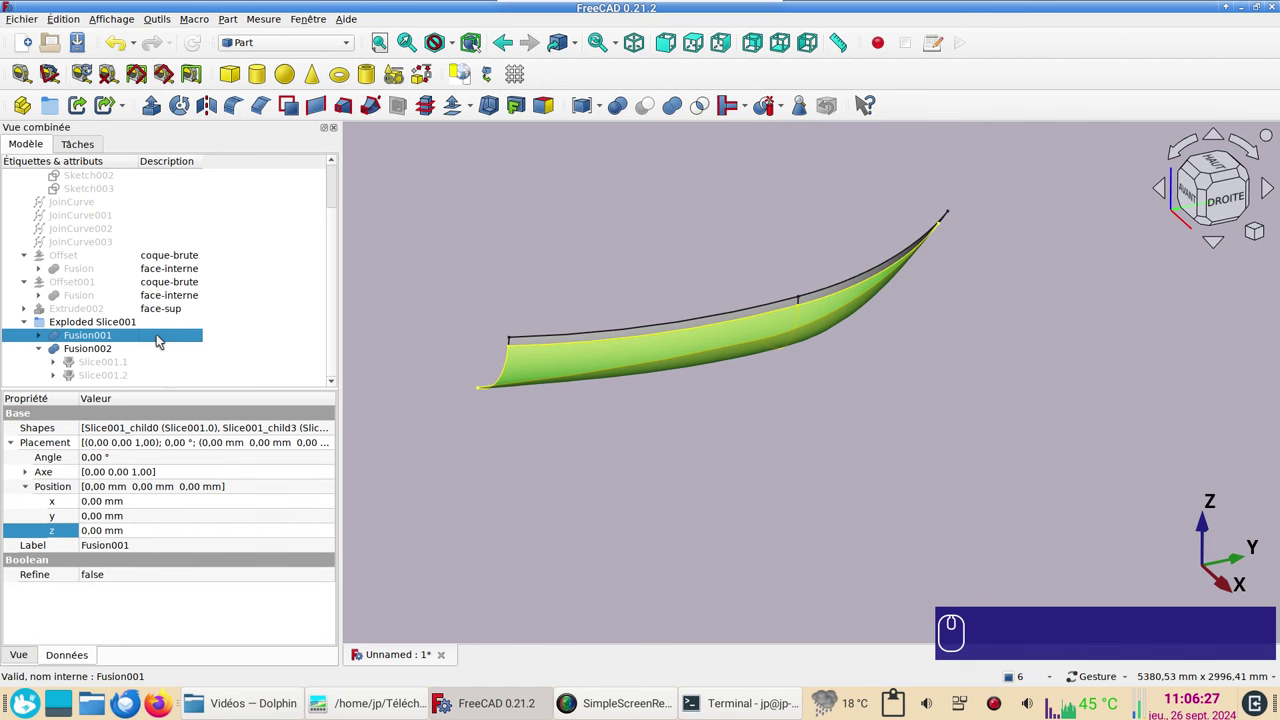
{"action": "key", "text": "F2"}
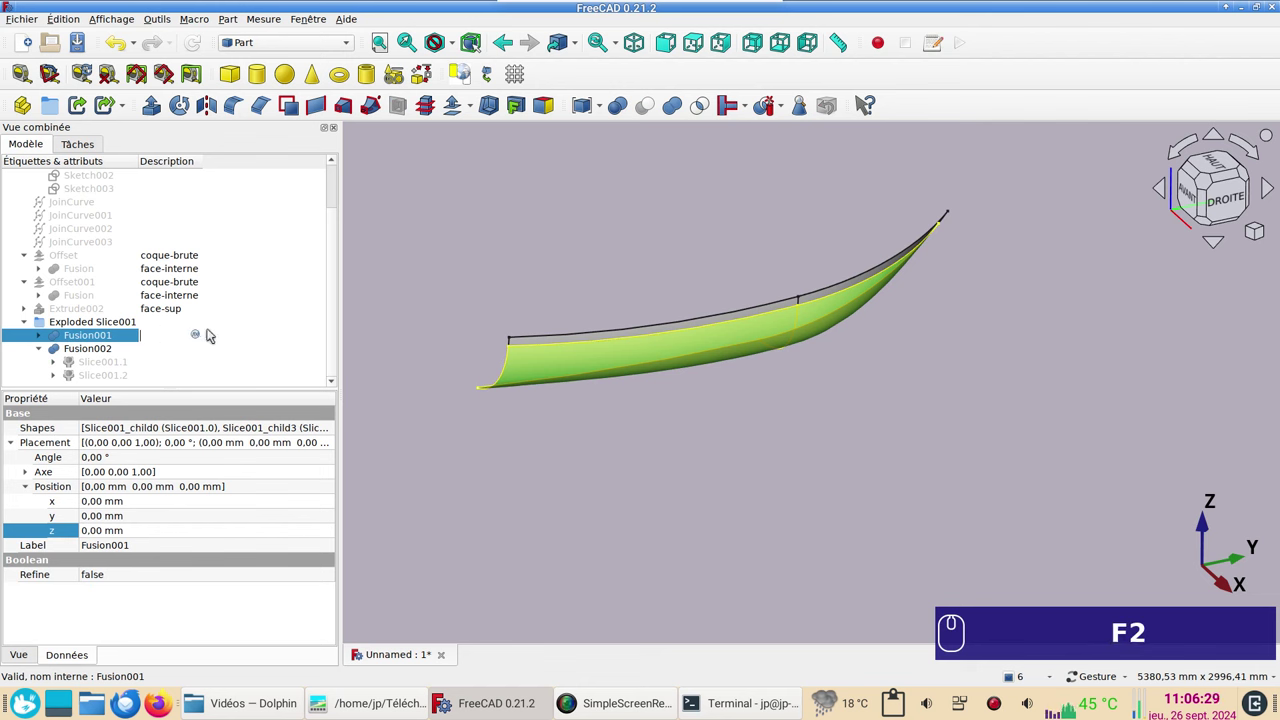
{"action": "type", "text": "face-bas"}
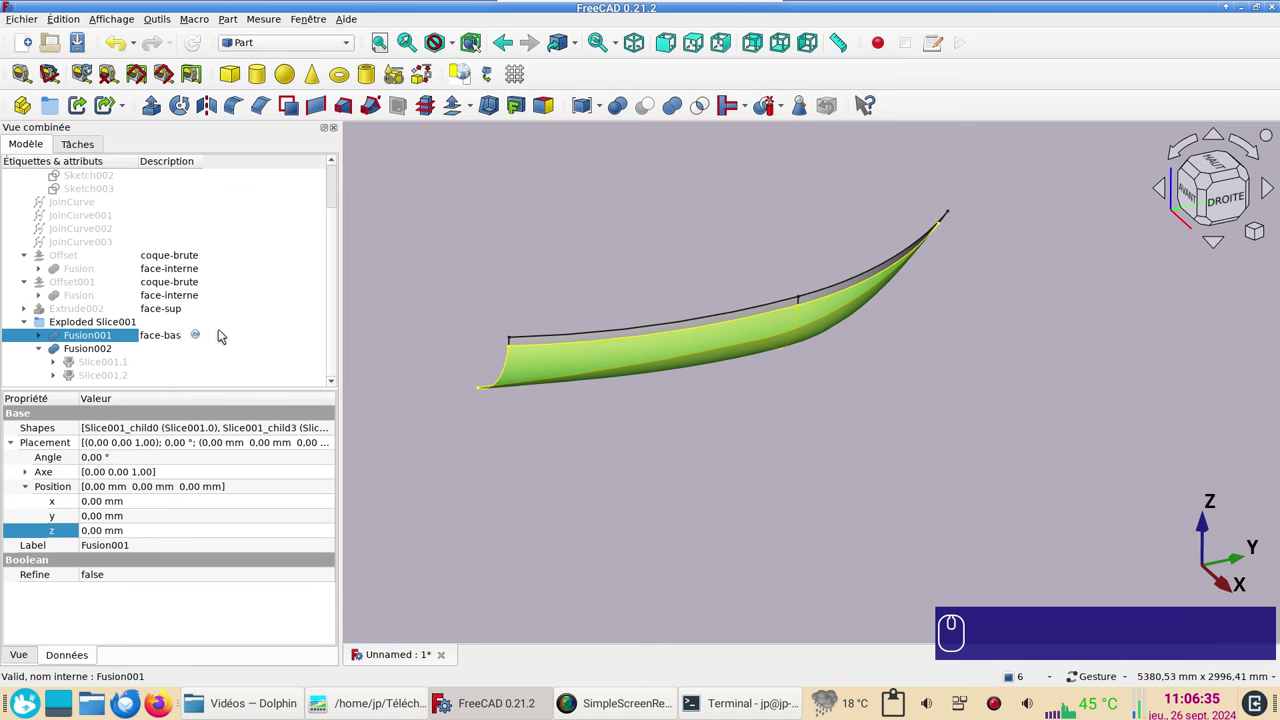
{"action": "key", "text": "Return"}
Step: Describe Fusion002 as face-haut
{"action": "left_click", "coordinate": [91, 348]}
{"action": "left_click", "coordinate": [174, 351]}
{"action": "key", "text": "F2"}
{"action": "type", "text": "face-"}
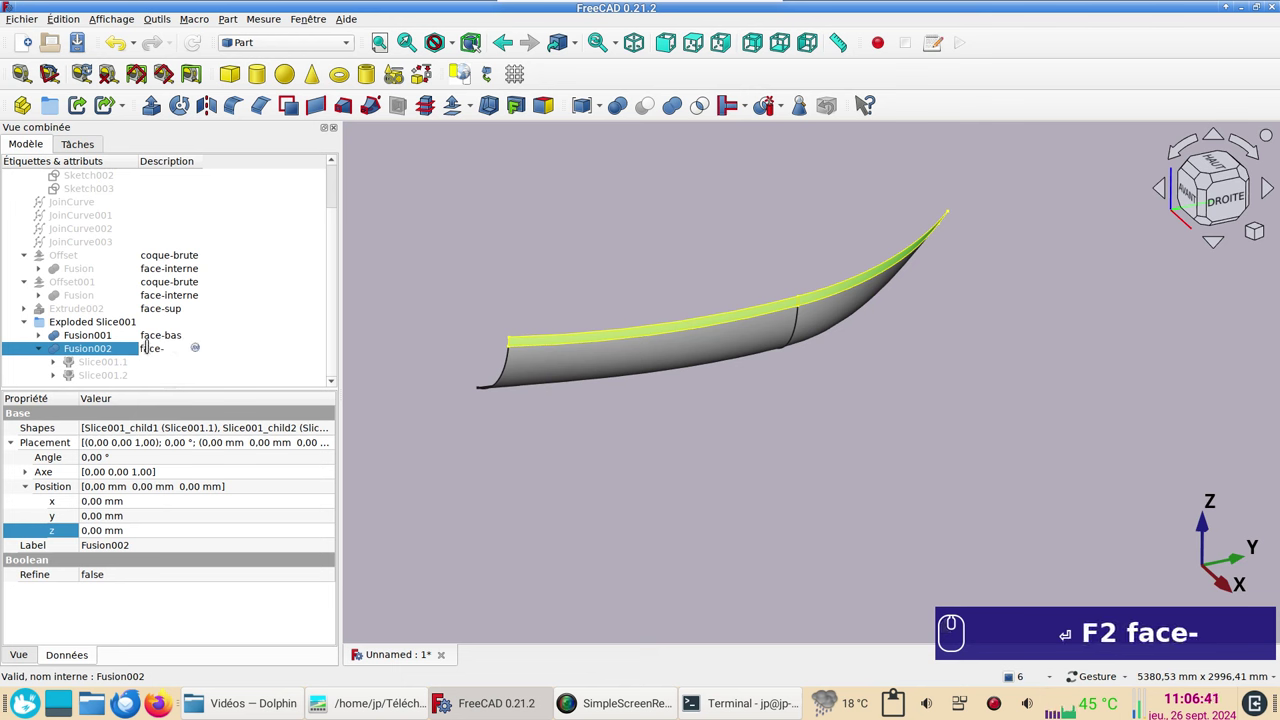
{"action": "type", "text": "hau"}
{"action": "type", "text": "t"}
{"action": "key", "text": "Return"}
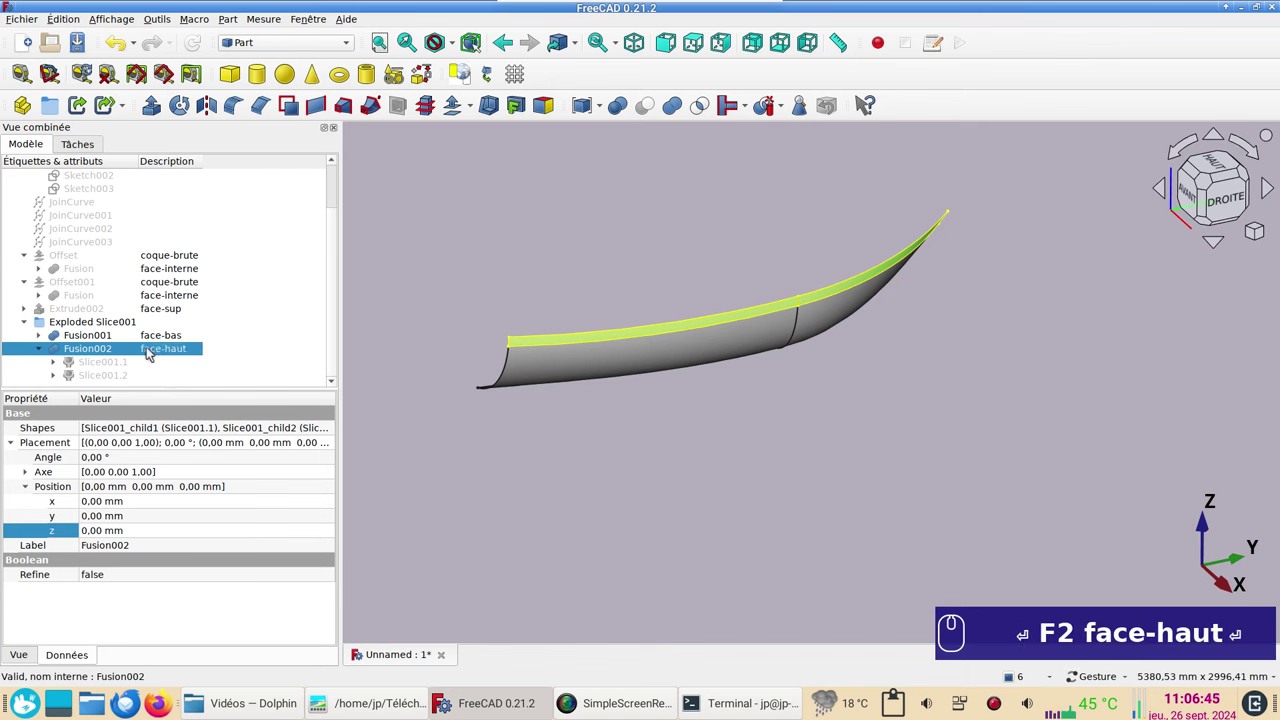
Step: Orbit to the front and select the face-bas piece in the view
{"action": "left_click_drag", "start_coordinate": [684, 497], "coordinate": [788, 470]}
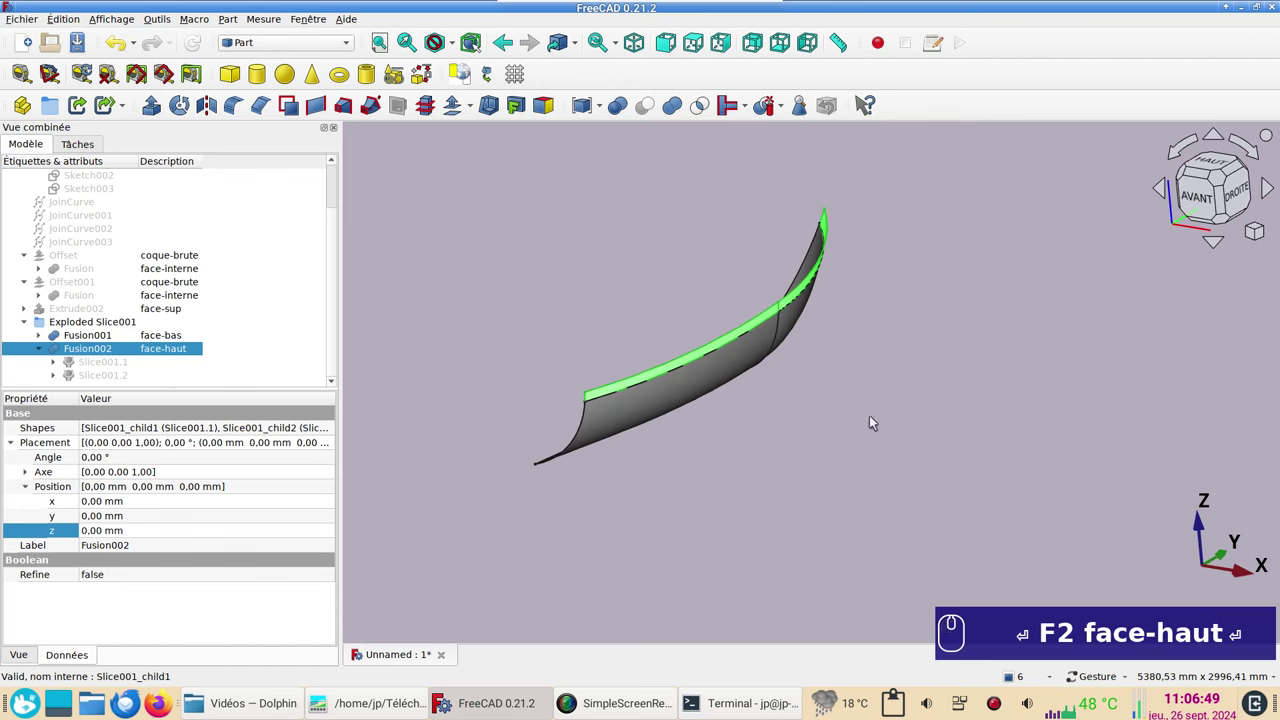
{"action": "left_click", "coordinate": [877, 419]}
{"action": "left_click", "coordinate": [652, 404]}
{"action": "key", "text": "space"}
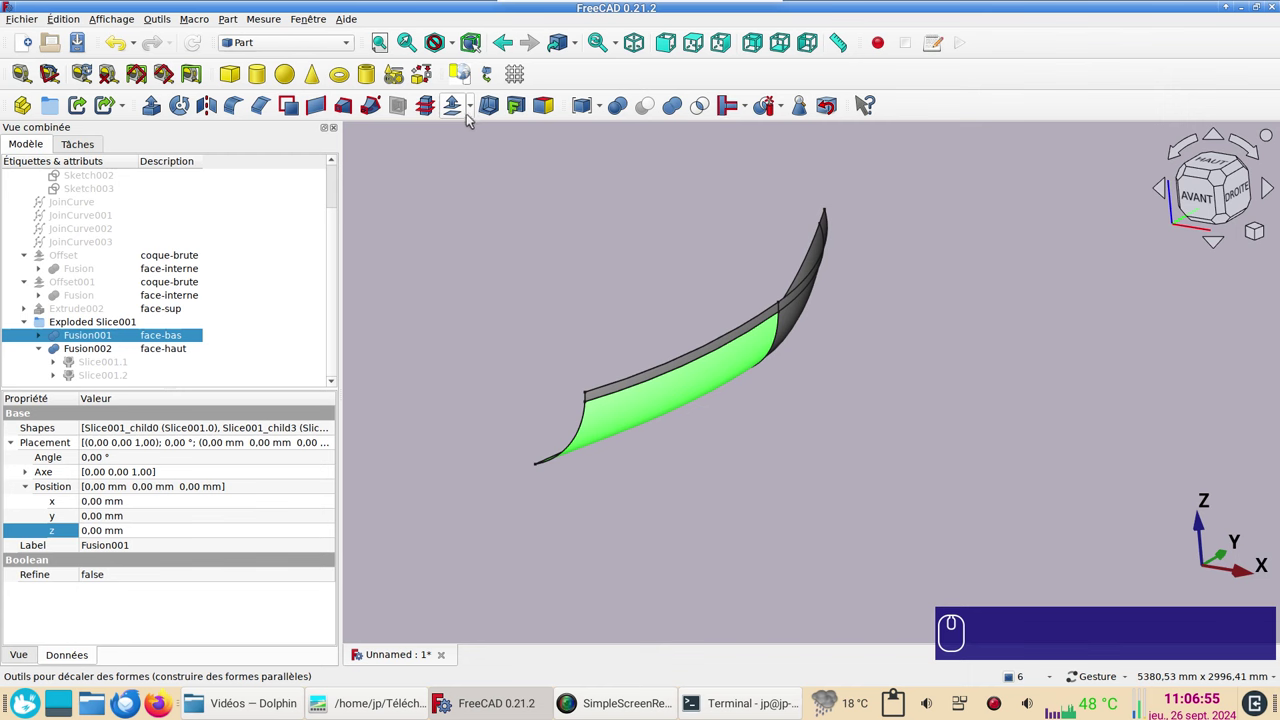
Step: Create a filled -60 mm 3D offset of the face-bas piece, Offset002
{"action": "left_click", "coordinate": [467, 118]}
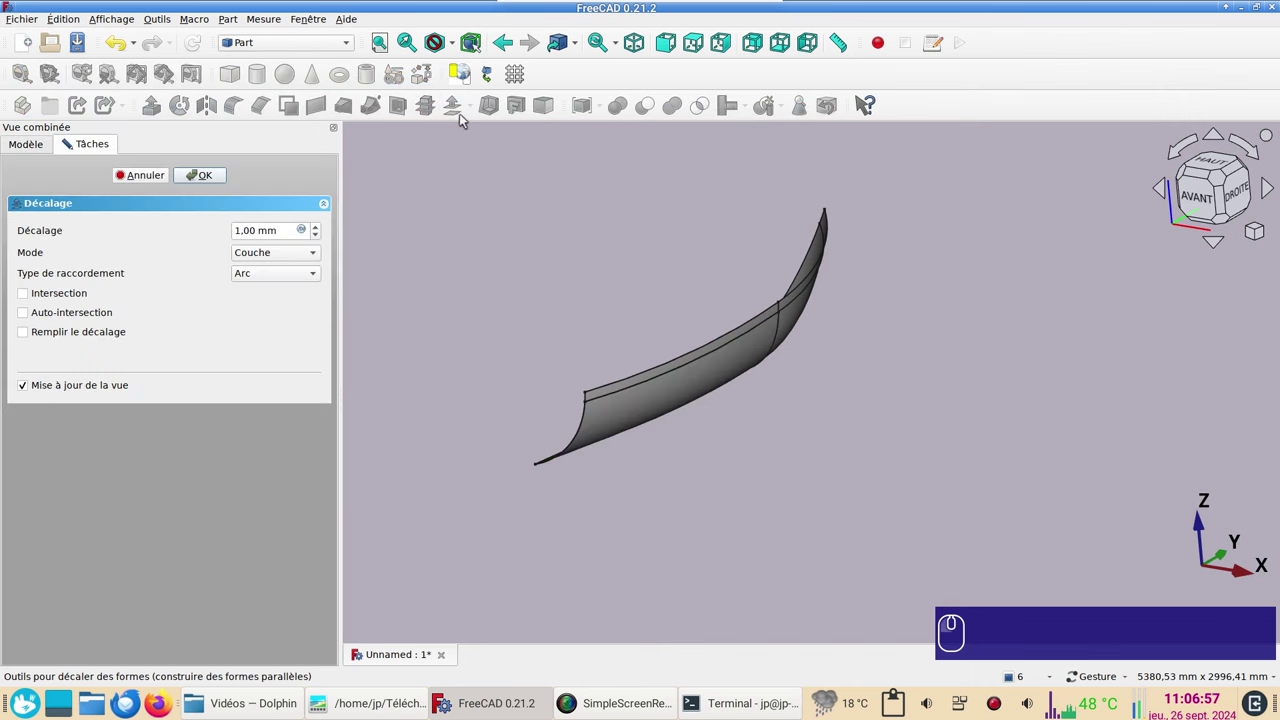
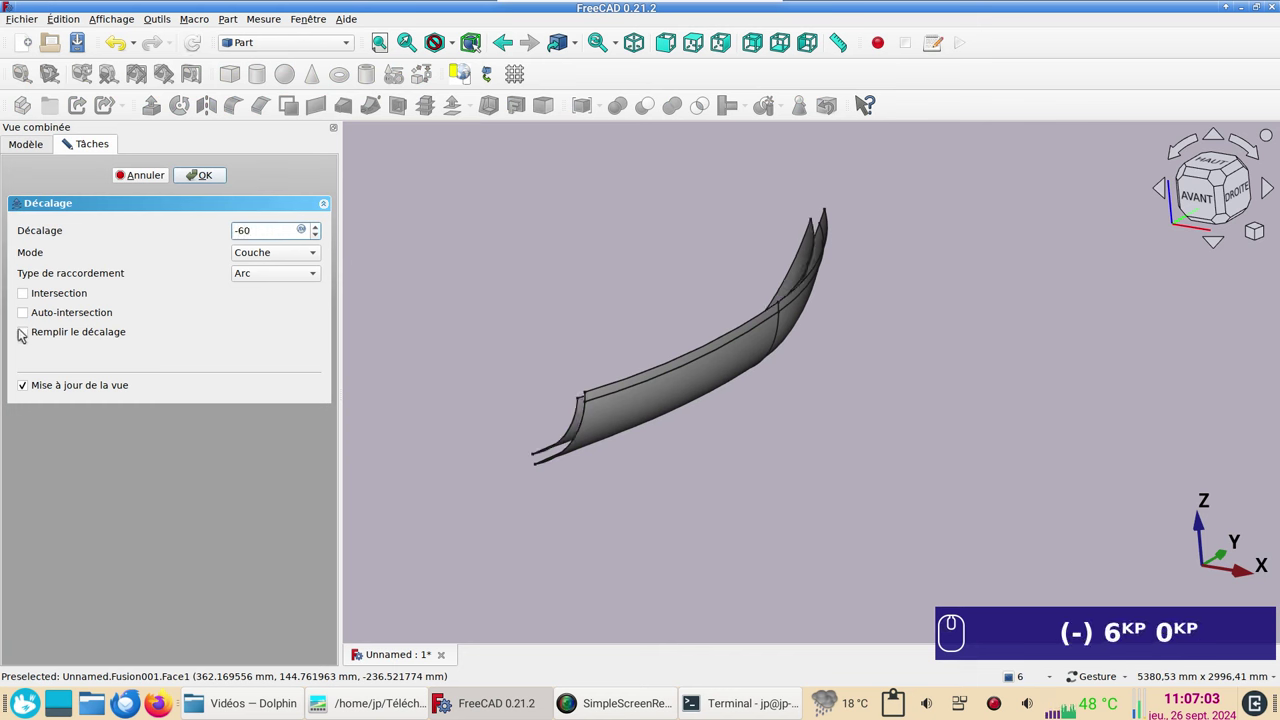
{"action": "left_click", "coordinate": [26, 335]}
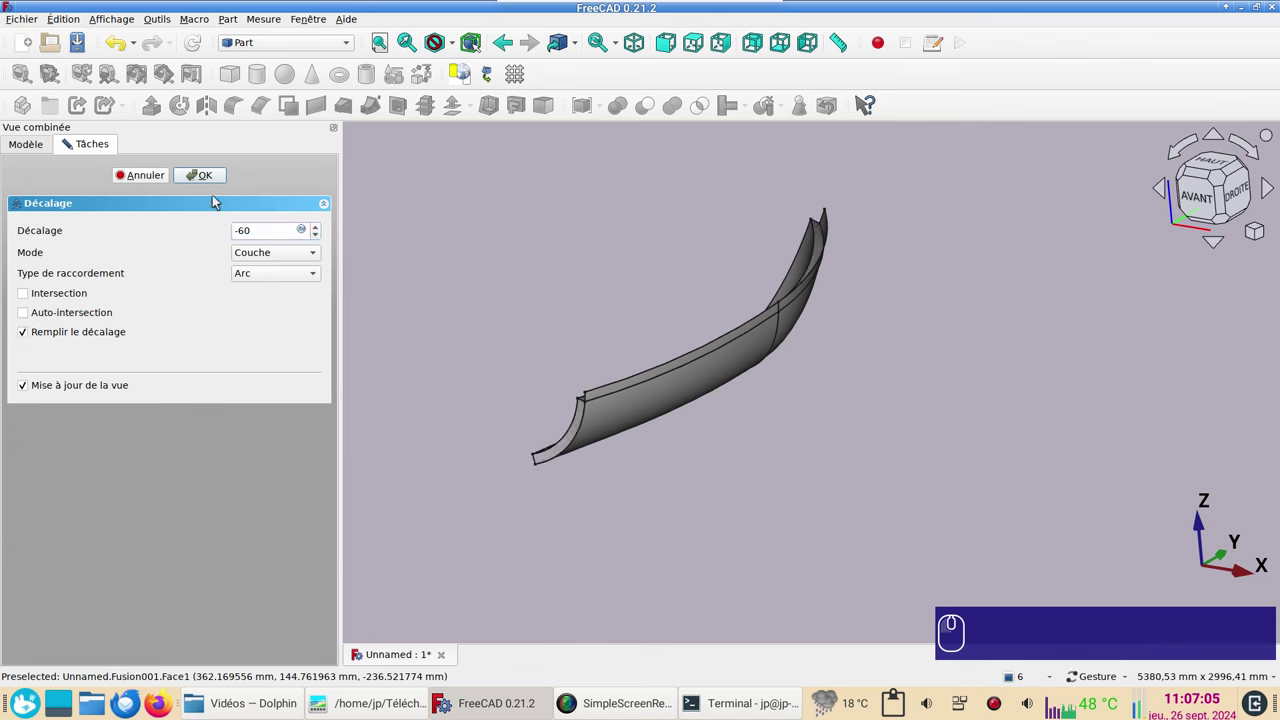
{"action": "left_click", "coordinate": [218, 176]}
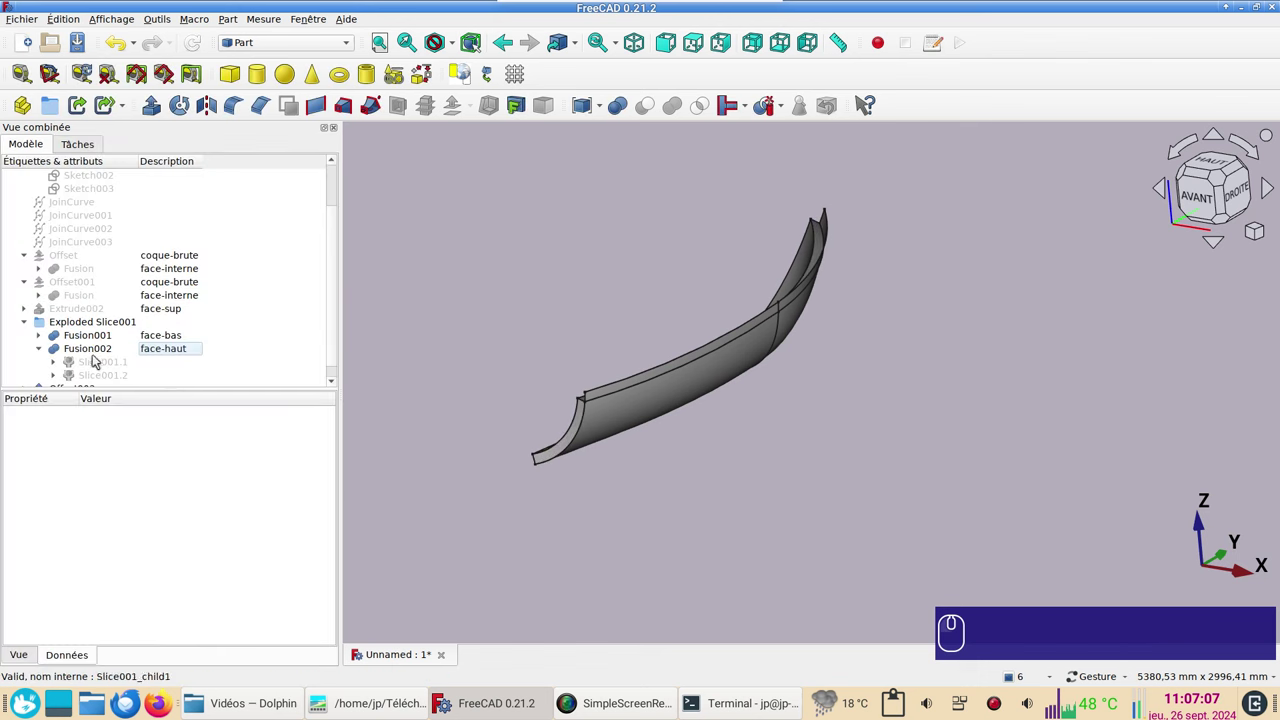
{"action": "scroll", "scroll_direction": "down", "scroll_amount": 3}
Step: Describe Offset002 as int-01 and select the face-haut strip
{"action": "left_click", "coordinate": [156, 376]}
{"action": "key", "text": "F2"}
{"action": "type", "text": "int"}
{"action": "type", "text": "-"}
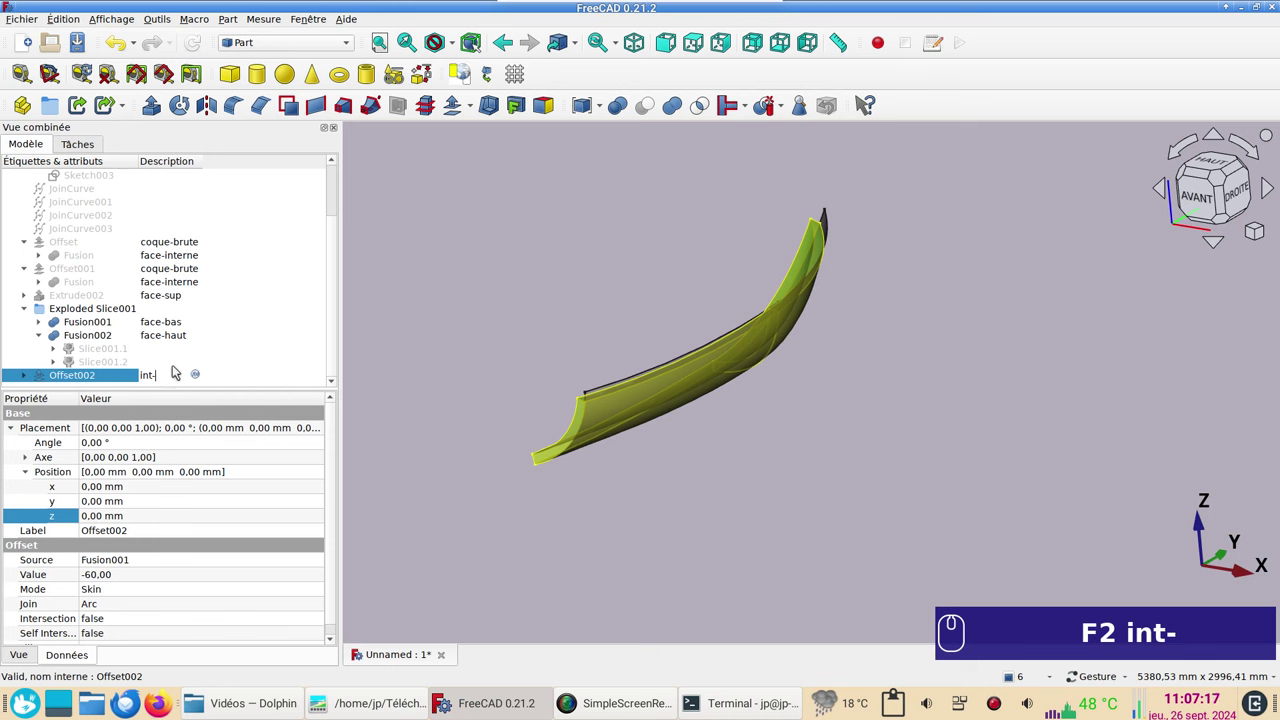
{"action": "key", "text": "KP_0"}
{"action": "key", "text": "KP_1"}
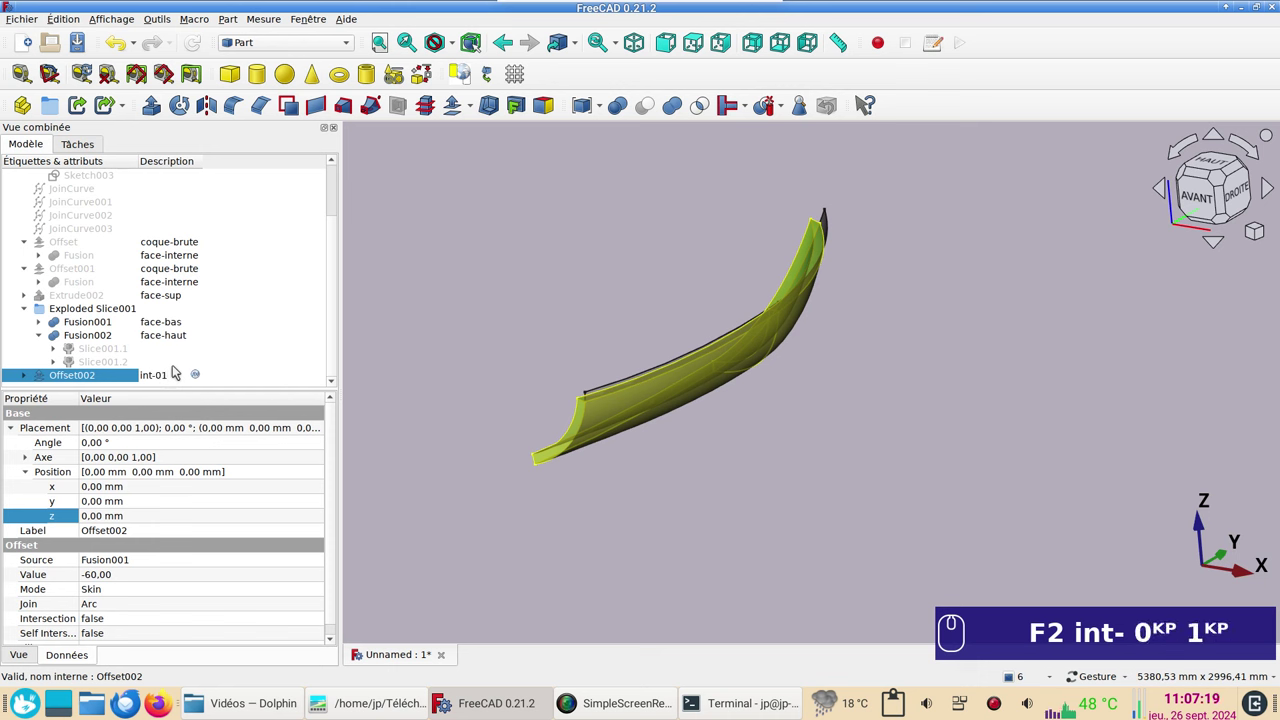
{"action": "key", "text": "Return"}
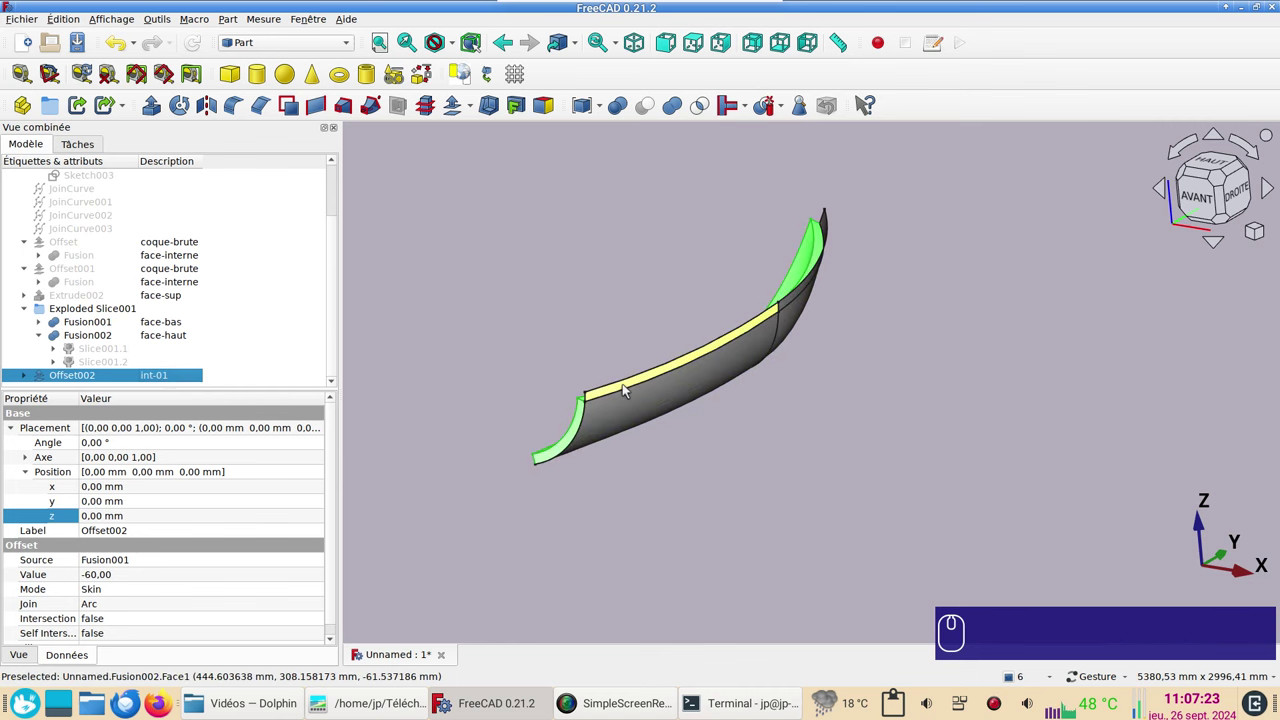
{"action": "left_click", "coordinate": [626, 387]}
{"action": "key", "text": "space"}
{"action": "key", "text": "space"}
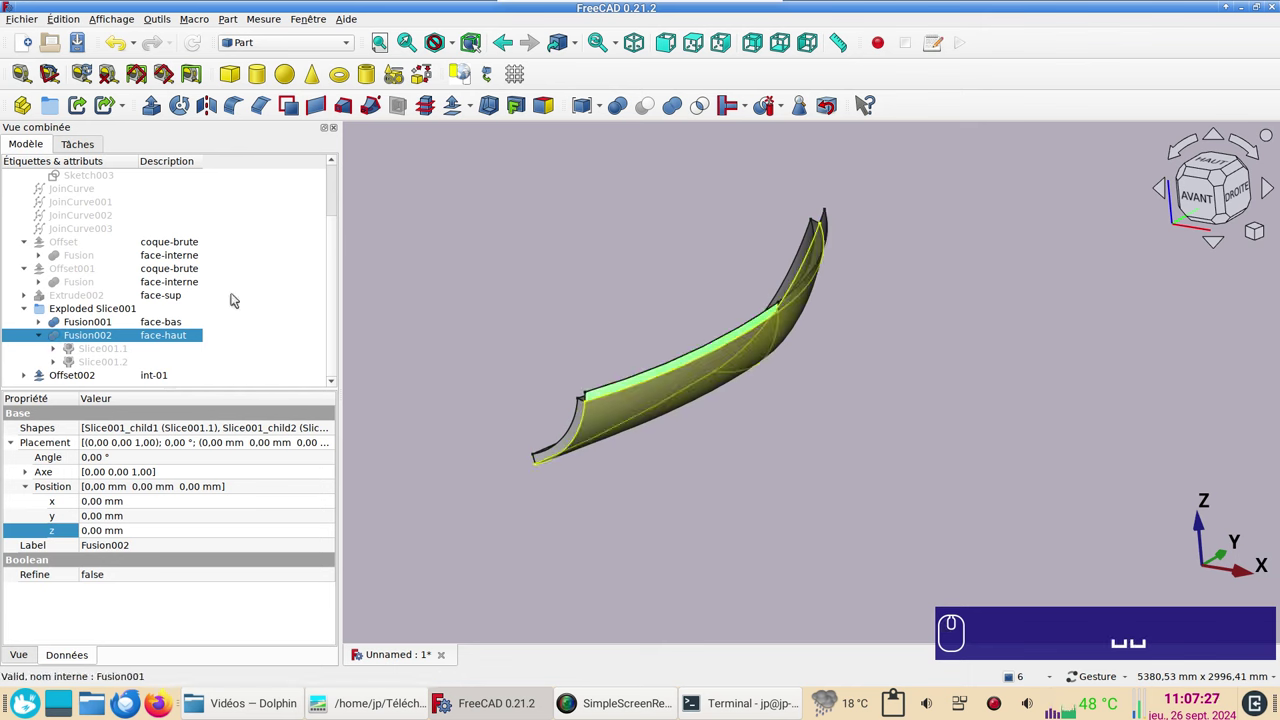
Step: Create a filled -70 mm 3D offset of the face-haut strip, Offset003
{"action": "left_click", "coordinate": [457, 107]}
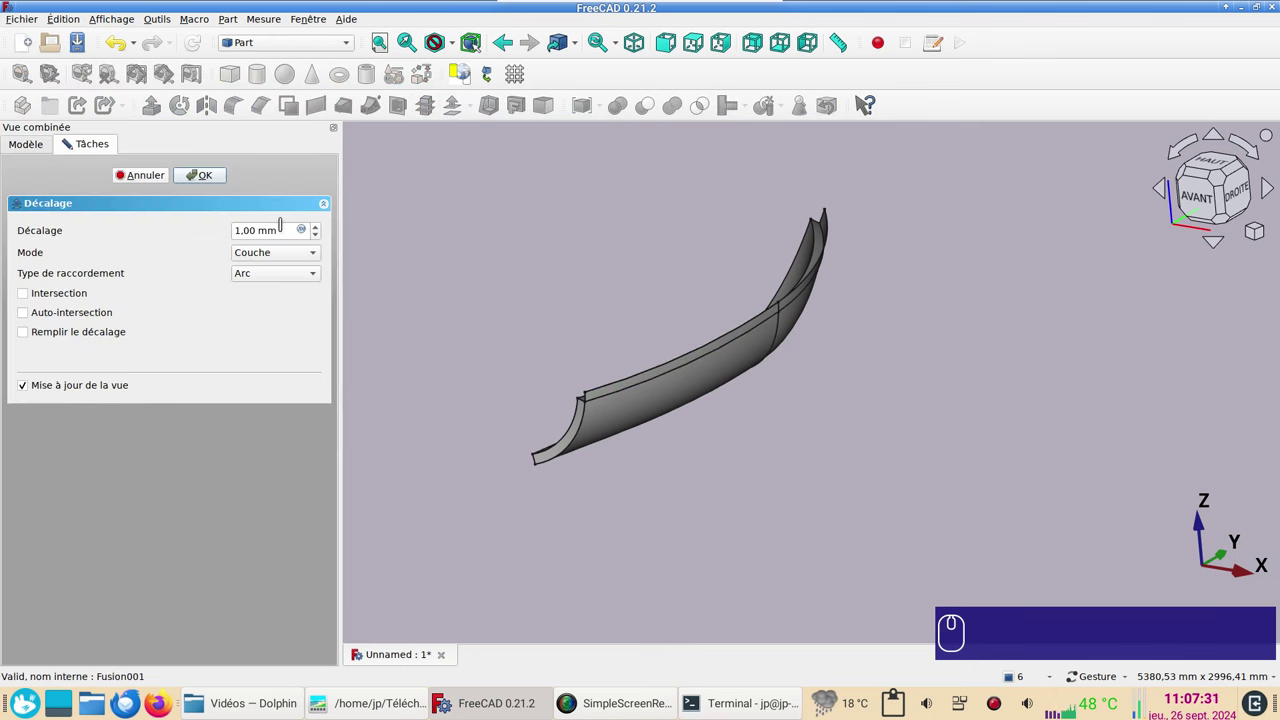
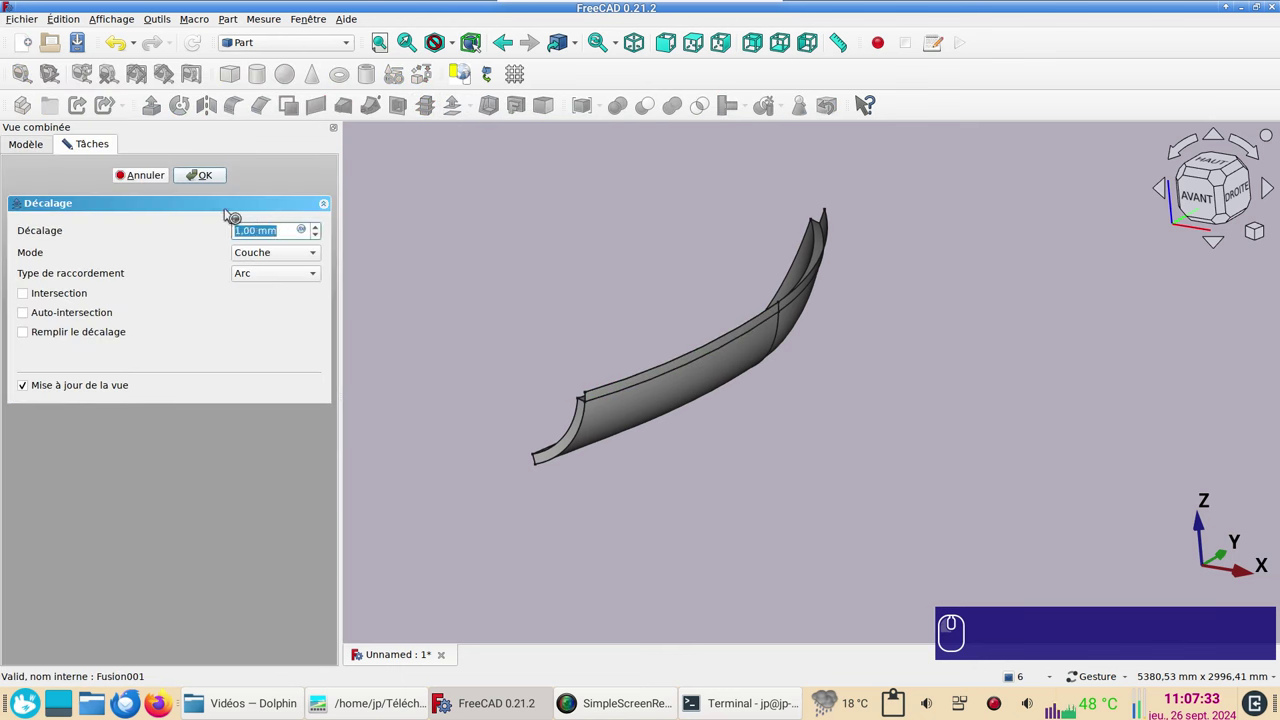
{"action": "key", "text": "KP_Subtract"}
{"action": "key", "text": "KP_7"}
{"action": "key", "text": "KP_0"}
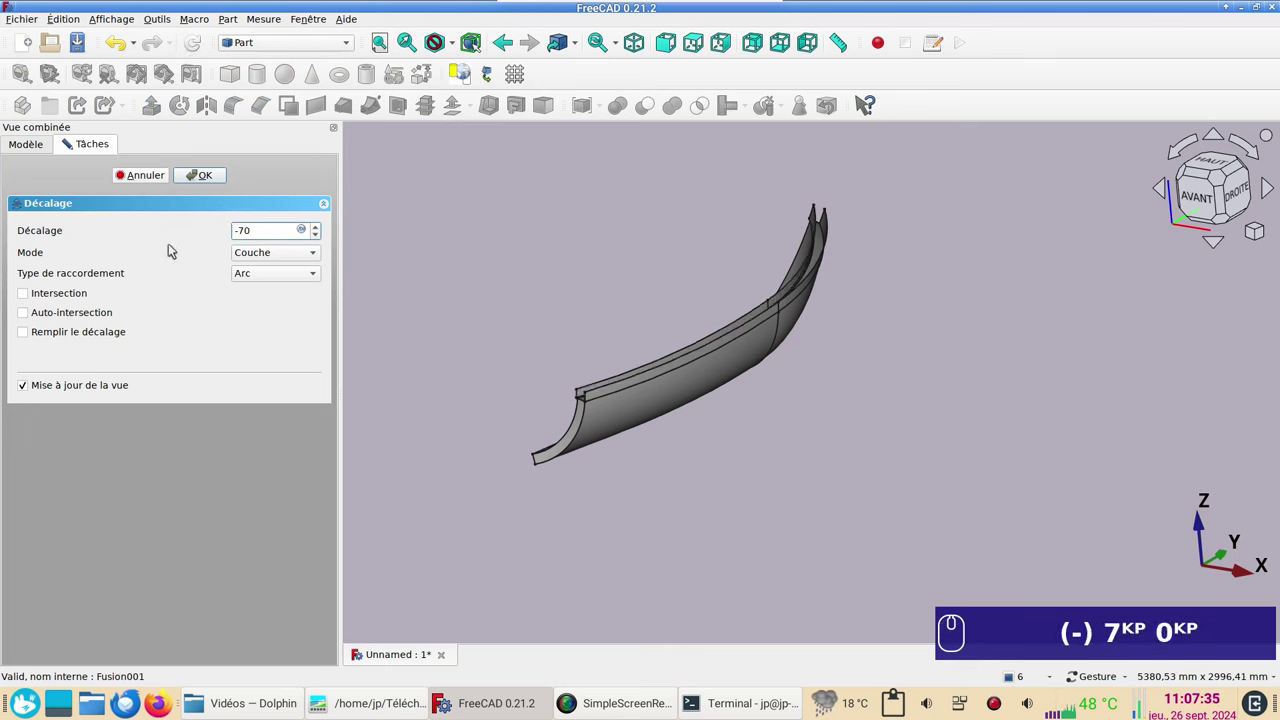
{"action": "left_click", "coordinate": [57, 333]}
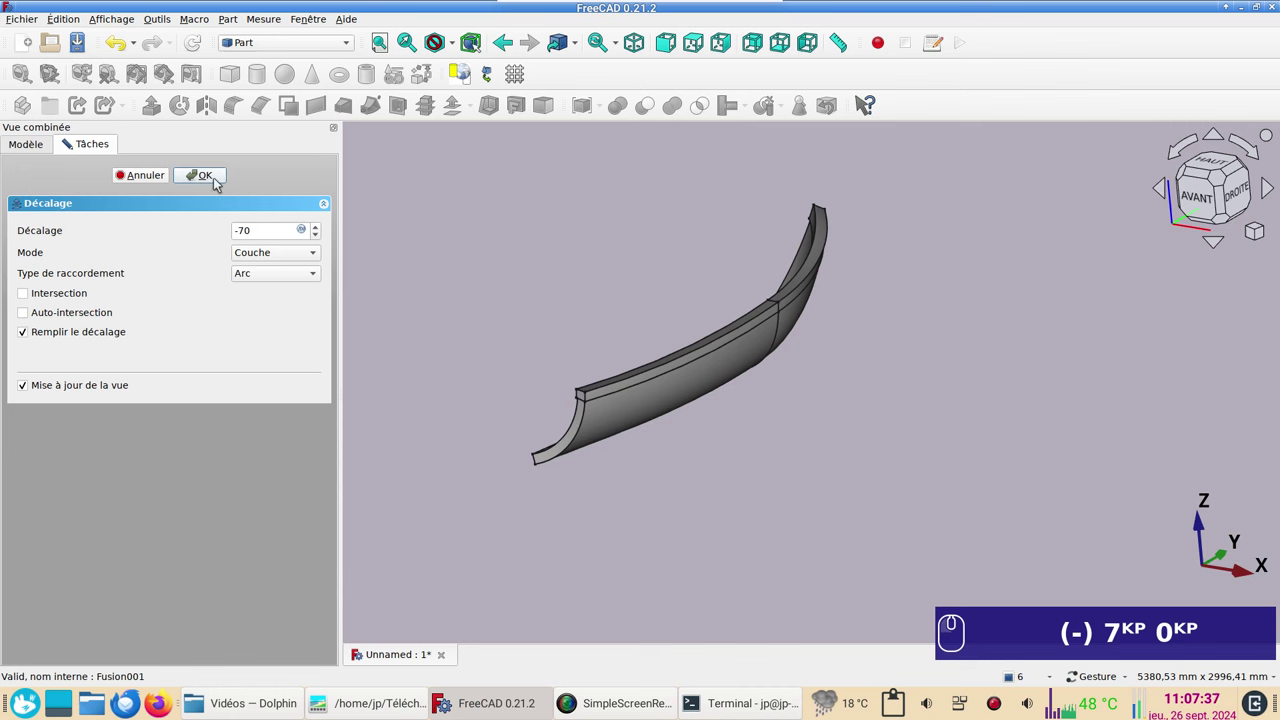
{"action": "left_click", "coordinate": [217, 180]}
Step: Toggle visibility of the source Fusion pieces nested under the new offsets in the tree
{"action": "scroll", "scroll_direction": "down", "scroll_amount": 3}
{"action": "left_click", "coordinate": [30, 360]}
{"action": "scroll", "scroll_direction": "down", "scroll_amount": 3}
{"action": "left_click", "coordinate": [79, 361]}
{"action": "key", "text": "space"}
{"action": "left_click", "coordinate": [24, 380]}
{"action": "scroll", "scroll_direction": "down", "scroll_amount": 3}
{"action": "left_click", "coordinate": [105, 380]}
{"action": "key", "text": "space"}
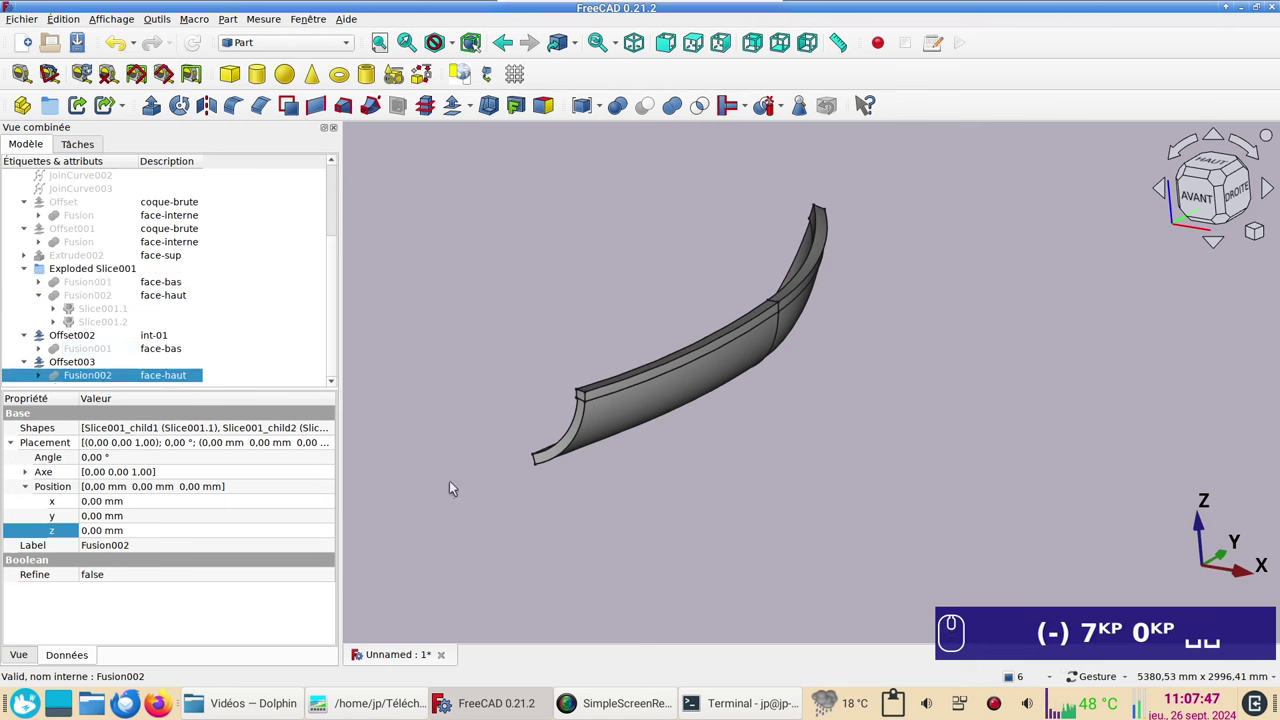
Step: Check Offset001 and show the face-interne Fusion surface again
{"action": "scroll", "scroll_direction": "up", "scroll_amount": 3}
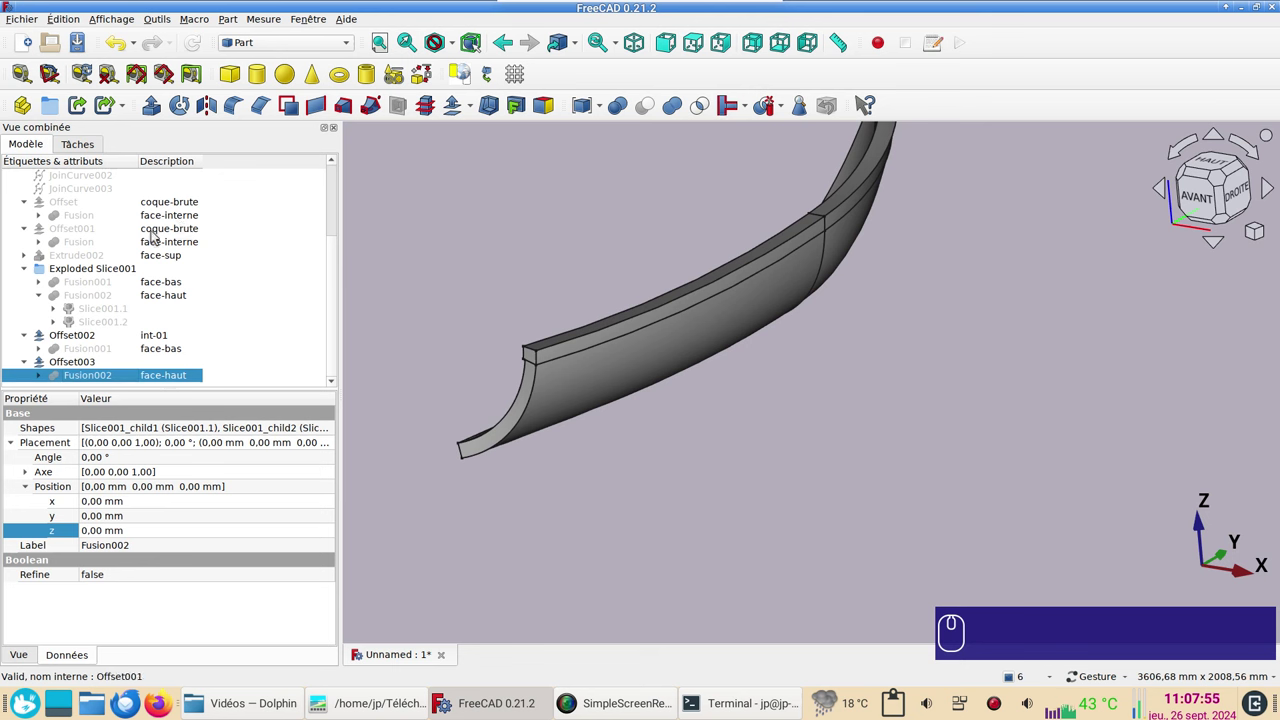
{"action": "left_click", "coordinate": [69, 229]}
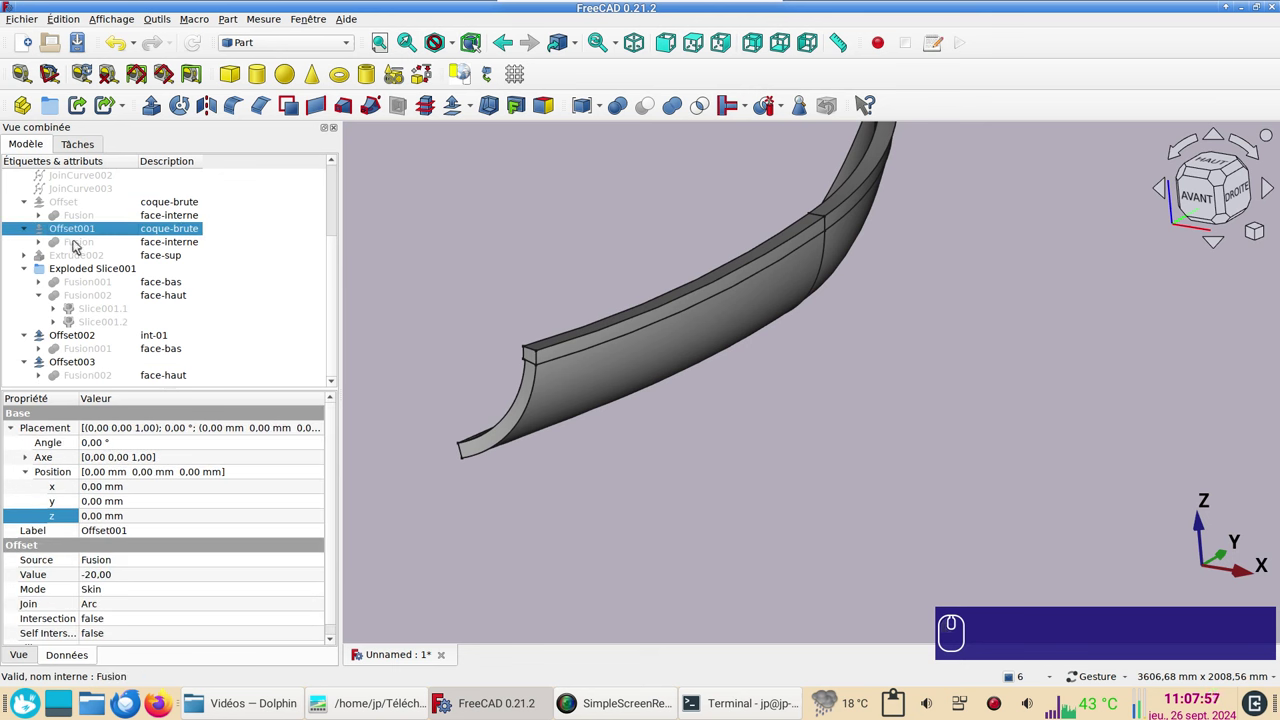
{"action": "key", "text": "space"}
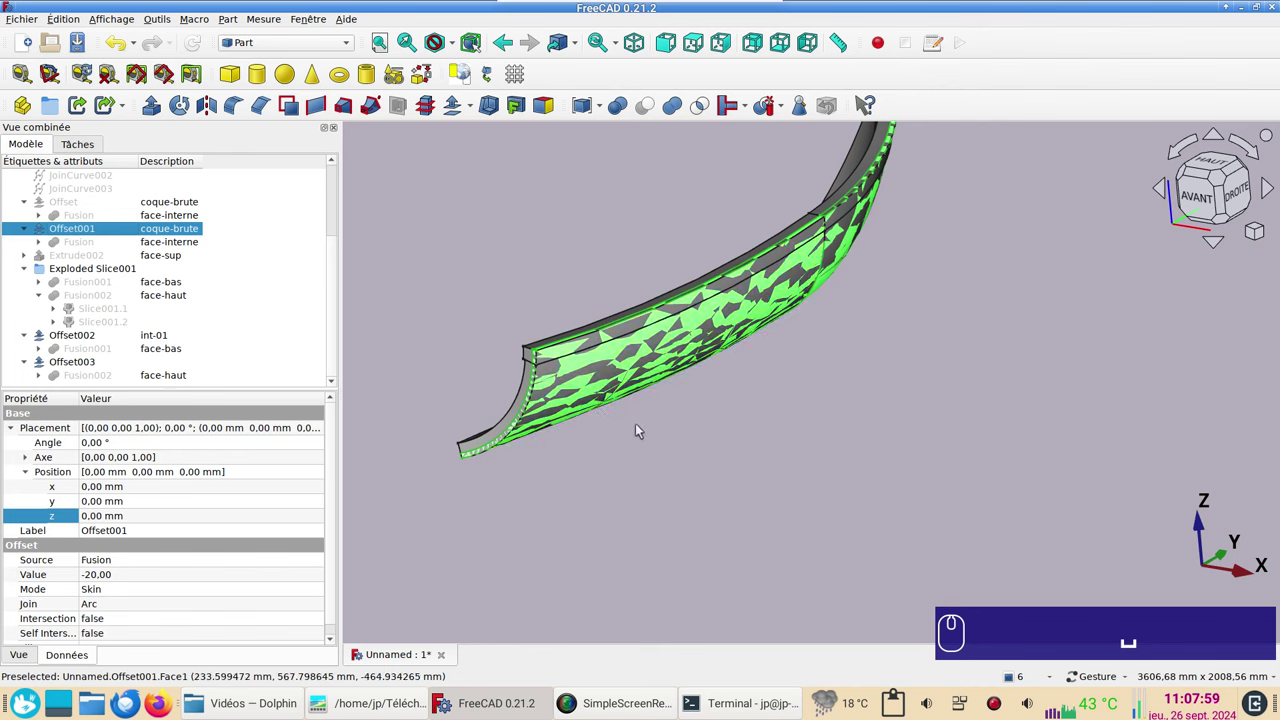
{"action": "key", "text": "space"}
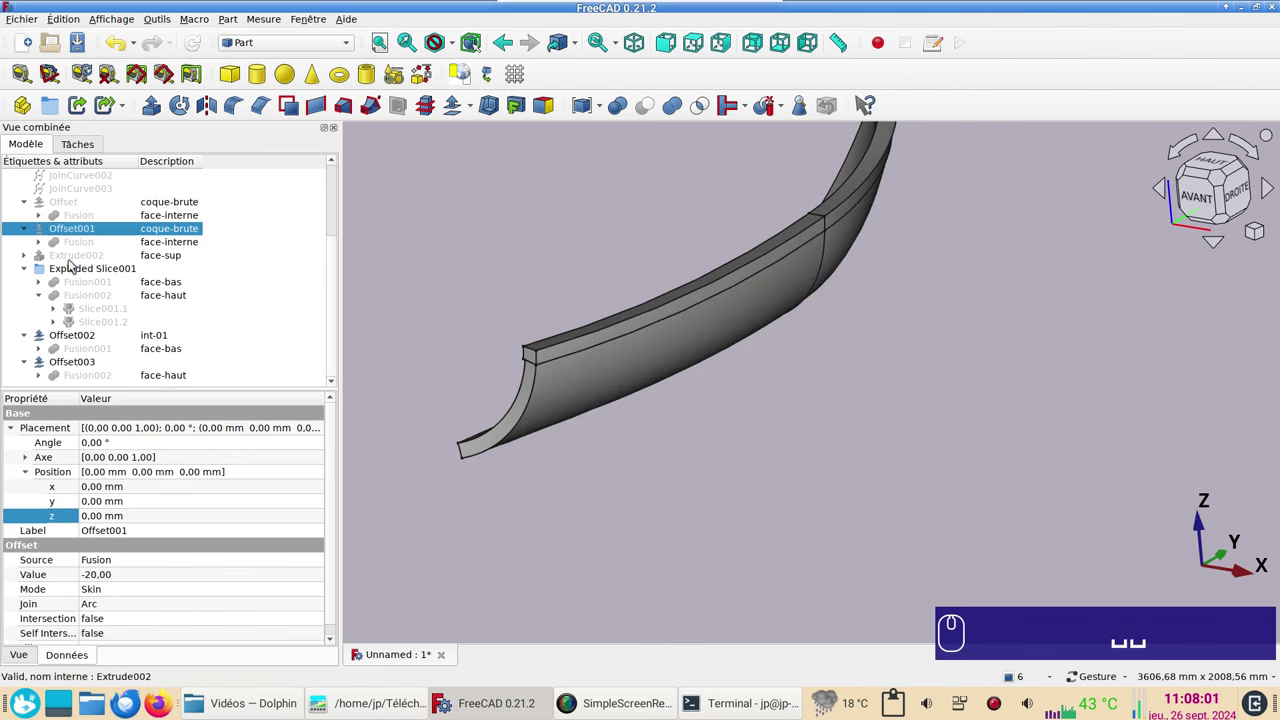
{"action": "left_click", "coordinate": [167, 248]}
{"action": "key", "text": "space"}
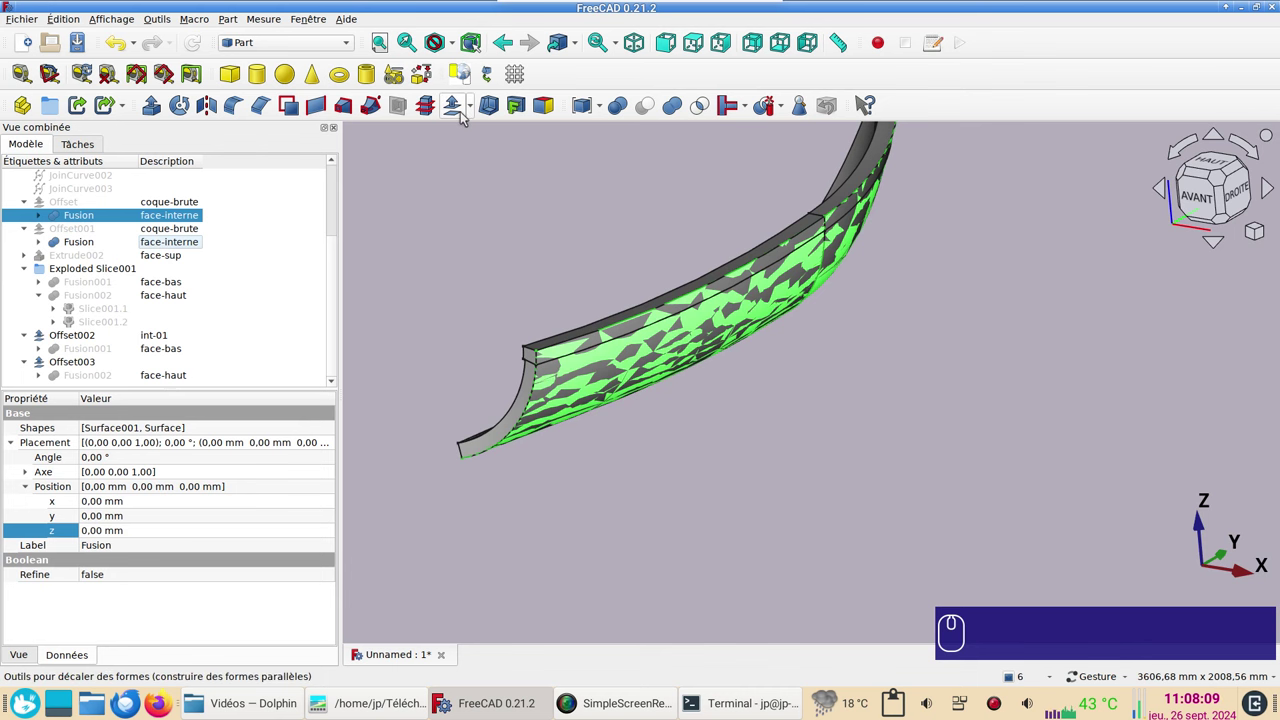
Step: Create a -20 mm skin offset of the face-interne surface, Offset004
{"action": "left_click", "coordinate": [464, 115]}
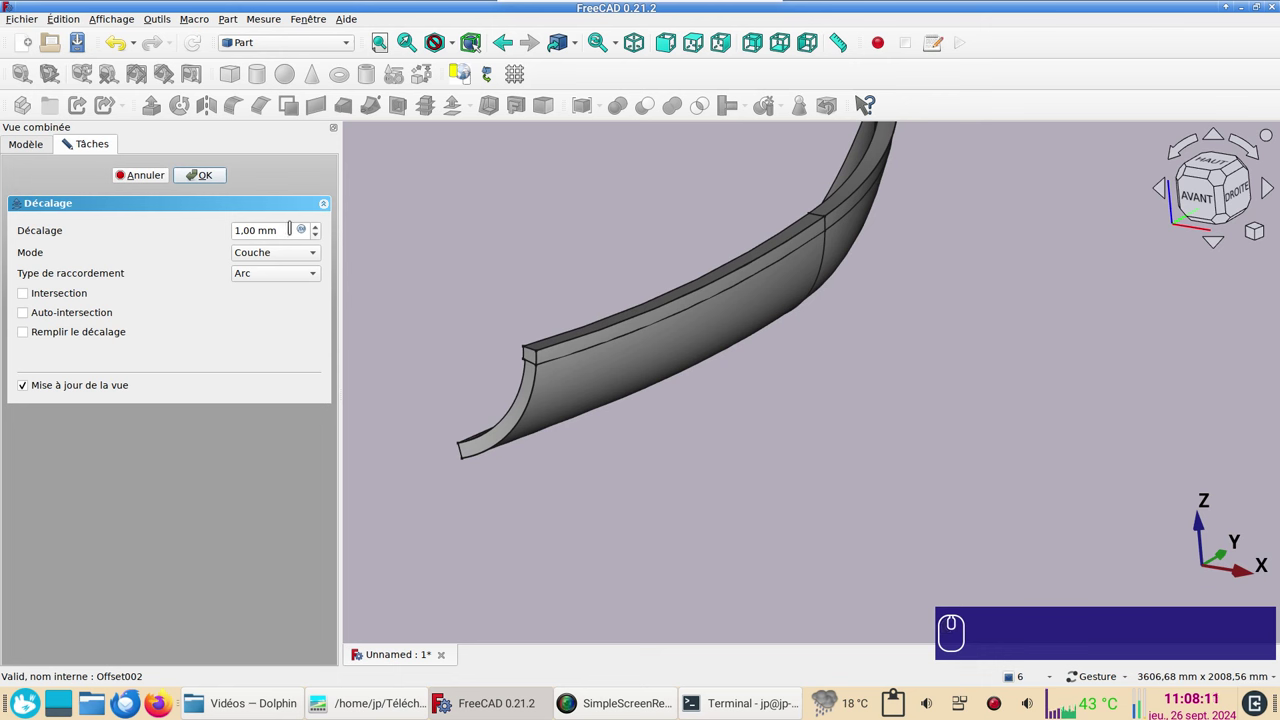
{"action": "key", "text": "KP_Subtract"}
{"action": "key", "text": "KP_2"}
{"action": "key", "text": "KP_0"}
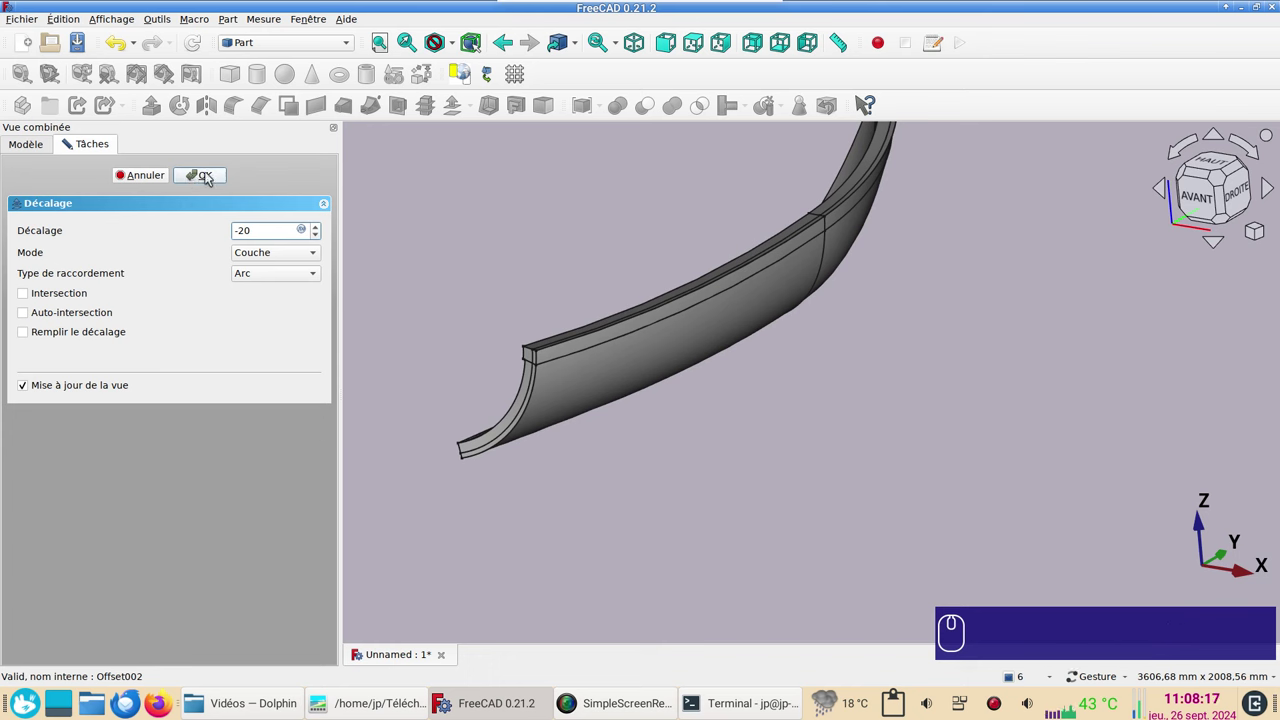
{"action": "left_click", "coordinate": [212, 178]}
{"action": "scroll", "scroll_direction": "down", "scroll_amount": 3}
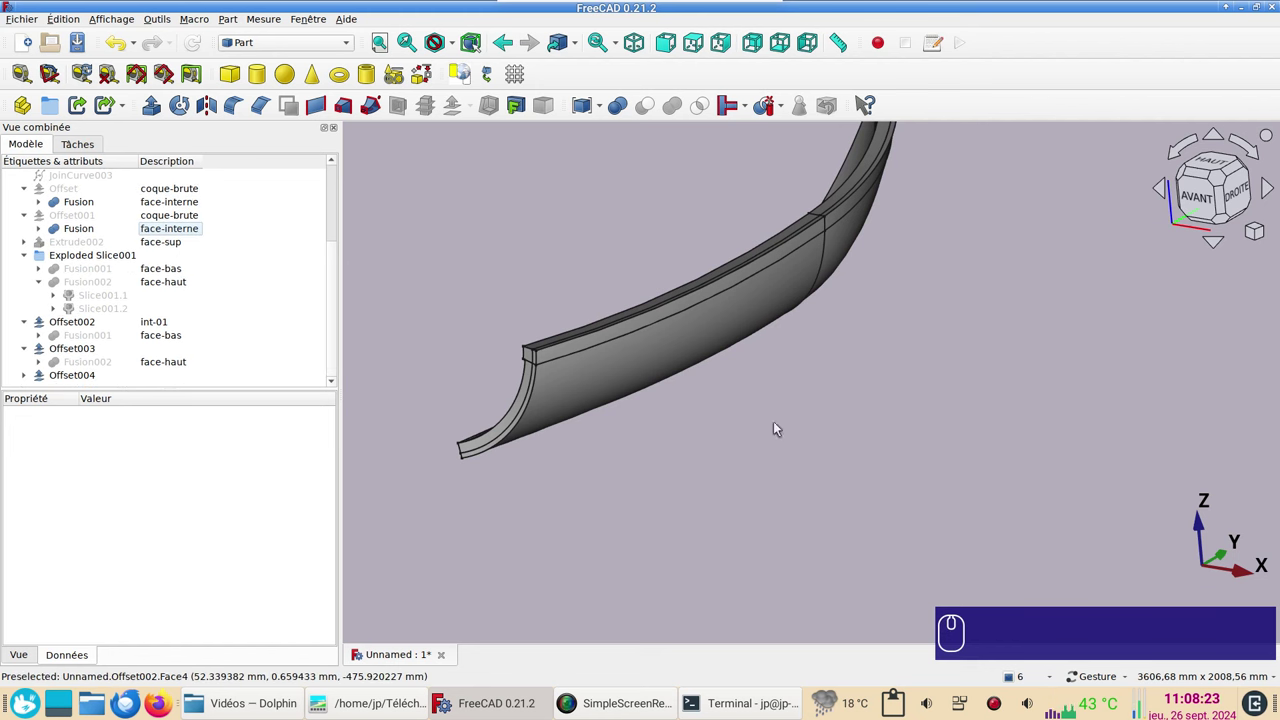
{"action": "left_click_drag", "start_coordinate": [827, 414], "coordinate": [844, 407]}
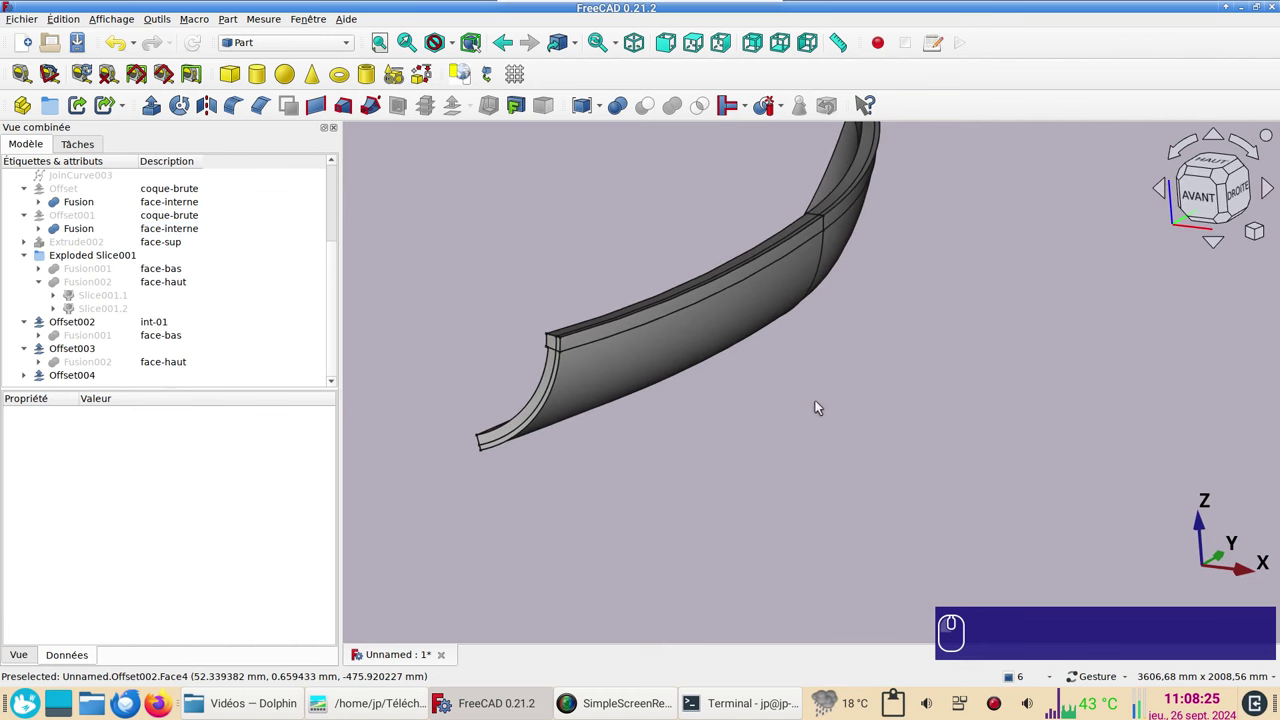
Step: Describe Offset004 as face-milieu
{"action": "left_click", "coordinate": [166, 378]}
{"action": "left_click", "coordinate": [165, 378]}
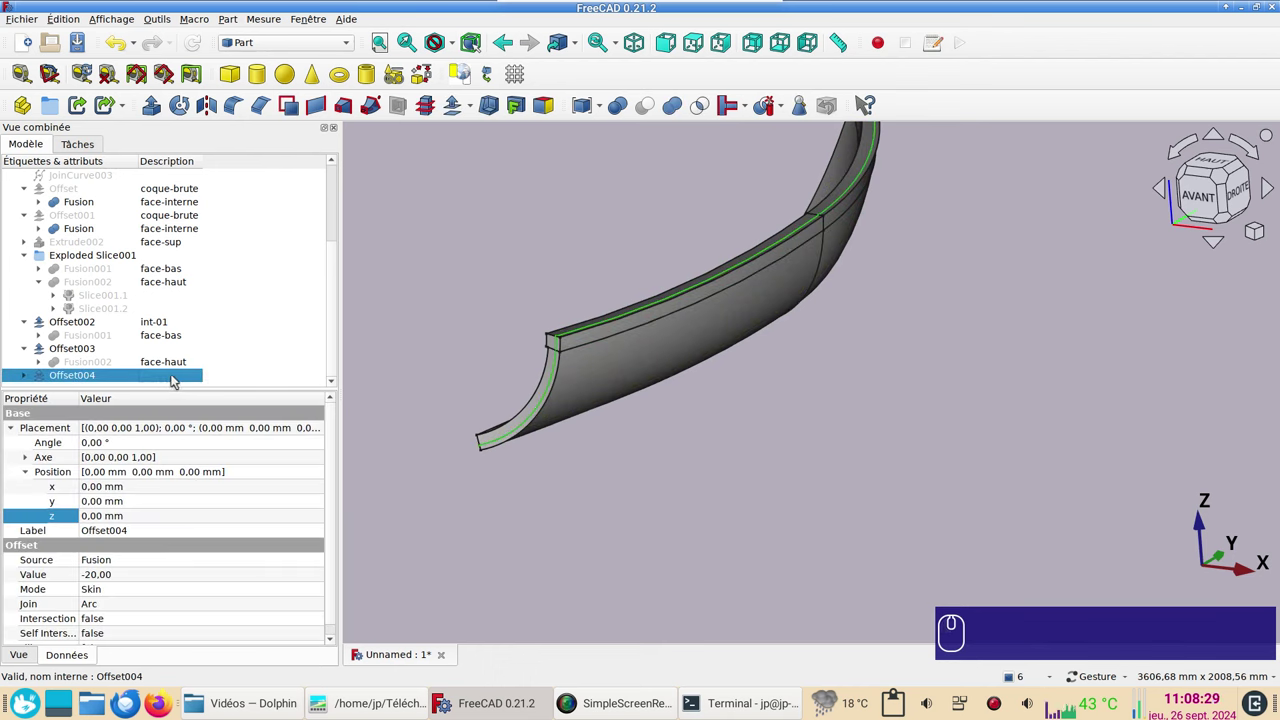
{"action": "key", "text": "F2"}
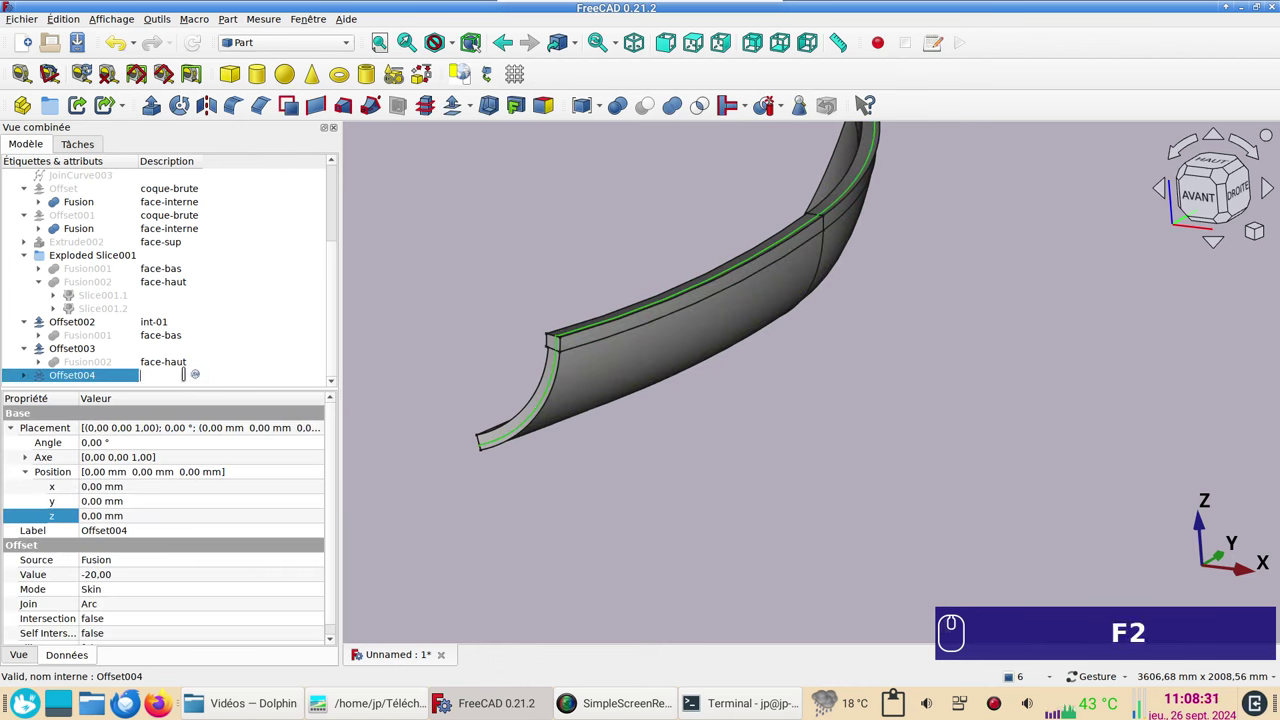
{"action": "type", "text": "fa"}
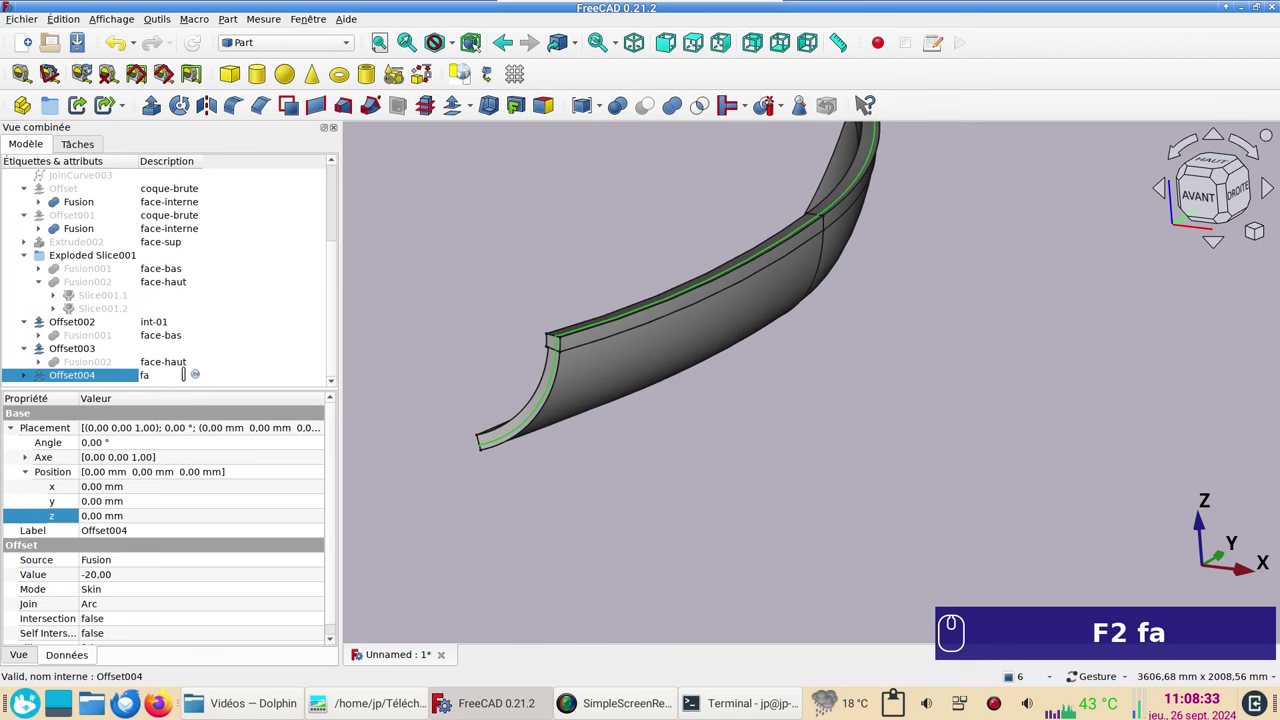
{"action": "type", "text": "ce-milieu"}
{"action": "key", "text": "Return"}
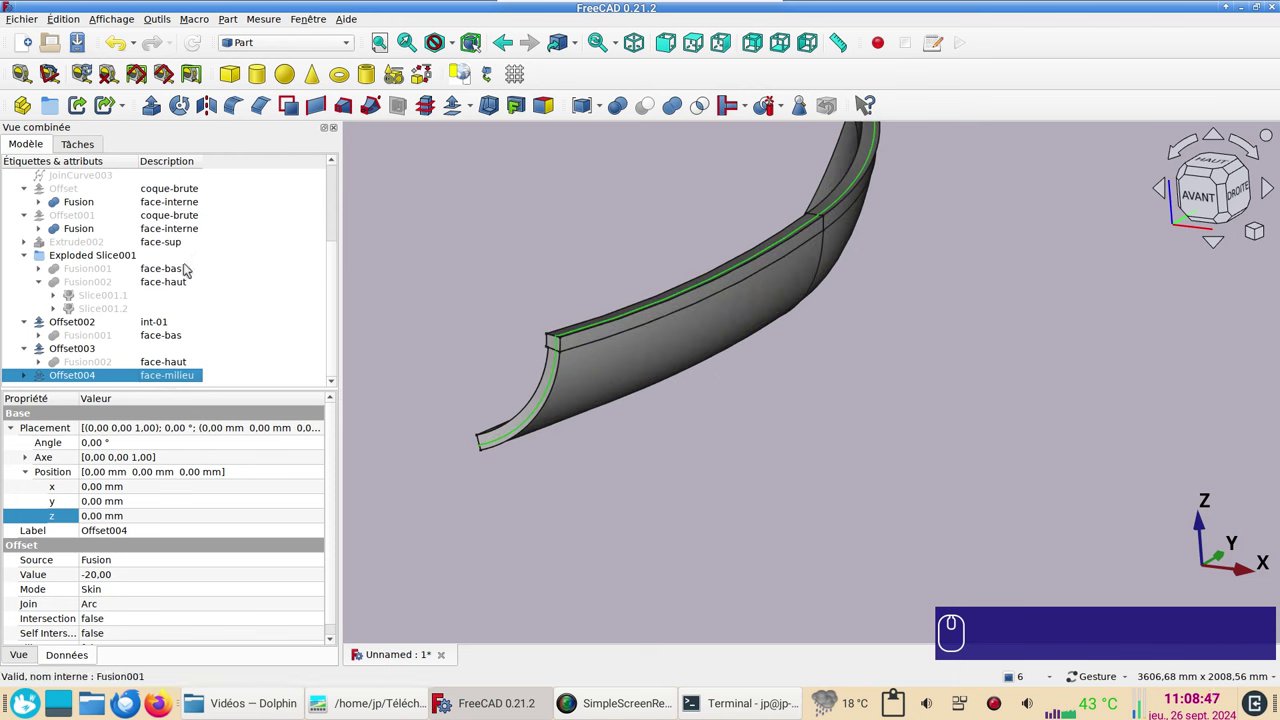
Step: Hide the face-interne Fusion surface again and select the face-milieu offset
{"action": "left_click", "coordinate": [107, 203]}
{"action": "key", "text": "space"}
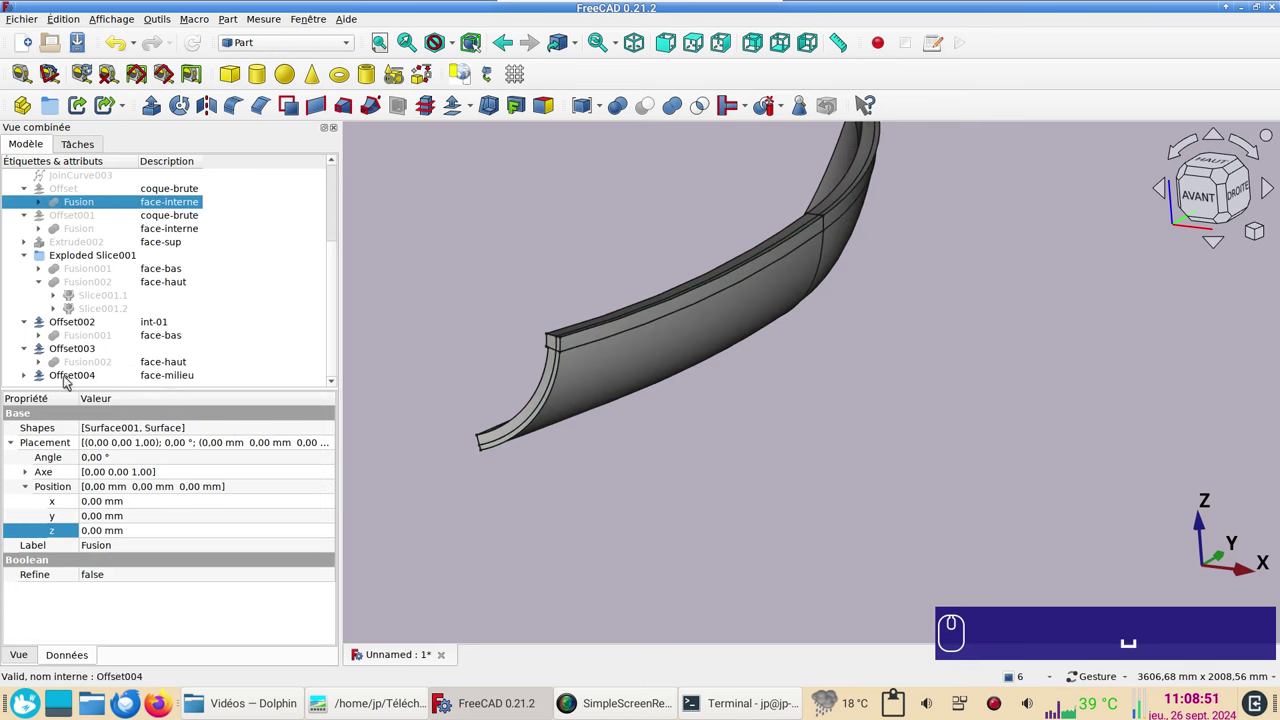
{"action": "left_click", "coordinate": [67, 379]}
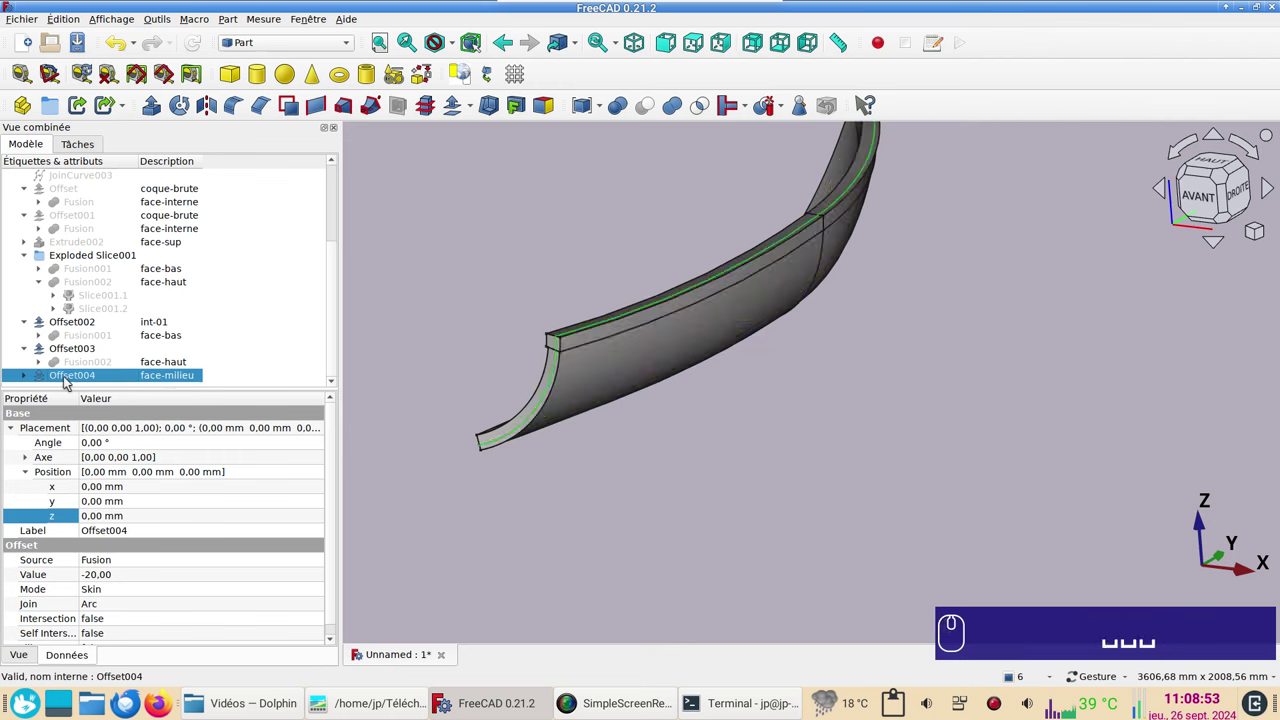
Step: Slice the int-01 offset surface apart along face-milieu with Part Split Slice apart
{"action": "left_click", "coordinate": [576, 418]}
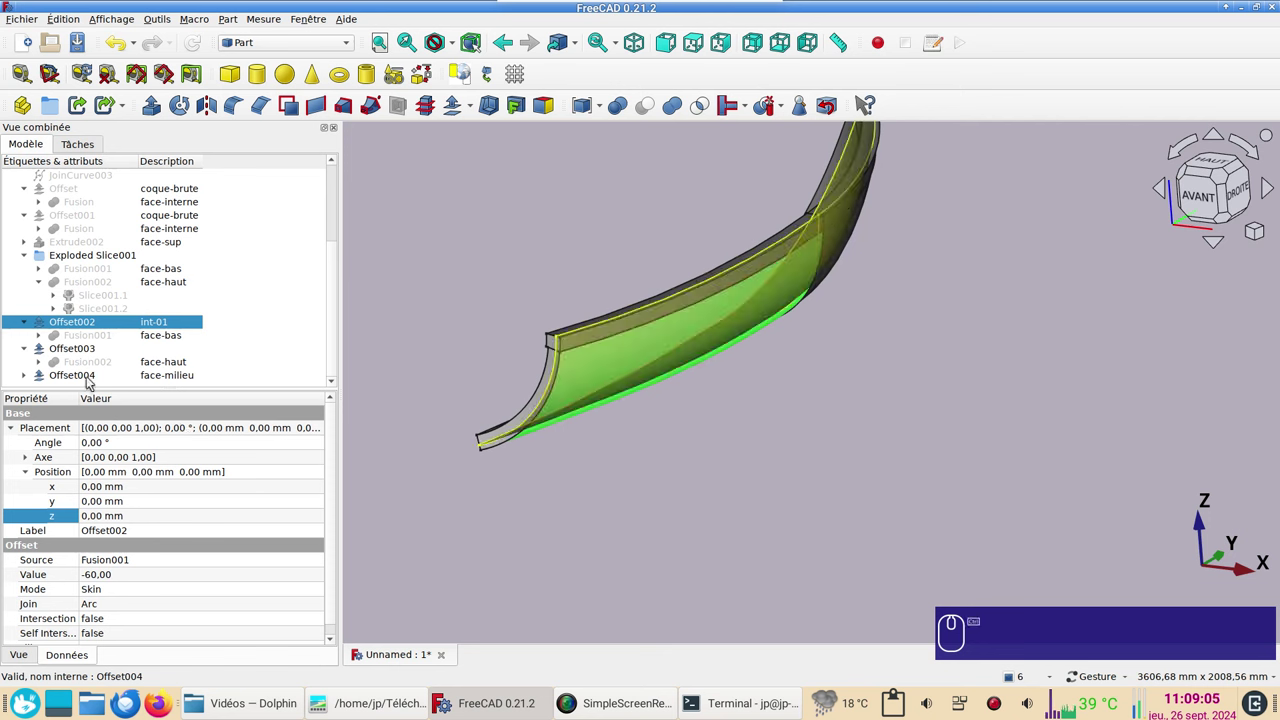
{"action": "left_click", "coordinate": [89, 382]}
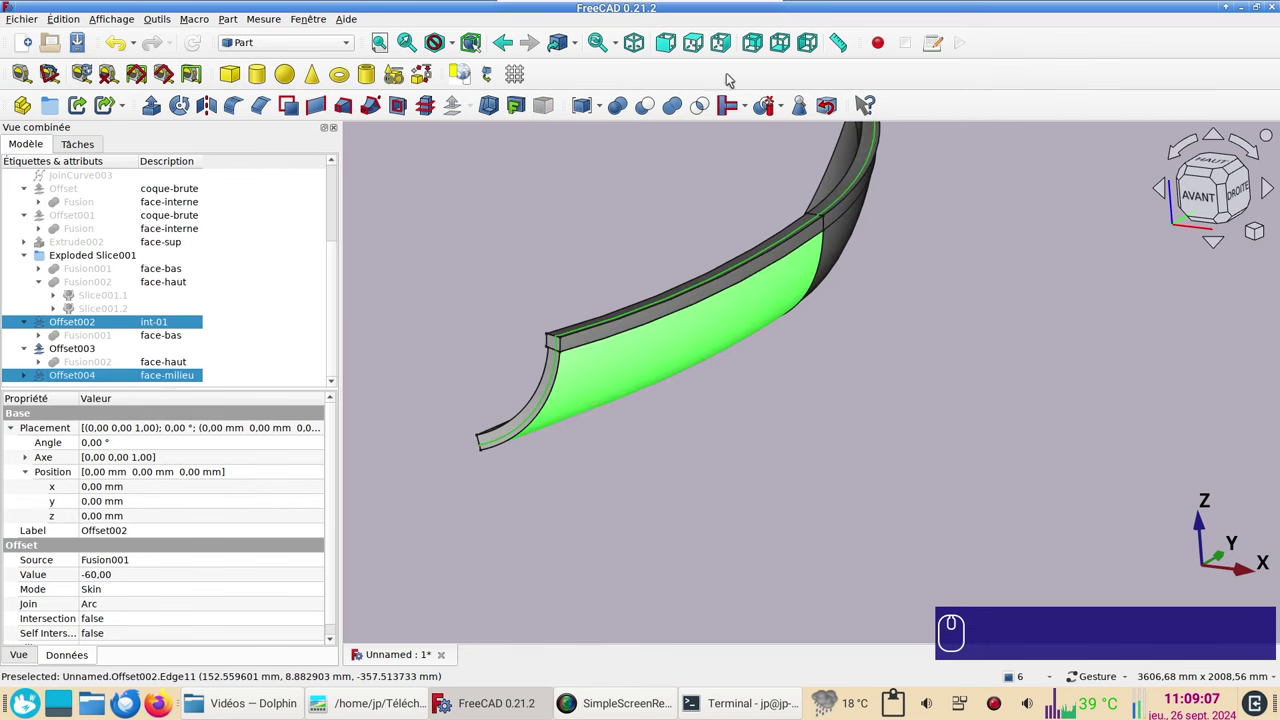
{"action": "left_click", "coordinate": [763, 110]}
{"action": "scroll", "scroll_direction": "down", "scroll_amount": 3}
{"action": "scroll", "scroll_direction": "up", "scroll_amount": 3}
{"action": "right_click", "coordinate": [575, 364]}
{"action": "left_click", "coordinate": [25, 376]}
Step: Delete the unwanted piece Slice002.0, keeping only Slice002.1
{"action": "scroll", "scroll_direction": "down", "scroll_amount": 3}
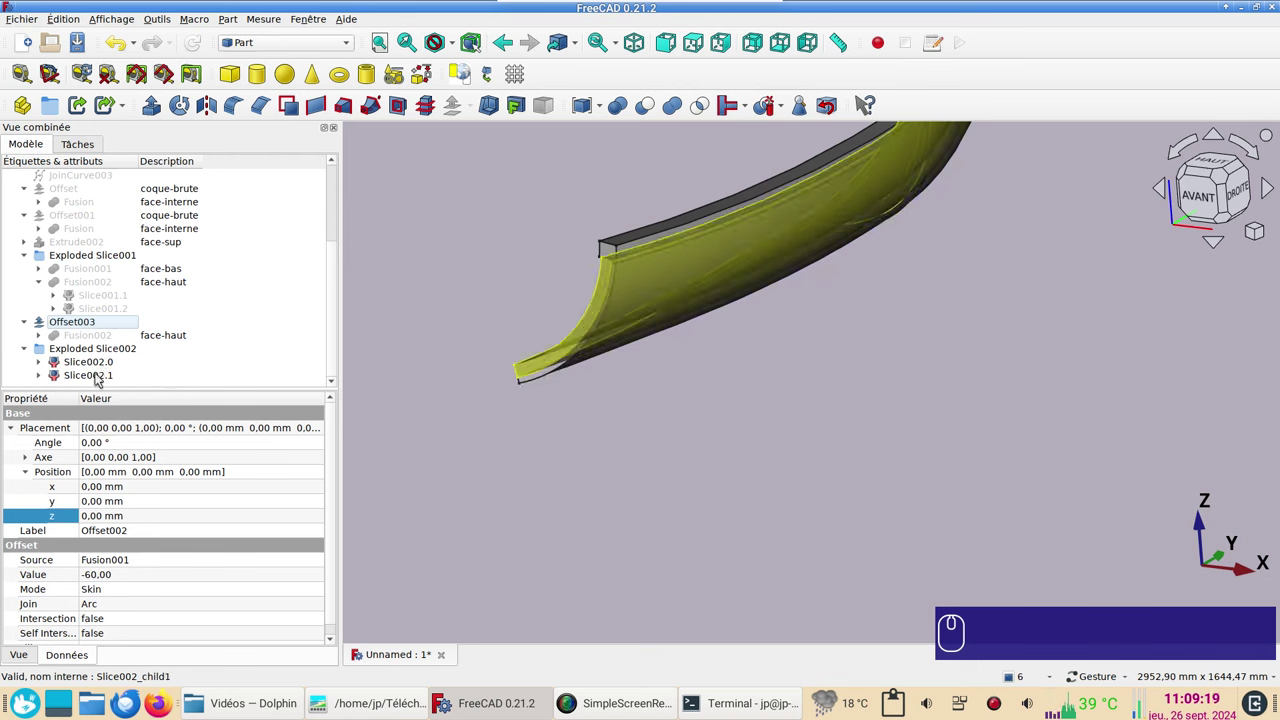
{"action": "left_click", "coordinate": [95, 364]}
{"action": "key", "text": "Delete"}
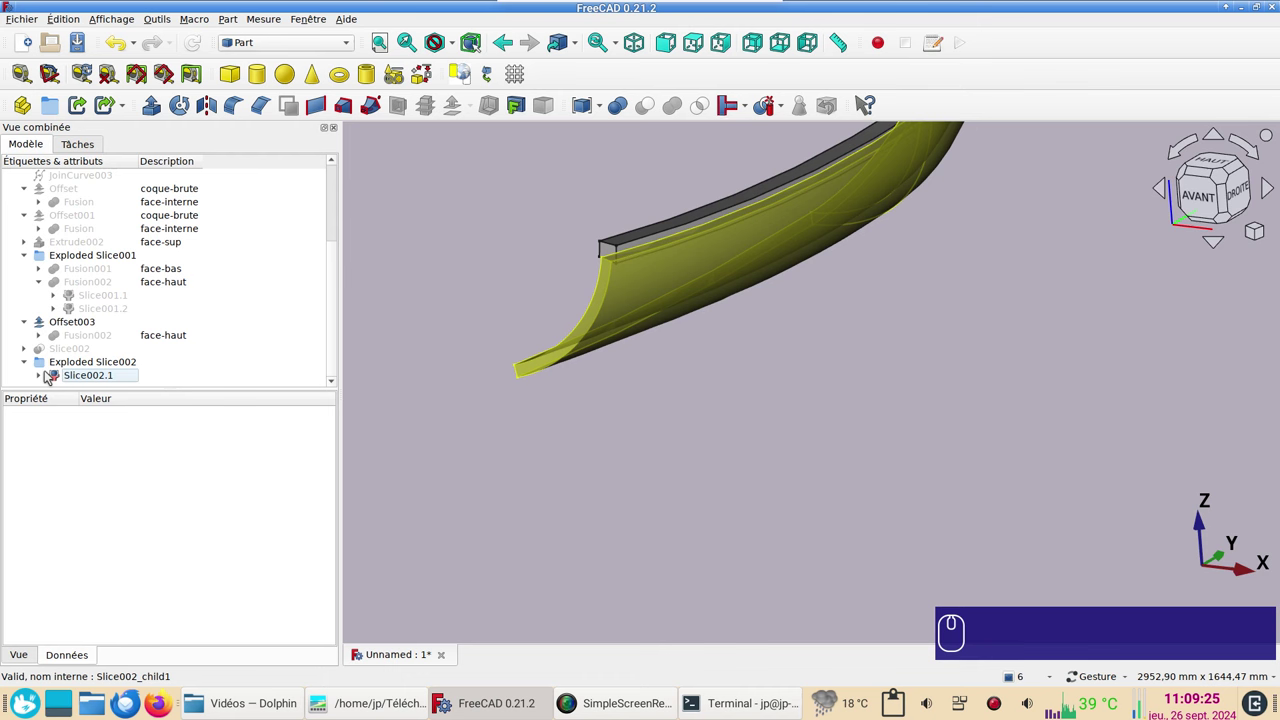
Step: Make the face-milieu source surface visible again and select the face-haut offset
{"action": "left_click", "coordinate": [43, 376]}
{"action": "scroll", "scroll_direction": "down", "scroll_amount": 3}
{"action": "left_click", "coordinate": [56, 378]}
{"action": "scroll", "scroll_direction": "down", "scroll_amount": 3}
{"action": "left_click", "coordinate": [129, 363]}
{"action": "left_click", "coordinate": [133, 375]}
{"action": "key", "text": "space"}
{"action": "left_click", "coordinate": [836, 392]}
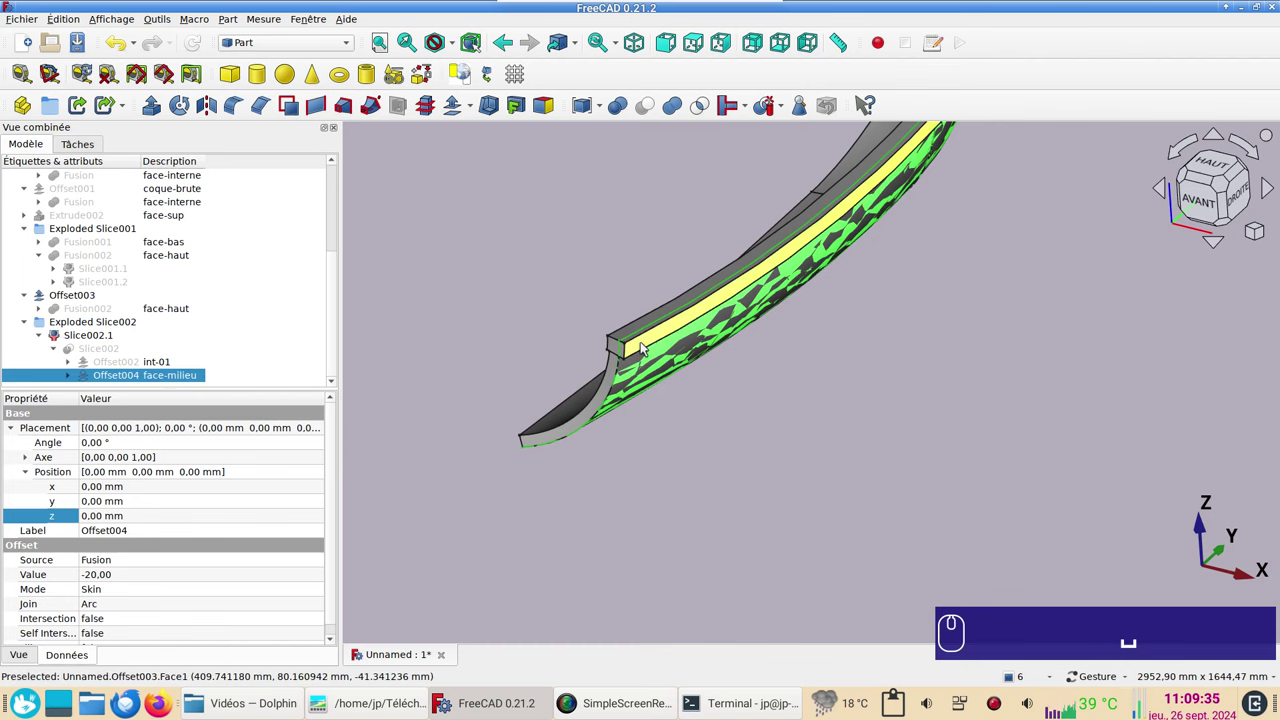
{"action": "left_click", "coordinate": [647, 346]}
Step: Slice the face-haut offset apart along face-milieu into Exploded Slice003
{"action": "scroll", "scroll_direction": "down", "scroll_amount": 3}
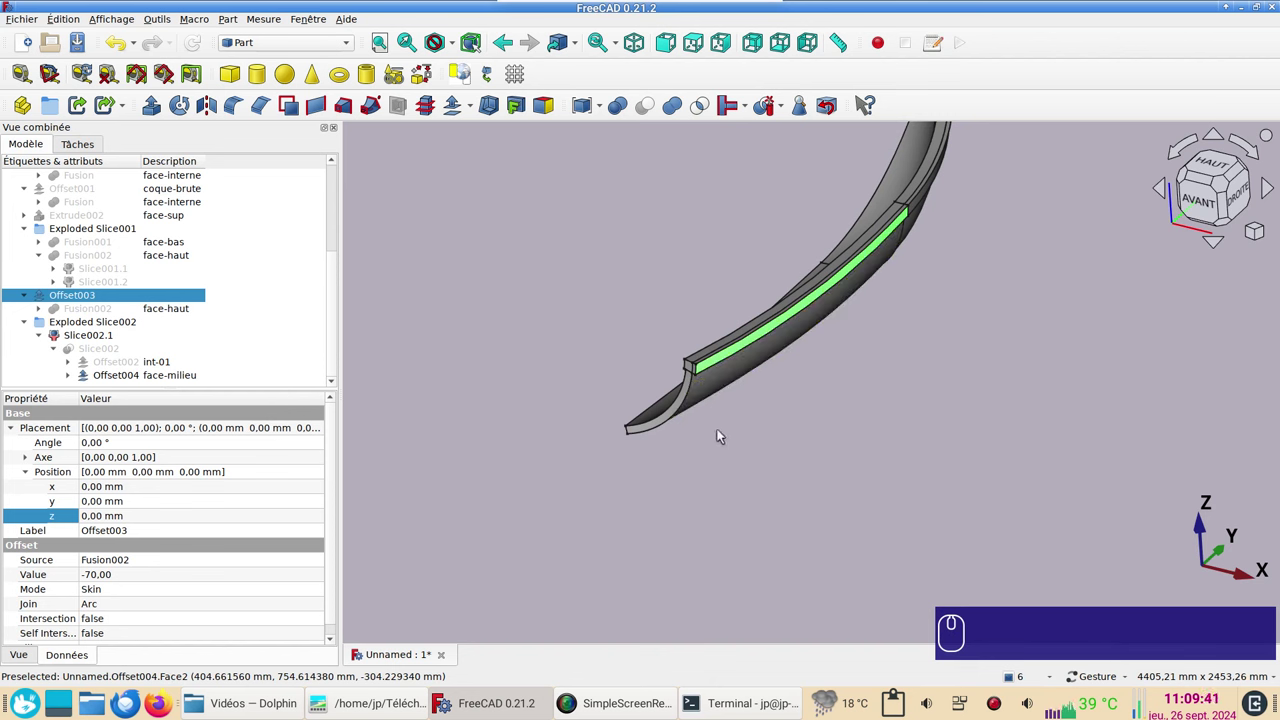
{"action": "left_click_drag", "start_coordinate": [721, 500], "coordinate": [727, 466]}
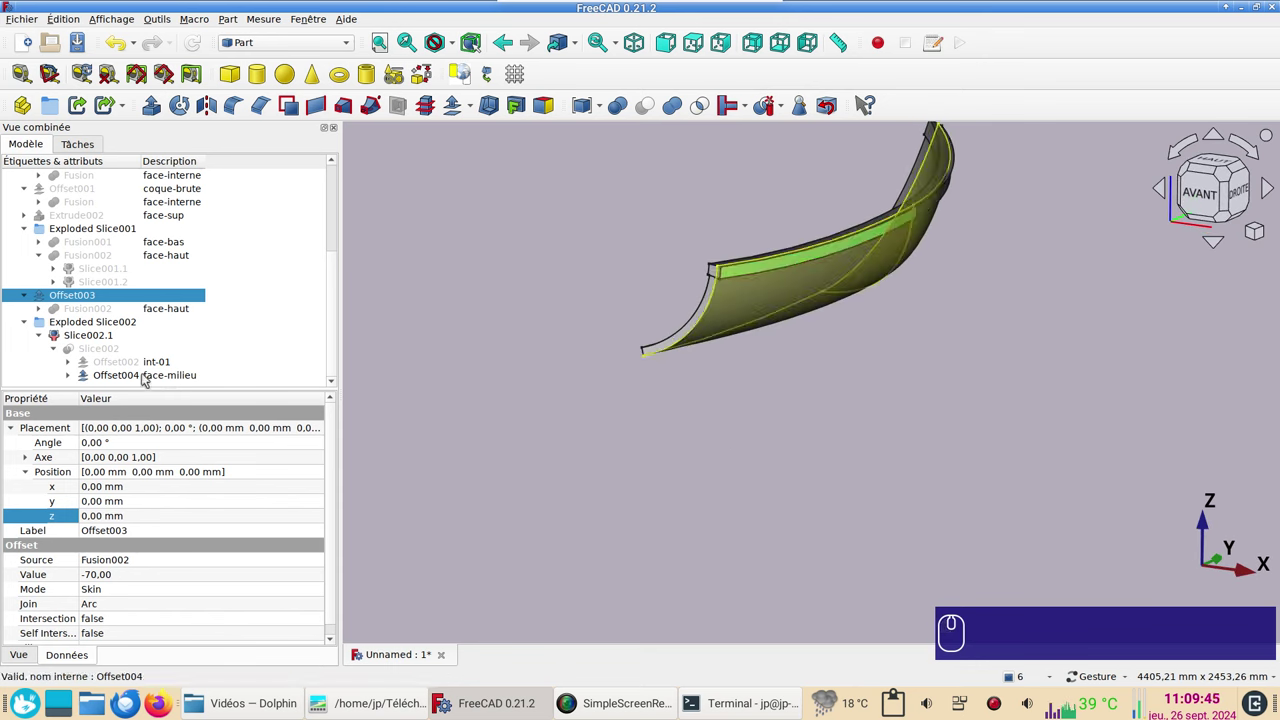
{"action": "left_click", "coordinate": [145, 376]}
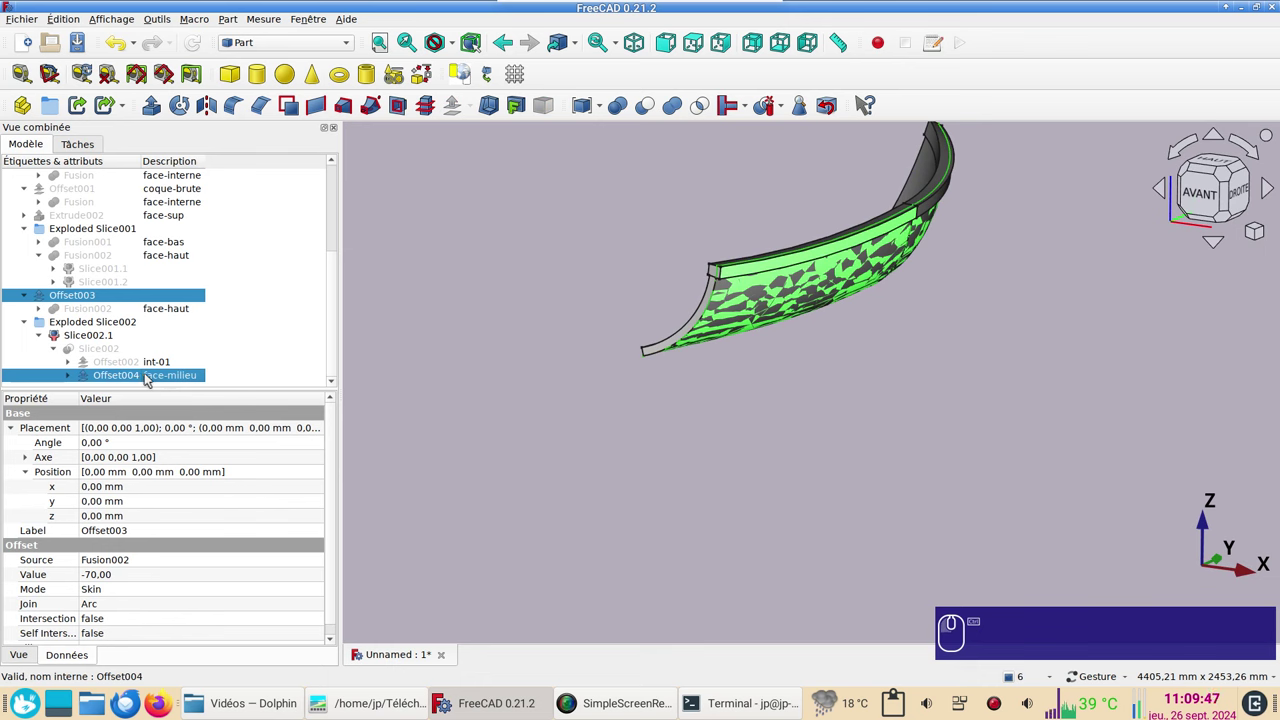
{"action": "scroll", "scroll_direction": "up", "scroll_amount": 3}
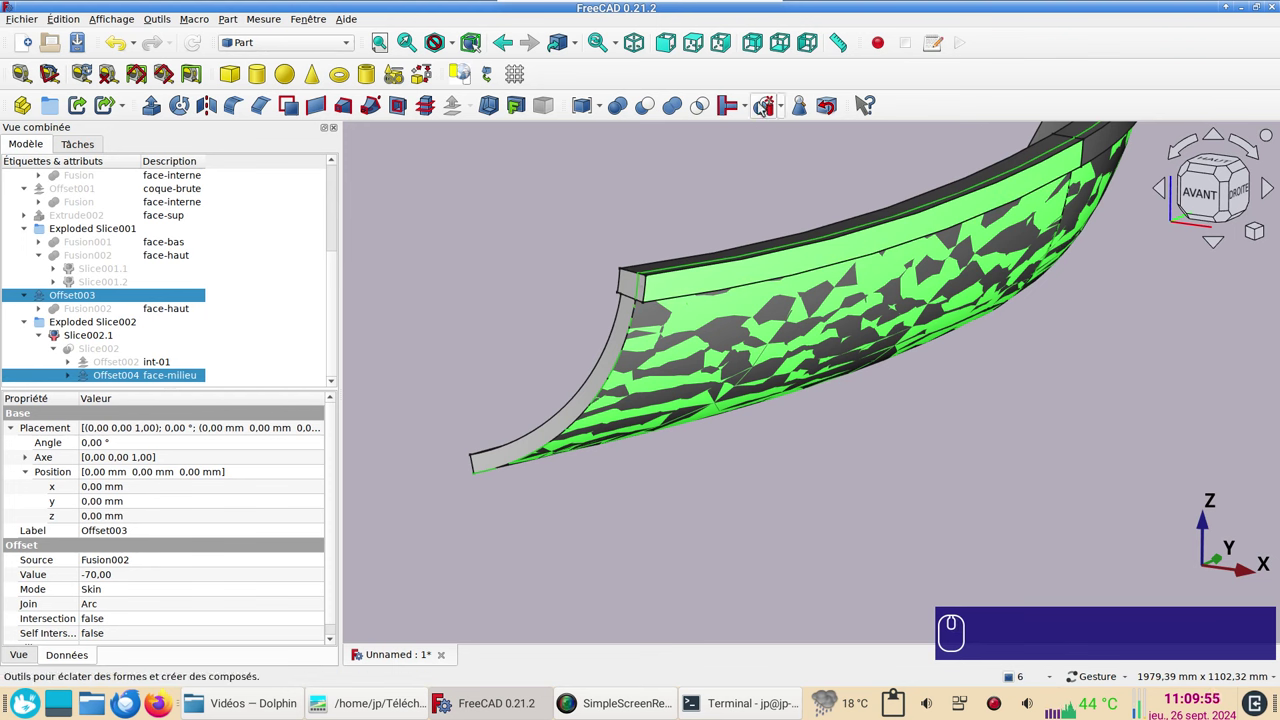
{"action": "left_click", "coordinate": [763, 107]}
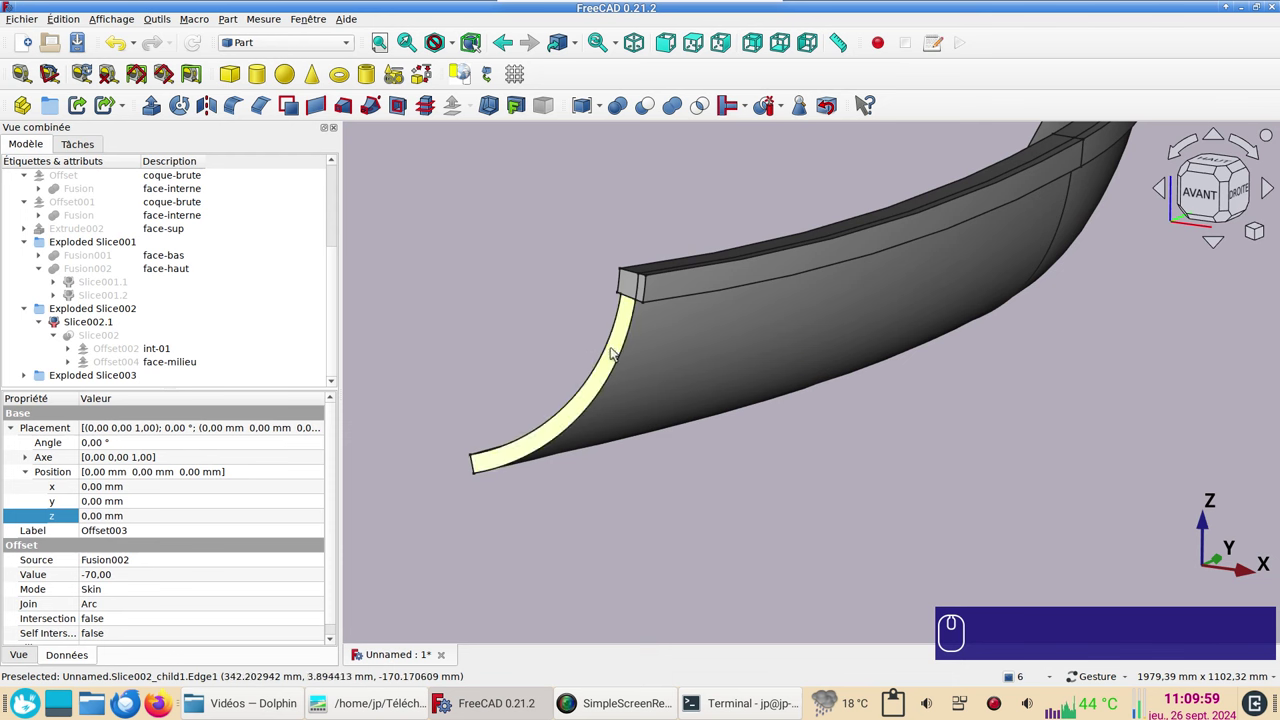
Step: Delete the unneeded upper piece Slice003.0
{"action": "left_click", "coordinate": [27, 375]}
{"action": "scroll", "scroll_direction": "down", "scroll_amount": 3}
{"action": "left_click", "coordinate": [114, 366]}
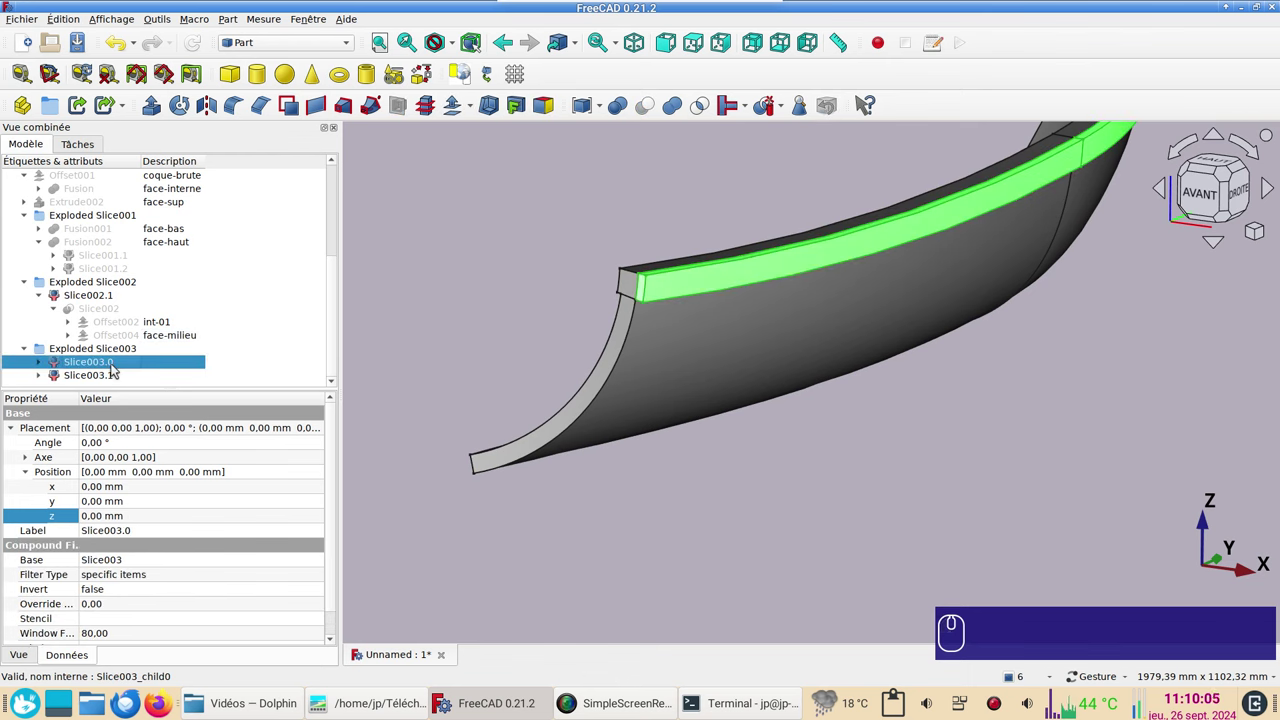
{"action": "key", "text": "Delete"}
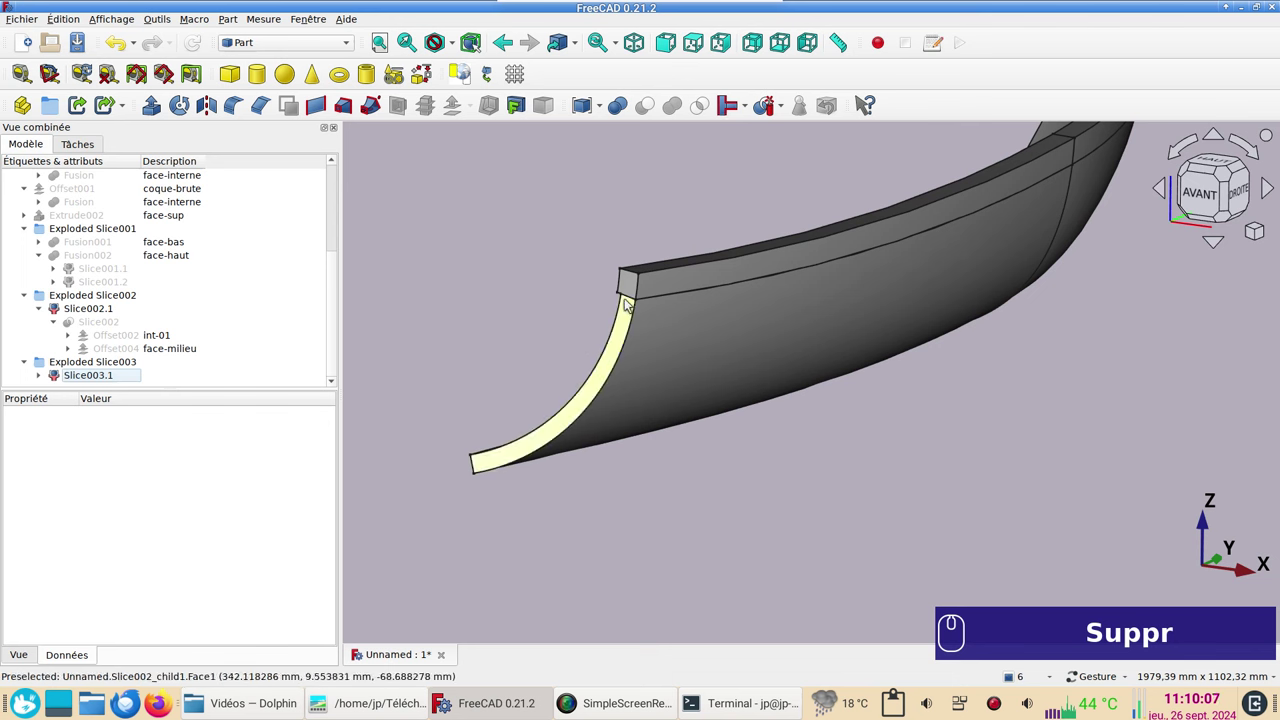
Step: Describe the remaining strip Slice003.1 as lisse02
{"action": "left_click", "coordinate": [636, 290]}
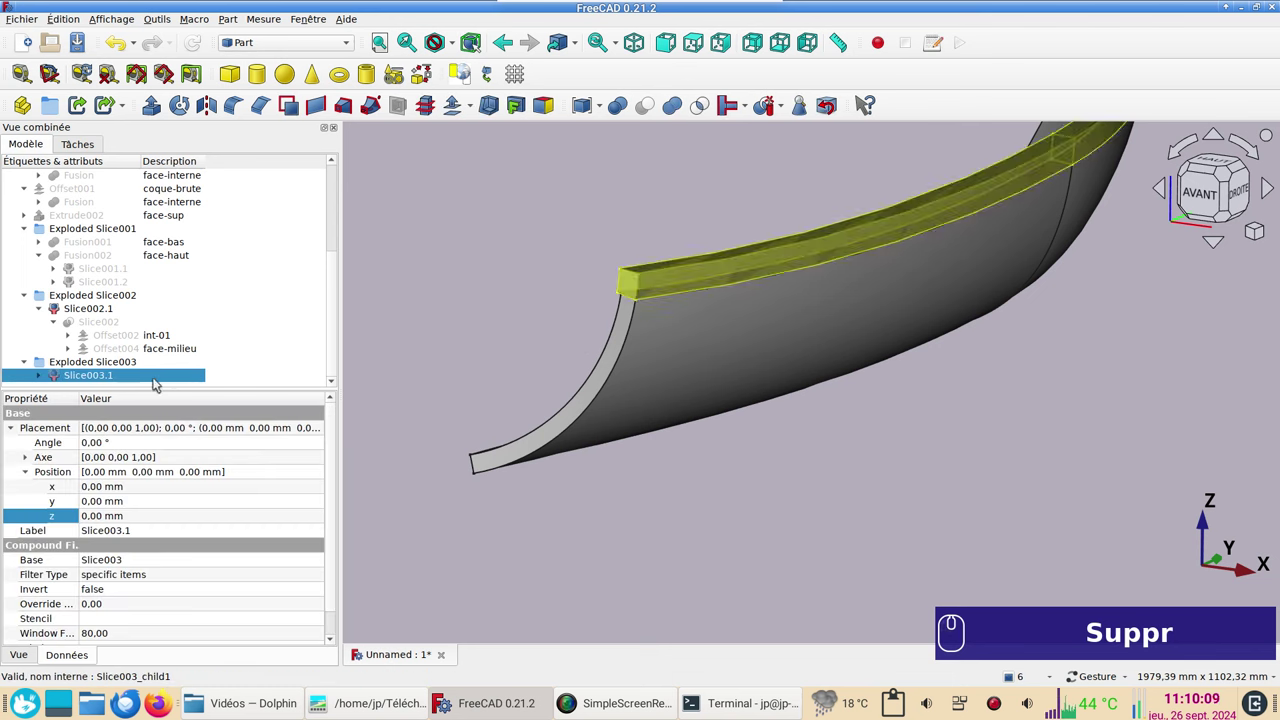
{"action": "left_click", "coordinate": [157, 382]}
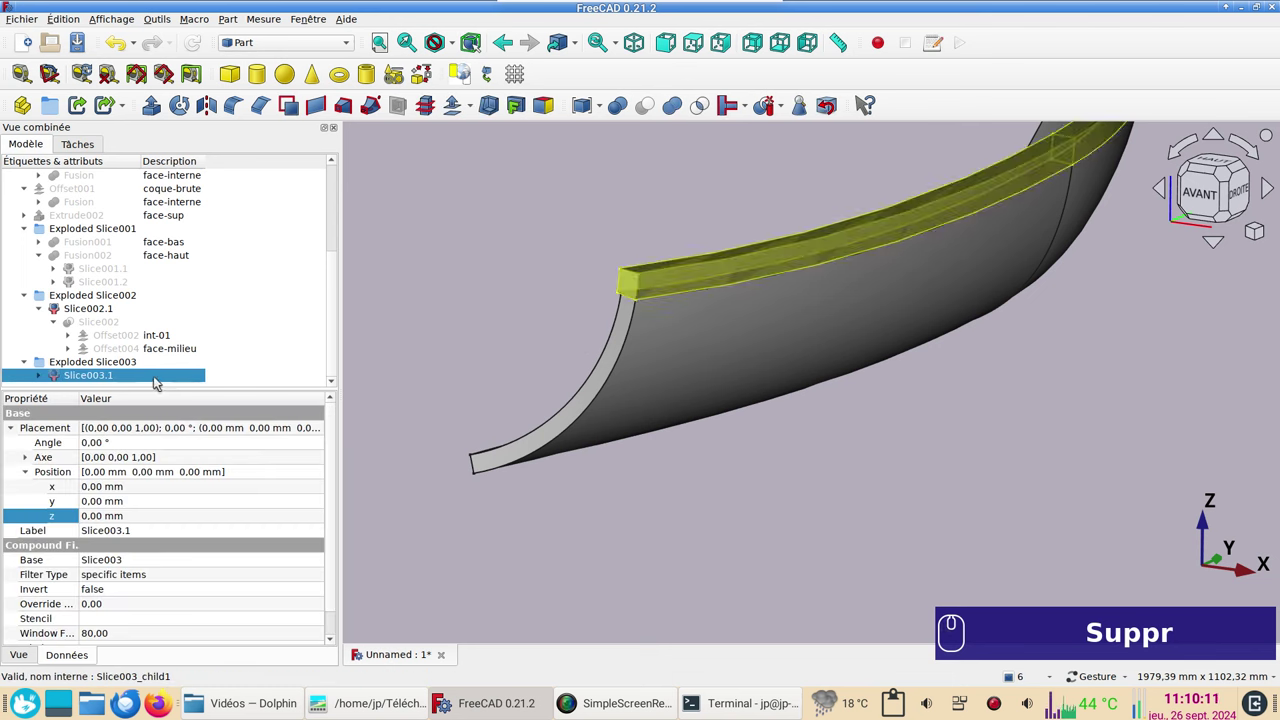
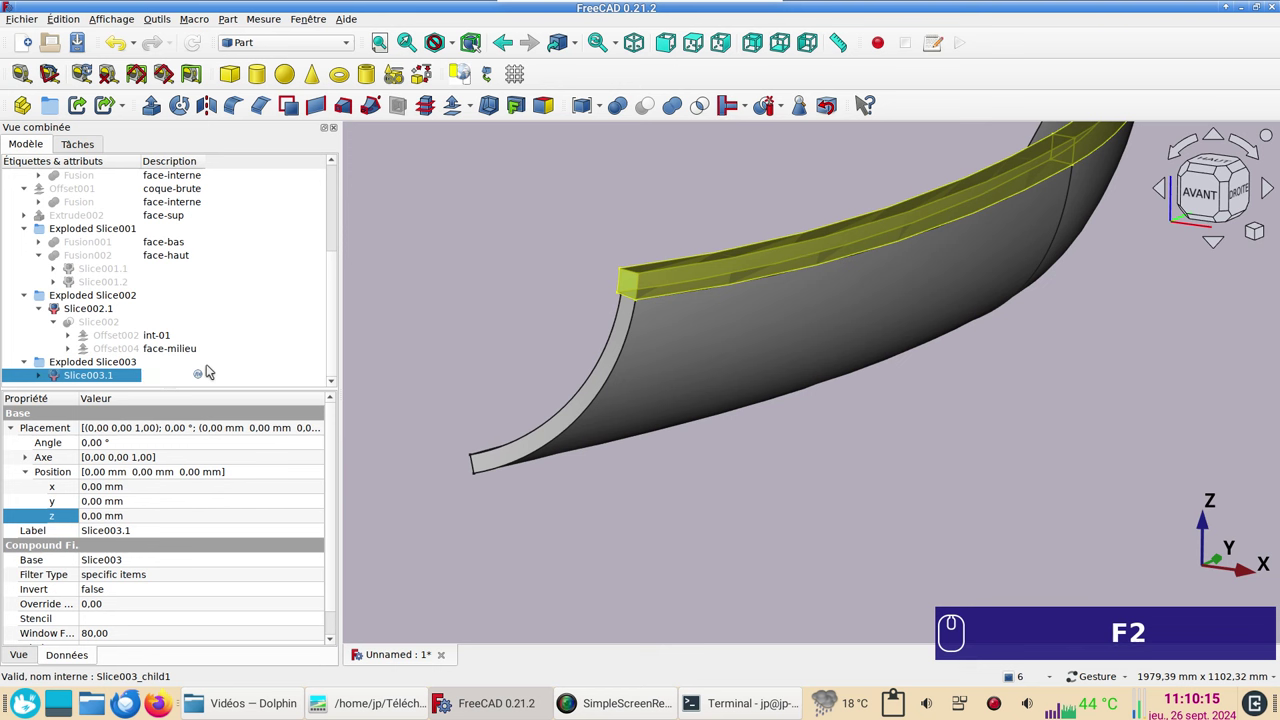
{"action": "type", "text": "liss"}
{"action": "key", "text": "KP_0"}
{"action": "key", "text": "KP_2"}
{"action": "key", "text": "Return"}
Step: Toggle visibility of the int-01 offset and Slice002.1 to check them
{"action": "scroll", "scroll_direction": "down", "scroll_amount": 3}
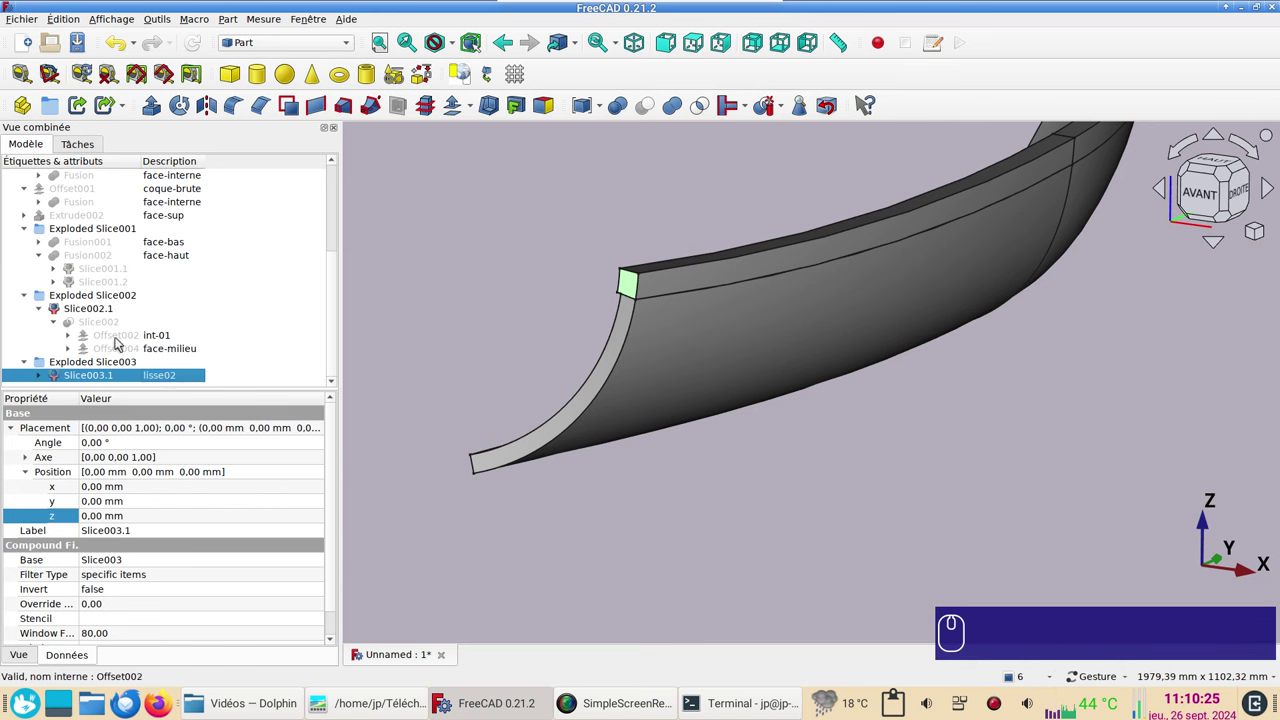
{"action": "left_click", "coordinate": [119, 341]}
{"action": "key", "text": "space"}
{"action": "key", "text": "space"}
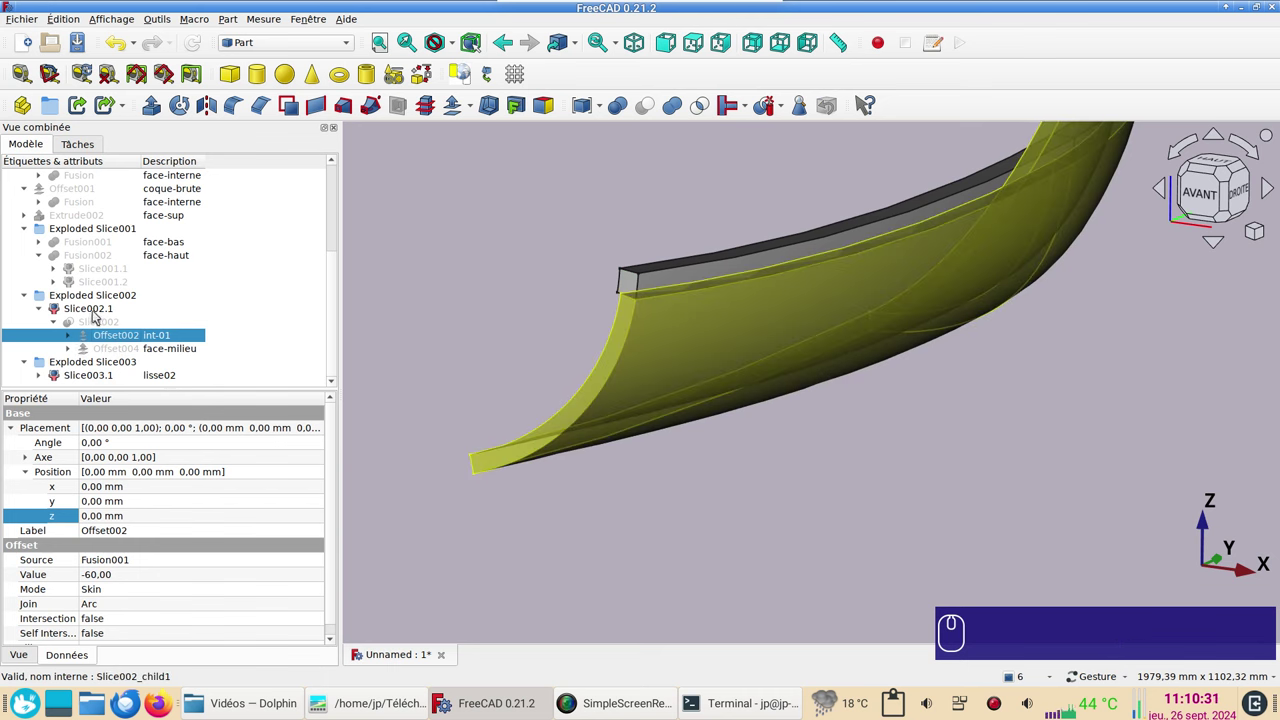
{"action": "left_click", "coordinate": [97, 312]}
{"action": "key", "text": "space"}
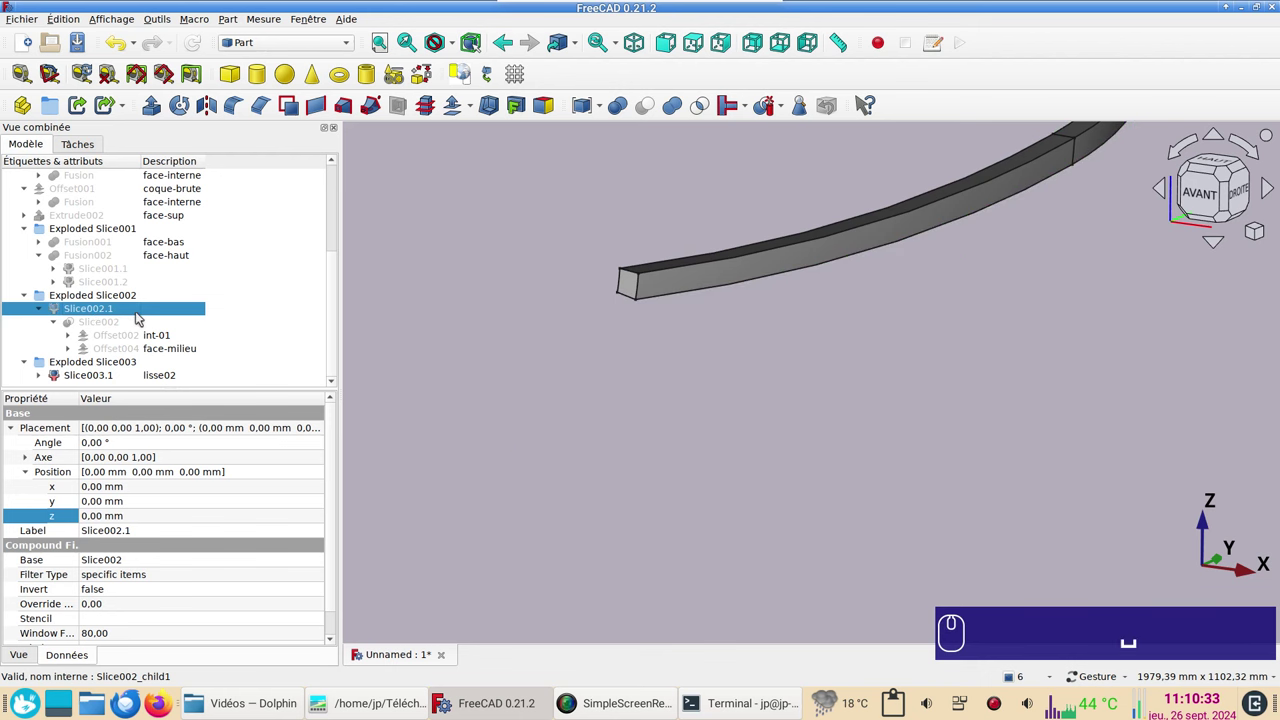
{"action": "key", "text": "space"}
Step: Describe the Exploded Slice002 group as int-01
{"action": "left_click", "coordinate": [171, 297]}
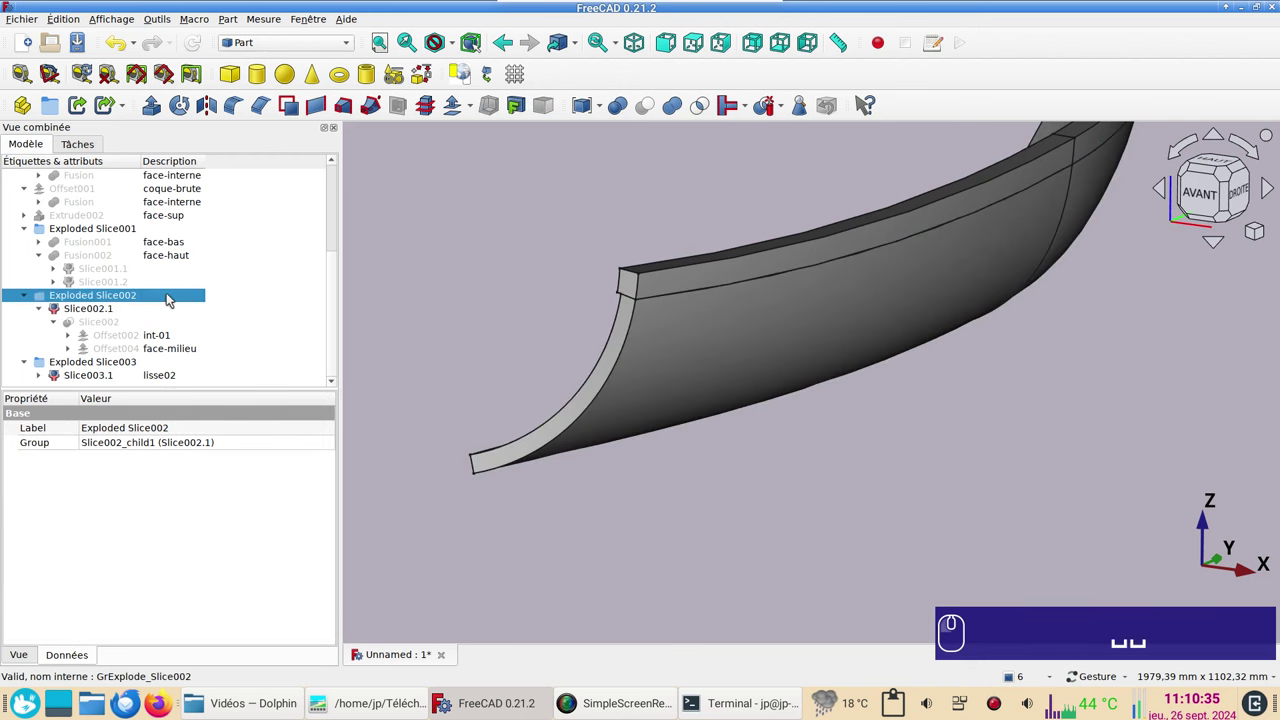
{"action": "key", "text": "F2"}
{"action": "type", "text": "int"}
{"action": "type", "text": "-"}
{"action": "key", "text": "KP_0"}
{"action": "key", "text": "KP_1"}
{"action": "key", "text": "Return"}
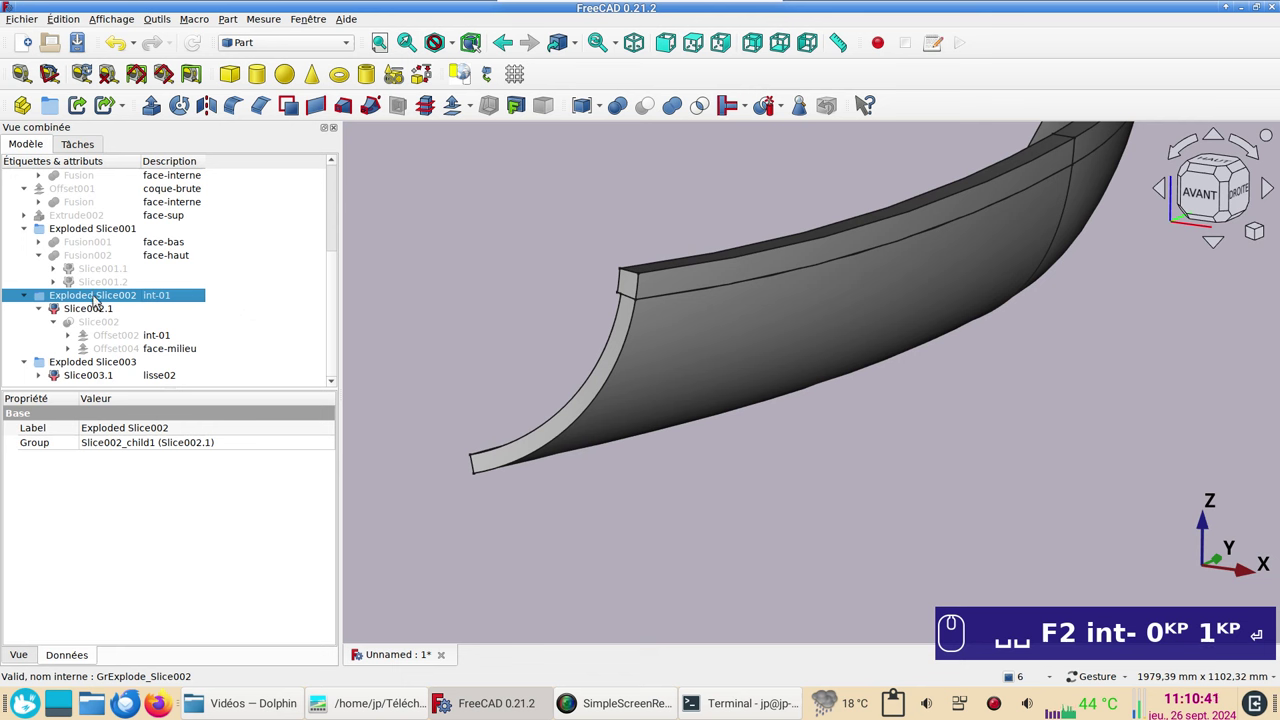
Step: Describe the Exploded Slice003 group as lisse-02
{"action": "left_click", "coordinate": [114, 364]}
{"action": "left_click", "coordinate": [176, 363]}
{"action": "key", "text": "F2"}
{"action": "type", "text": "iisse"}
{"action": "type", "text": "-"}
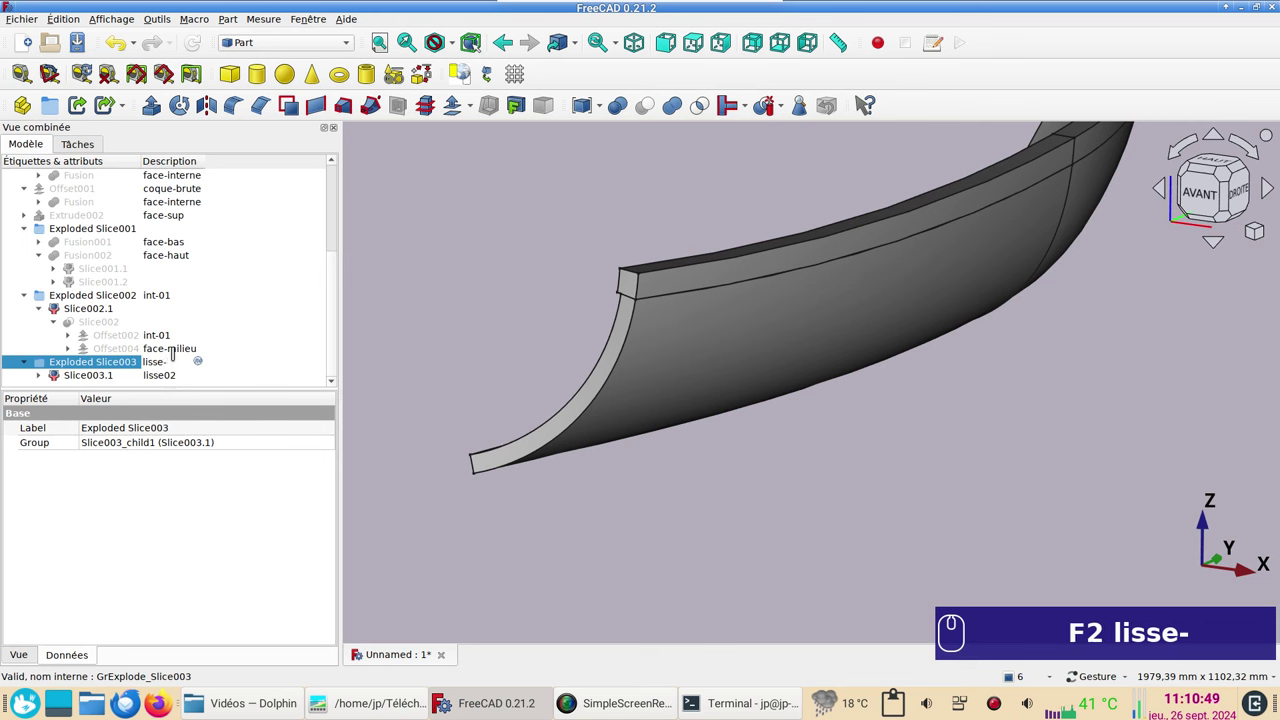
{"action": "key", "text": "KP_0"}
{"action": "key", "text": "KP_2"}
{"action": "key", "text": "Return"}
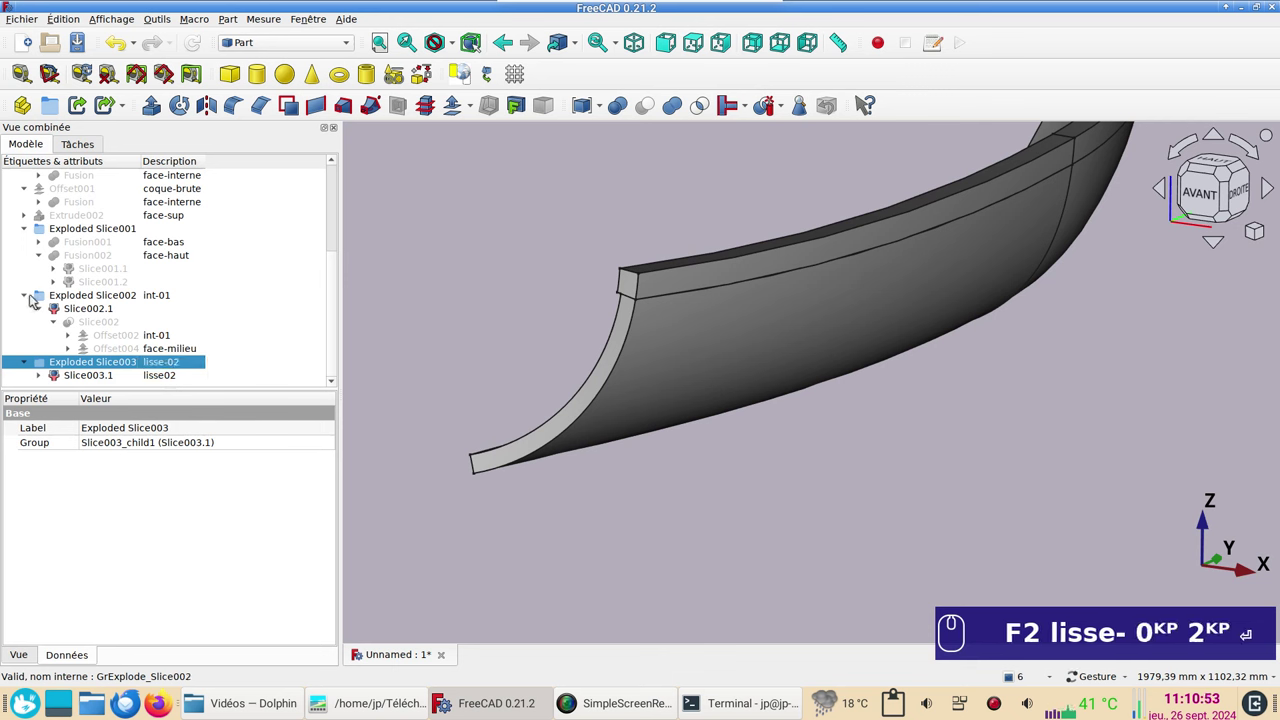
{"action": "left_click", "coordinate": [30, 297]}
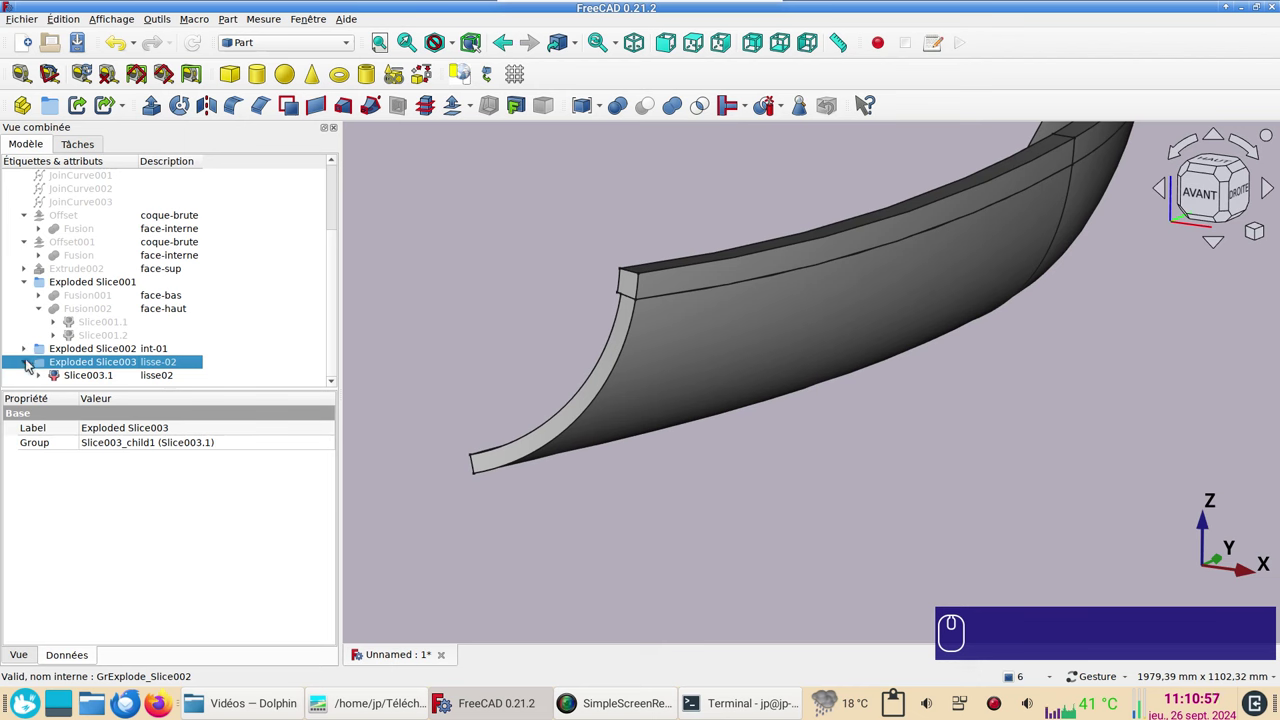
{"action": "left_click", "coordinate": [30, 352]}
{"action": "scroll", "scroll_direction": "down", "scroll_amount": 3}
{"action": "left_click", "coordinate": [708, 405]}
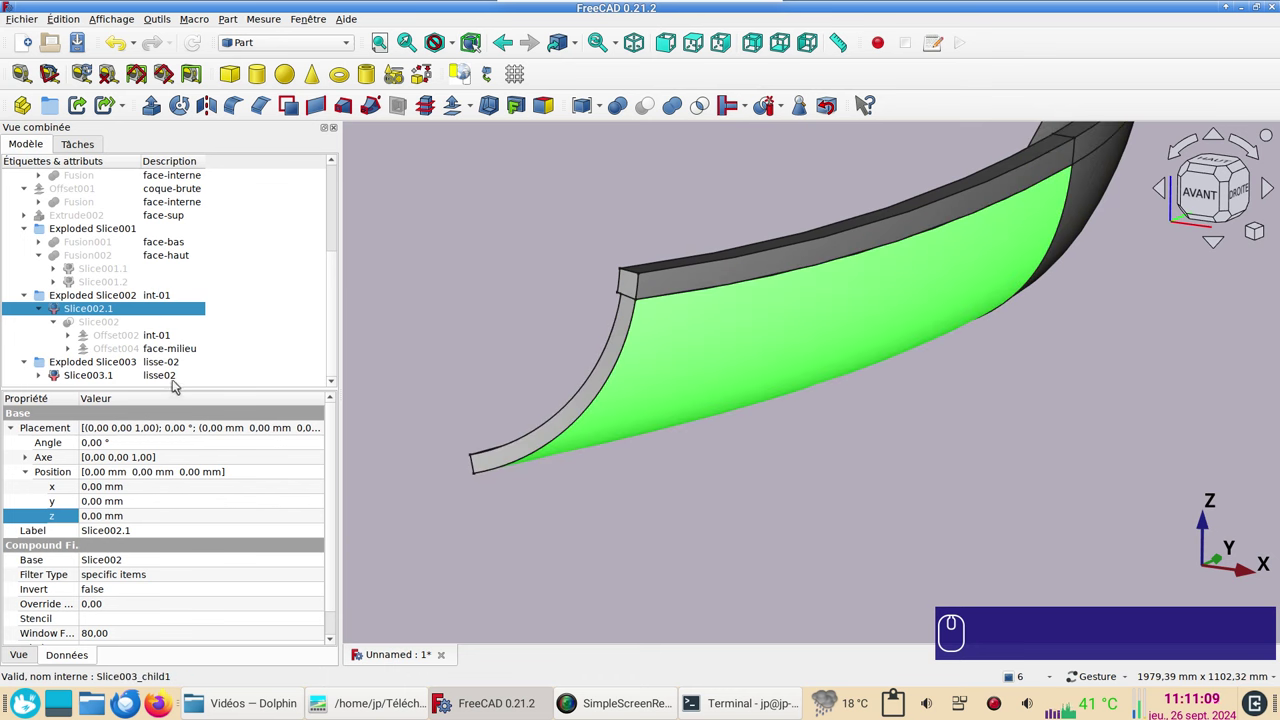
{"action": "left_click", "coordinate": [174, 382]}
{"action": "left_click", "coordinate": [450, 458]}
{"action": "scroll", "scroll_direction": "down", "scroll_amount": 3}
{"action": "scroll", "scroll_direction": "up", "scroll_amount": 3}
{"action": "left_click", "coordinate": [178, 231]}
{"action": "key", "text": "space"}
{"action": "left_click", "coordinate": [810, 472]}
{"action": "scroll", "scroll_direction": "down", "scroll_amount": 3}
{"action": "left_click", "coordinate": [696, 289]}
{"action": "key", "text": "KP_2"}
{"action": "scroll", "scroll_direction": "down", "scroll_amount": 3}
{"action": "scroll", "scroll_direction": "up", "scroll_amount": 3}
{"action": "middle_click", "coordinate": [732, 512]}
{"action": "right_click", "coordinate": [660, 368]}
{"action": "scroll", "scroll_direction": "up", "scroll_amount": 3}
{"action": "left_click_drag", "start_coordinate": [708, 488], "coordinate": [492, 472]}
{"action": "scroll", "scroll_direction": "up", "scroll_amount": 3}
{"action": "right_click", "coordinate": [570, 531]}
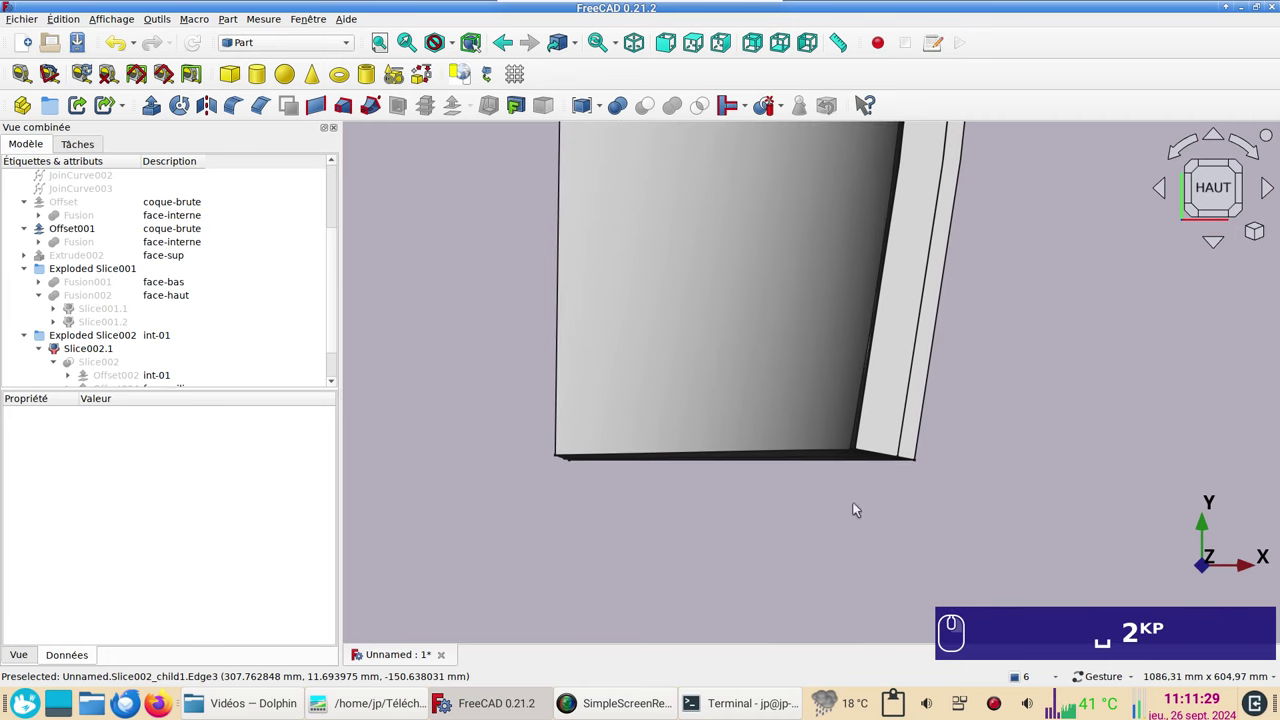
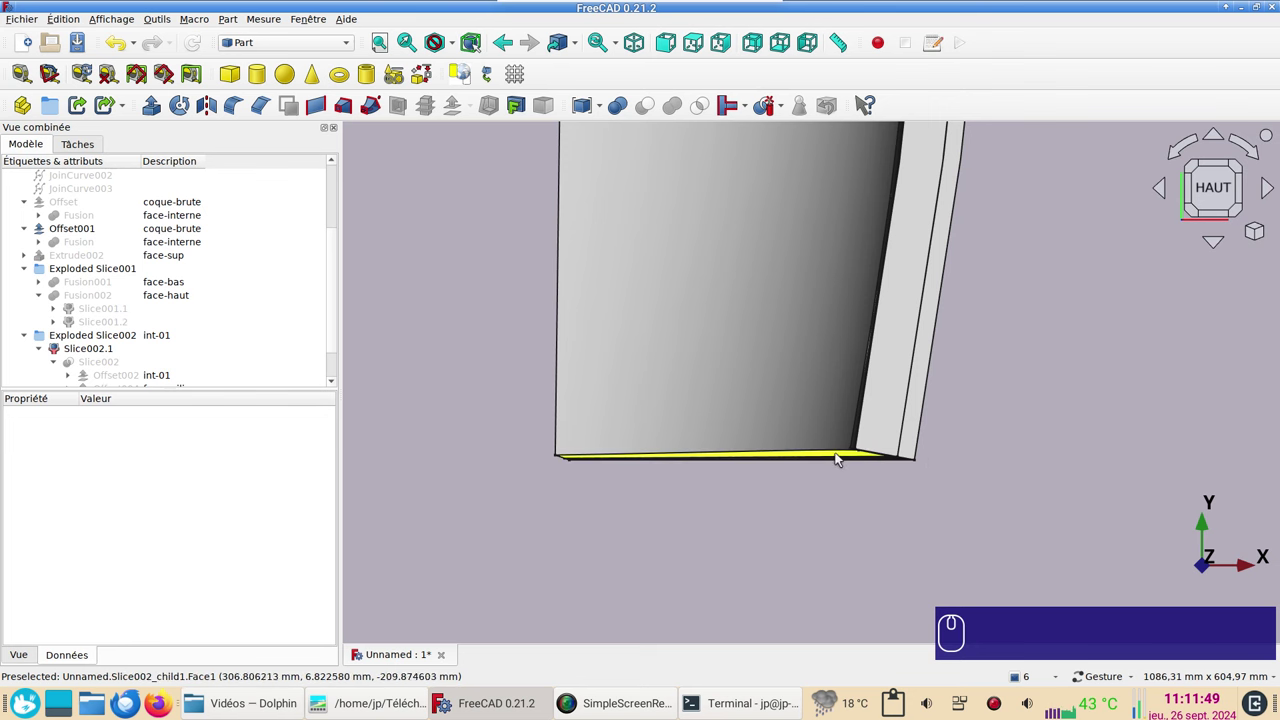
{"action": "scroll", "scroll_direction": "down", "scroll_amount": 3}
{"action": "right_click", "coordinate": [912, 339]}
{"action": "scroll", "scroll_direction": "down", "scroll_amount": 3}
{"action": "right_click", "coordinate": [910, 373]}
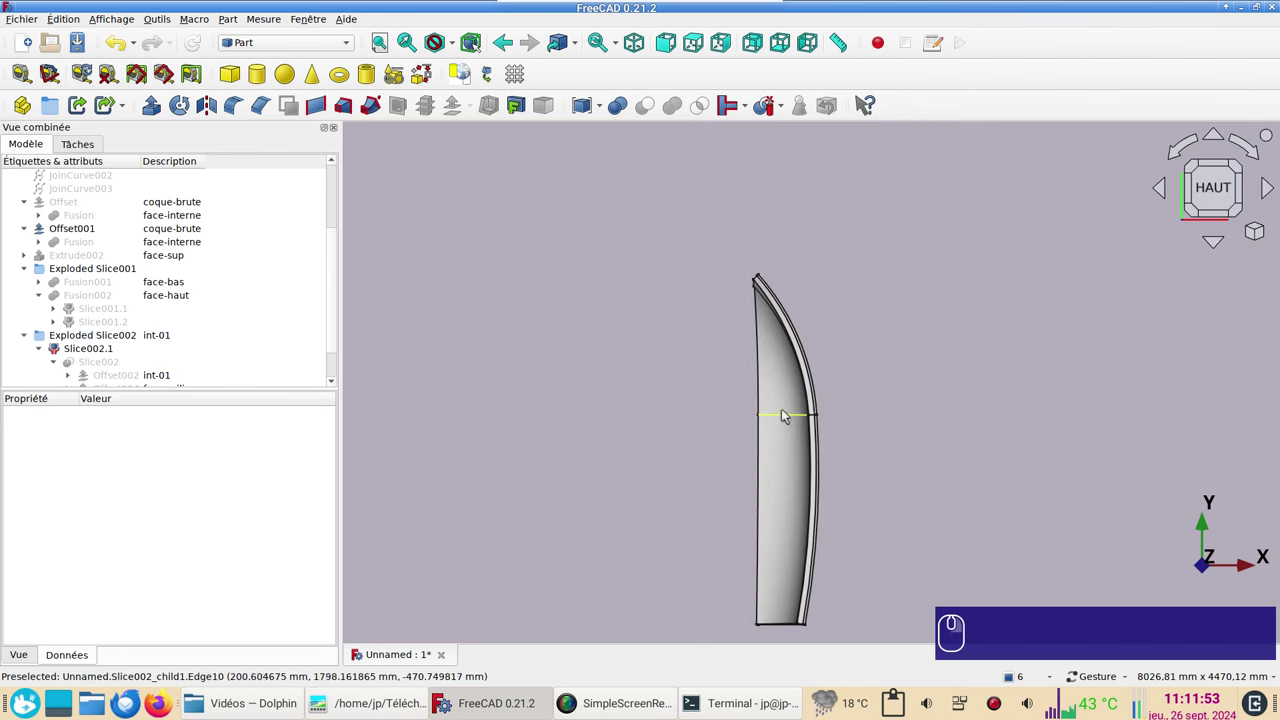
{"action": "scroll", "scroll_direction": "up", "scroll_amount": 3}
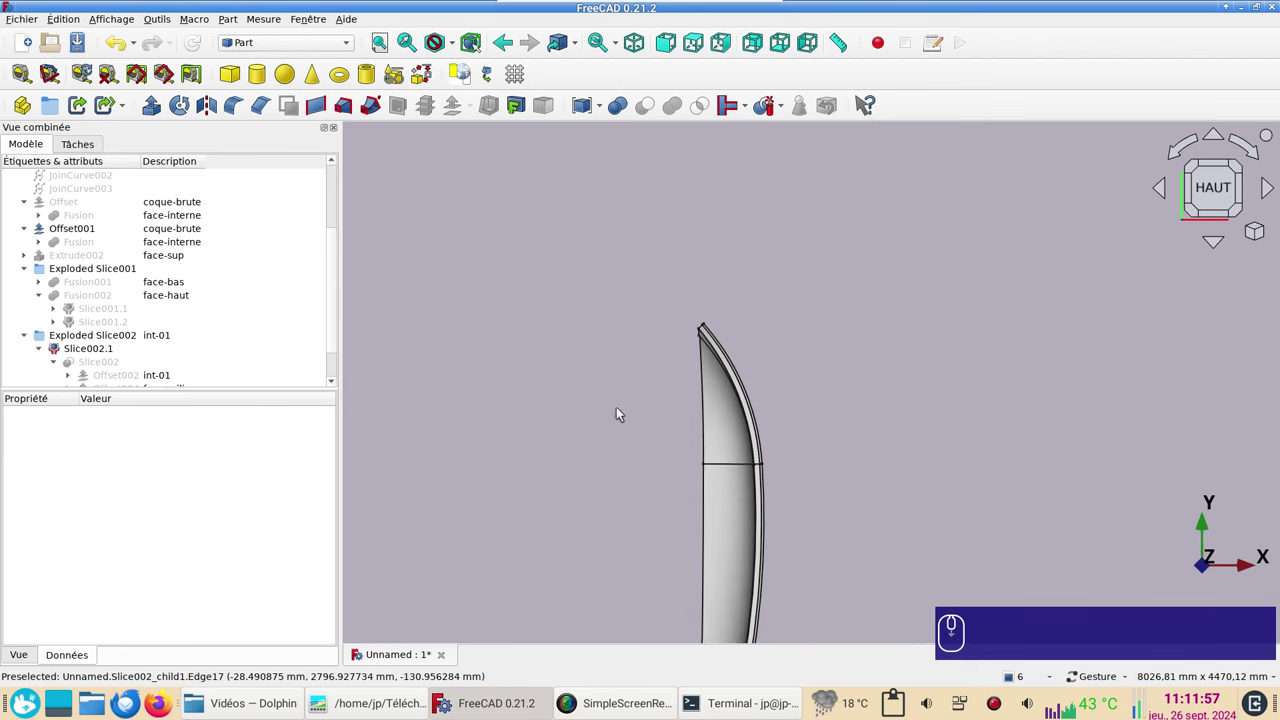
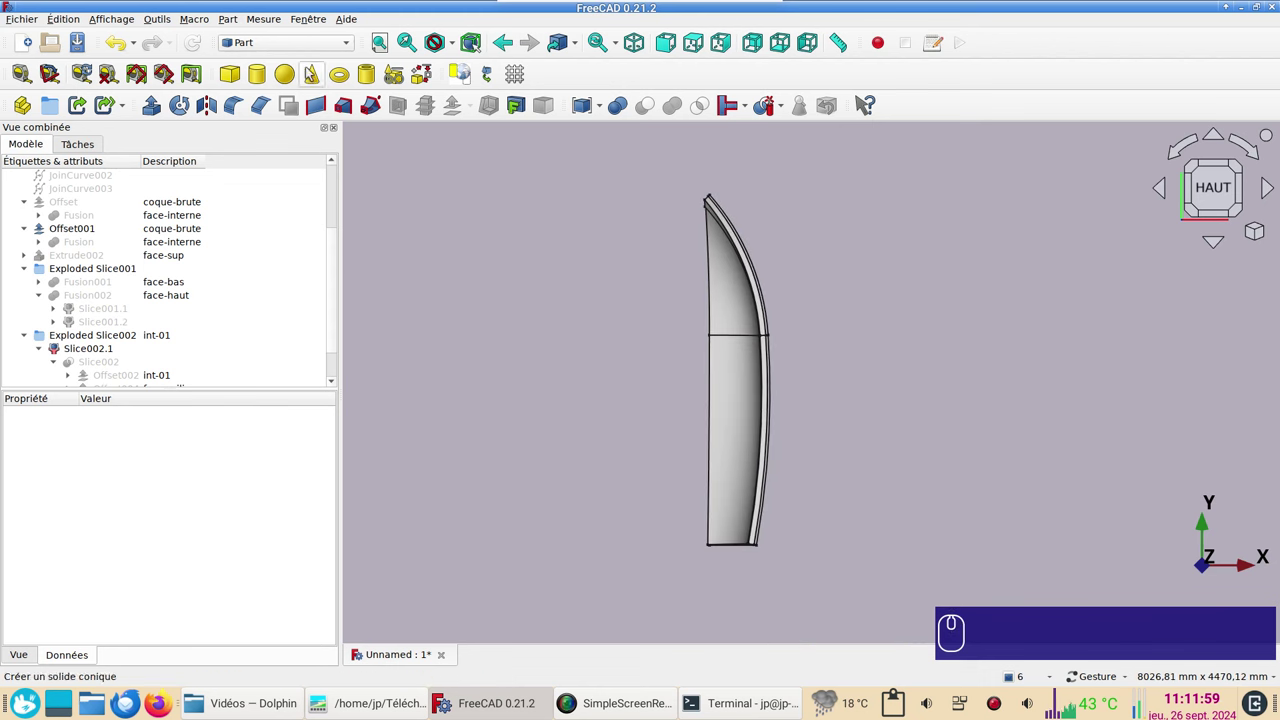
Step: Start a new Sketcher sketch on the XY plane
{"action": "left_click", "coordinate": [314, 48]}
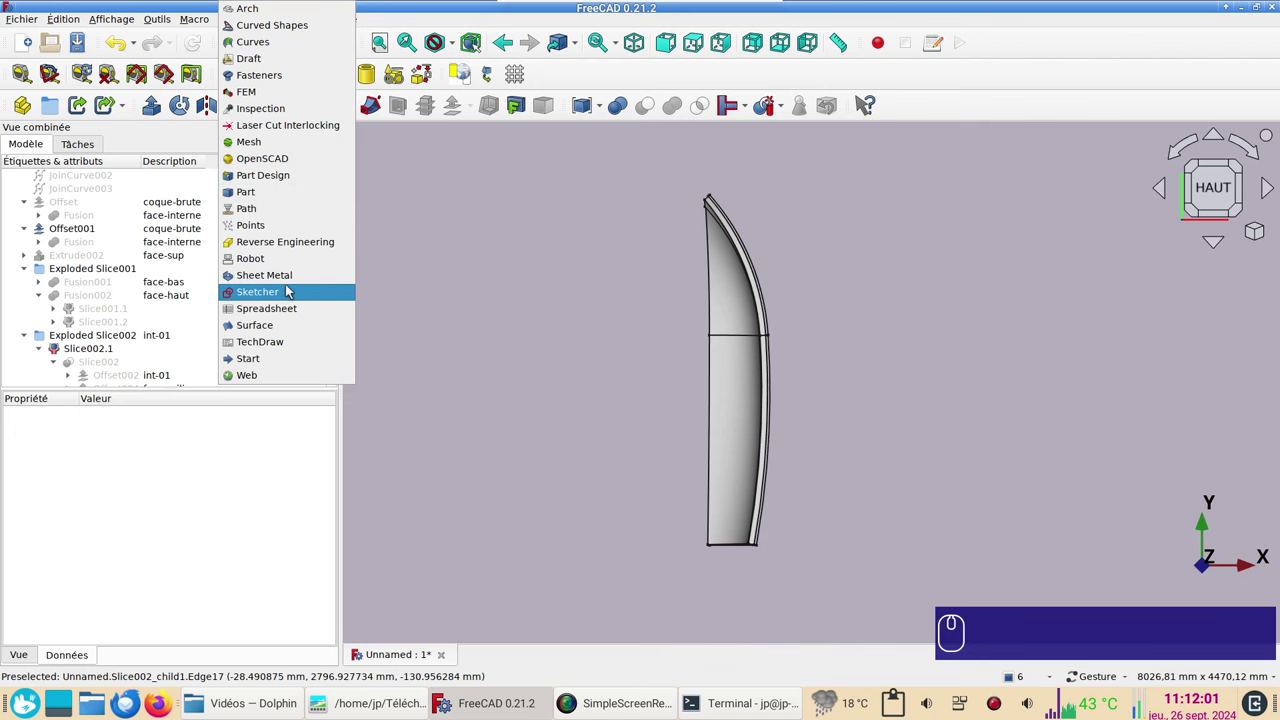
{"action": "left_click", "coordinate": [289, 287]}
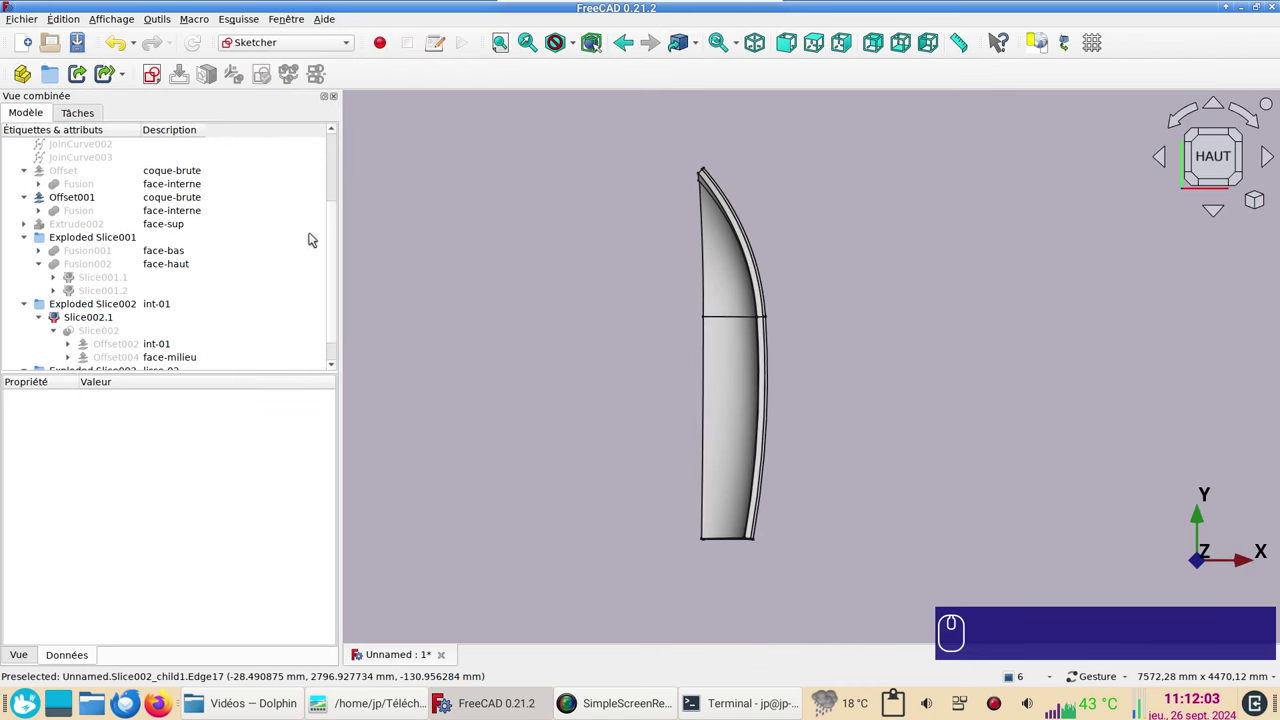
{"action": "left_click", "coordinate": [298, 239]}
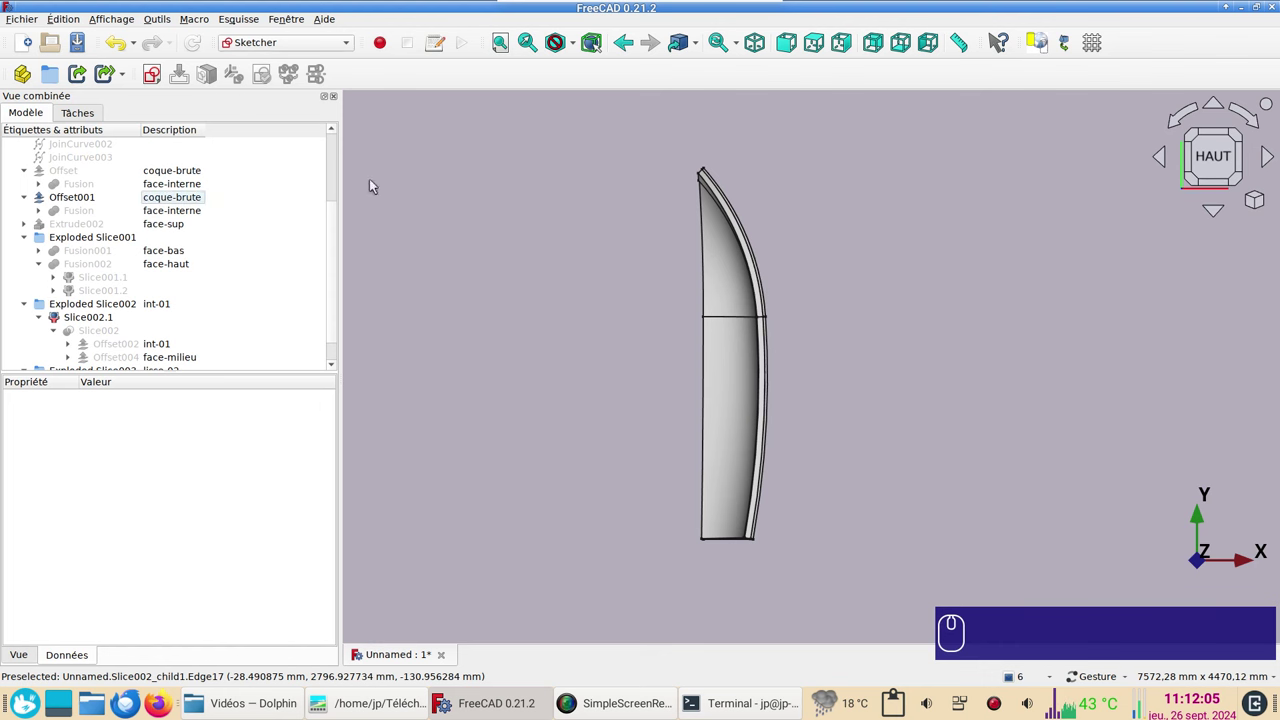
{"action": "left_click", "coordinate": [156, 84]}
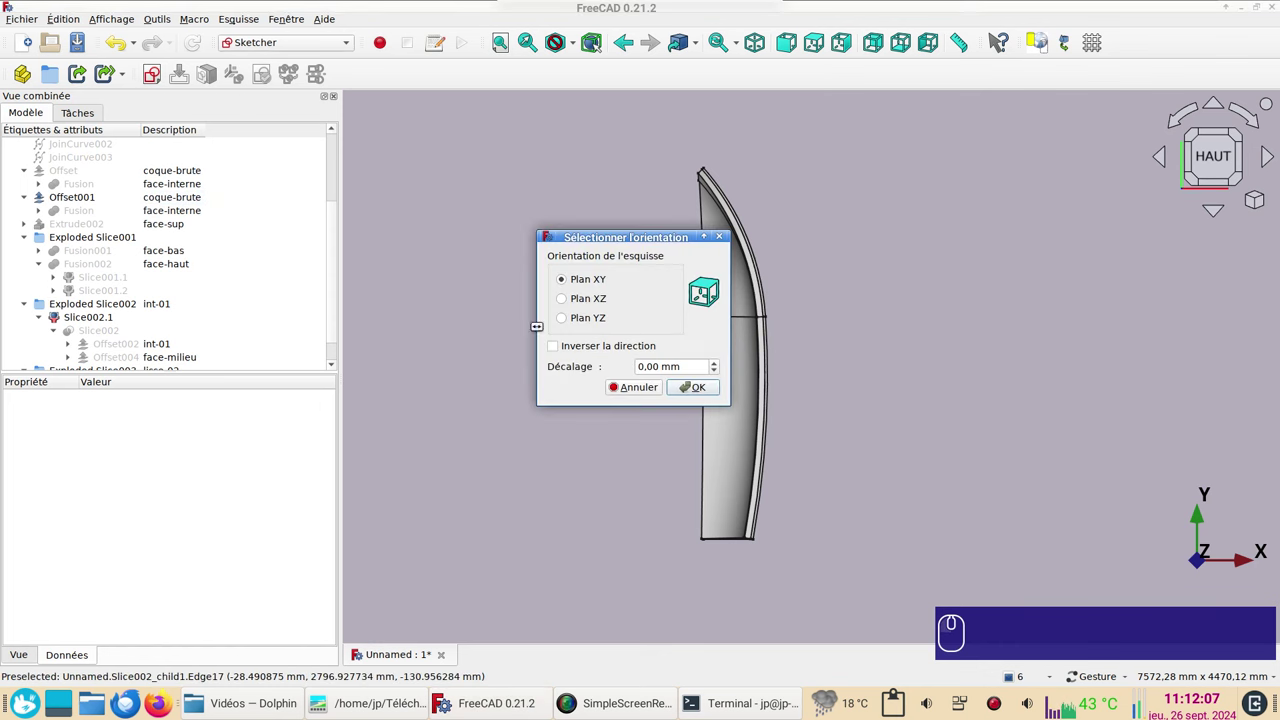
{"action": "left_click", "coordinate": [695, 389]}
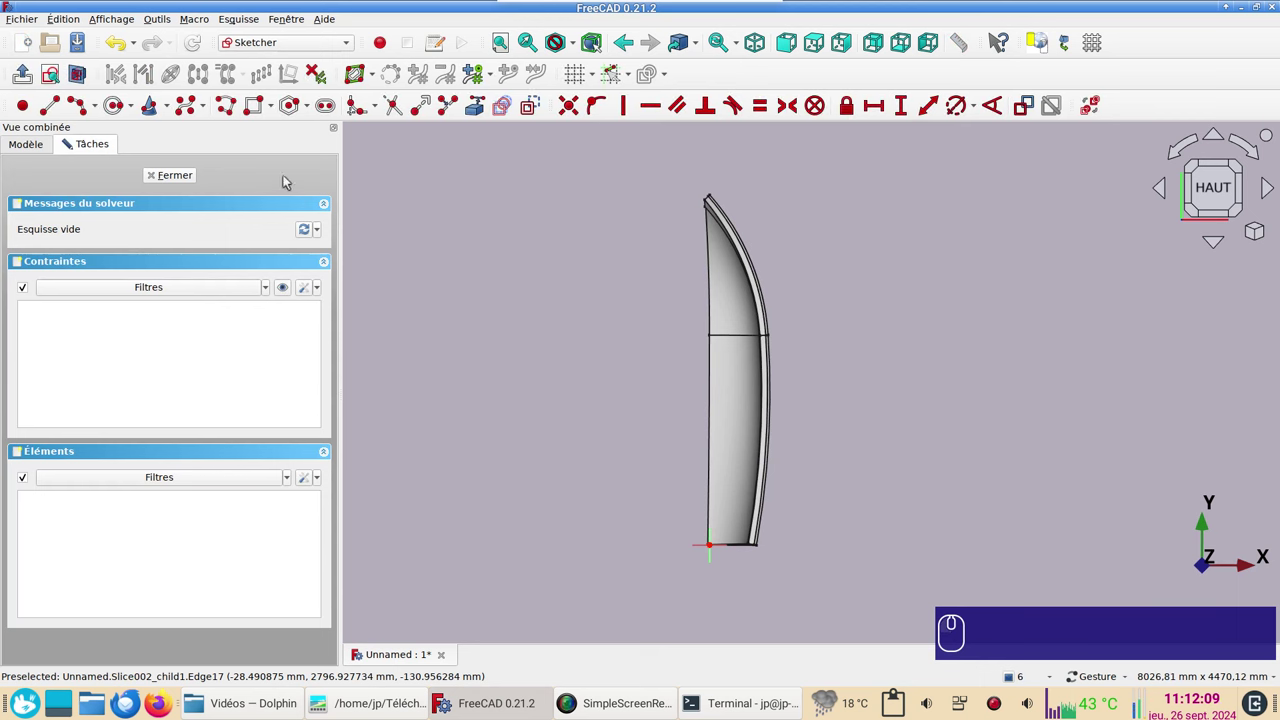
Step: Draw two lines under the transom with a 20 mm vertical distance and close the sketch
{"action": "left_click", "coordinate": [230, 115]}
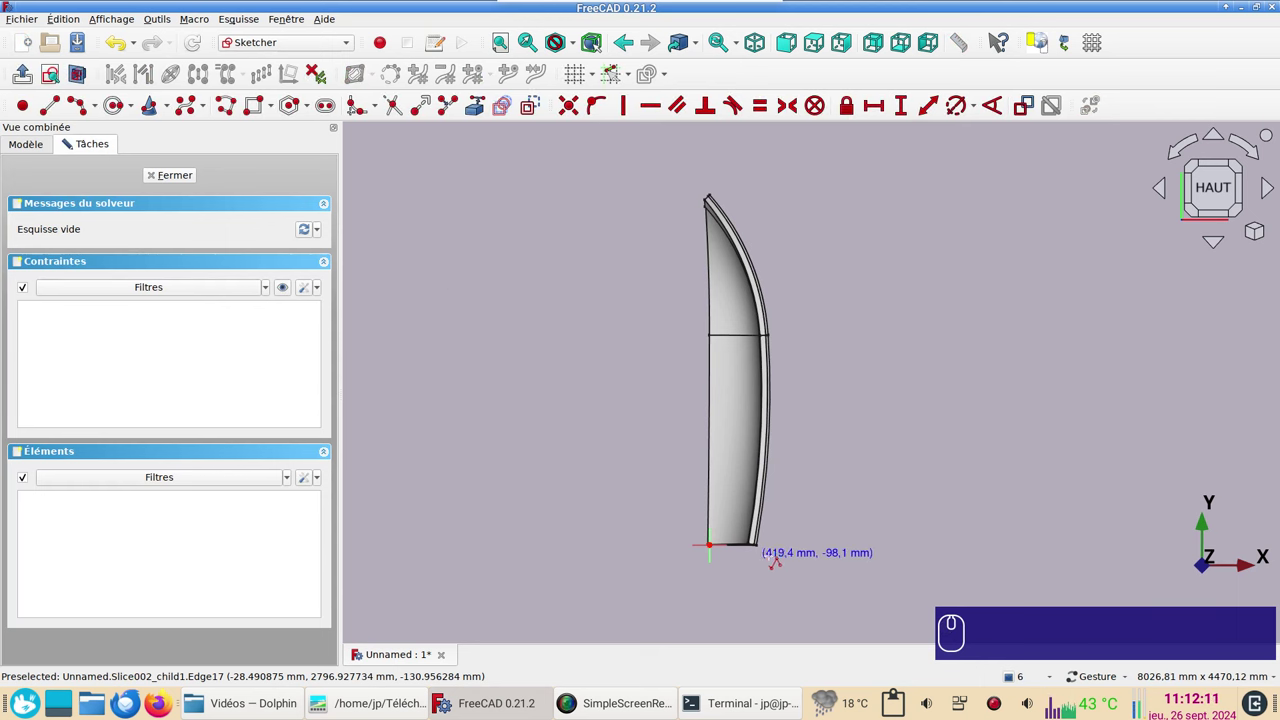
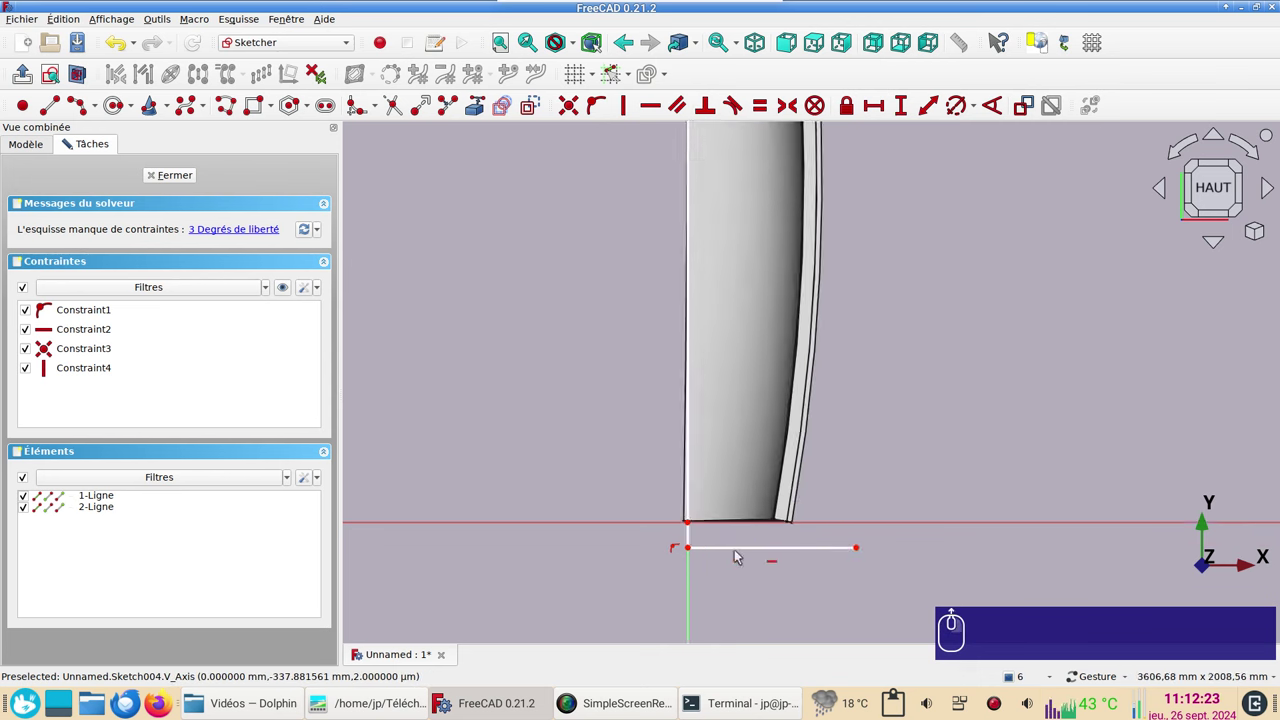
{"action": "left_click_drag", "start_coordinate": [639, 545], "coordinate": [646, 490]}
{"action": "left_click", "coordinate": [645, 478]}
{"action": "scroll", "scroll_direction": "up", "scroll_amount": 3}
{"action": "key", "text": "i"}
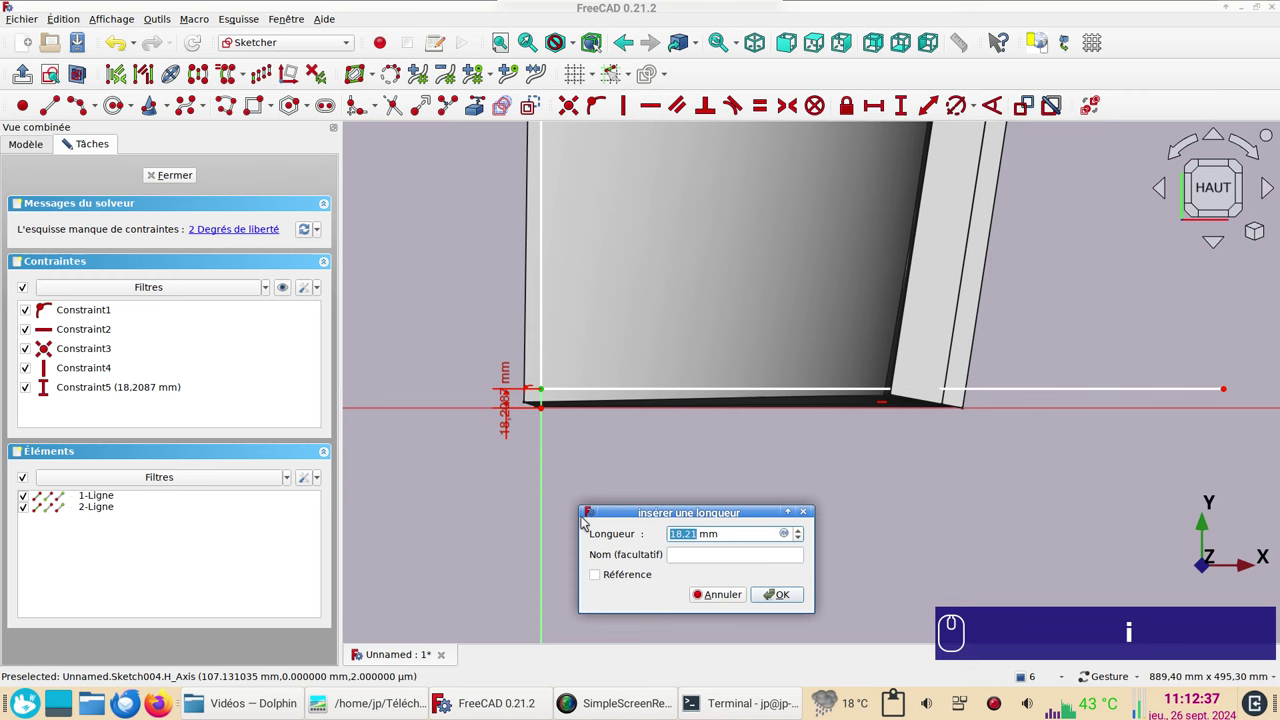
{"action": "key", "text": "KP_2"}
{"action": "key", "text": "KP_0"}
{"action": "key", "text": "Return"}
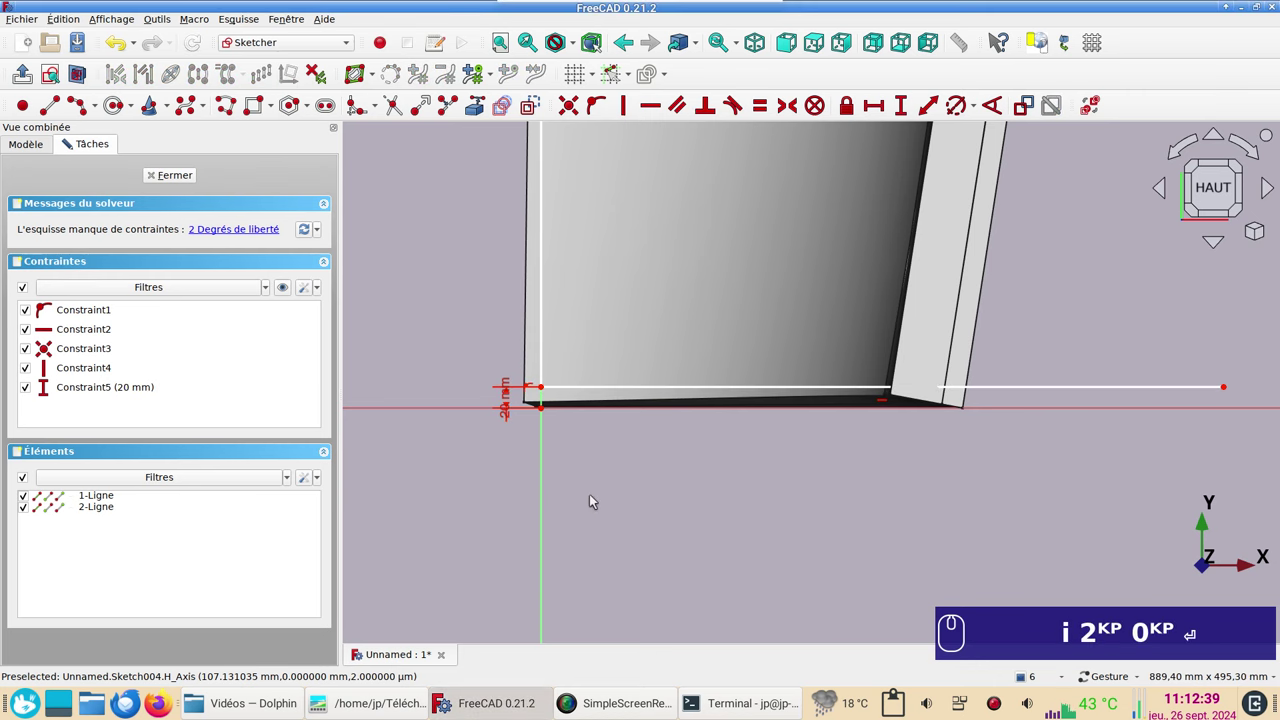
{"action": "scroll", "scroll_direction": "down", "scroll_amount": 3}
{"action": "left_click", "coordinate": [187, 175]}
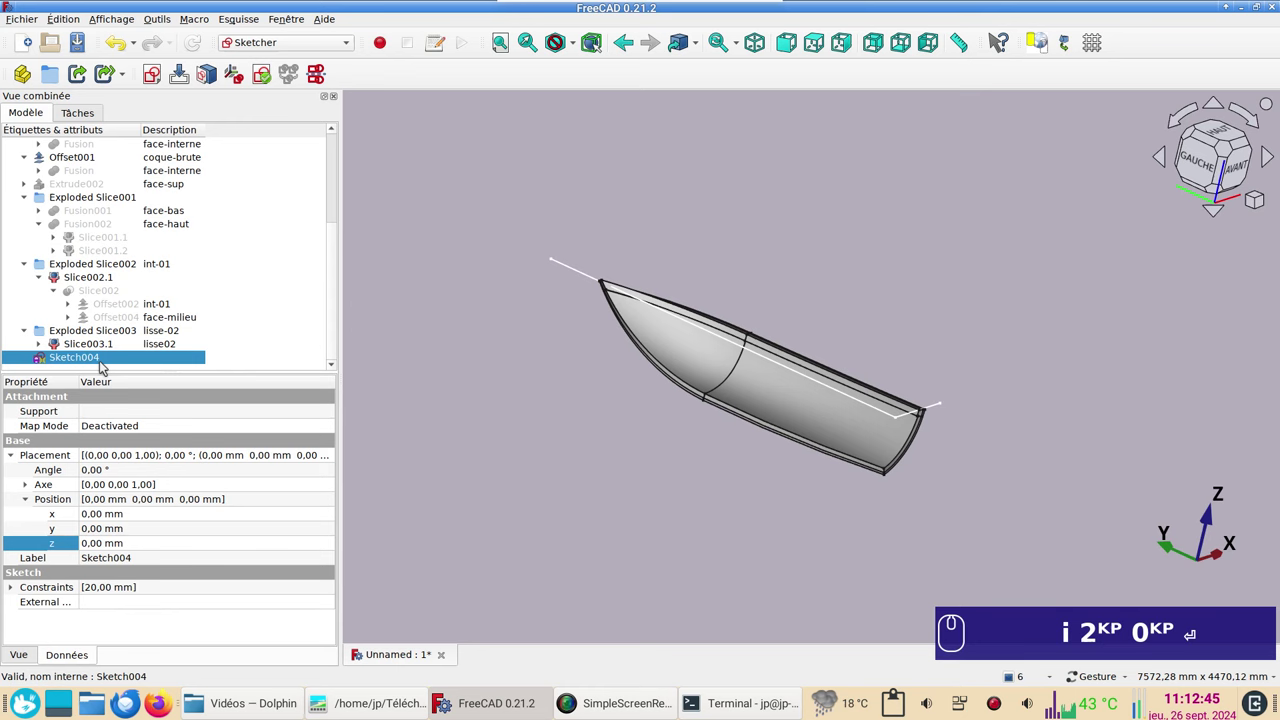
Step: Extrude Sketch004 symmetrically by 2000 mm into a flat sheet in the Part workbench
{"action": "left_click", "coordinate": [295, 43]}
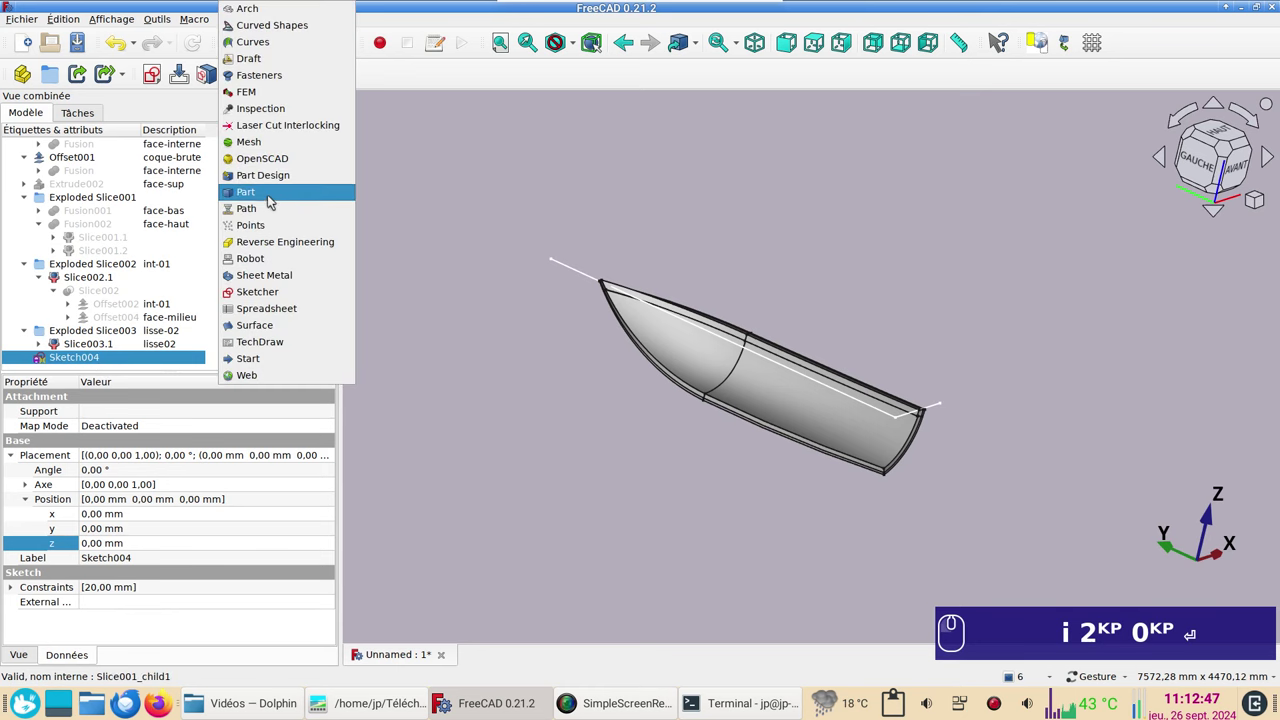
{"action": "left_click", "coordinate": [271, 198]}
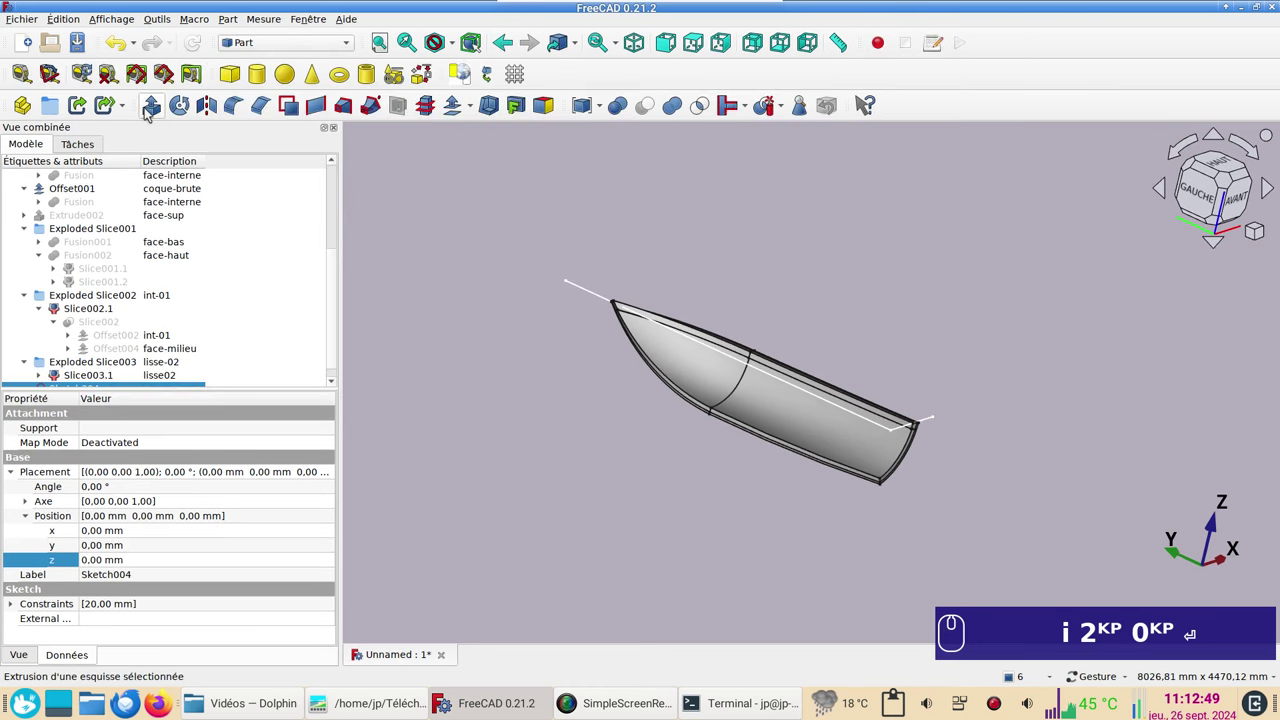
{"action": "left_click", "coordinate": [148, 113]}
{"action": "key", "text": "KP_2"}
{"action": "key", "text": "KP_0"}
{"action": "key", "text": "KP_0"}
{"action": "key", "text": "KP_0"}
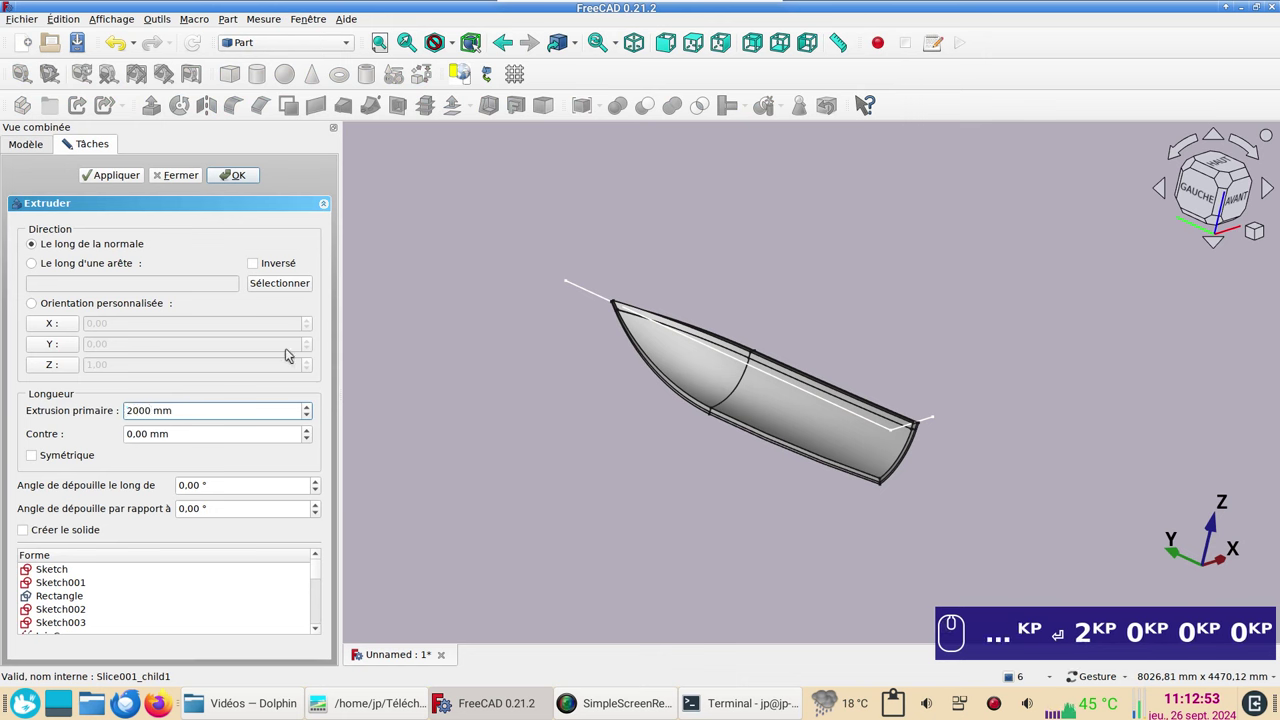
{"action": "left_click", "coordinate": [57, 454]}
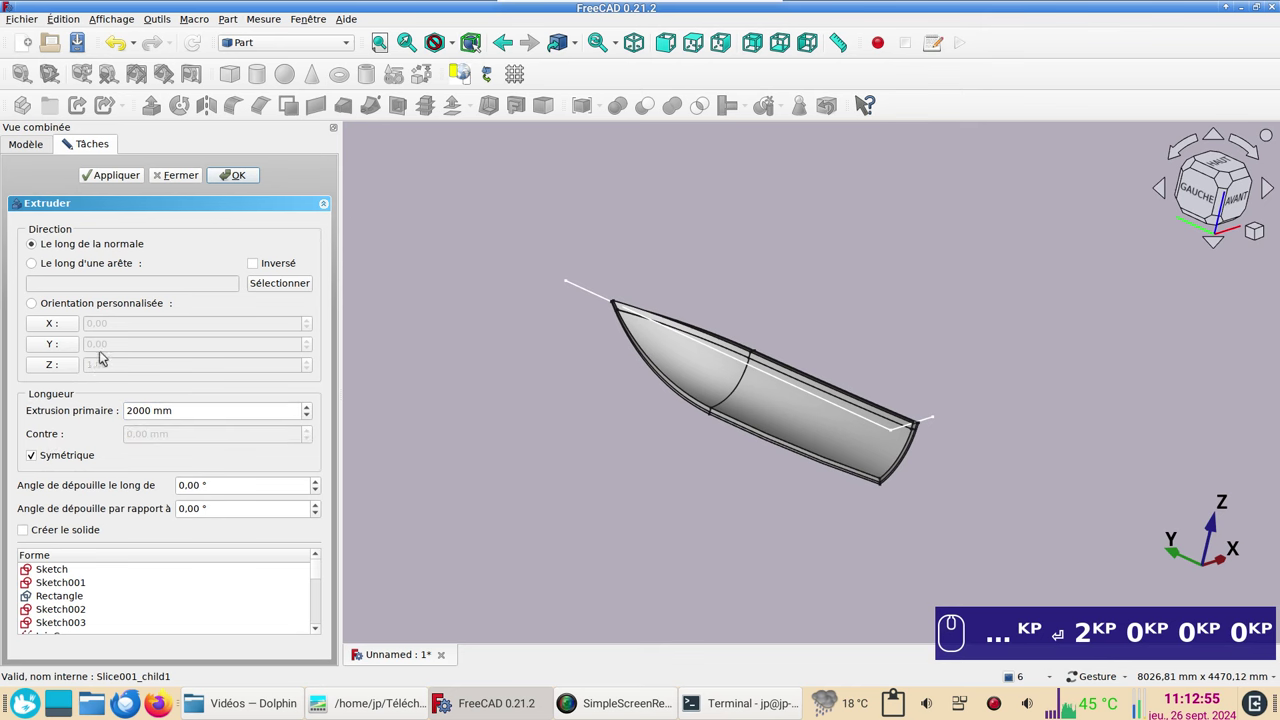
{"action": "left_click", "coordinate": [253, 176]}
Step: Describe the new Extrude004 sheet as L
{"action": "scroll", "scroll_direction": "down", "scroll_amount": 3}
{"action": "left_click_drag", "start_coordinate": [953, 481], "coordinate": [250, 382]}
{"action": "scroll", "scroll_direction": "down", "scroll_amount": 3}
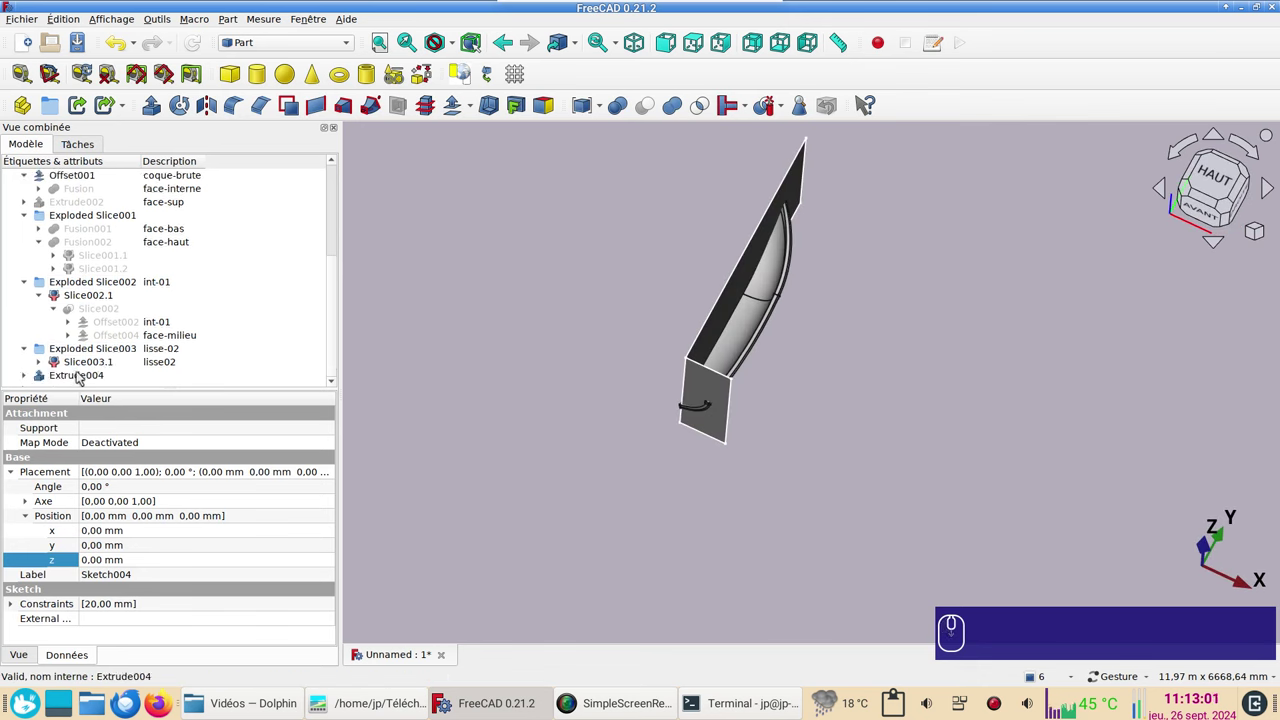
{"action": "left_click", "coordinate": [83, 374]}
{"action": "left_click", "coordinate": [156, 376]}
{"action": "left_click", "coordinate": [156, 376]}
{"action": "key", "text": "F2"}
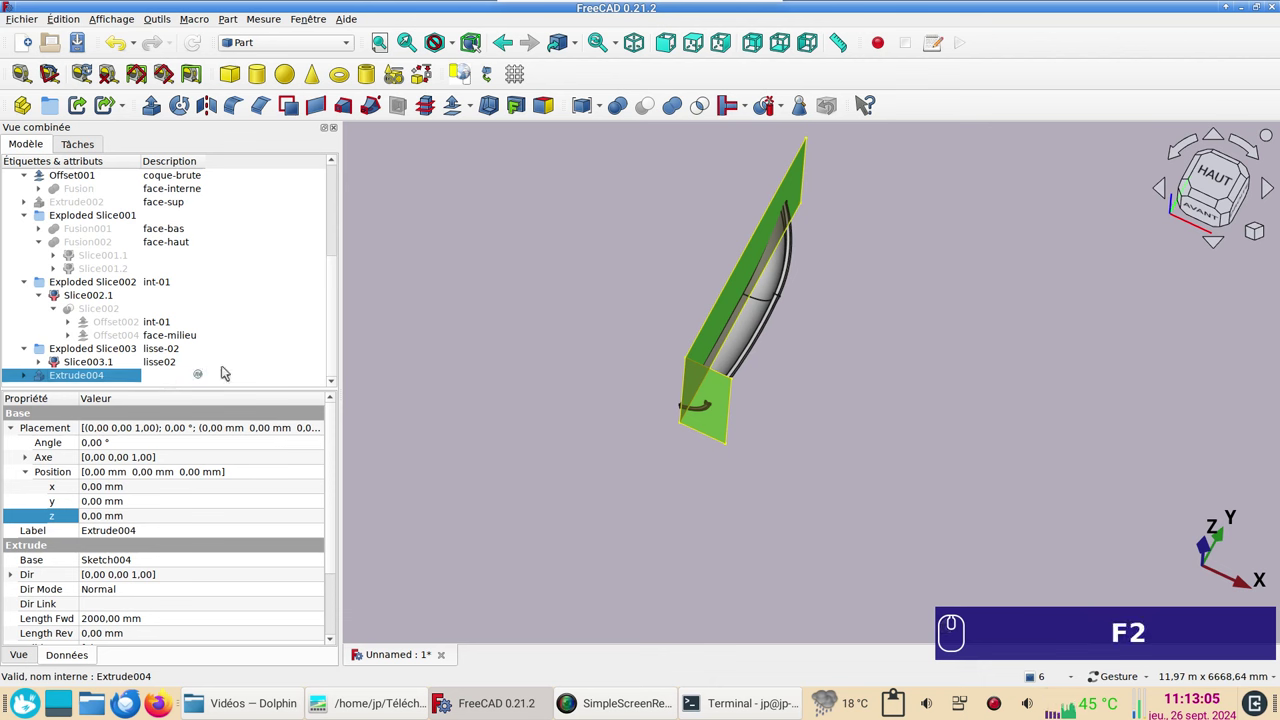
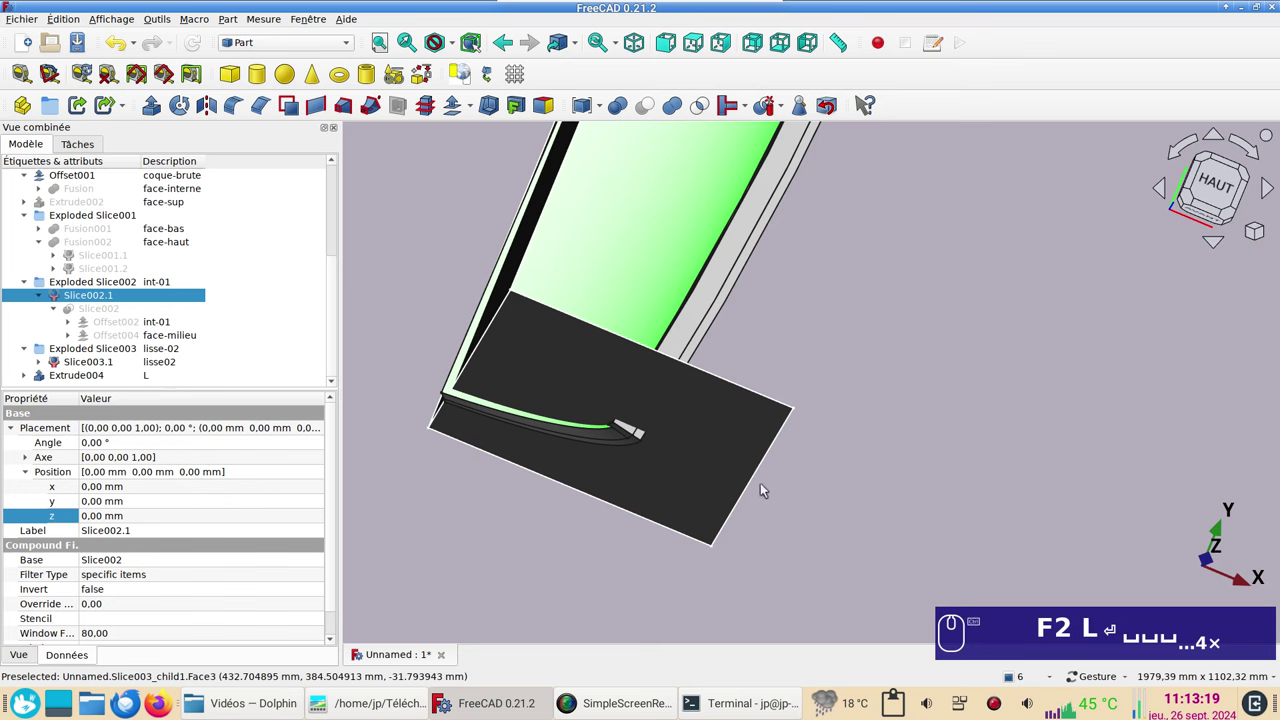
Step: Slice the int-01 piece apart with the L sheet into Exploded Slice004
{"action": "left_click", "coordinate": [716, 478]}
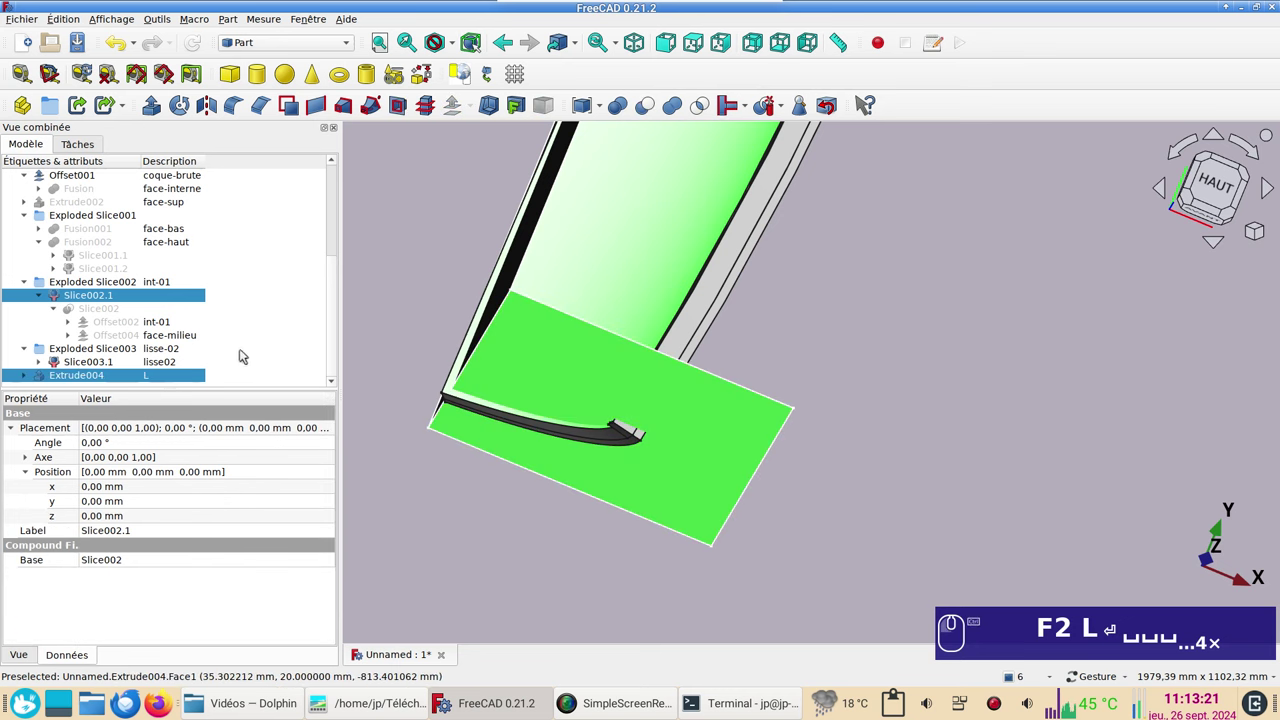
{"action": "left_click", "coordinate": [771, 113]}
{"action": "scroll", "scroll_direction": "down", "scroll_amount": 3}
{"action": "left_click", "coordinate": [23, 378]}
{"action": "scroll", "scroll_direction": "down", "scroll_amount": 3}
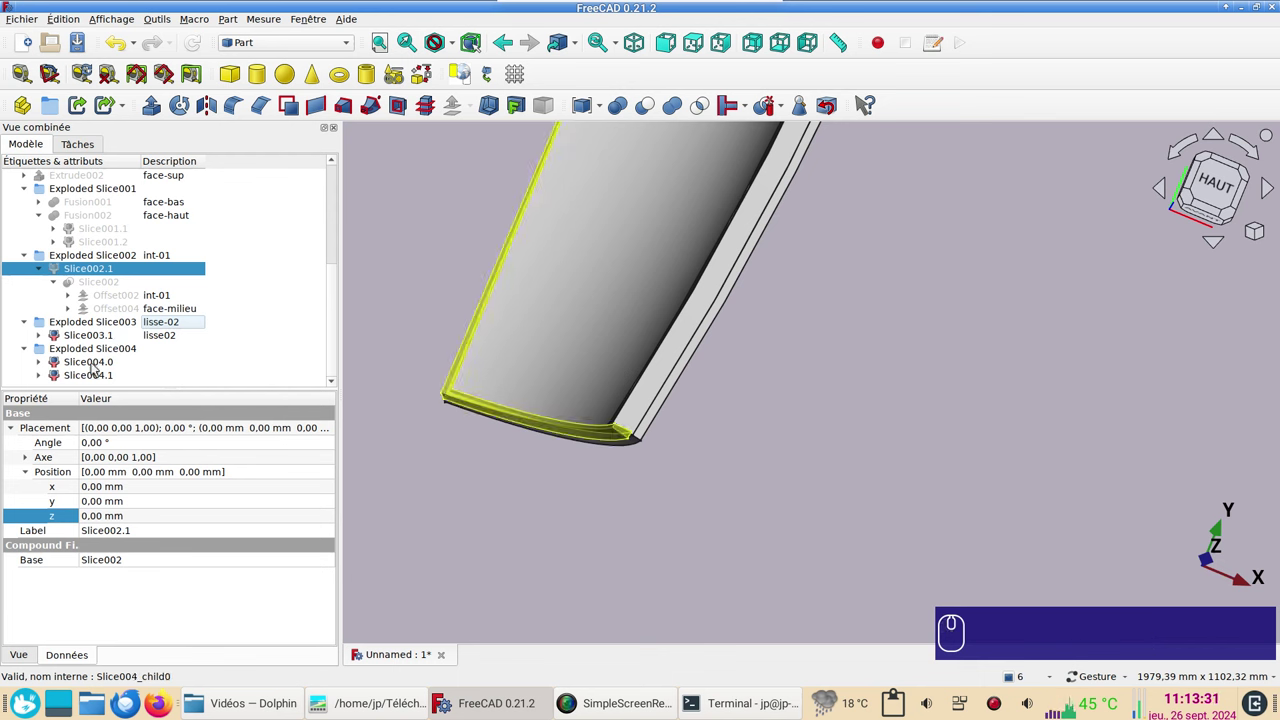
{"action": "left_click", "coordinate": [96, 366]}
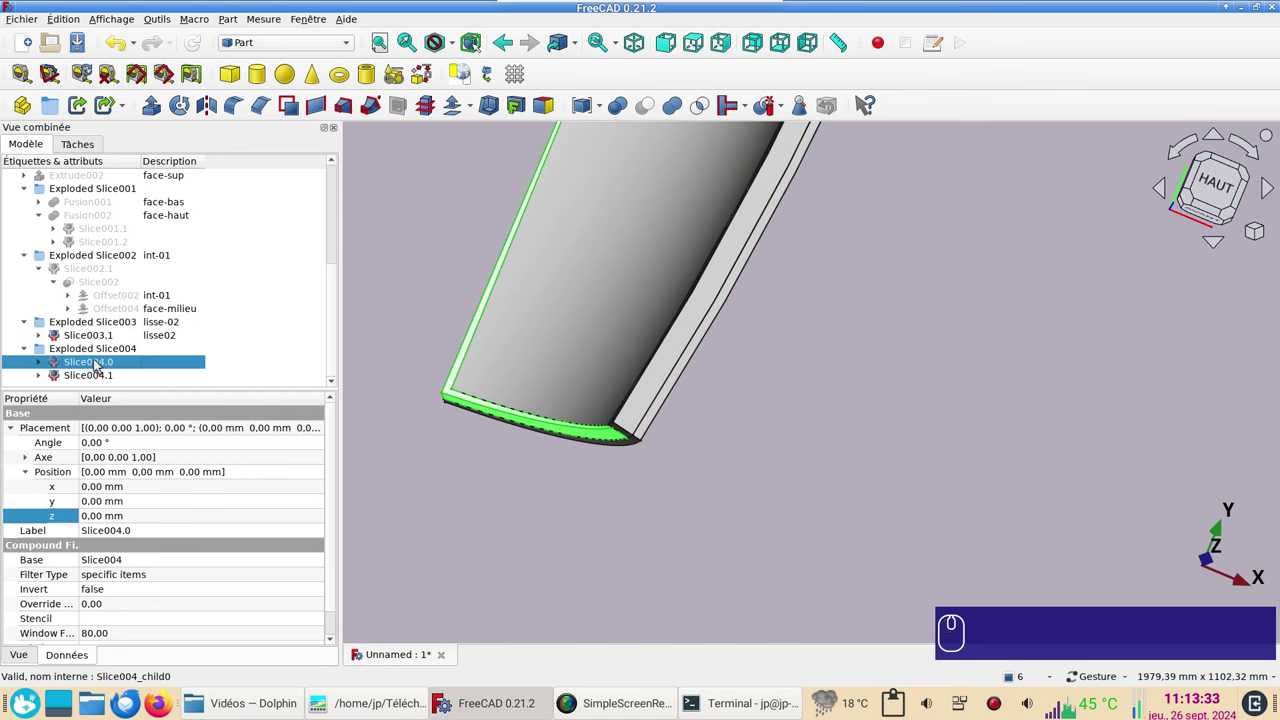
Step: Delete Slice004.0 and describe the Exploded Slice004 group as int02
{"action": "key", "text": "Delete"}
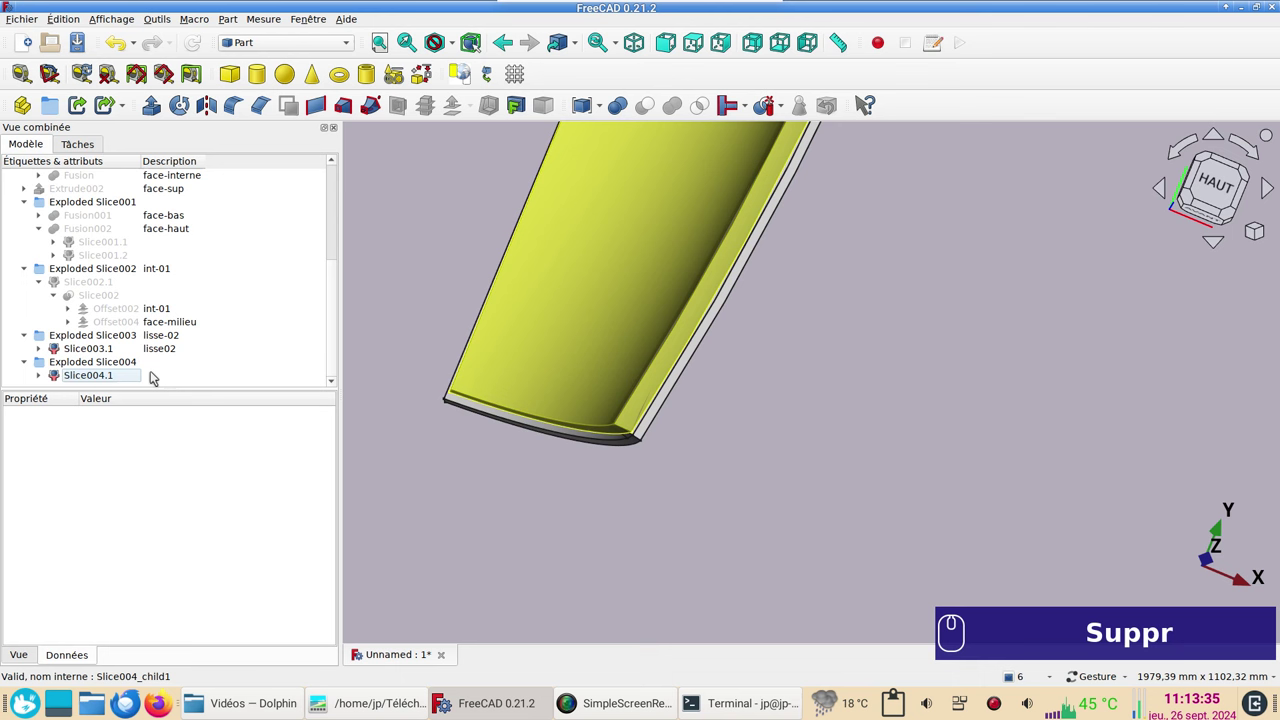
{"action": "left_click_drag", "start_coordinate": [103, 368], "coordinate": [170, 362]}
{"action": "key", "text": "F2"}
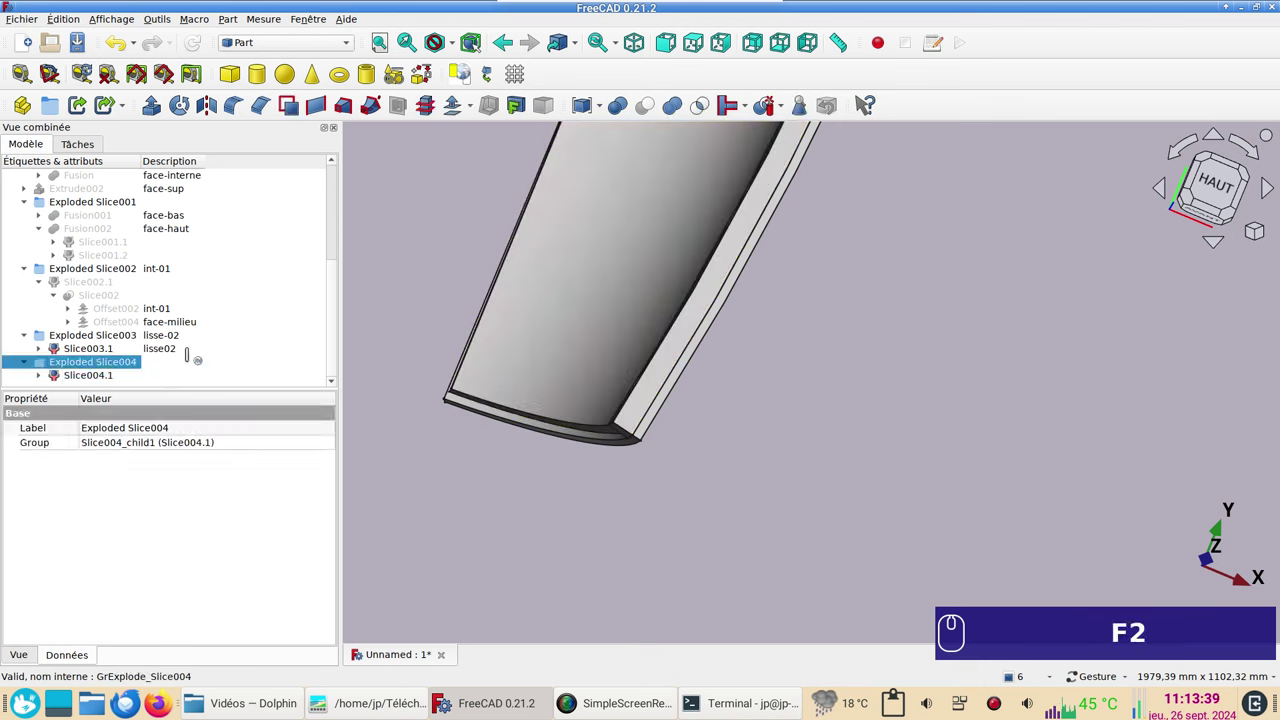
{"action": "type", "text": "int"}
{"action": "key", "text": "KP_0"}
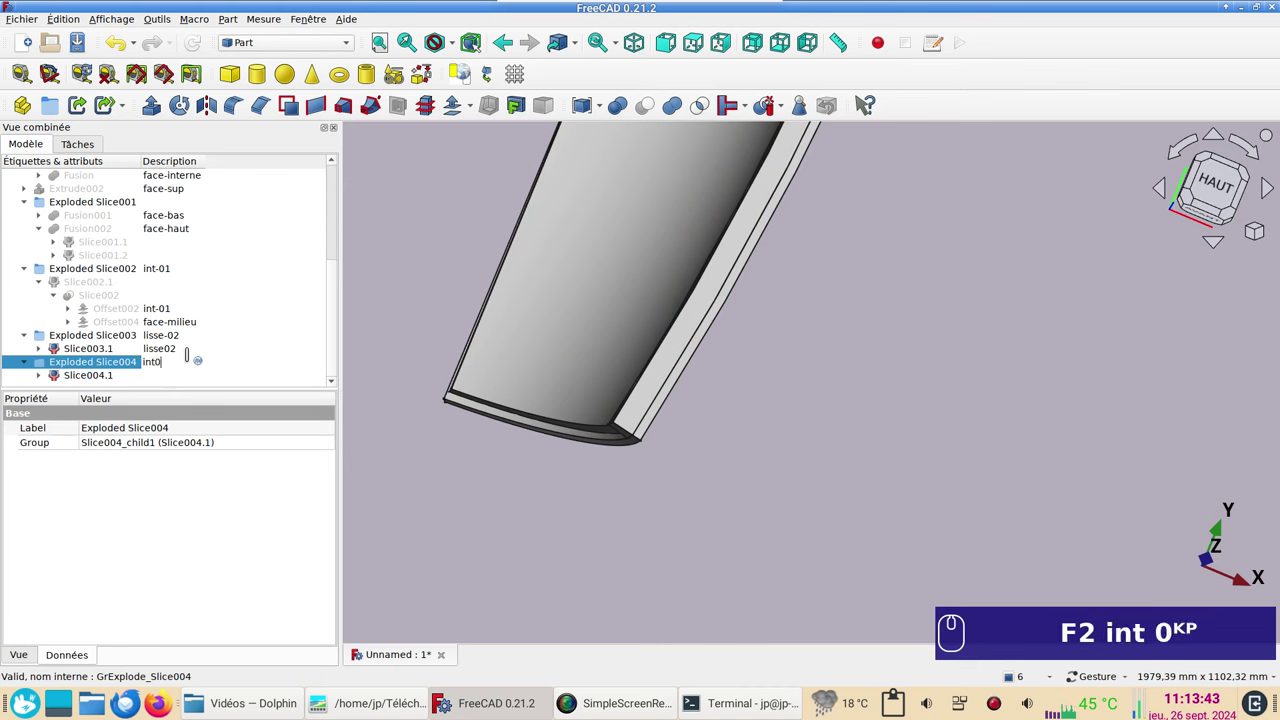
{"action": "key", "text": "KP_2"}
{"action": "key", "text": "Return"}
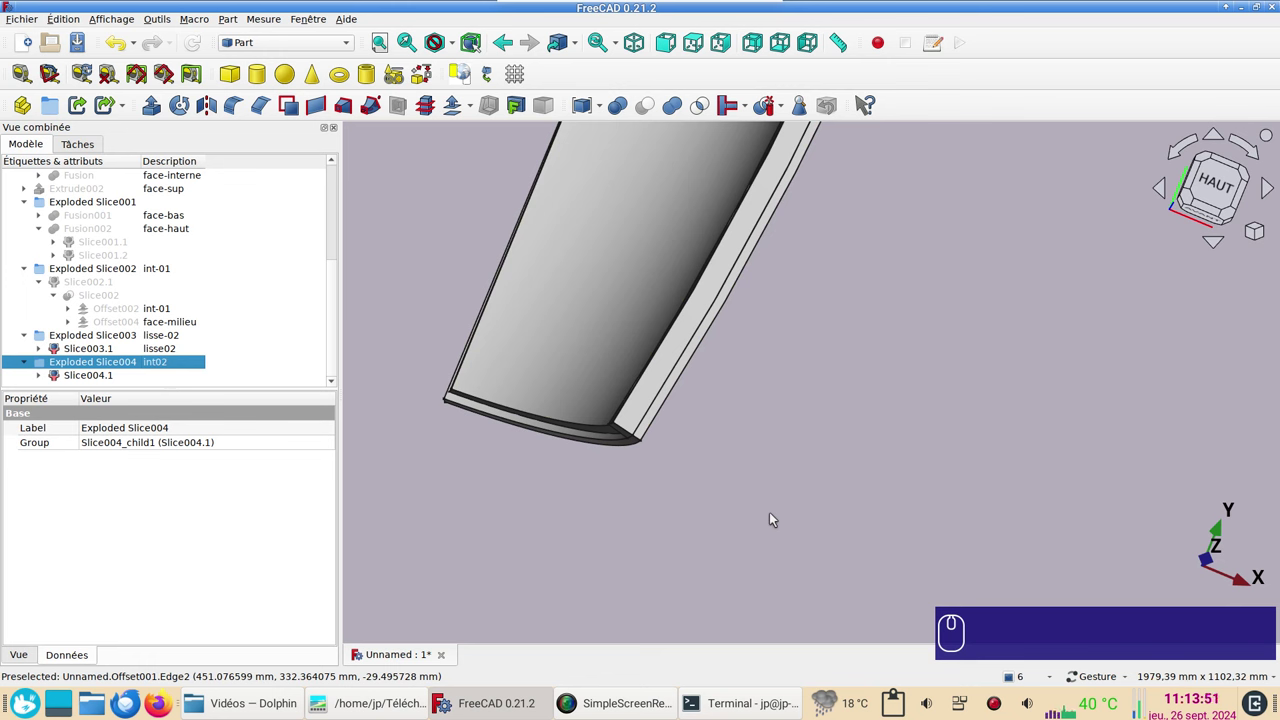
Step: Toggle the L sheet's visibility inside the int02 sources to check it
{"action": "left_click_drag", "start_coordinate": [643, 414], "coordinate": [362, 341]}
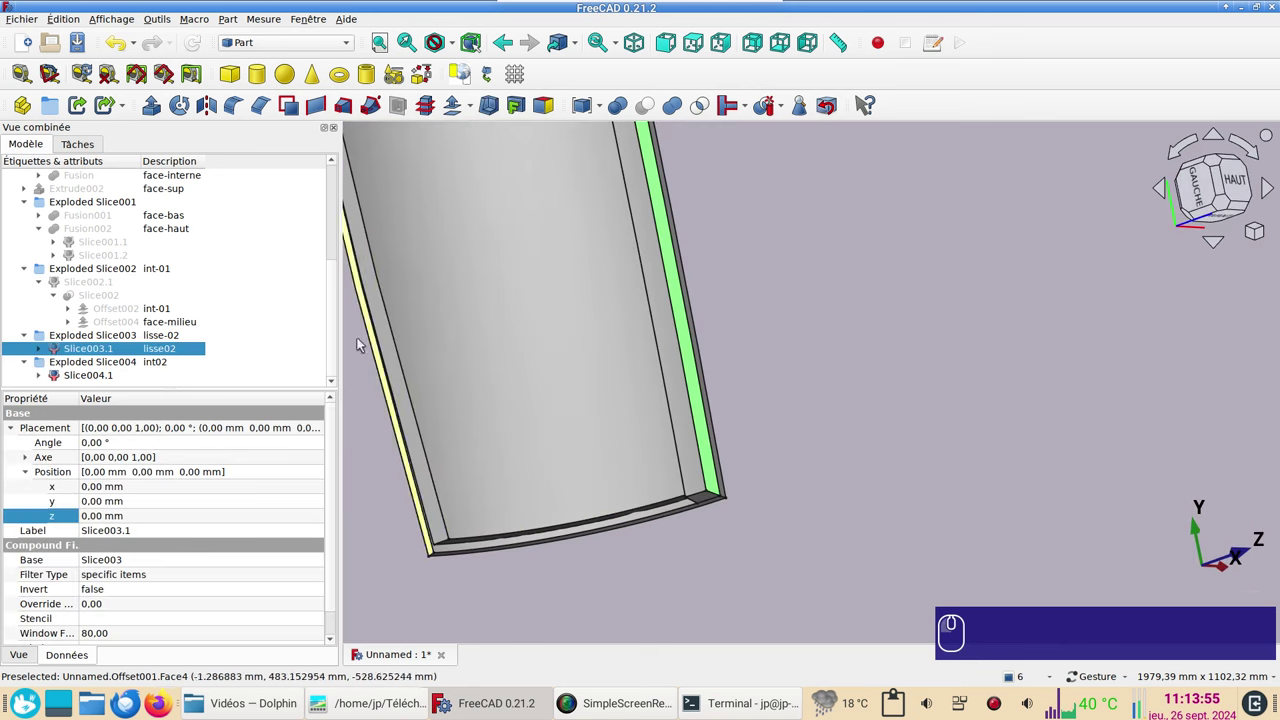
{"action": "left_click", "coordinate": [40, 375]}
{"action": "scroll", "scroll_direction": "down", "scroll_amount": 3}
{"action": "left_click", "coordinate": [58, 374]}
{"action": "scroll", "scroll_direction": "down", "scroll_amount": 3}
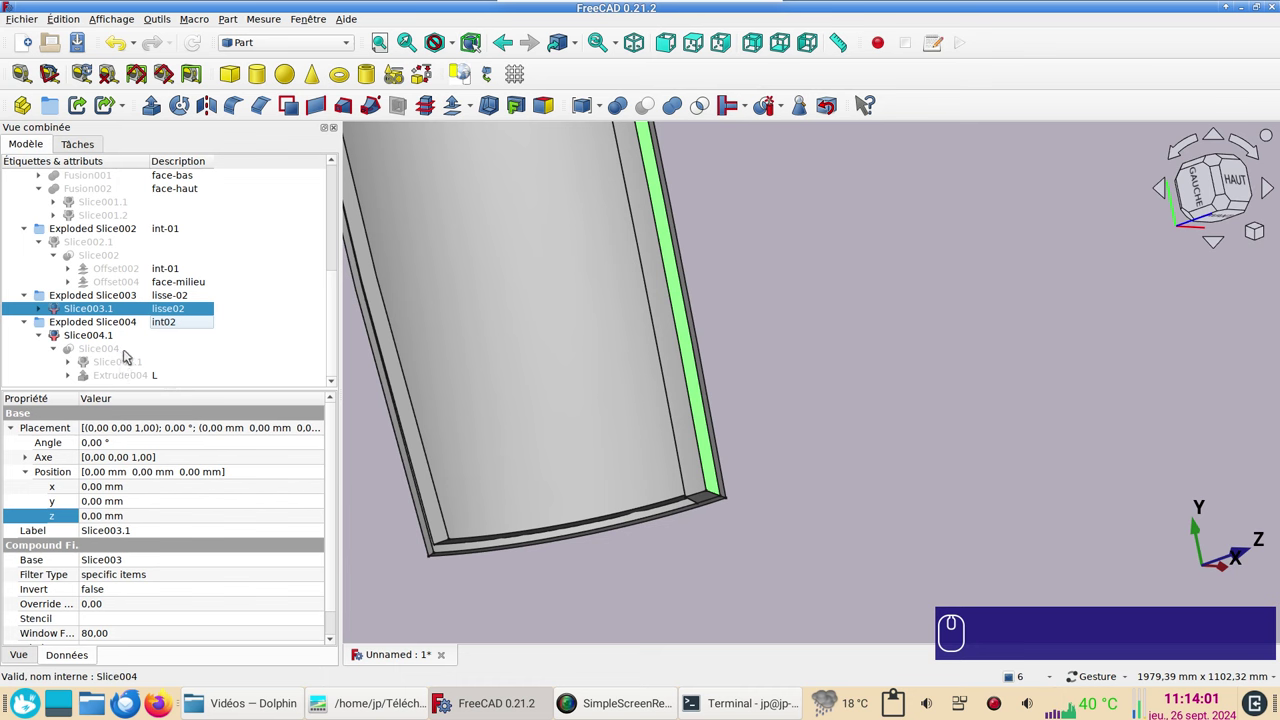
{"action": "left_click", "coordinate": [129, 377]}
{"action": "key", "text": "space"}
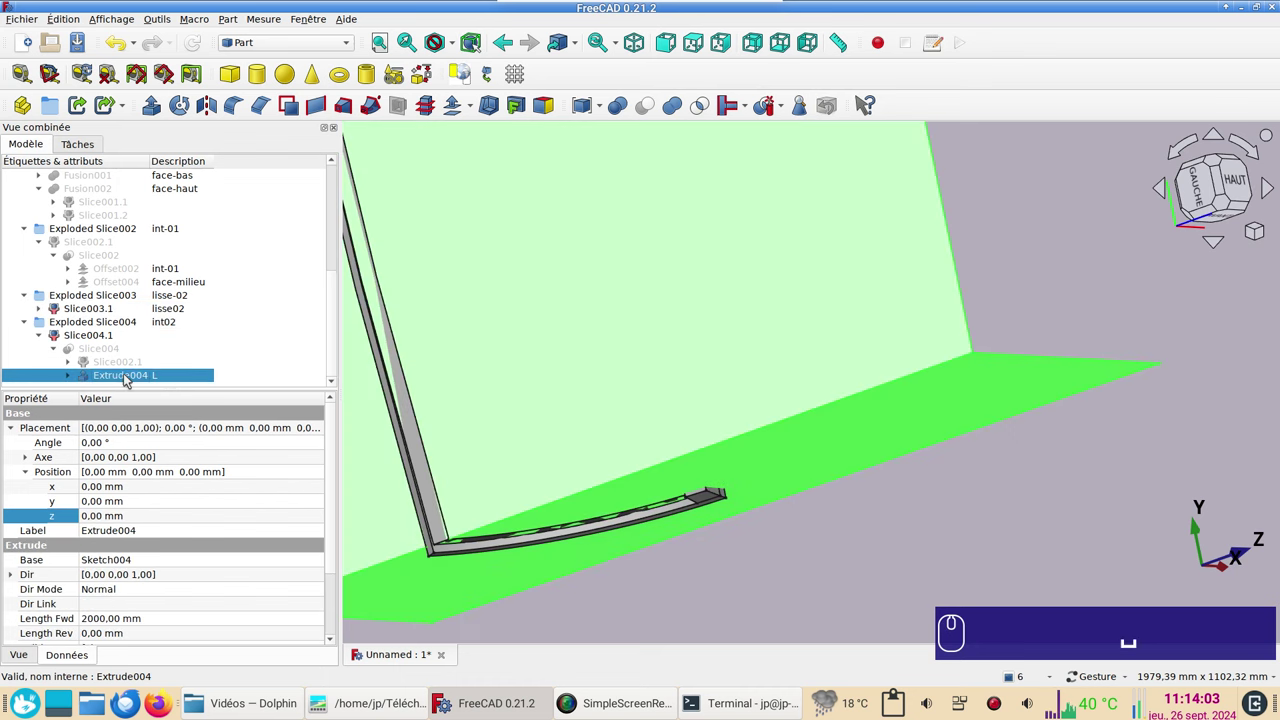
{"action": "key", "text": "space"}
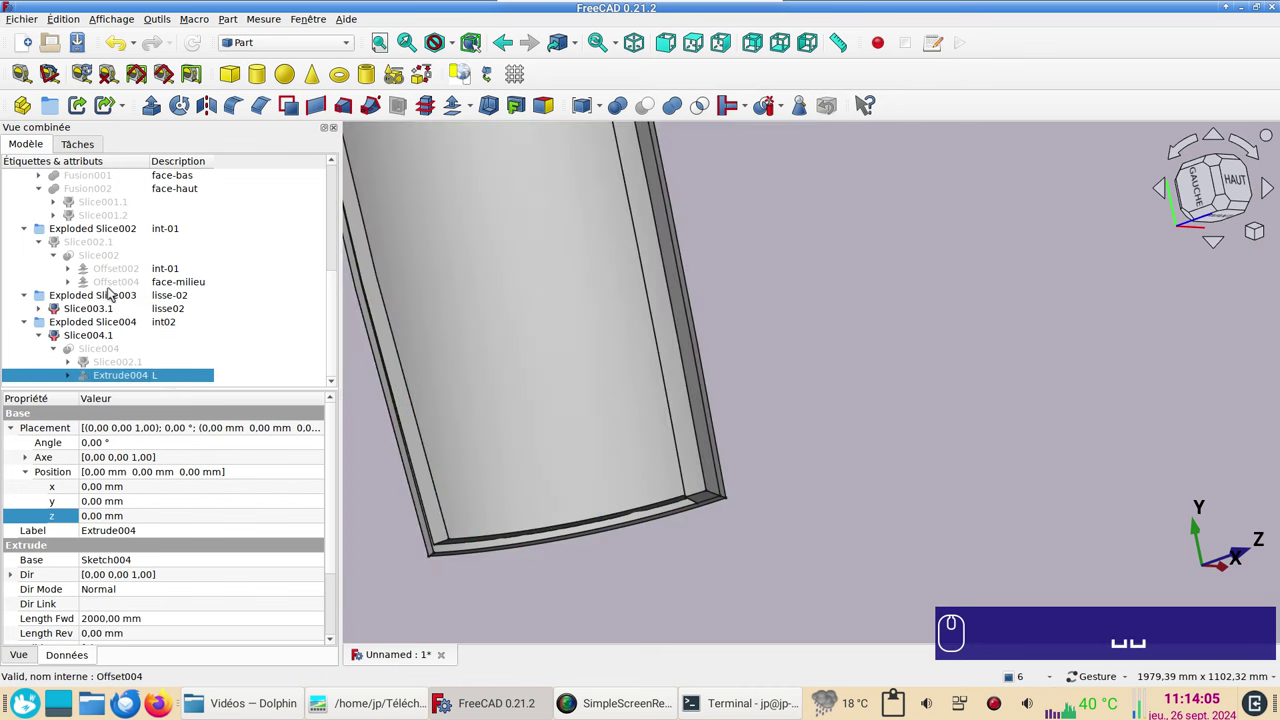
Step: Slice the lisse02 piece apart with the L sheet into Exploded Slice005
{"action": "left_click", "coordinate": [702, 471]}
{"action": "left_click", "coordinate": [1035, 541]}
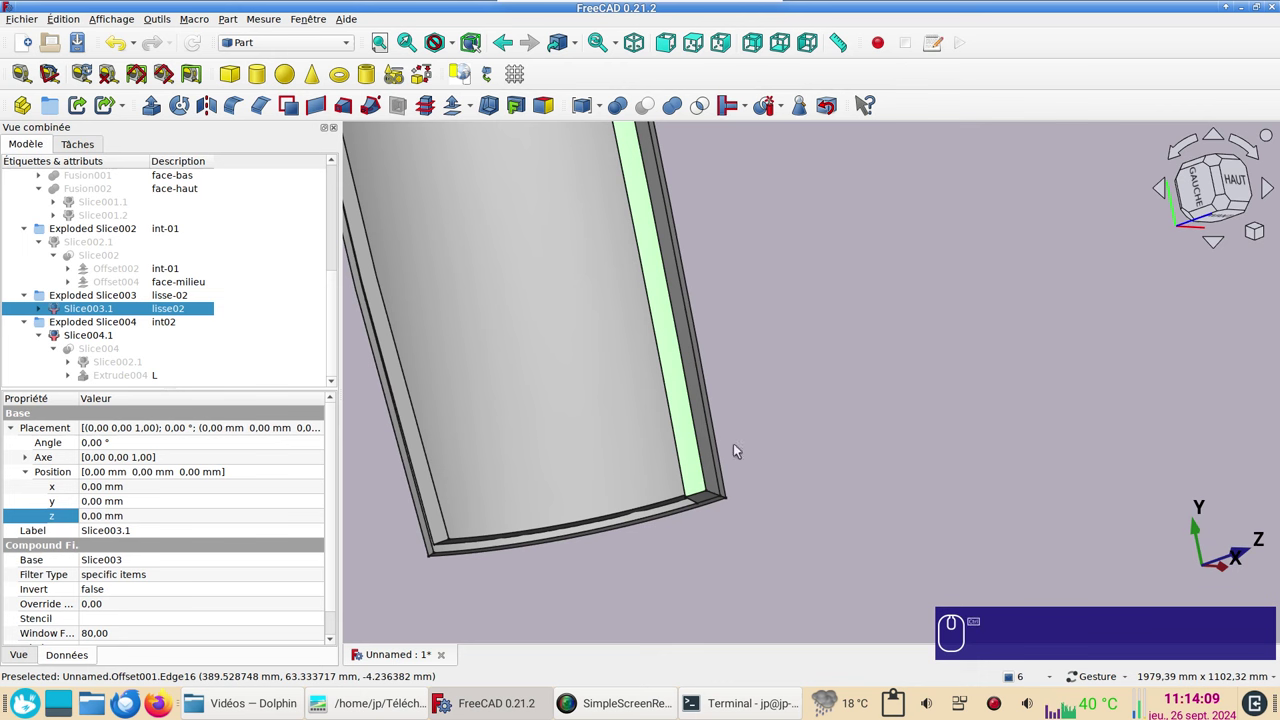
{"action": "left_click", "coordinate": [108, 381]}
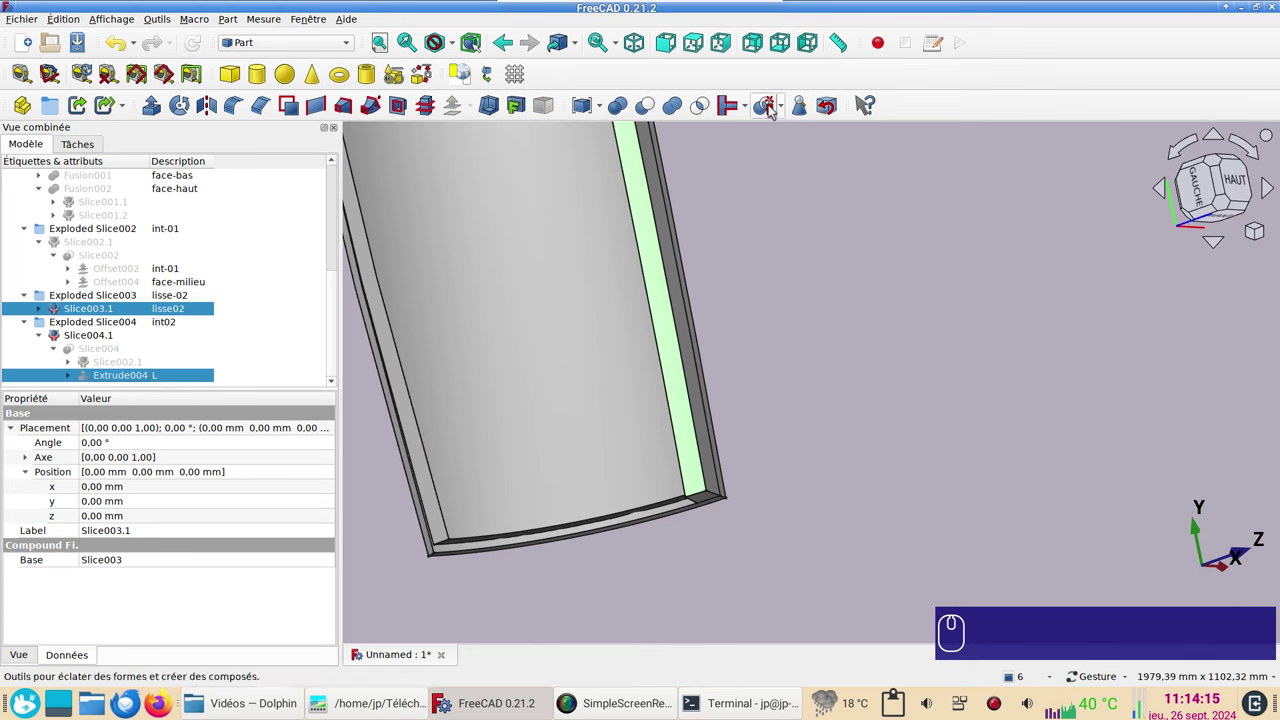
{"action": "left_click", "coordinate": [772, 108]}
{"action": "scroll", "scroll_direction": "down", "scroll_amount": 3}
{"action": "scroll", "scroll_direction": "down", "scroll_amount": 3}
{"action": "left_click", "coordinate": [27, 376]}
{"action": "scroll", "scroll_direction": "down", "scroll_amount": 3}
{"action": "right_click", "coordinate": [487, 343]}
{"action": "scroll", "scroll_direction": "up", "scroll_amount": 3}
Step: Delete Slice005.0 and the tiny bow-tip piece Slice005.2, keeping Slice005.1
{"action": "left_click_drag", "start_coordinate": [537, 422], "coordinate": [538, 512]}
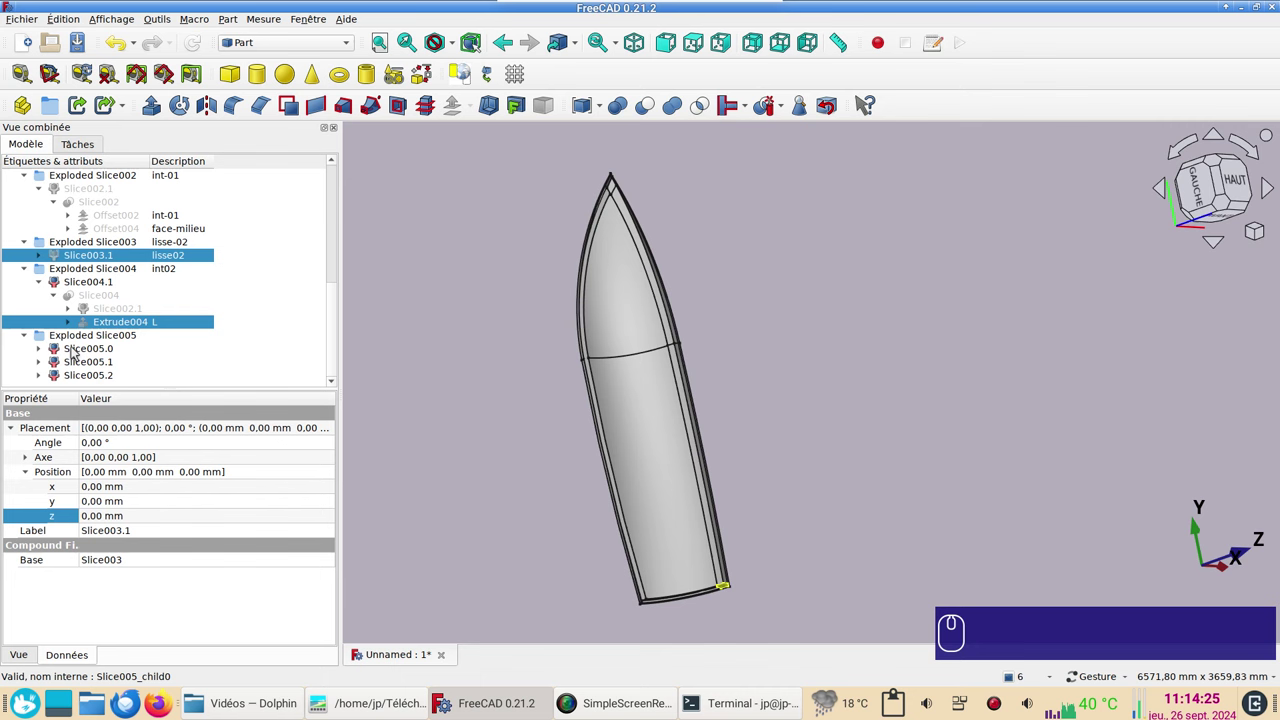
{"action": "left_click", "coordinate": [74, 352]}
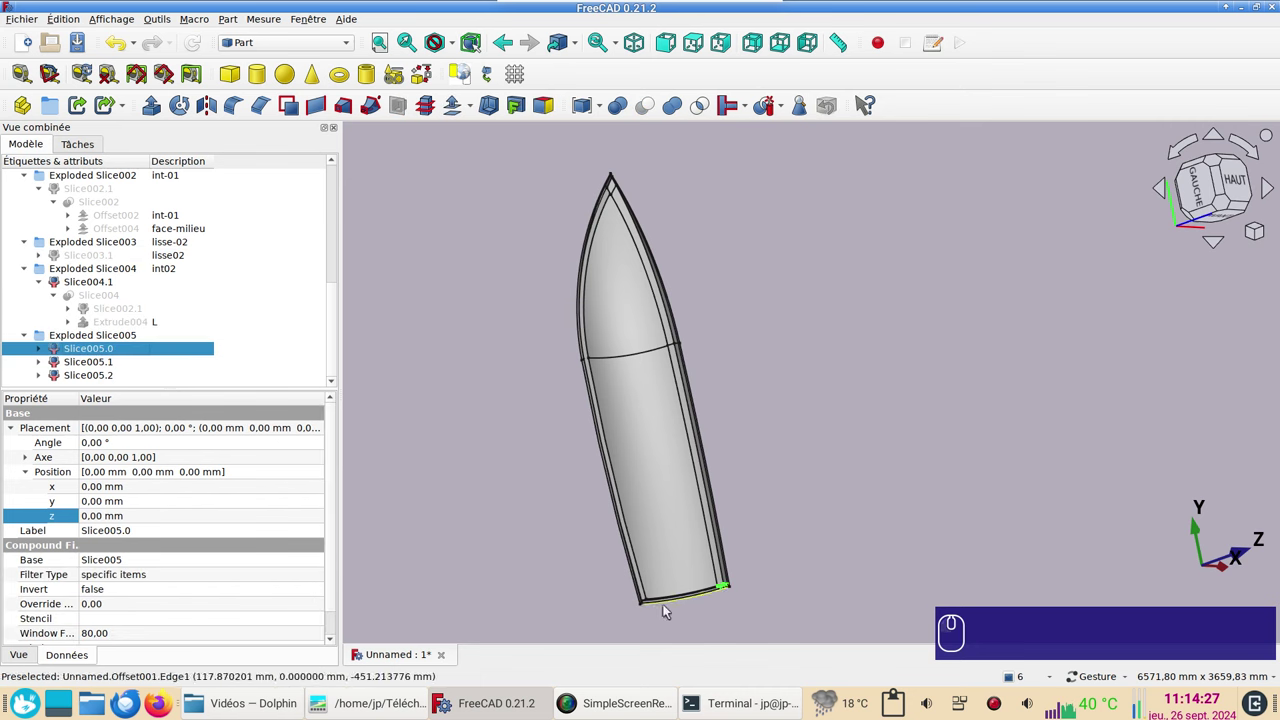
{"action": "key", "text": "Delete"}
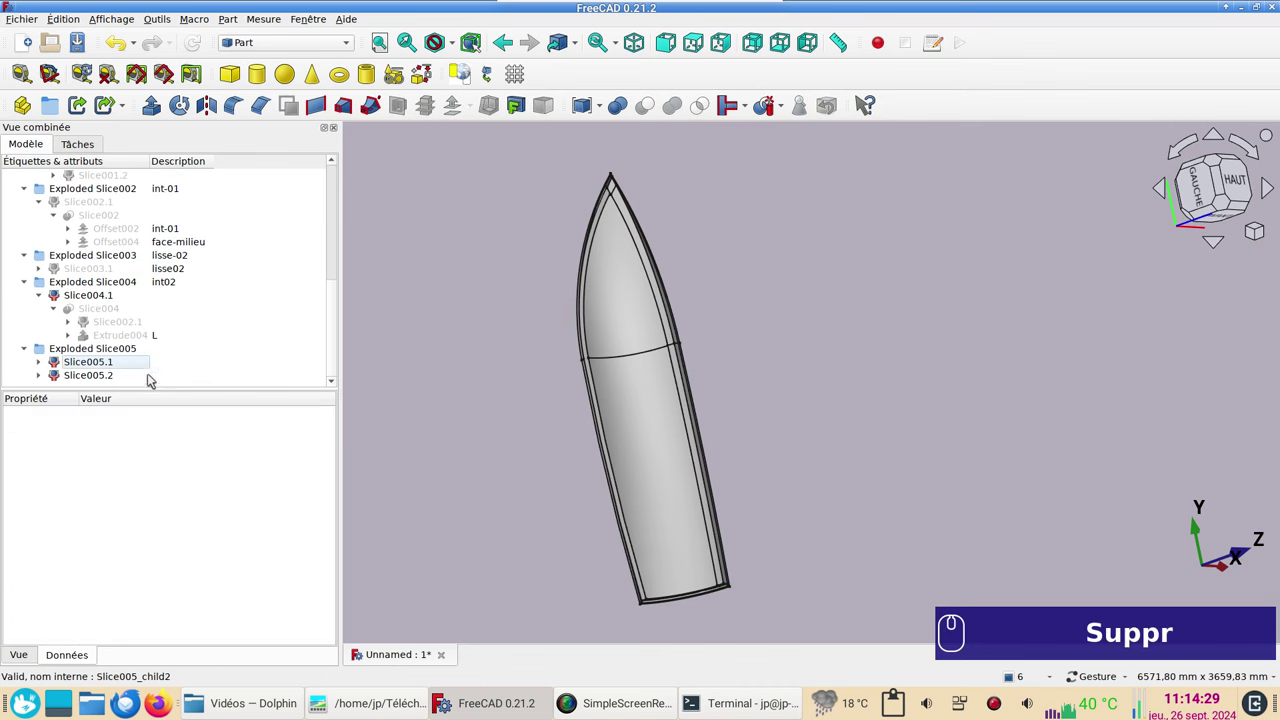
{"action": "left_click", "coordinate": [95, 367]}
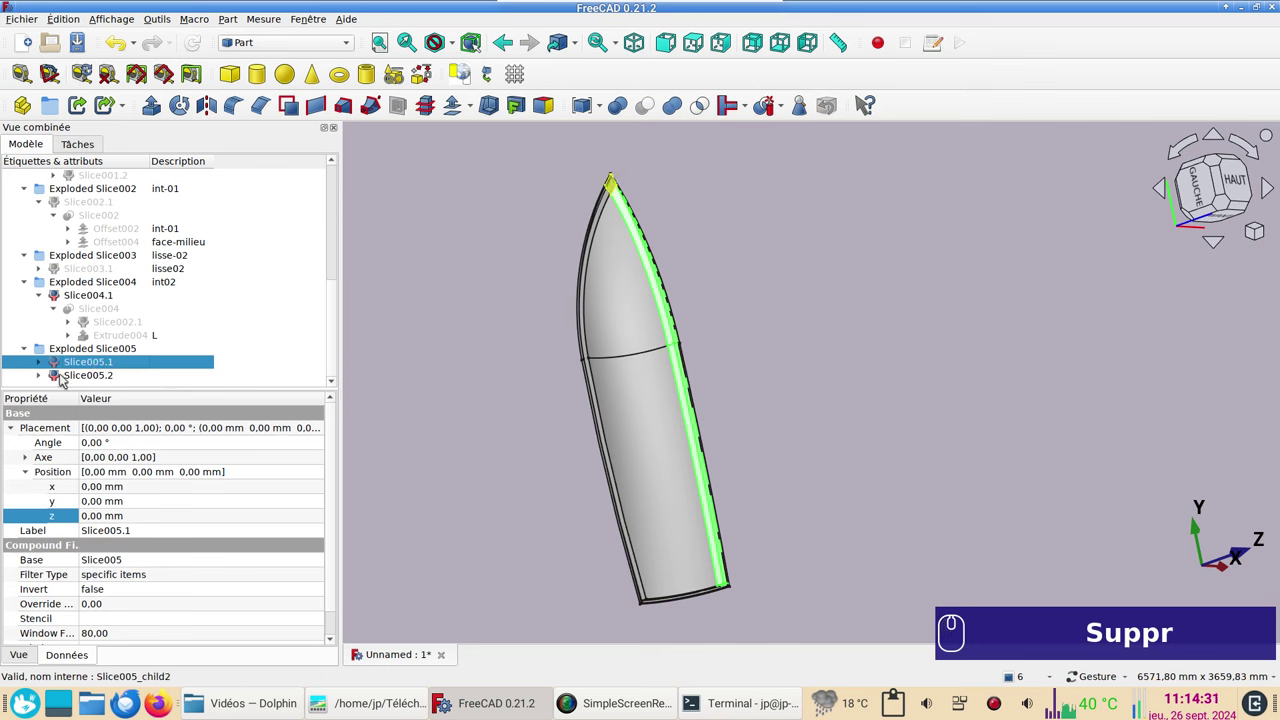
{"action": "left_click", "coordinate": [65, 379]}
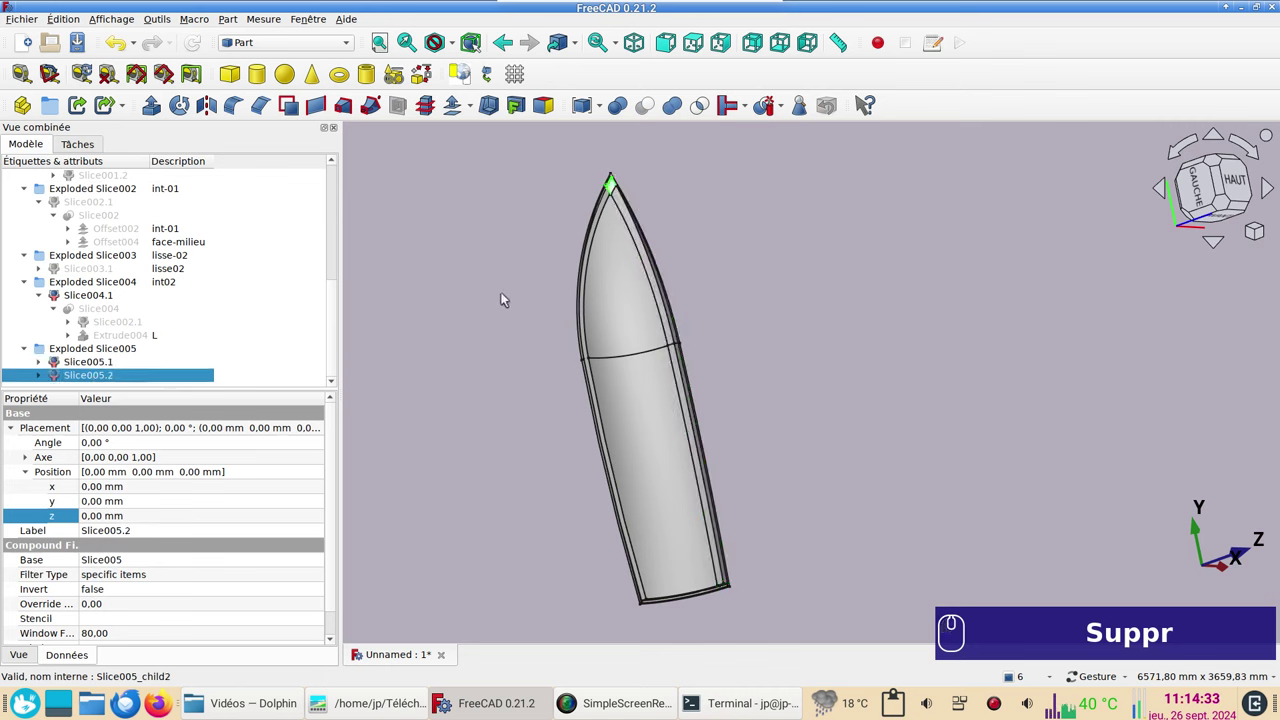
{"action": "key", "text": "Delete"}
Step: Switch to top view and zoom in on the bow
{"action": "left_click_drag", "start_coordinate": [813, 339], "coordinate": [672, 326]}
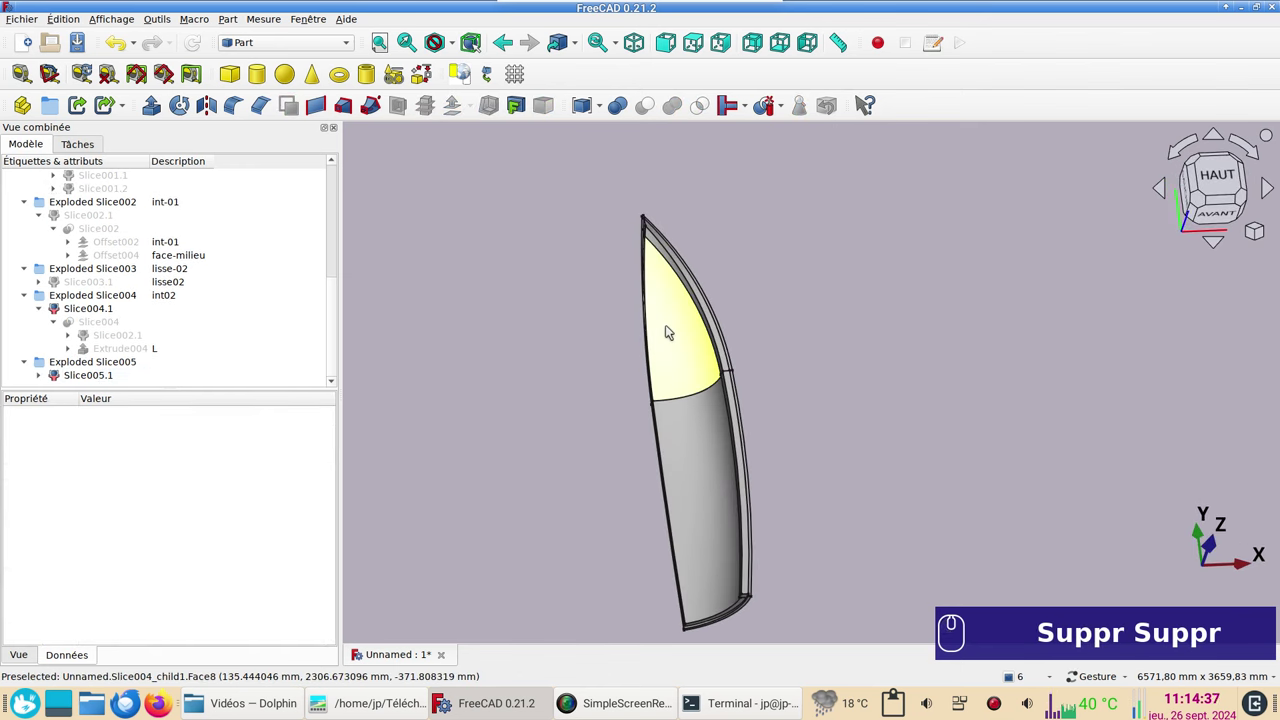
{"action": "key", "text": "KP_2"}
{"action": "scroll", "scroll_direction": "up", "scroll_amount": 3}
{"action": "middle_click", "coordinate": [821, 262]}
{"action": "scroll", "scroll_direction": "up", "scroll_amount": 3}
Step: Explode Slice006 into its separate pieces and expand the new Exploded Slice006 group
{"action": "left_click", "coordinate": [511, 461]}
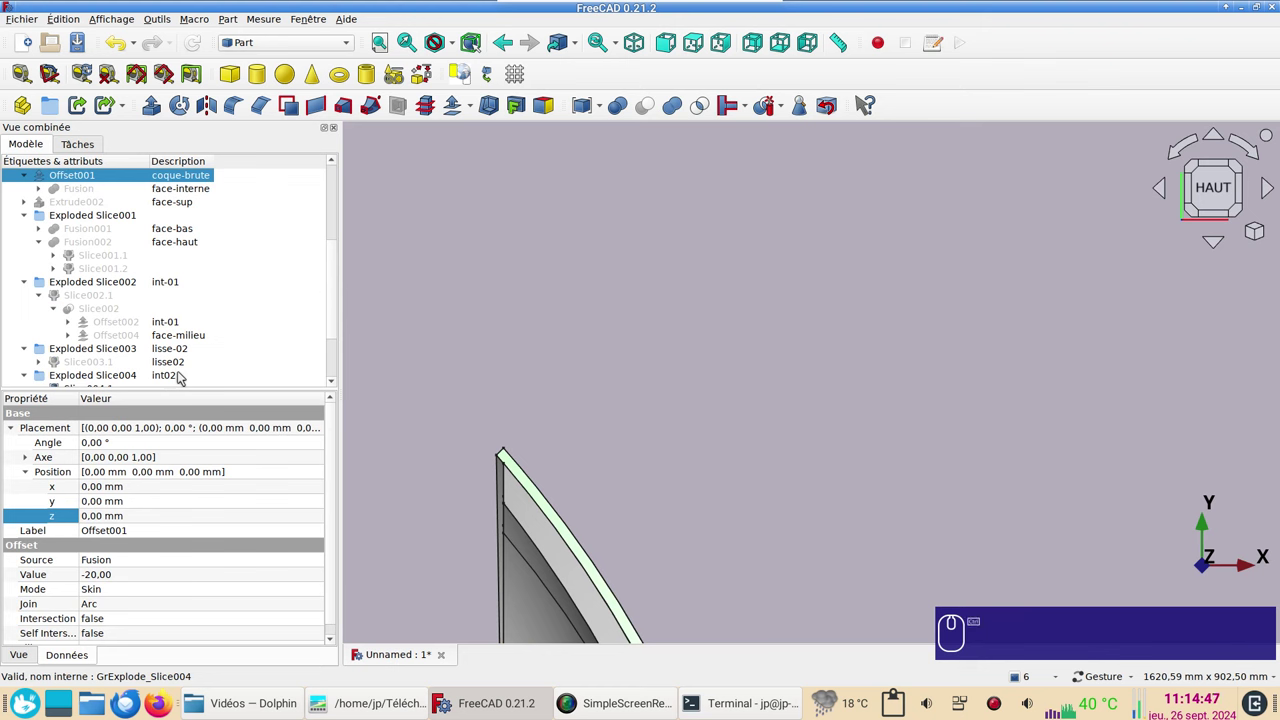
{"action": "scroll", "scroll_direction": "down", "scroll_amount": 3}
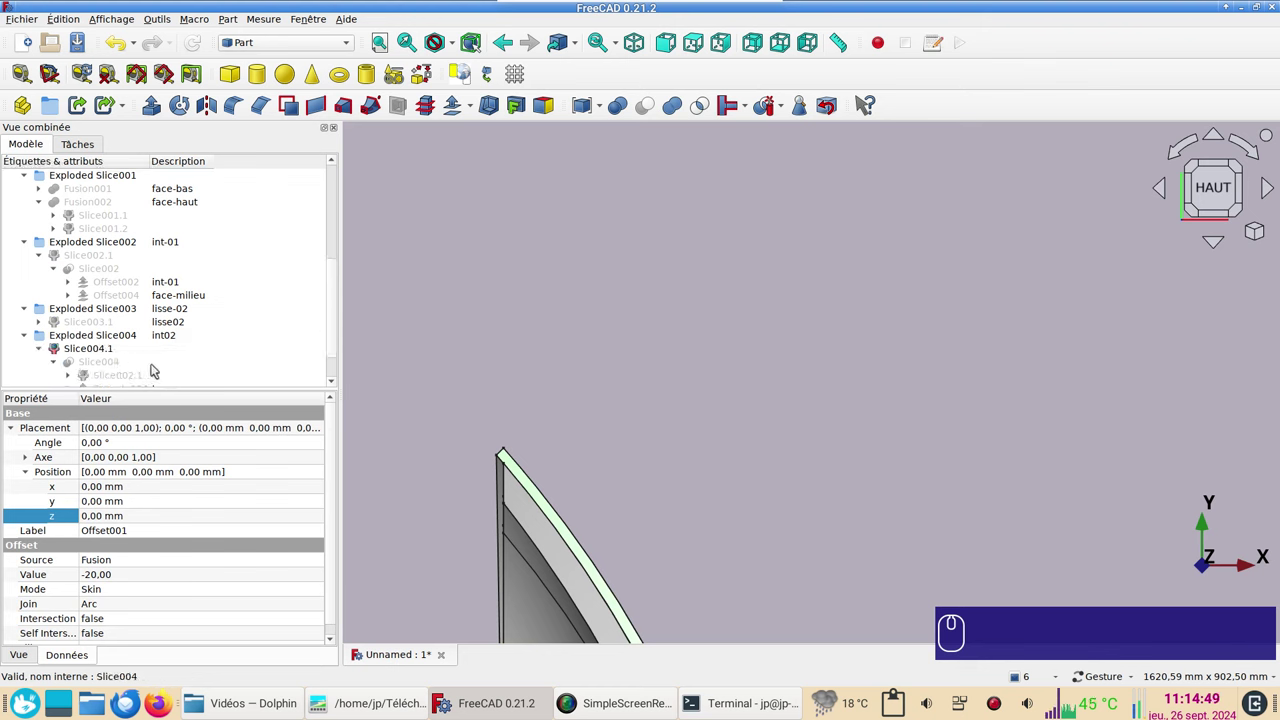
{"action": "scroll", "scroll_direction": "down", "scroll_amount": 3}
{"action": "left_click", "coordinate": [144, 352]}
{"action": "left_click", "coordinate": [771, 109]}
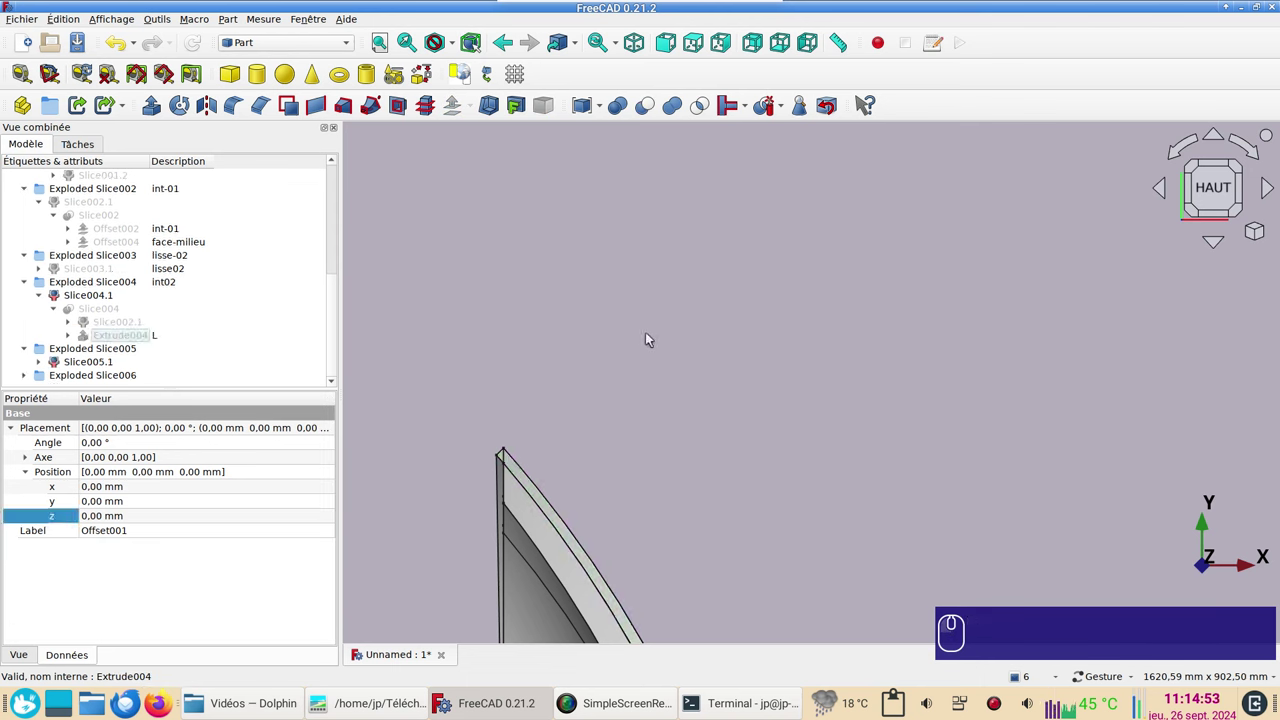
{"action": "scroll", "scroll_direction": "down", "scroll_amount": 3}
{"action": "left_click", "coordinate": [29, 377]}
Step: Delete the straight centreline piece Slice006.0, keeping only the curved piece Slice006.1
{"action": "scroll", "scroll_direction": "down", "scroll_amount": 3}
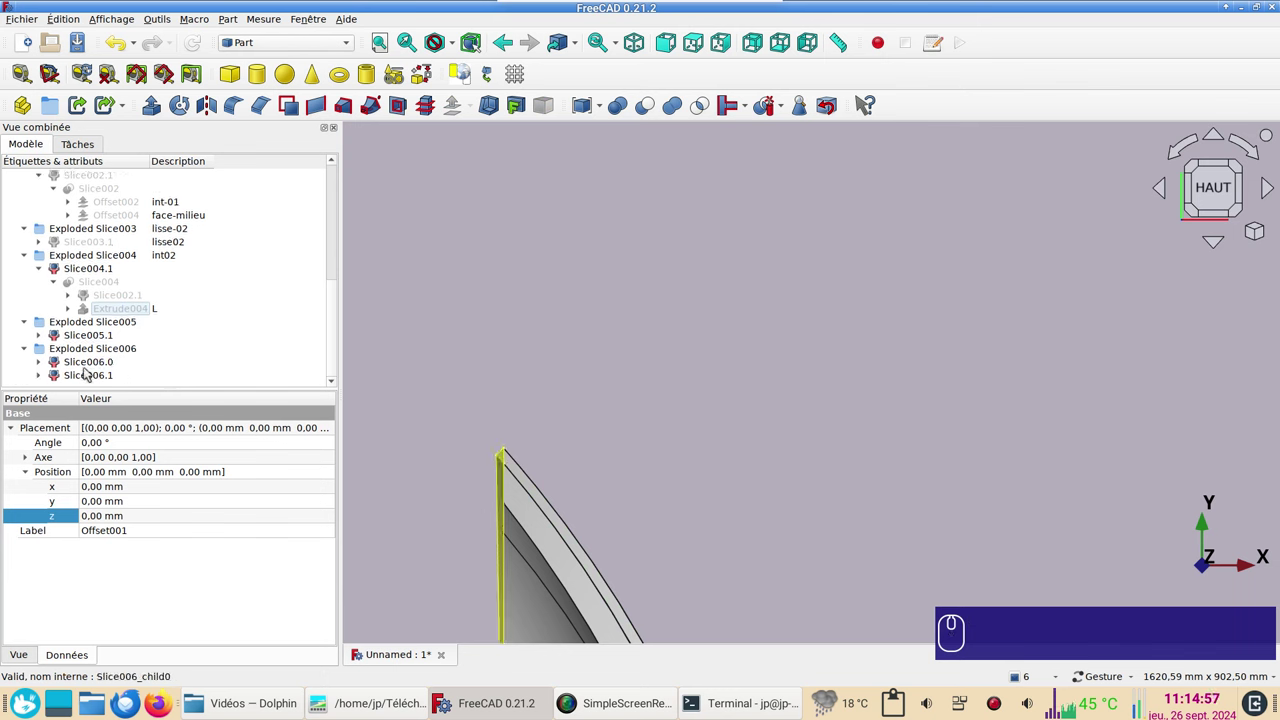
{"action": "left_click", "coordinate": [88, 370]}
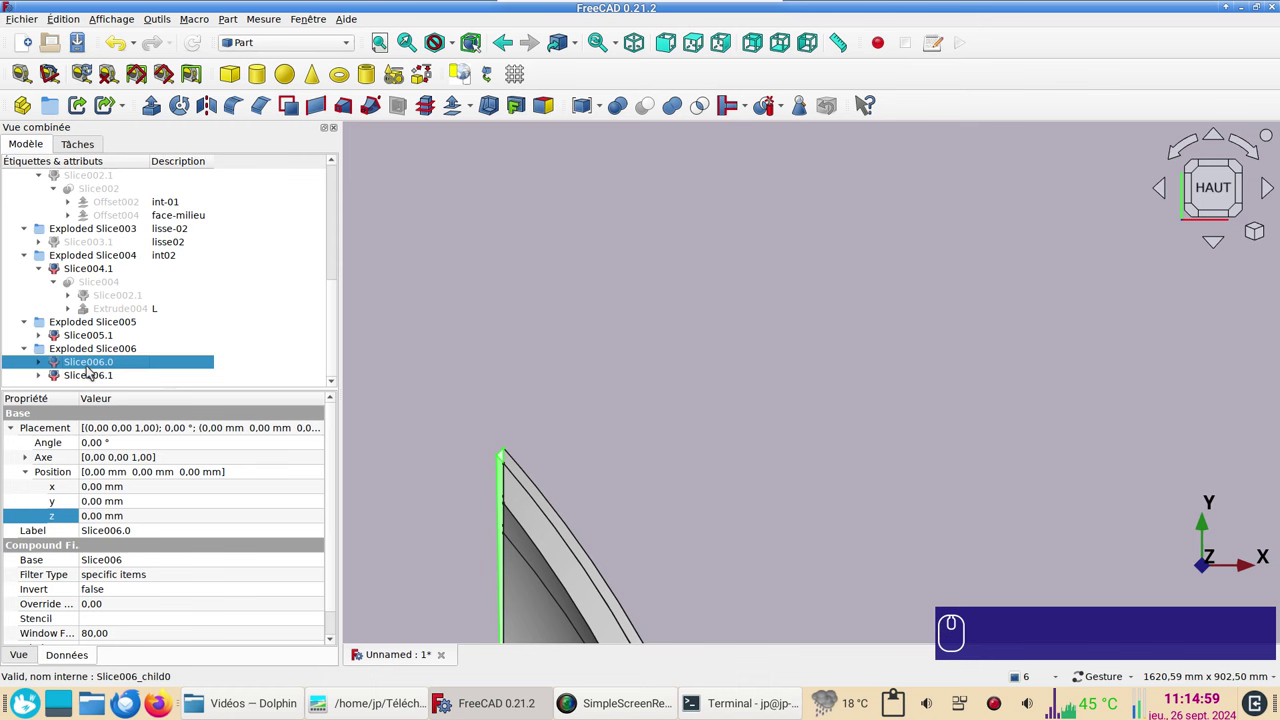
{"action": "key", "text": "Delete"}
{"action": "left_click", "coordinate": [78, 383]}
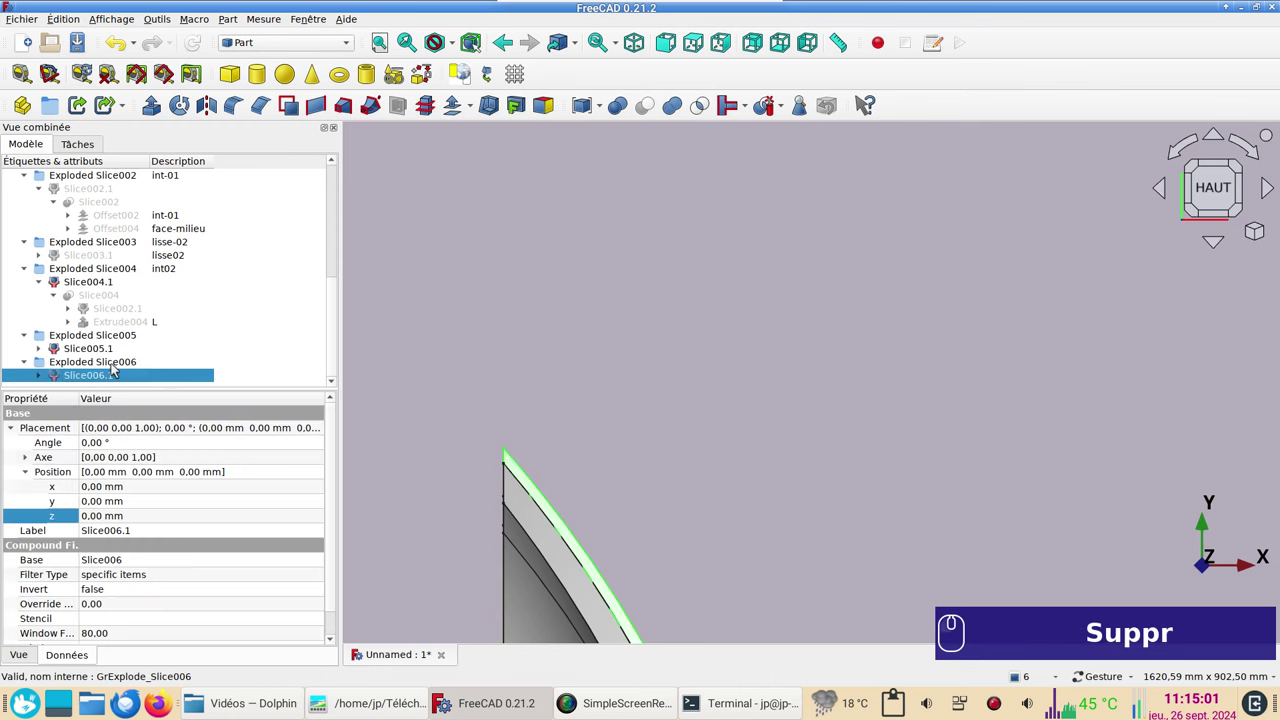
{"action": "left_click_drag", "start_coordinate": [116, 366], "coordinate": [159, 368]}
Step: Describe Exploded Slice006 as coque and Exploded Slice005 as lisse in the tree's Description column
{"action": "key", "text": "F2"}
{"action": "type", "text": "coque"}
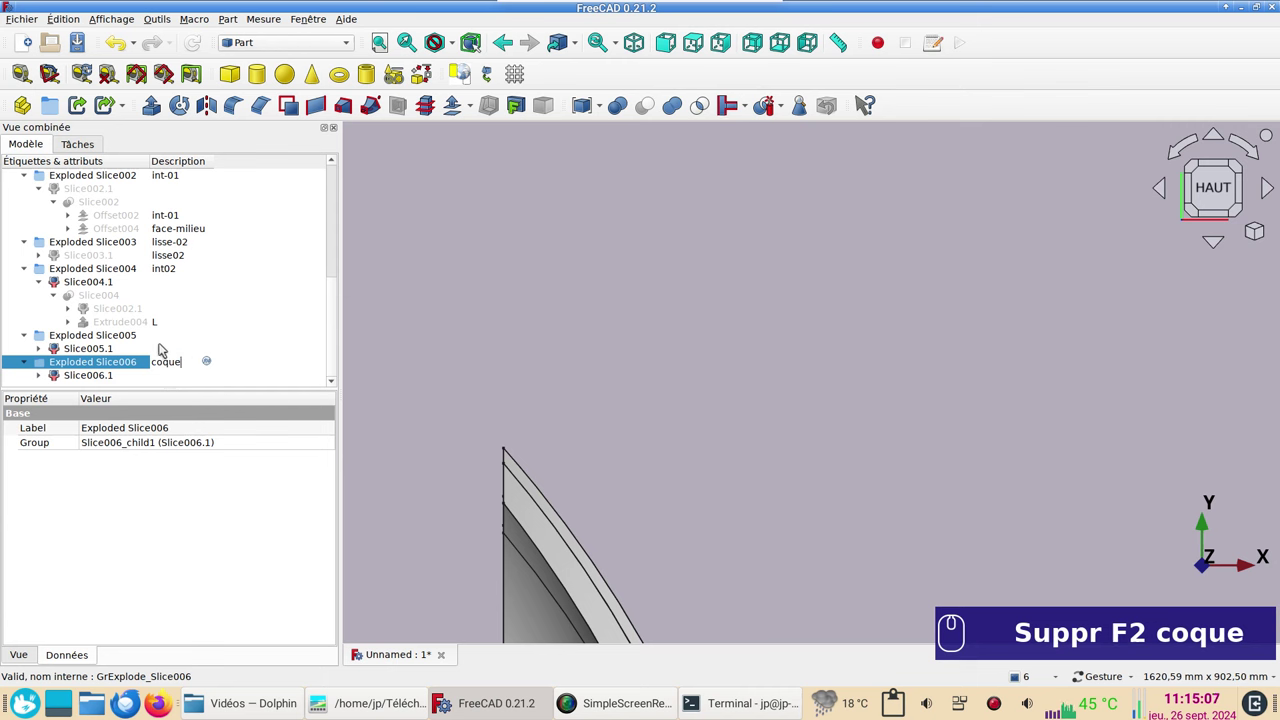
{"action": "left_click", "coordinate": [521, 500]}
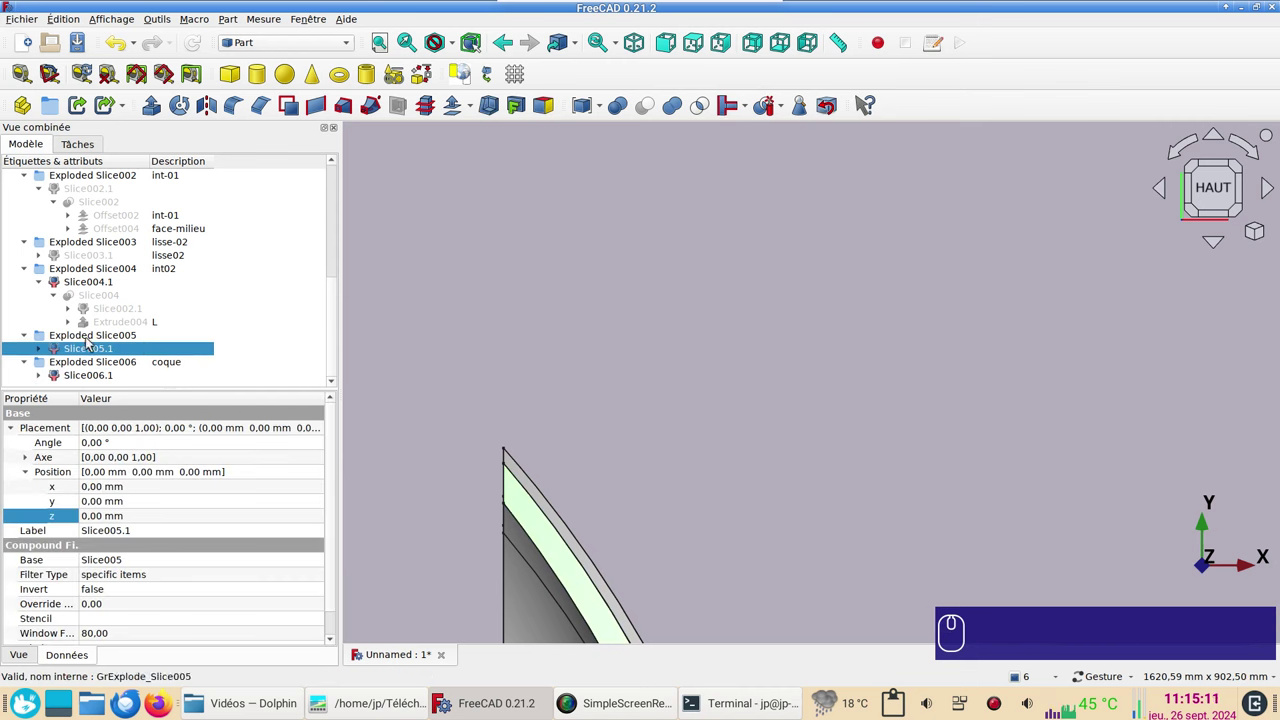
{"action": "left_click", "coordinate": [176, 336]}
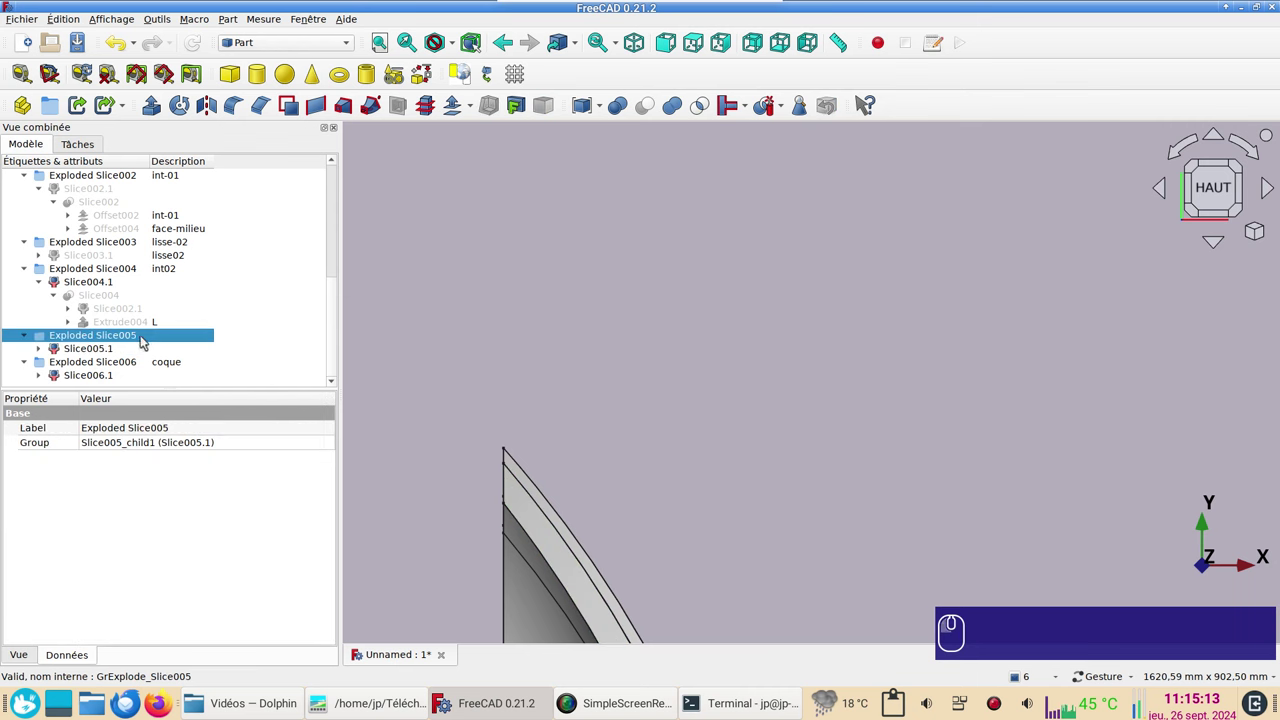
{"action": "key", "text": "F2"}
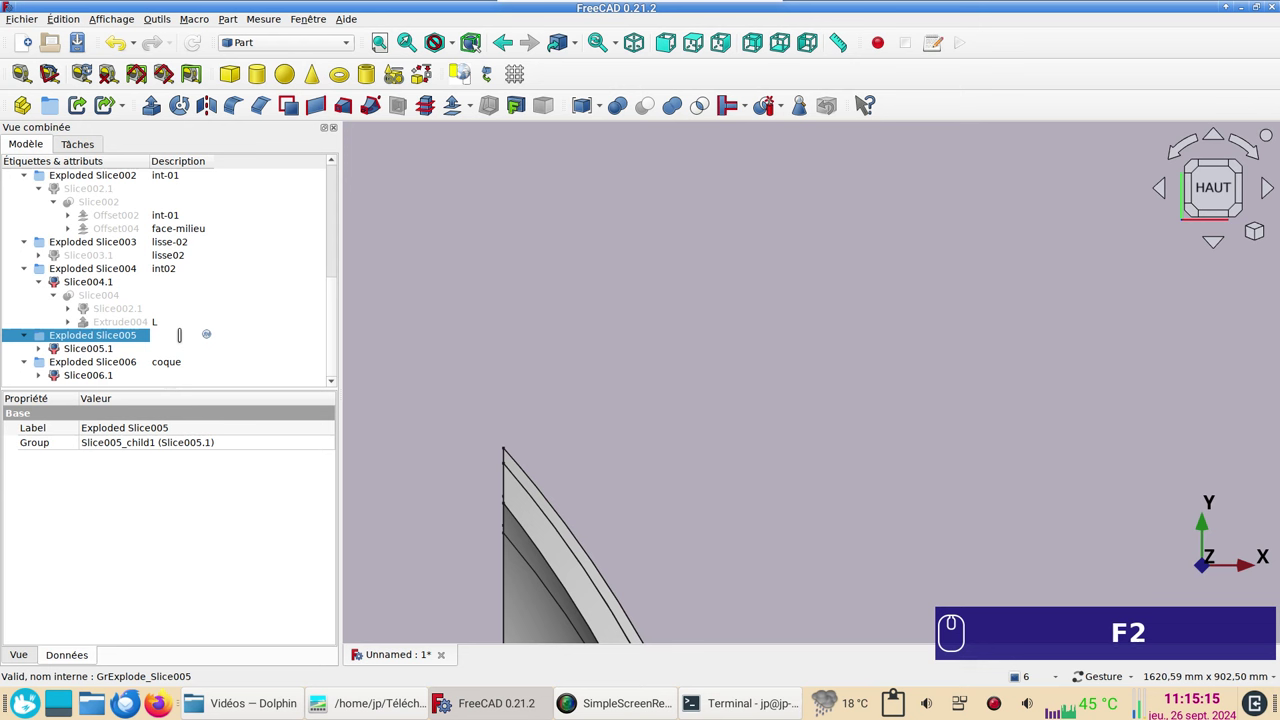
{"action": "type", "text": "lisse"}
{"action": "key", "text": "Return"}
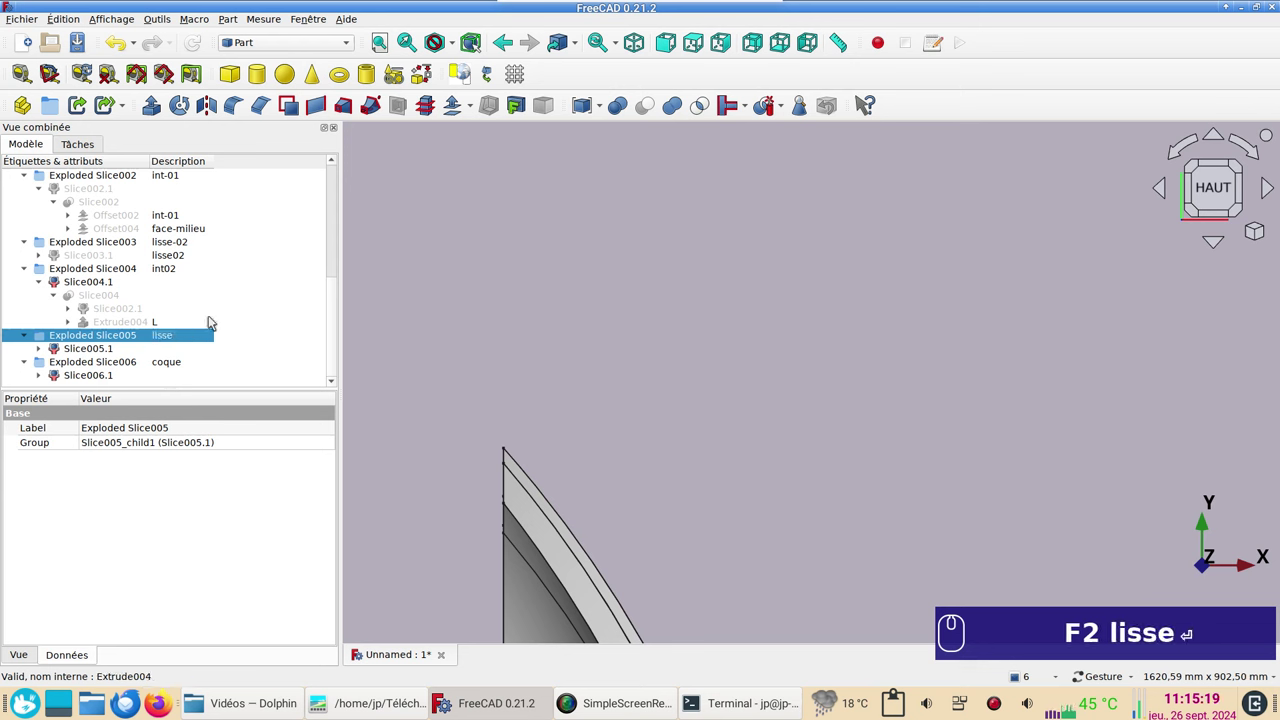
{"action": "scroll", "scroll_direction": "down", "scroll_amount": 3}
{"action": "left_click_drag", "start_coordinate": [778, 510], "coordinate": [714, 227]}
{"action": "right_click", "coordinate": [714, 227]}
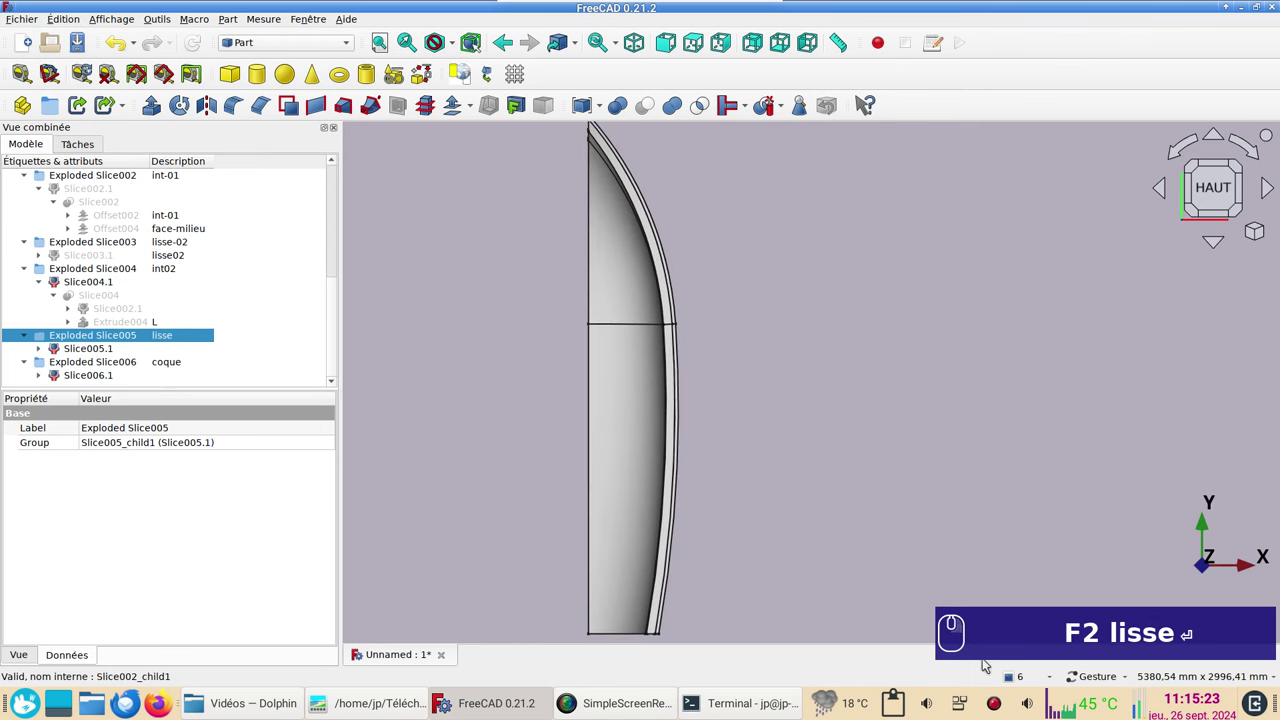
{"action": "left_click", "coordinate": [895, 543]}
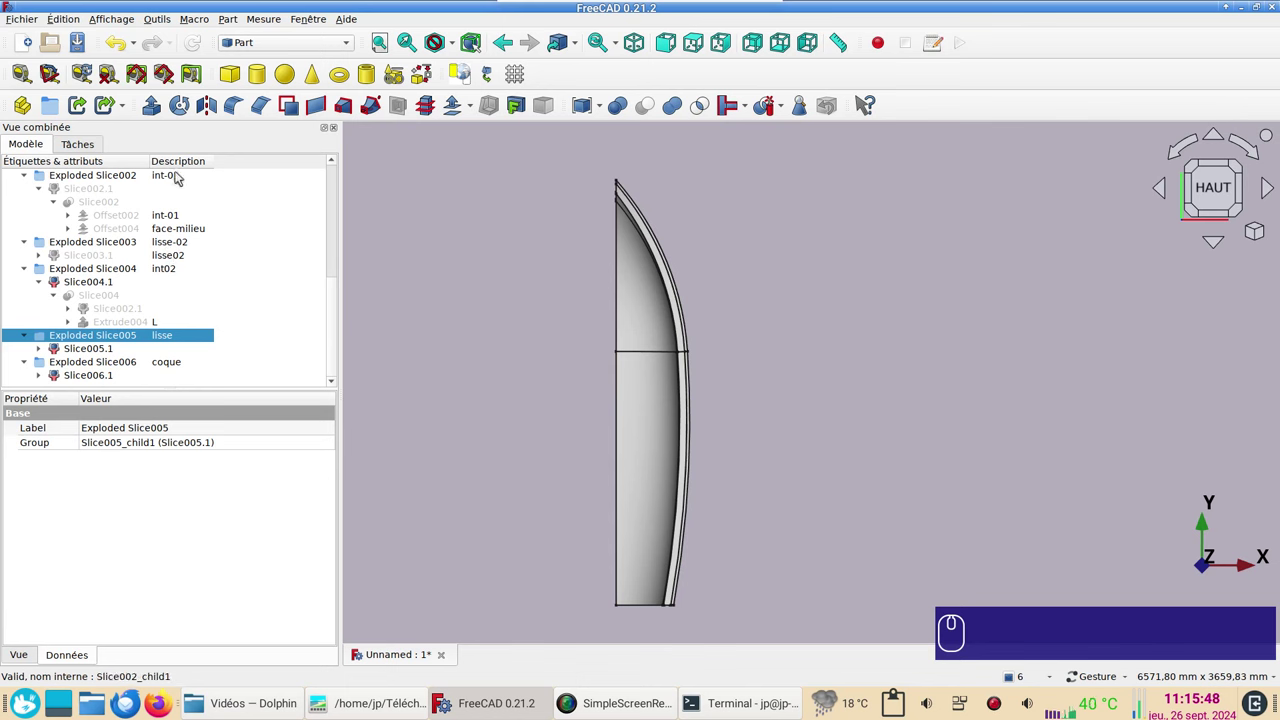
{"action": "scroll", "scroll_direction": "up", "scroll_amount": 3}
{"action": "left_click_drag", "start_coordinate": [572, 518], "coordinate": [524, 599]}
{"action": "left_click_drag", "start_coordinate": [530, 266], "coordinate": [770, 331]}
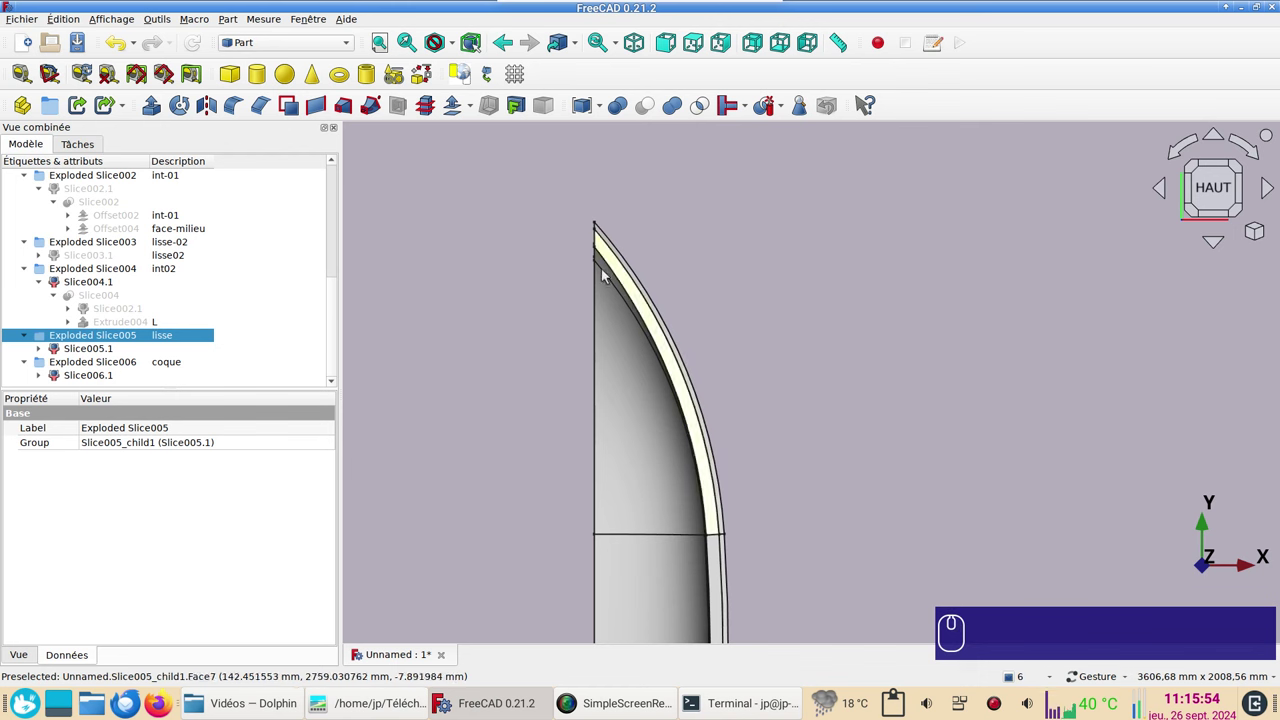
{"action": "scroll", "scroll_direction": "down", "scroll_amount": 3}
{"action": "left_click_drag", "start_coordinate": [811, 593], "coordinate": [803, 427]}
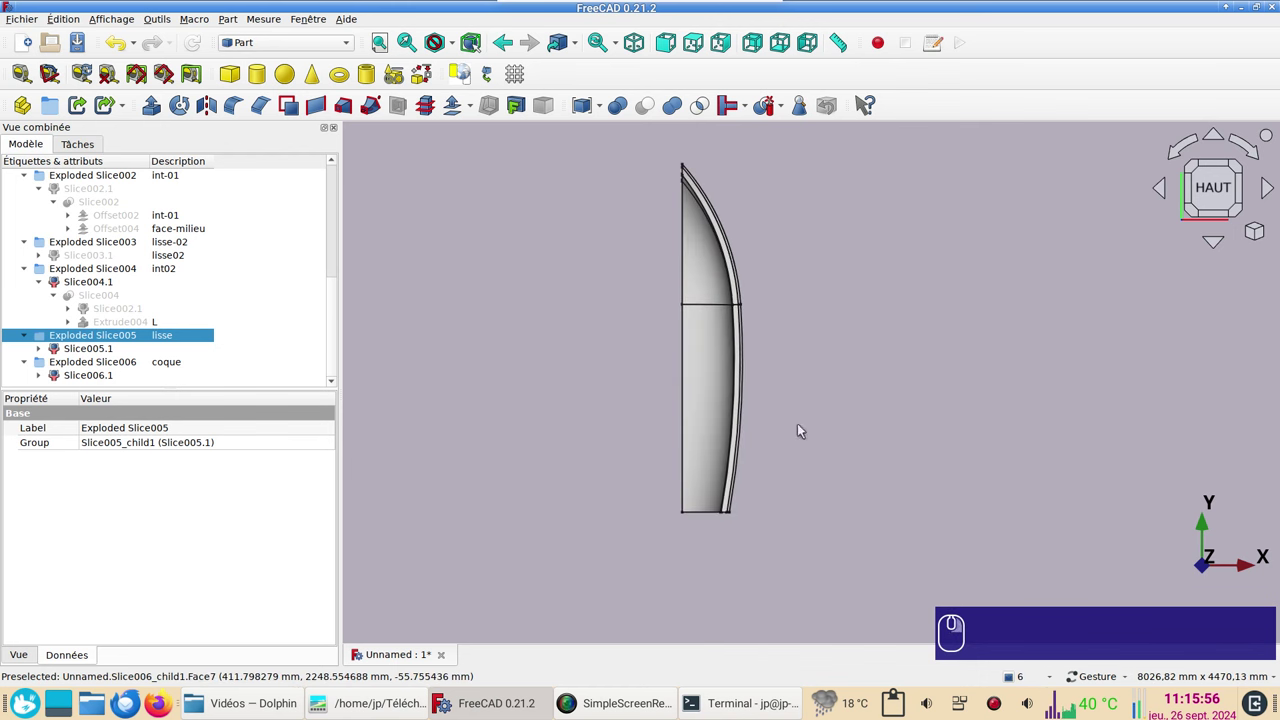
{"action": "left_click_drag", "start_coordinate": [782, 582], "coordinate": [710, 547]}
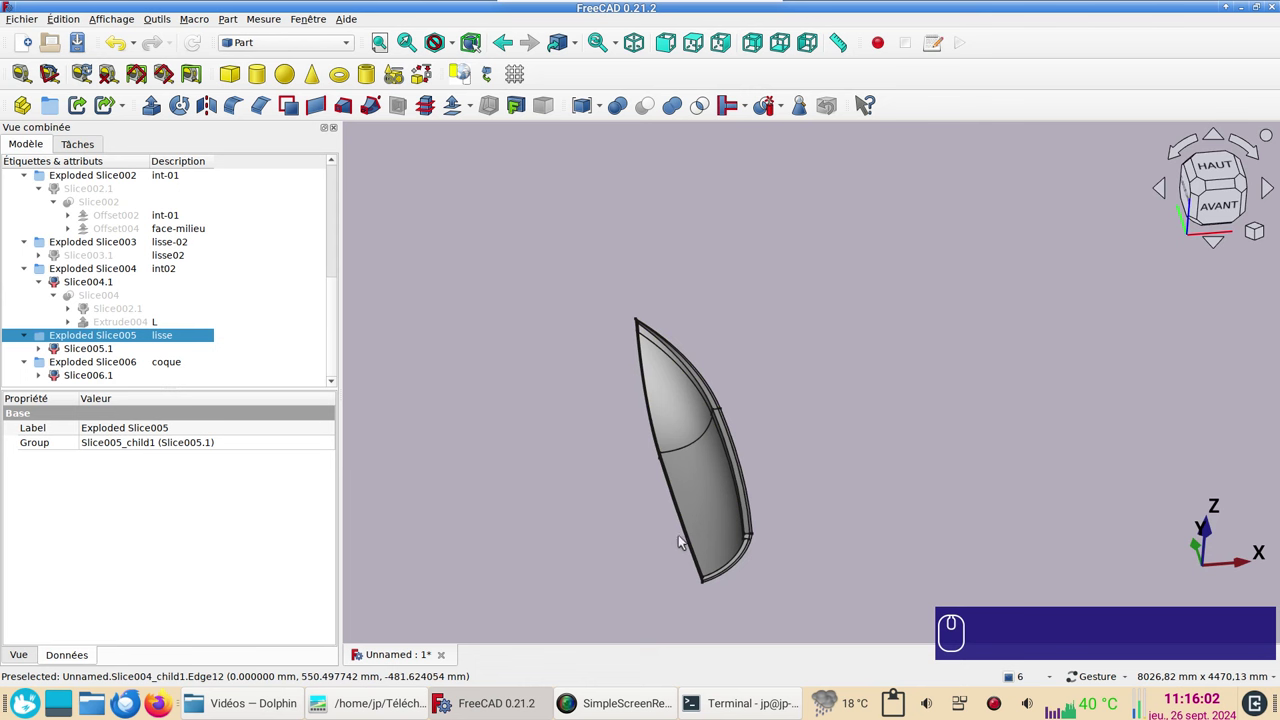
{"action": "left_click_drag", "start_coordinate": [859, 522], "coordinate": [820, 451]}
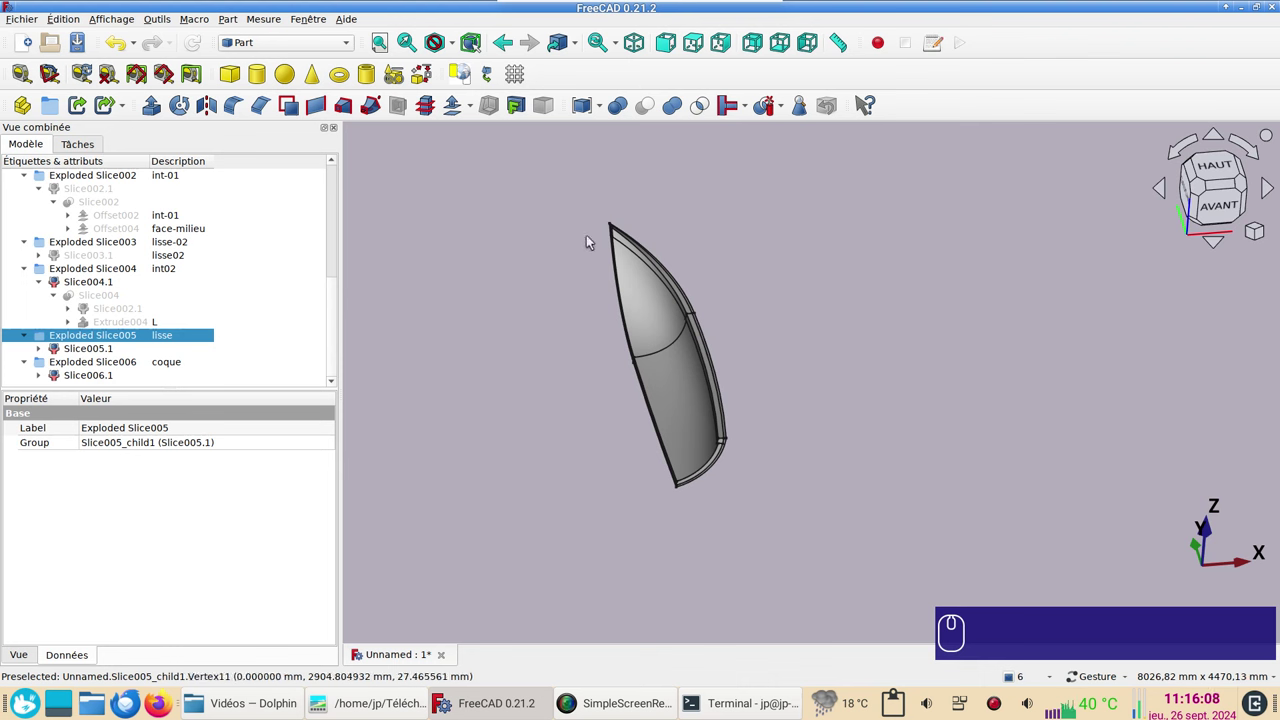
Step: Switch to the Draft workbench and draw a filled rectangle in front view
{"action": "left_click", "coordinate": [1214, 208]}
{"action": "left_click", "coordinate": [325, 51]}
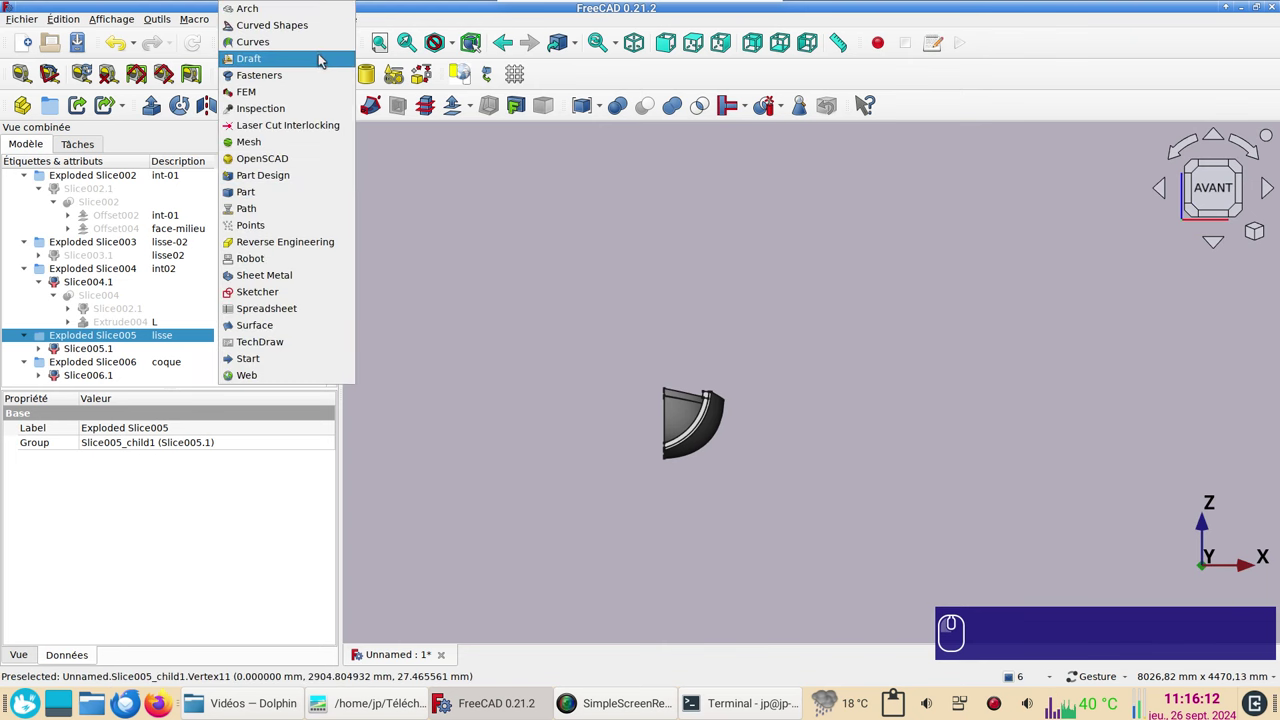
{"action": "left_click", "coordinate": [322, 59]}
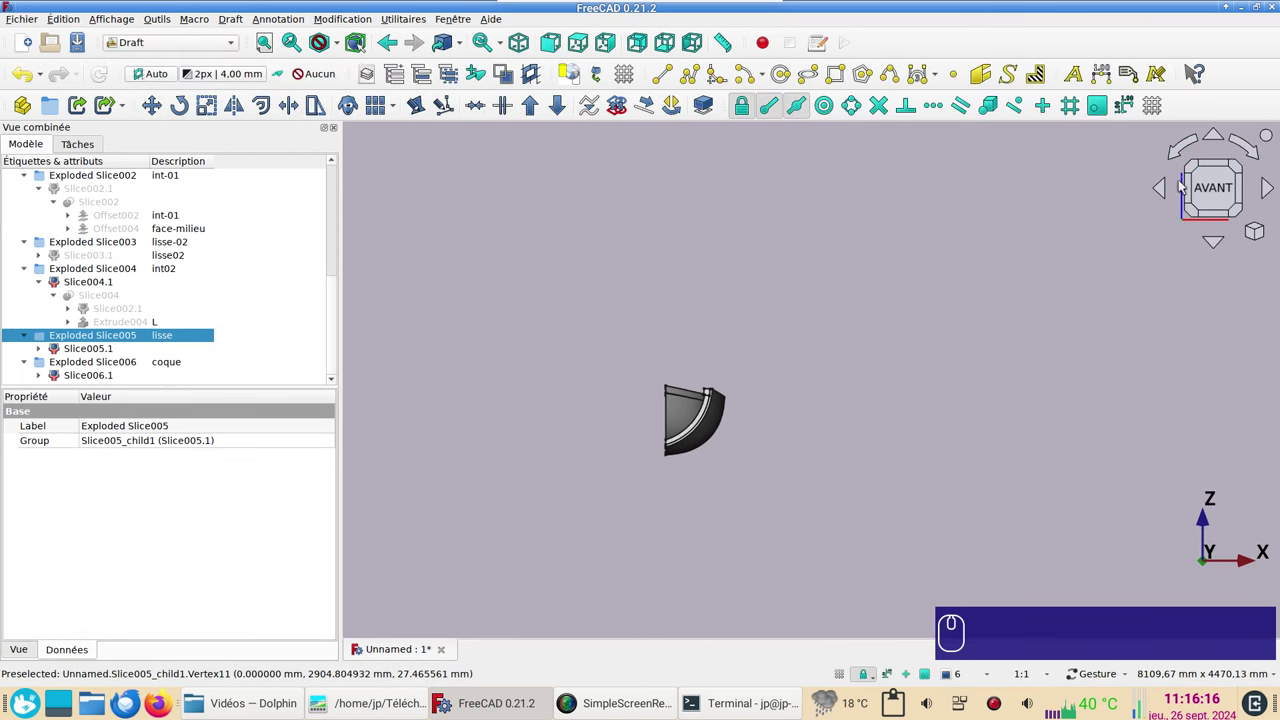
{"action": "left_click", "coordinate": [1211, 183]}
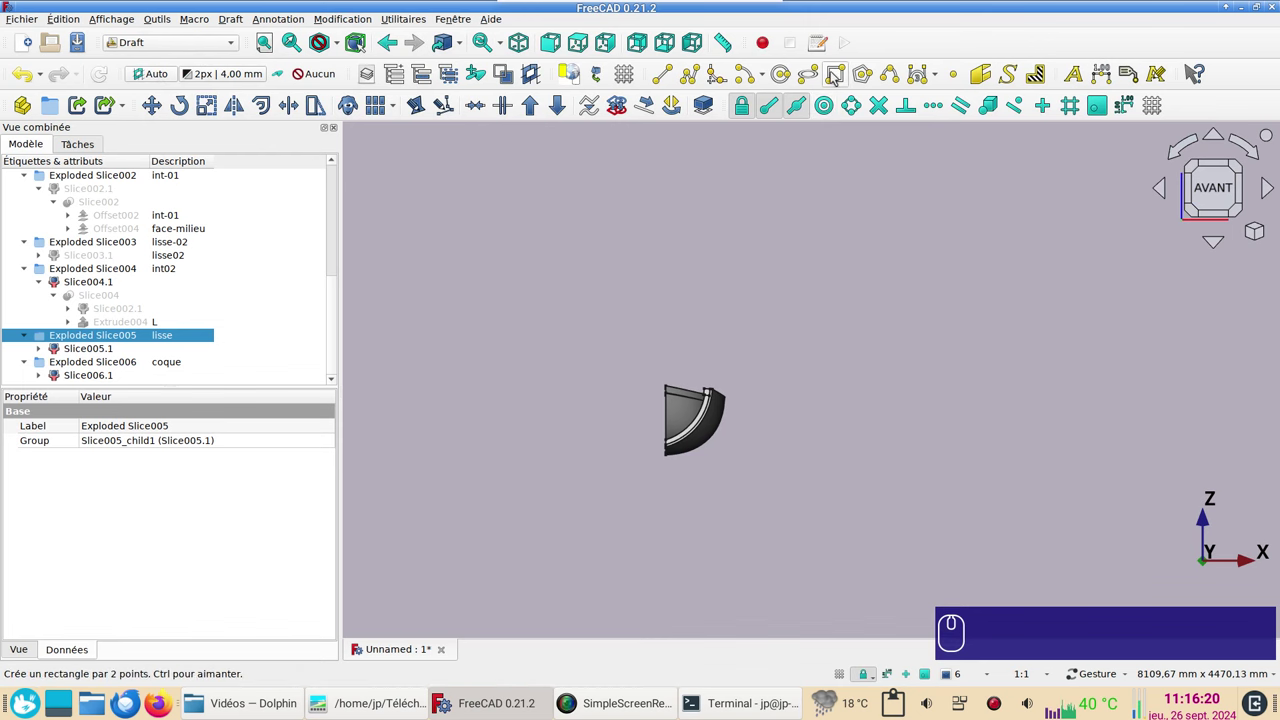
{"action": "left_click", "coordinate": [836, 74]}
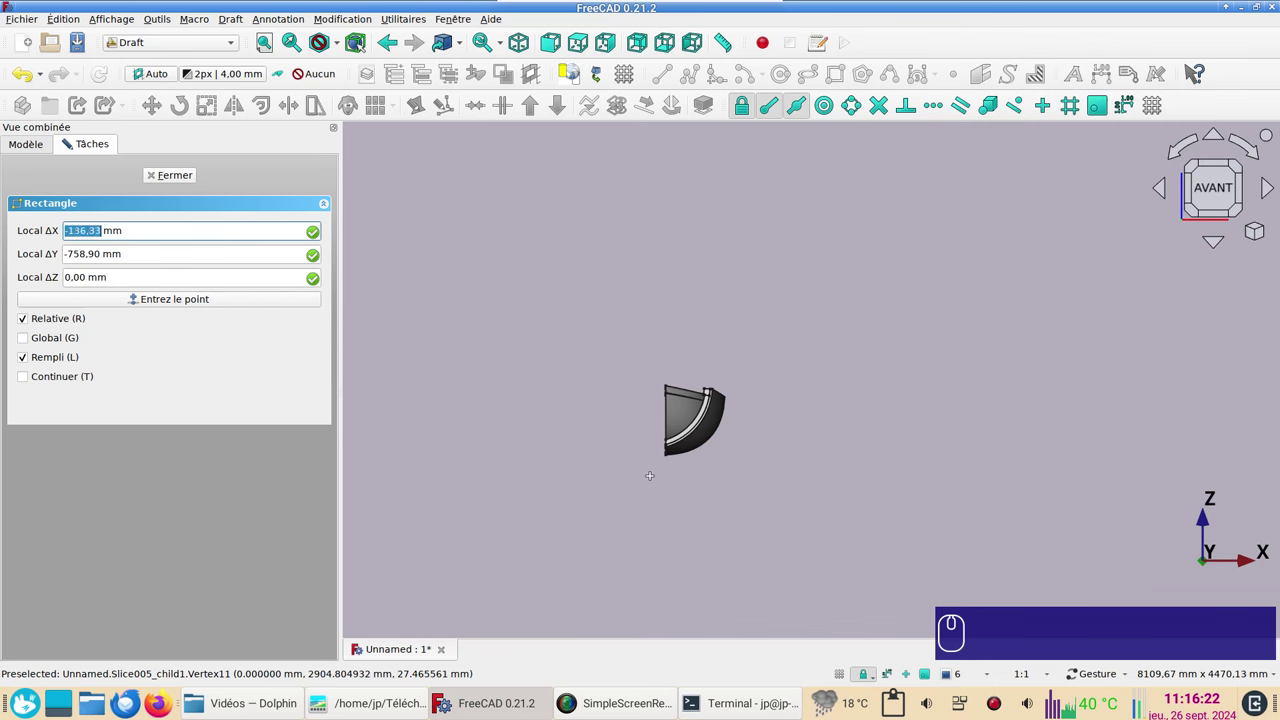
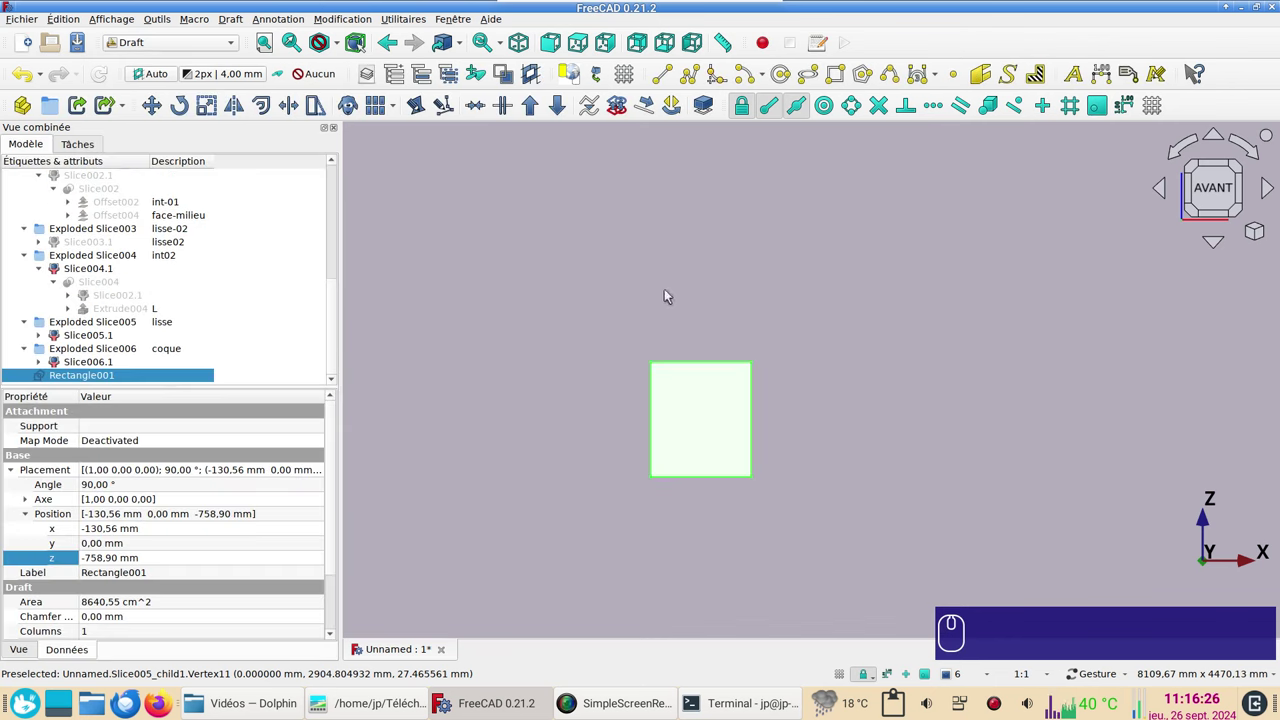
Step: Set the rectangle's Y position to 20 mm in the Property view, seen from above
{"action": "key", "text": "KP_2"}
{"action": "scroll", "scroll_direction": "up", "scroll_amount": 3}
{"action": "middle_click", "coordinate": [703, 422]}
{"action": "scroll", "scroll_direction": "up", "scroll_amount": 3}
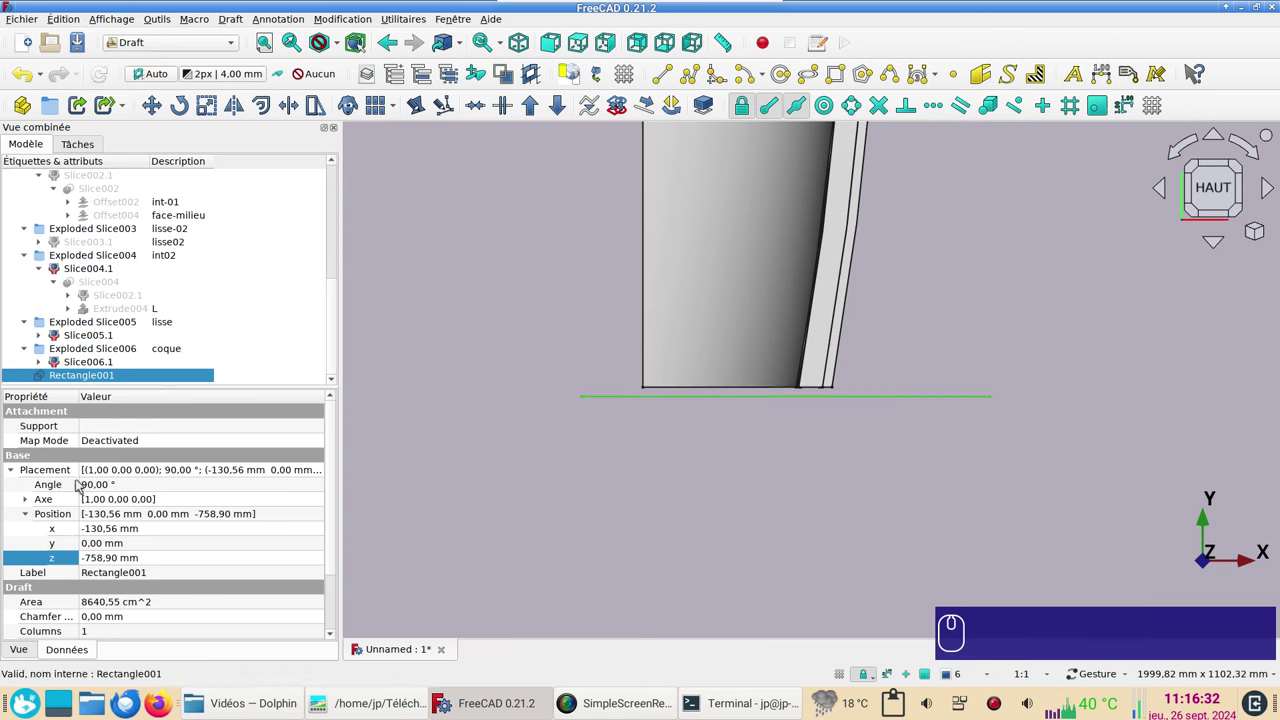
{"action": "left_click", "coordinate": [105, 545]}
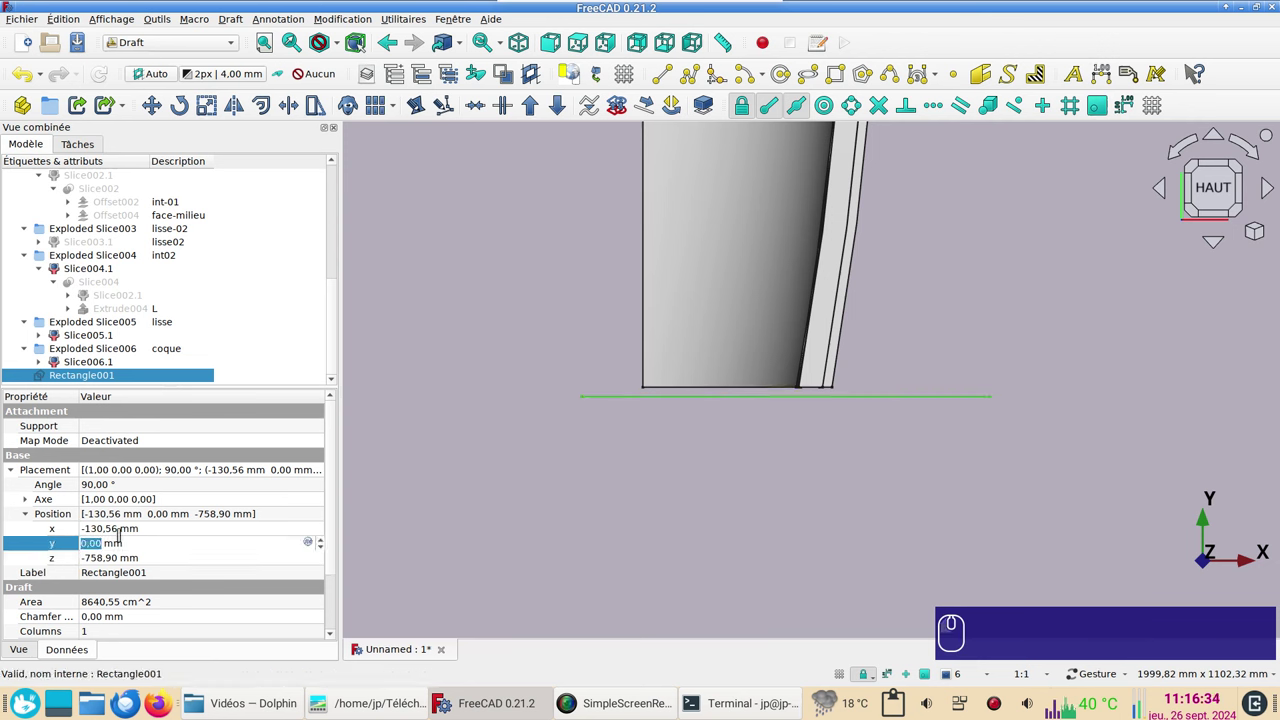
{"action": "key", "text": "KP_2"}
{"action": "key", "text": "KP_0"}
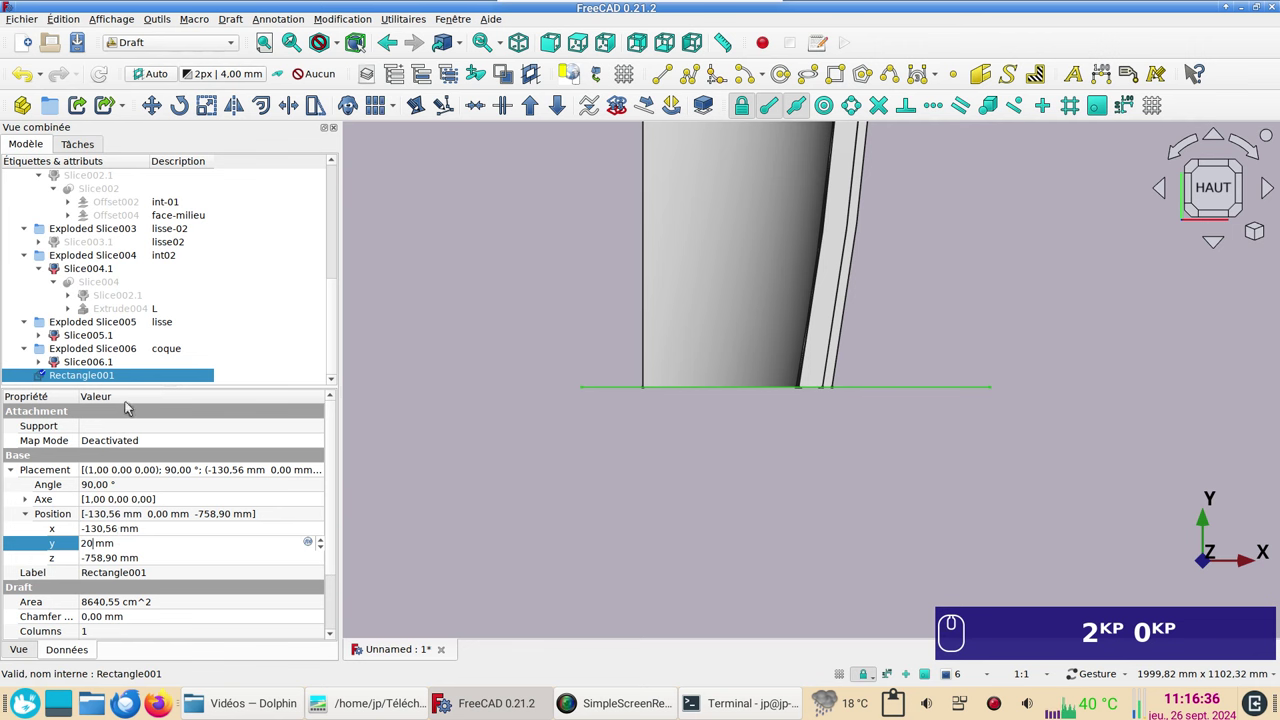
{"action": "left_click", "coordinate": [105, 375]}
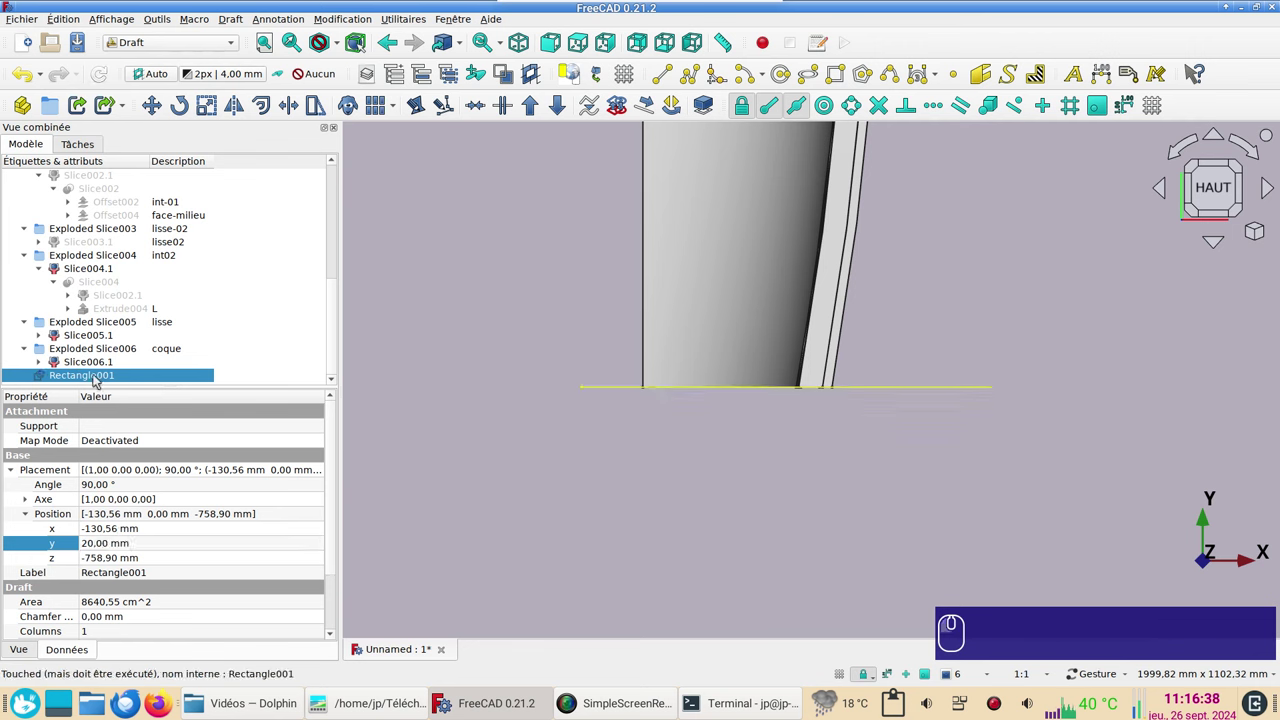
Step: Duplicate the rectangle as Rectangle002 and set its Y position to 50 mm
{"action": "key", "text": "ctrl+c"}
{"action": "key", "text": "ctrl+v"}
{"action": "scroll", "scroll_direction": "down", "scroll_amount": 3}
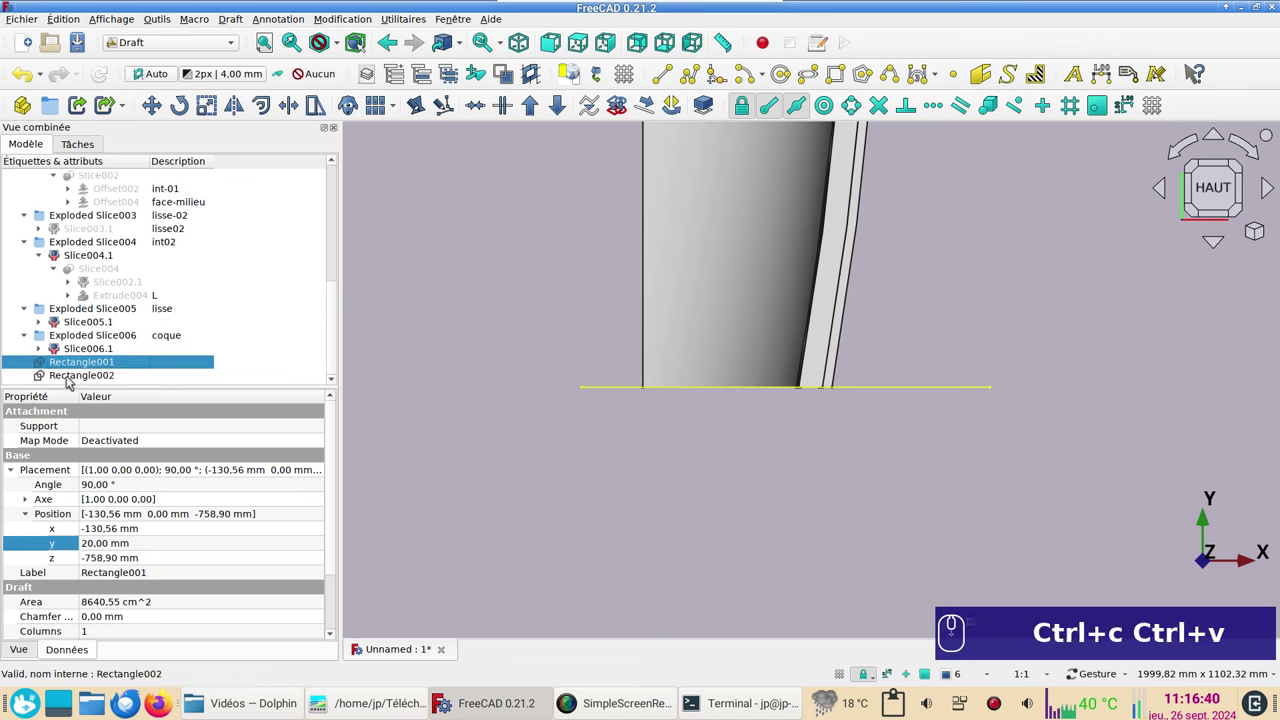
{"action": "left_click", "coordinate": [70, 379]}
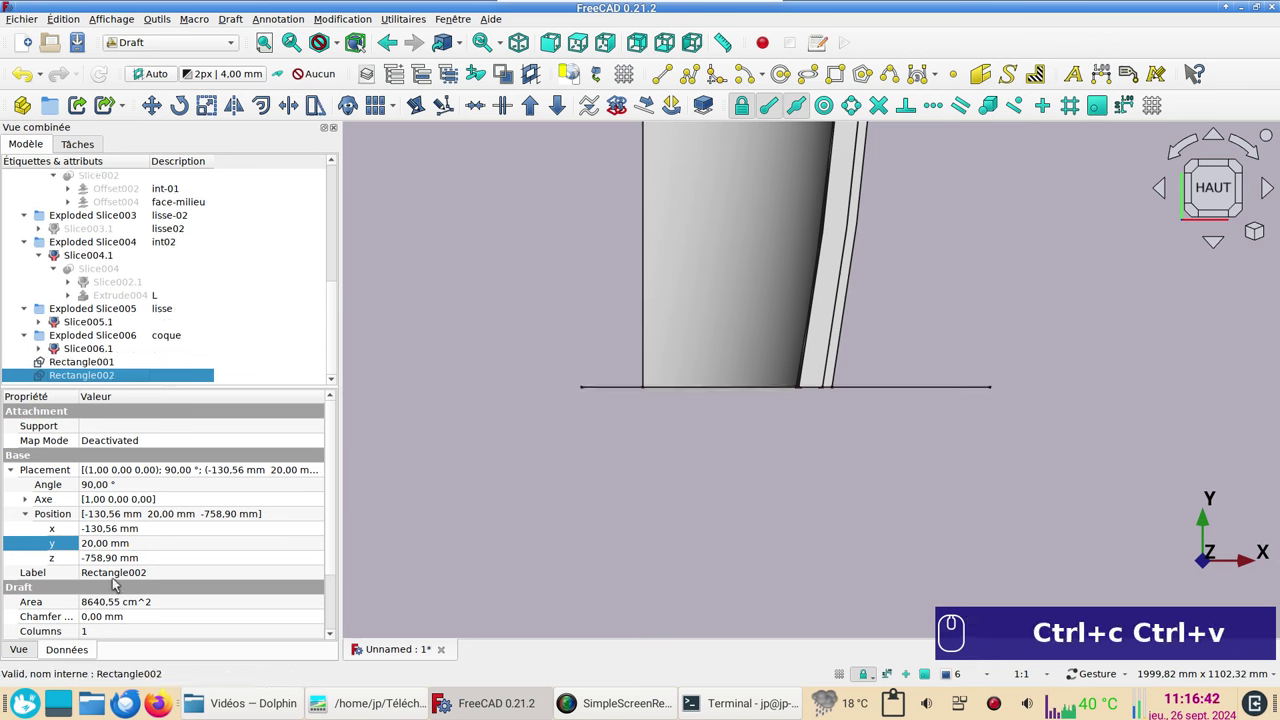
{"action": "left_click", "coordinate": [115, 544]}
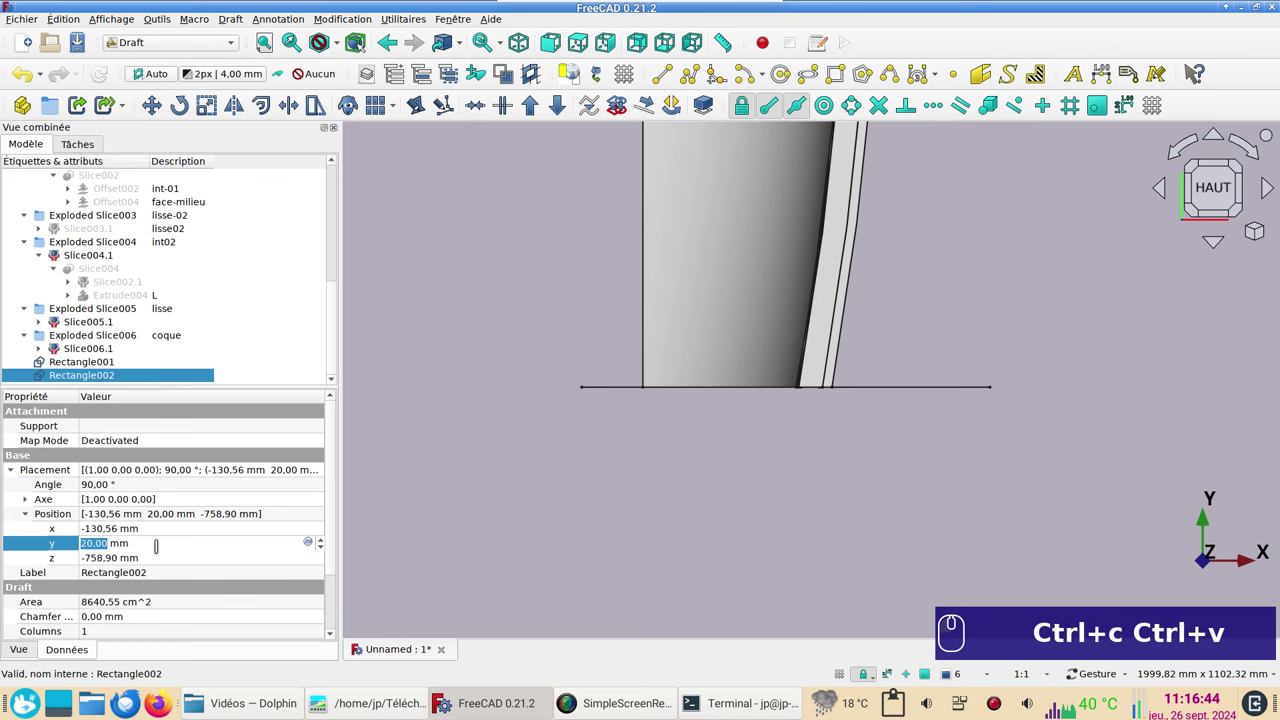
{"action": "key", "text": "KP_4"}
{"action": "key", "text": "KP_0"}
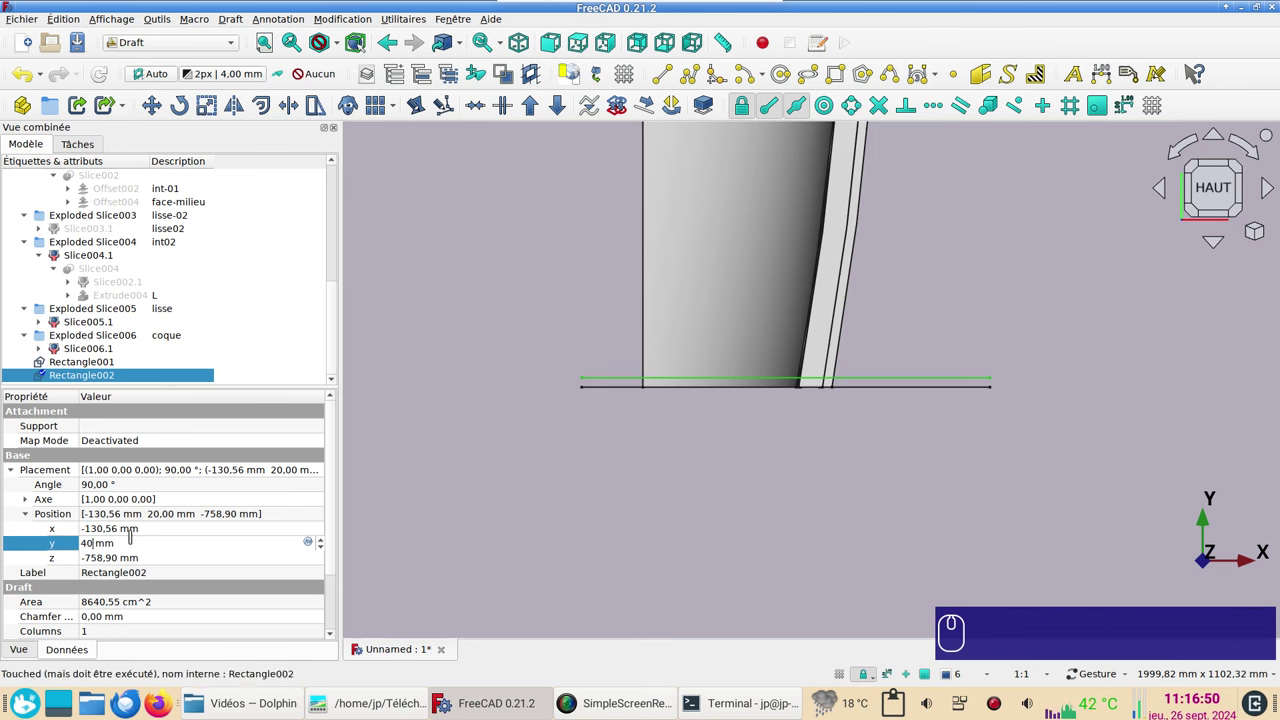
{"action": "key", "text": "BackSpace"}
{"action": "key", "text": "BackSpace"}
{"action": "key", "text": "KP_5"}
{"action": "key", "text": "KP_0"}
{"action": "scroll", "scroll_direction": "down", "scroll_amount": 3}
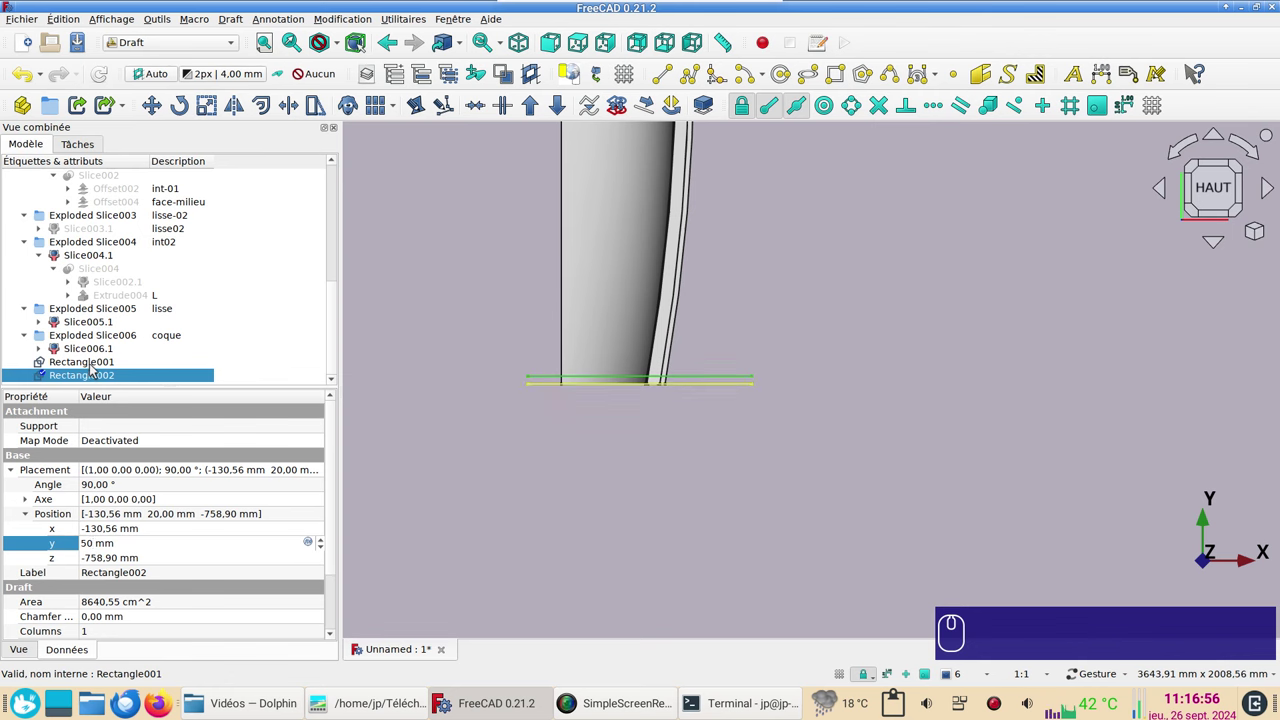
Step: Combine Rectangle001 and Rectangle002 into one Compound plate in the Part workbench
{"action": "left_click", "coordinate": [97, 367]}
{"action": "left_click", "coordinate": [198, 49]}
{"action": "left_click", "coordinate": [155, 200]}
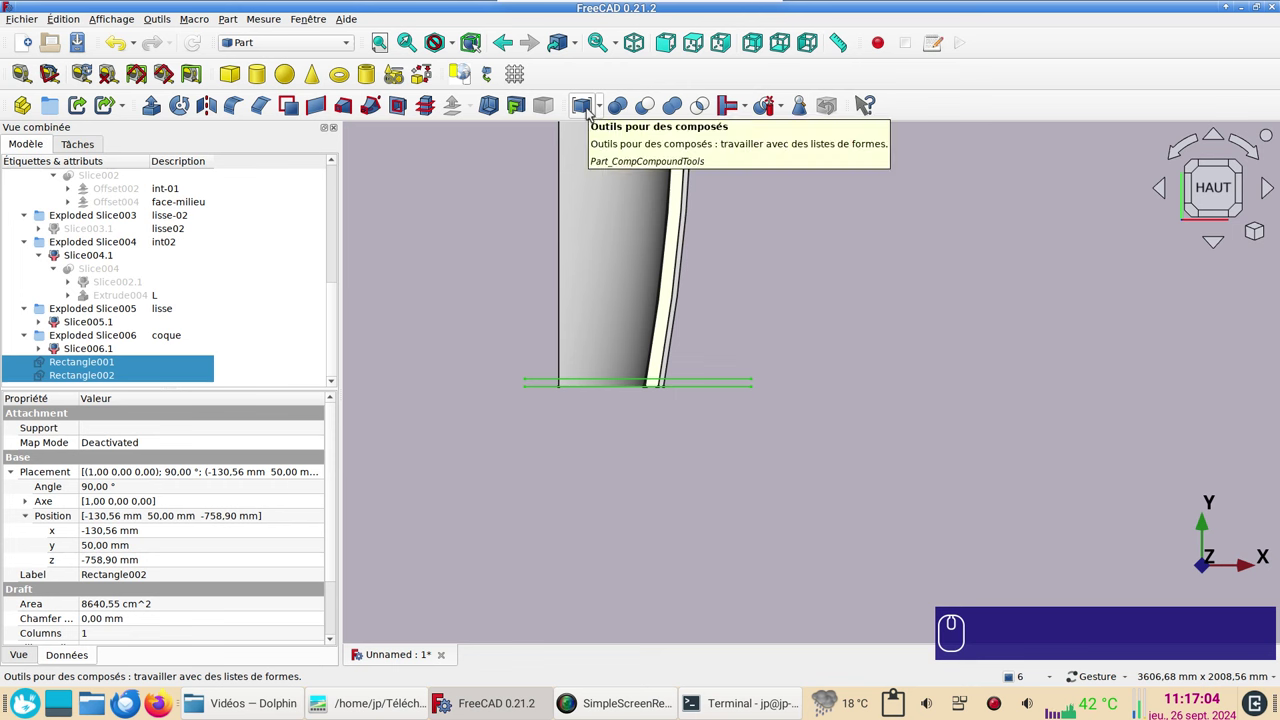
{"action": "left_click", "coordinate": [606, 111]}
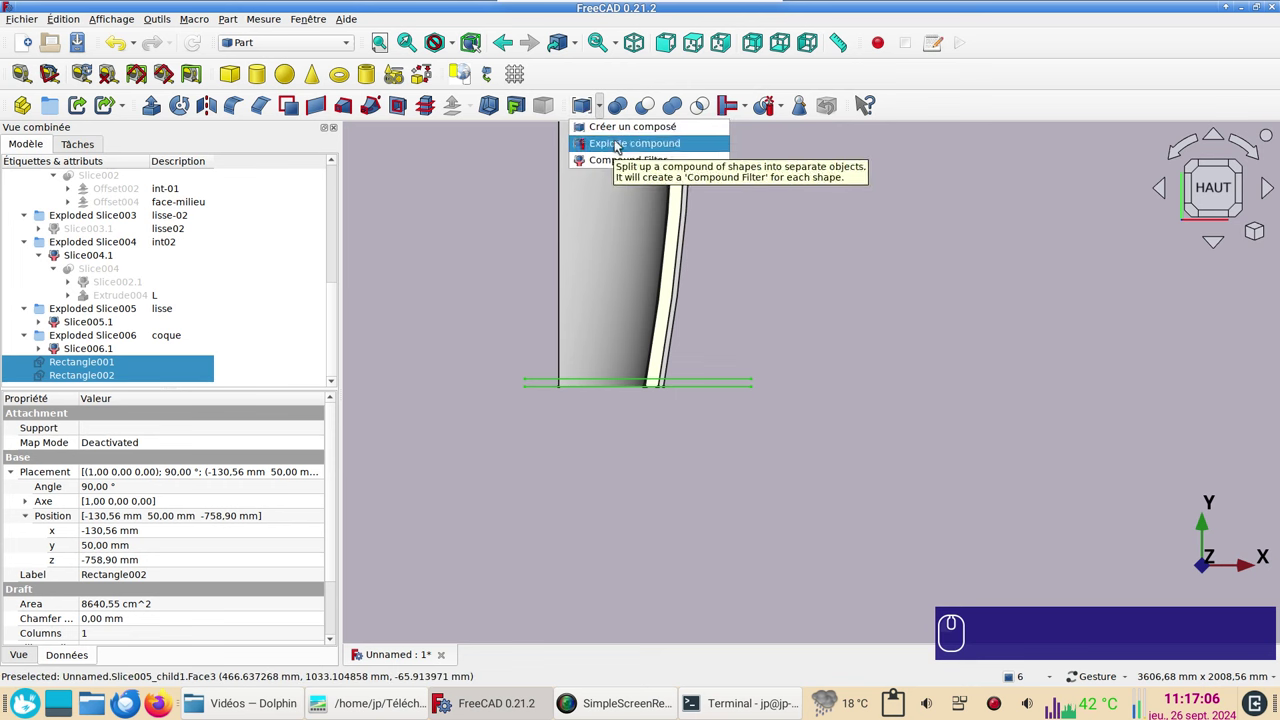
{"action": "left_click", "coordinate": [626, 128]}
{"action": "left_click", "coordinate": [790, 483]}
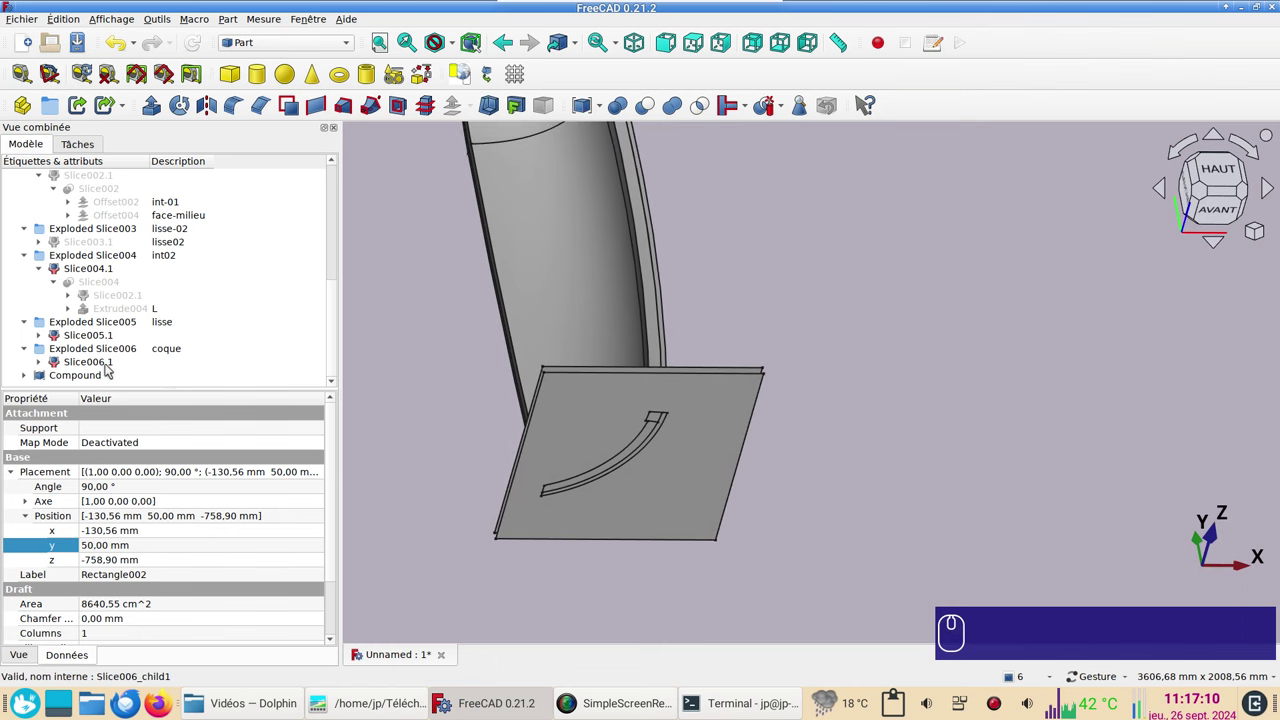
Step: Select the new Compound and return to the Draft workbench
{"action": "left_click", "coordinate": [102, 378]}
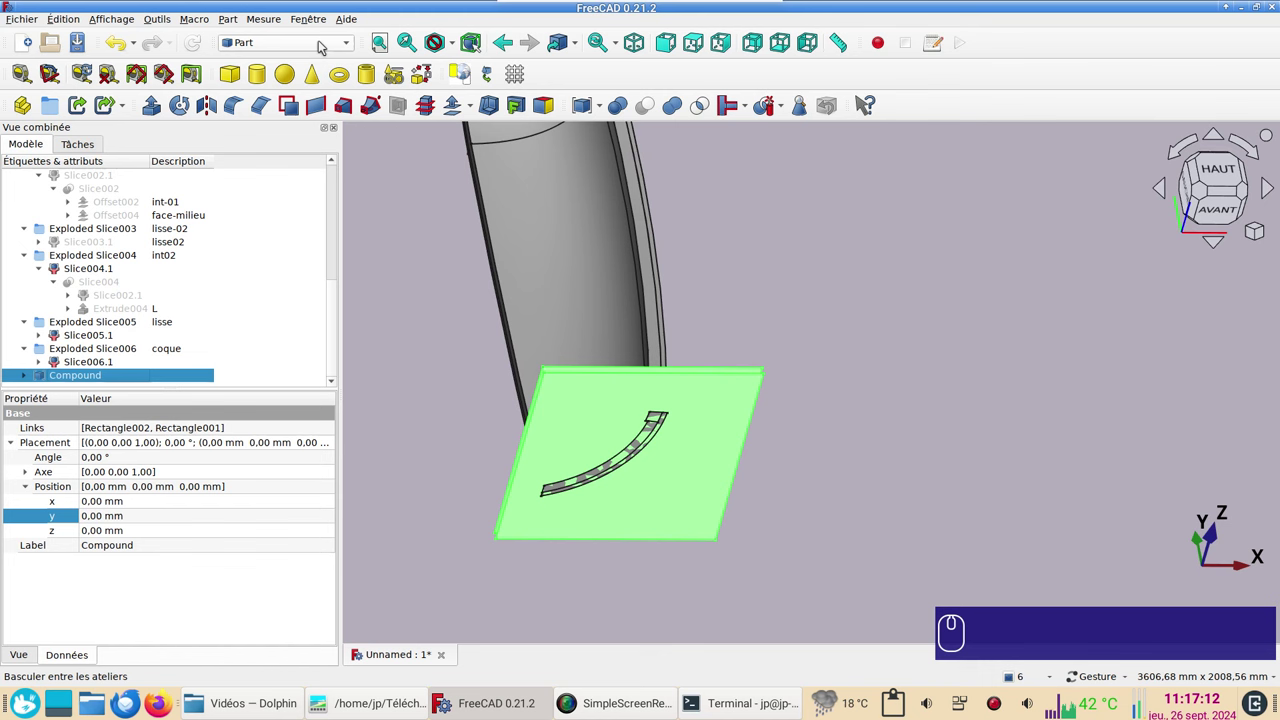
{"action": "left_click", "coordinate": [325, 44]}
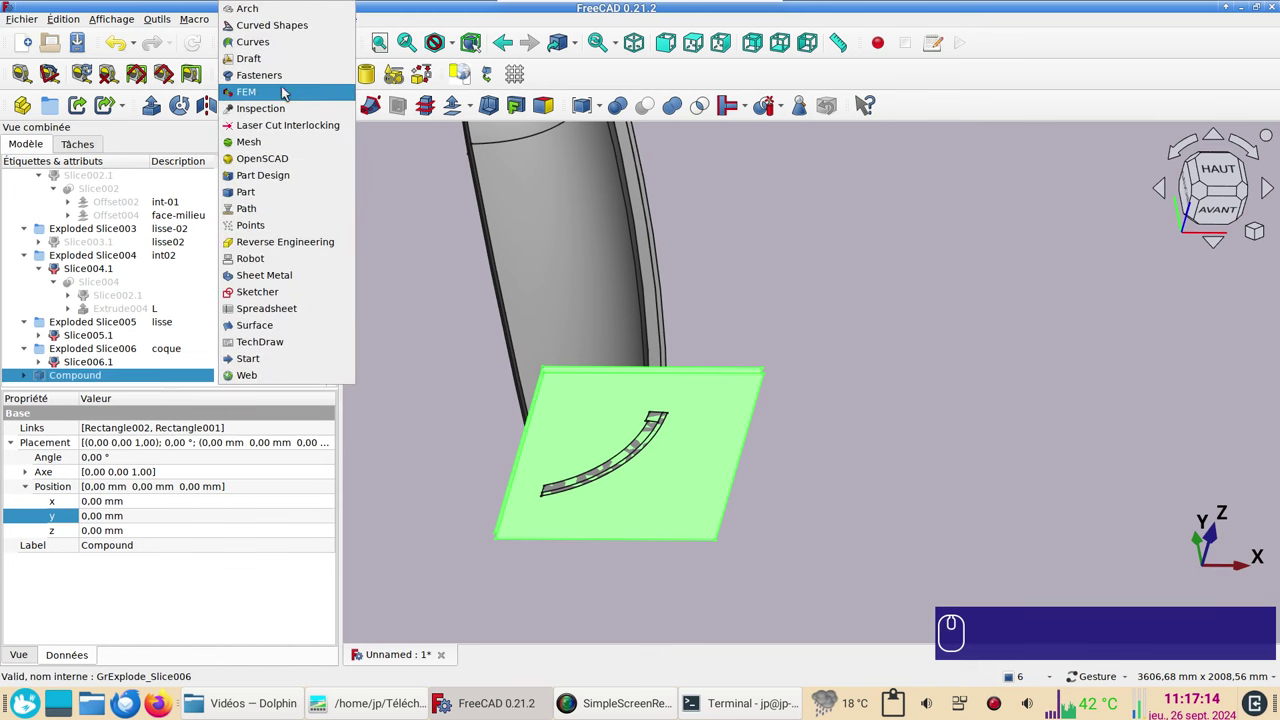
{"action": "left_click", "coordinate": [287, 69]}
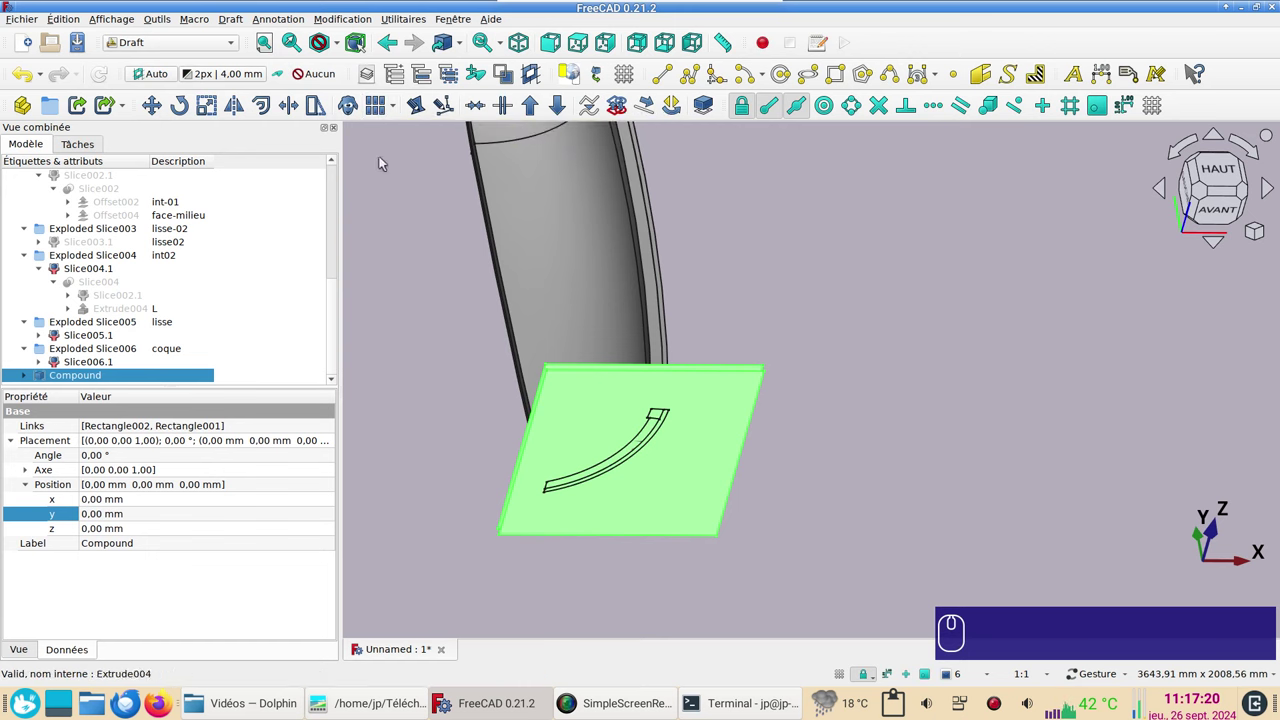
Step: Start a Draft Array of the Compound with 1 copy along X and 12 along Y
{"action": "left_click", "coordinate": [379, 101]}
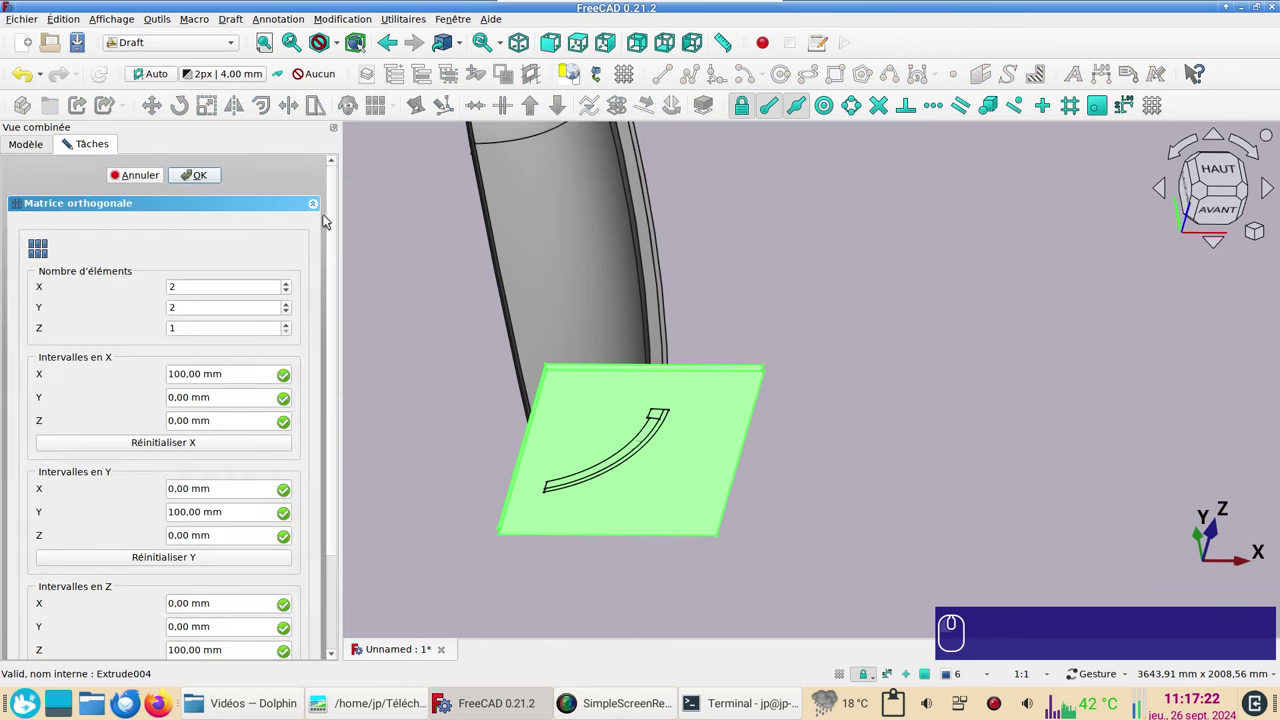
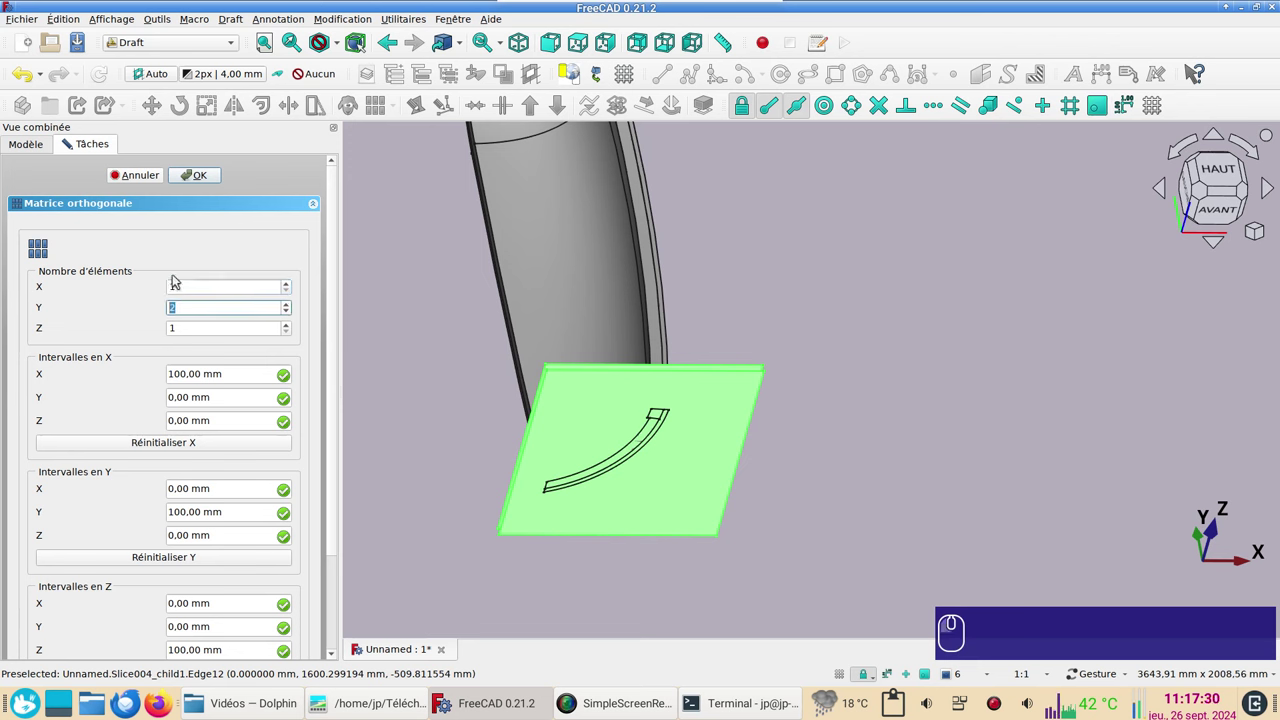
{"action": "key", "text": "KP_1"}
{"action": "key", "text": "KP_2"}
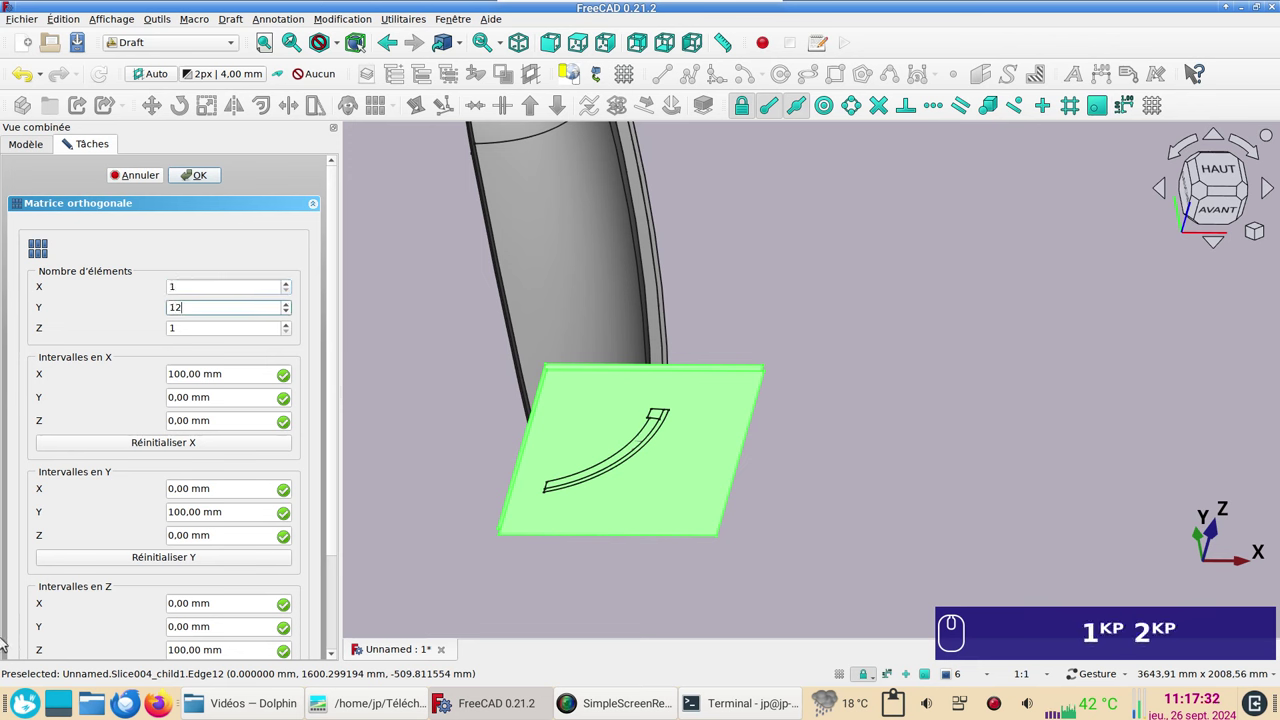
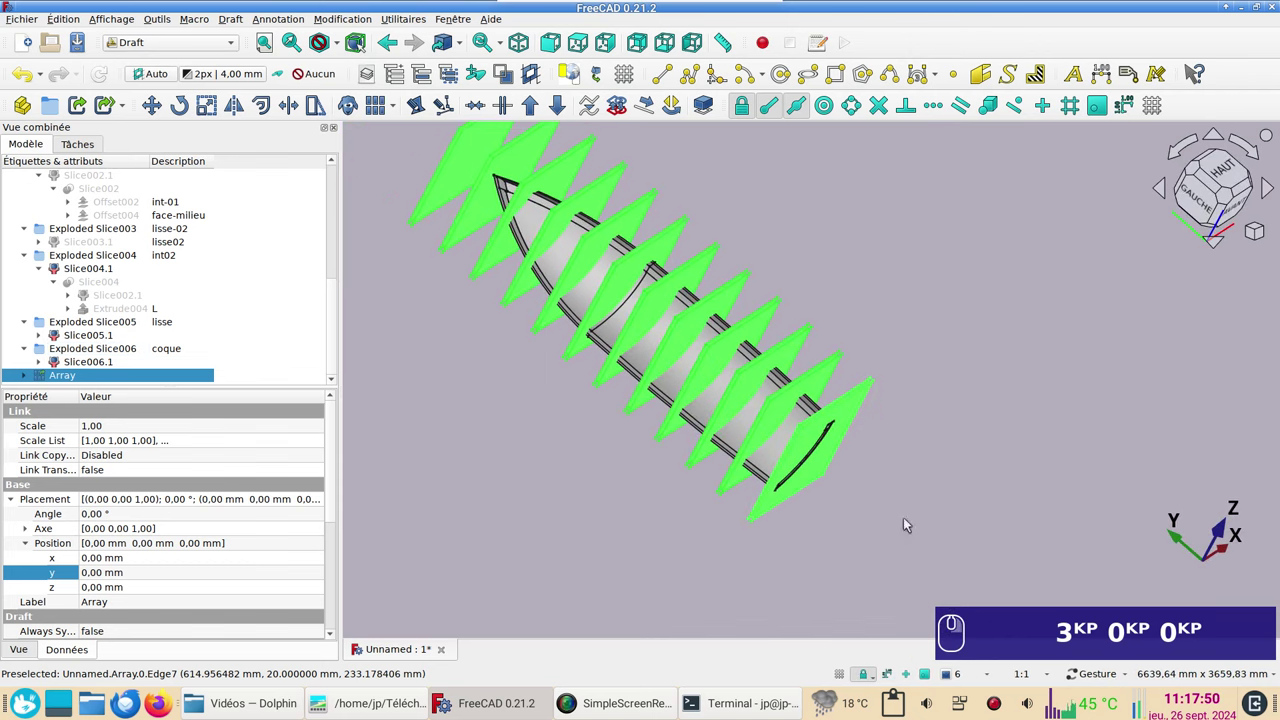
Step: Select the Slice004.1 hull piece together with the 12-plate Array
{"action": "left_click", "coordinate": [742, 432]}
{"action": "left_click", "coordinate": [732, 440]}
{"action": "key", "text": "space"}
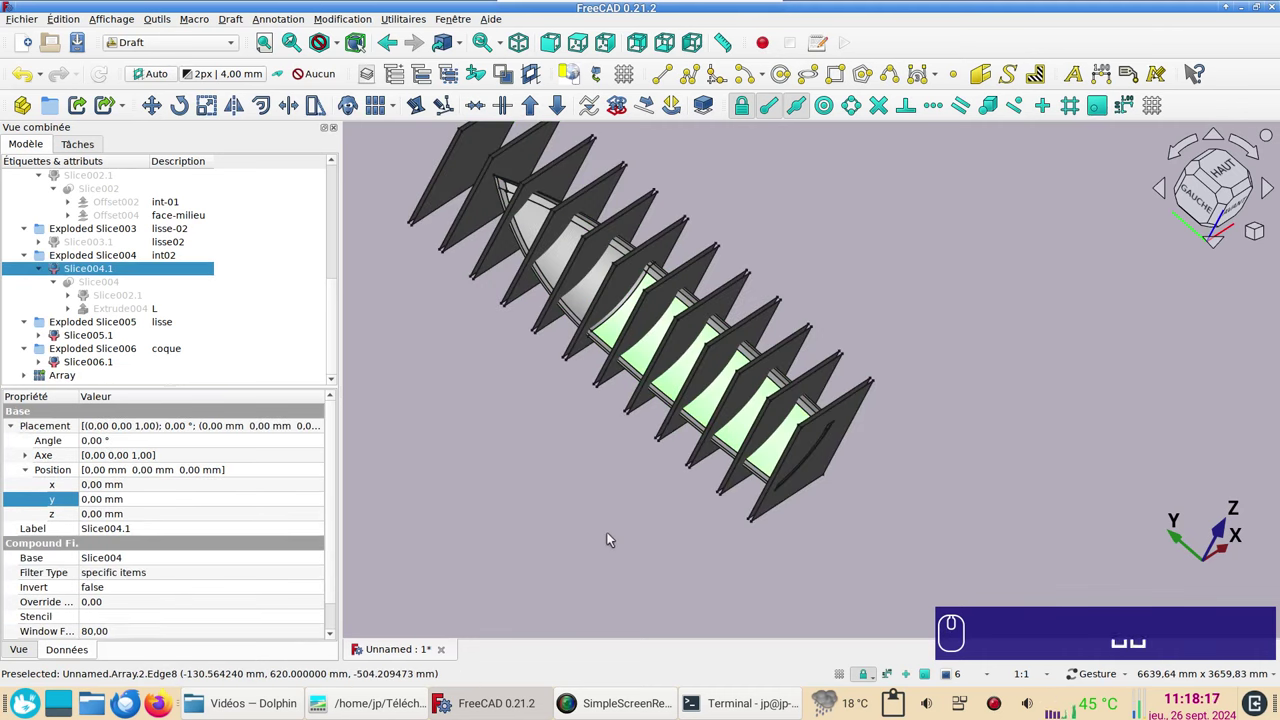
{"action": "key", "text": "space"}
{"action": "key", "text": "space"}
{"action": "key", "text": "space"}
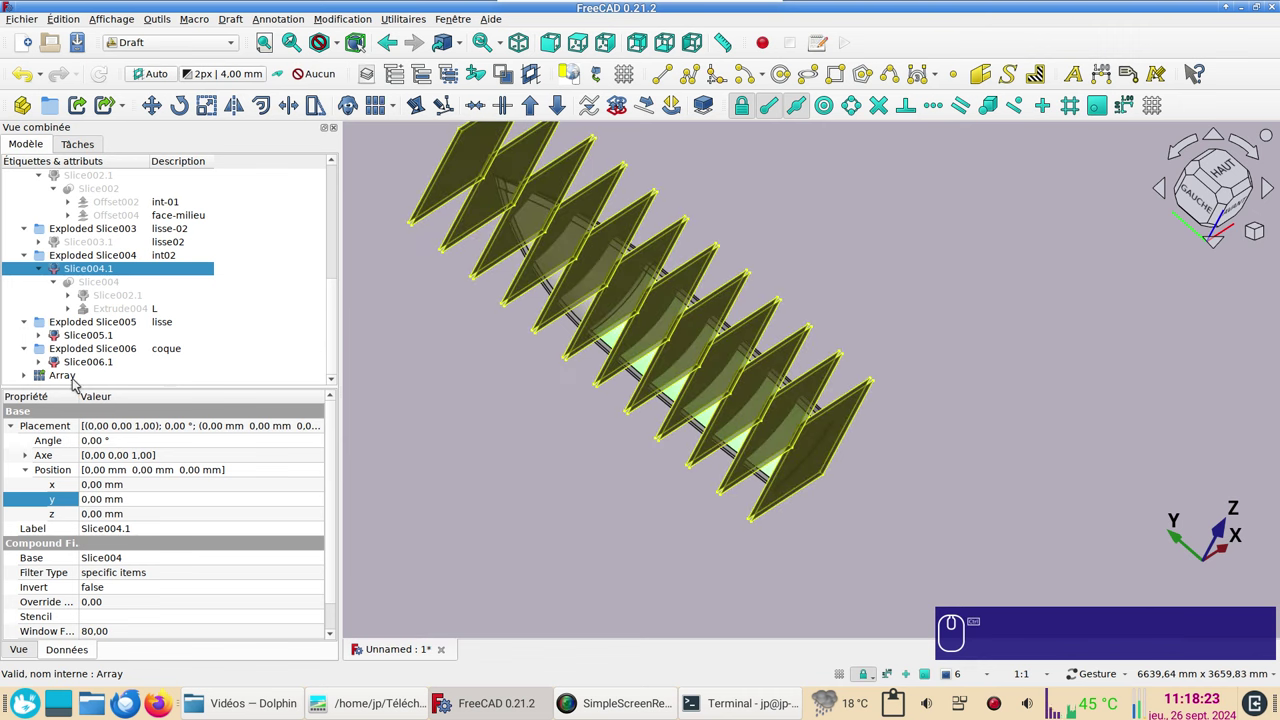
{"action": "left_click", "coordinate": [75, 384]}
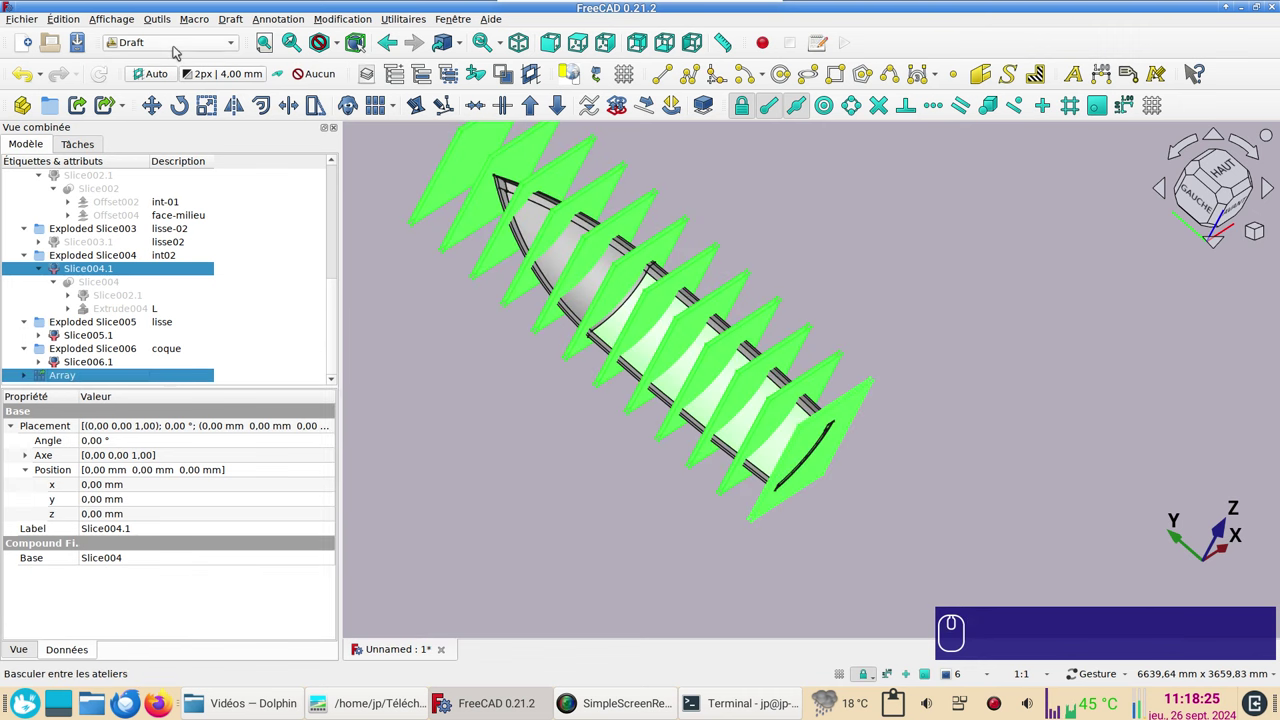
Step: Slice the hull piece apart with the plates in the Part workbench, producing Slice007 pieces
{"action": "left_click", "coordinate": [178, 49]}
{"action": "left_click", "coordinate": [145, 193]}
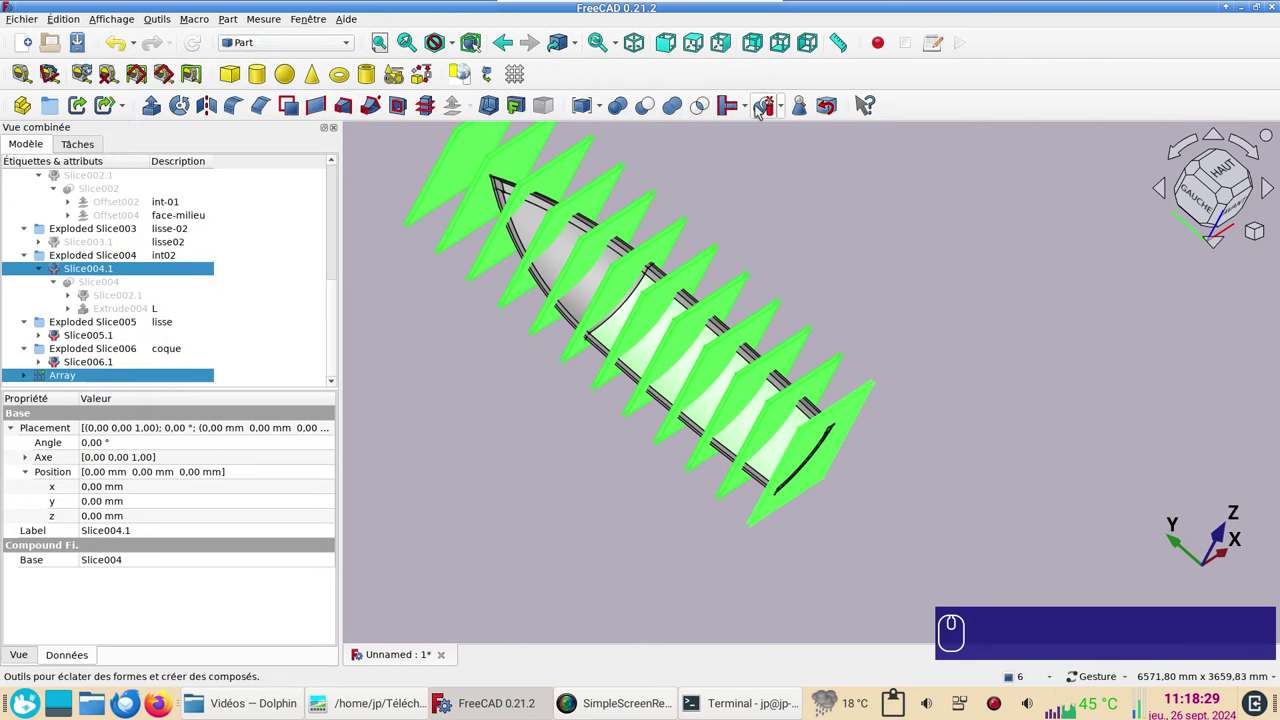
{"action": "left_click", "coordinate": [763, 111]}
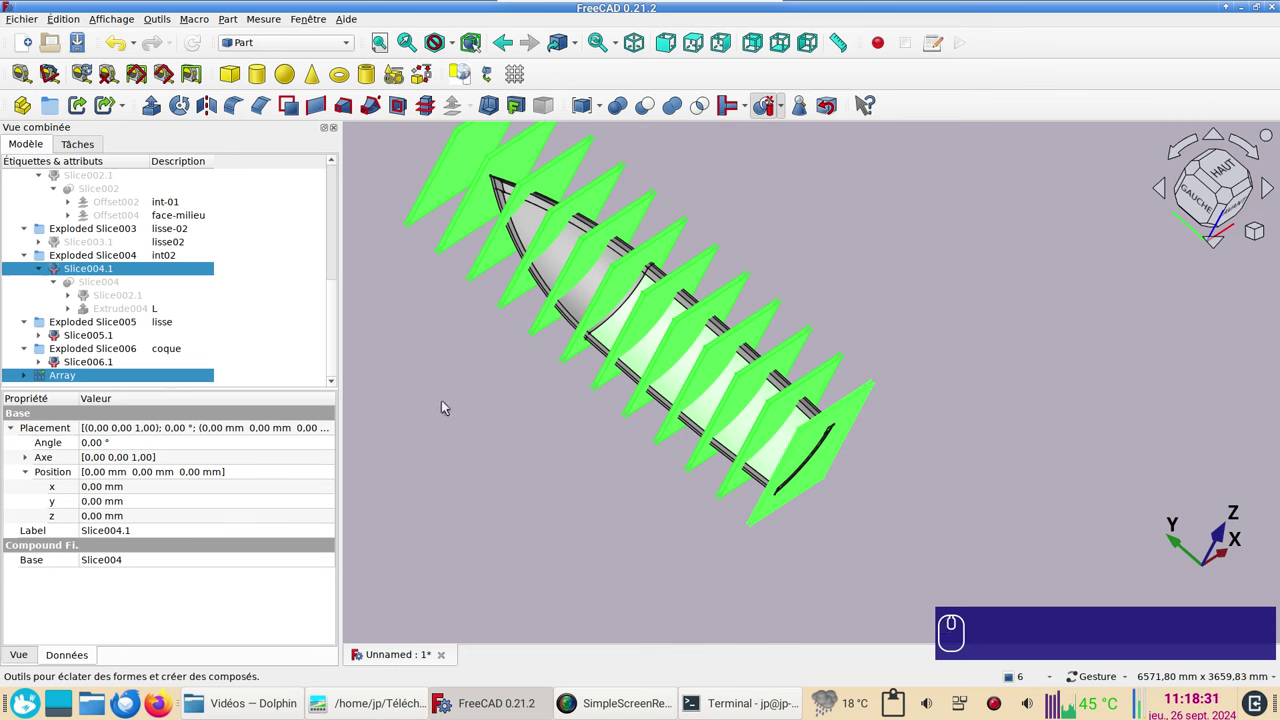
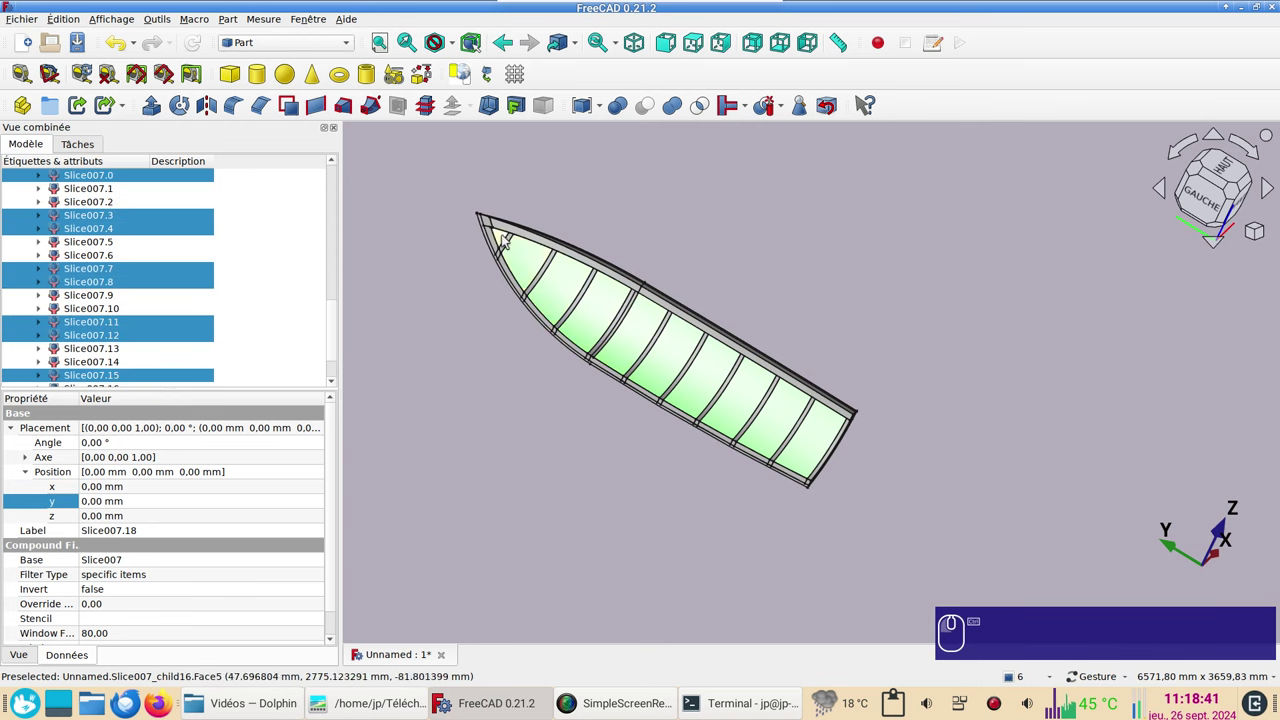
Step: Delete the Slice007 pieces lying between the ribs so only alternating ribs remain
{"action": "left_click", "coordinate": [505, 245]}
{"action": "key", "text": "Delete"}
{"action": "left_click_drag", "start_coordinate": [949, 459], "coordinate": [938, 414]}
{"action": "left_click", "coordinate": [119, 256]}
{"action": "key", "text": "Caps_Lock"}
Step: Give the rib pieces a tan shape colour through their display properties
{"action": "left_click", "coordinate": [106, 372]}
{"action": "key", "text": "ctrl+d"}
{"action": "left_click", "coordinate": [252, 335]}
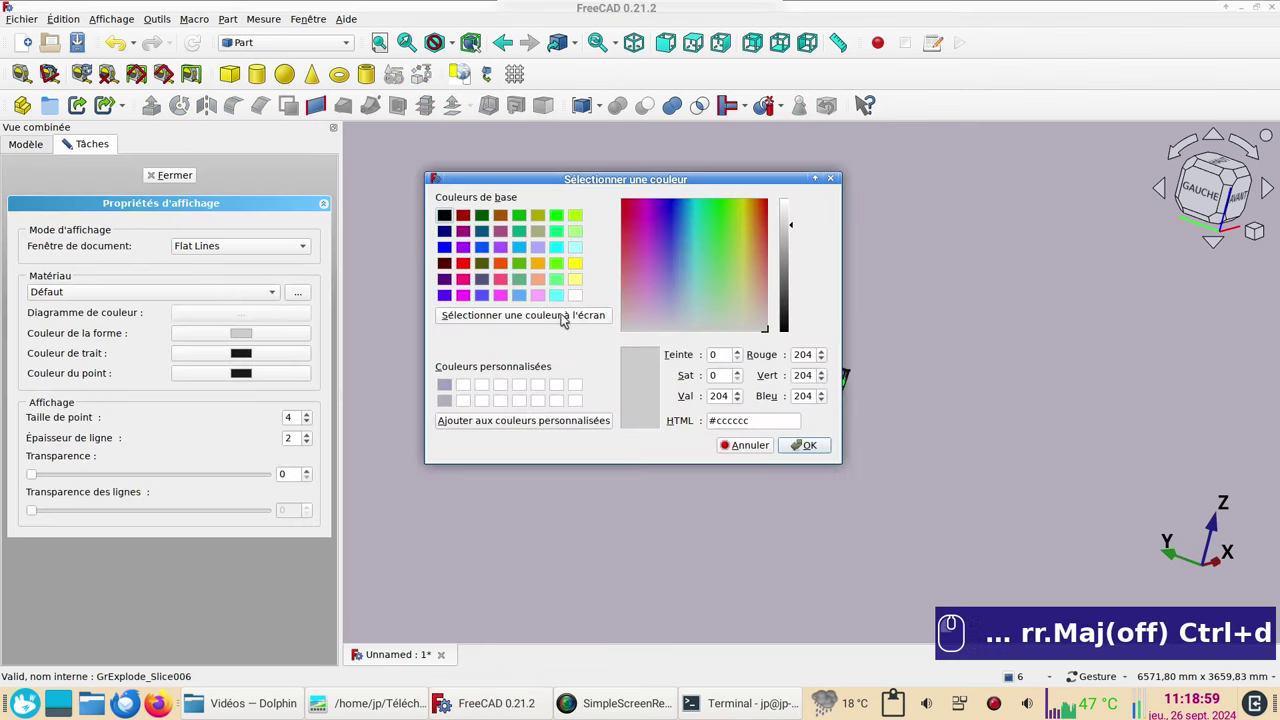
{"action": "left_click", "coordinate": [544, 285]}
{"action": "left_click_drag", "start_coordinate": [814, 445], "coordinate": [800, 445]}
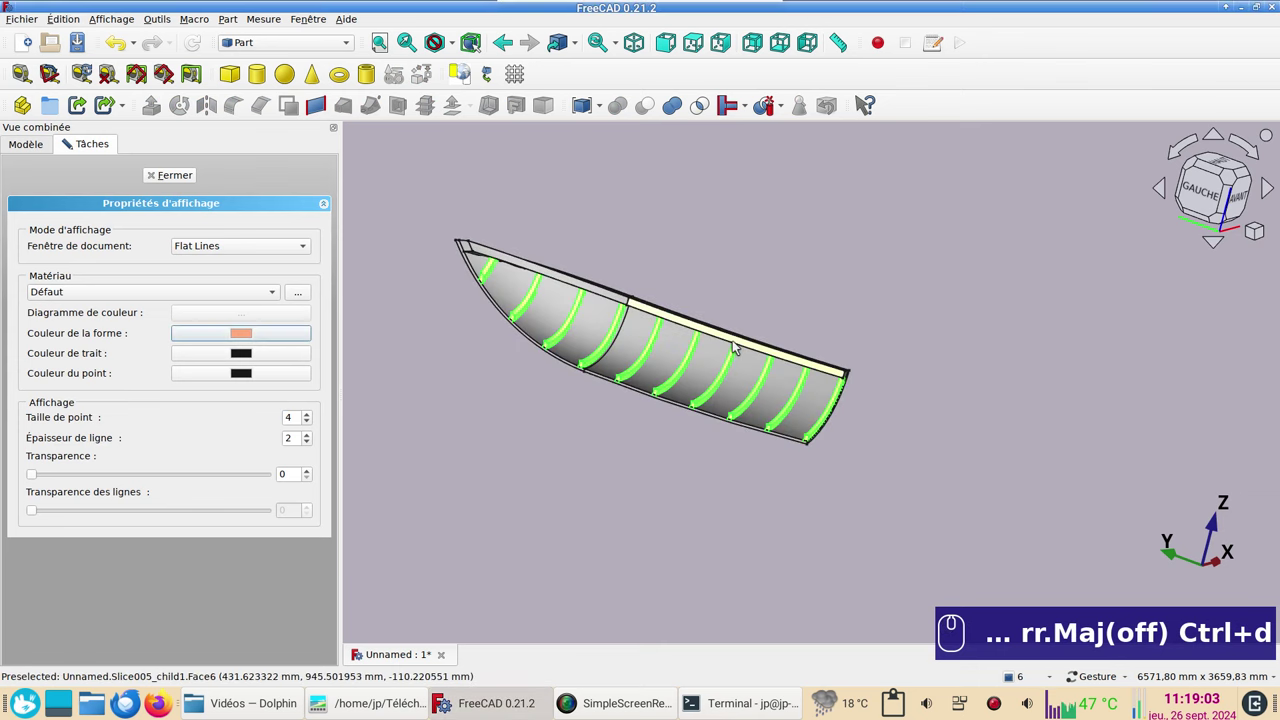
Step: Colour the gunwale piece dark brown and select the hull skin for recolouring
{"action": "left_click", "coordinate": [739, 346]}
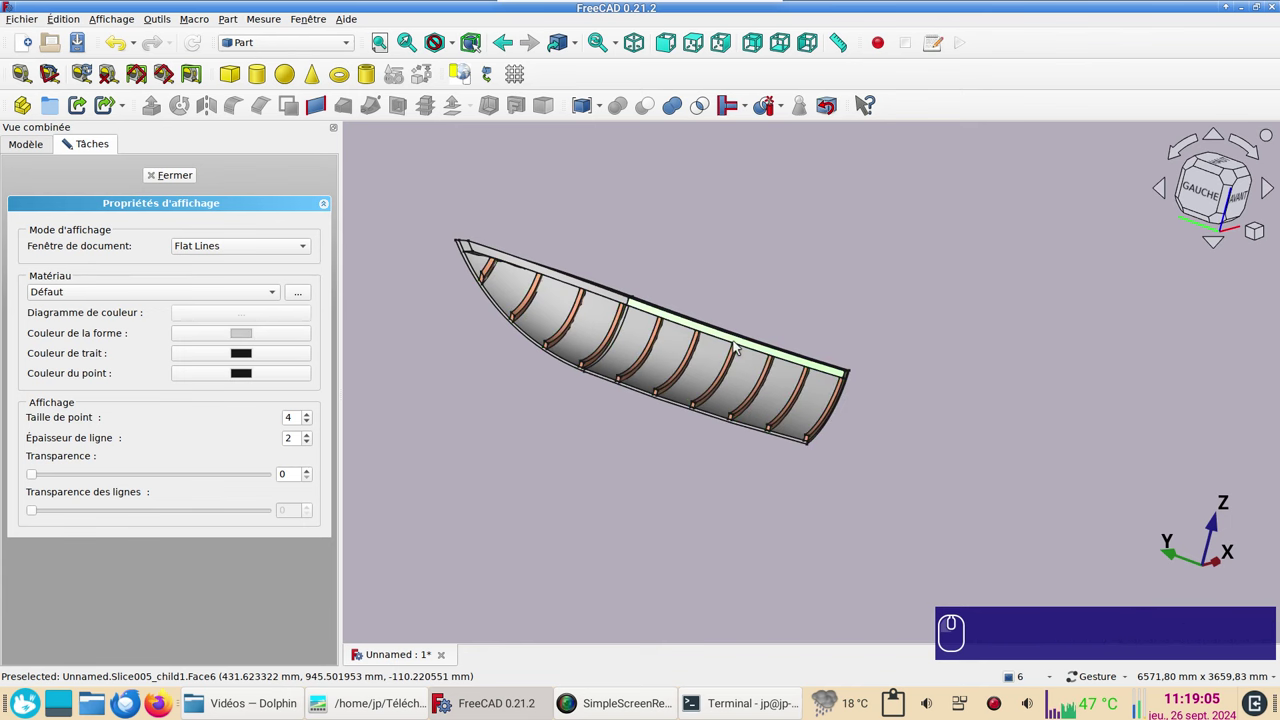
{"action": "left_click", "coordinate": [240, 334]}
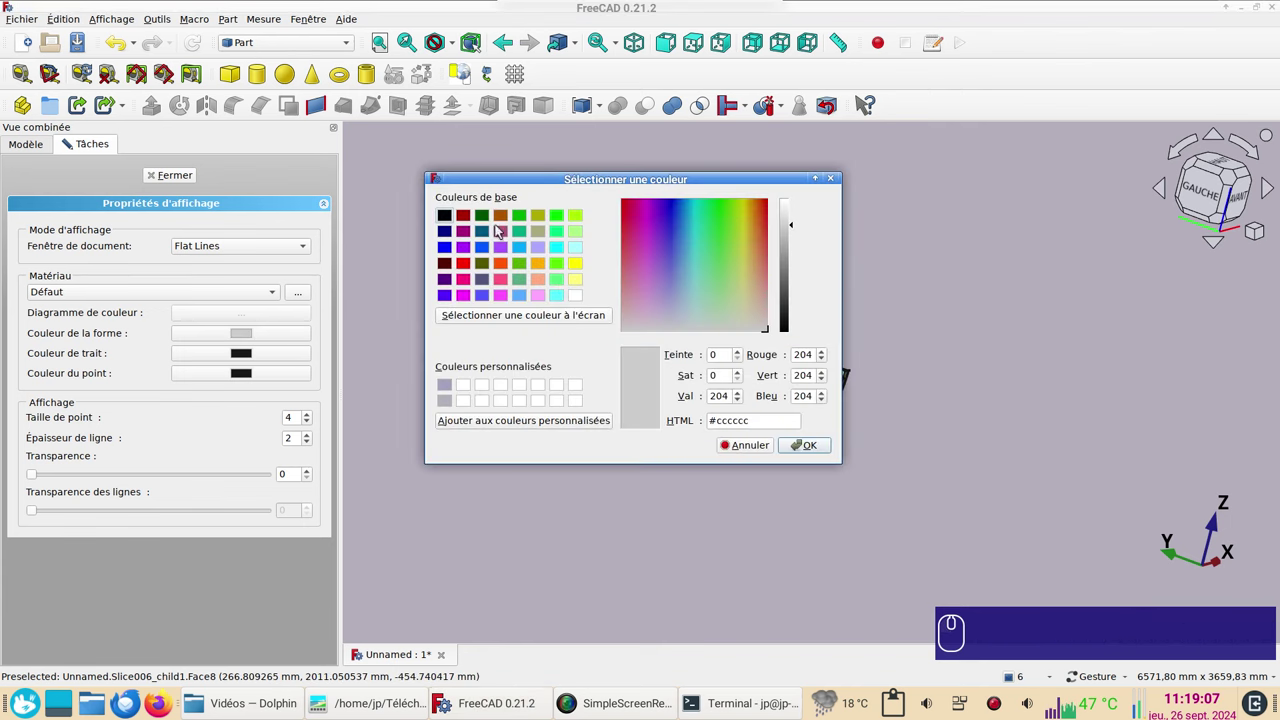
{"action": "left_click", "coordinate": [504, 221]}
{"action": "left_click", "coordinate": [829, 450]}
{"action": "left_click", "coordinate": [760, 412]}
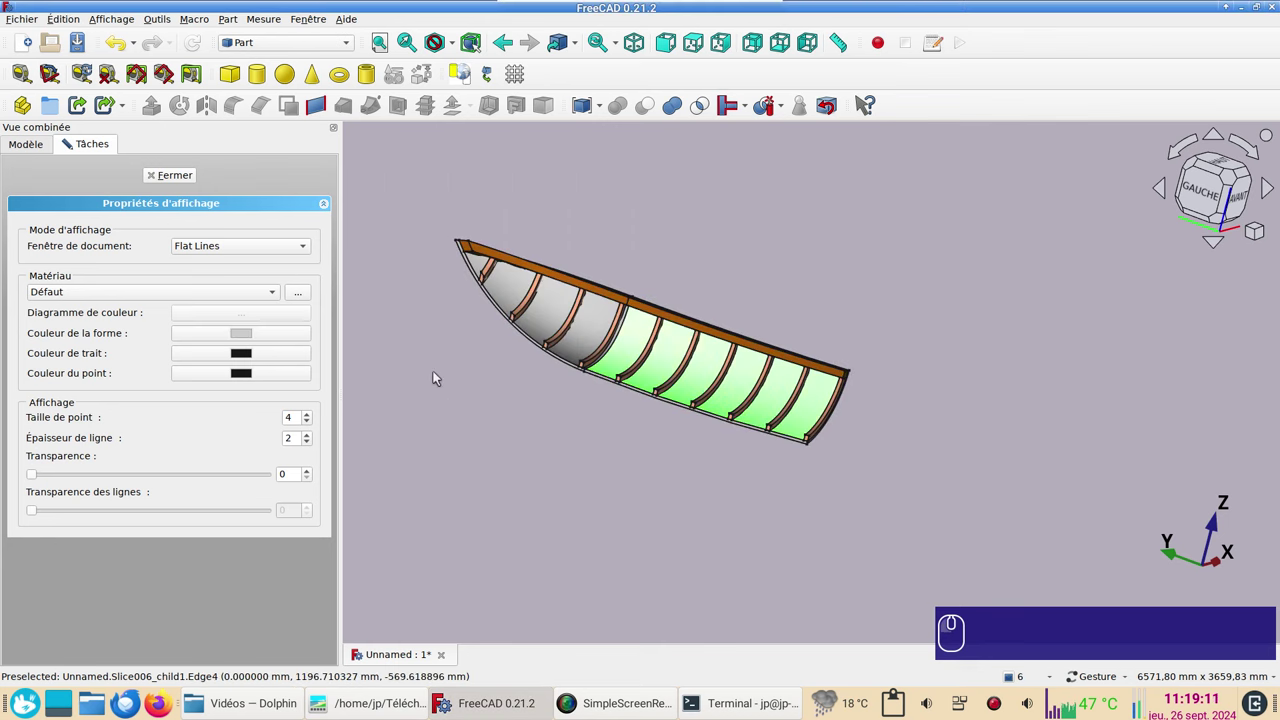
{"action": "left_click", "coordinate": [239, 334]}
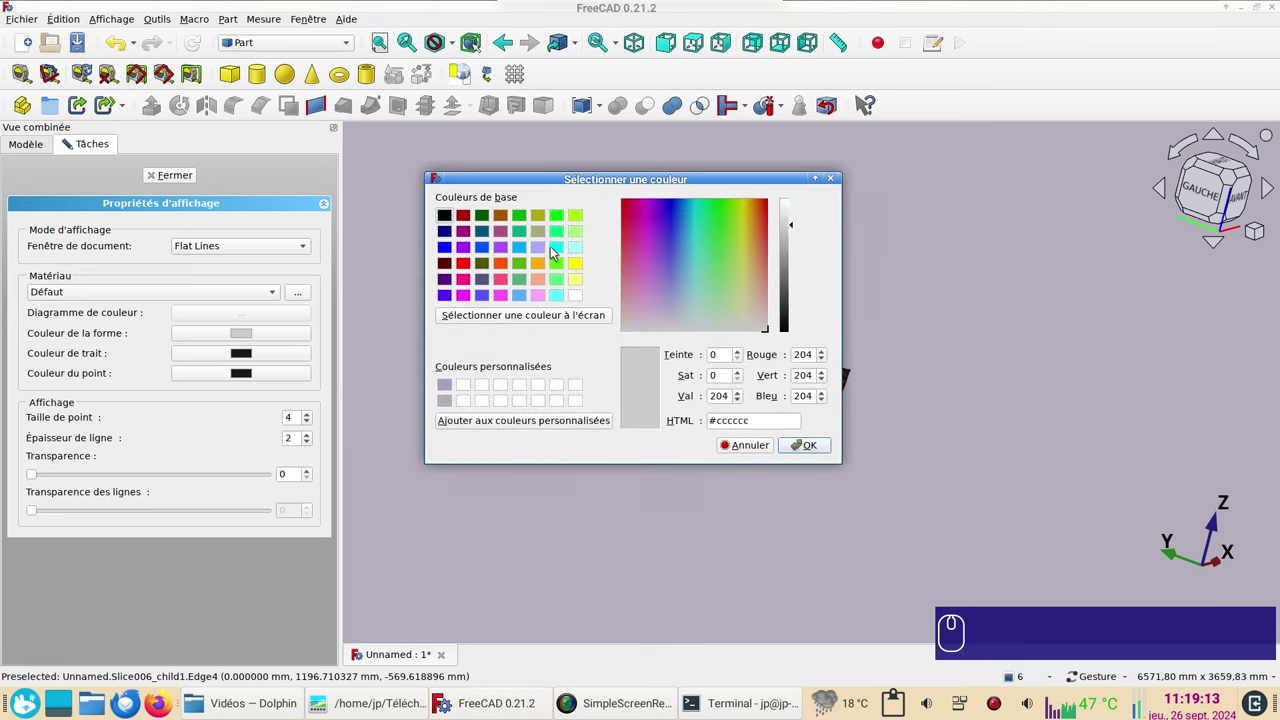
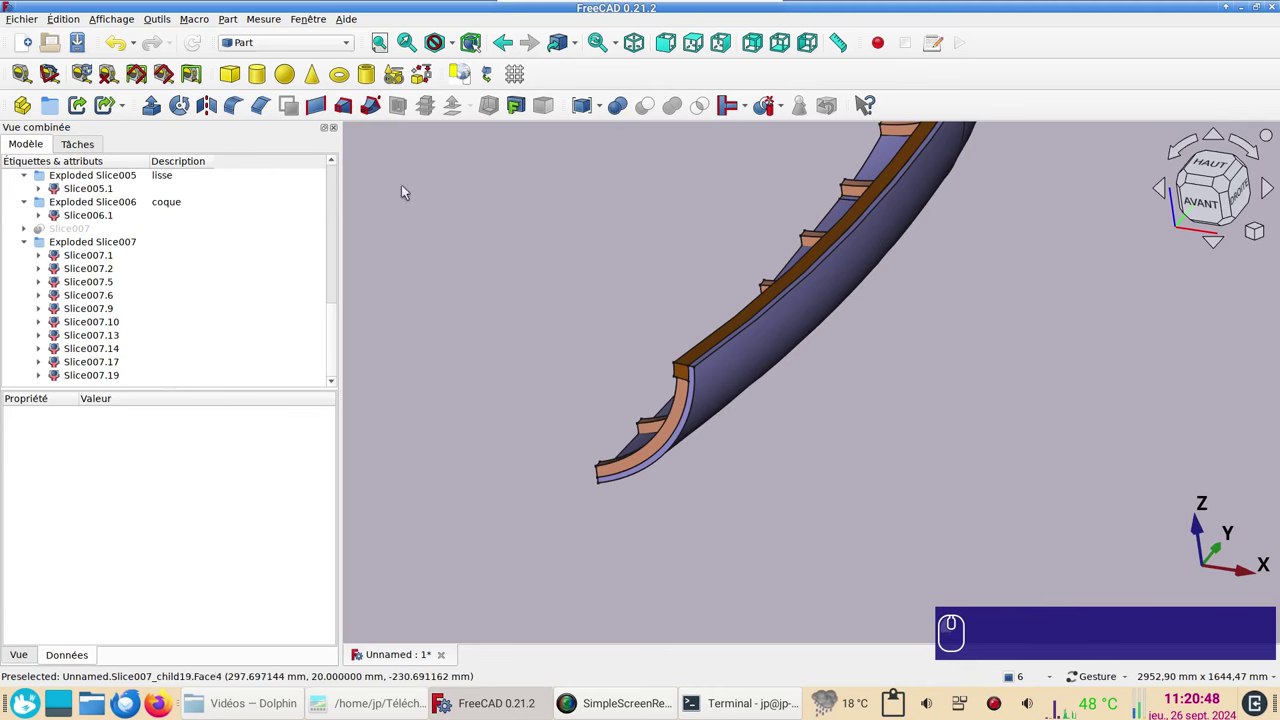
Step: In the Curves workbench, join the hull skin's outer edge into JoinCurve005
{"action": "left_click", "coordinate": [301, 48]}
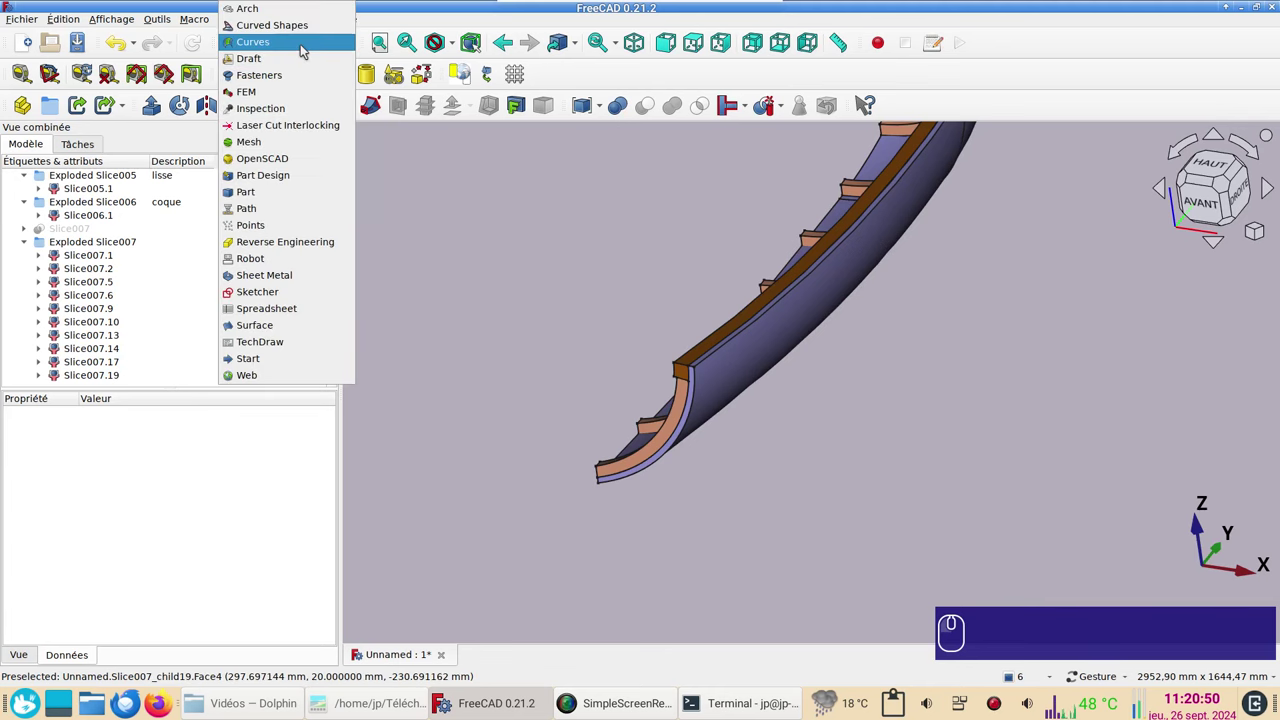
{"action": "left_click", "coordinate": [307, 48]}
{"action": "left_click", "coordinate": [407, 357]}
{"action": "left_click", "coordinate": [651, 468]}
{"action": "left_click", "coordinate": [145, 106]}
{"action": "scroll", "scroll_direction": "down", "scroll_amount": 3}
Step: Convert JoinCurve005 into Sketch005 with Draft to Sketch
{"action": "left_click", "coordinate": [286, 45]}
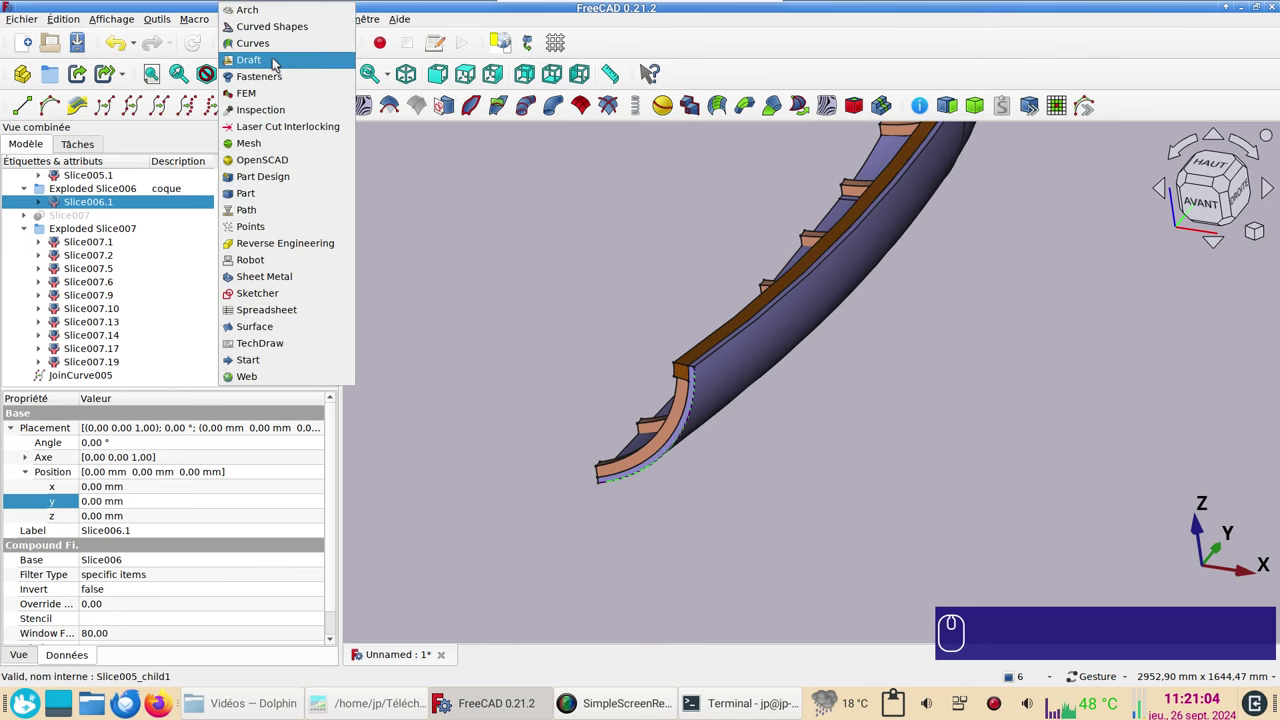
{"action": "left_click", "coordinate": [277, 61]}
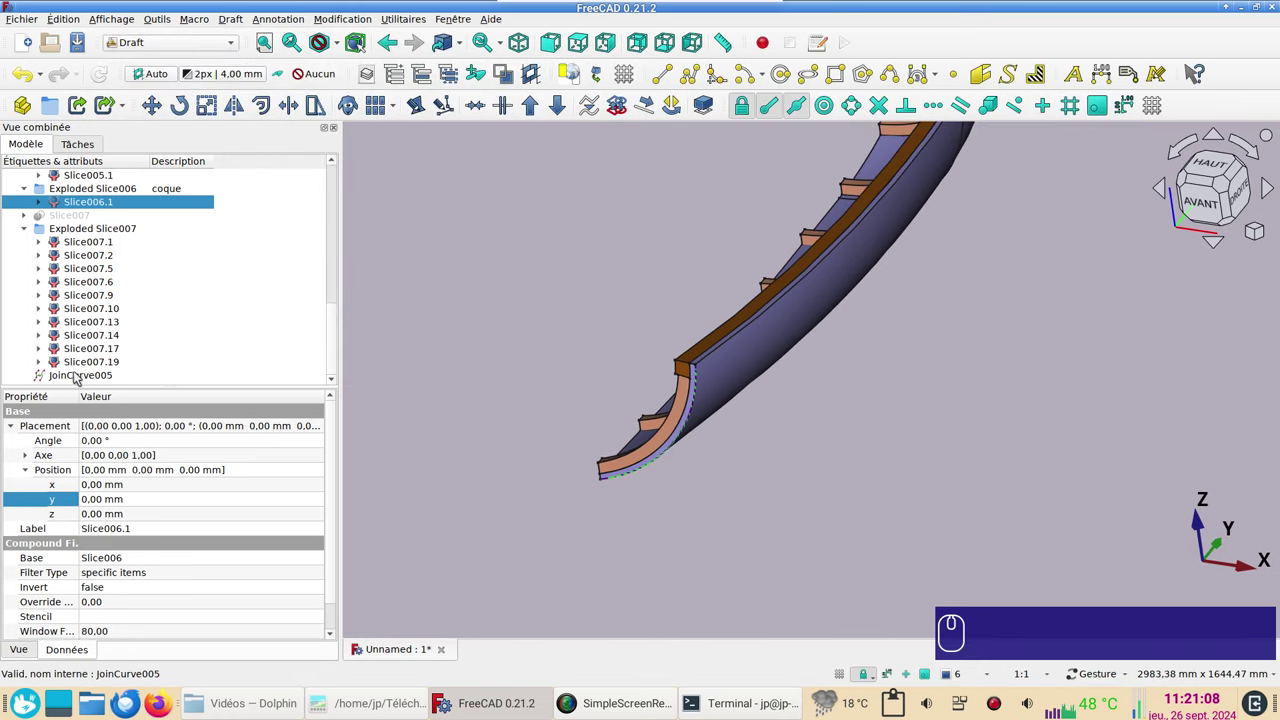
{"action": "left_click", "coordinate": [79, 377]}
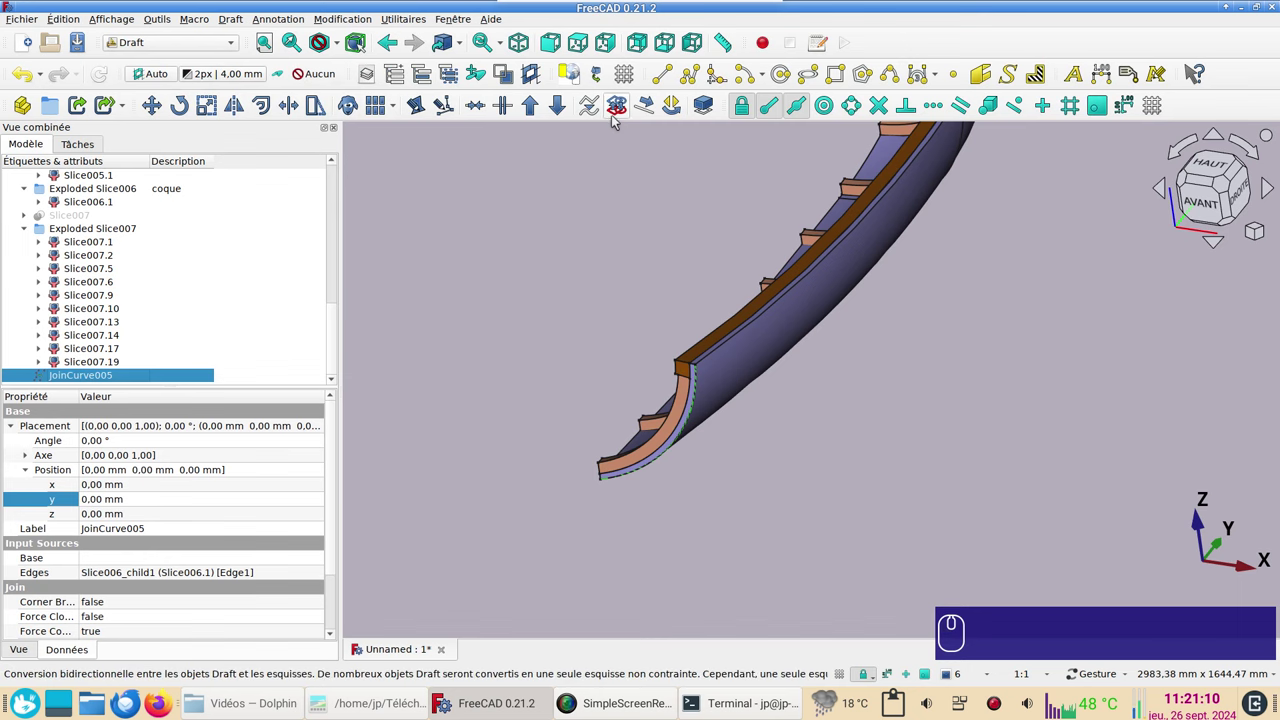
{"action": "left_click", "coordinate": [615, 121]}
{"action": "scroll", "scroll_direction": "down", "scroll_amount": 3}
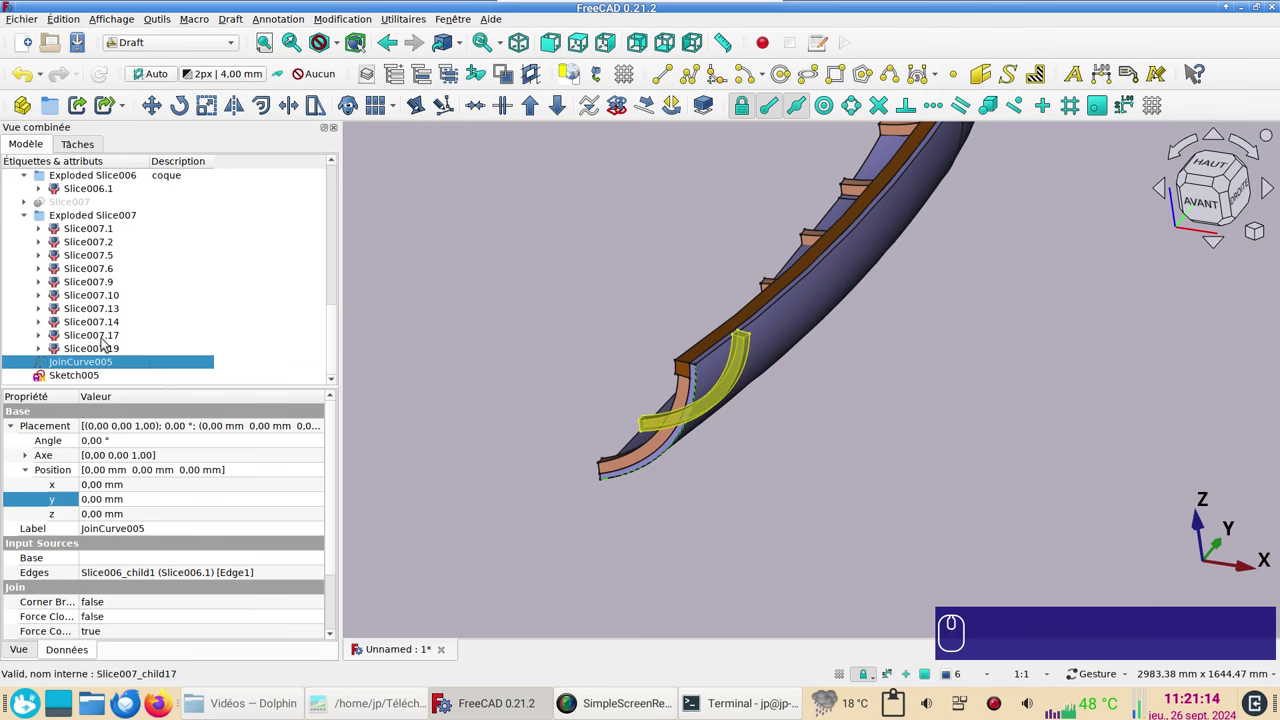
{"action": "key", "text": "space"}
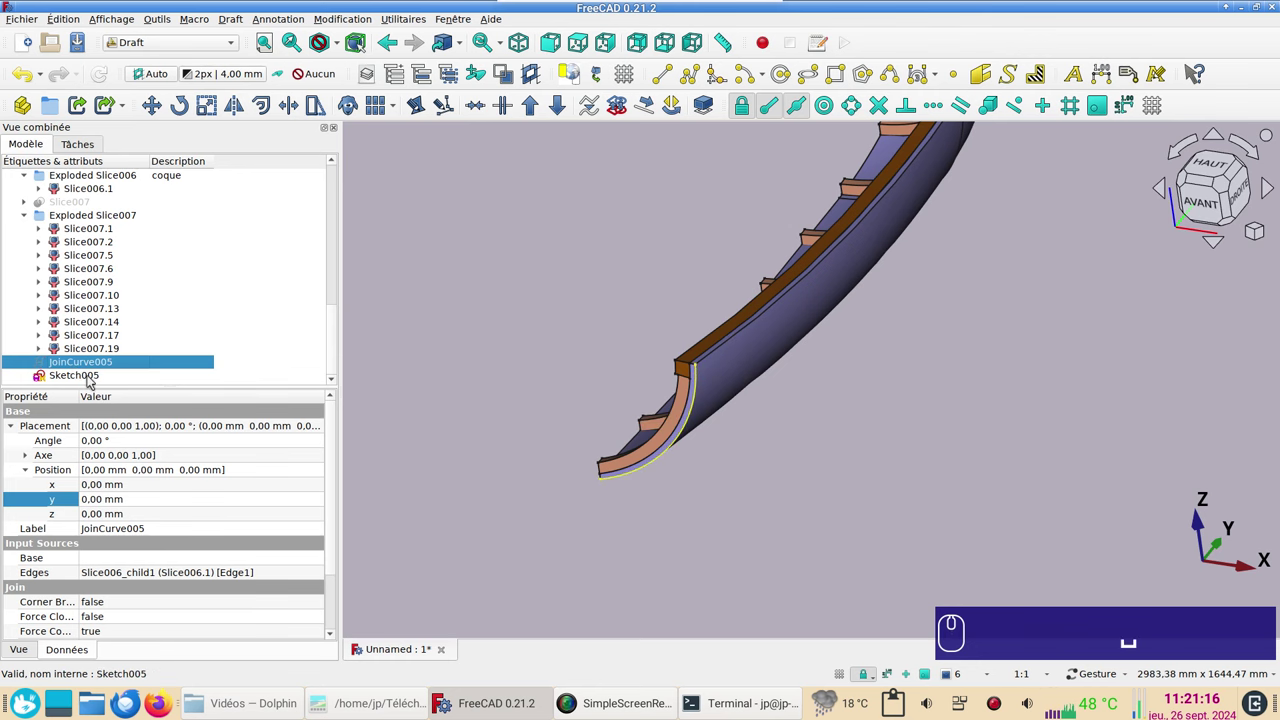
Step: Open Sketch005, zoom to the centre axis and start a short line on it
{"action": "left_click", "coordinate": [90, 378]}
{"action": "scroll", "scroll_direction": "up", "scroll_amount": 3}
{"action": "left_click_drag", "start_coordinate": [494, 388], "coordinate": [442, 422]}
{"action": "scroll", "scroll_direction": "up", "scroll_amount": 3}
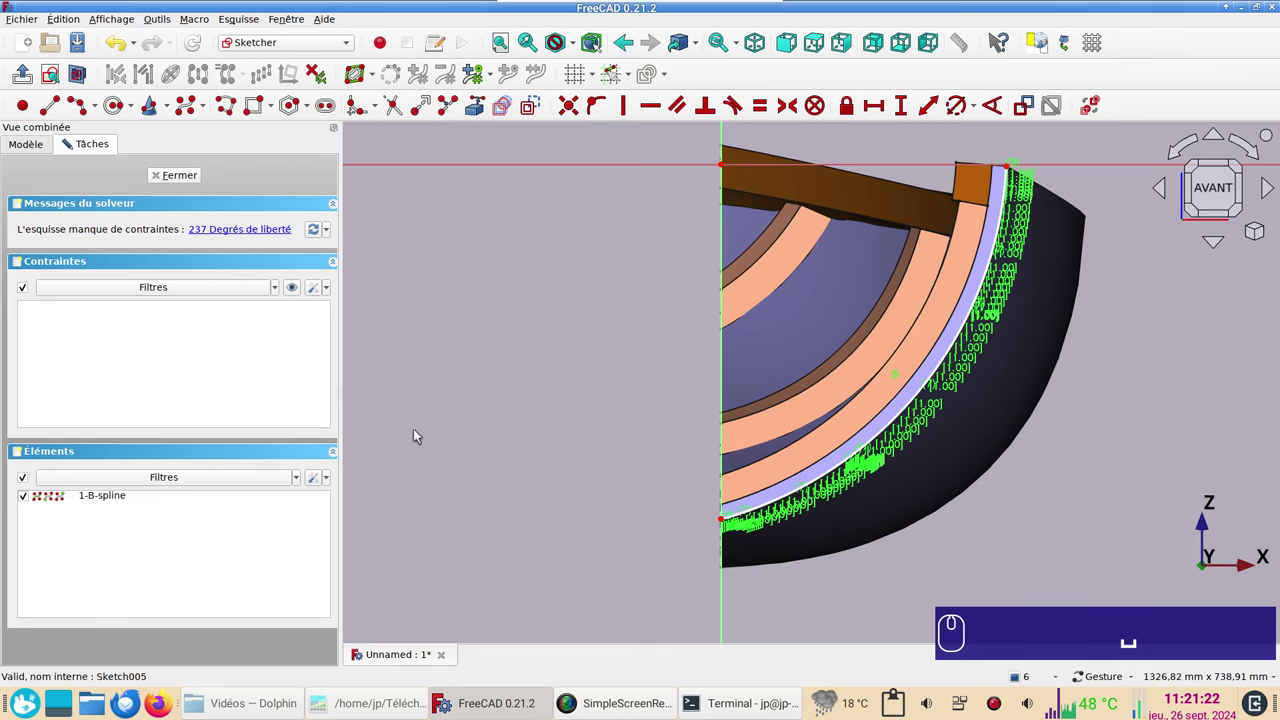
{"action": "scroll", "scroll_direction": "up", "scroll_amount": 3}
{"action": "scroll", "scroll_direction": "up", "scroll_amount": 3}
{"action": "right_click", "coordinate": [743, 500]}
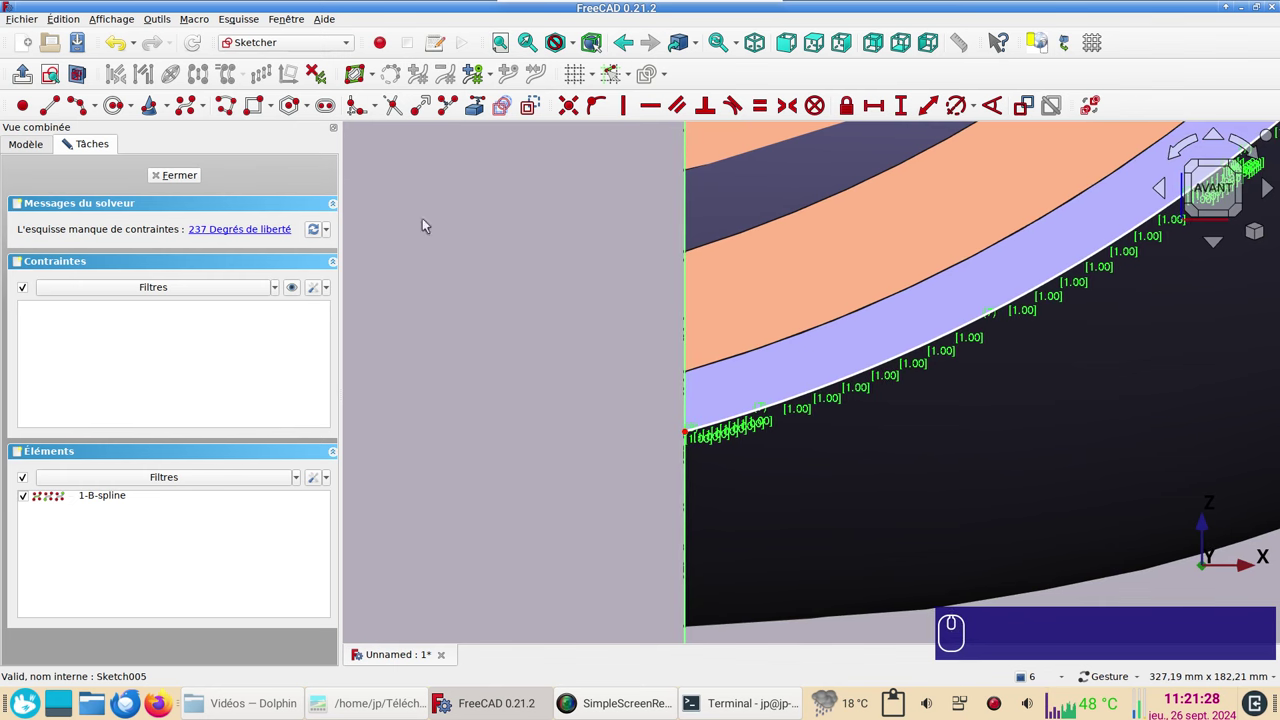
{"action": "left_click", "coordinate": [484, 112]}
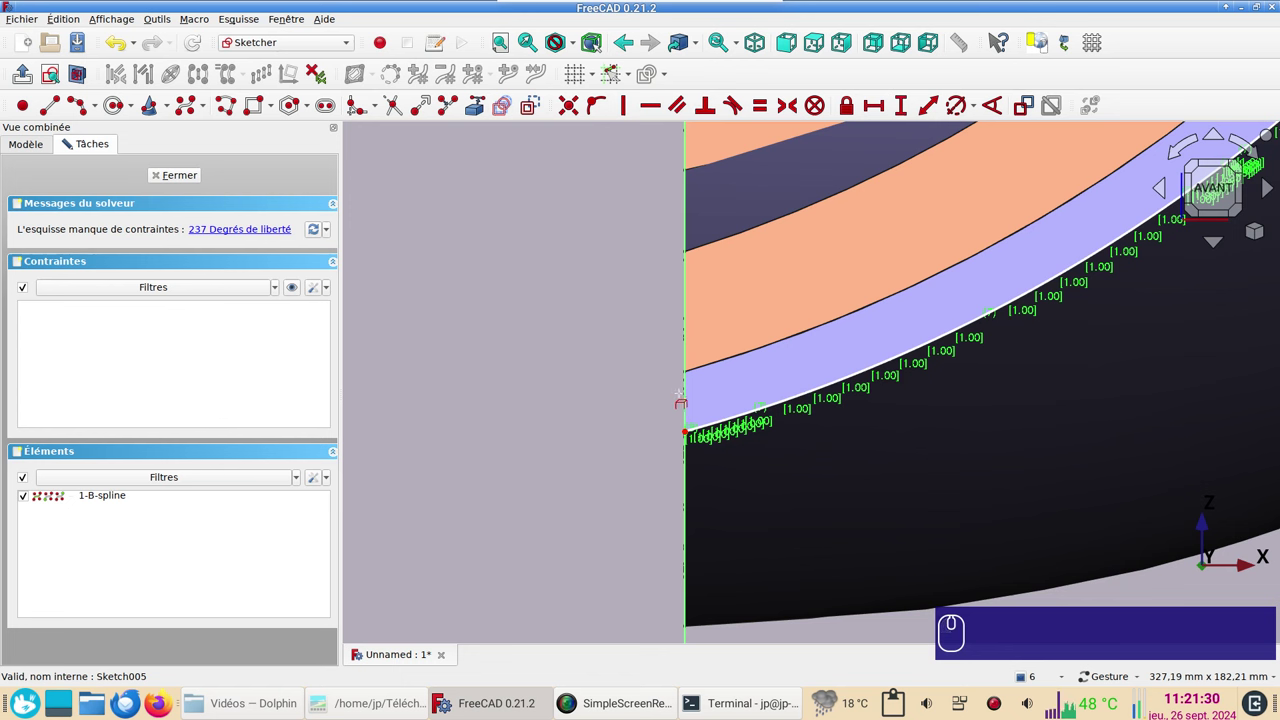
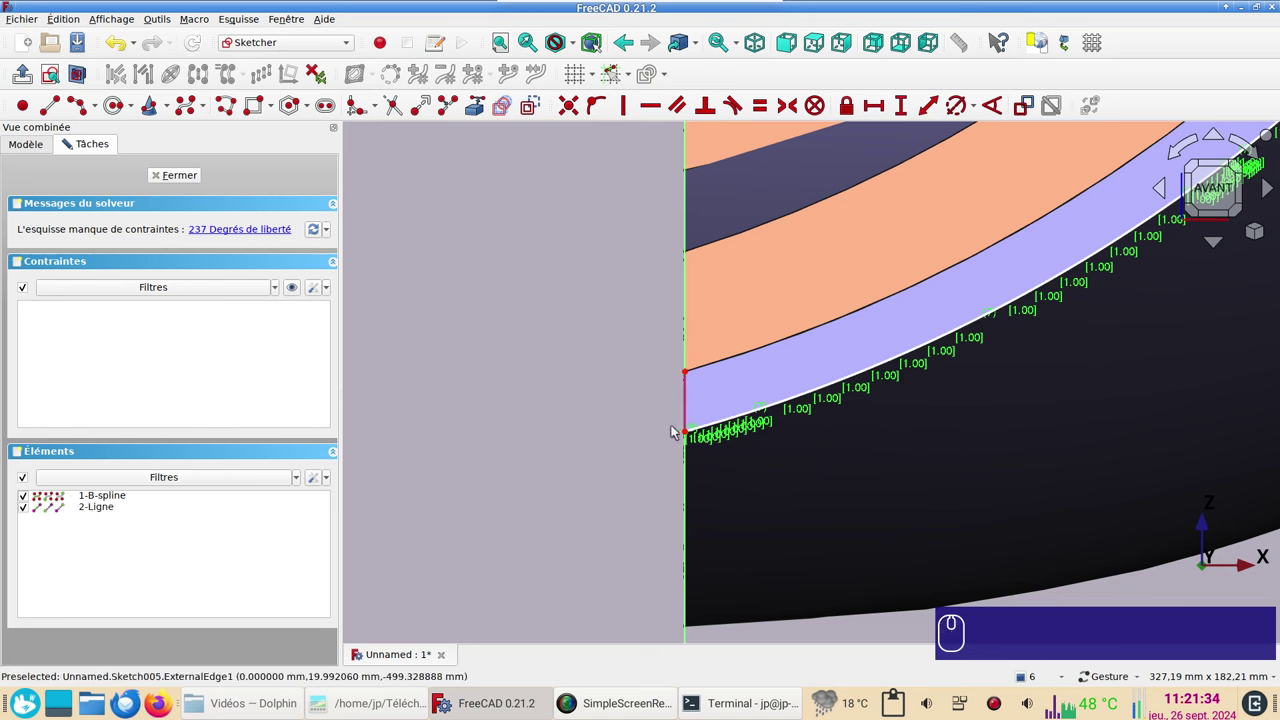
Step: Constrain the line's ends onto the hull curve and the hull top, then begin the arc by endpoints
{"action": "left_click_drag", "start_coordinate": [677, 426], "coordinate": [681, 453]}
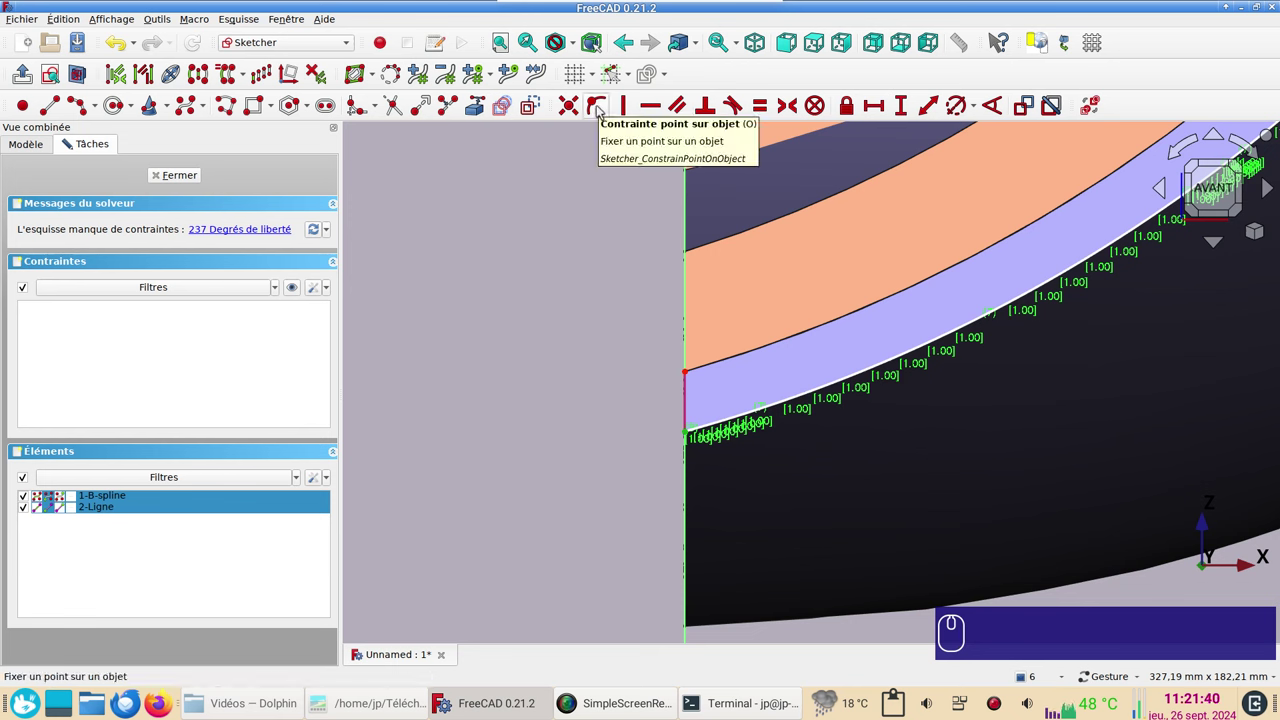
{"action": "key", "text": "c"}
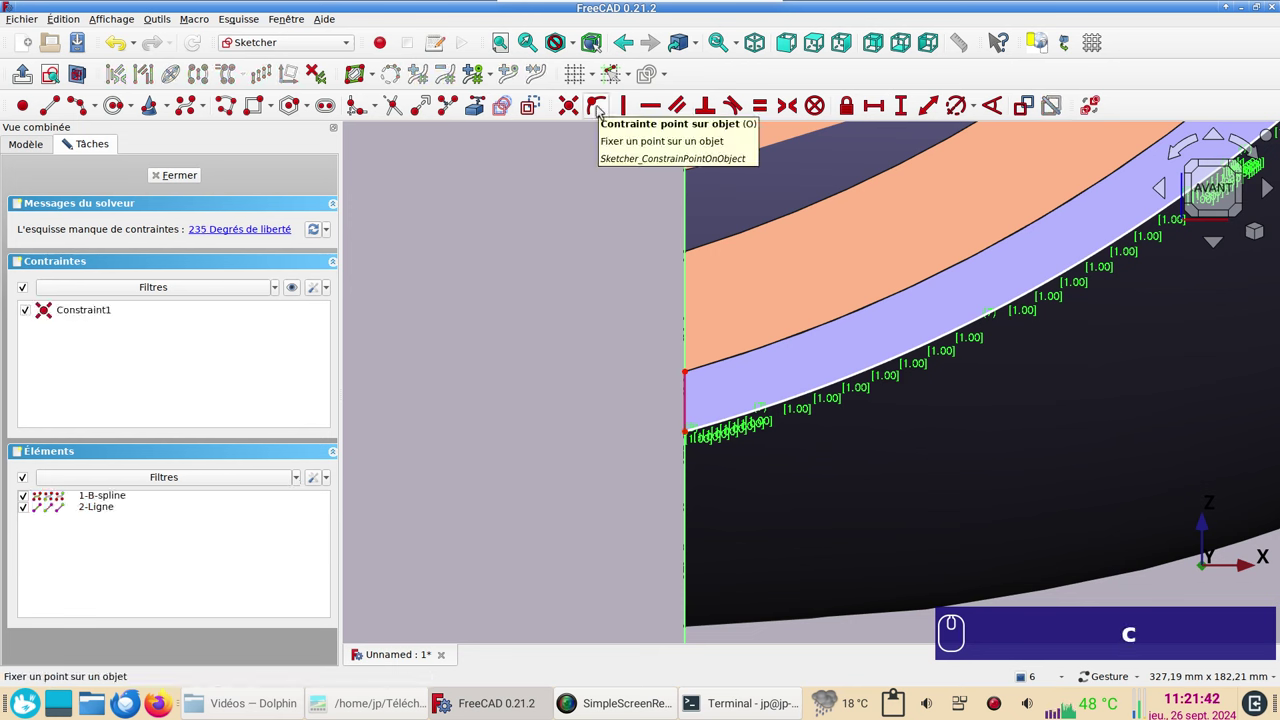
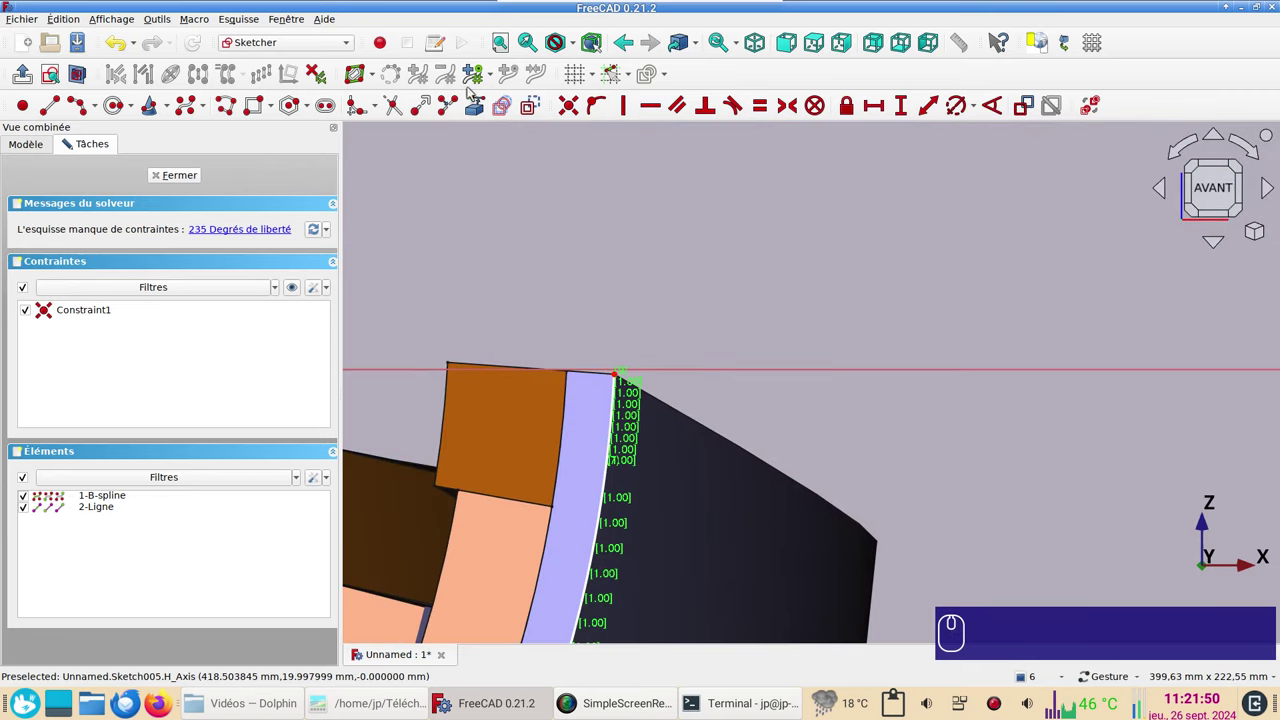
{"action": "left_click", "coordinate": [478, 108]}
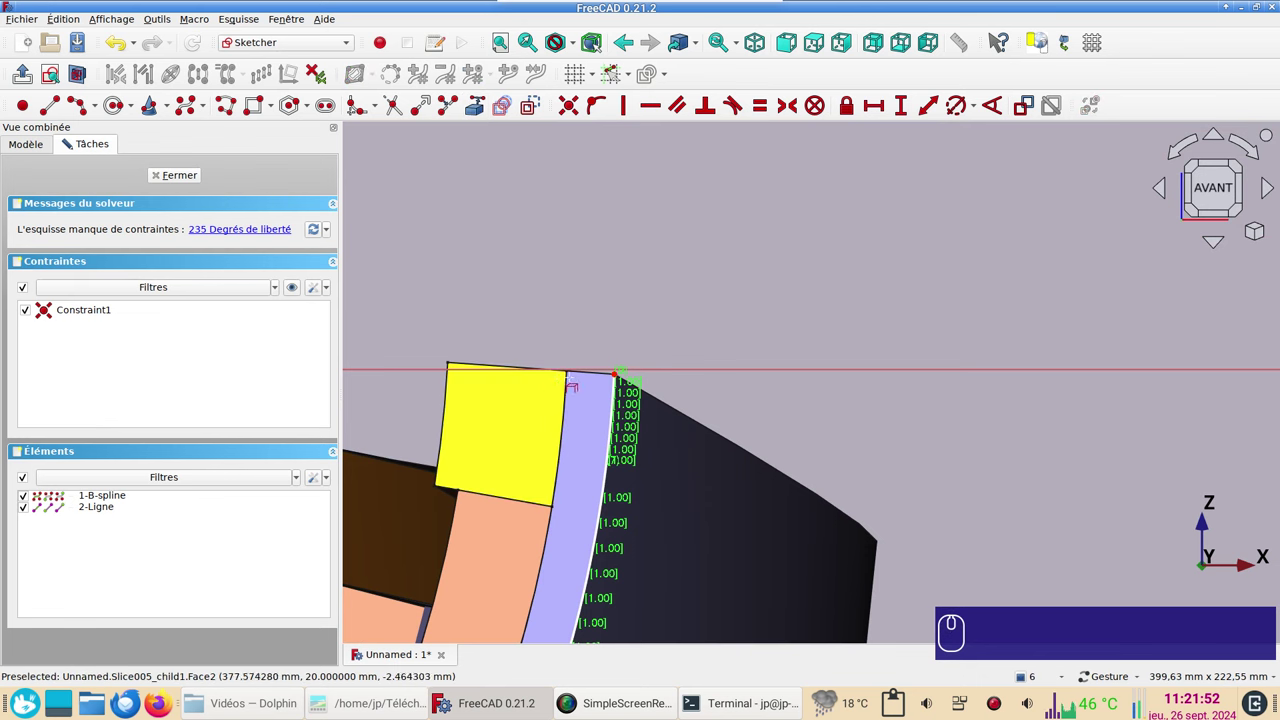
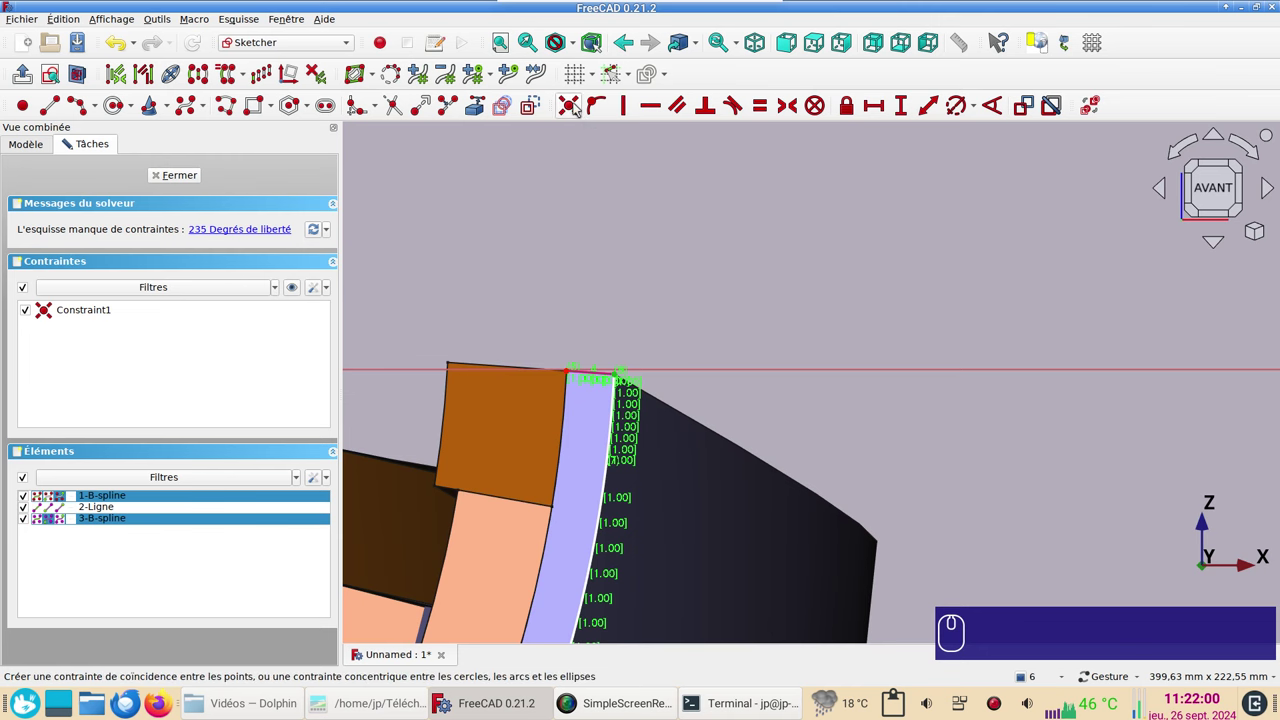
{"action": "key", "text": "c"}
{"action": "scroll", "scroll_direction": "down", "scroll_amount": 3}
{"action": "left_click_drag", "start_coordinate": [600, 218], "coordinate": [787, 283]}
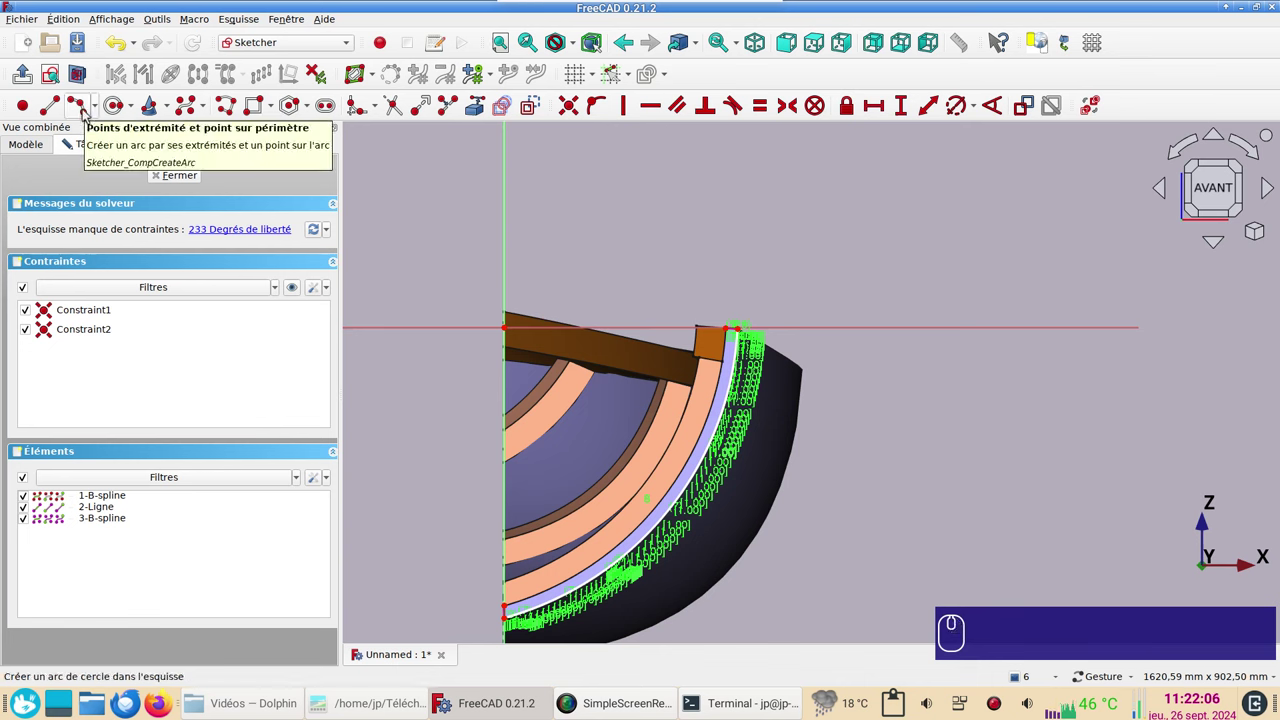
{"action": "left_click", "coordinate": [86, 112]}
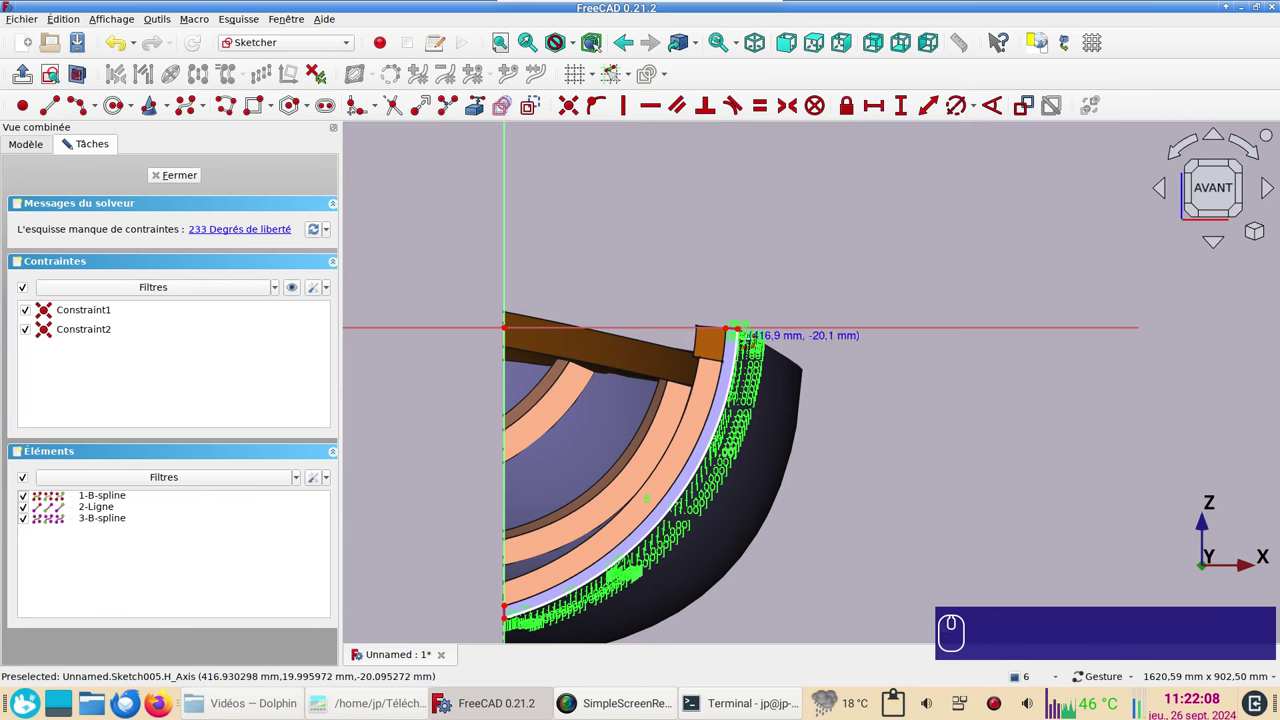
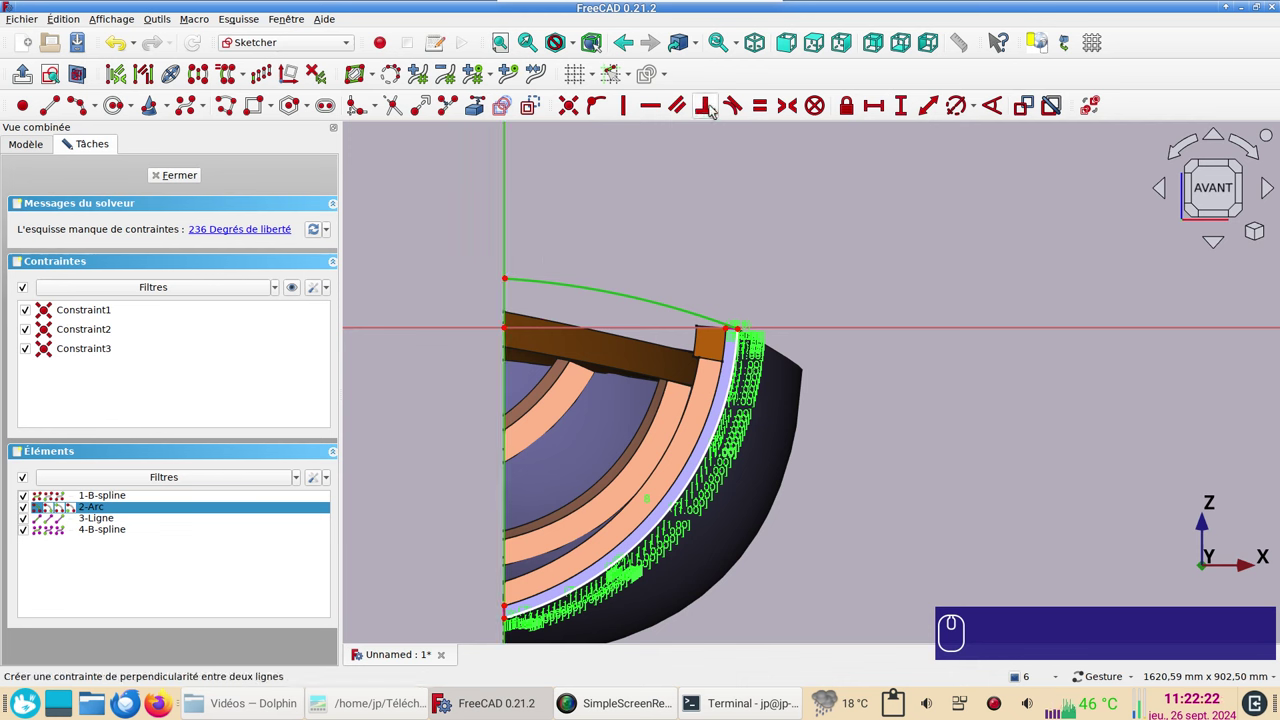
Step: Make the arc perpendicular to the centre axis with a 50 mm height, and close the sketch
{"action": "key", "text": "n"}
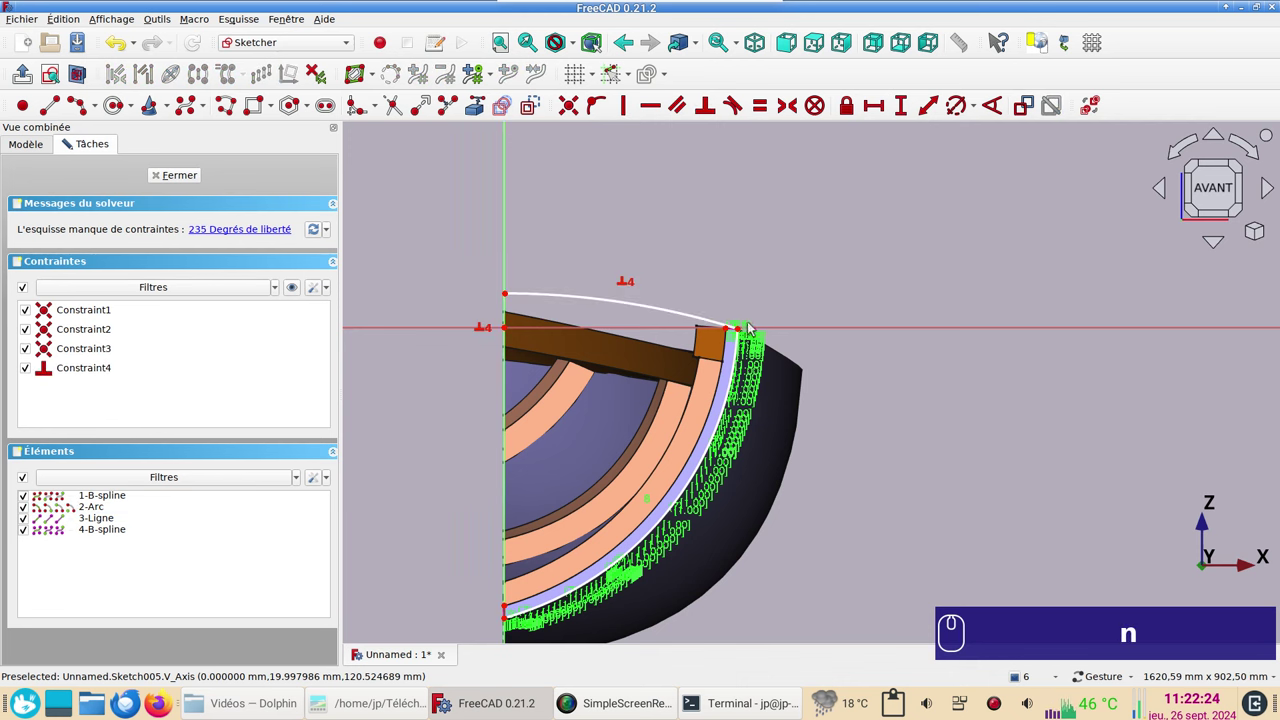
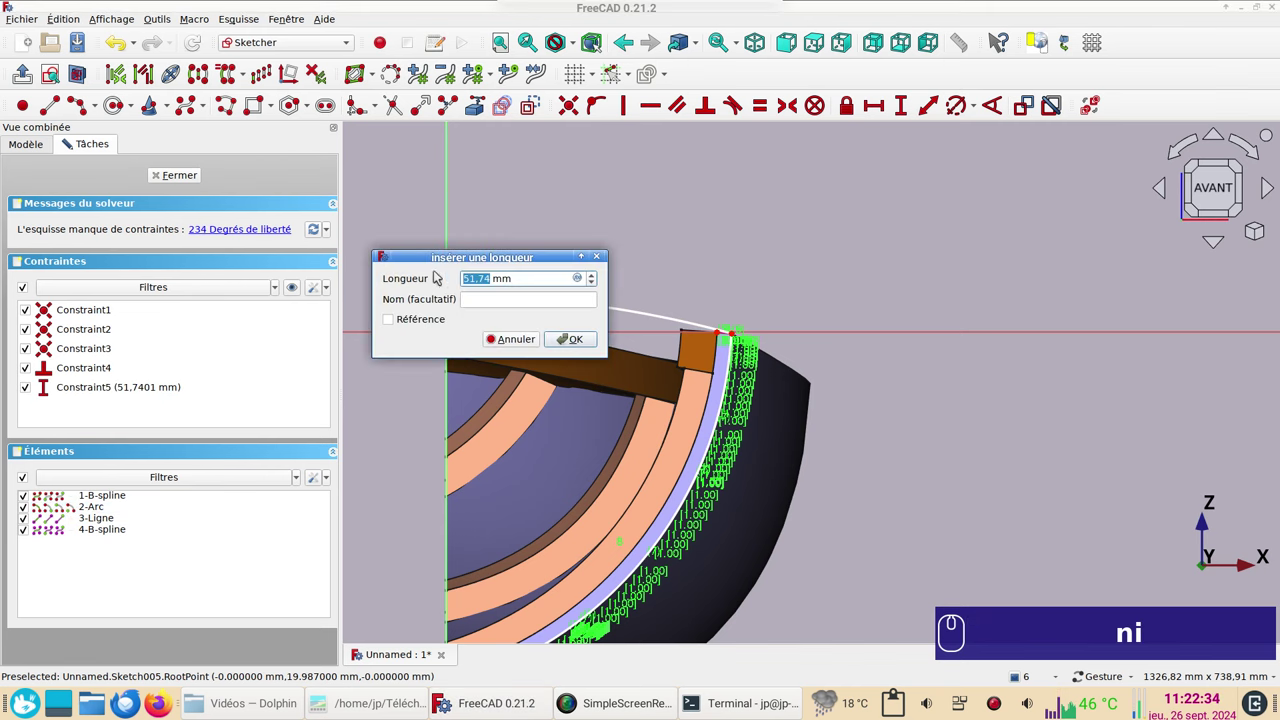
{"action": "key", "text": "KP_5"}
{"action": "key", "text": "KP_0"}
{"action": "key", "text": "Return"}
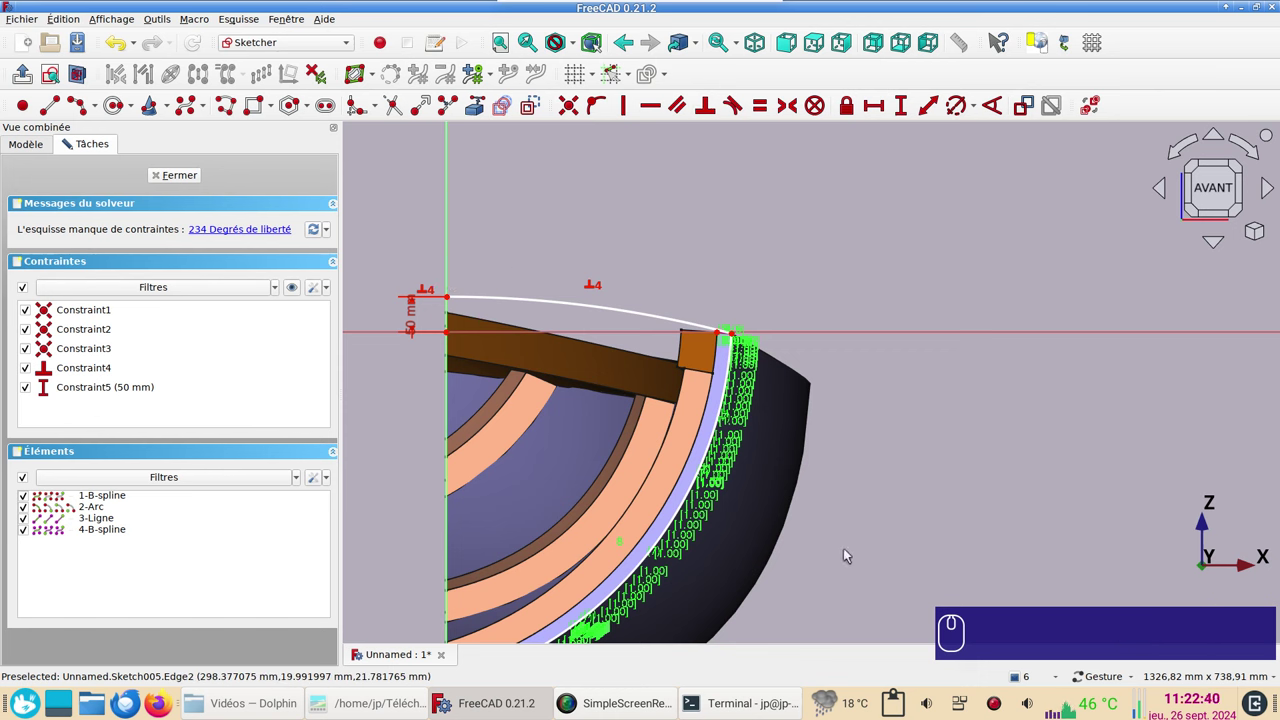
{"action": "left_click", "coordinate": [180, 175]}
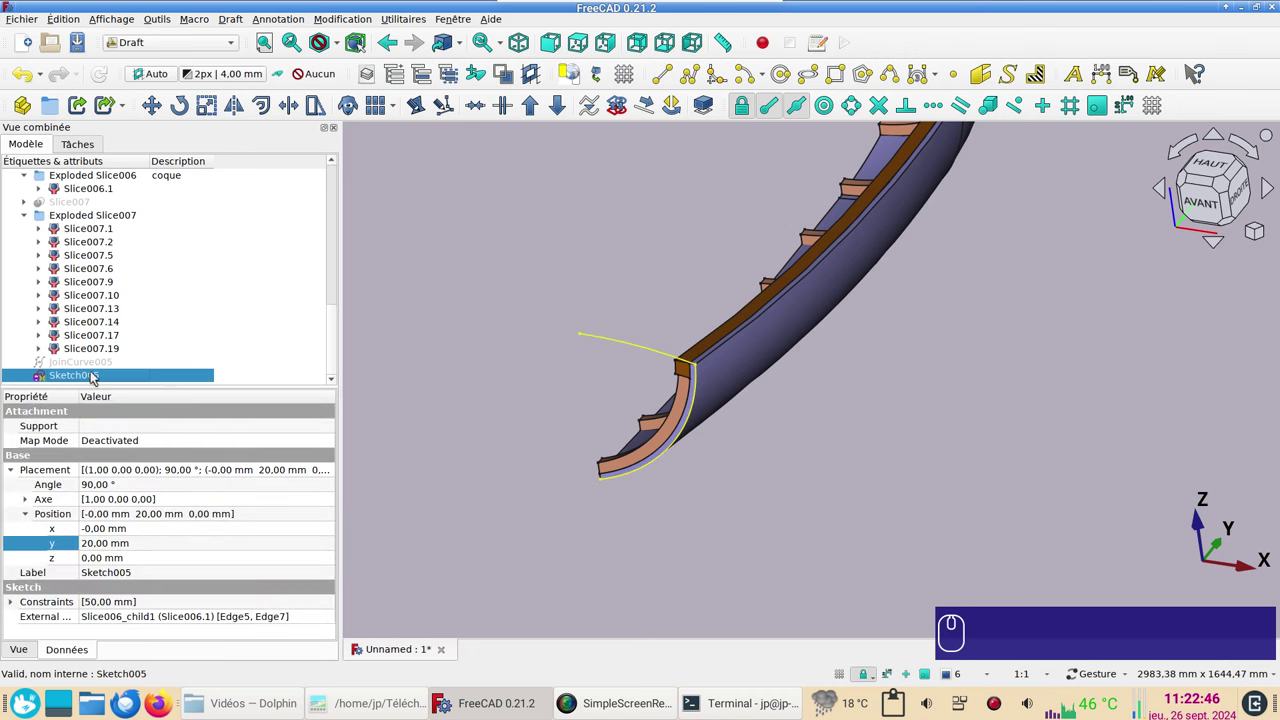
Step: Reopen the sketch, draw the line closing the transom outline, and finish editing
{"action": "left_click", "coordinate": [96, 375]}
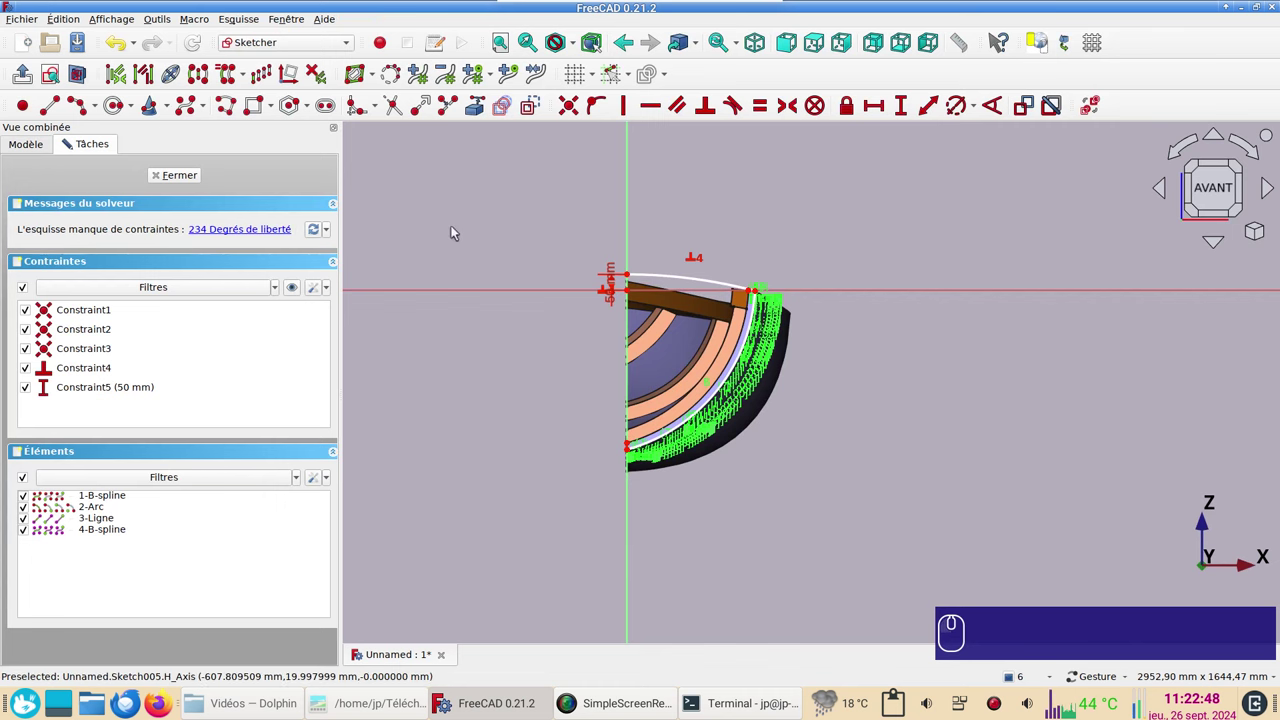
{"action": "left_click", "coordinate": [52, 113]}
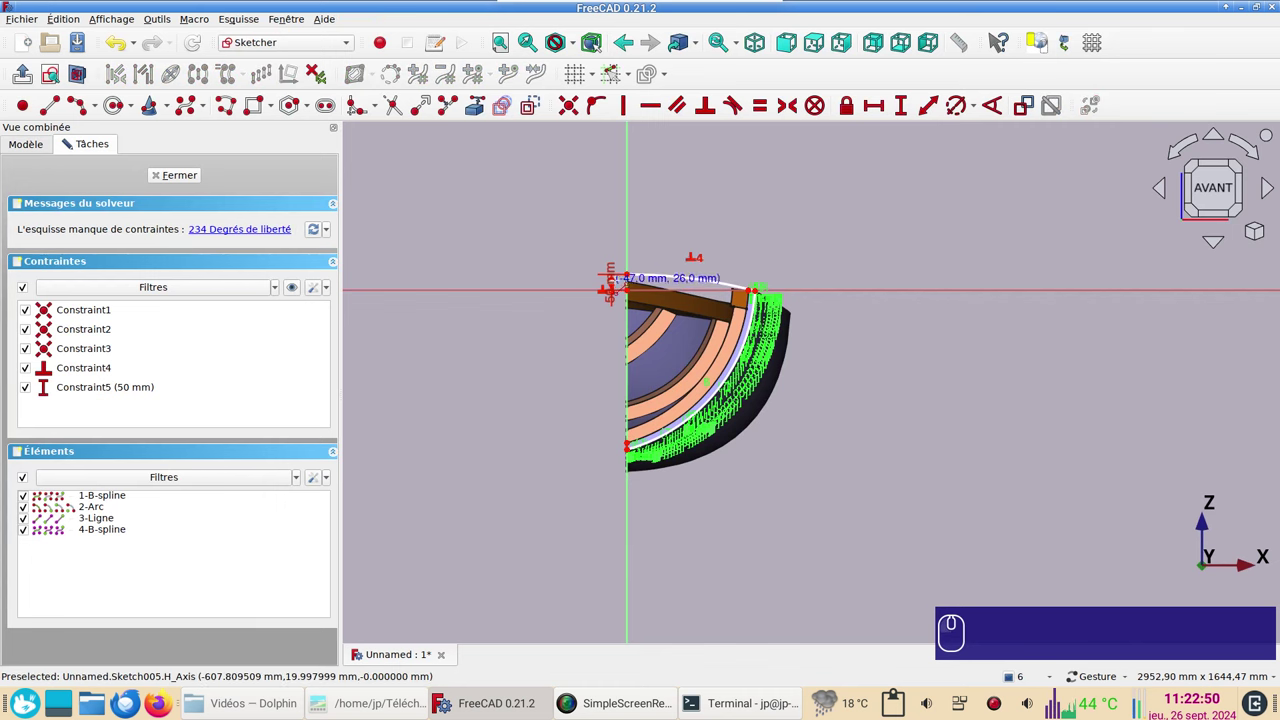
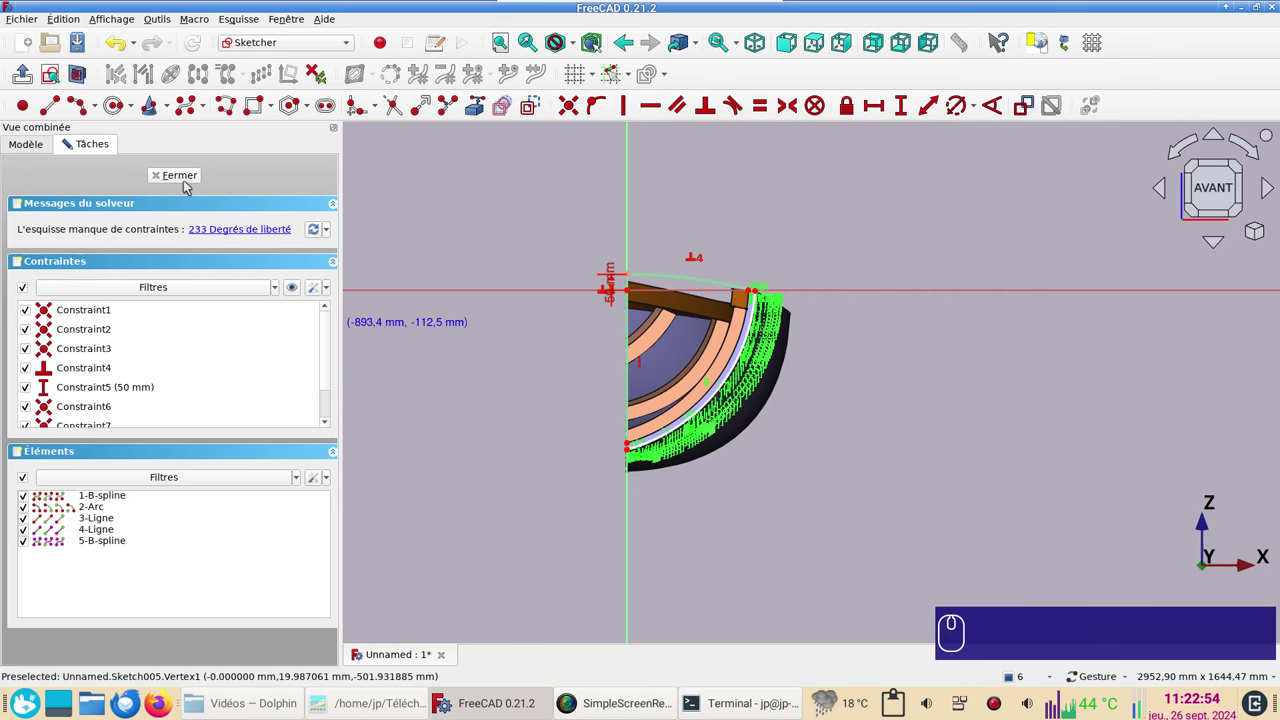
{"action": "left_click", "coordinate": [186, 177]}
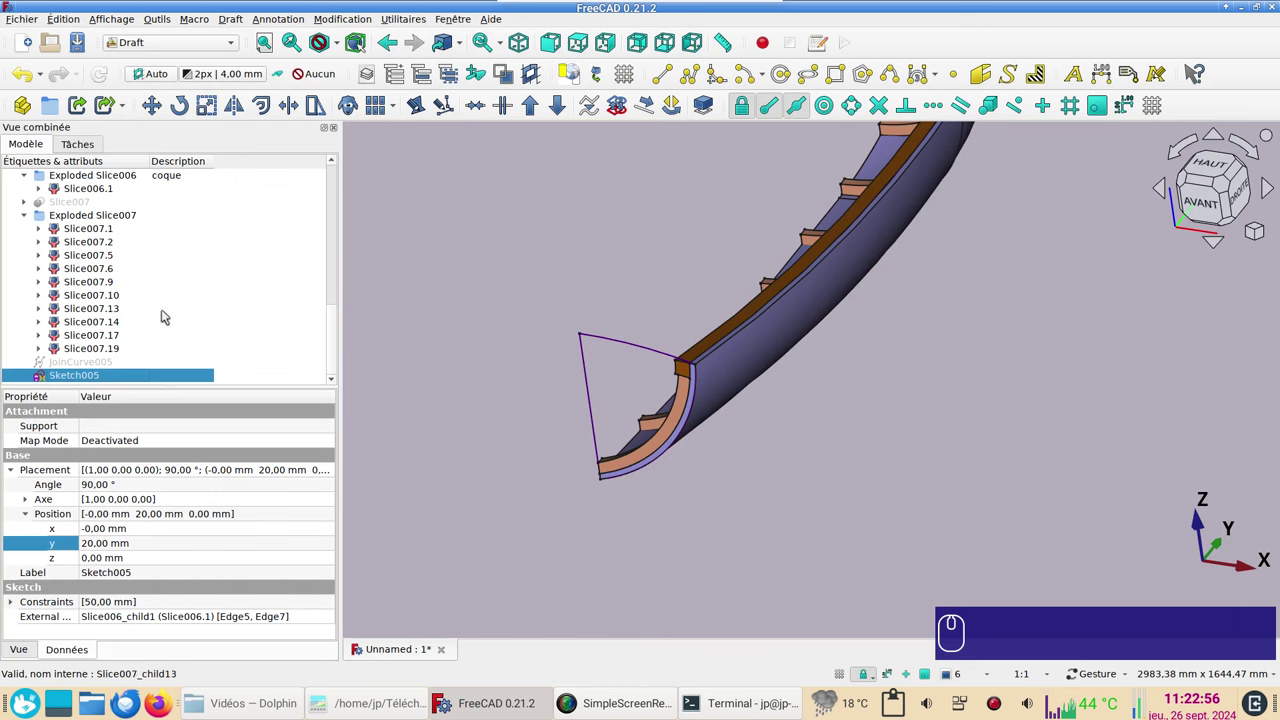
Step: Extrude the transom sketch Sketch005 by 20 mm in the Part workbench, creating Extrude005
{"action": "left_click", "coordinate": [86, 377]}
{"action": "left_click", "coordinate": [205, 44]}
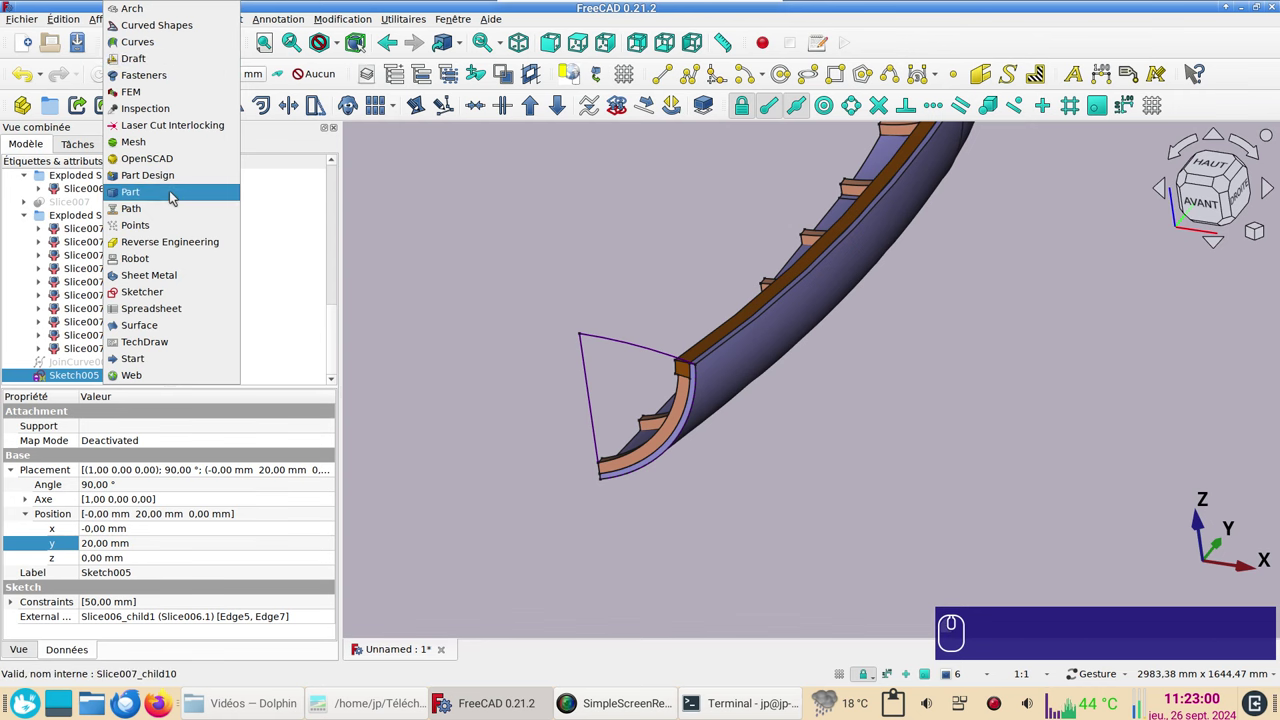
{"action": "left_click", "coordinate": [174, 194]}
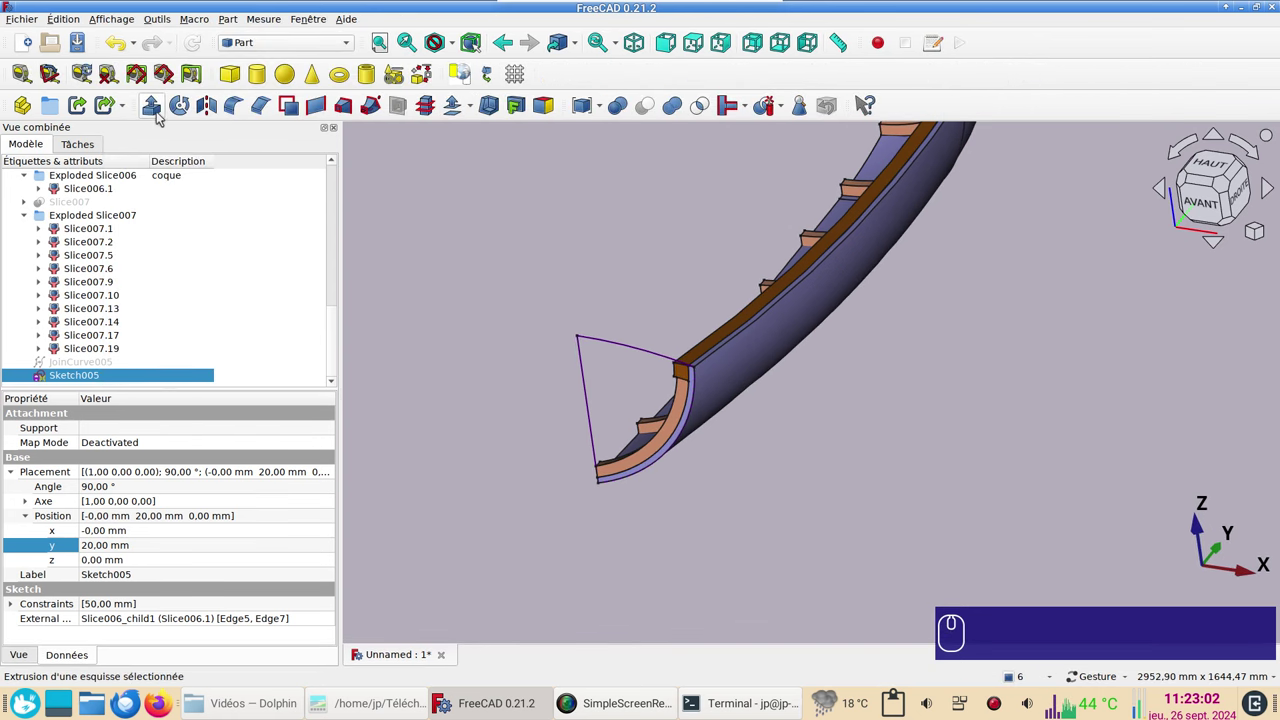
{"action": "left_click", "coordinate": [159, 117]}
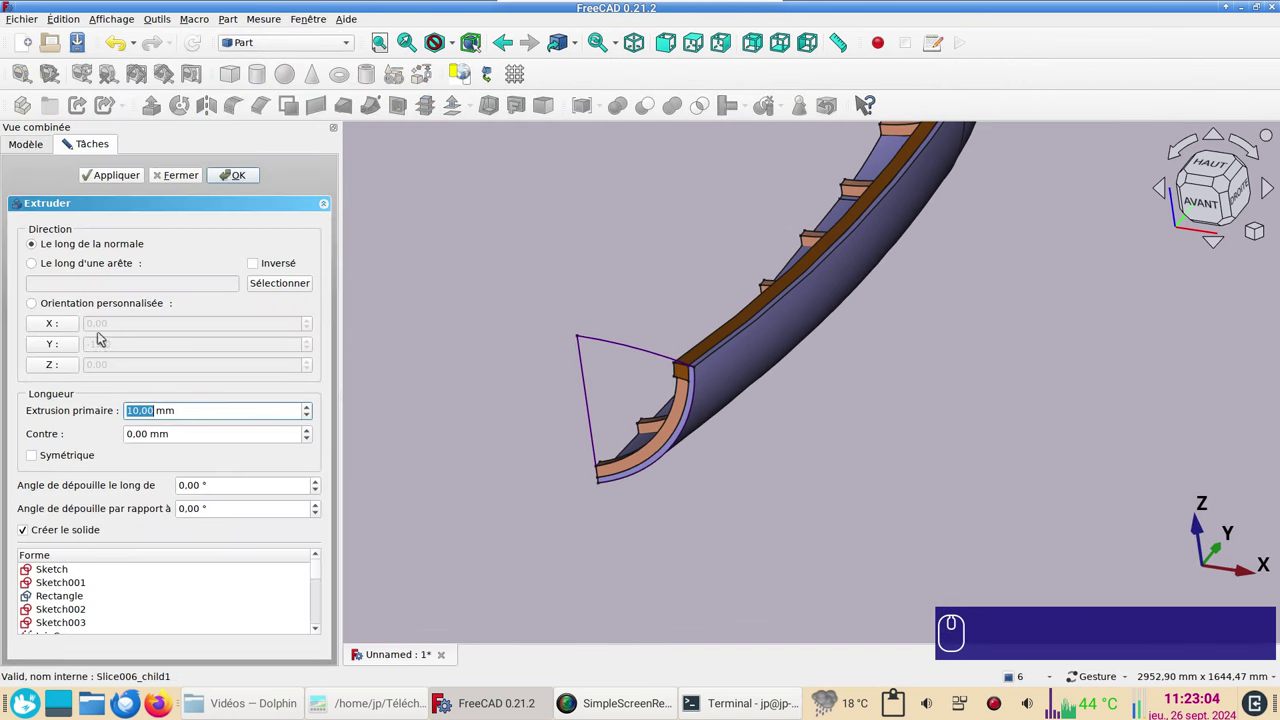
{"action": "key", "text": "KP_2"}
{"action": "key", "text": "KP_0"}
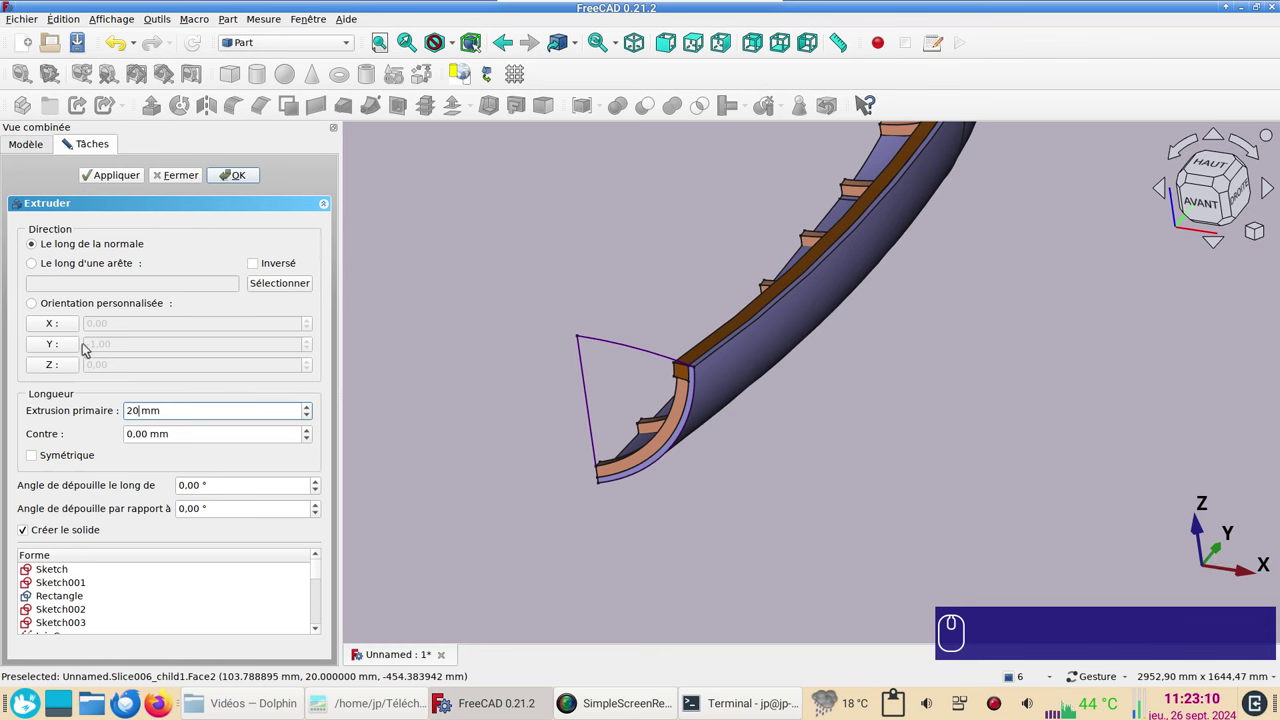
{"action": "left_click", "coordinate": [237, 175]}
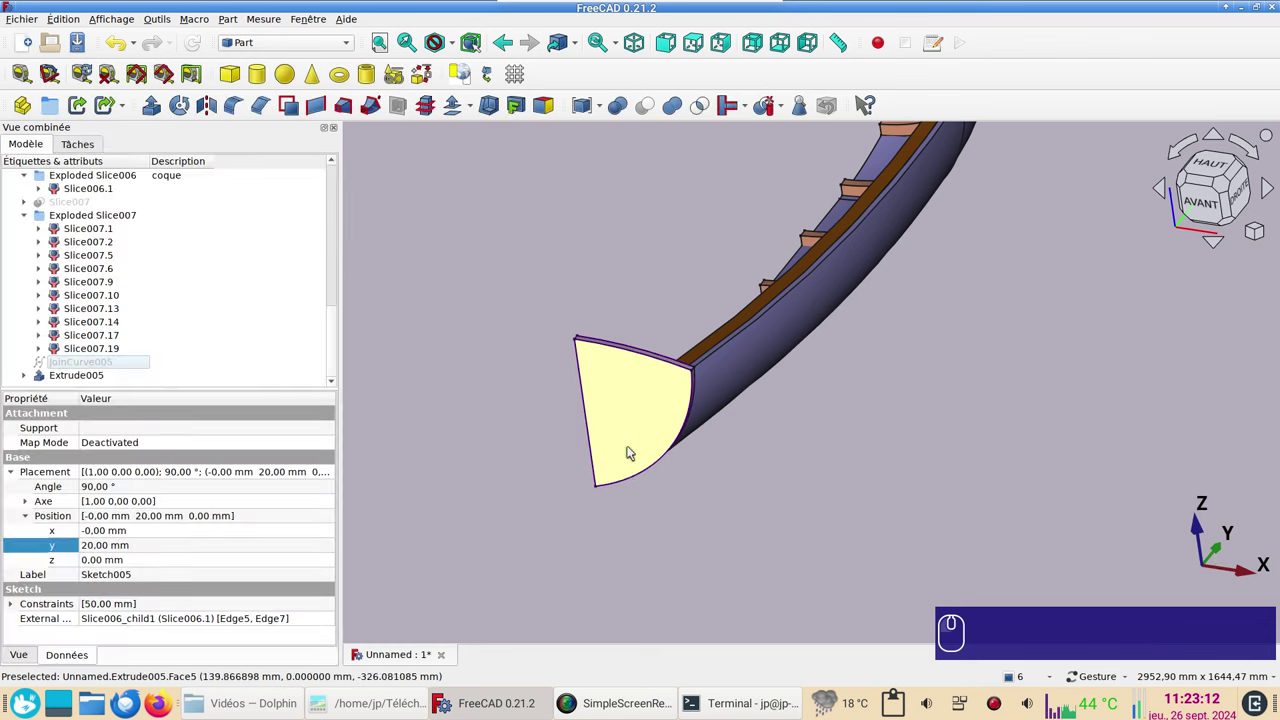
Step: Give the transom solid Extrude005 the mauve shape colour #aa557f
{"action": "left_click", "coordinate": [621, 423]}
{"action": "key", "text": "ctrl+d"}
{"action": "left_click", "coordinate": [250, 338]}
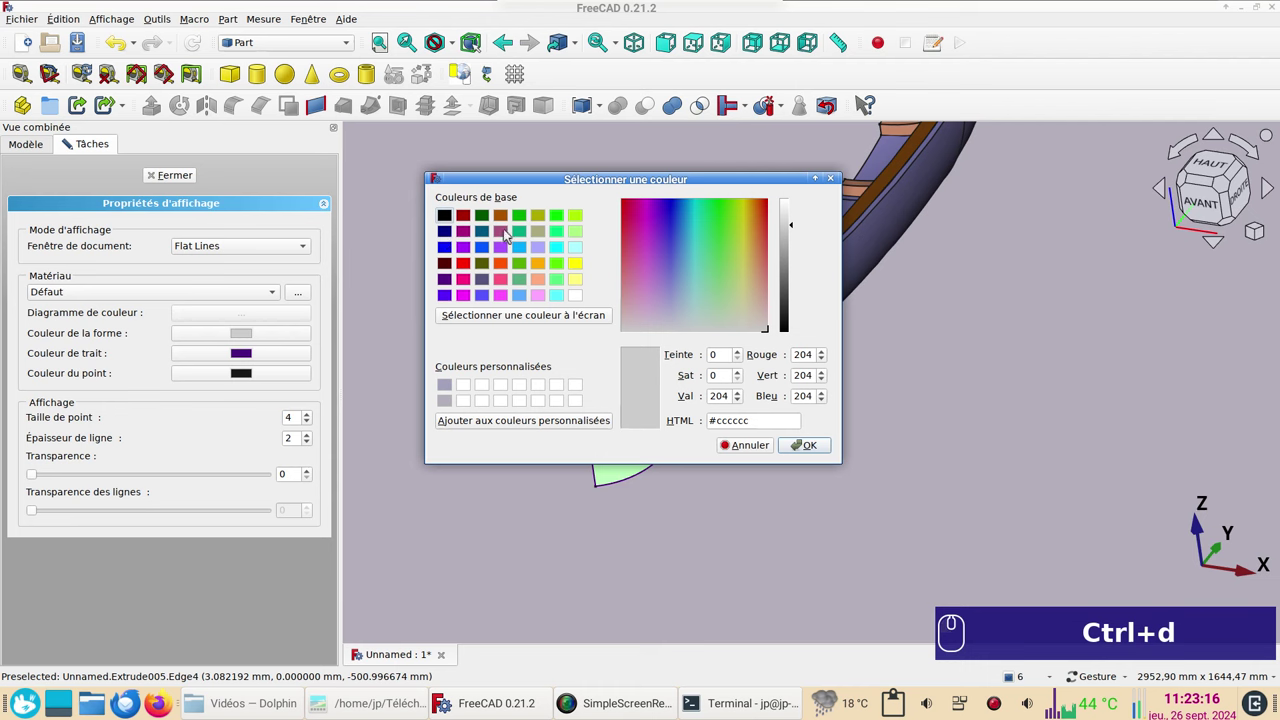
{"action": "left_click", "coordinate": [506, 235]}
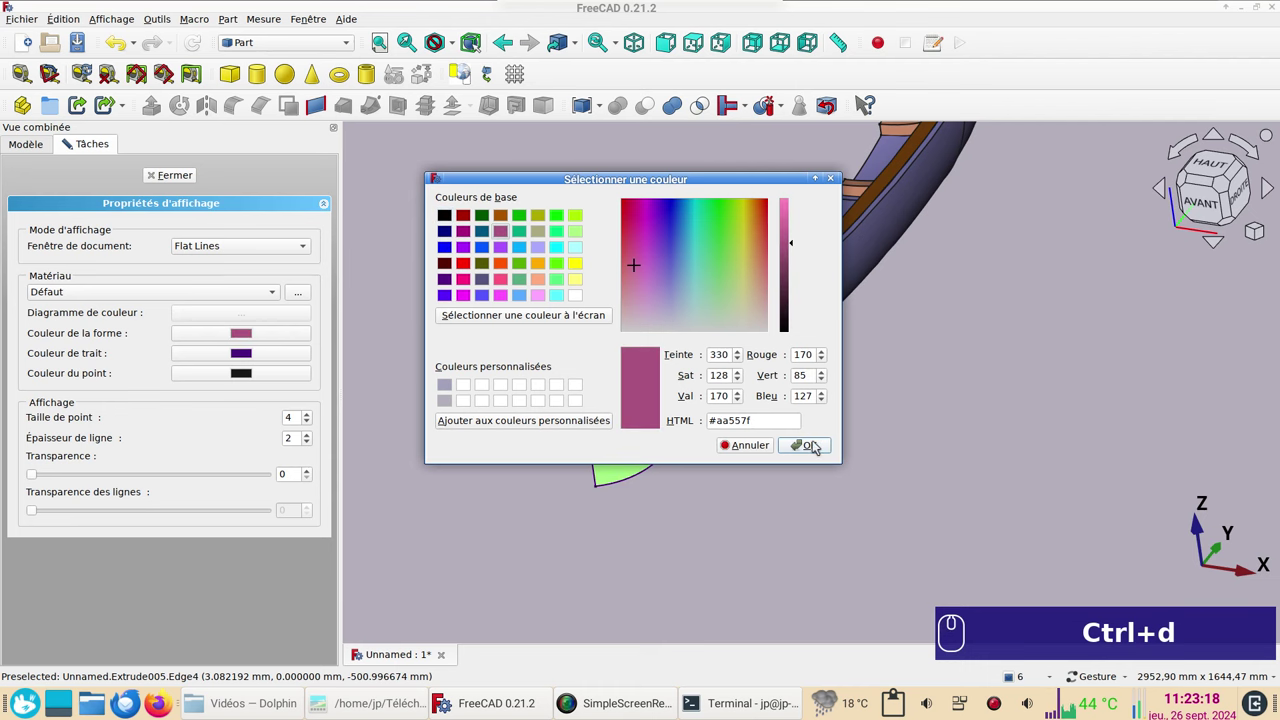
{"action": "left_click", "coordinate": [816, 443]}
Step: Orbit the view to see the whole half hull from above
{"action": "left_click_drag", "start_coordinate": [190, 180], "coordinate": [638, 387]}
{"action": "scroll", "scroll_direction": "down", "scroll_amount": 3}
{"action": "left_click_drag", "start_coordinate": [750, 484], "coordinate": [925, 501]}
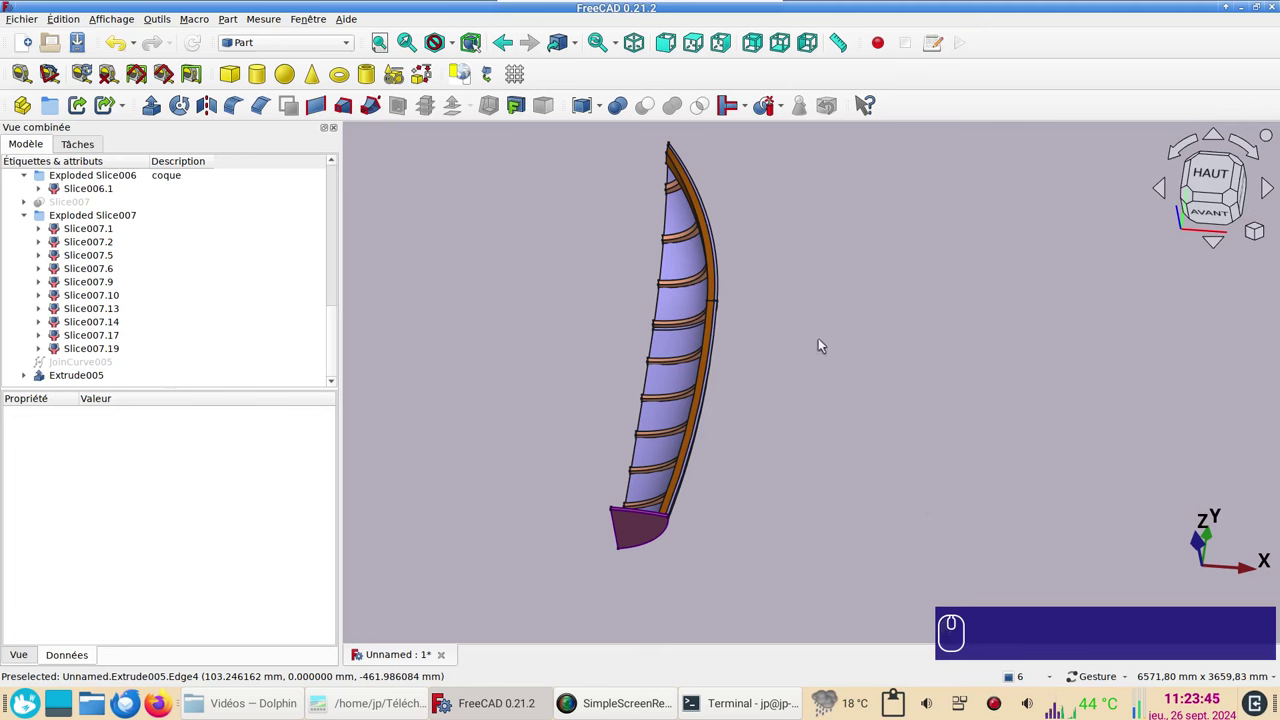
Step: Select the Slice007 ribs, hull shell Slice006.1, transom Extrude005 and remaining hull pieces
{"action": "left_click", "coordinate": [98, 230]}
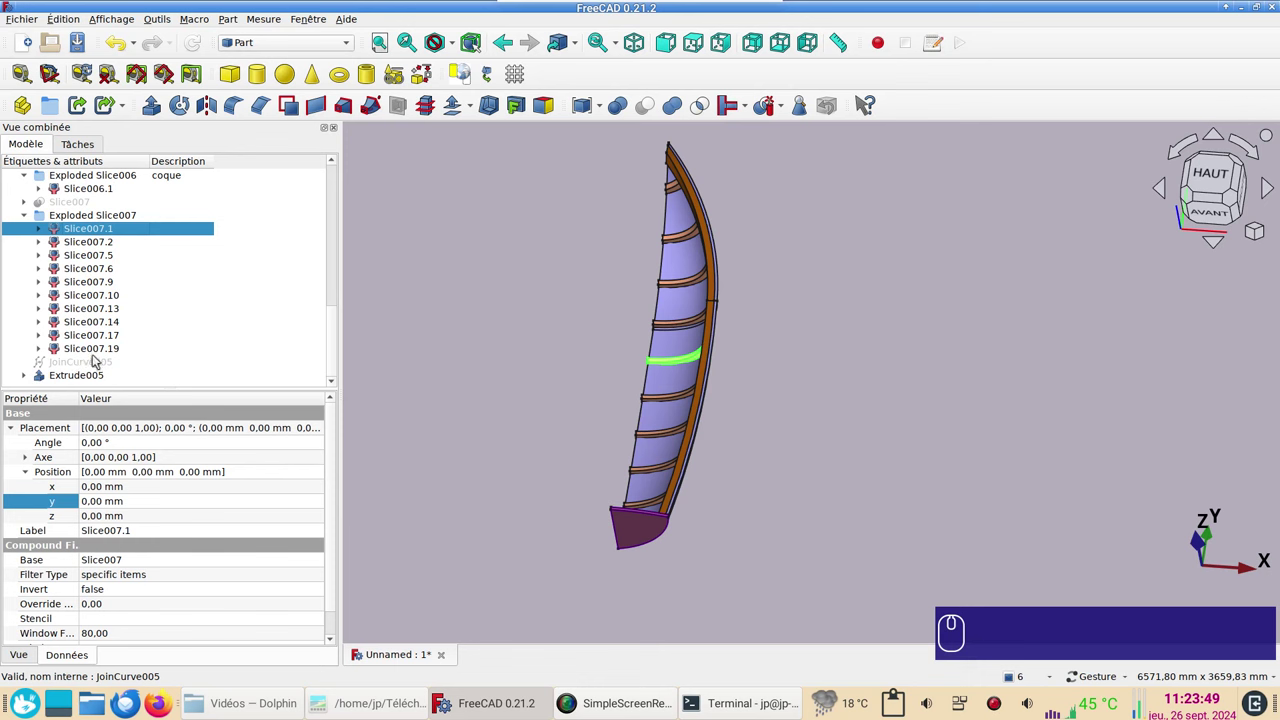
{"action": "left_click", "coordinate": [100, 349]}
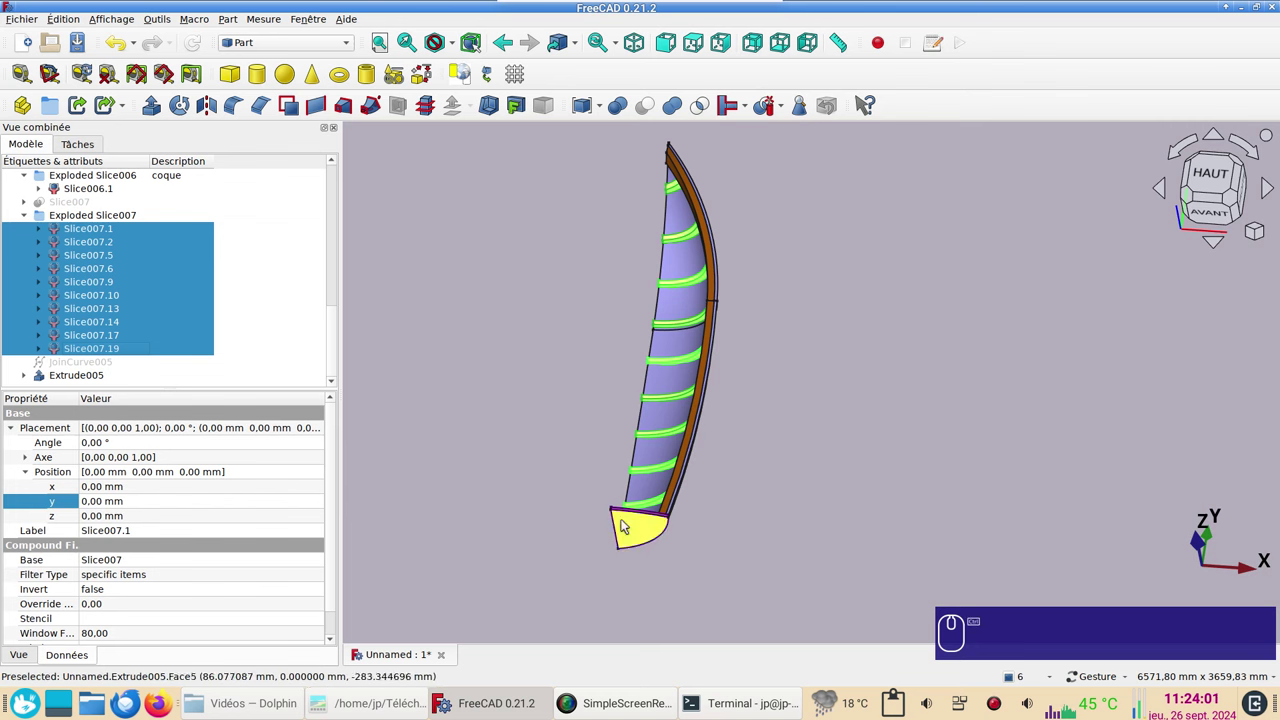
{"action": "left_click", "coordinate": [646, 488]}
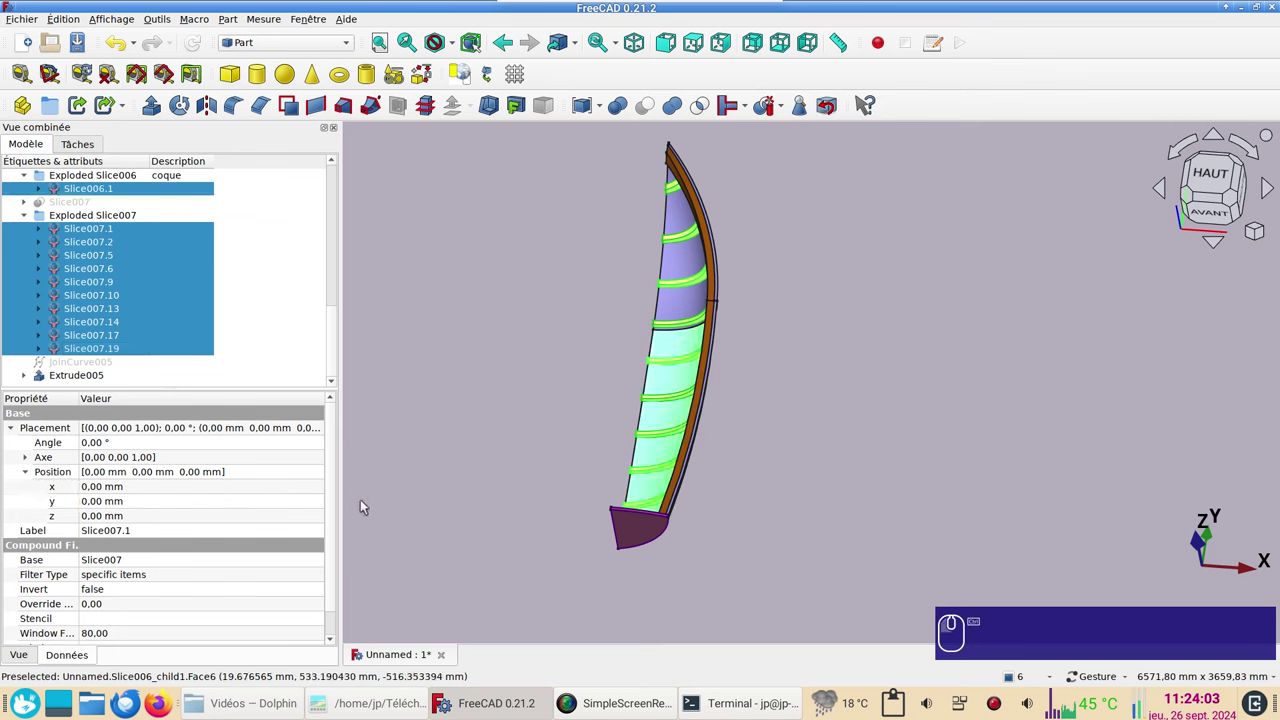
{"action": "left_click", "coordinate": [640, 528]}
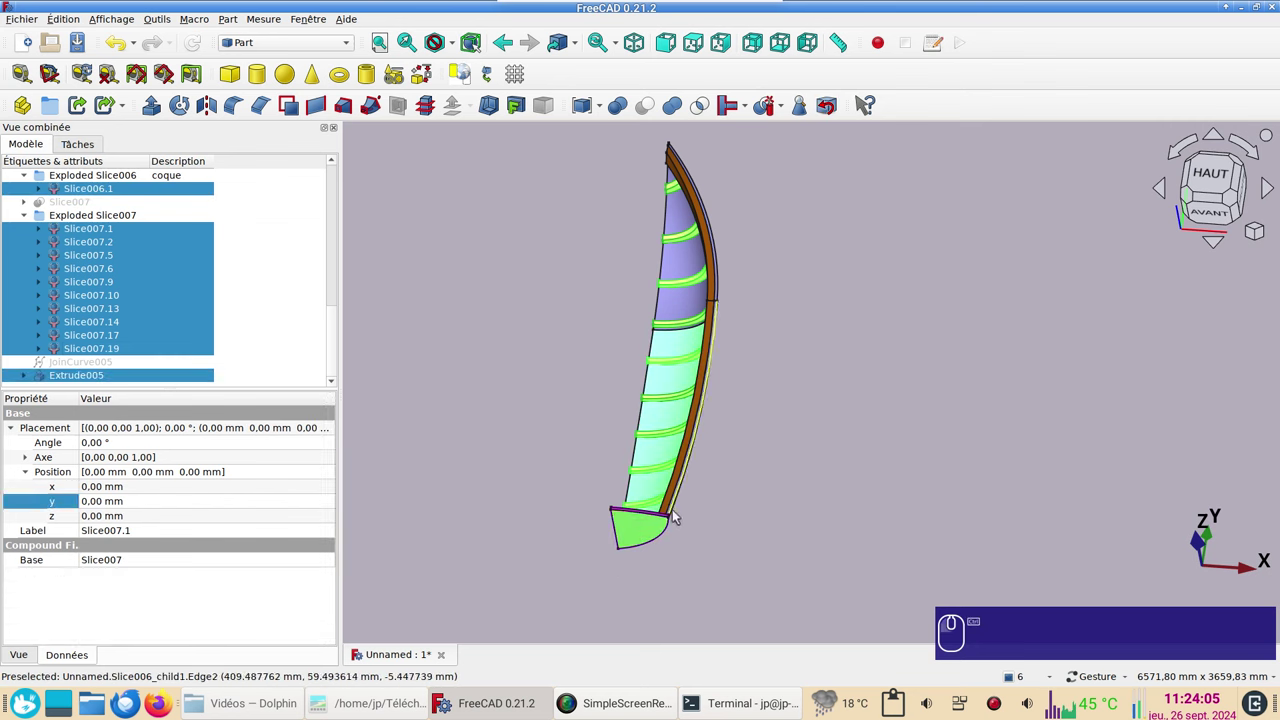
{"action": "left_click", "coordinate": [672, 499]}
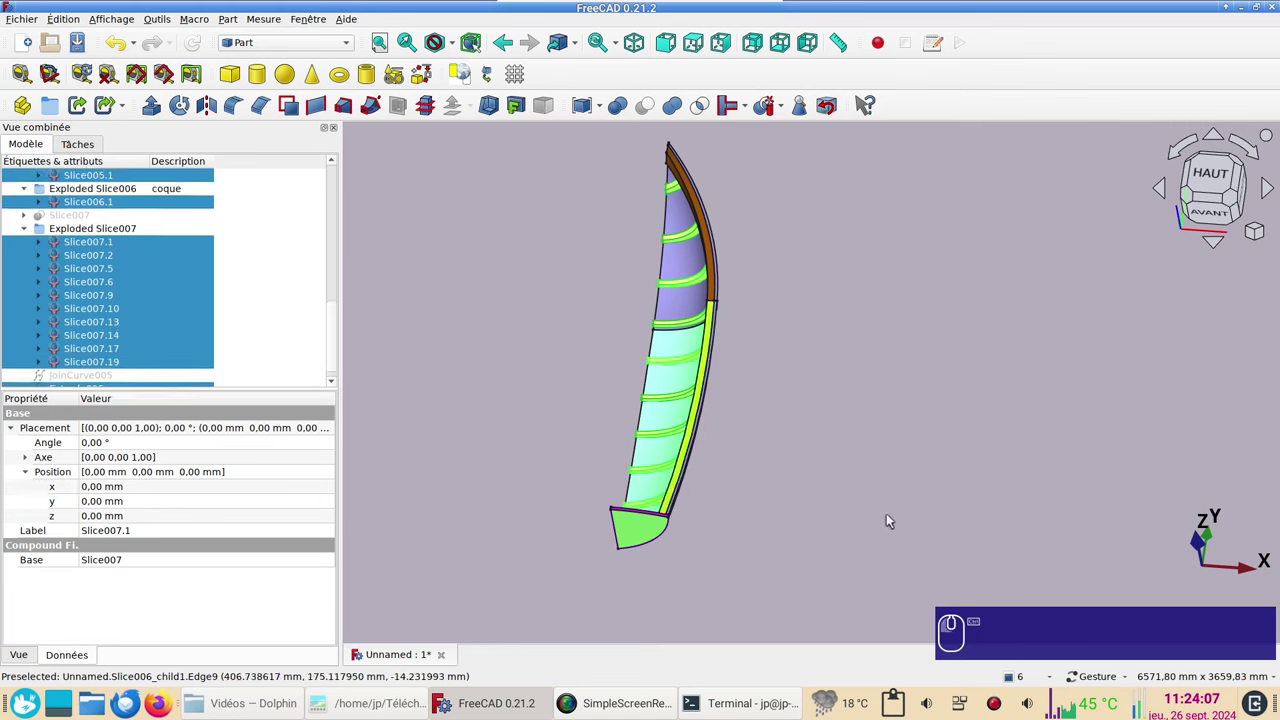
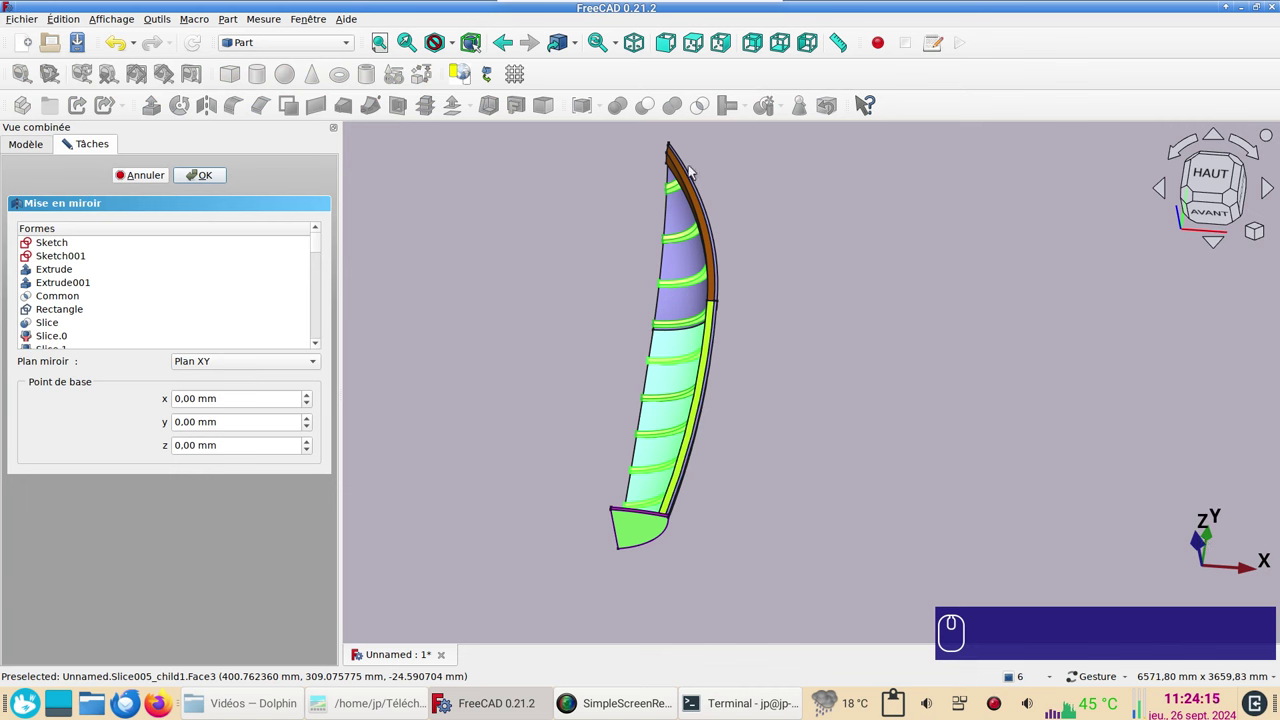
Step: Mirror the selected half-hull pieces across the YZ centreline plane
{"action": "left_click", "coordinate": [228, 362]}
{"action": "left_click", "coordinate": [226, 393]}
{"action": "left_click", "coordinate": [202, 170]}
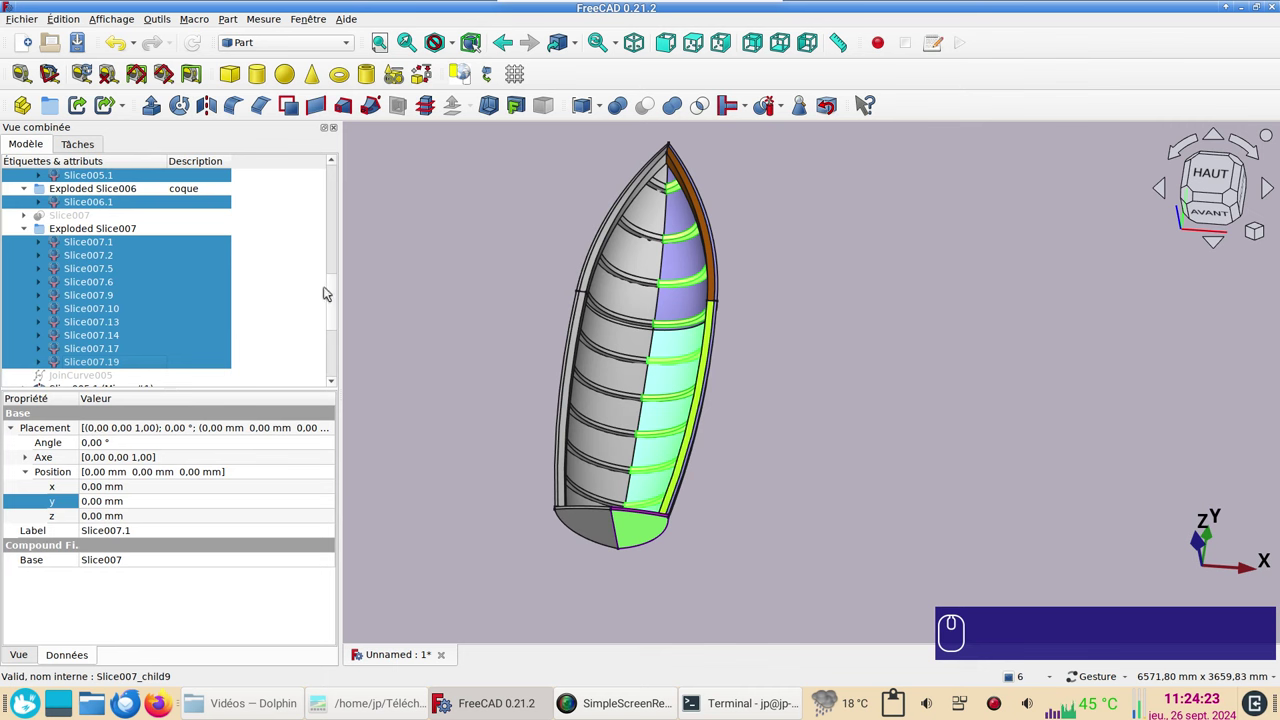
Step: Show all thirteen mirrored pieces in Wireframe display mode
{"action": "left_click_drag", "start_coordinate": [334, 306], "coordinate": [142, 213]}
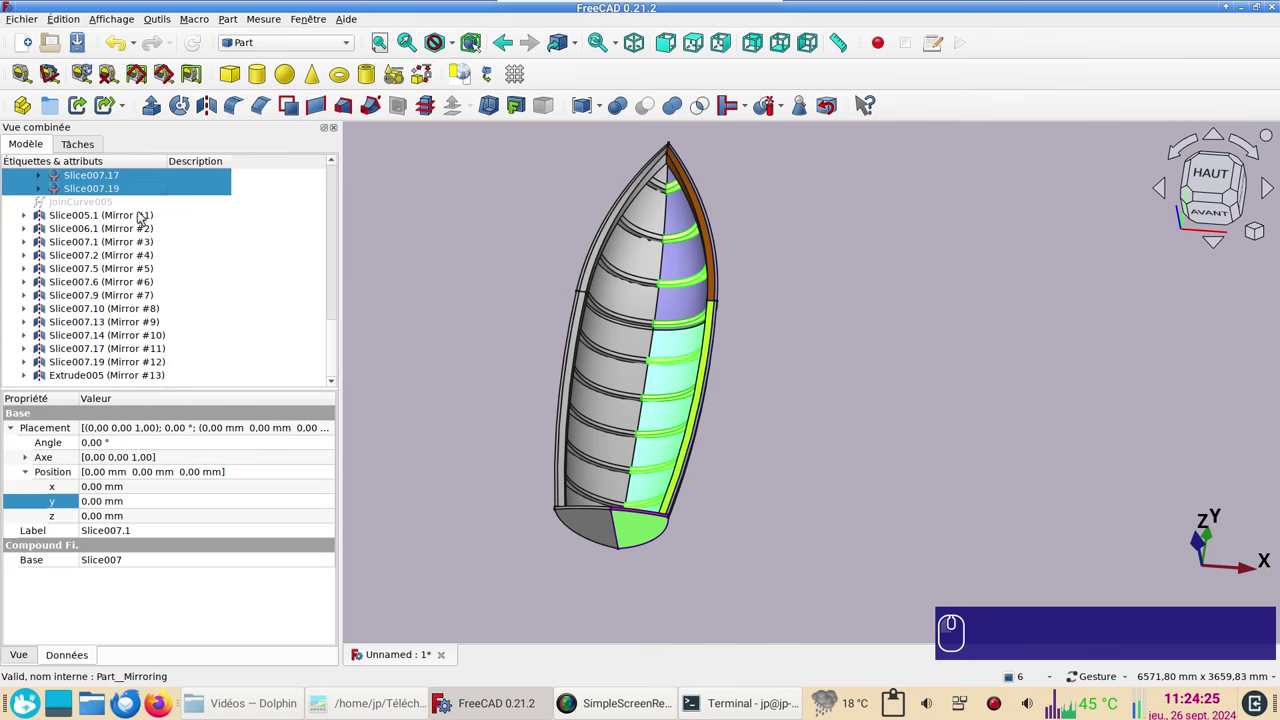
{"action": "left_click", "coordinate": [142, 214]}
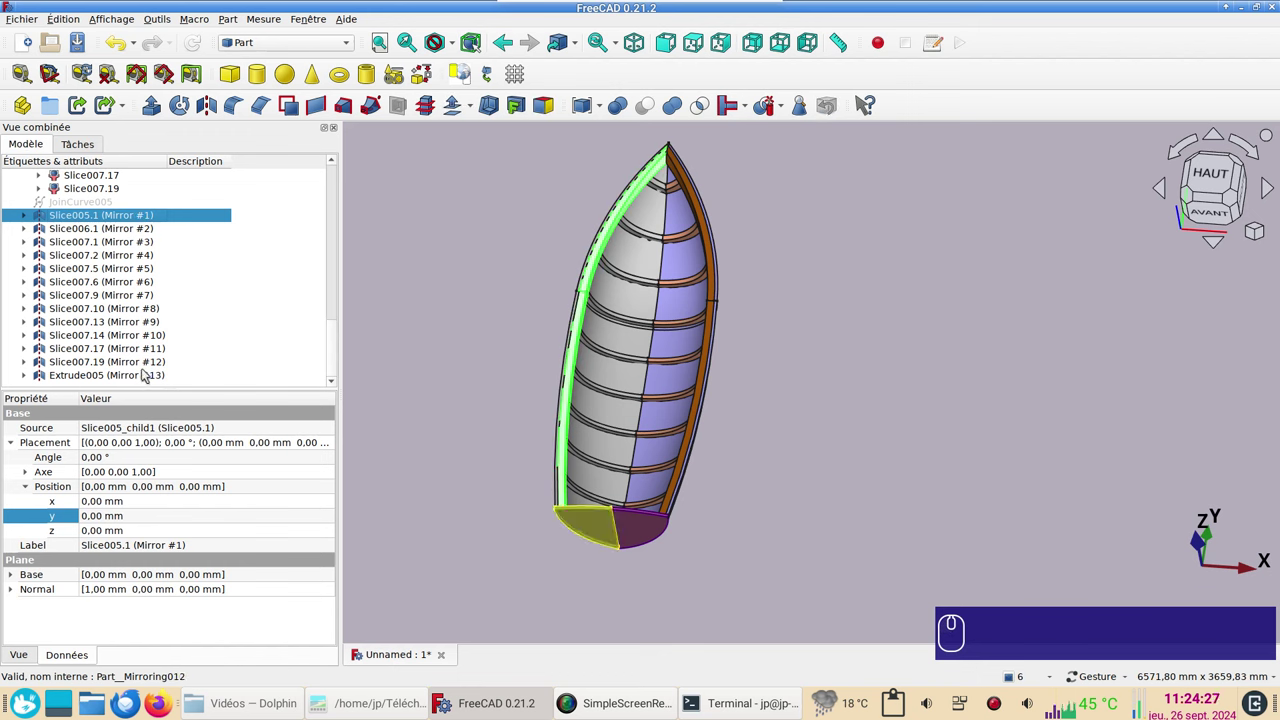
{"action": "left_click", "coordinate": [140, 376]}
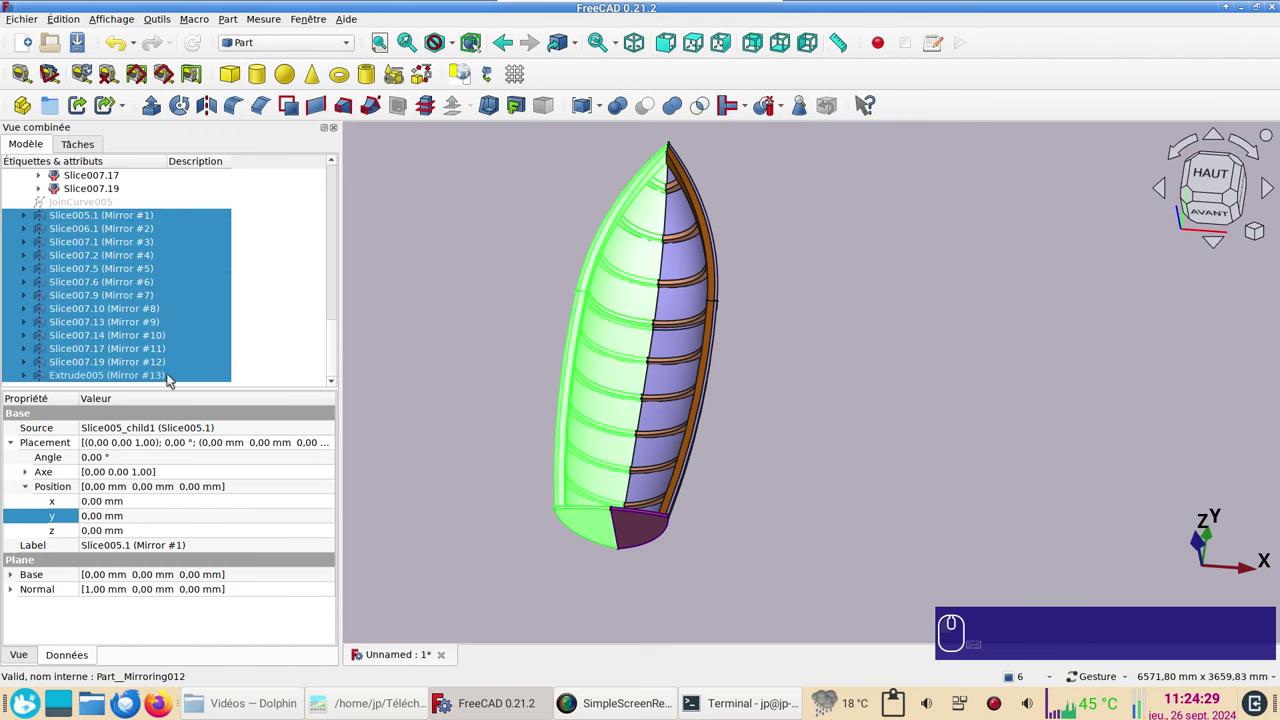
{"action": "key", "text": "ctrl+d"}
{"action": "left_click", "coordinate": [251, 250]}
{"action": "left_click", "coordinate": [253, 283]}
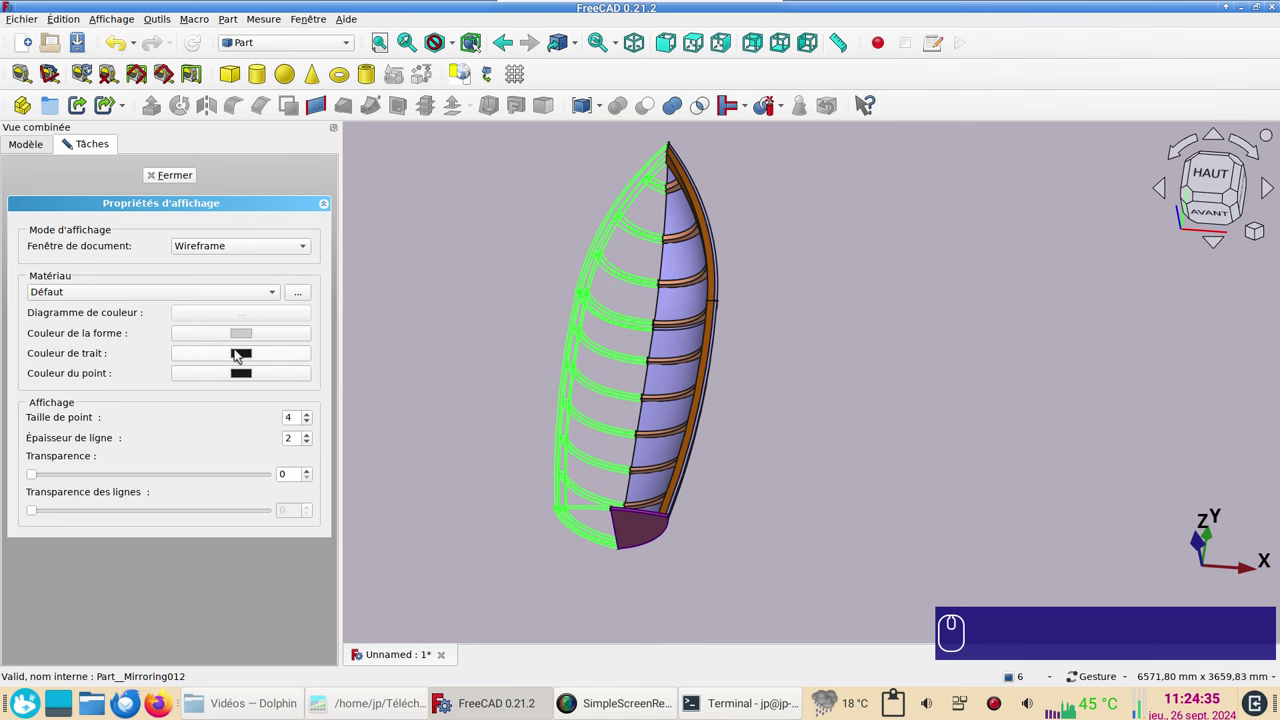
Step: Give the mirrored pieces a dark blue line colour and clear the selection
{"action": "left_click", "coordinate": [241, 356]}
{"action": "left_click", "coordinate": [454, 234]}
{"action": "left_click", "coordinate": [822, 447]}
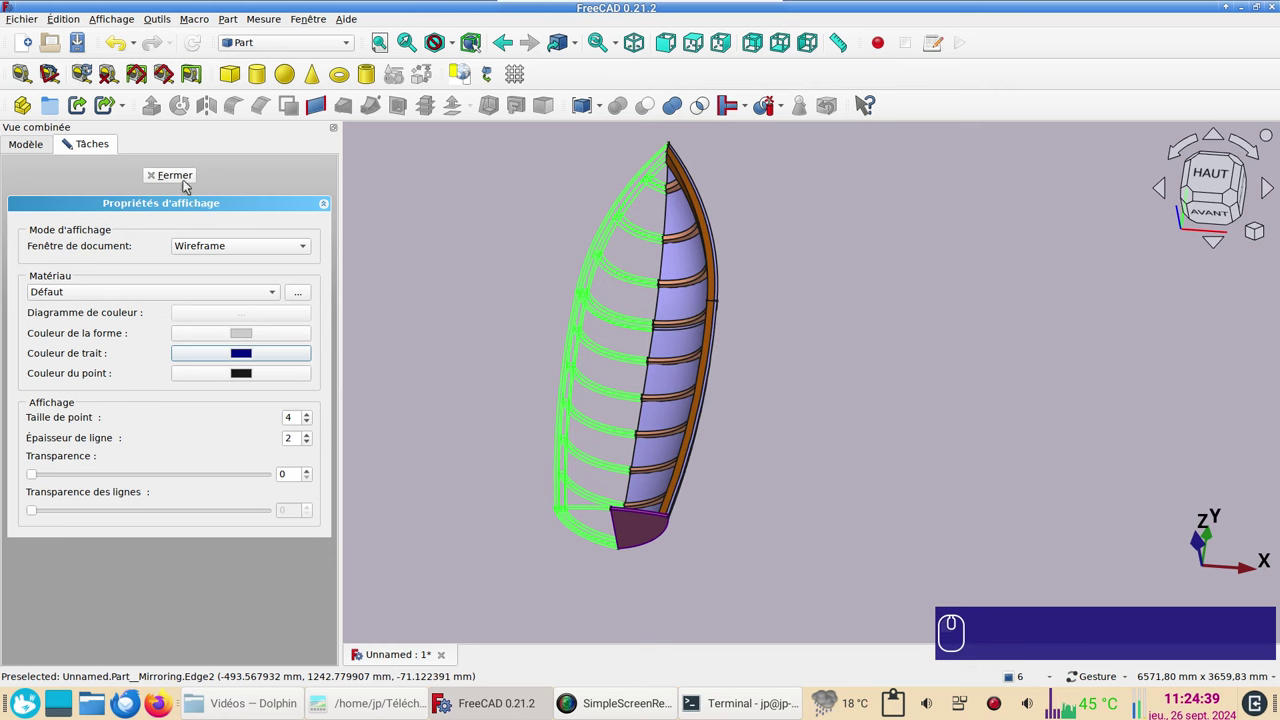
{"action": "left_click", "coordinate": [186, 178]}
{"action": "left_click", "coordinate": [394, 386]}
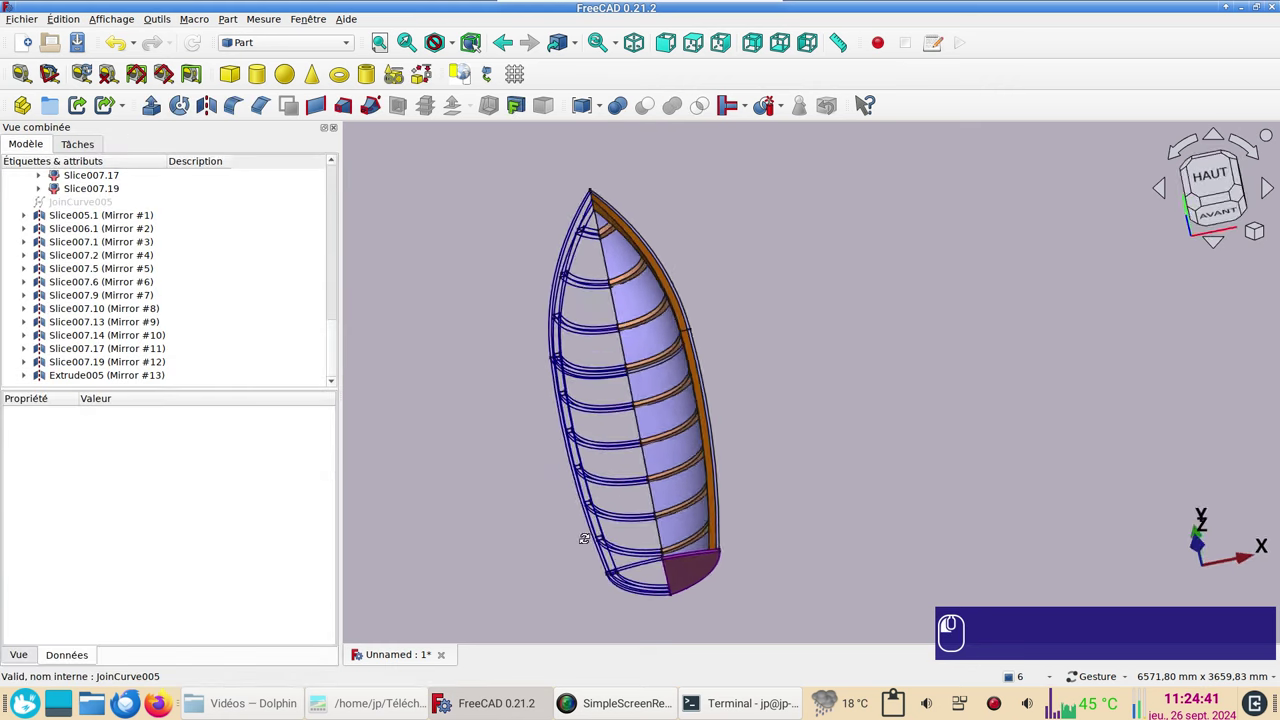
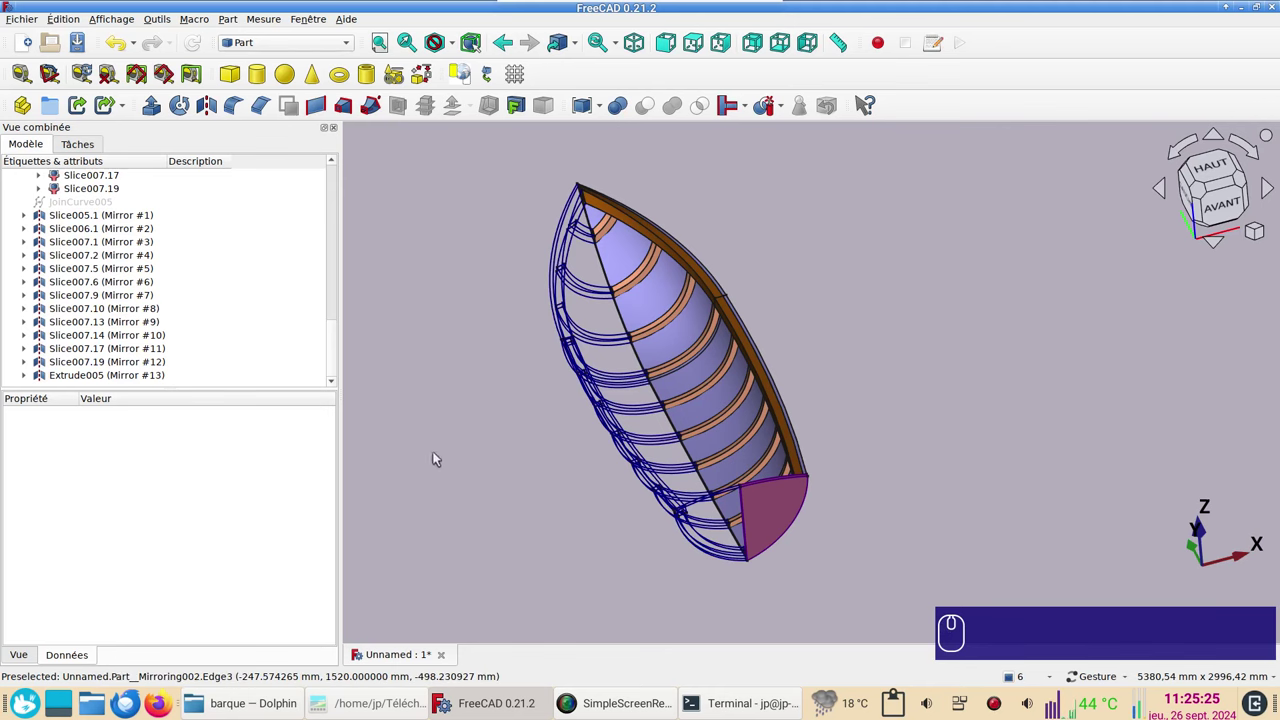
Step: Select the barque_arc and barque_b-splines files in the Dolphin barque folder
{"action": "left_click", "coordinate": [259, 703]}
{"action": "left_click", "coordinate": [318, 202]}
{"action": "left_click", "coordinate": [418, 206]}
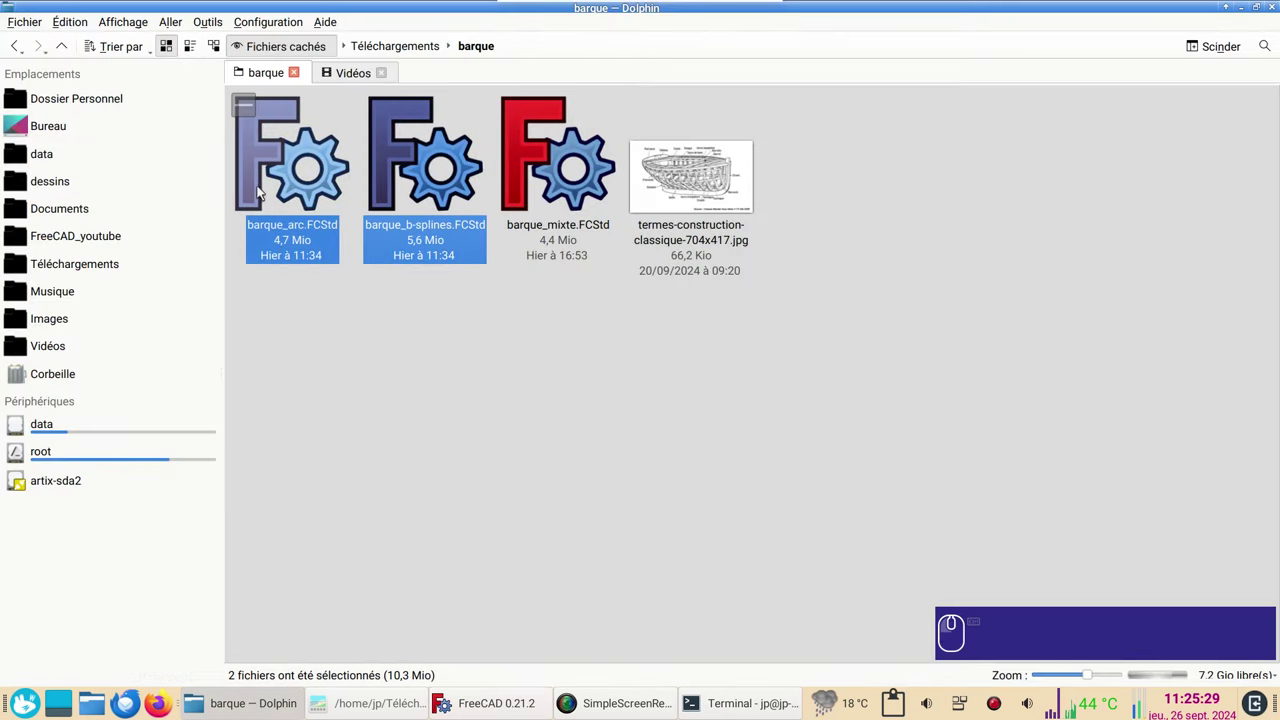
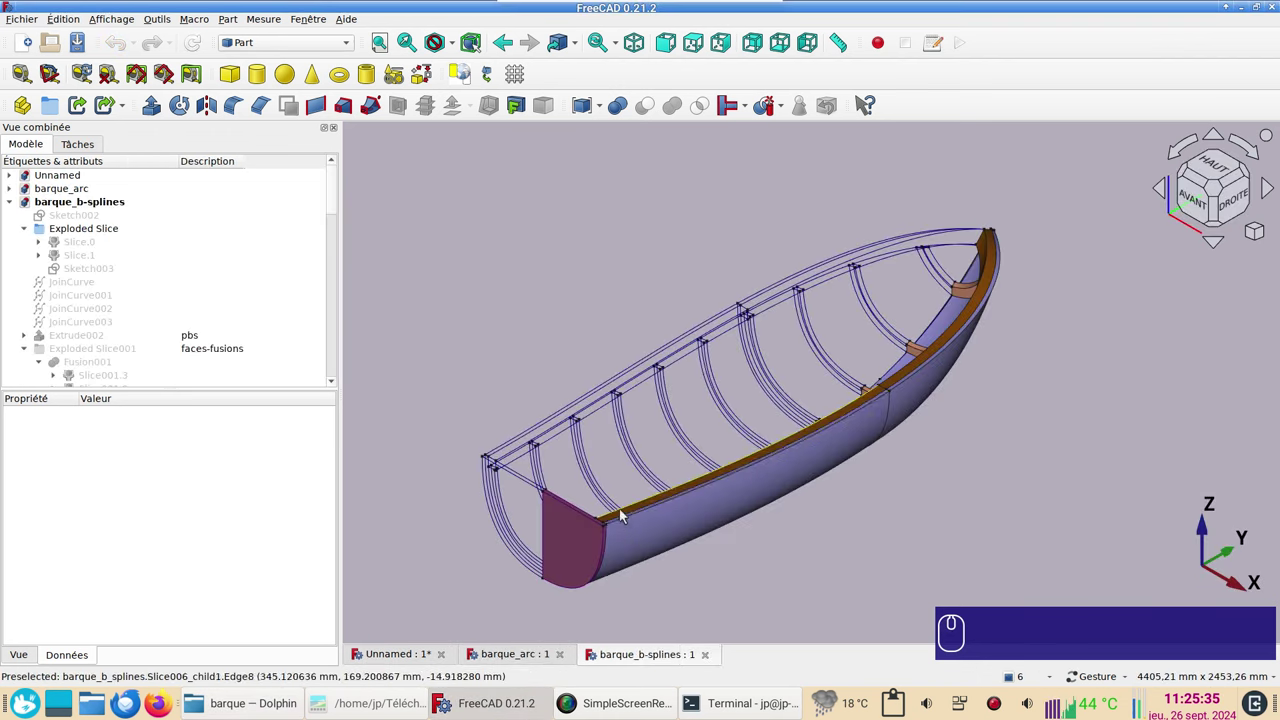
Step: Inspect the barque_b-splines boat from front, rear and orbited angles
{"action": "left_click_drag", "start_coordinate": [702, 591], "coordinate": [1031, 466]}
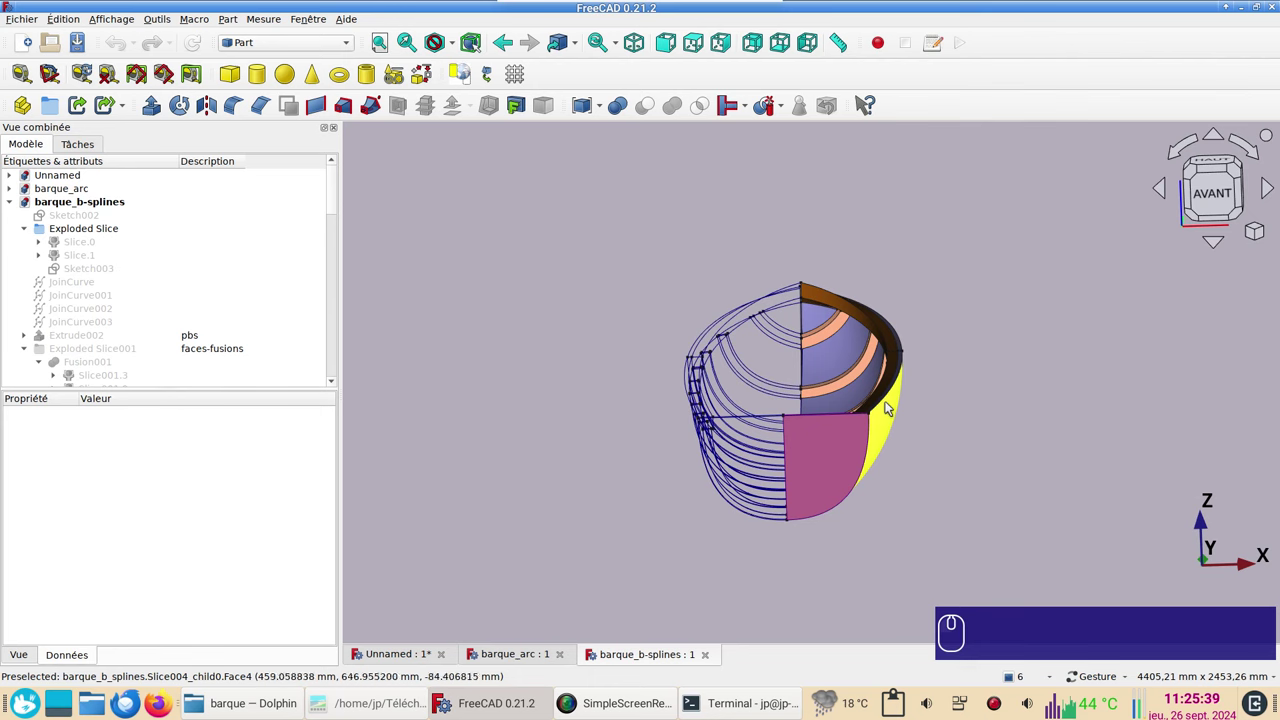
{"action": "left_click_drag", "start_coordinate": [1011, 459], "coordinate": [969, 501]}
{"action": "left_click", "coordinate": [1025, 499]}
{"action": "left_click", "coordinate": [1208, 188]}
{"action": "left_click", "coordinate": [1016, 395]}
{"action": "left_click_drag", "start_coordinate": [1016, 395], "coordinate": [953, 402]}
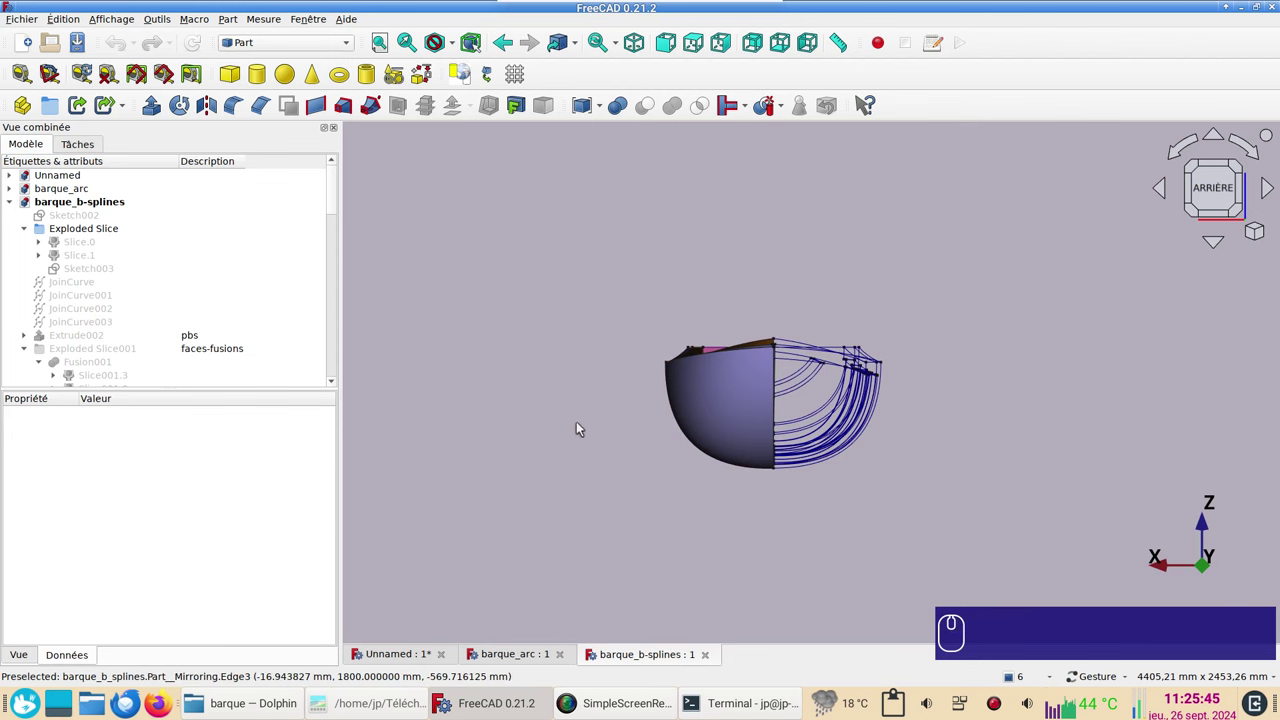
Step: Inspect the barque_arc boat from front, rear, top and an angled side view
{"action": "left_click", "coordinate": [510, 663]}
{"action": "left_click_drag", "start_coordinate": [616, 569], "coordinate": [802, 500]}
{"action": "left_click", "coordinate": [1211, 201]}
{"action": "left_click_drag", "start_coordinate": [857, 448], "coordinate": [980, 375]}
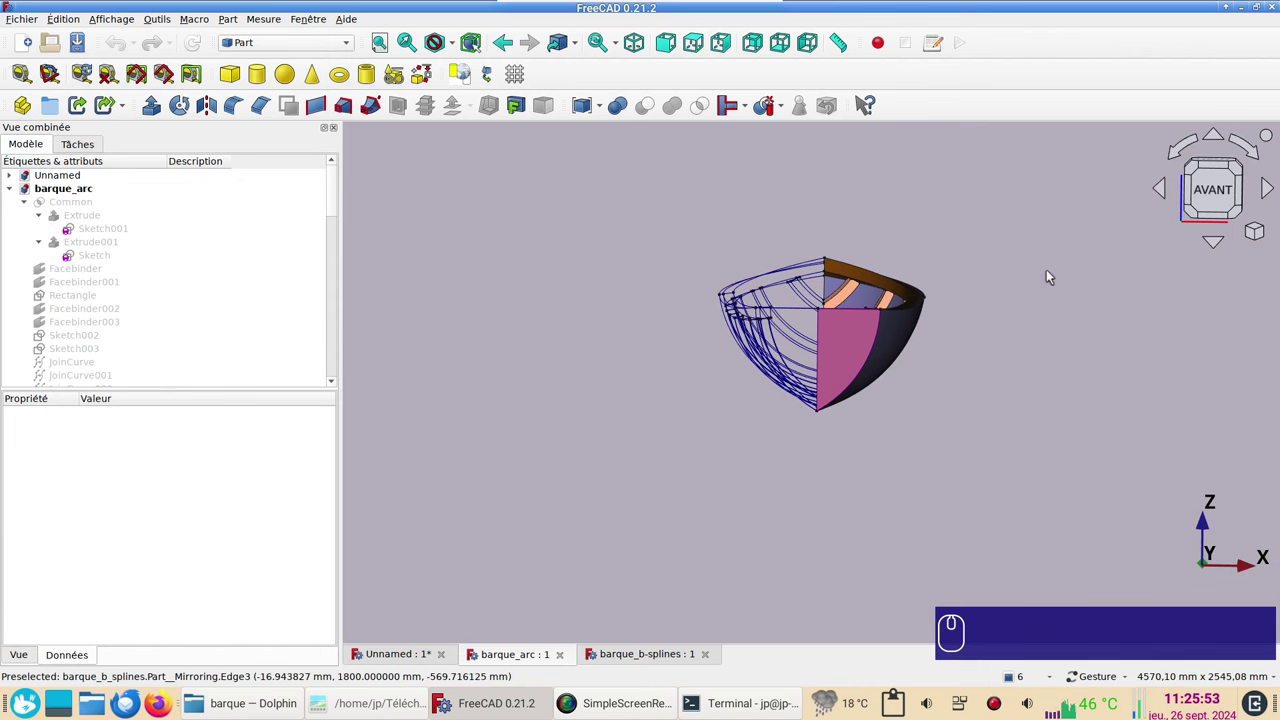
{"action": "key", "text": "KP_4"}
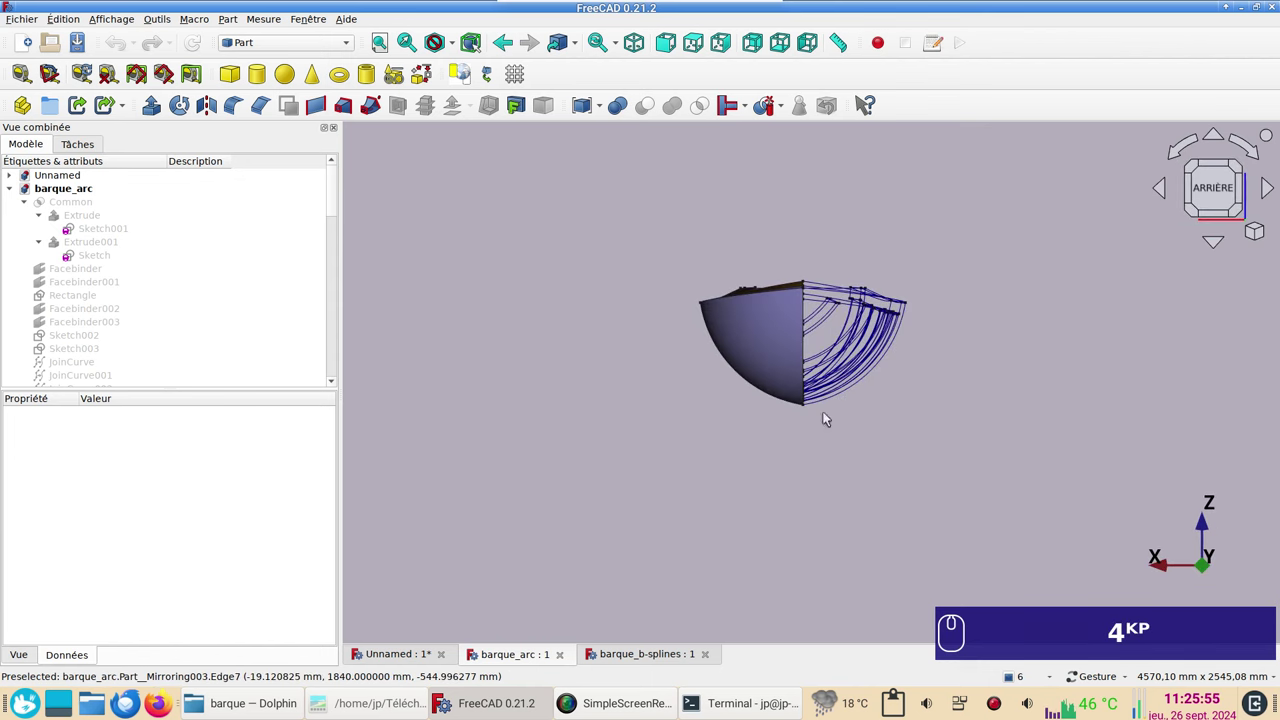
{"action": "scroll", "scroll_direction": "down", "scroll_amount": 3}
{"action": "left_click_drag", "start_coordinate": [574, 302], "coordinate": [1078, 345]}
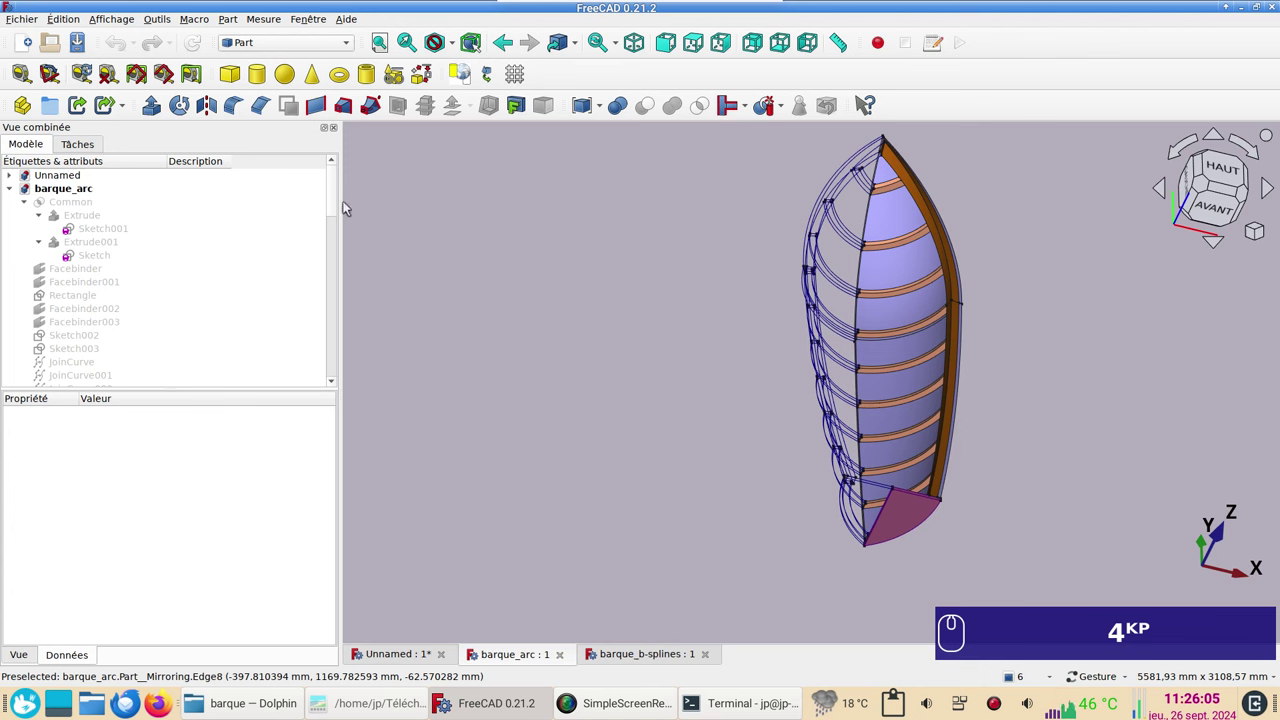
{"action": "left_click", "coordinate": [341, 208]}
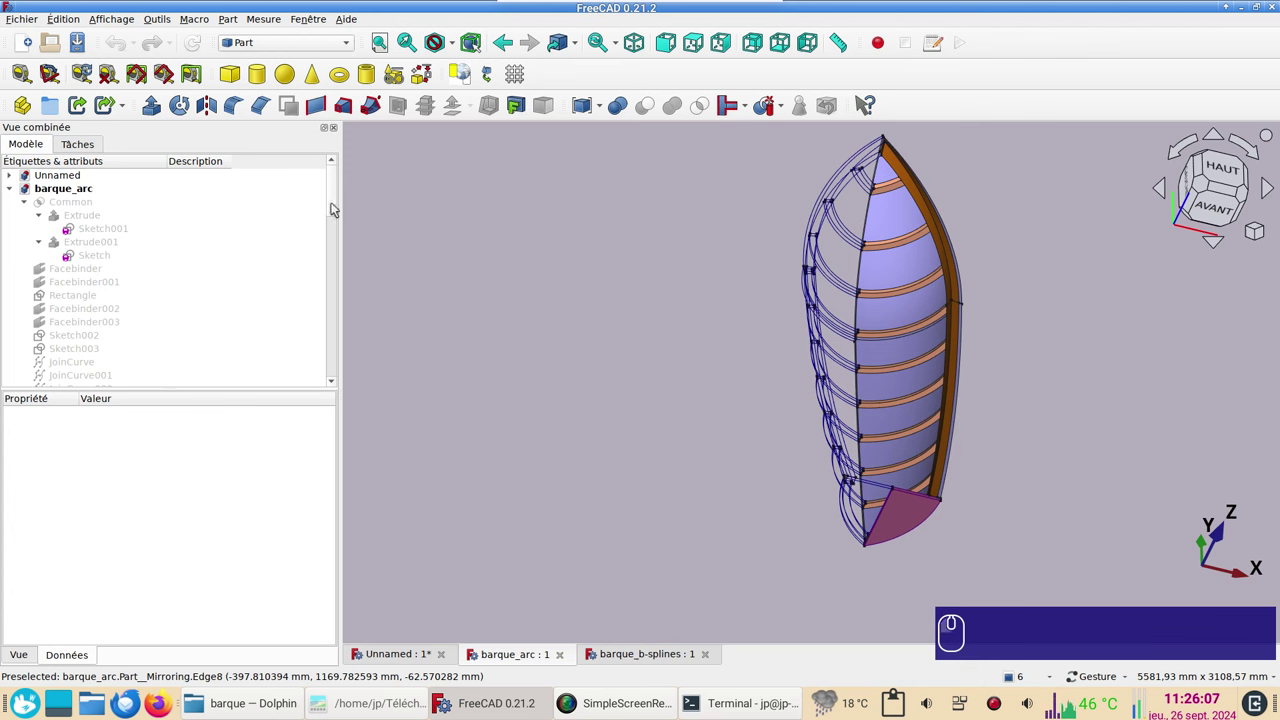
{"action": "left_click_drag", "start_coordinate": [337, 208], "coordinate": [216, 200]}
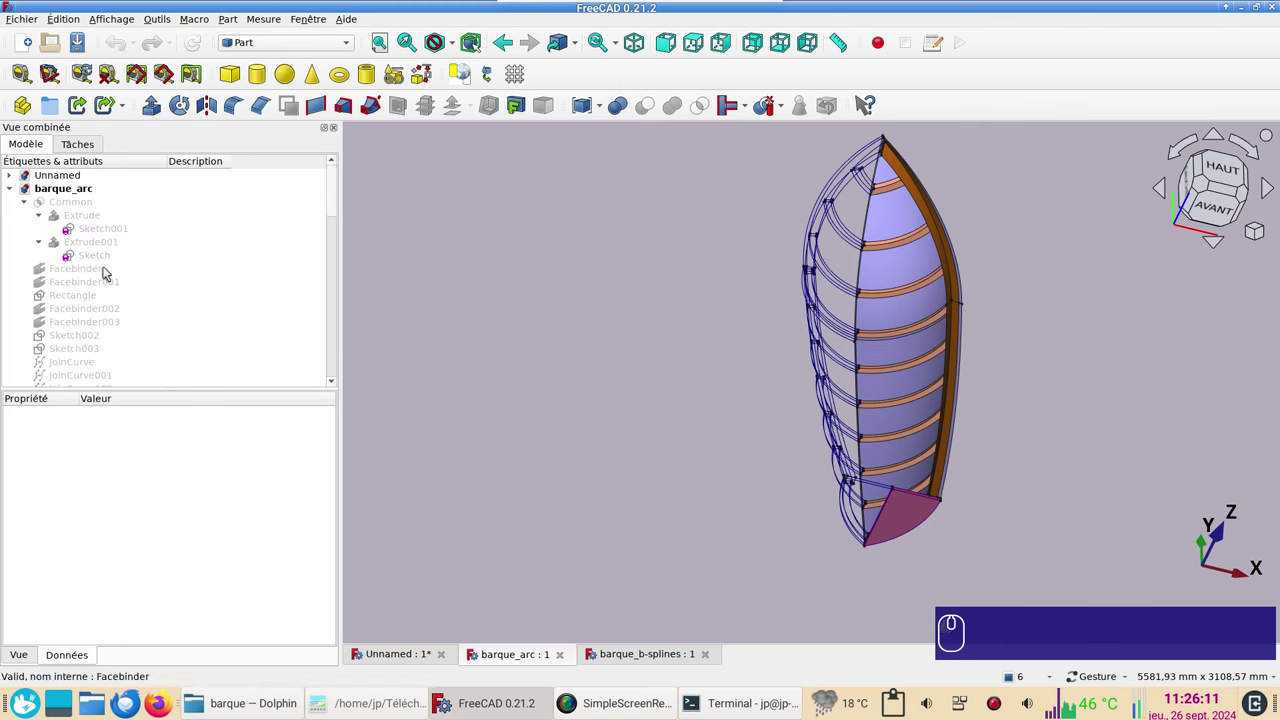